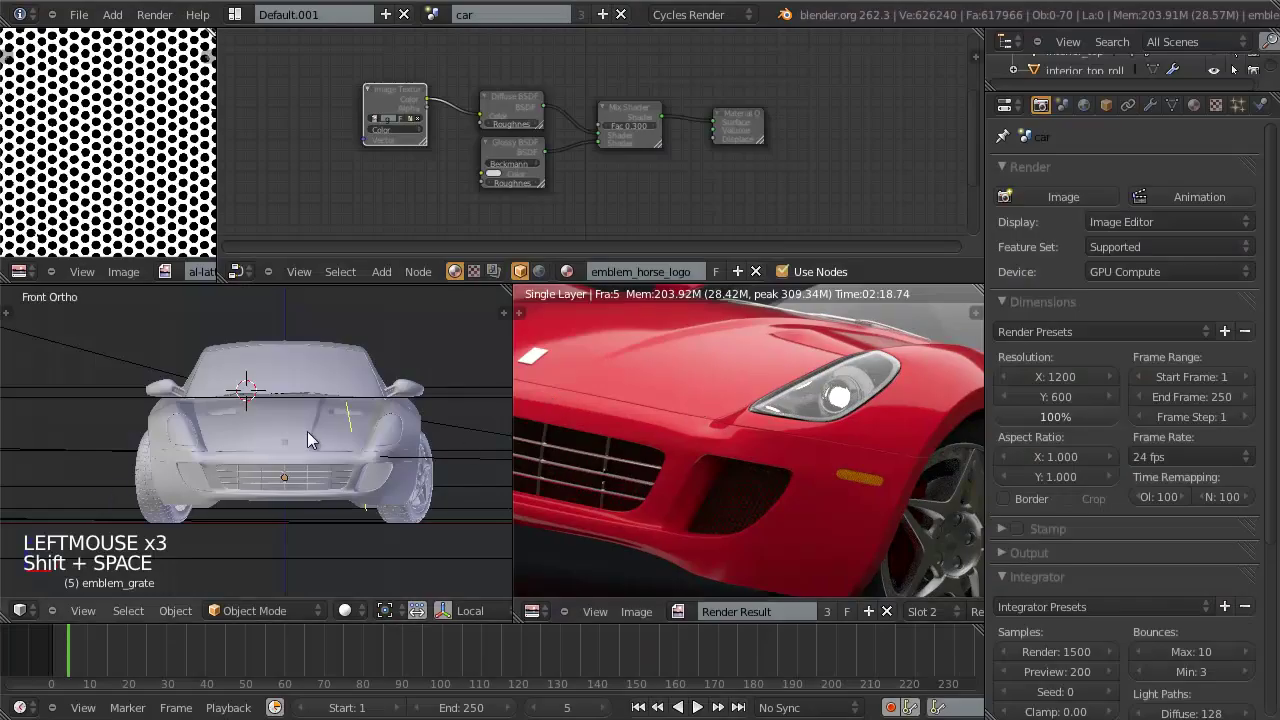
Step: Select the small emblem plane on the hood and enter Edit Mode to inspect its mesh
scroll("up", 3)
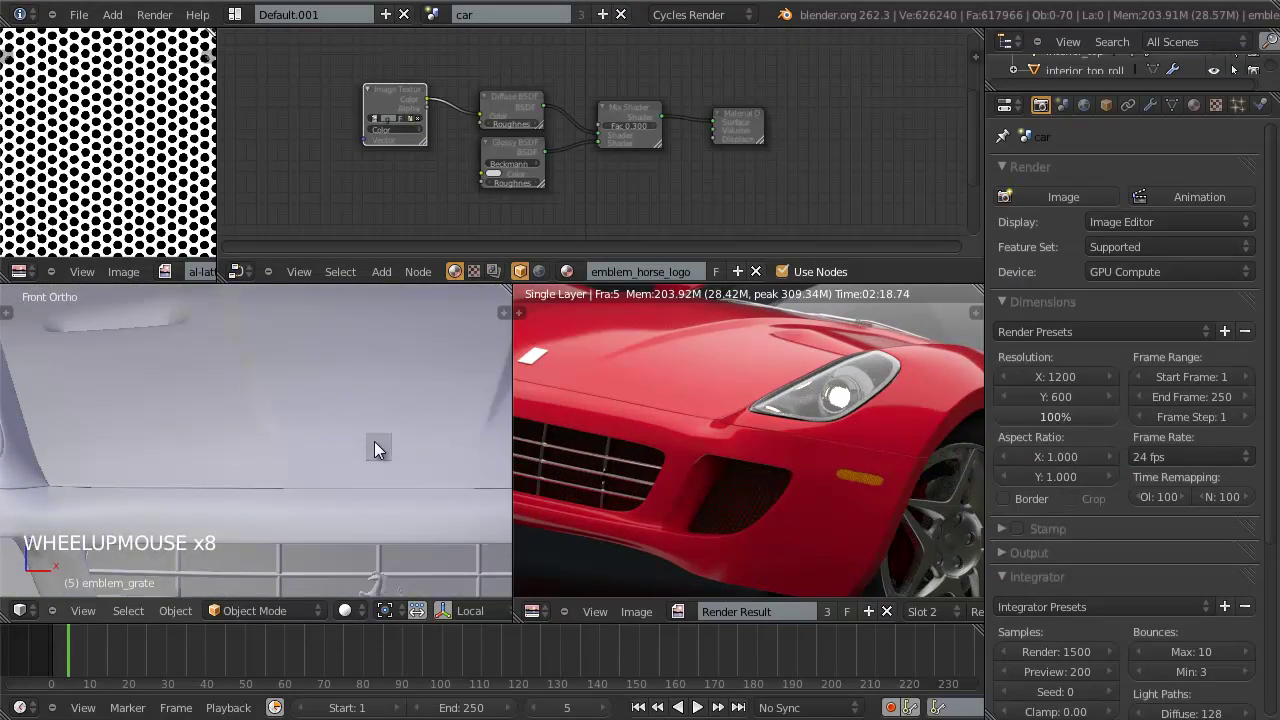
right_click(383, 448)
right_click(385, 467)
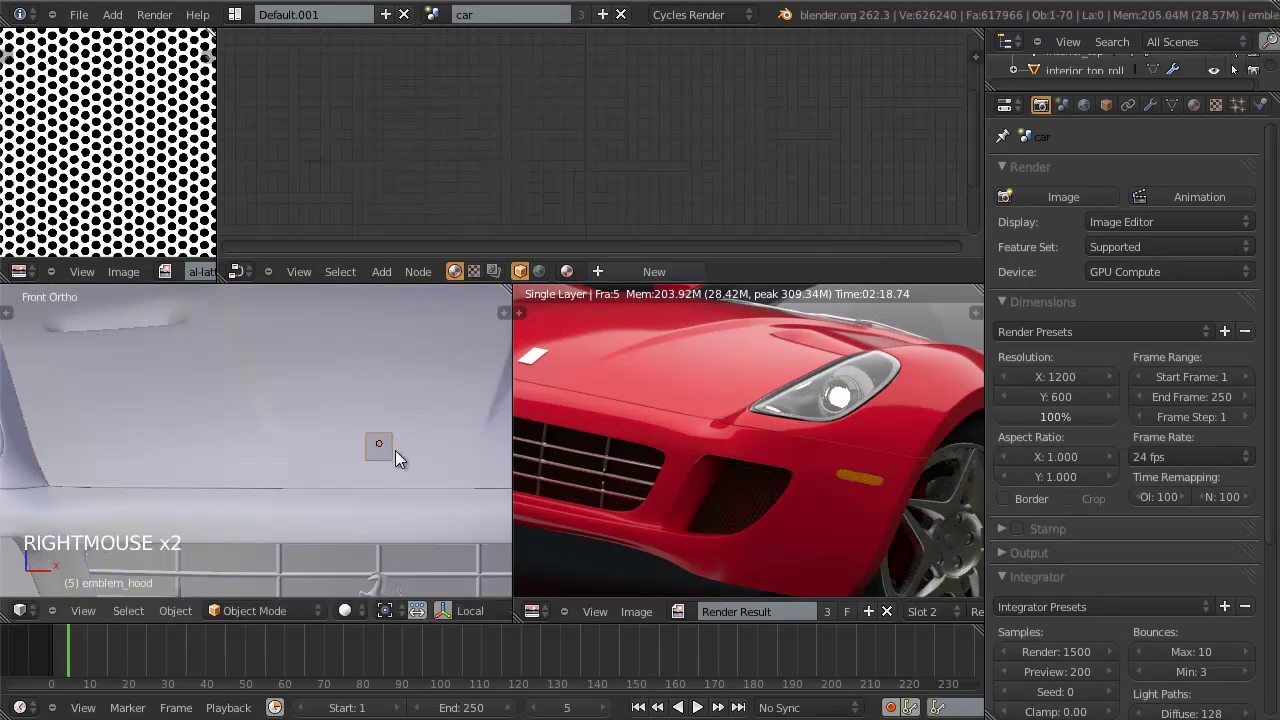
middle_click(326, 413)
key("Tab")
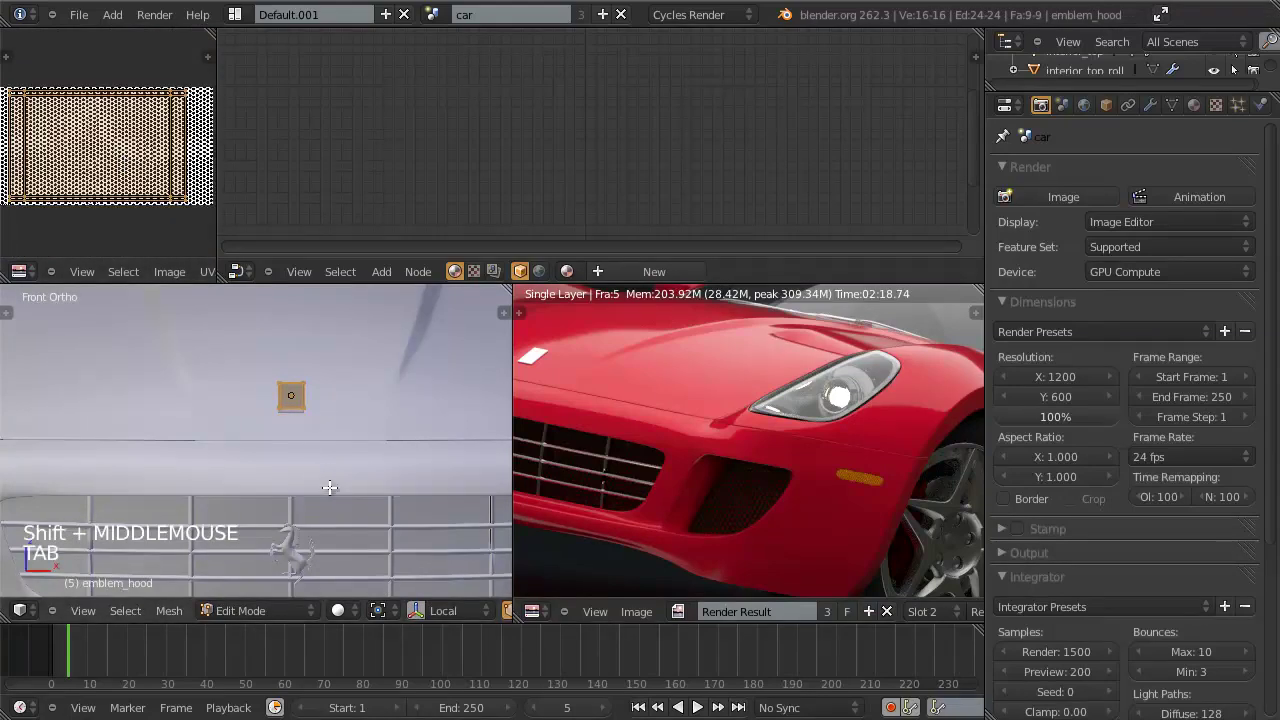
scroll("up", 3)
scroll("up", 3)
scroll("down", 3)
scroll("down", 3)
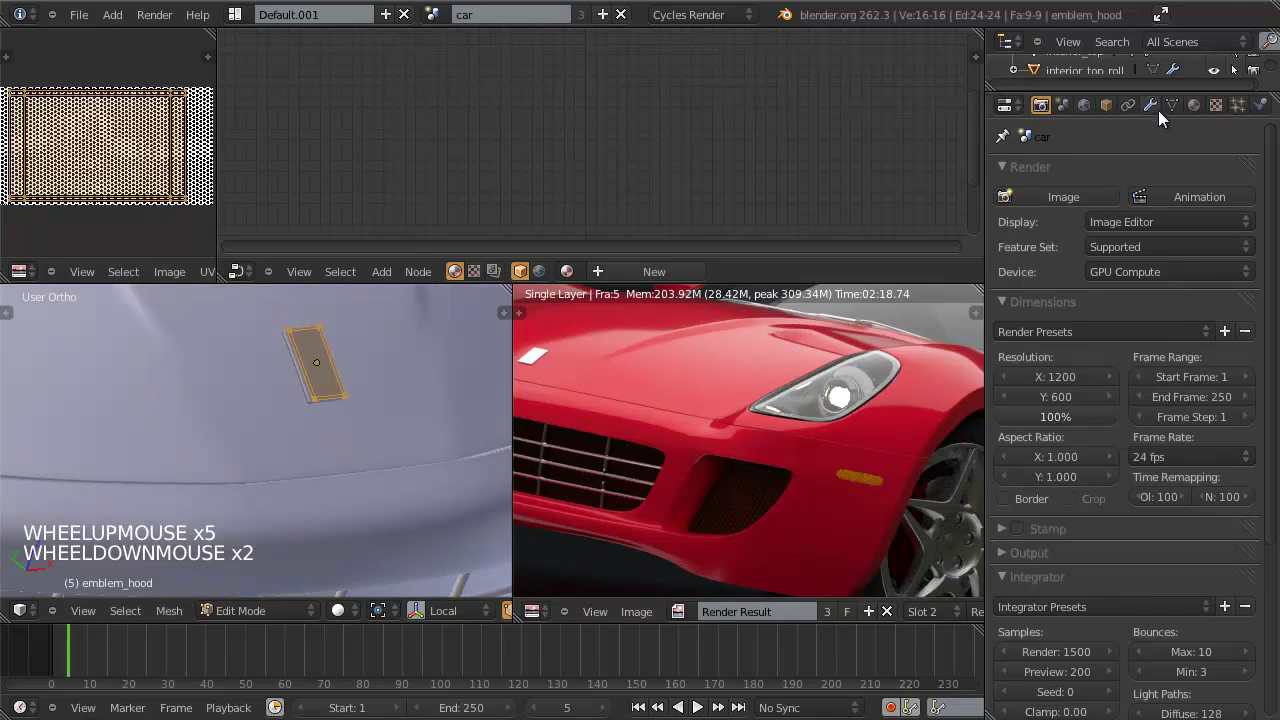
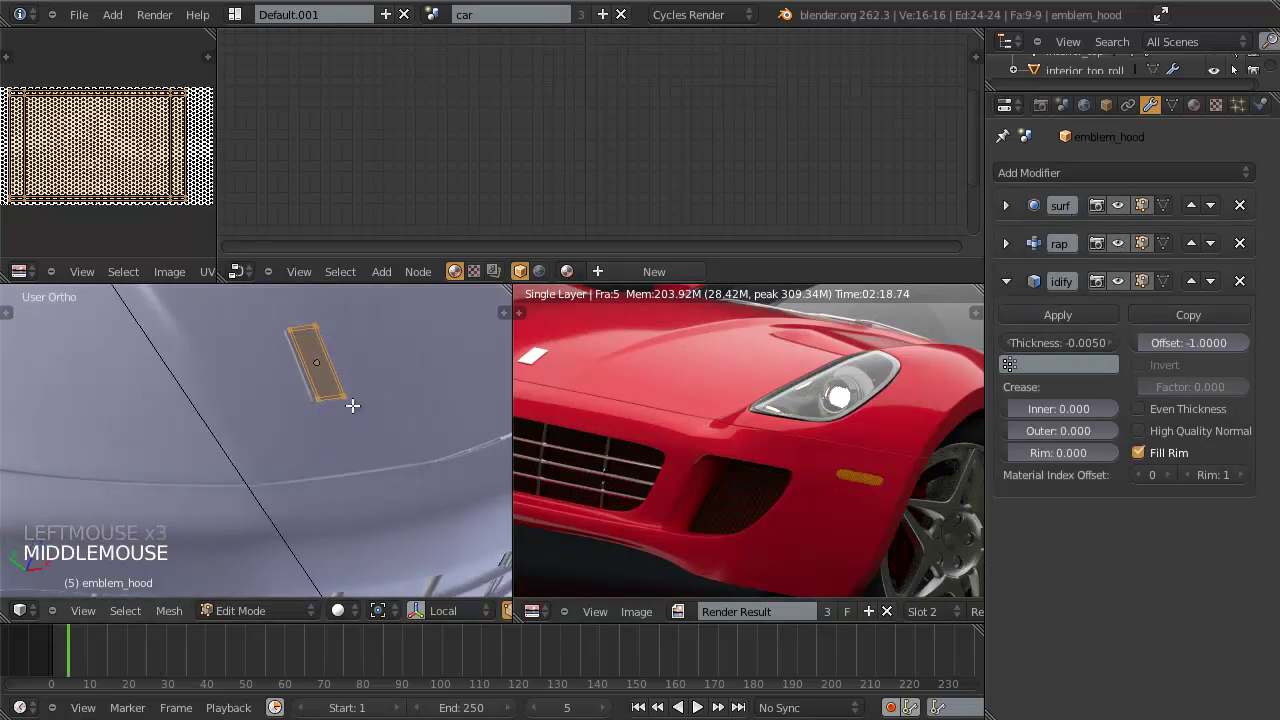
Step: Toggle Edit Mode off and on again, ending in Object Mode with the emblem's modifiers shown
key("Tab")
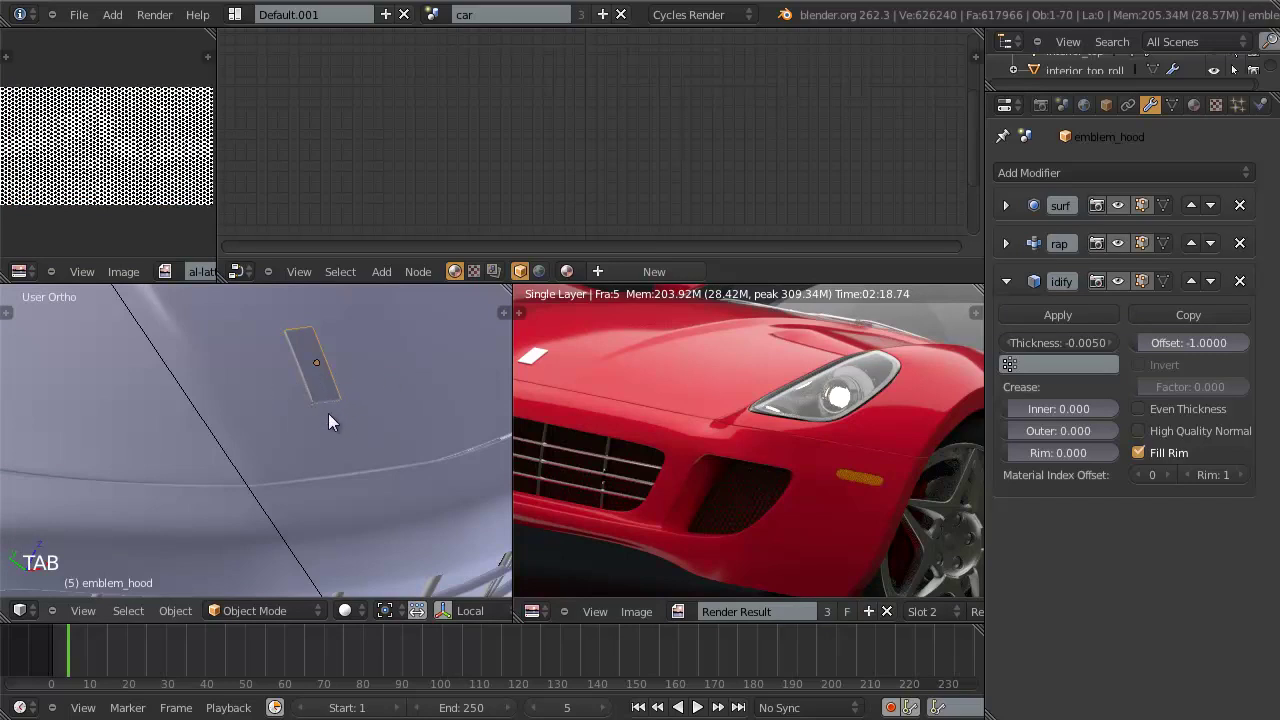
key("Tab")
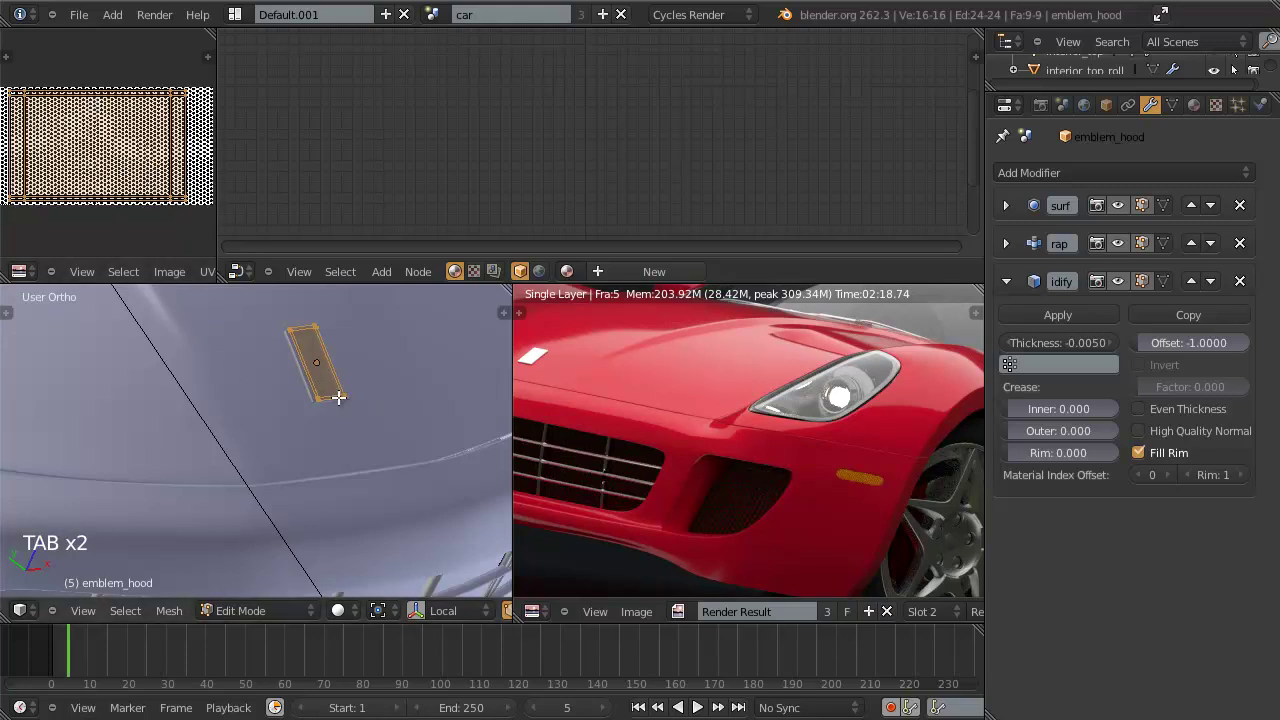
key("Tab")
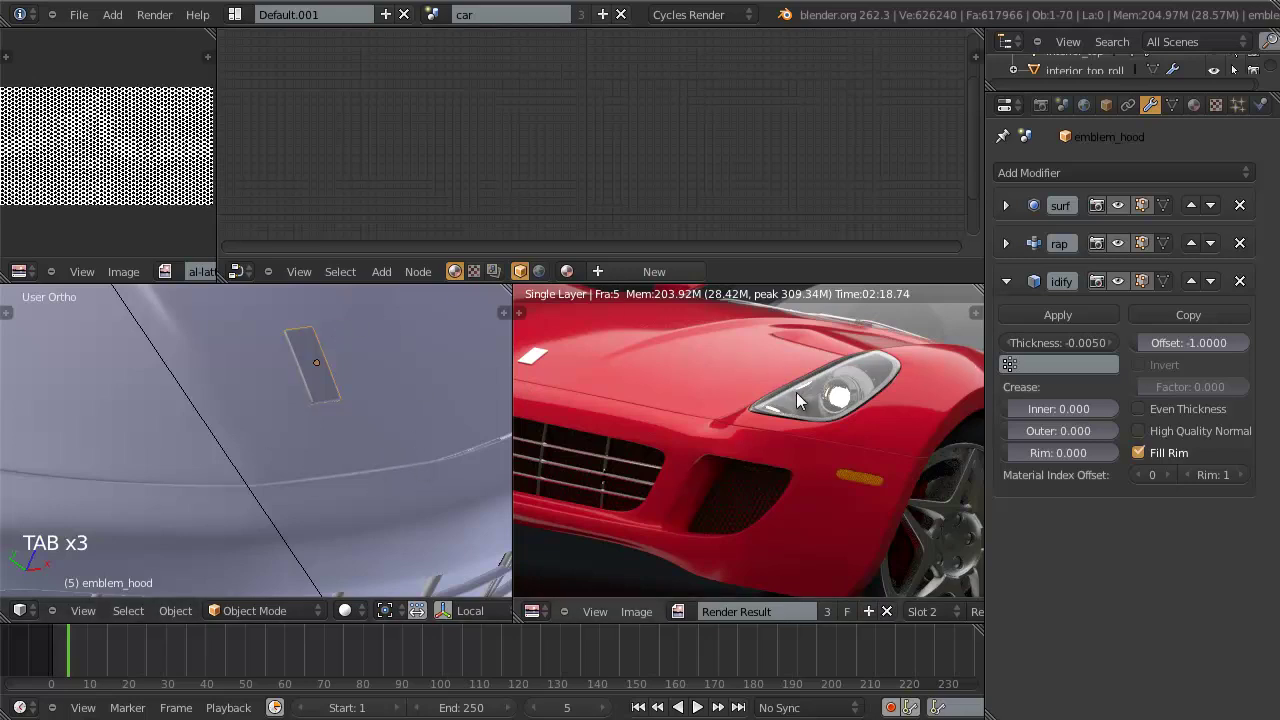
right_click(374, 443)
scroll("down", 3)
scroll("down", 3)
right_click(423, 335)
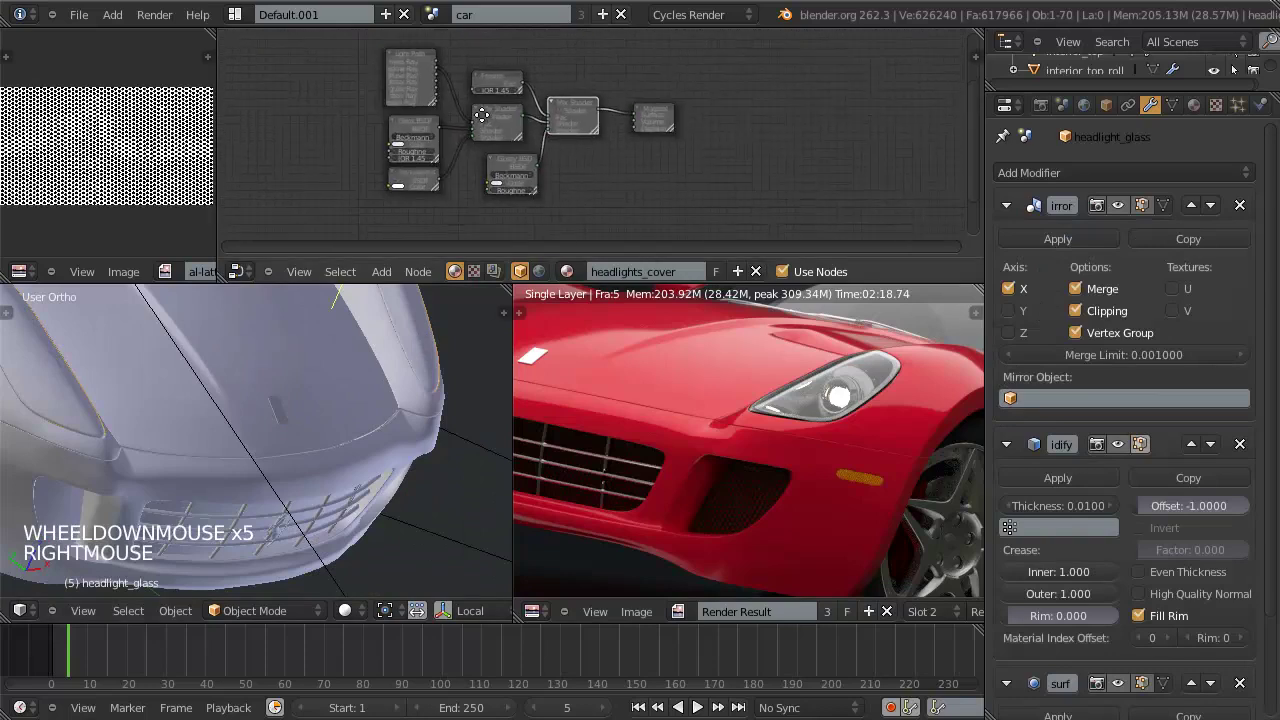
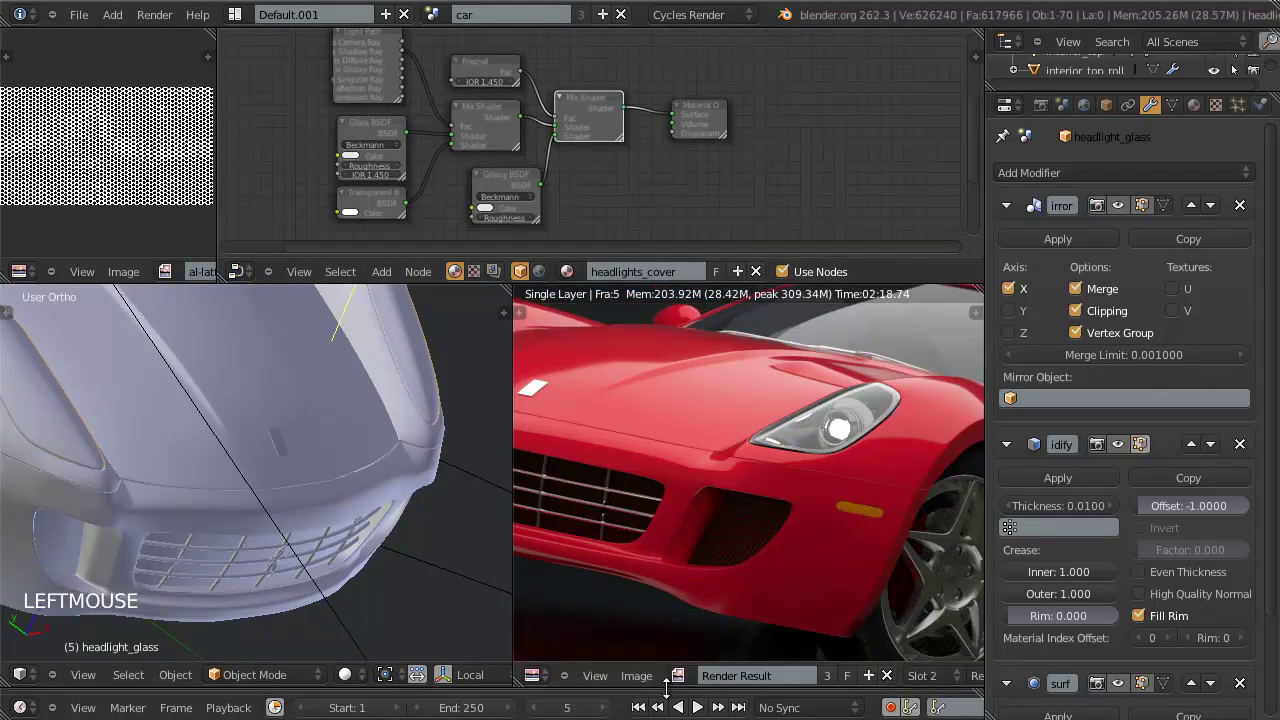
scroll("up", 3)
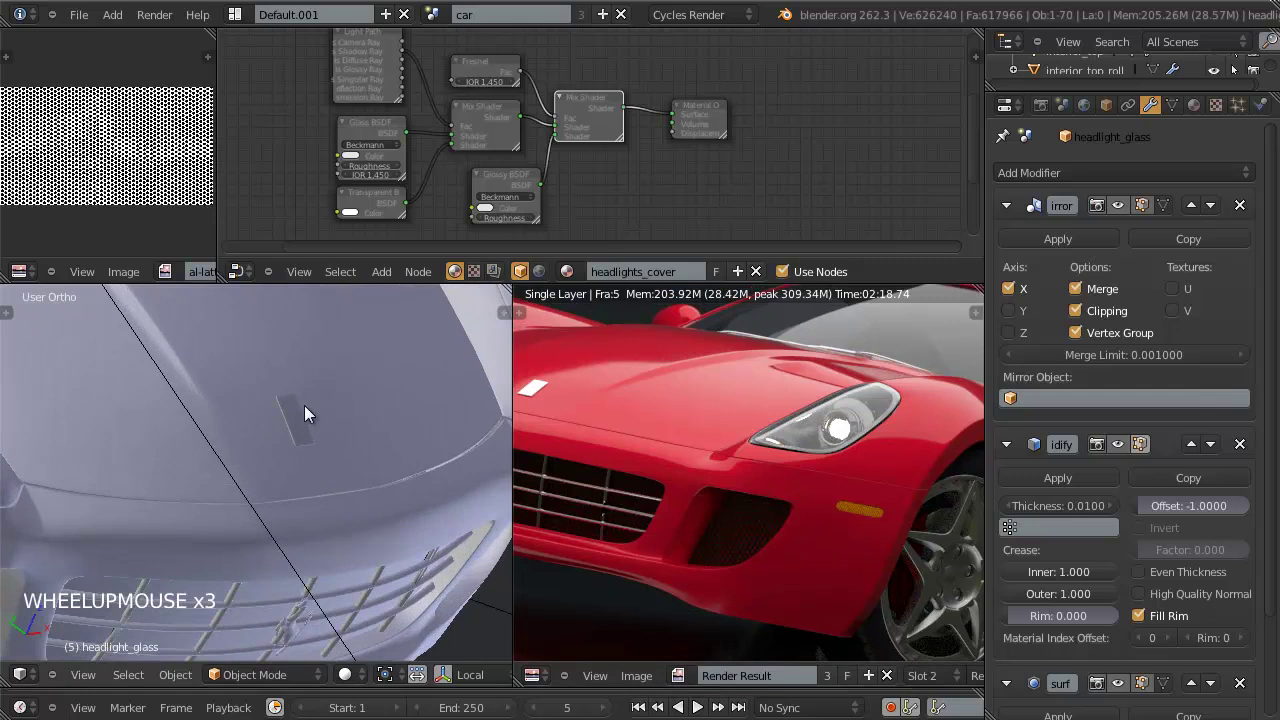
Step: Create a new emblem_hood material for the reselected hood emblem and browse for its colour image
right_click(302, 449)
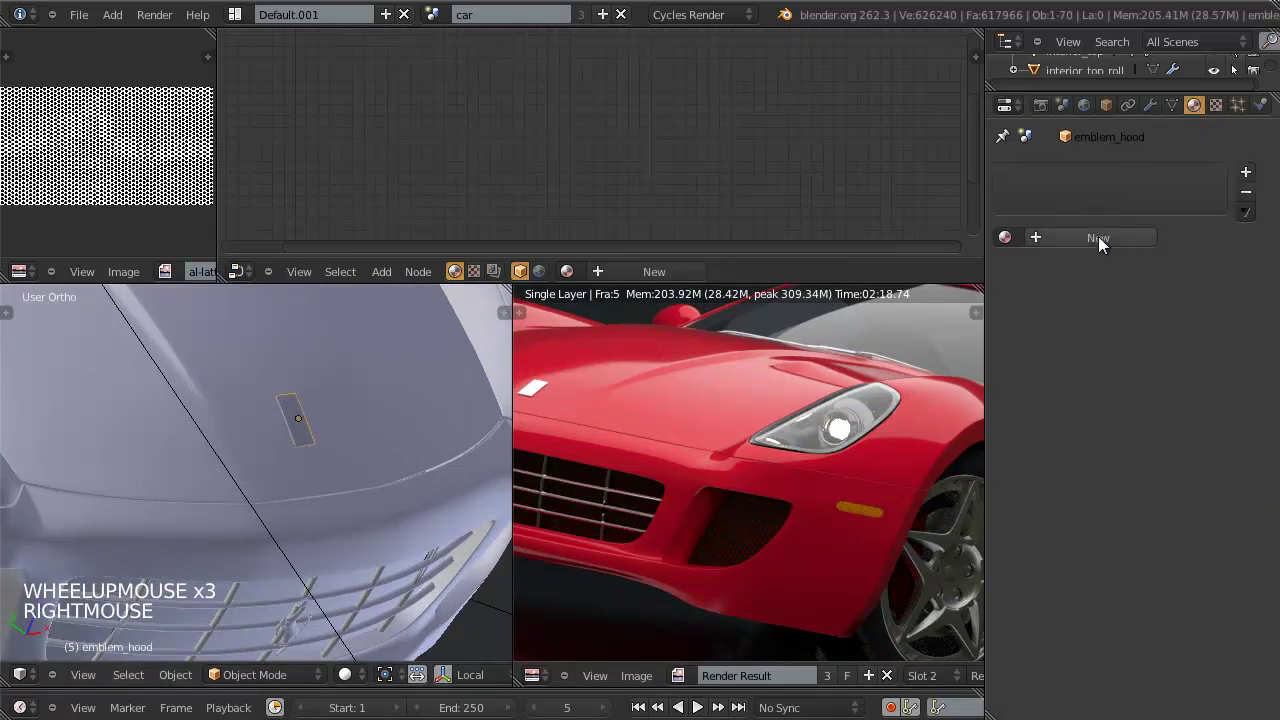
left_click(1060, 274)
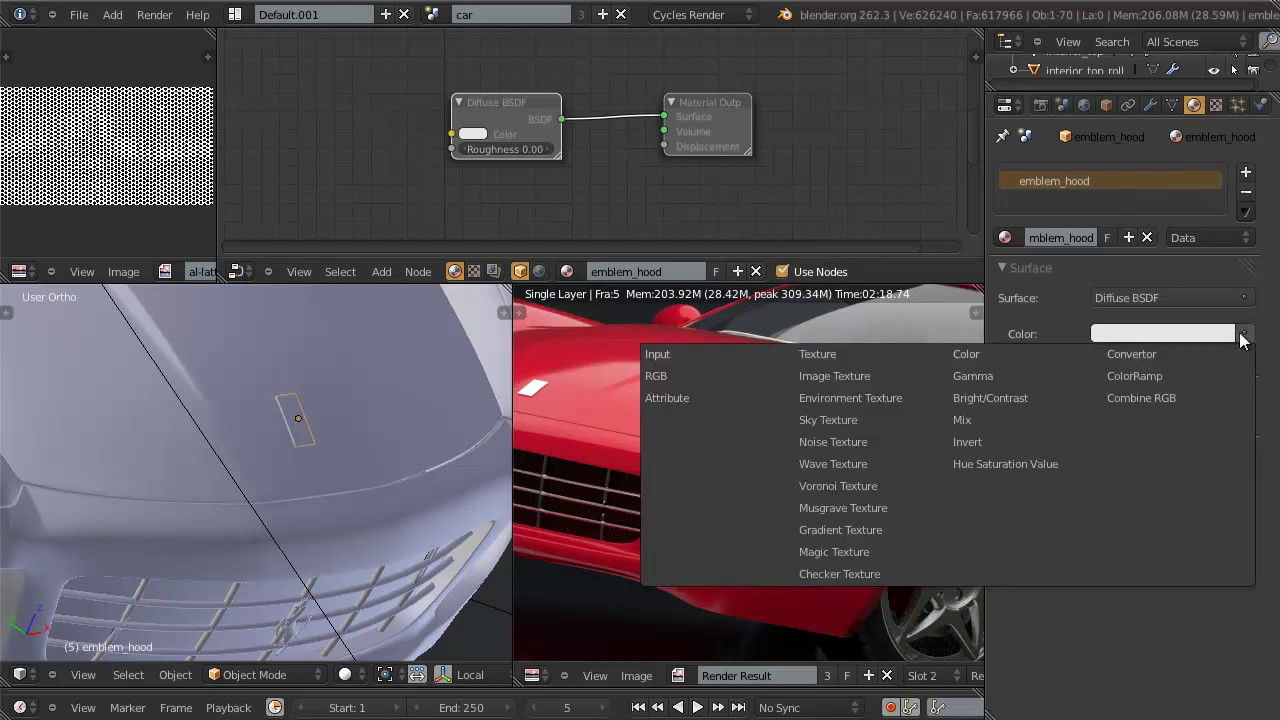
left_click(876, 372)
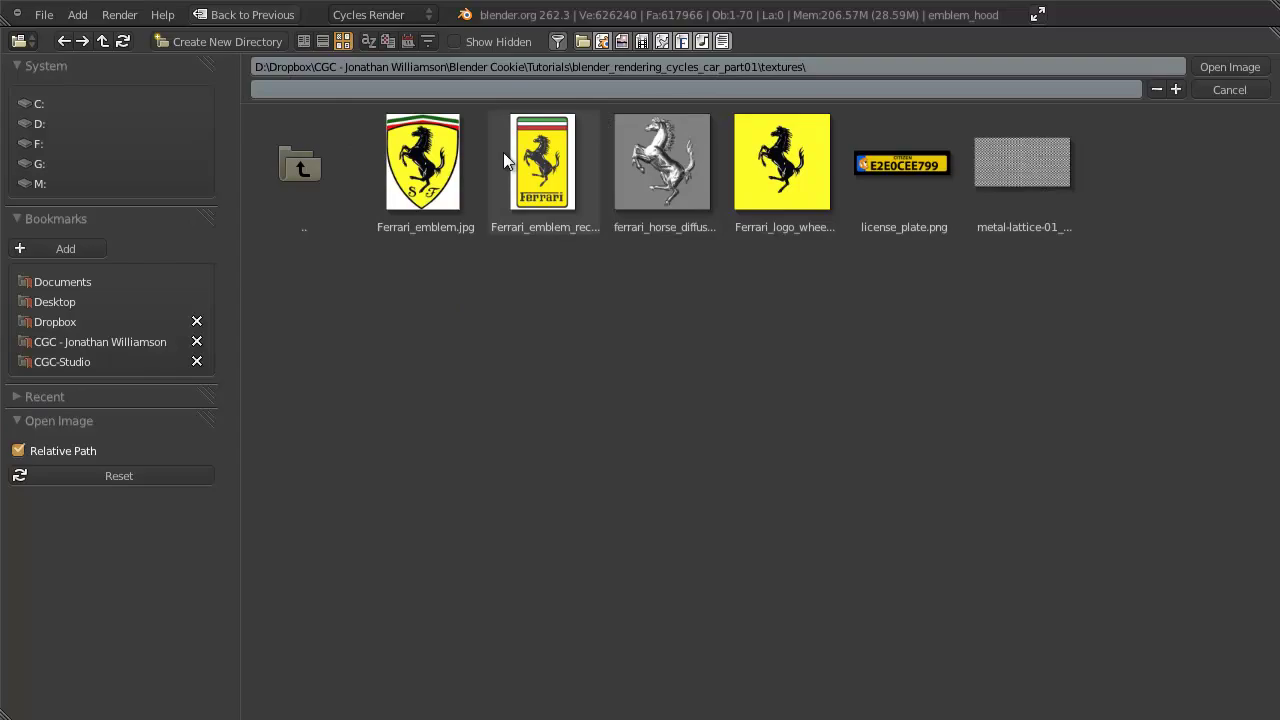
Step: Load Ferrari_emblem_rect.jpg as the emblem colour texture and view the car through the camera
left_click(573, 174)
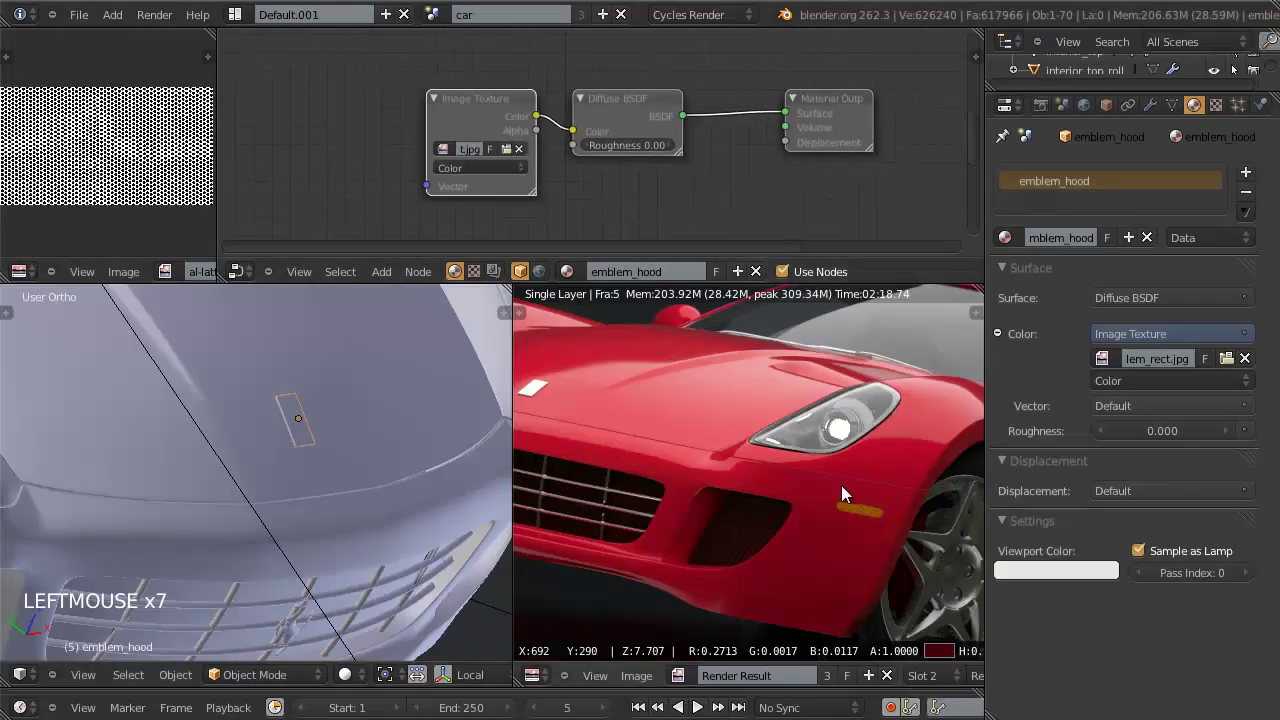
key("Escape")
scroll("down", 3)
scroll("up", 3)
left_click(447, 575)
scroll("up", 3)
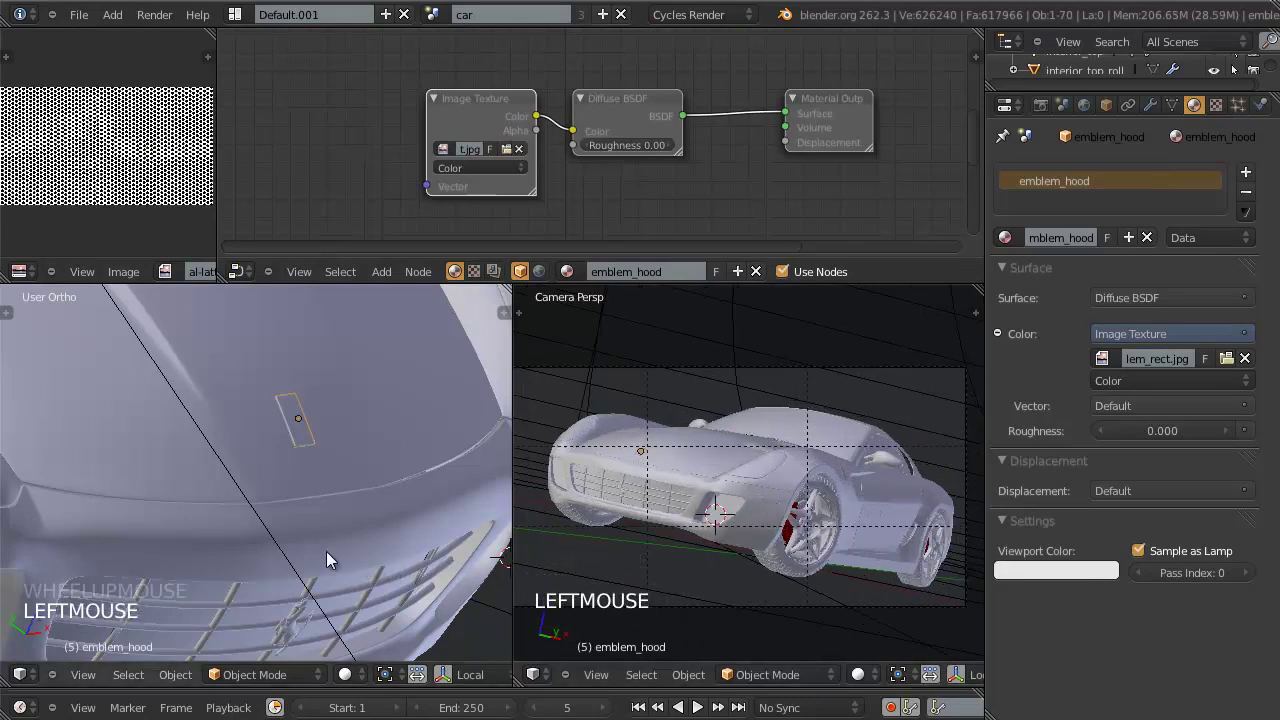
left_click(229, 277)
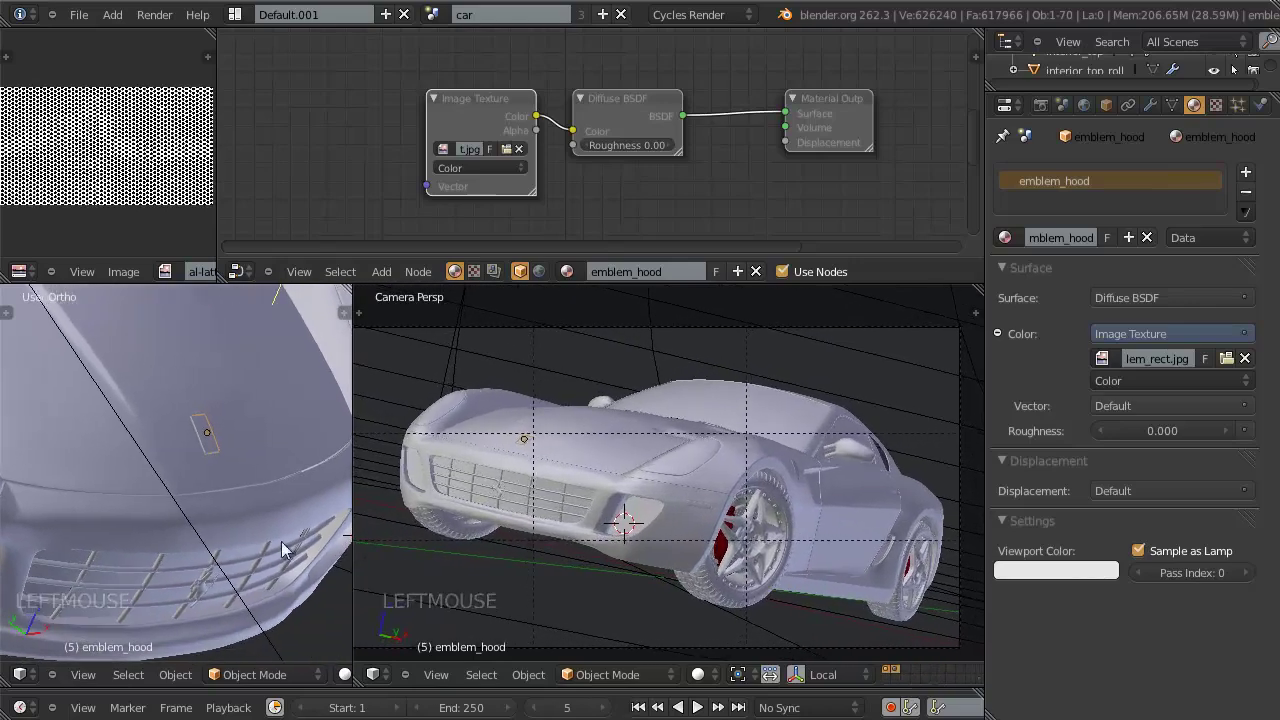
scroll("down", 3)
Step: Orbit the left view around the car and adjust the viewport split
middle_click(236, 465)
middle_click(263, 546)
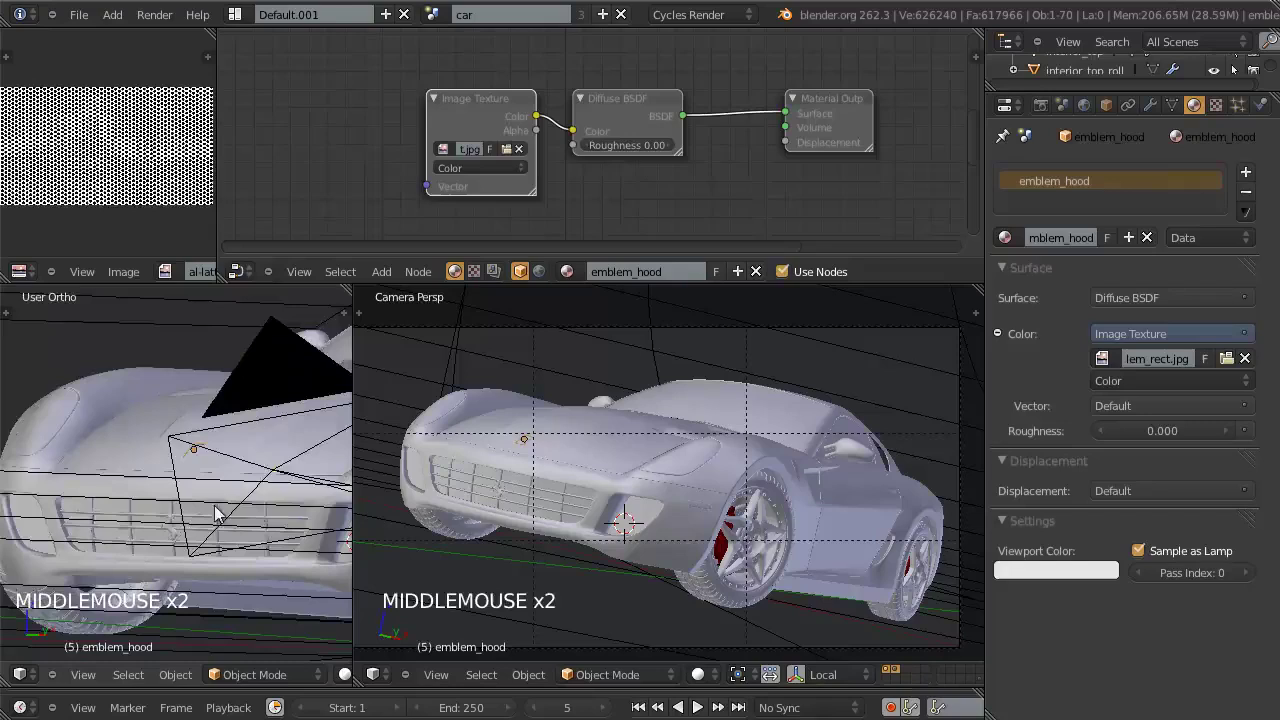
middle_click(271, 537)
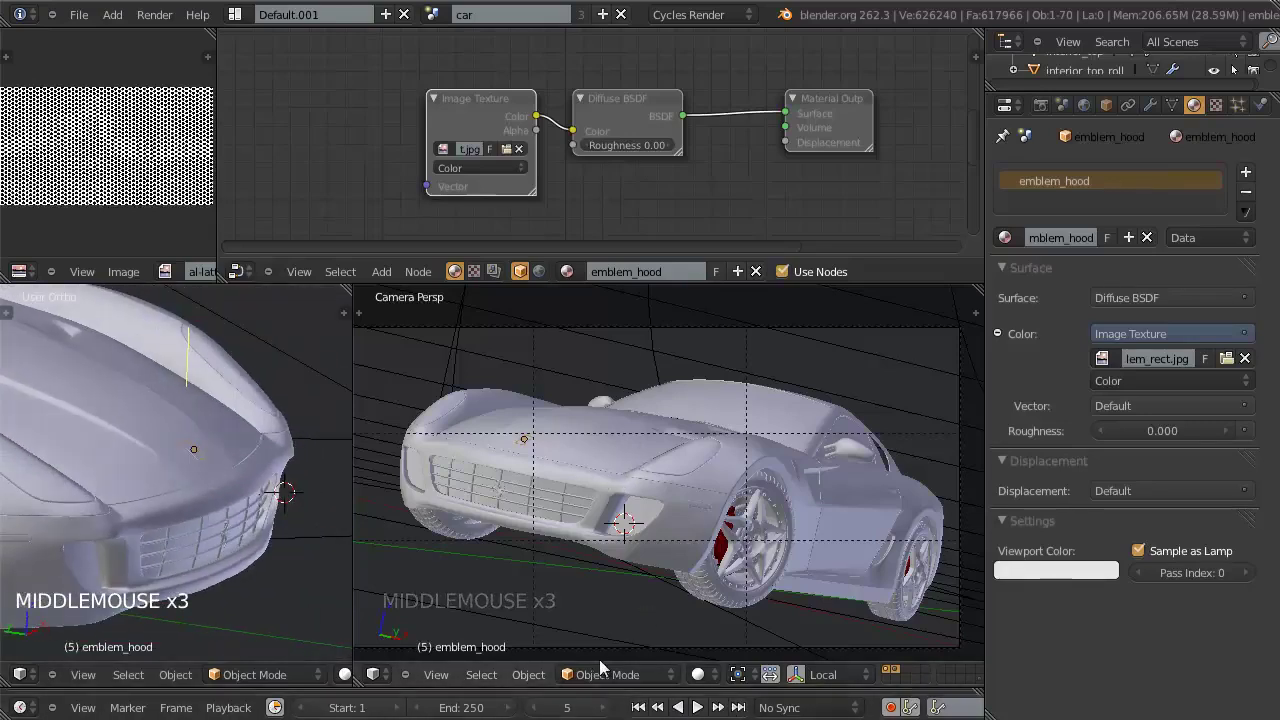
left_click(704, 681)
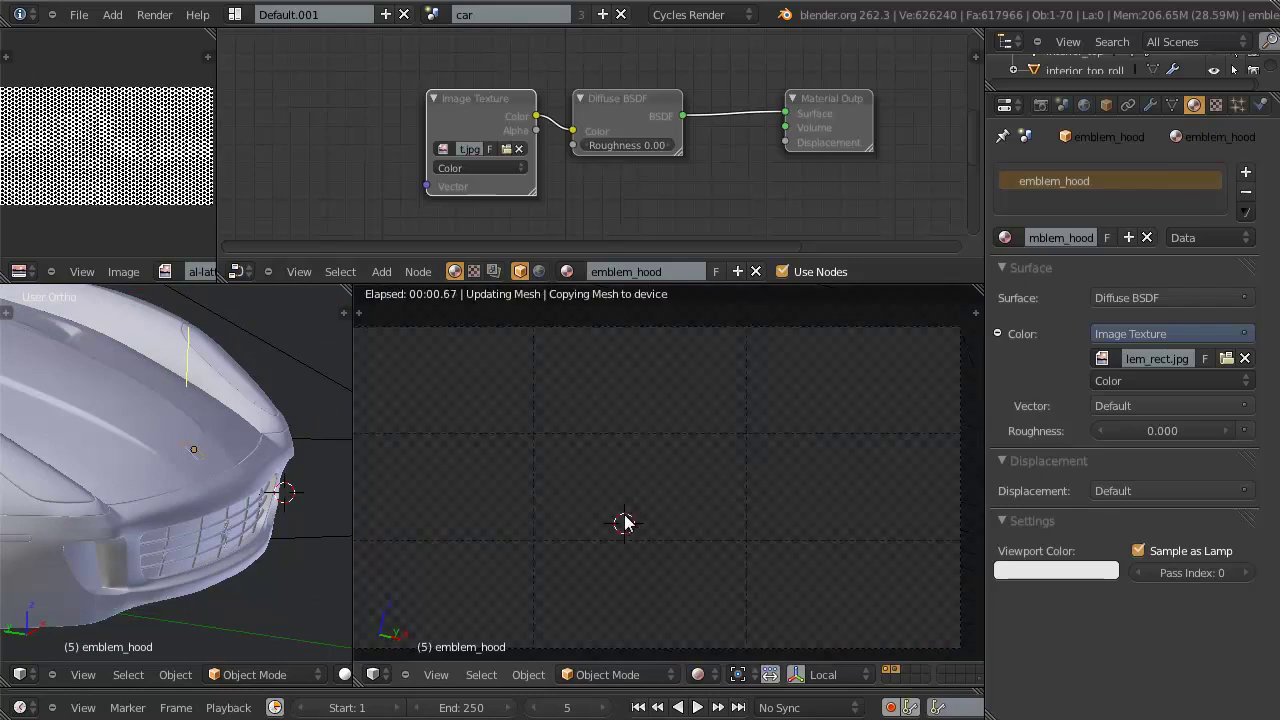
Step: Start a live Cycles render of the camera view and move the Material Output node right
key("KP_Decimal")
key("KP_Decimal")
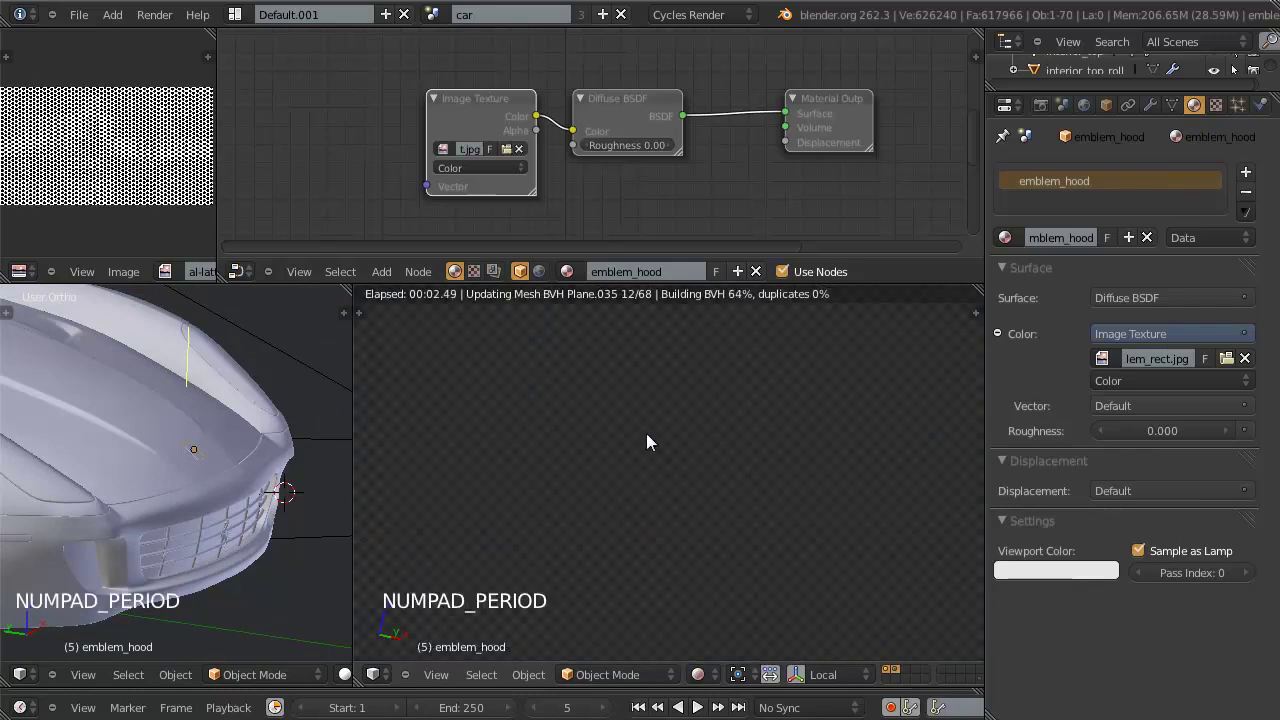
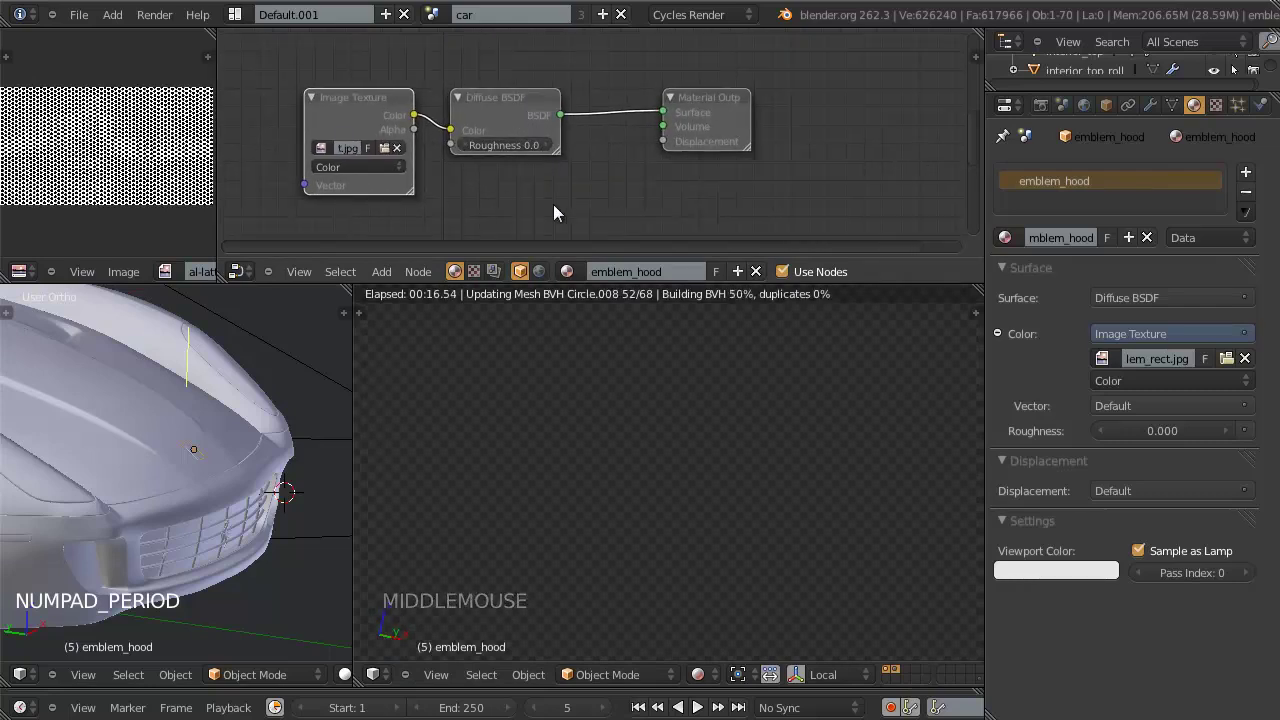
left_click(705, 109)
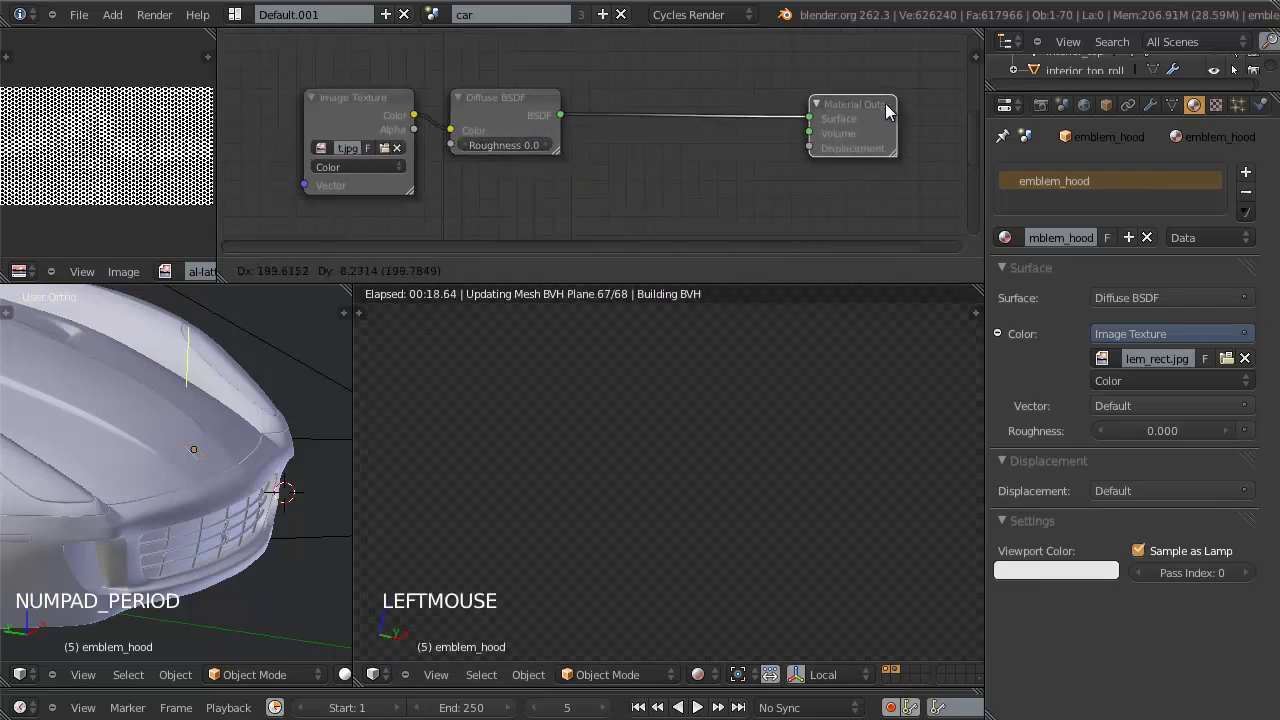
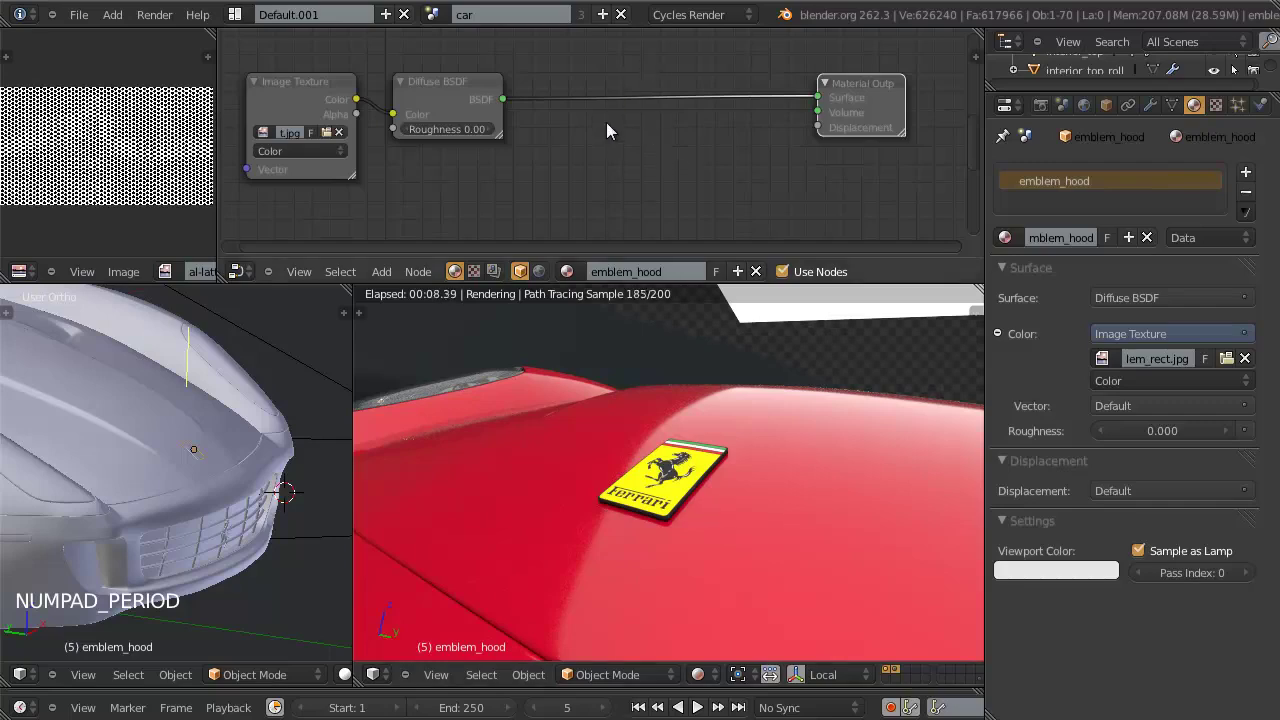
Step: Insert a Mix Shader node between the emblem's diffuse shader and the material output
key("shift+a")
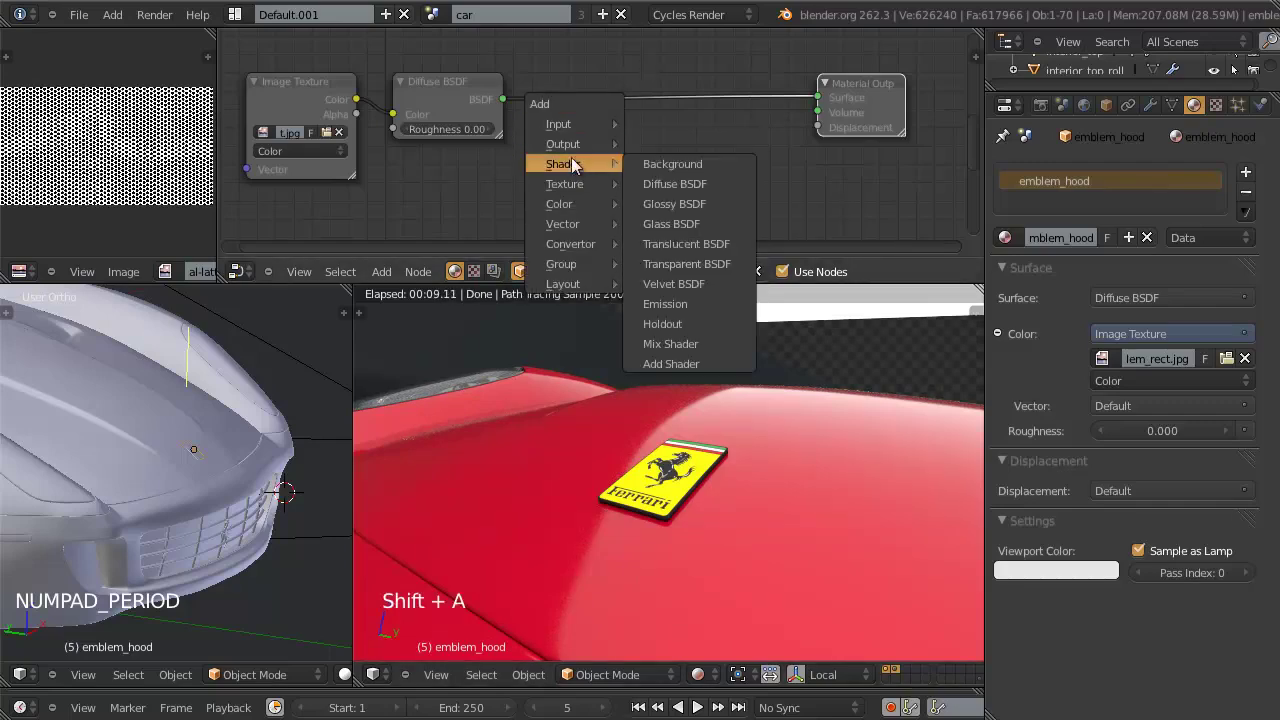
key("g")
left_click(464, 121)
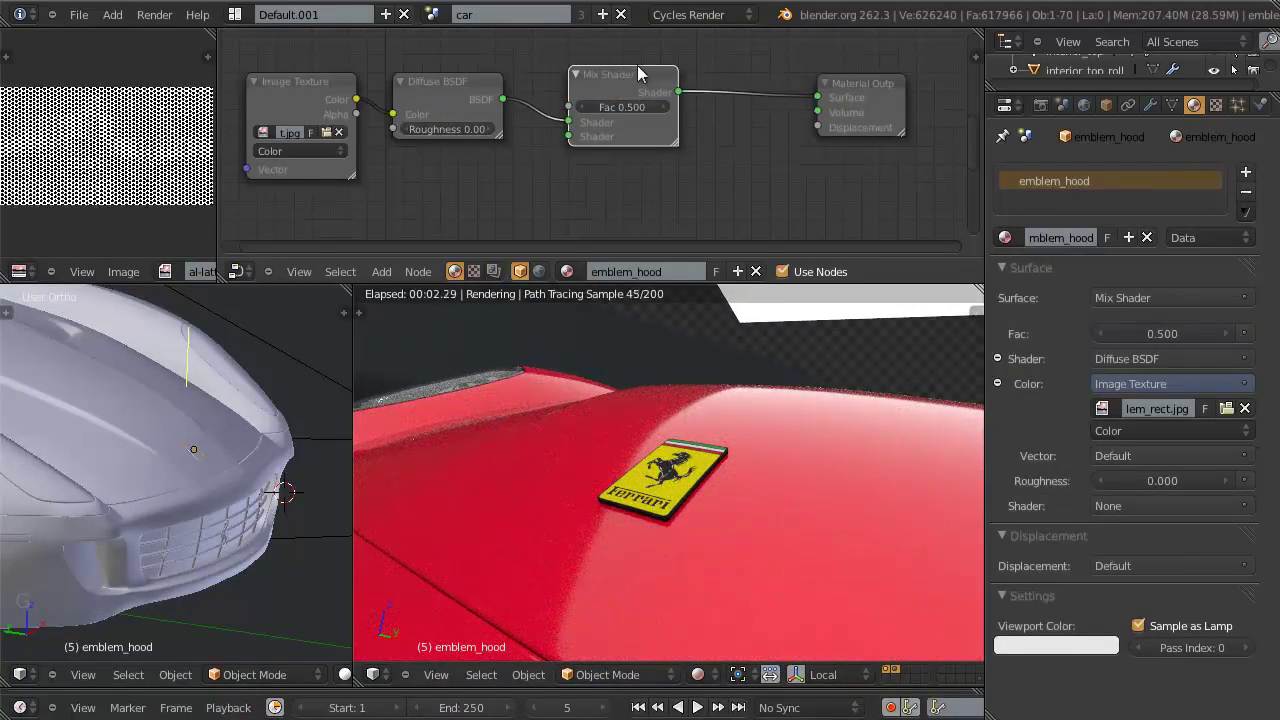
left_click(654, 94)
scroll("down", 3)
middle_click(608, 169)
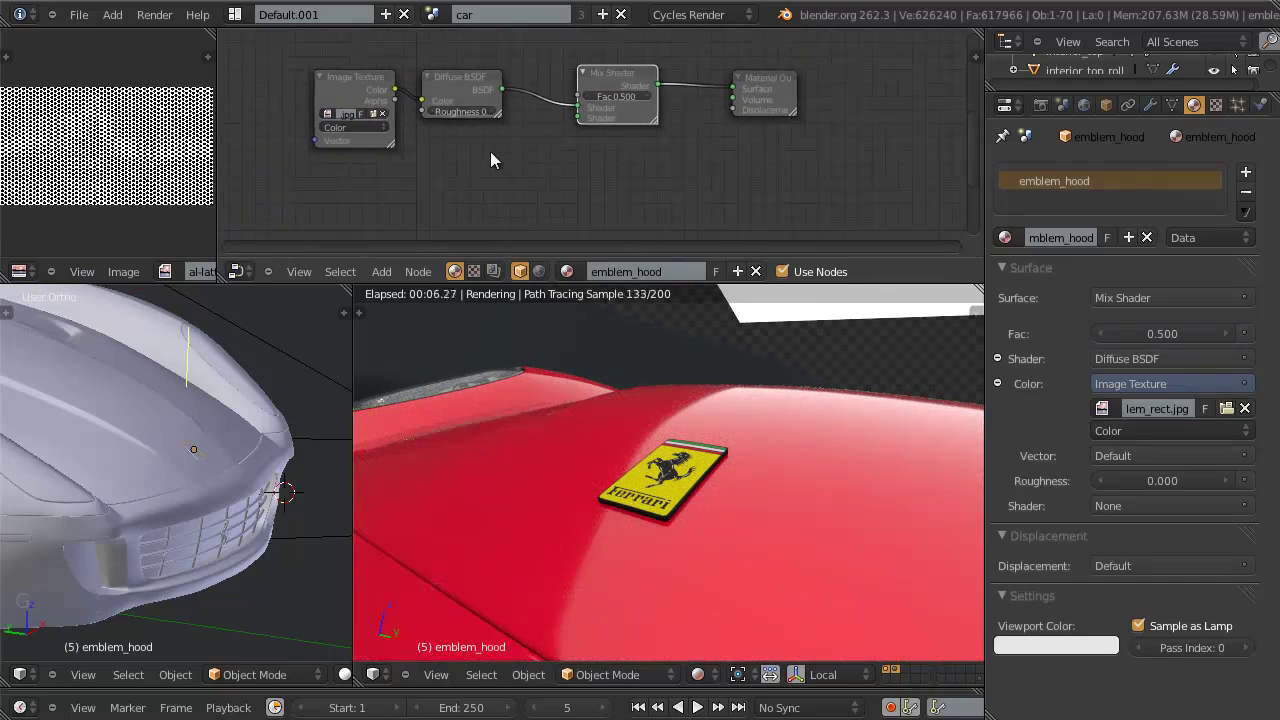
Step: Add a Glossy BSDF below the diffuse and connect it to the Mix Shader's second input
key("shift+a")
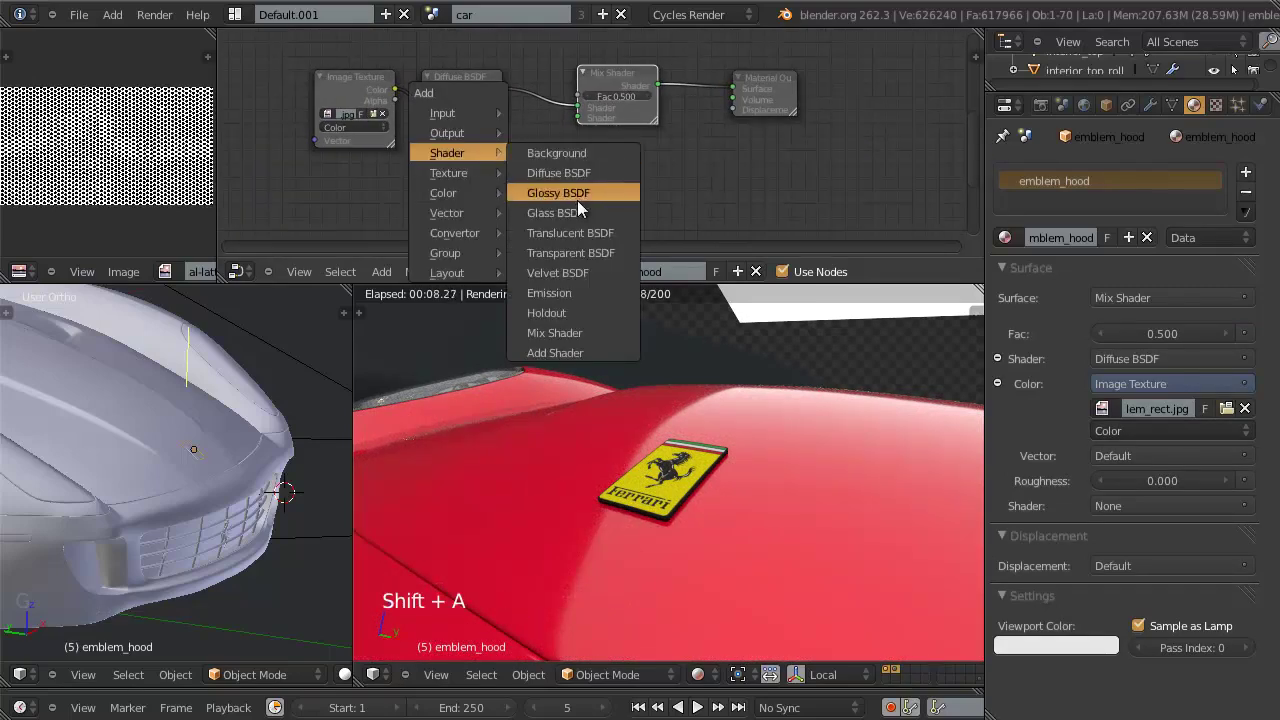
key("g")
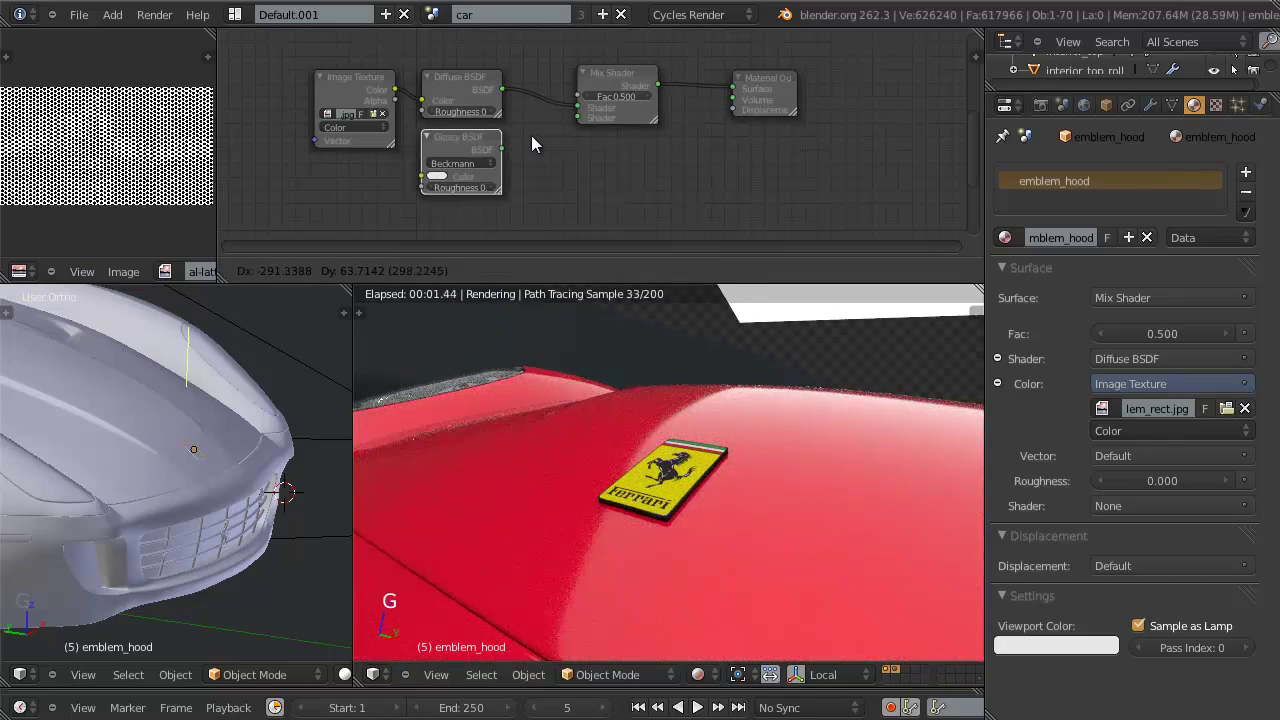
left_click(537, 147)
left_click(513, 158)
left_click(623, 97)
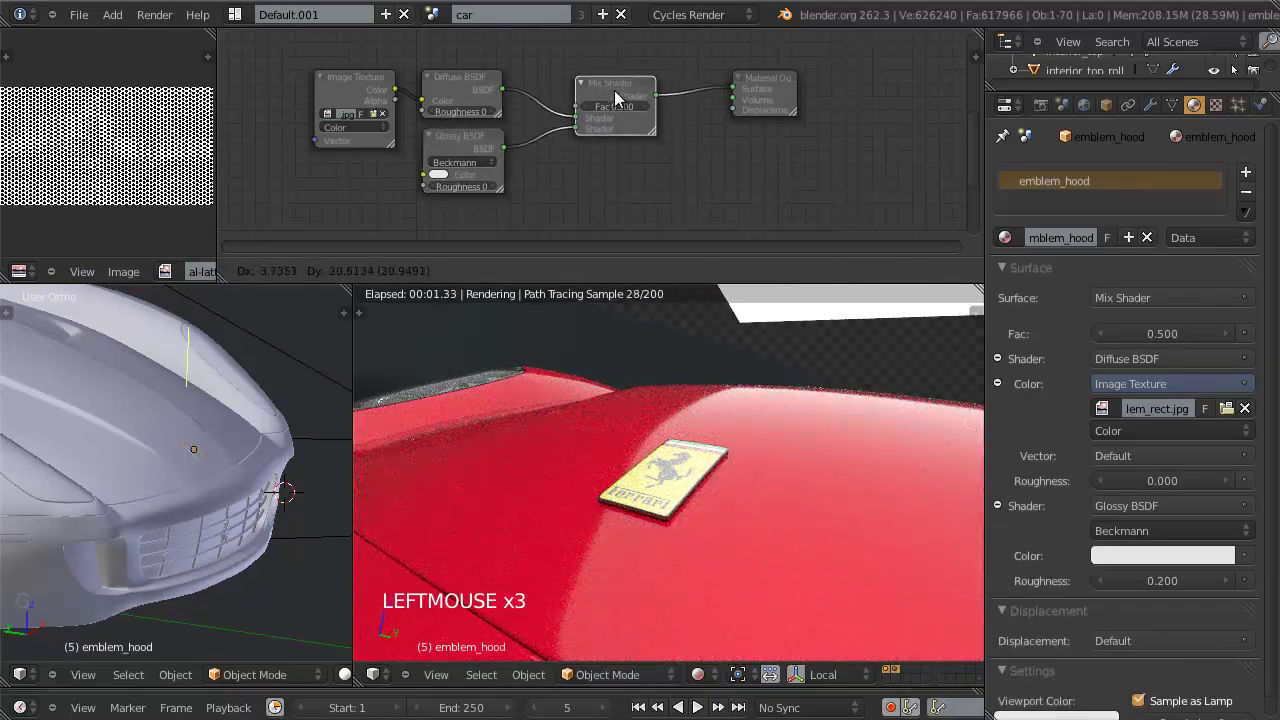
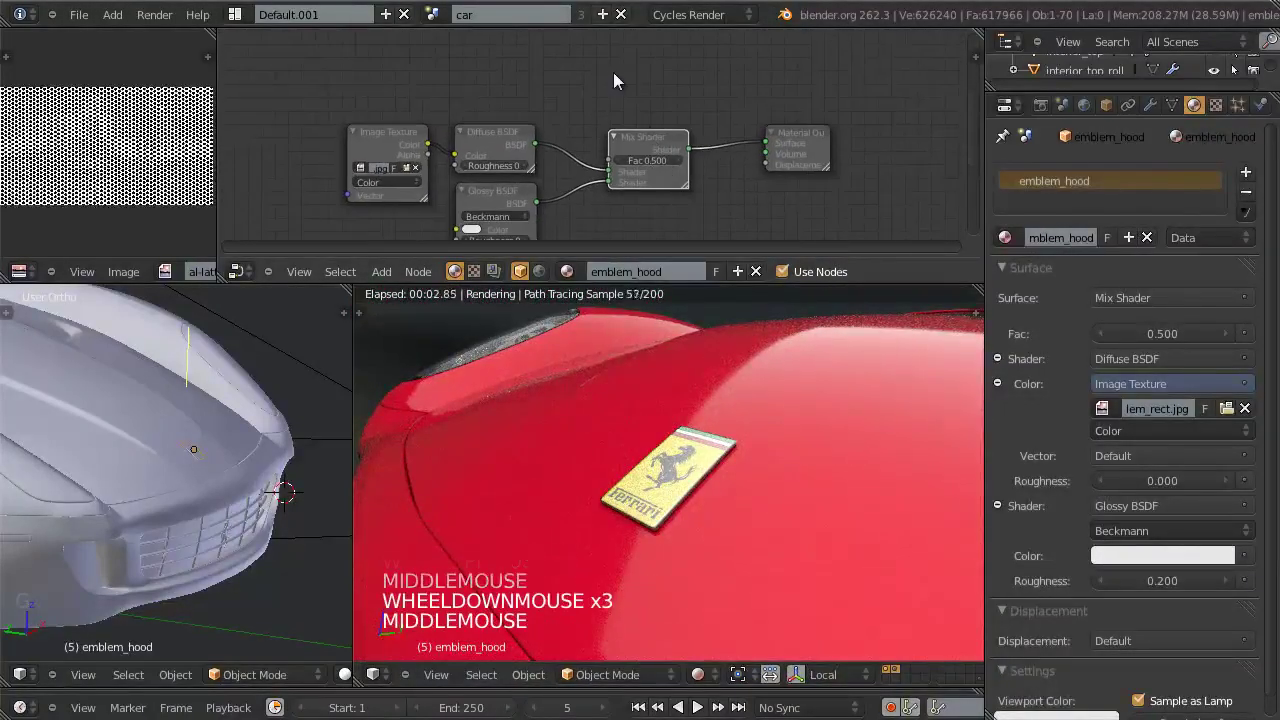
Step: Add a Fresnel node above the emblem shaders
key("shift+a")
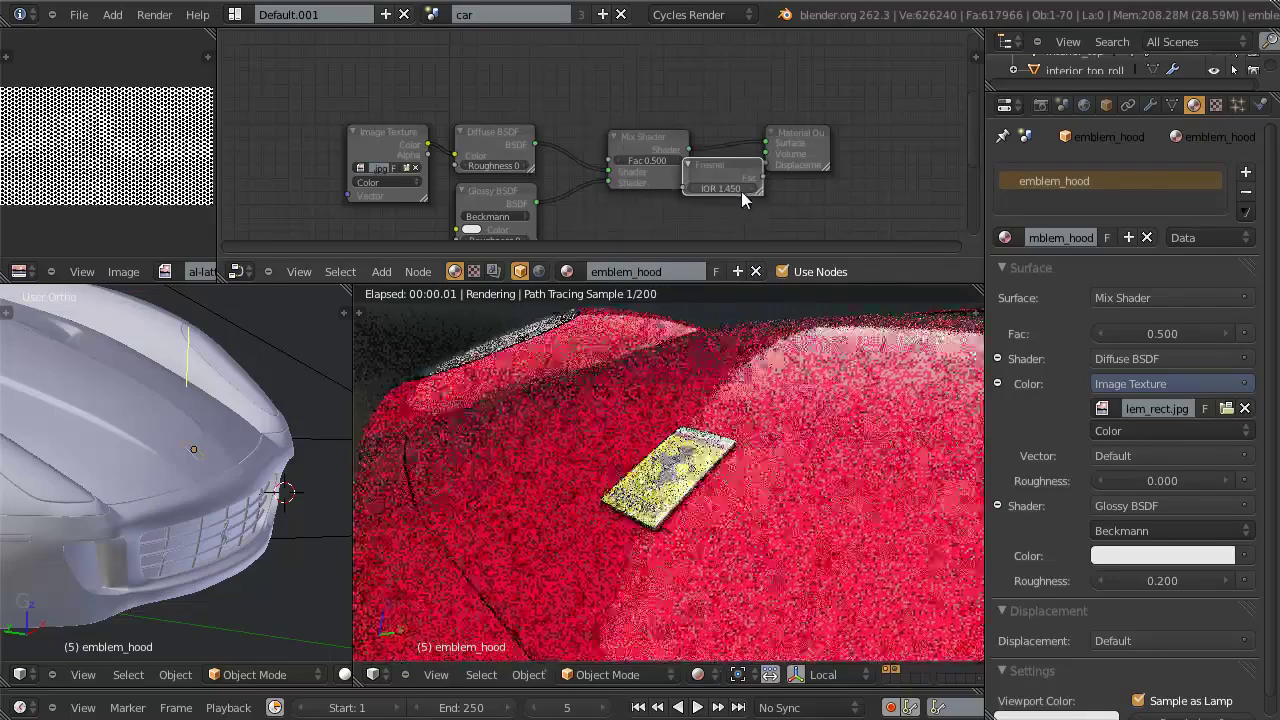
key("g")
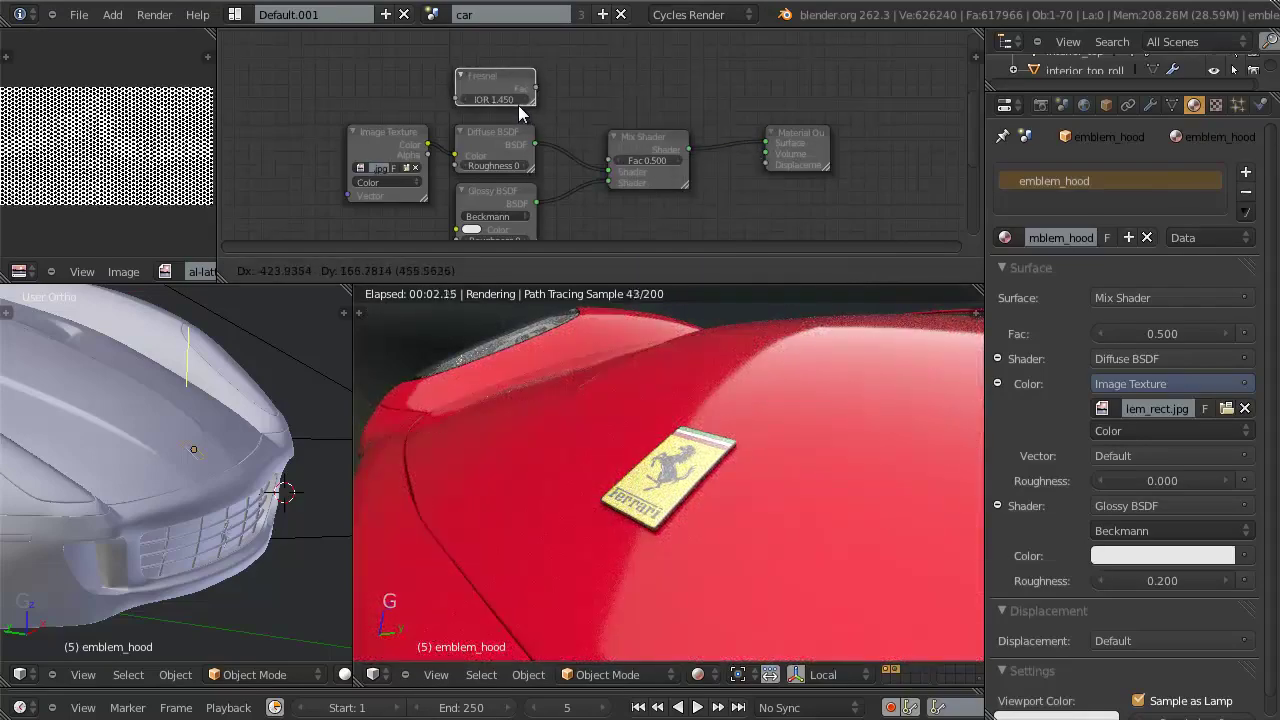
left_click(523, 114)
middle_click(537, 149)
scroll("down", 3)
Step: Squeeze the shader nodes closer together and shift the Fresnel node into place
key("a")
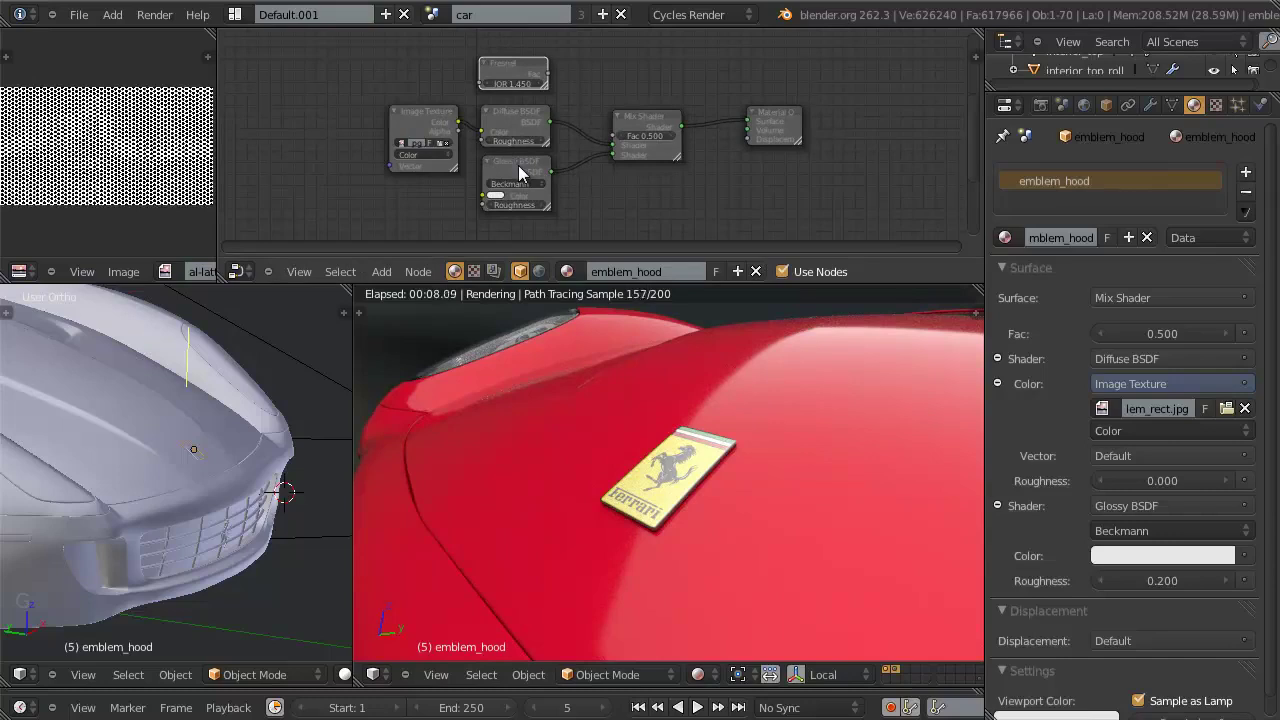
key("b")
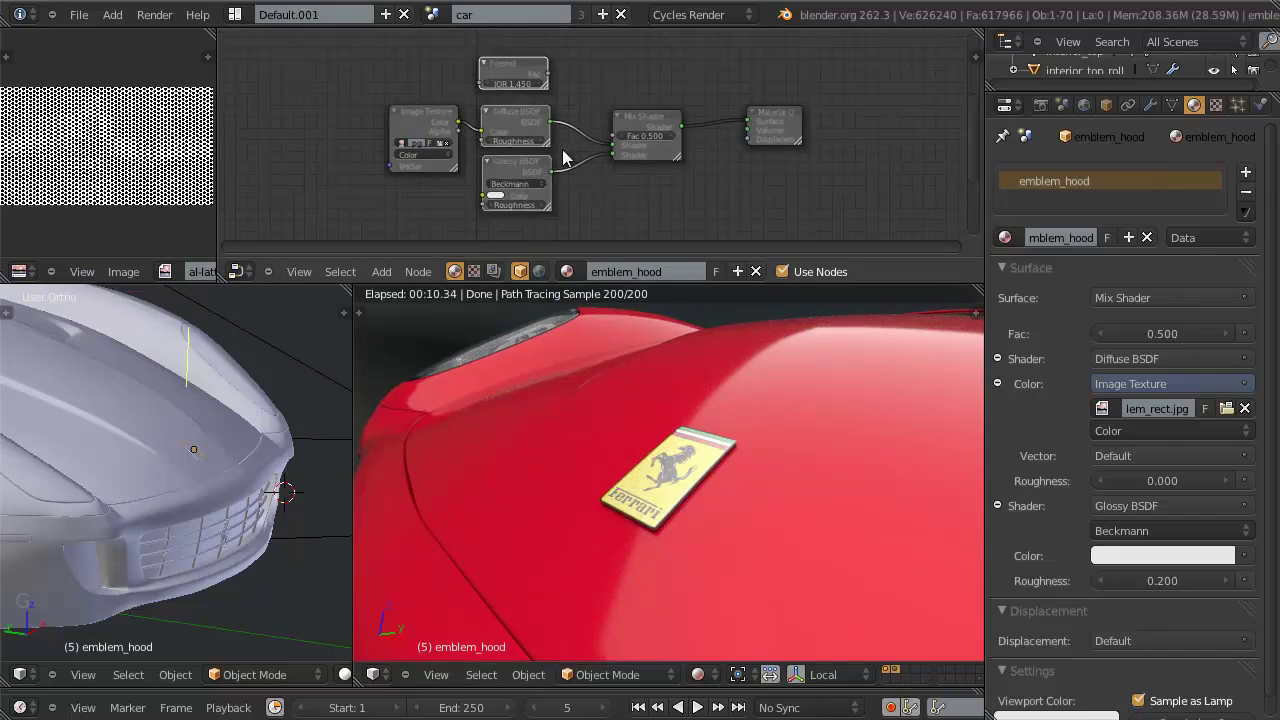
key("s")
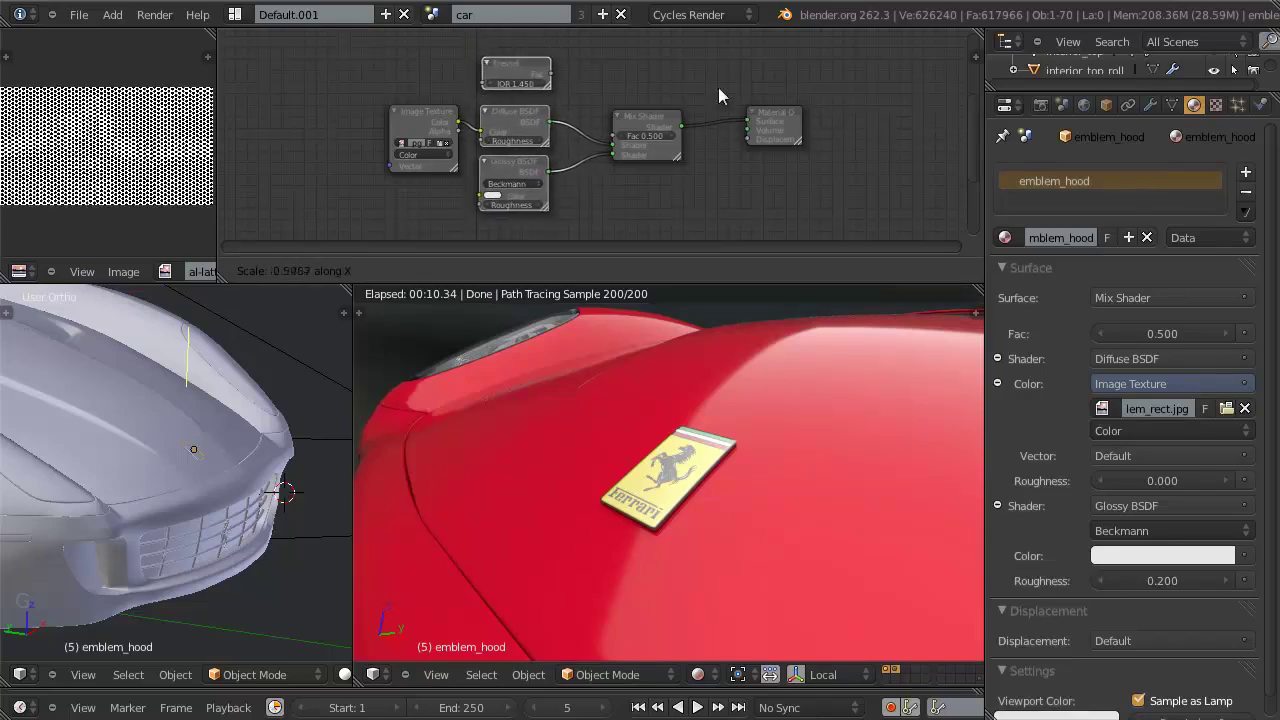
right_click(505, 179)
key("s")
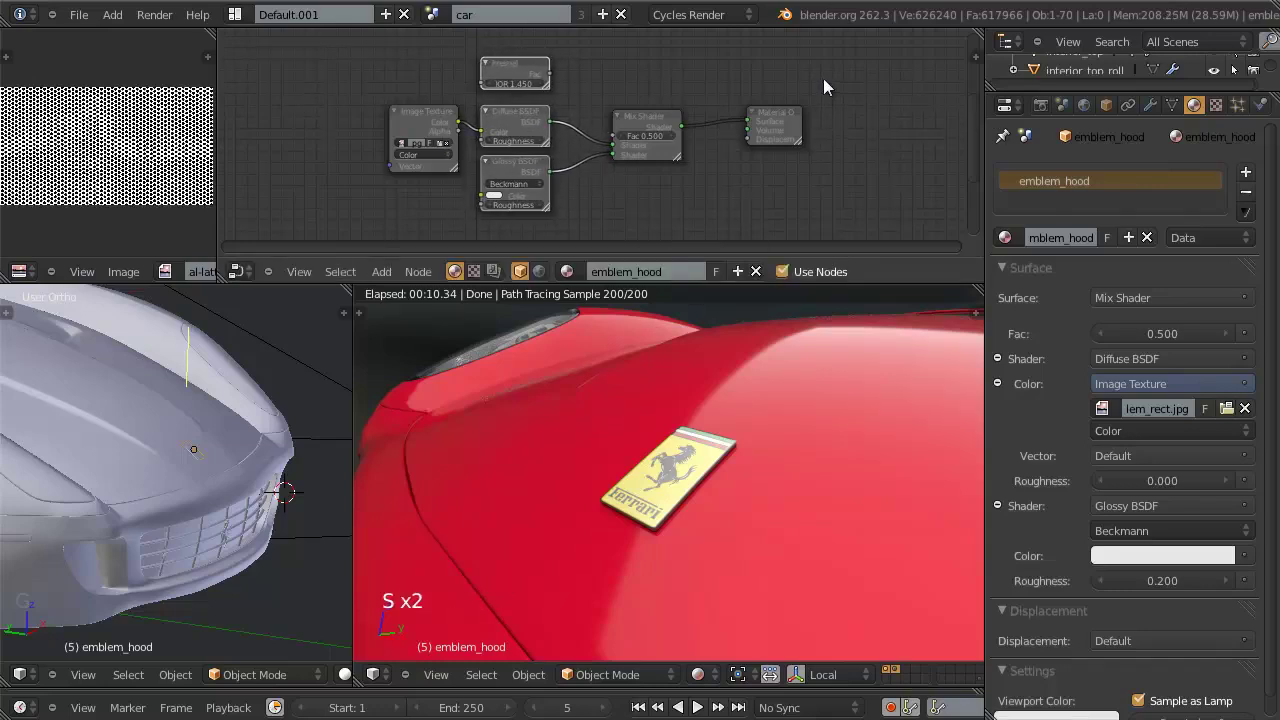
key("s")
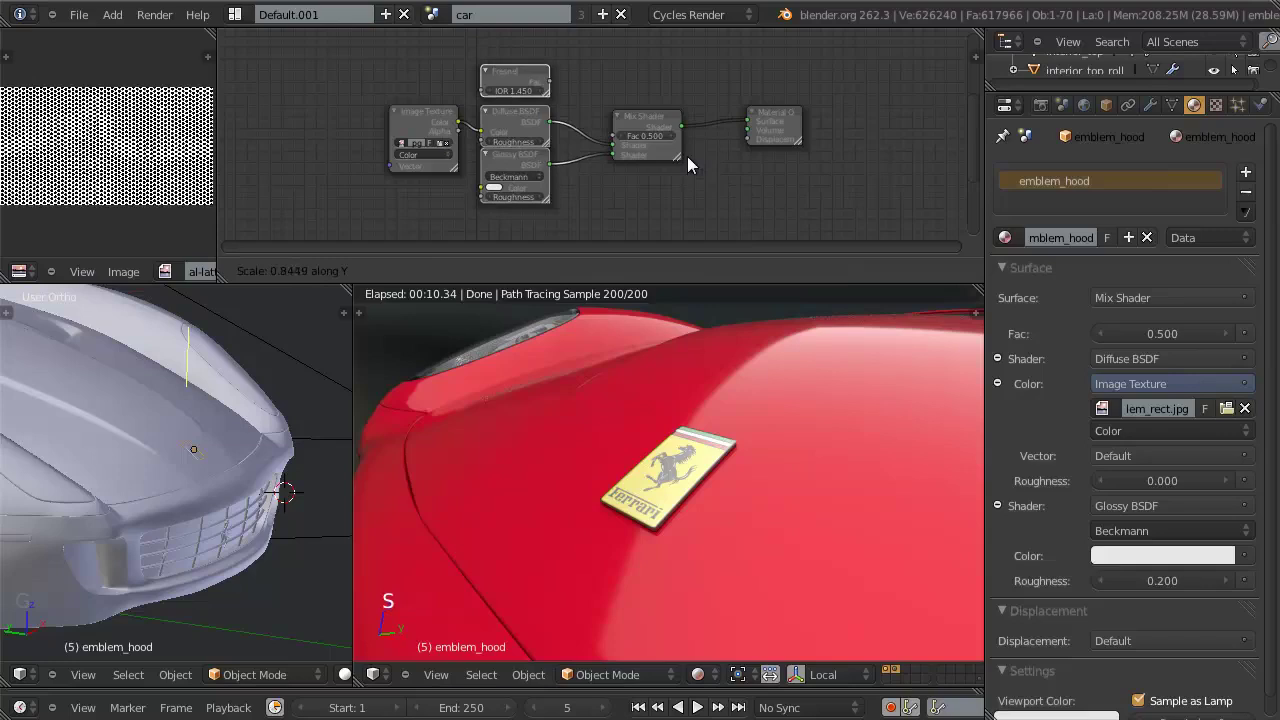
left_click(562, 136)
key("a")
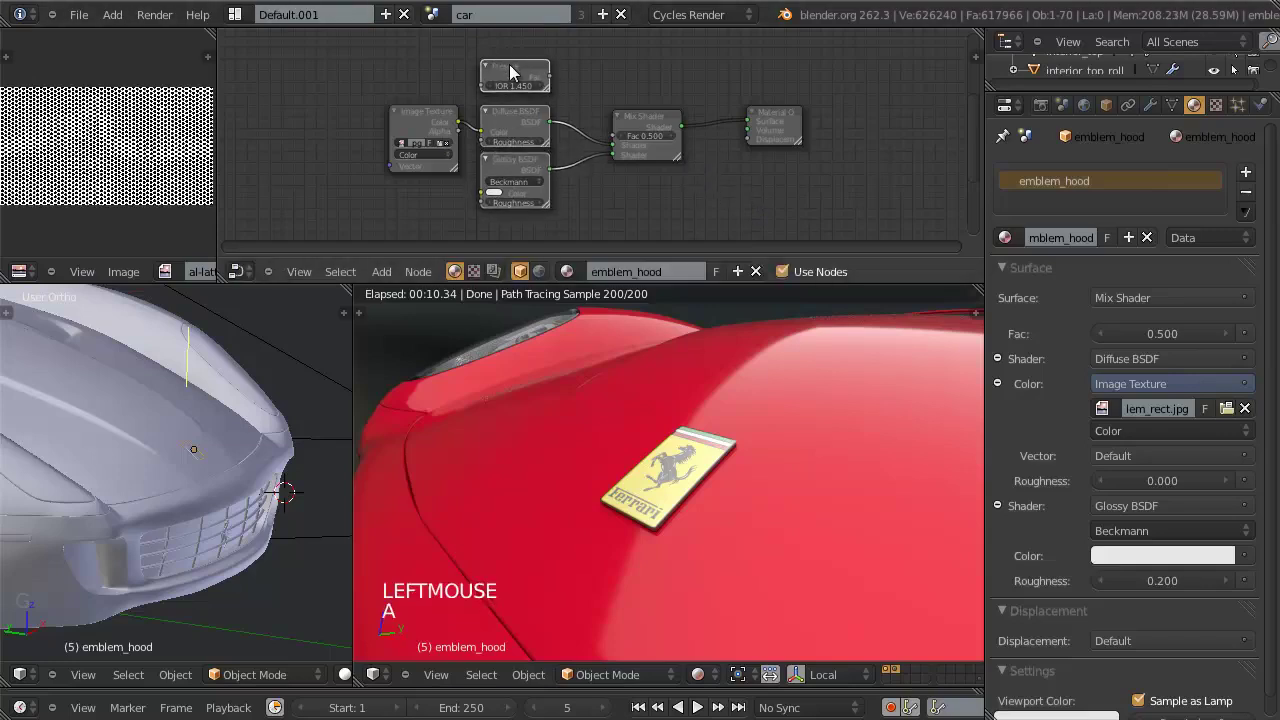
left_click(514, 77)
key("g")
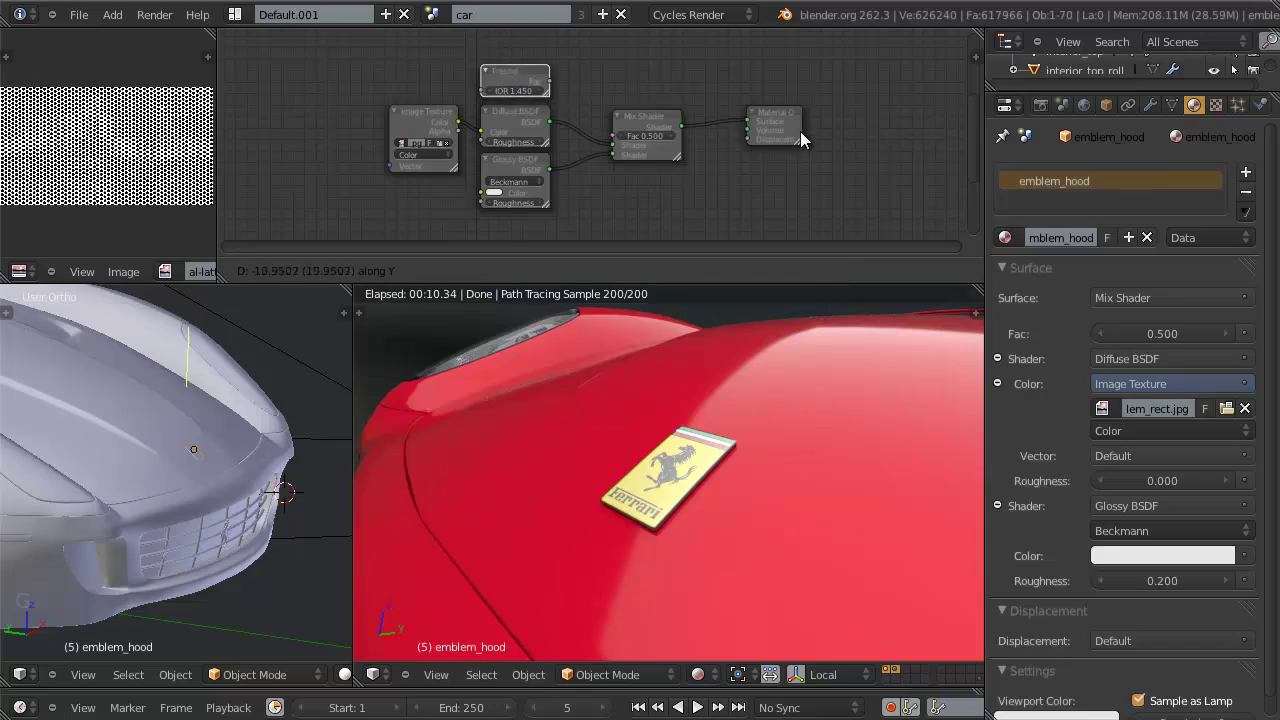
left_click(804, 142)
Step: Line up the remaining nodes, lower the Image Texture node, and link Fresnel Fac to the Mix Shader factor
key("a")
left_click(677, 124)
left_click(794, 131)
left_click(414, 139)
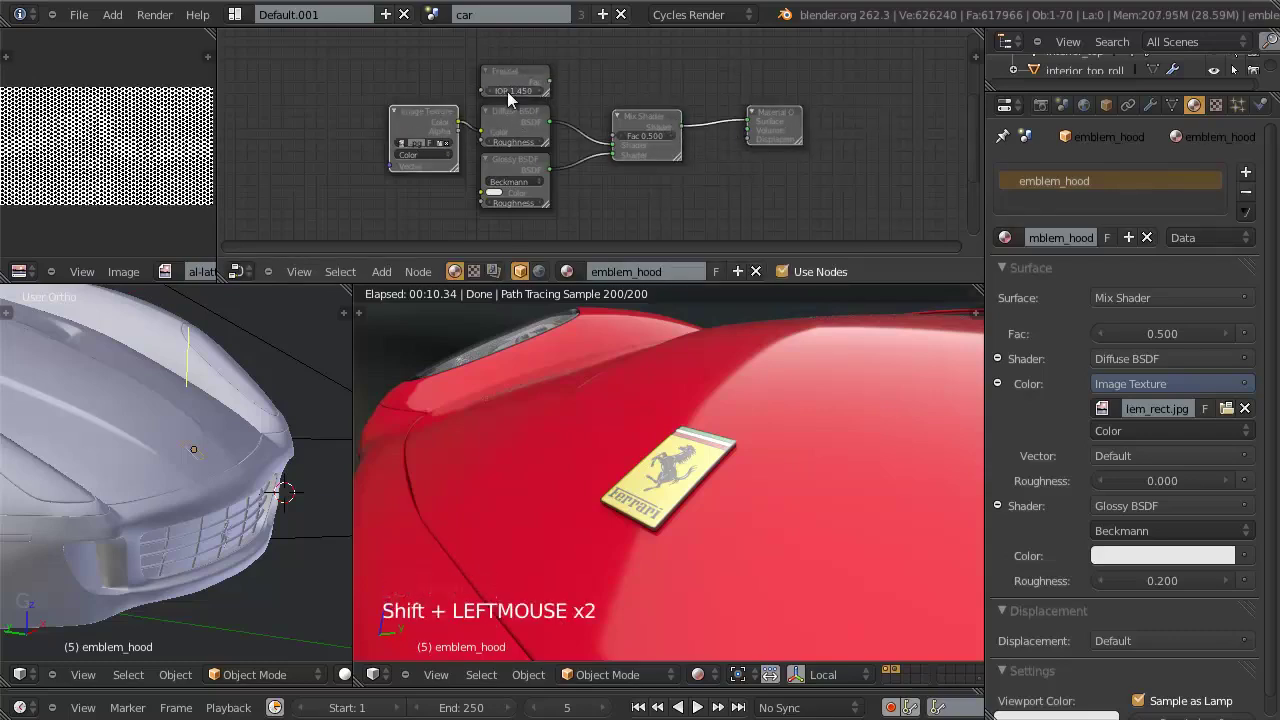
key("s")
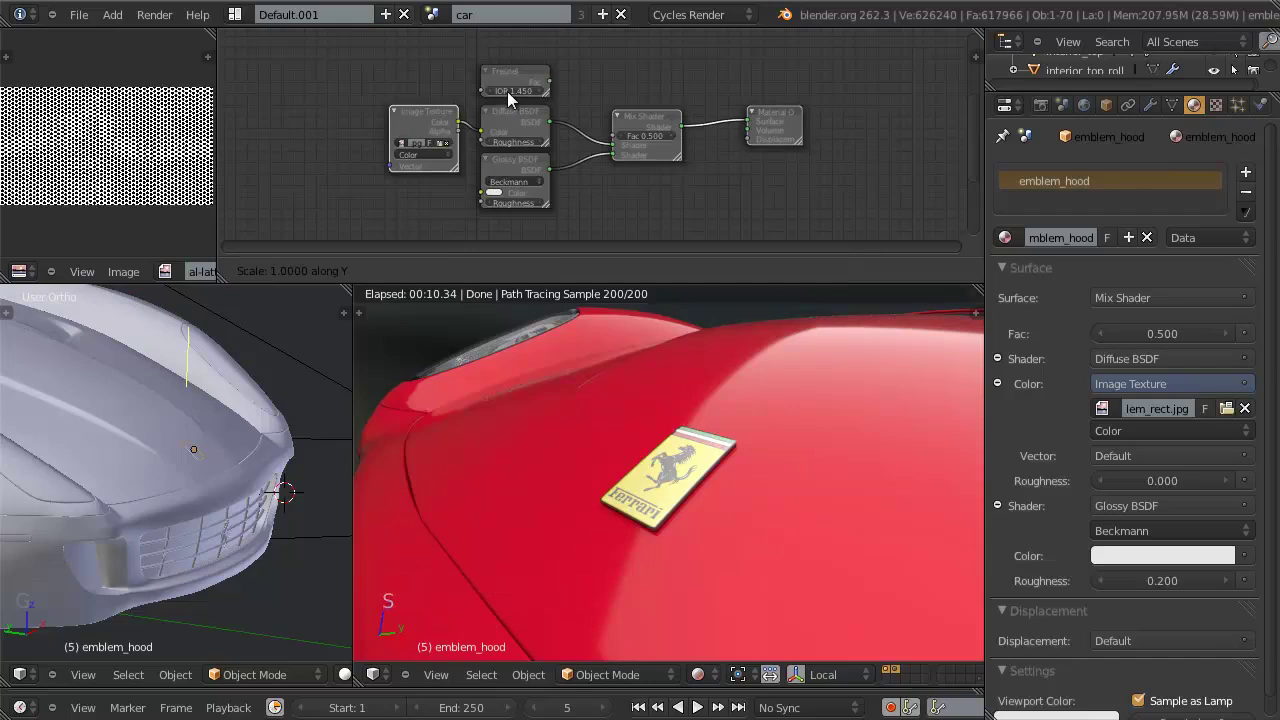
key("g")
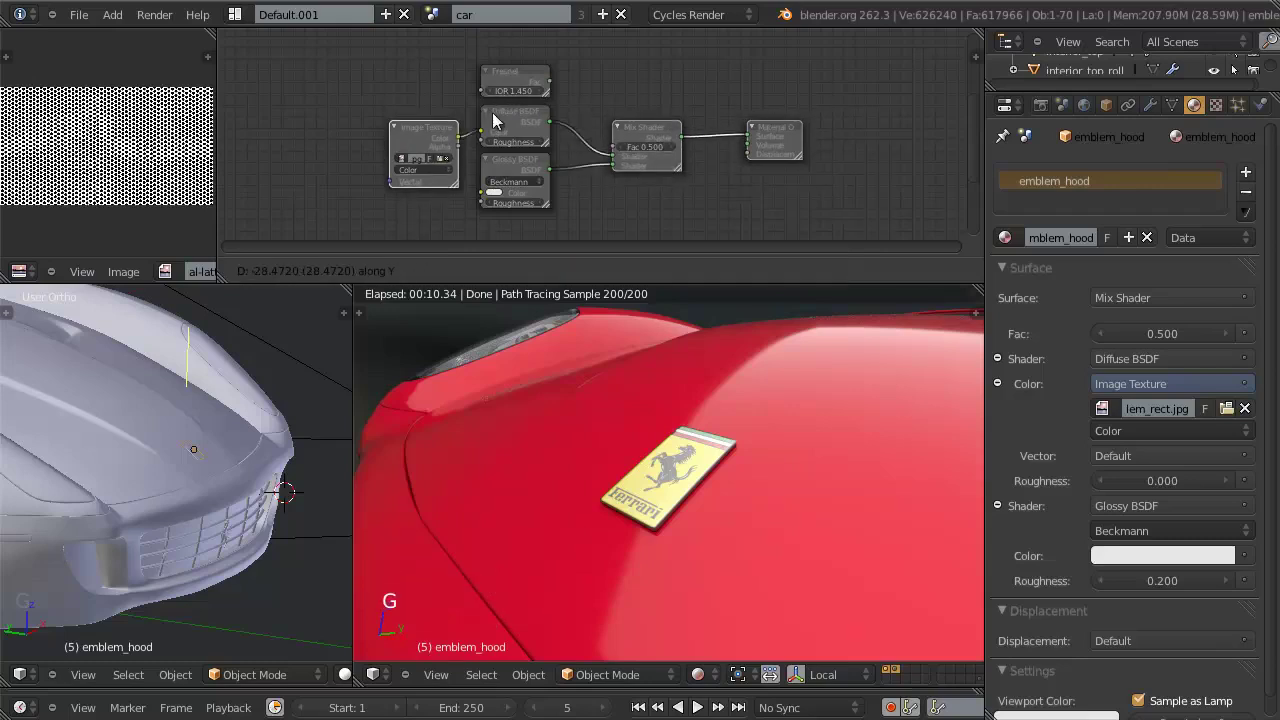
left_click(520, 115)
key("a")
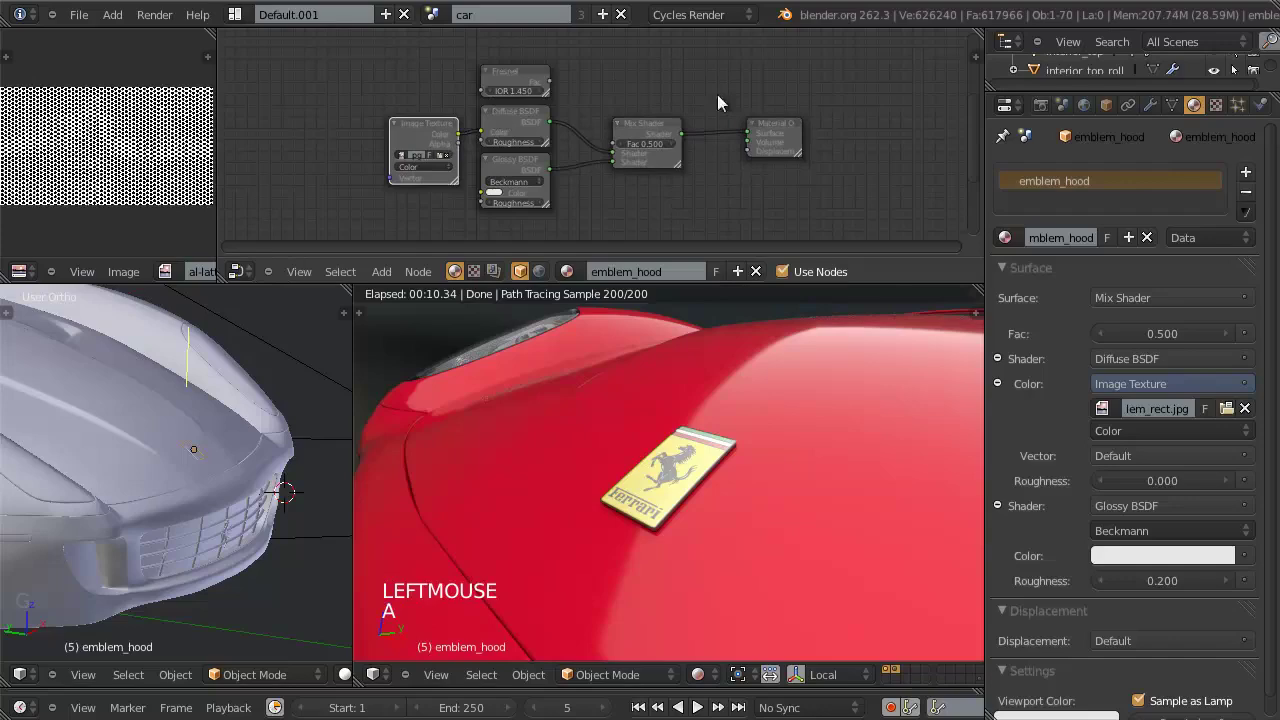
scroll("up", 3)
middle_click(654, 143)
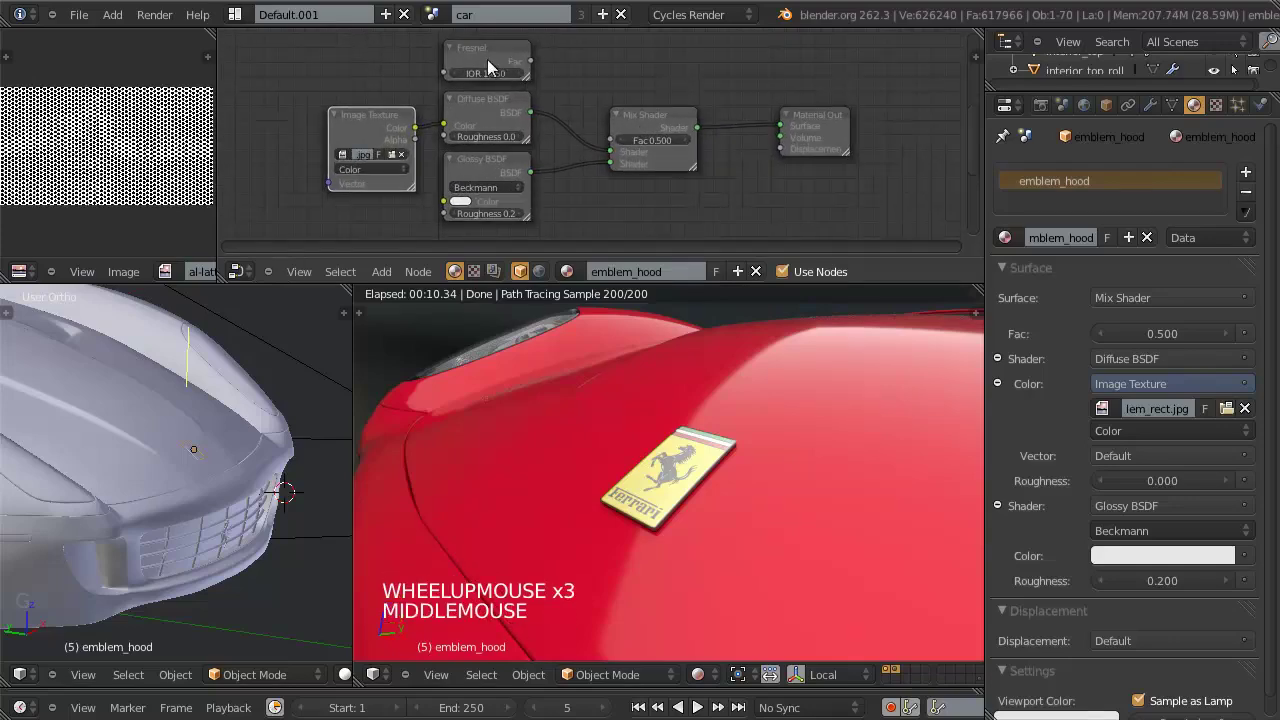
left_click(533, 65)
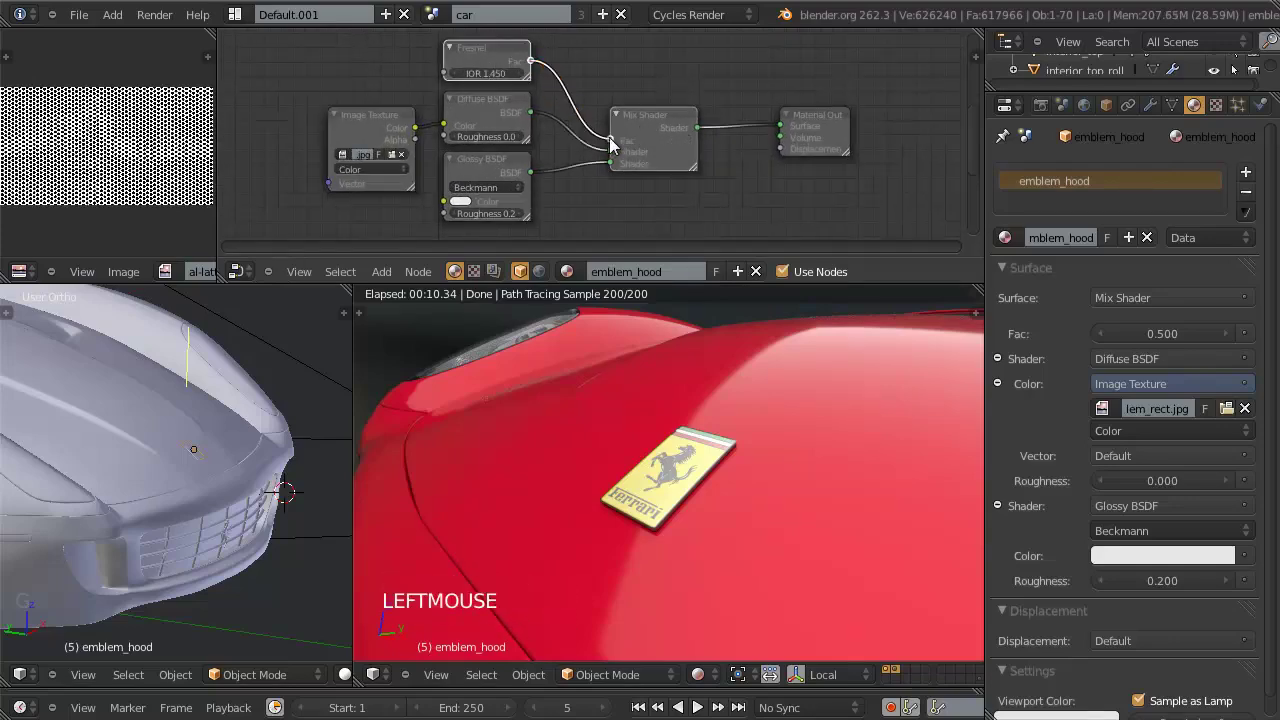
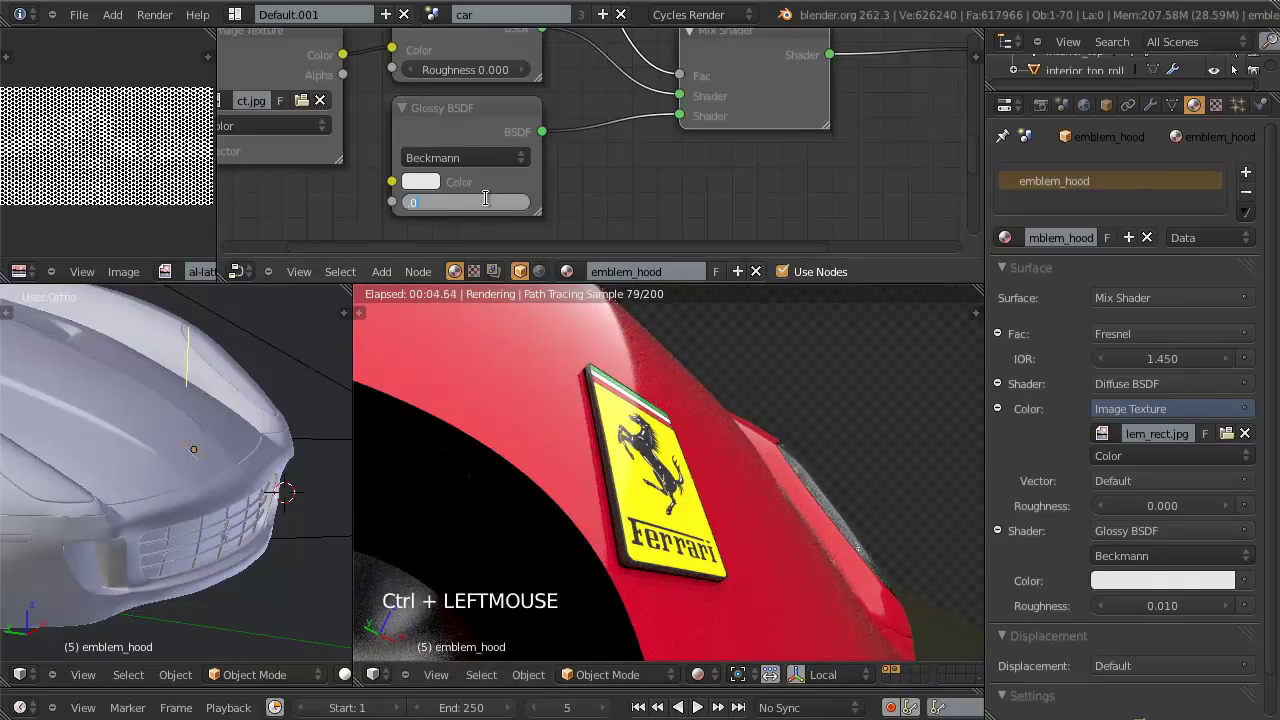
Step: Set the emblem_hood glossy roughness to 0.005 and orbit the view to check the emblem
left_click(490, 206)
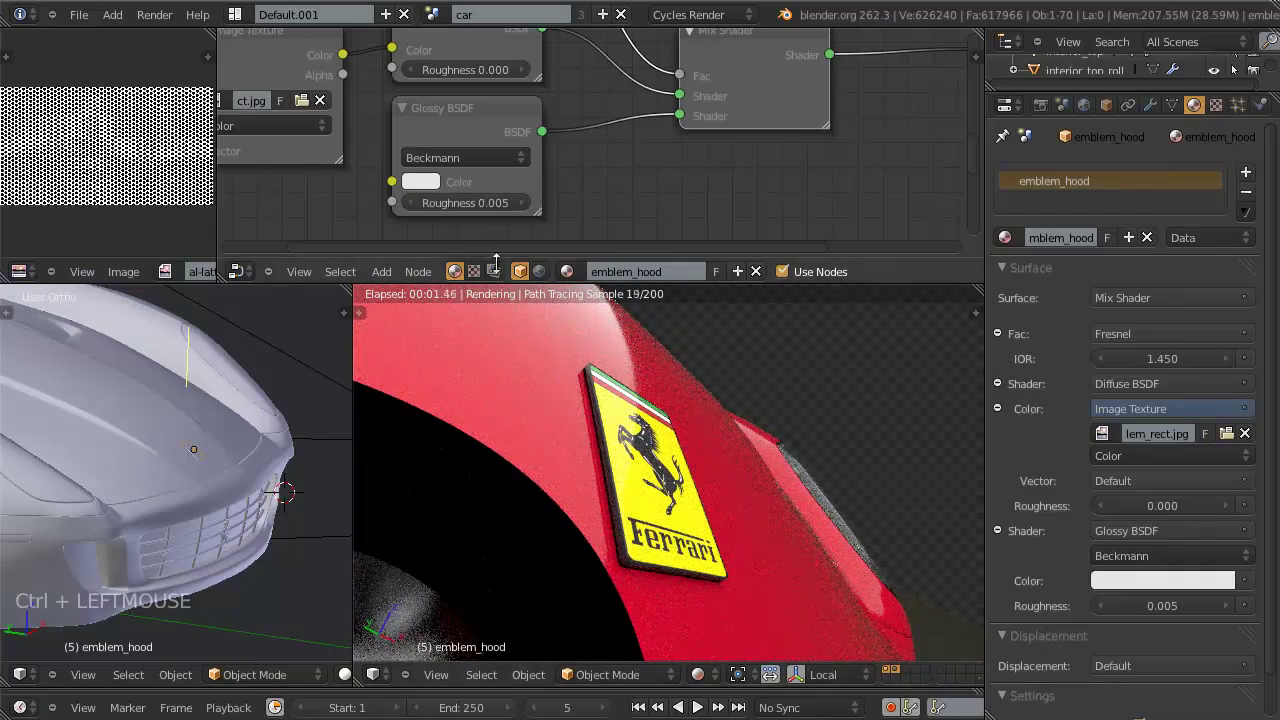
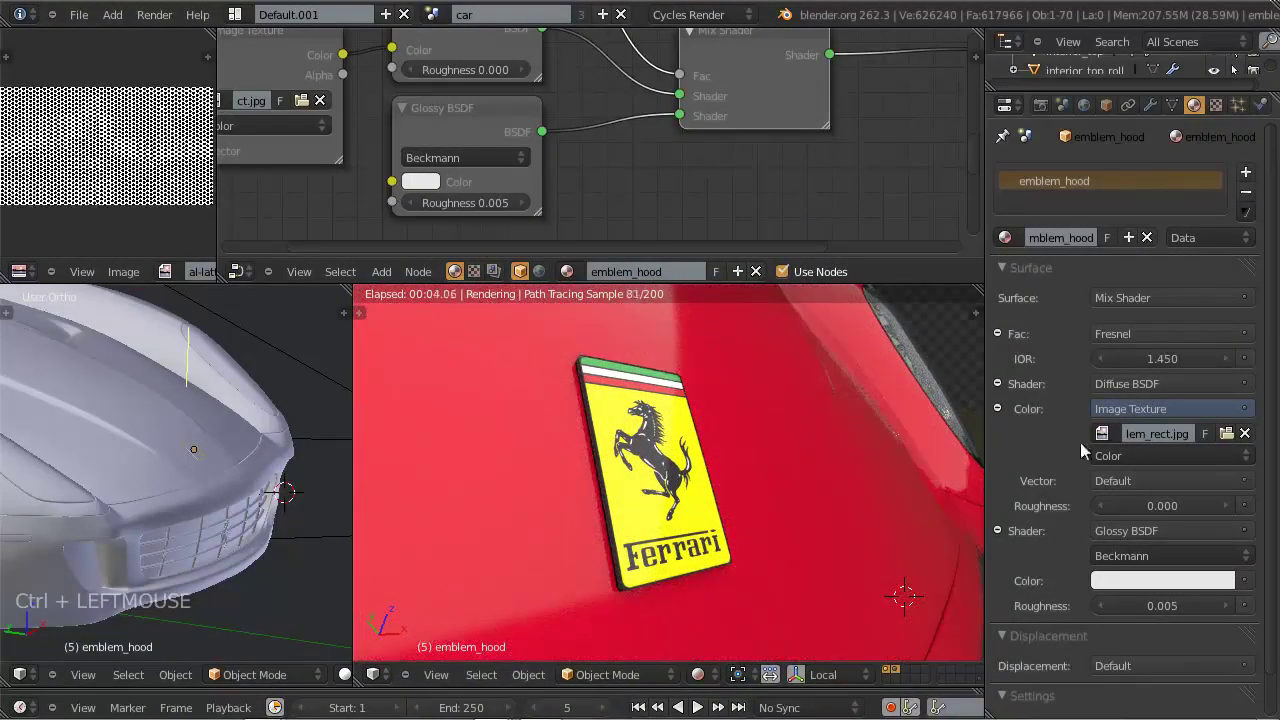
middle_click(628, 427)
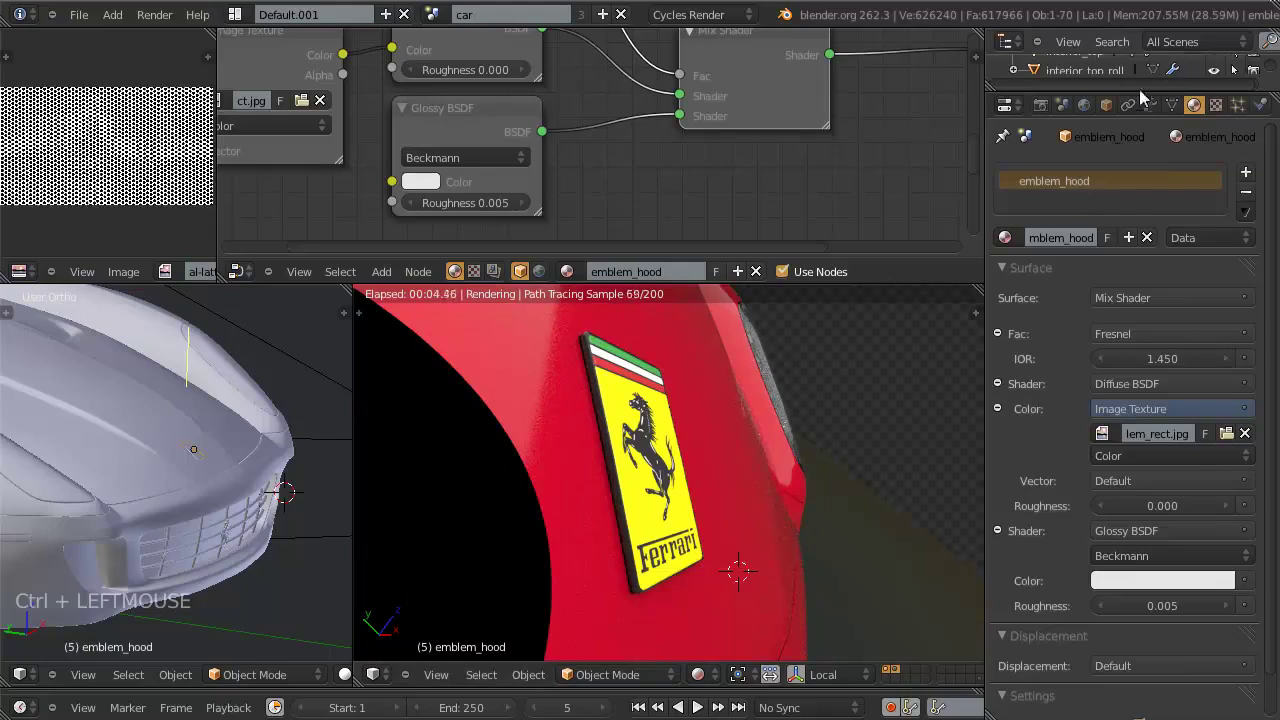
Step: Add a second material slot to the hood emblem and assign the chrome material to it
left_click(1158, 112)
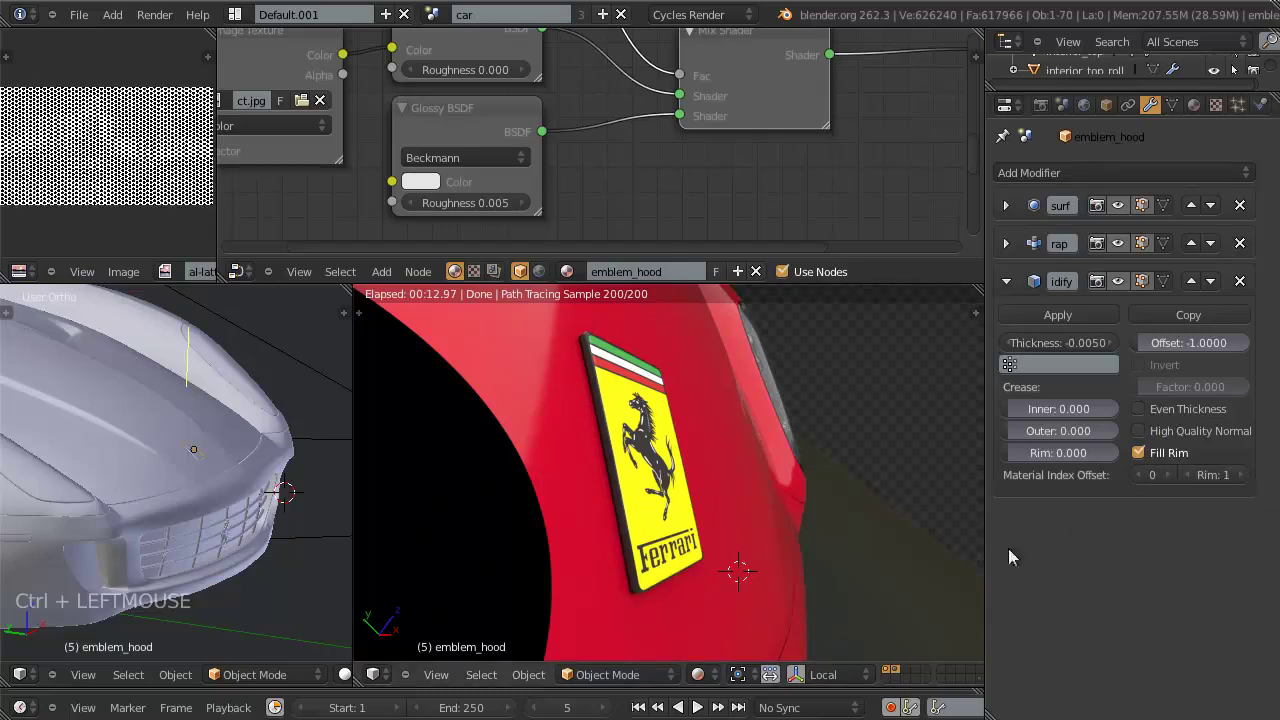
left_click(1197, 112)
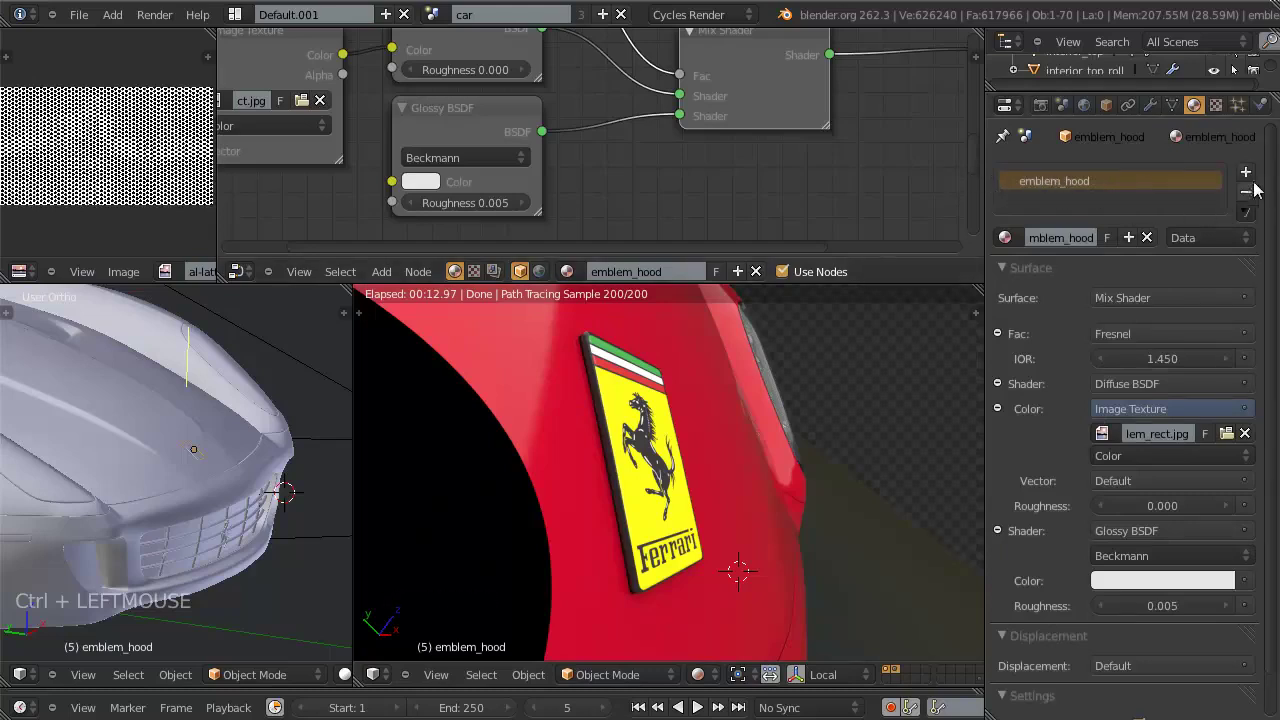
double_click(1252, 181)
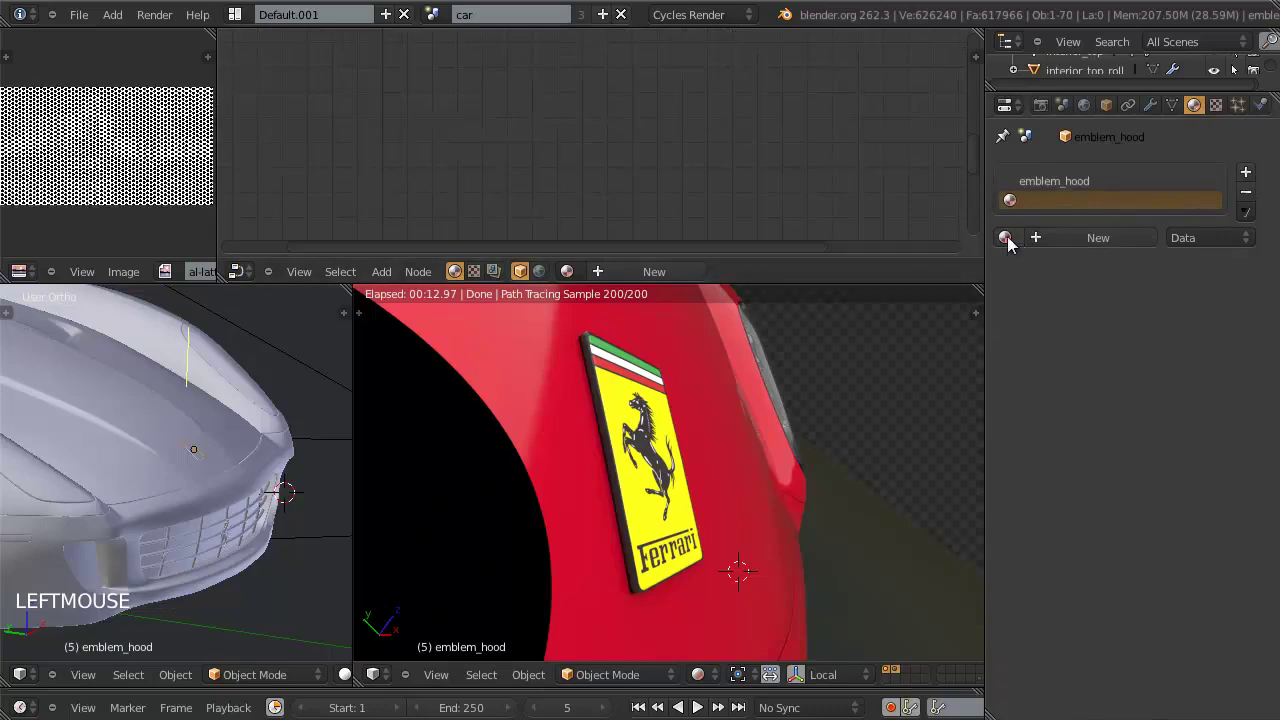
left_click(1011, 246)
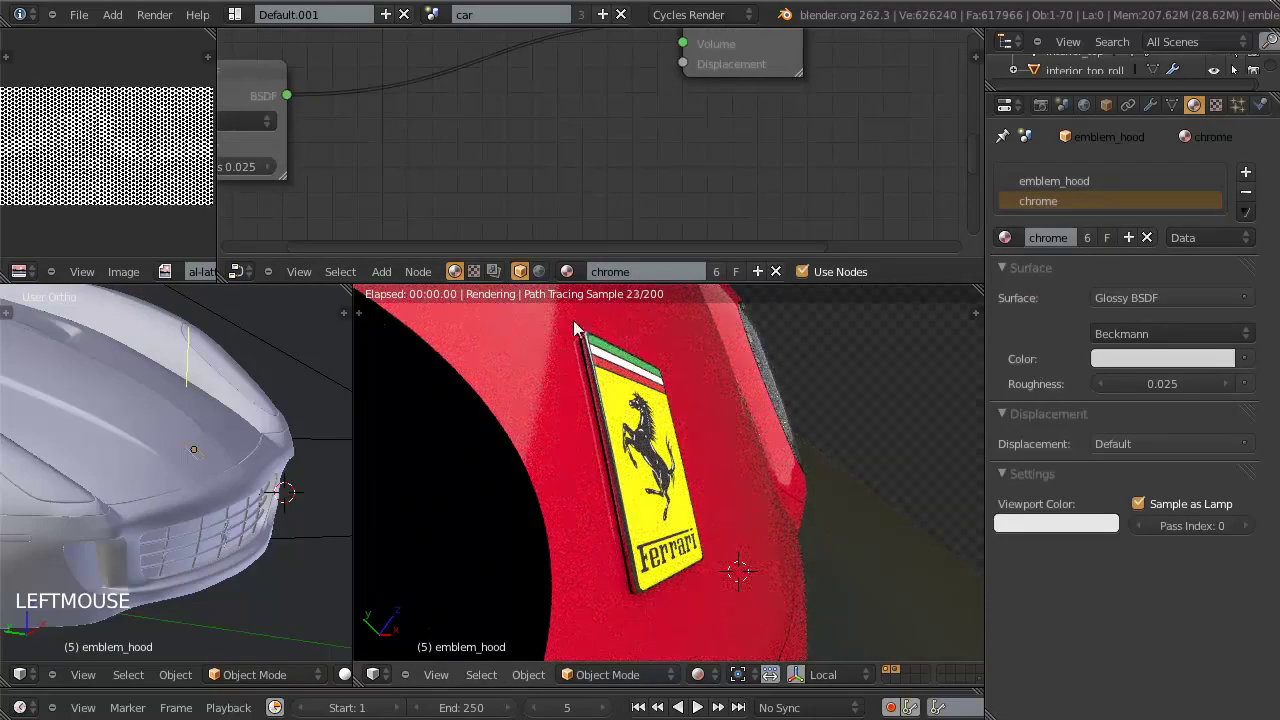
Step: Test the Solidify rim material offset at 0, then set it back to 1 for the chrome rim
left_click(1160, 108)
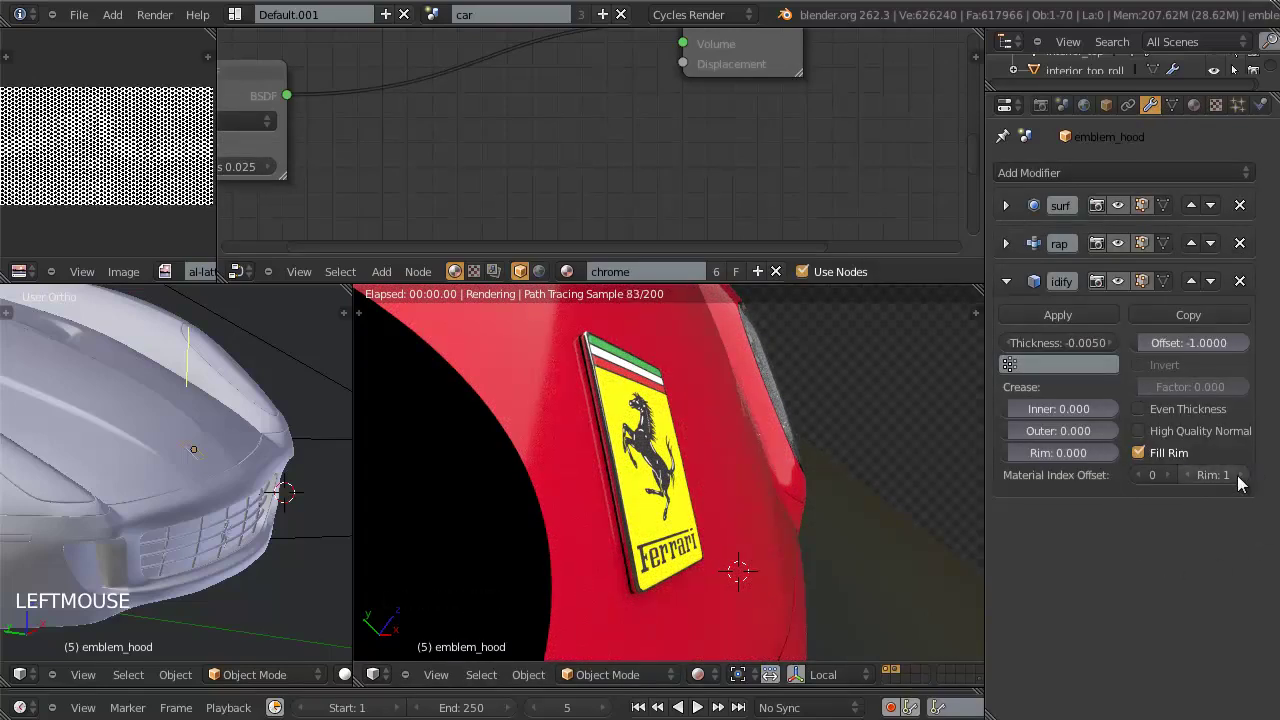
left_click(1194, 478)
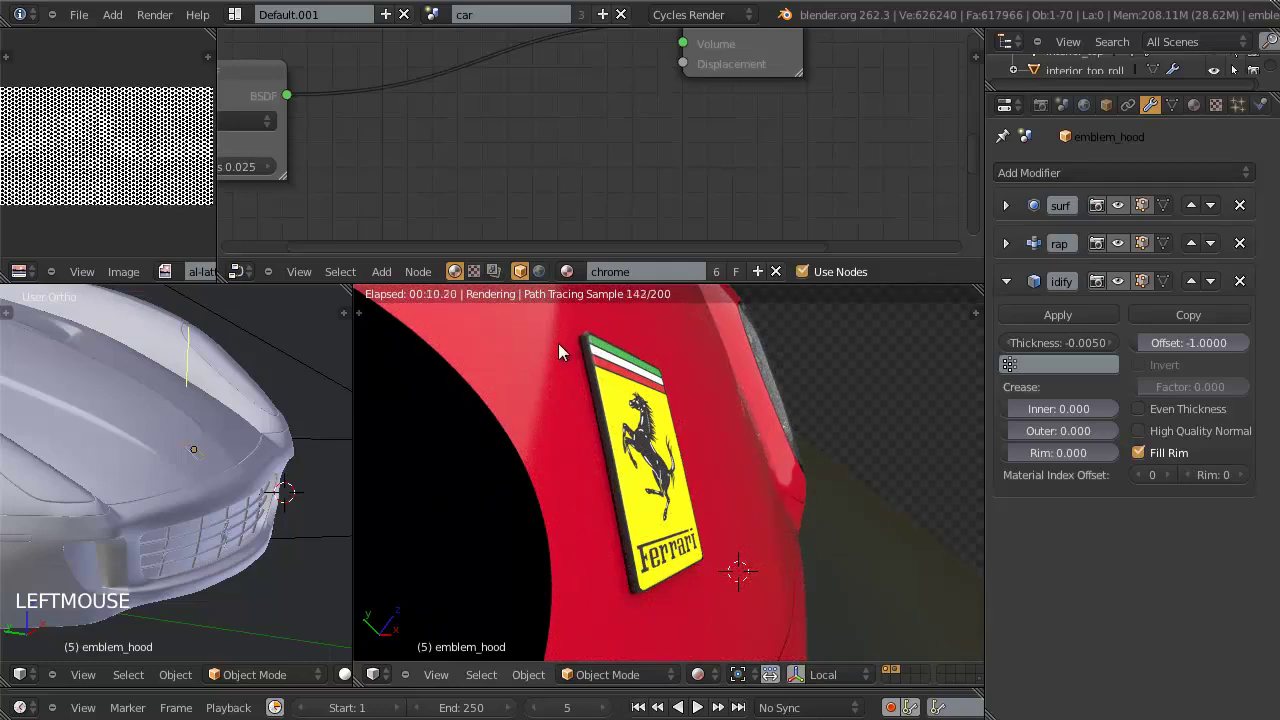
left_click(1241, 481)
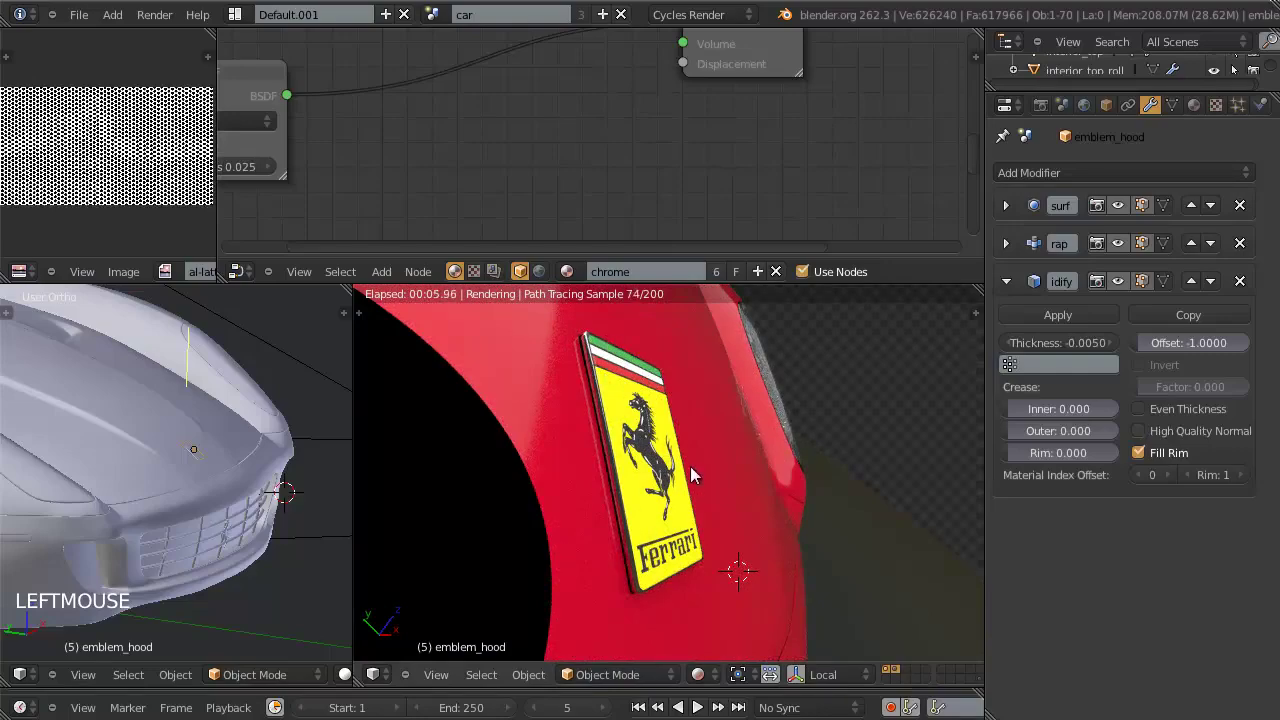
middle_click(695, 474)
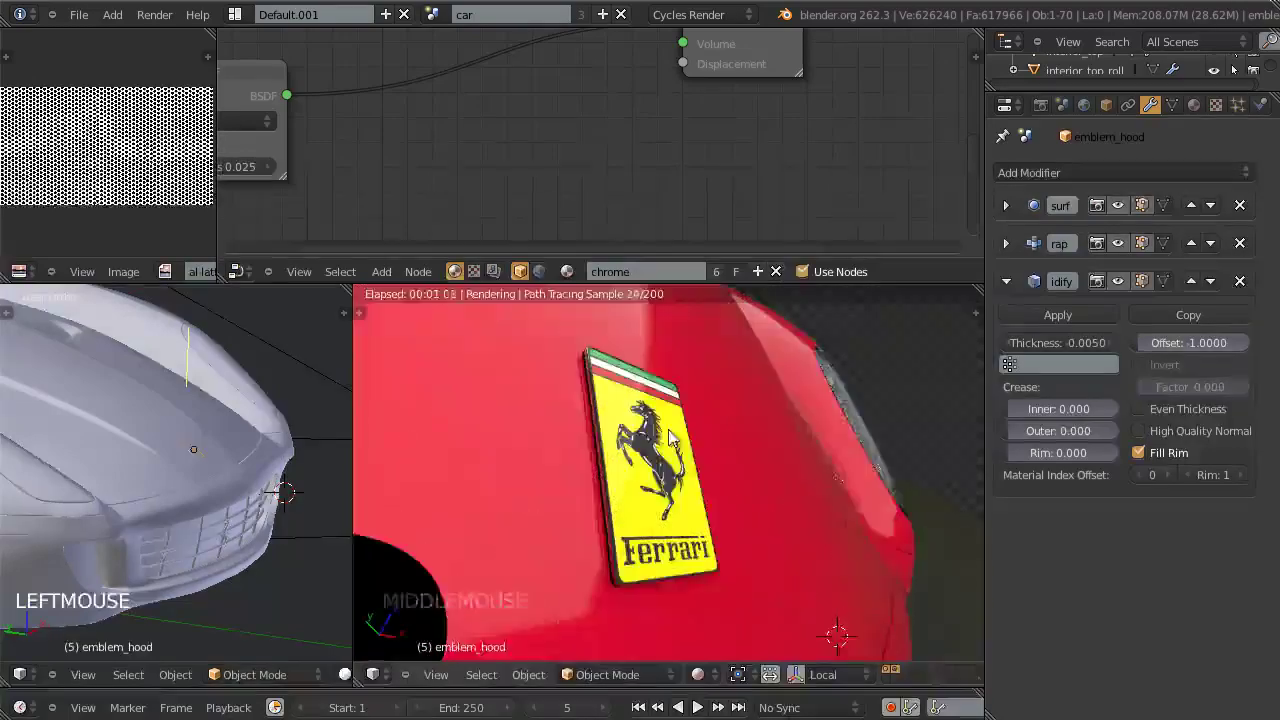
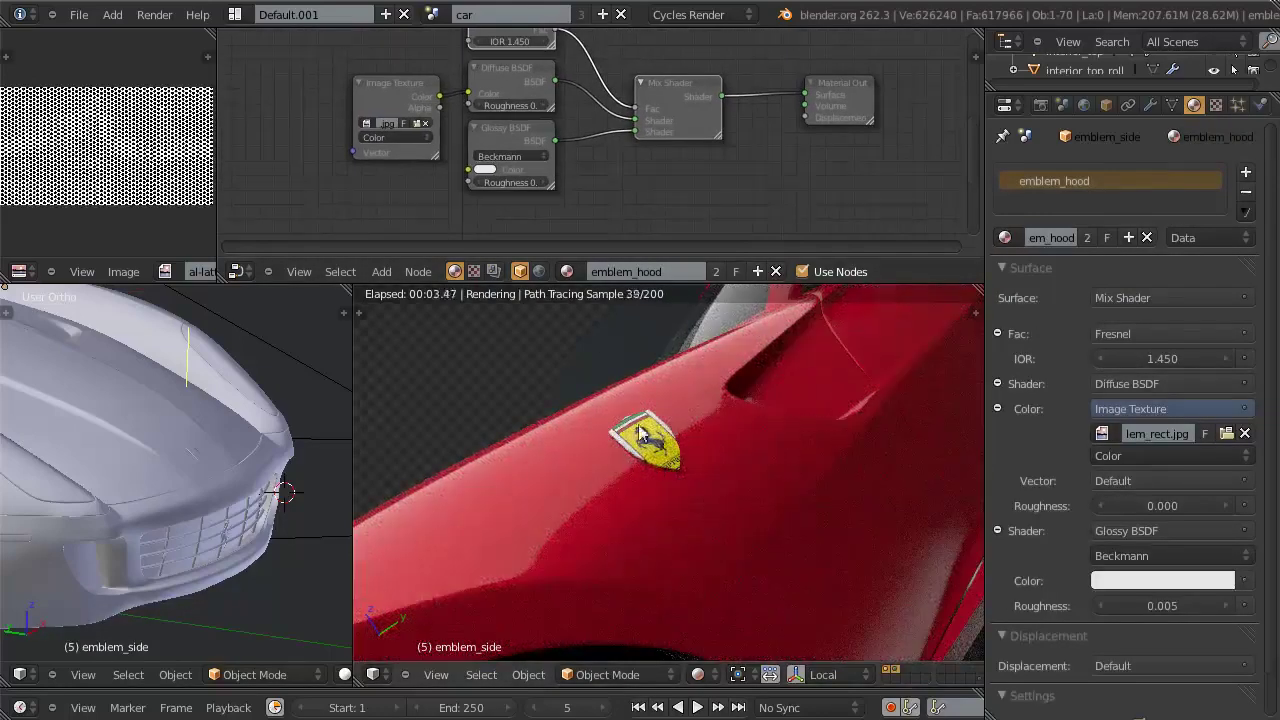
Step: Box-select the Fresnel, diffuse, glossy and mix shader nodes and collapse them into a node group
scroll("down", 3)
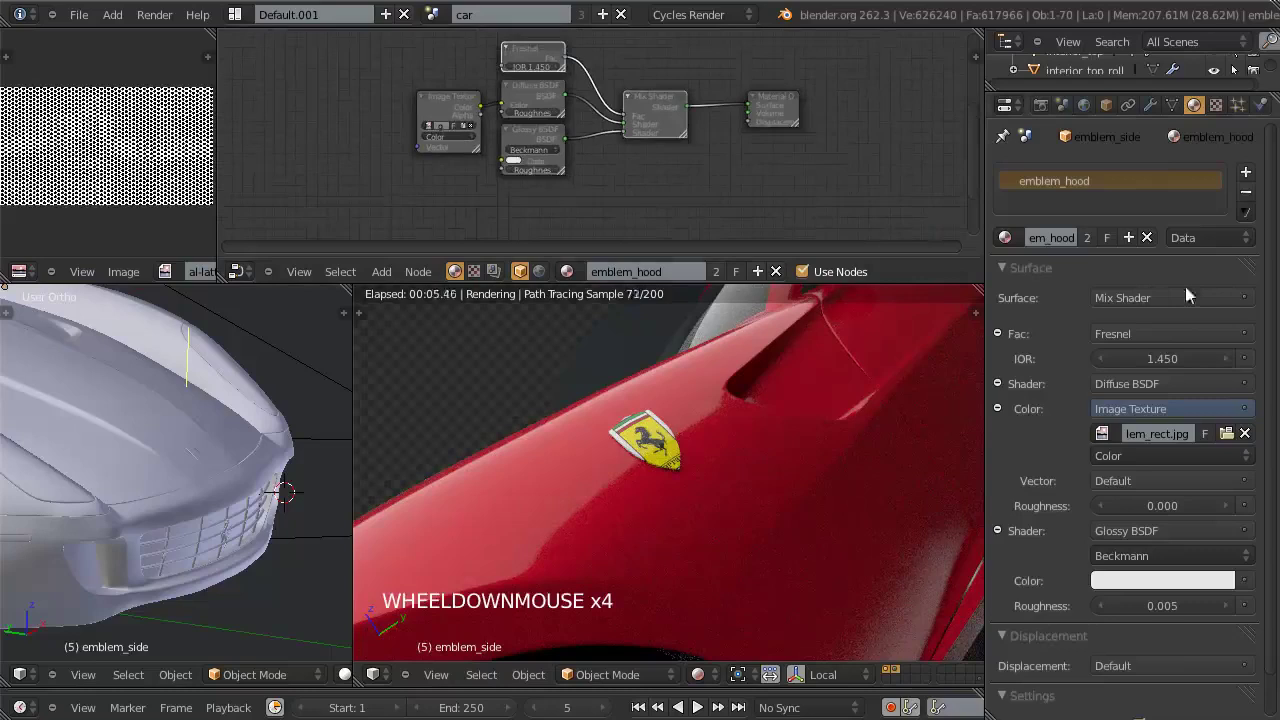
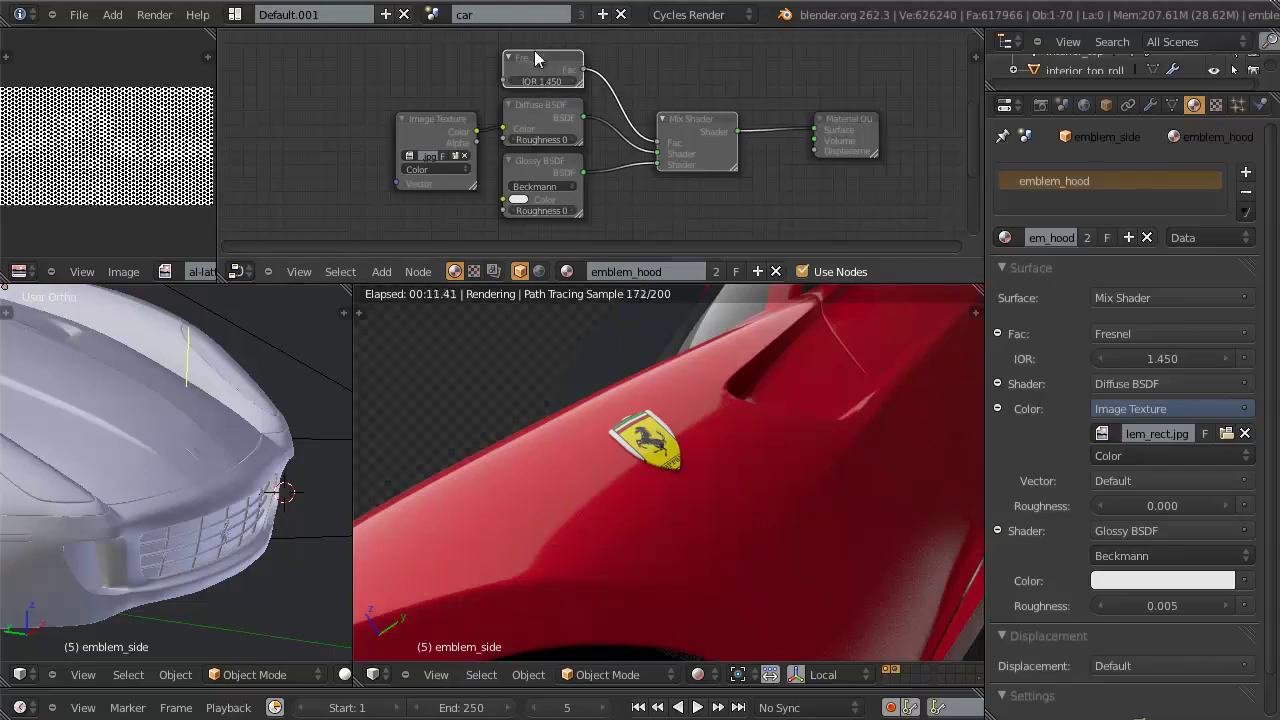
key("b")
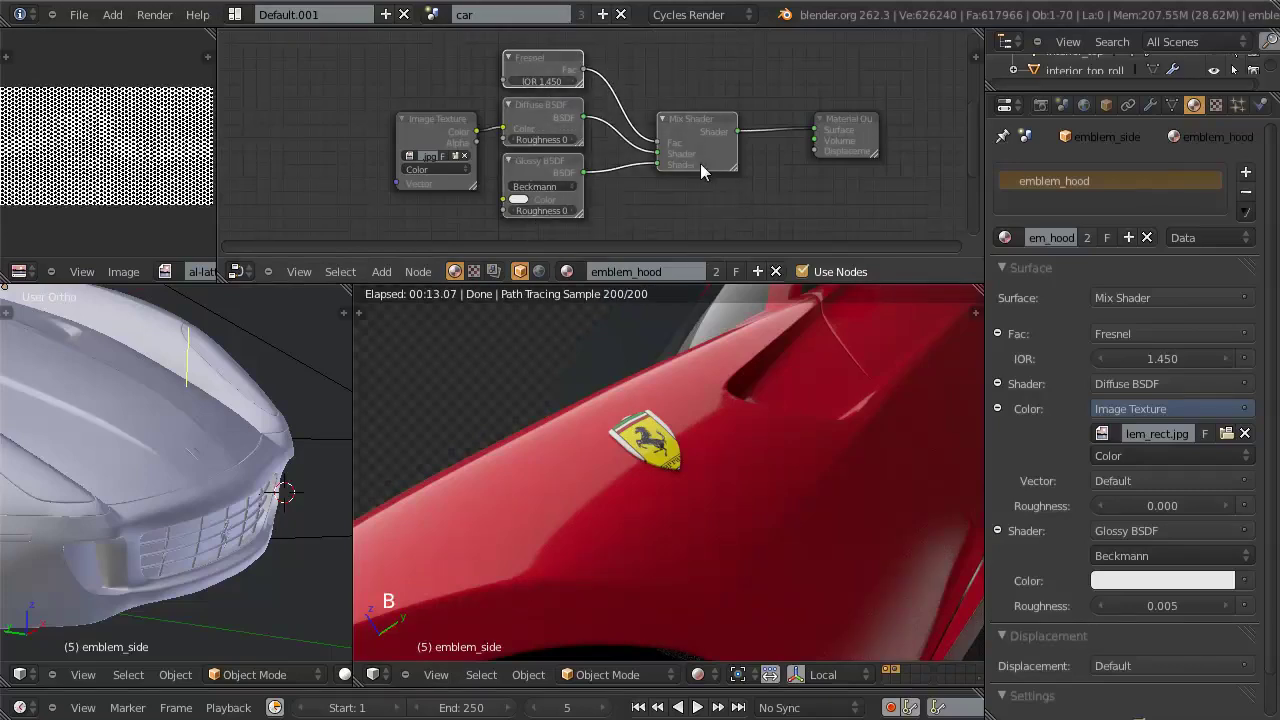
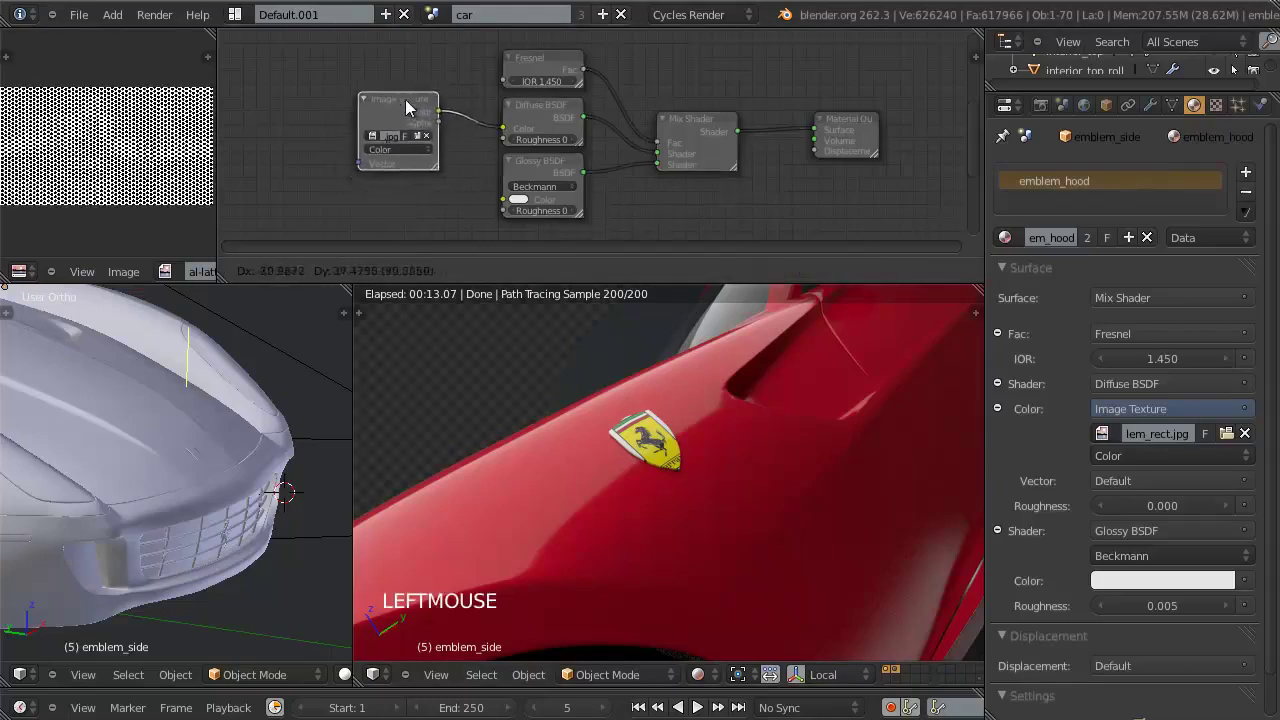
key("a")
key("b")
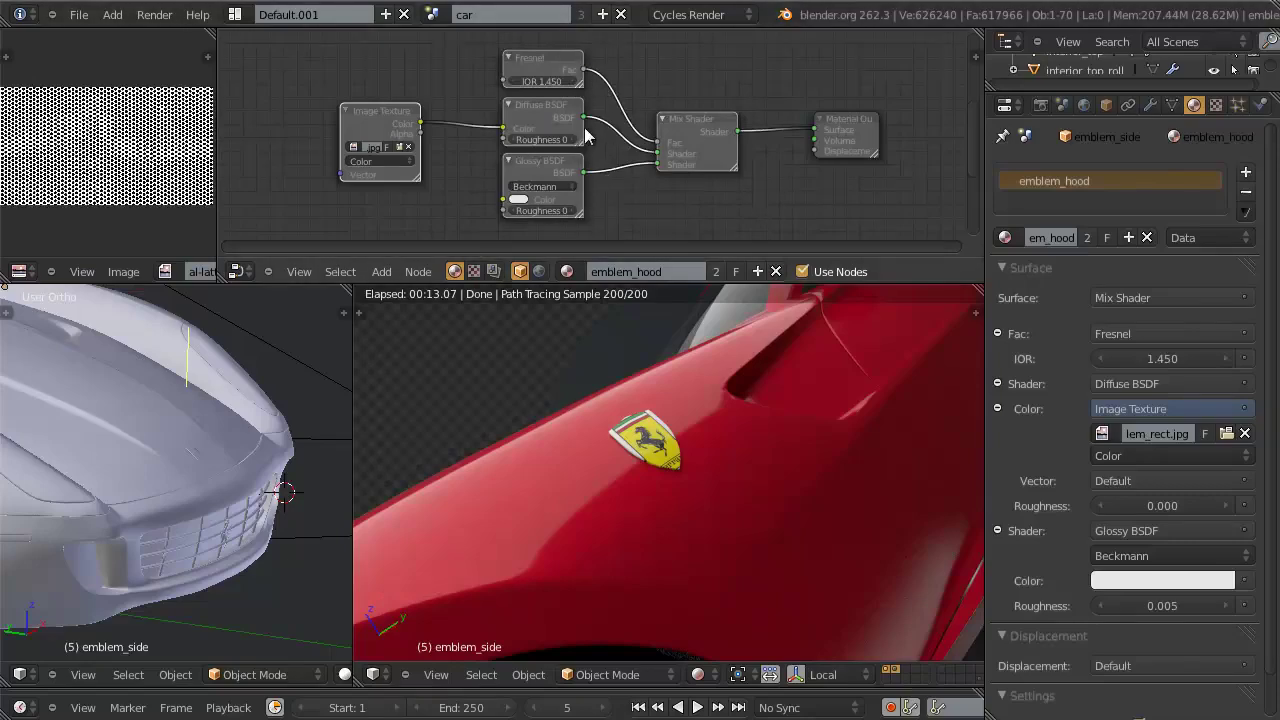
key("ctrl+g")
Step: Rename the collapsed shader node group to 'emblem'
scroll("up", 3)
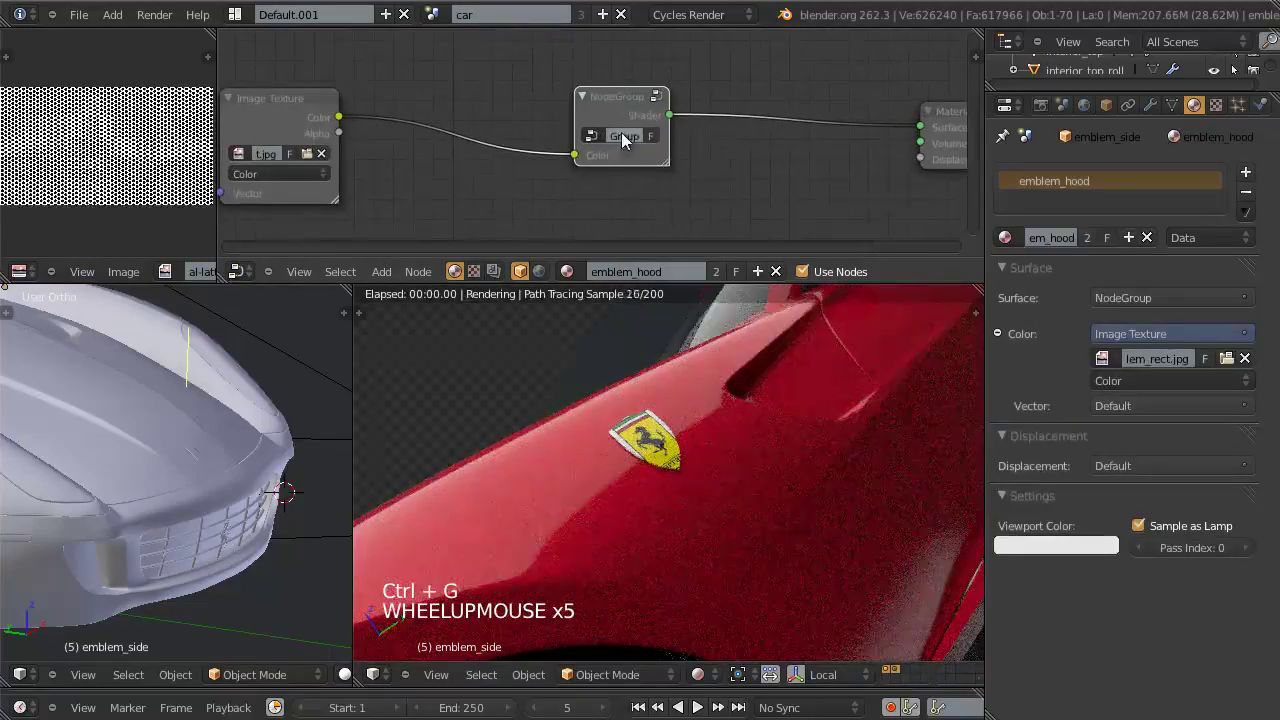
left_click(623, 97)
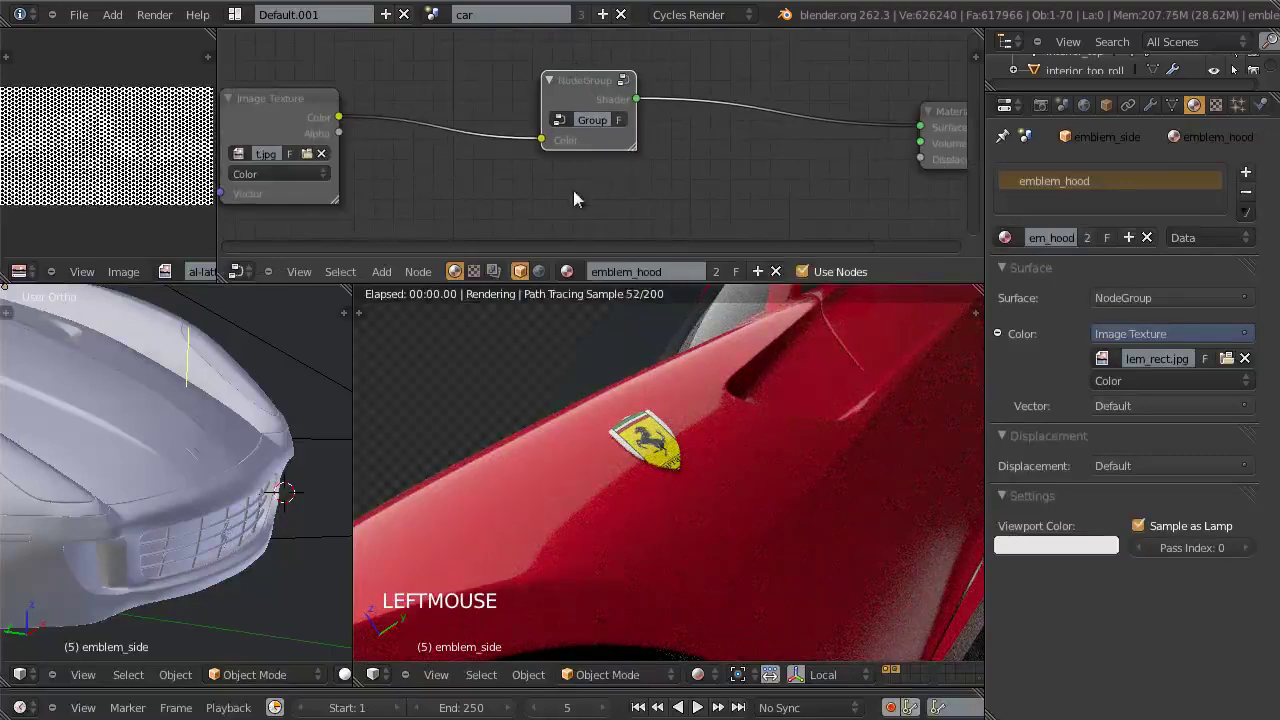
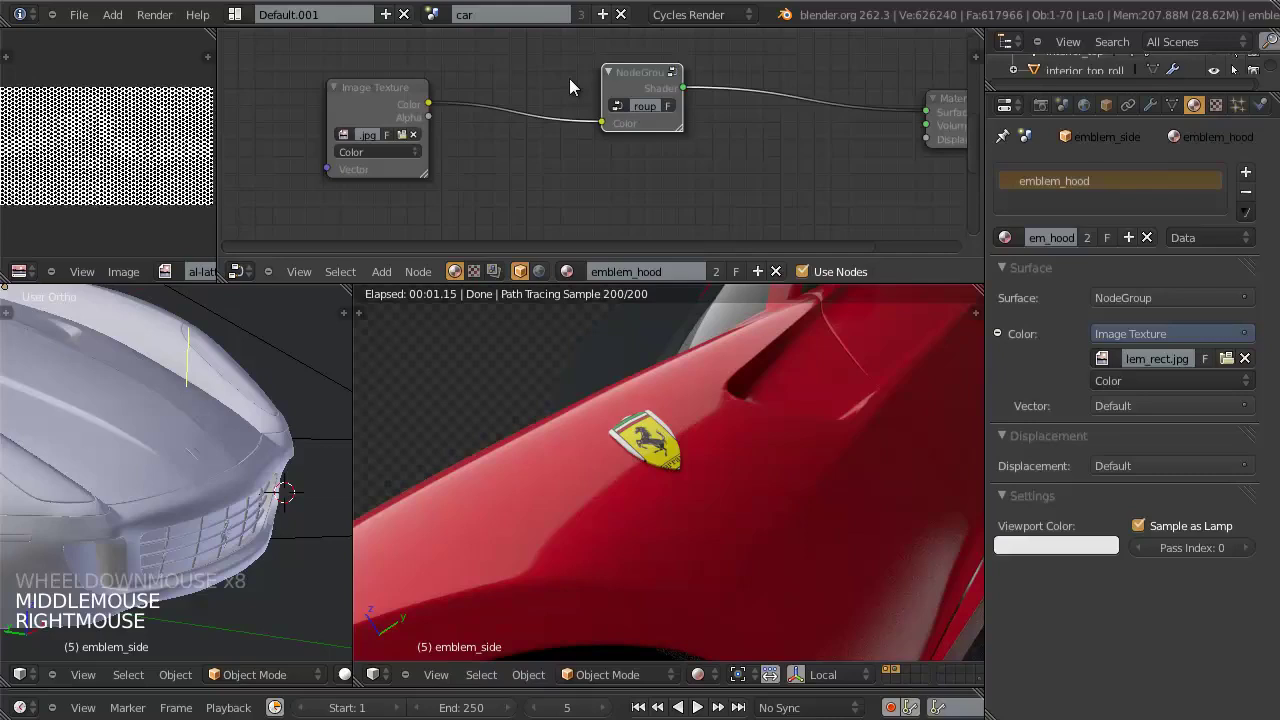
left_click(645, 109)
double_click(686, 133)
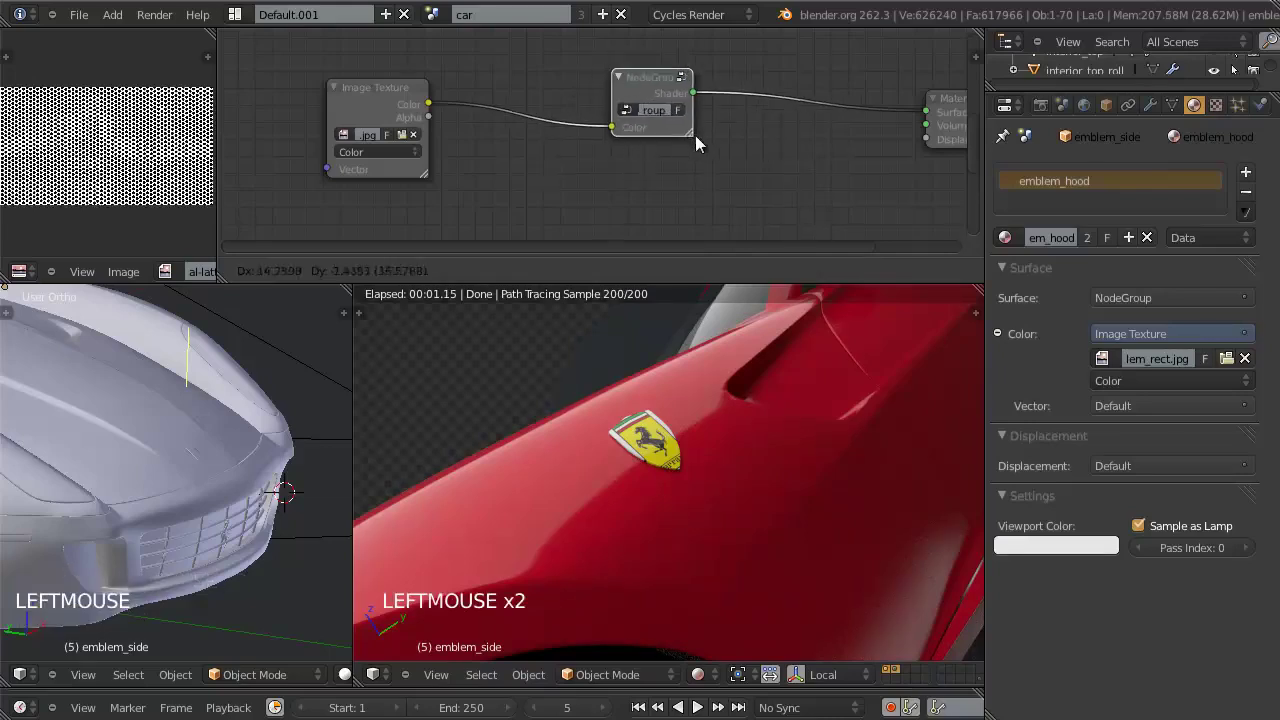
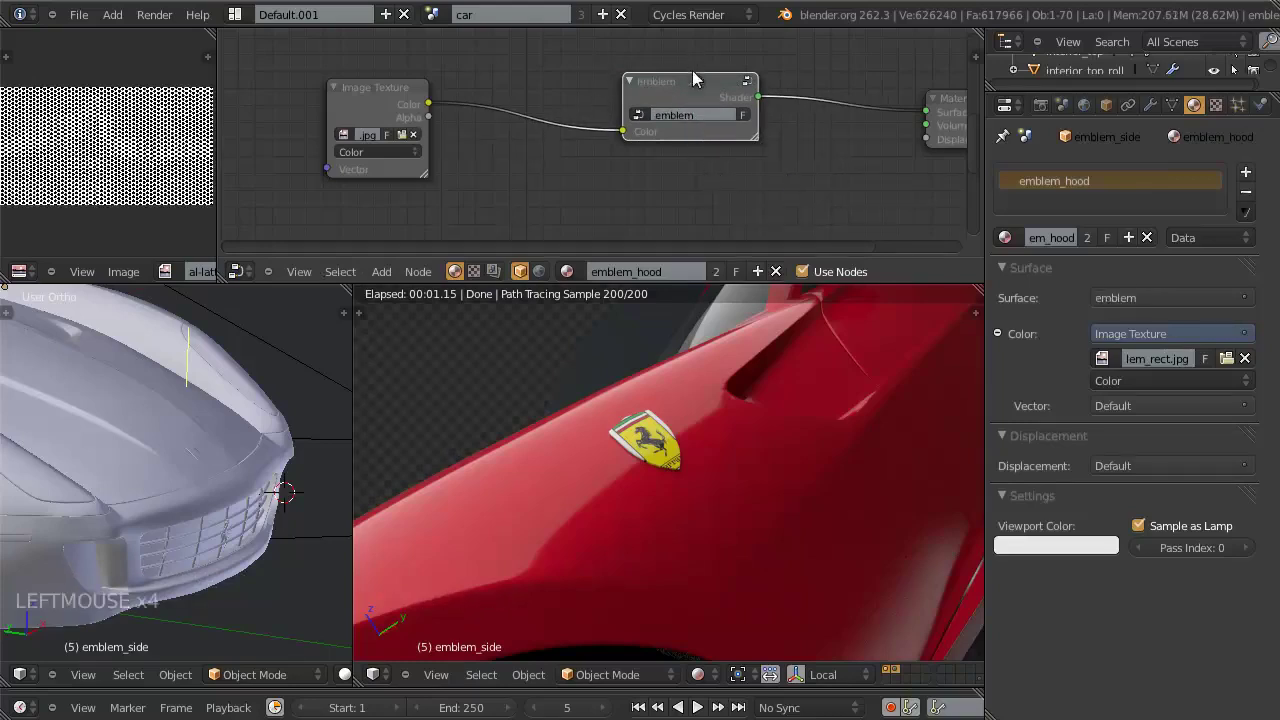
left_click(685, 90)
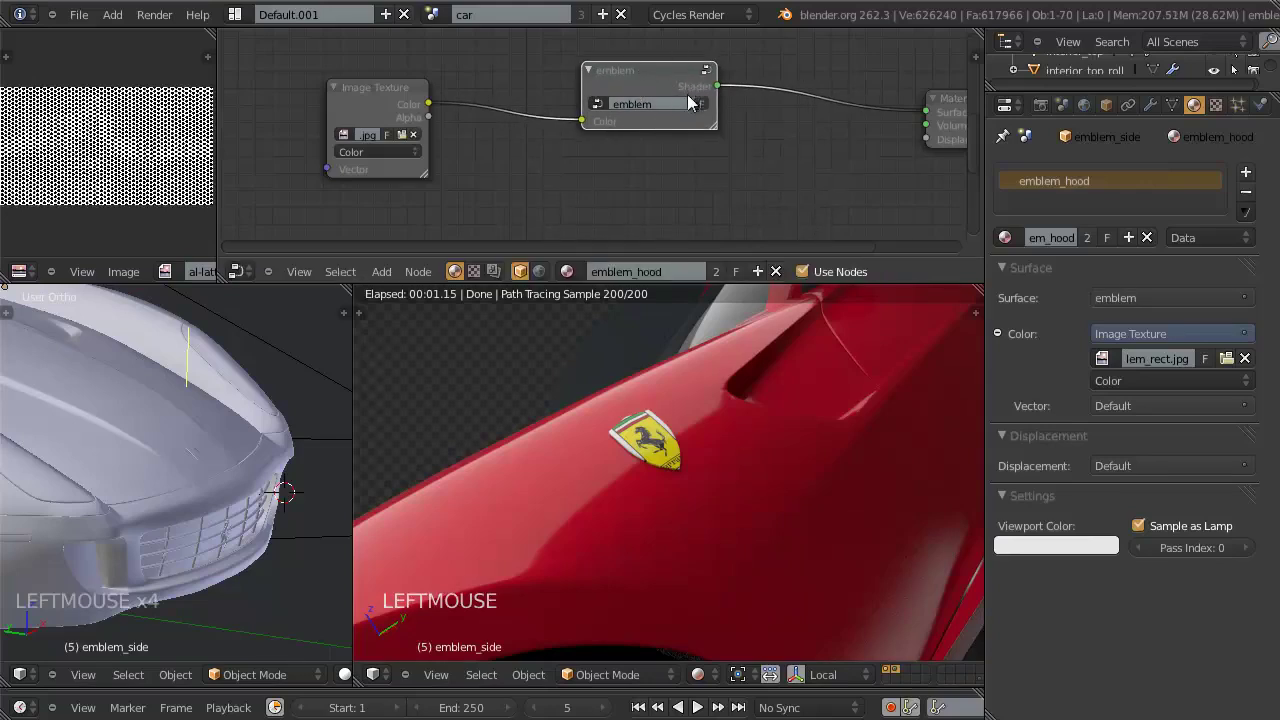
Step: Look inside and back out of the emblem group, then list it among the node groups to add
key("Tab")
scroll("down", 3)
middle_click(632, 96)
key("Tab")
middle_click(650, 169)
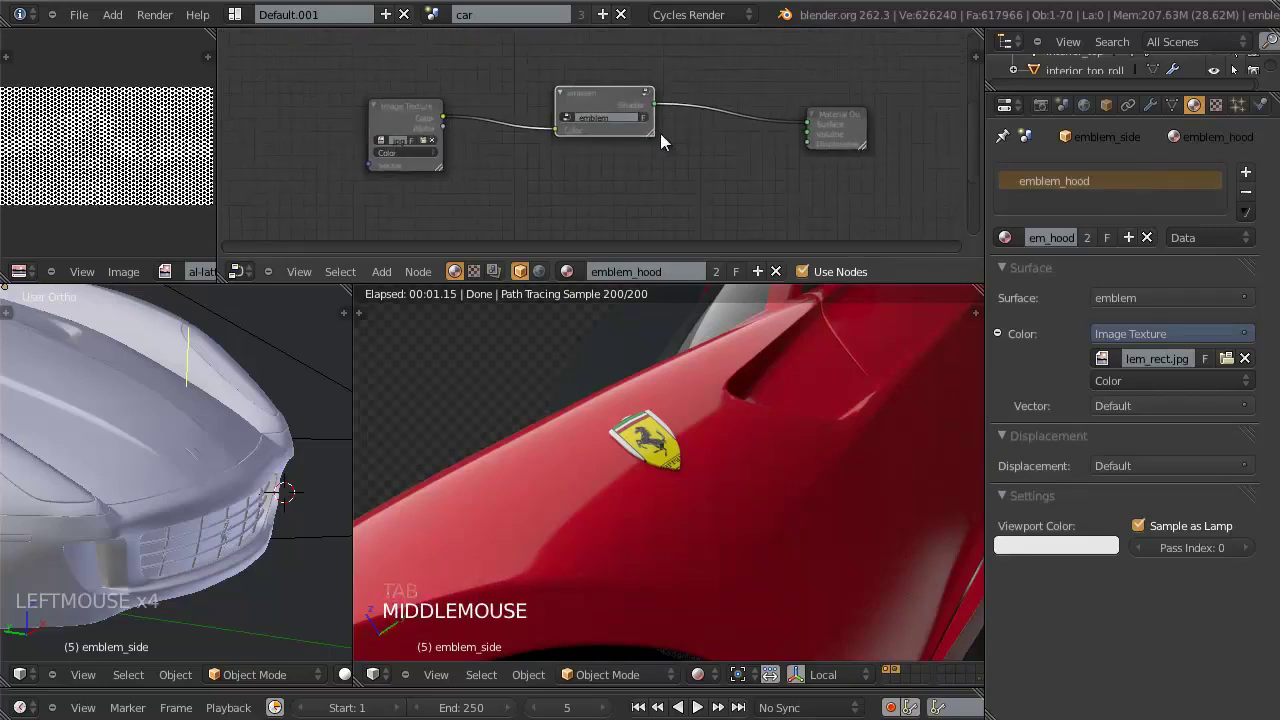
key("shift+a")
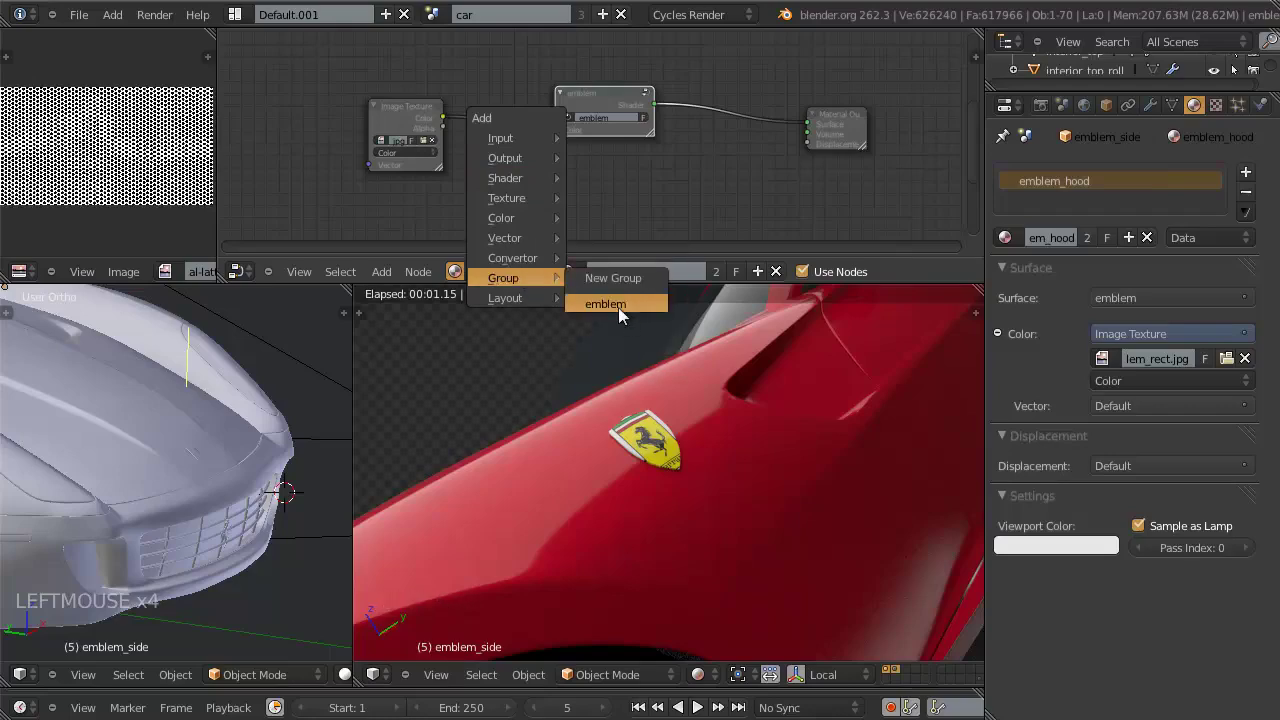
Step: Add a second emblem group copy in emblem_hood and adjust the Fresnel IOR inside the group
key("g")
left_click(643, 158)
left_click(624, 199)
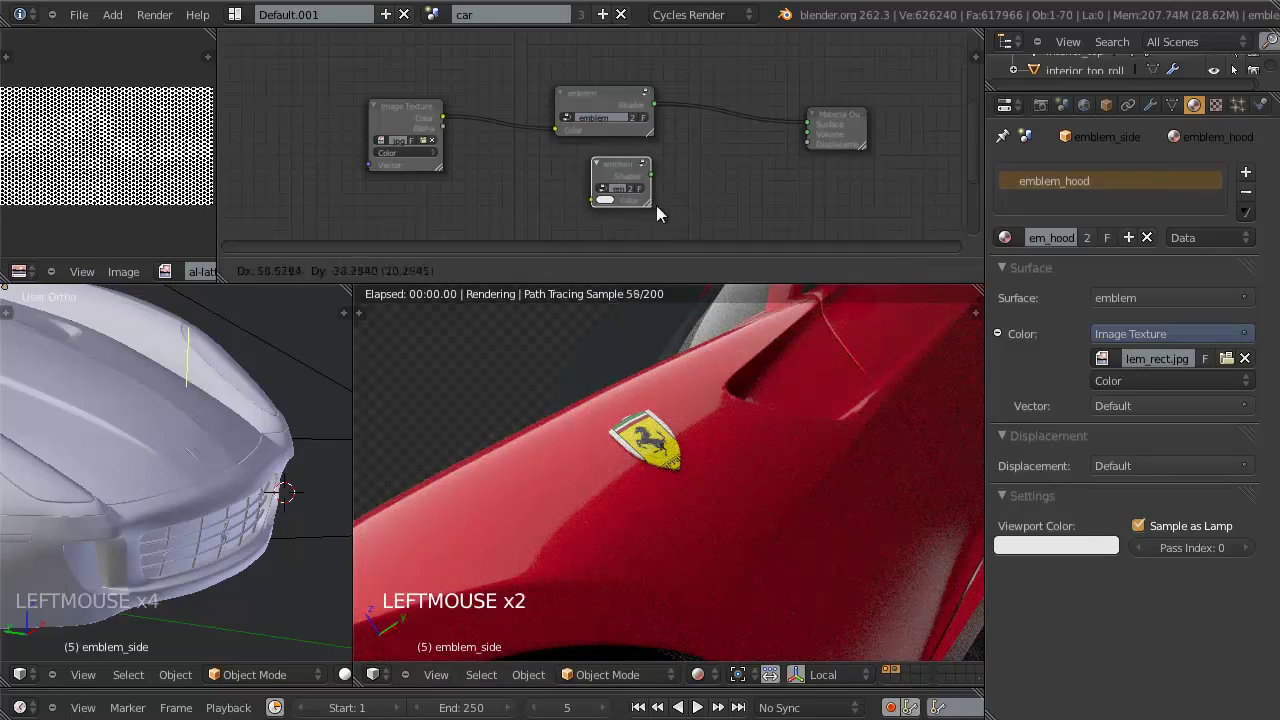
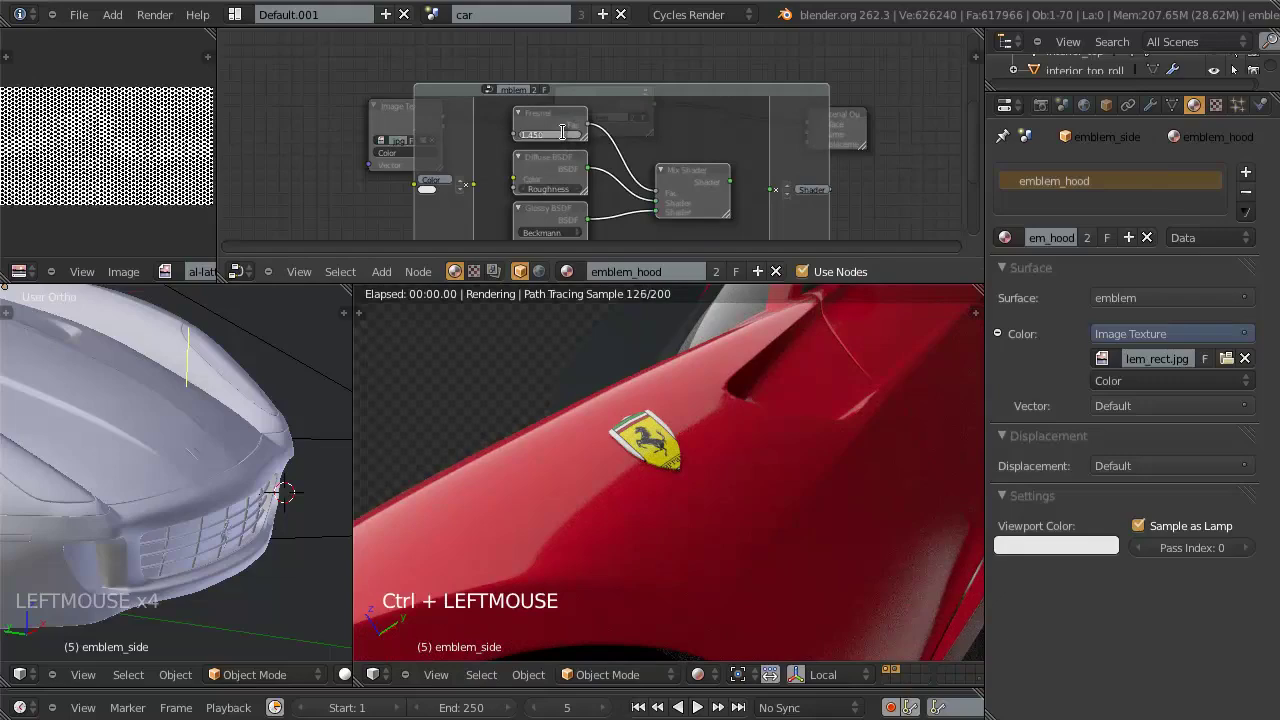
left_click(571, 140)
key("Tab")
left_click(618, 105)
key("Tab")
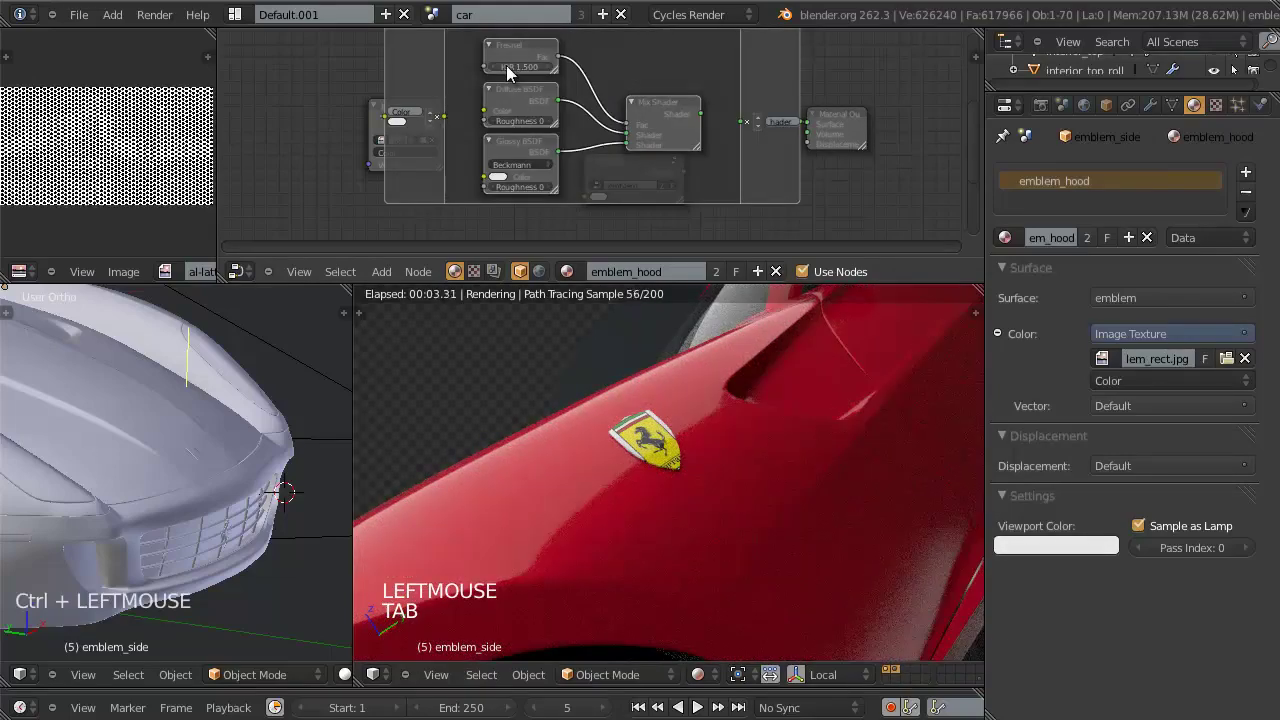
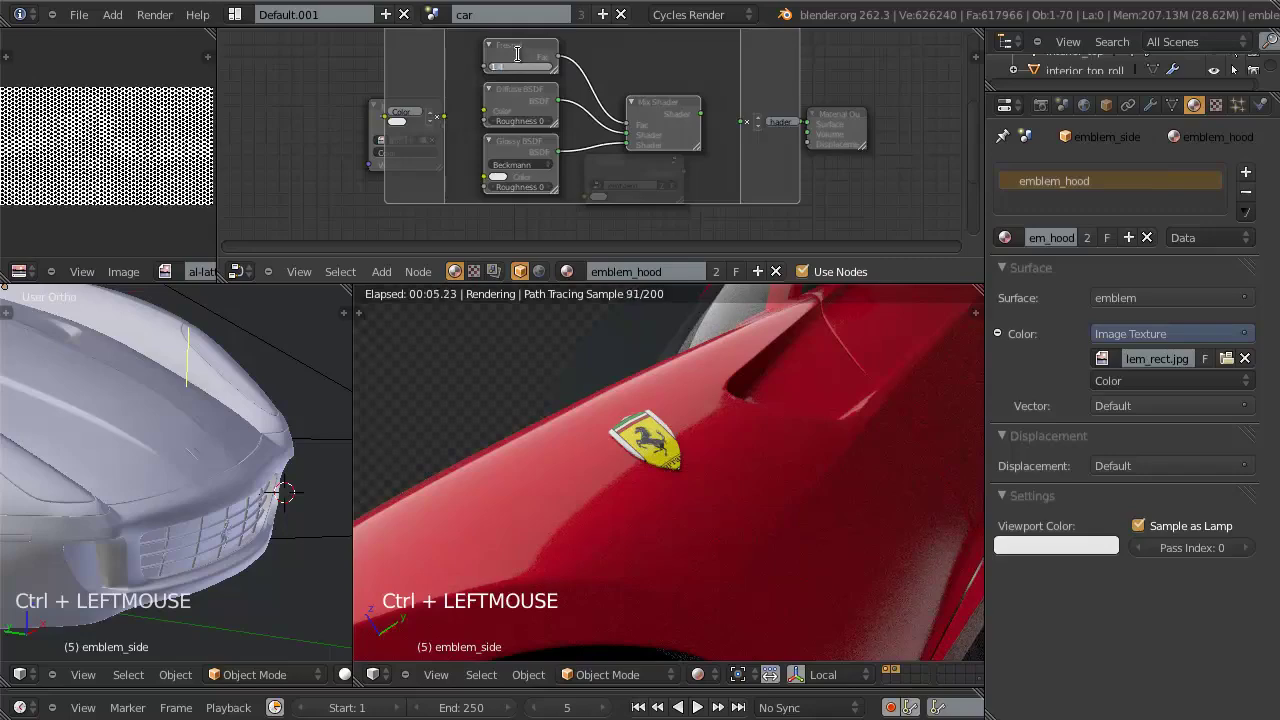
key("Tab")
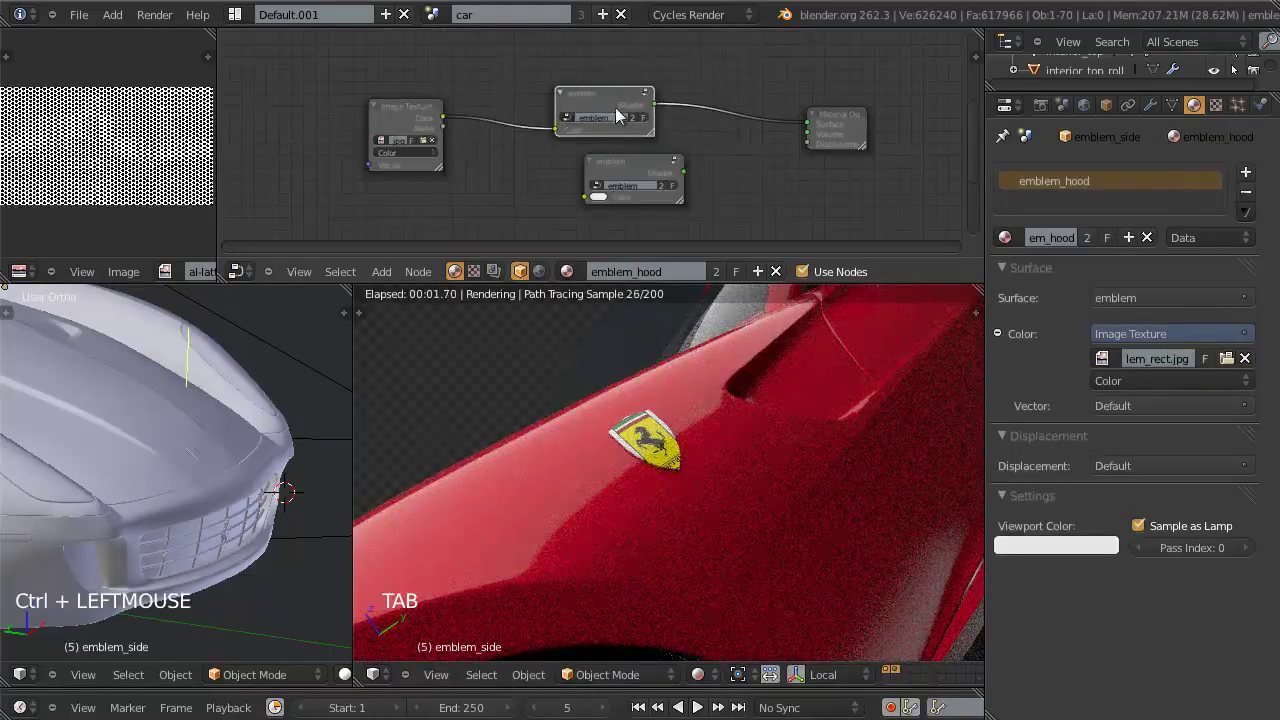
Step: Delete the extra emblem group copy, then select the tire in the viewport to show its rubber material
left_click(636, 171)
key("x")
left_click(585, 103)
scroll("down", 3)
middle_click(679, 446)
middle_click(625, 517)
right_click(582, 467)
right_click(584, 470)
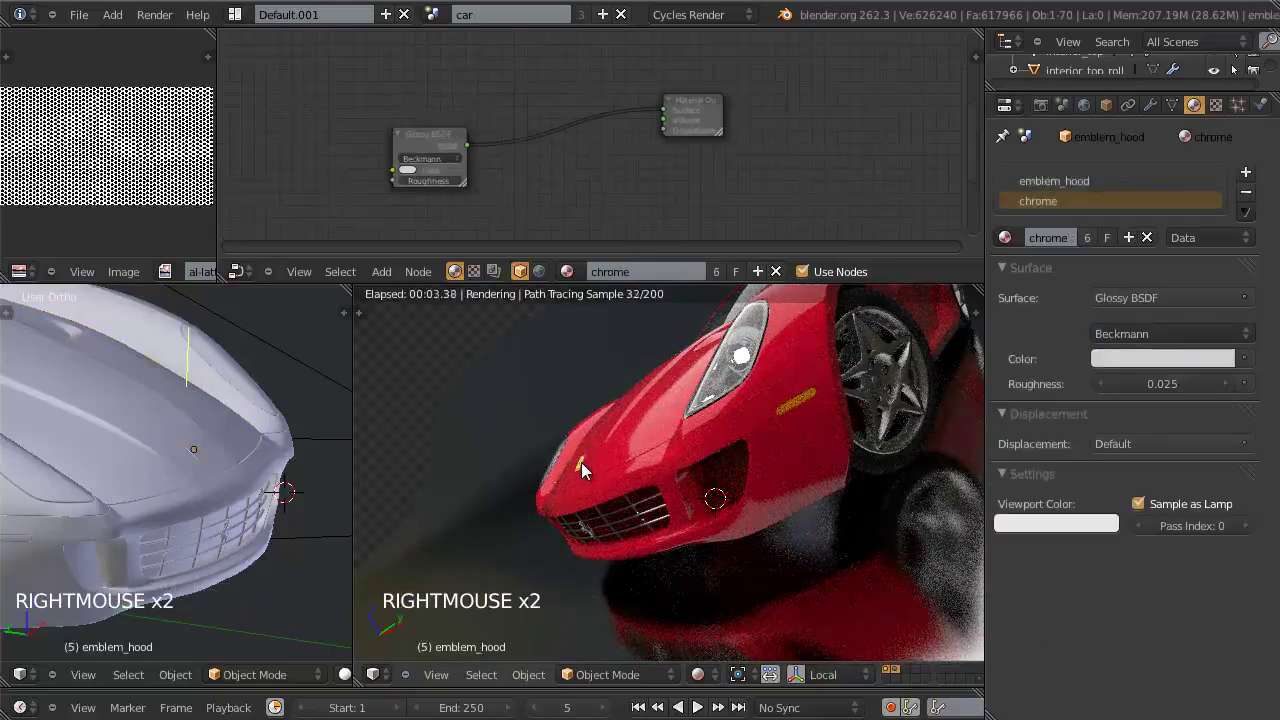
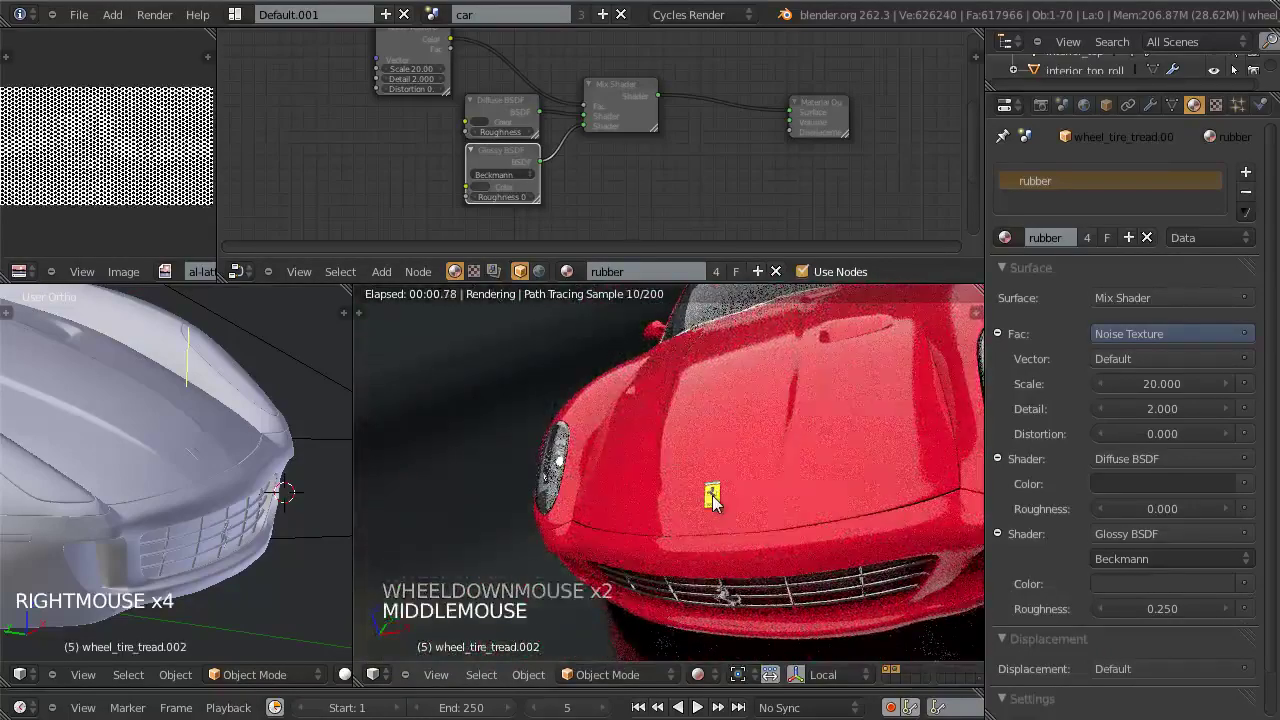
Step: Select the hood emblem, then the side emblem, to show the emblem_side material in the Node Editor
right_click(715, 503)
left_click(1099, 190)
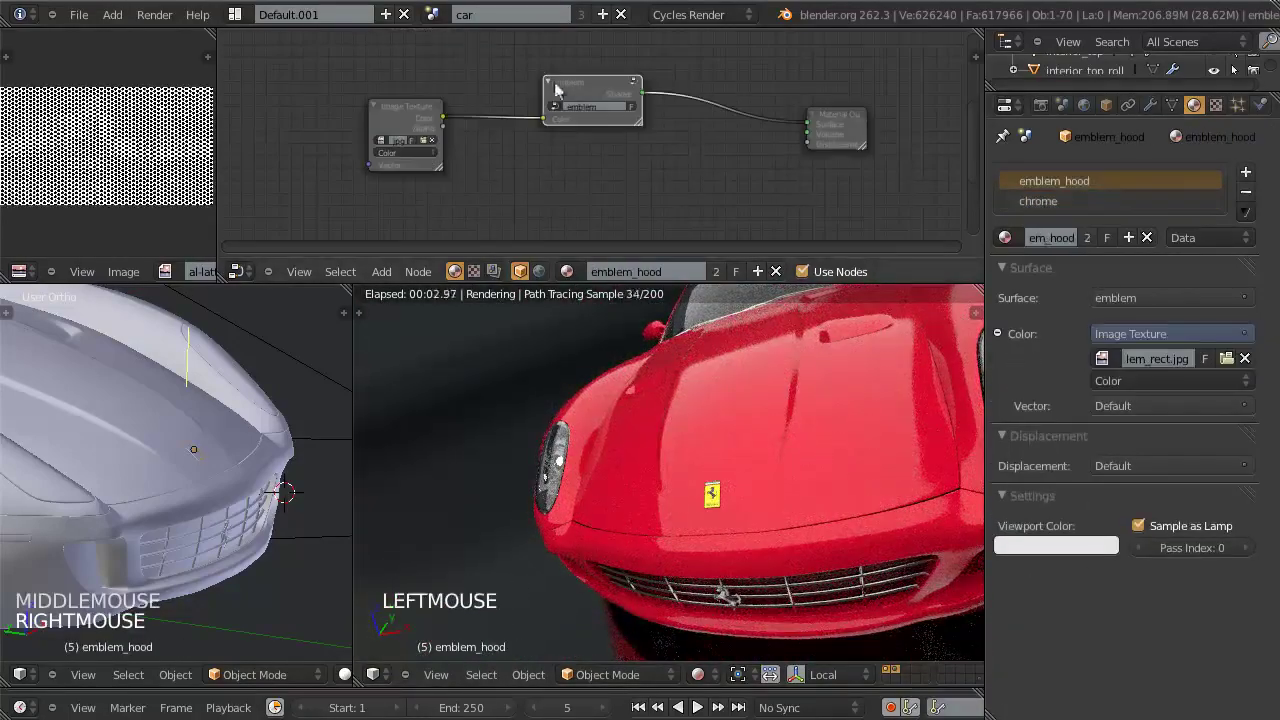
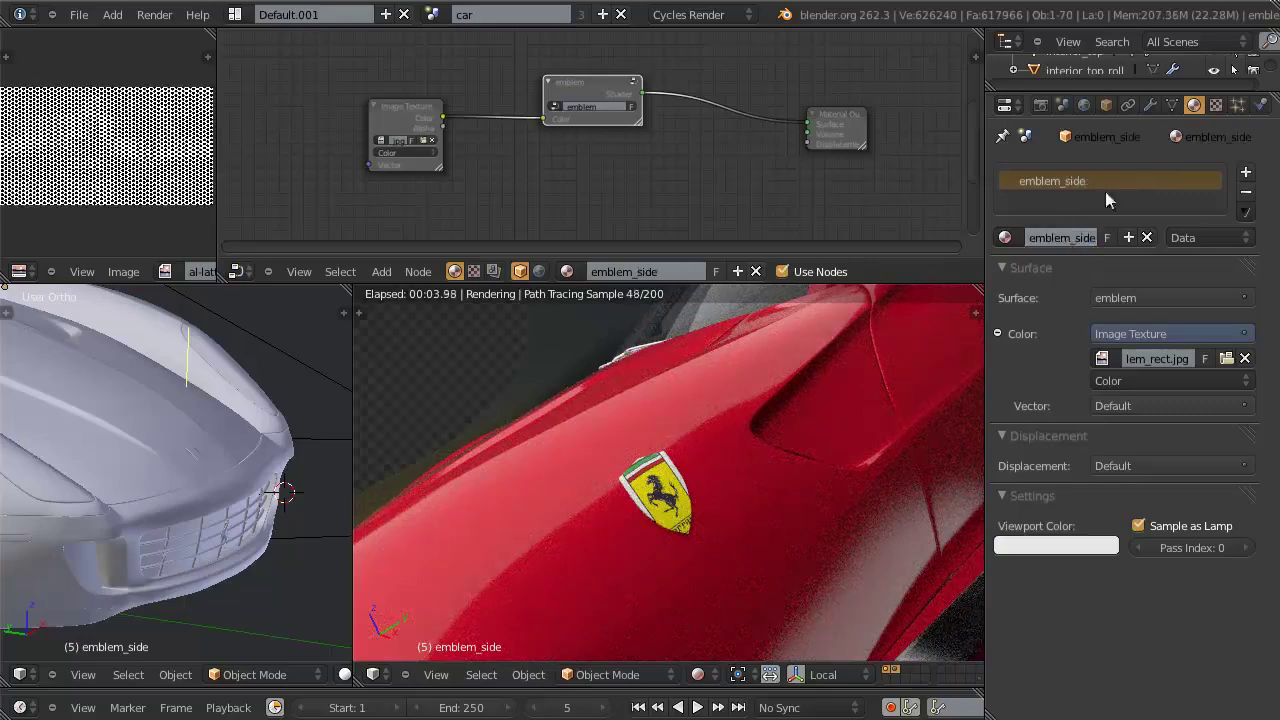
Step: Replace emblem_side's old shader nodes with the shared emblem group linked to Material Output Surface
left_click(585, 95)
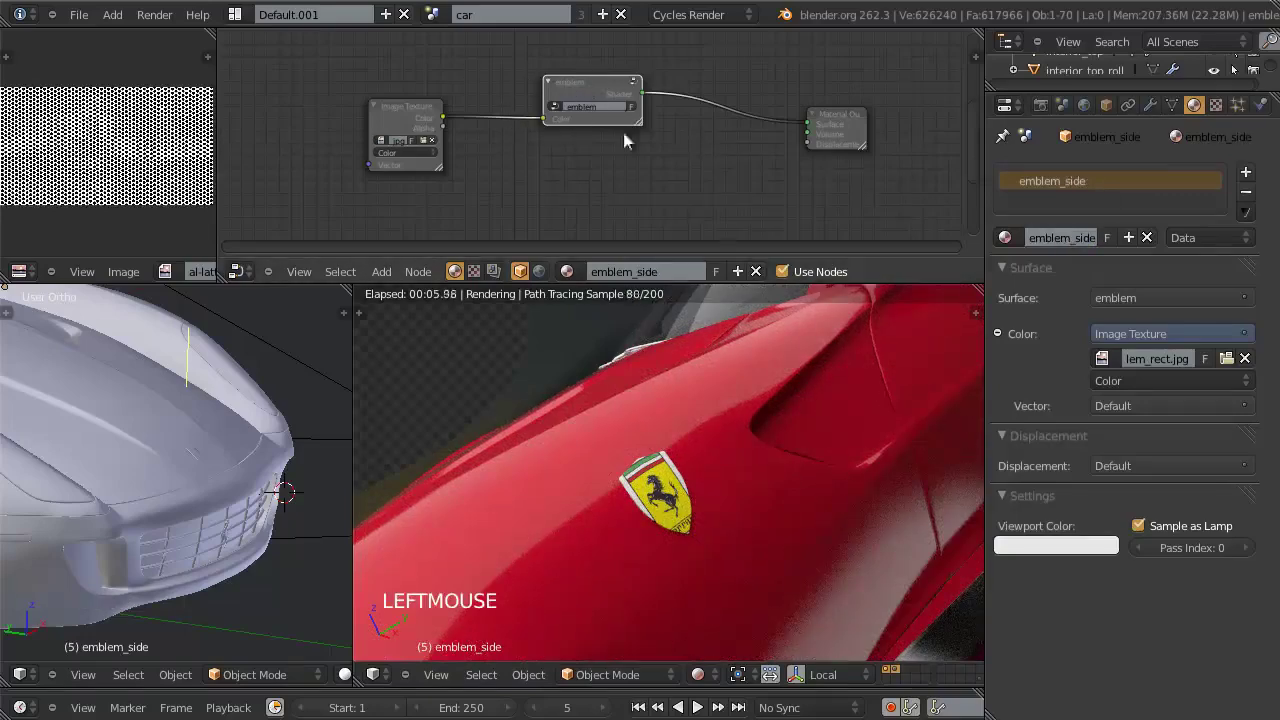
key("x")
key("shift+a")
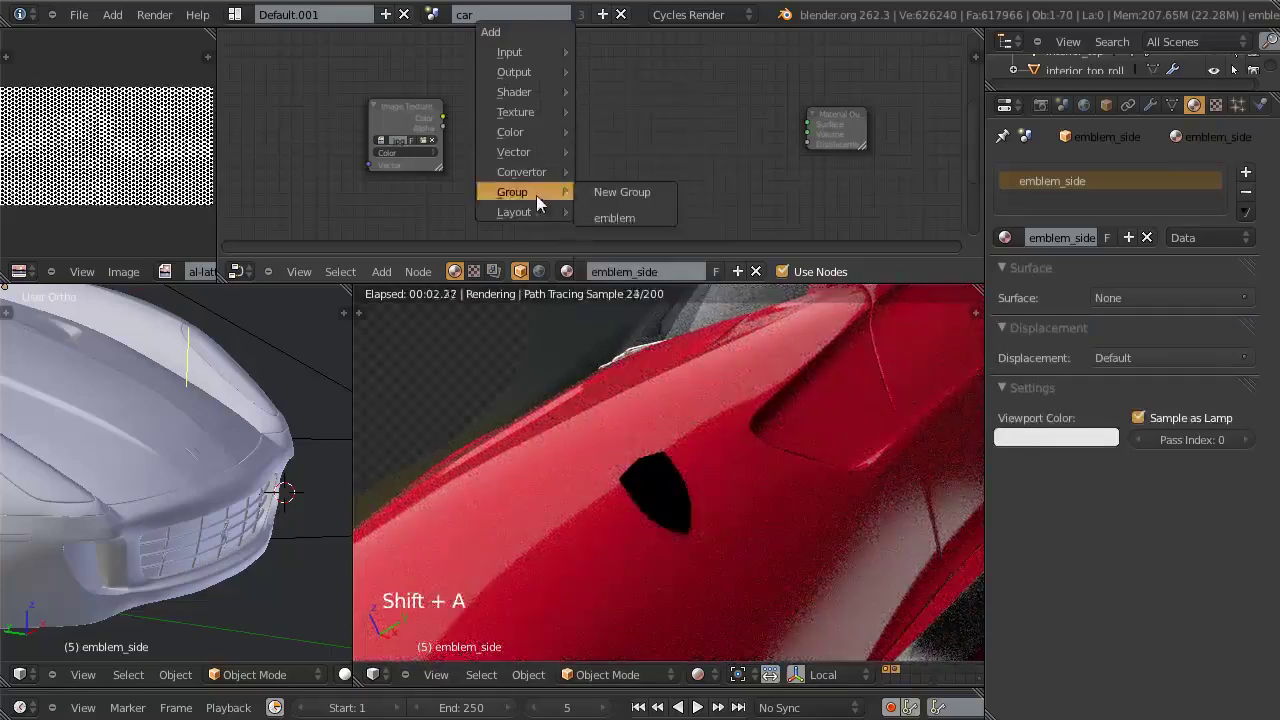
key("g")
left_click(718, 176)
scroll("up", 3)
left_click(695, 122)
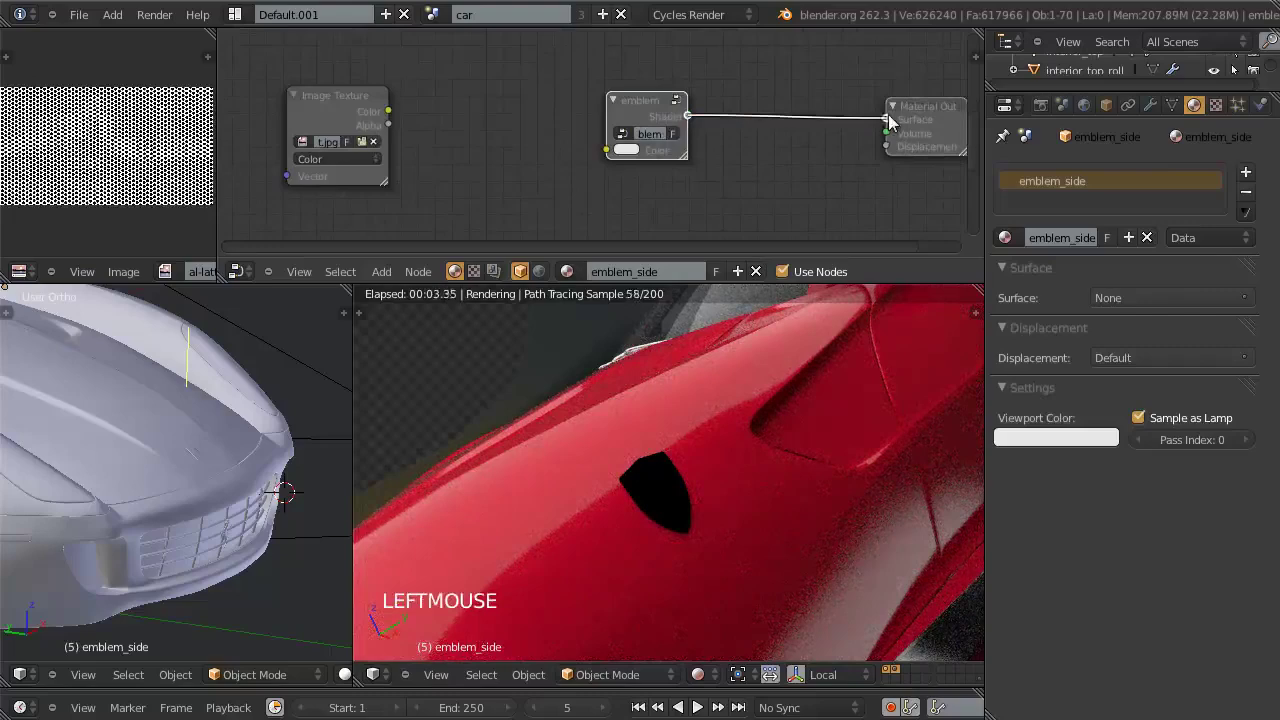
left_click(653, 119)
Step: Edit inside the emblem group and rename its Color input for the emblem texture
key("Tab")
scroll("down", 3)
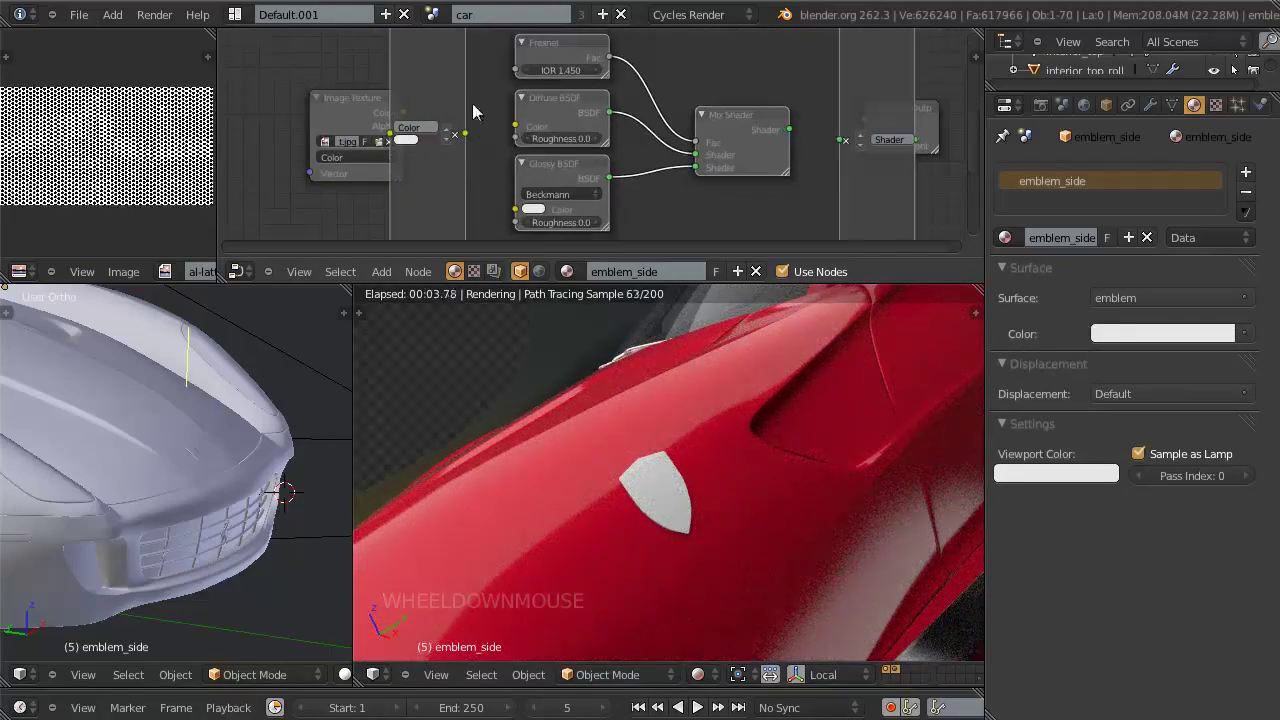
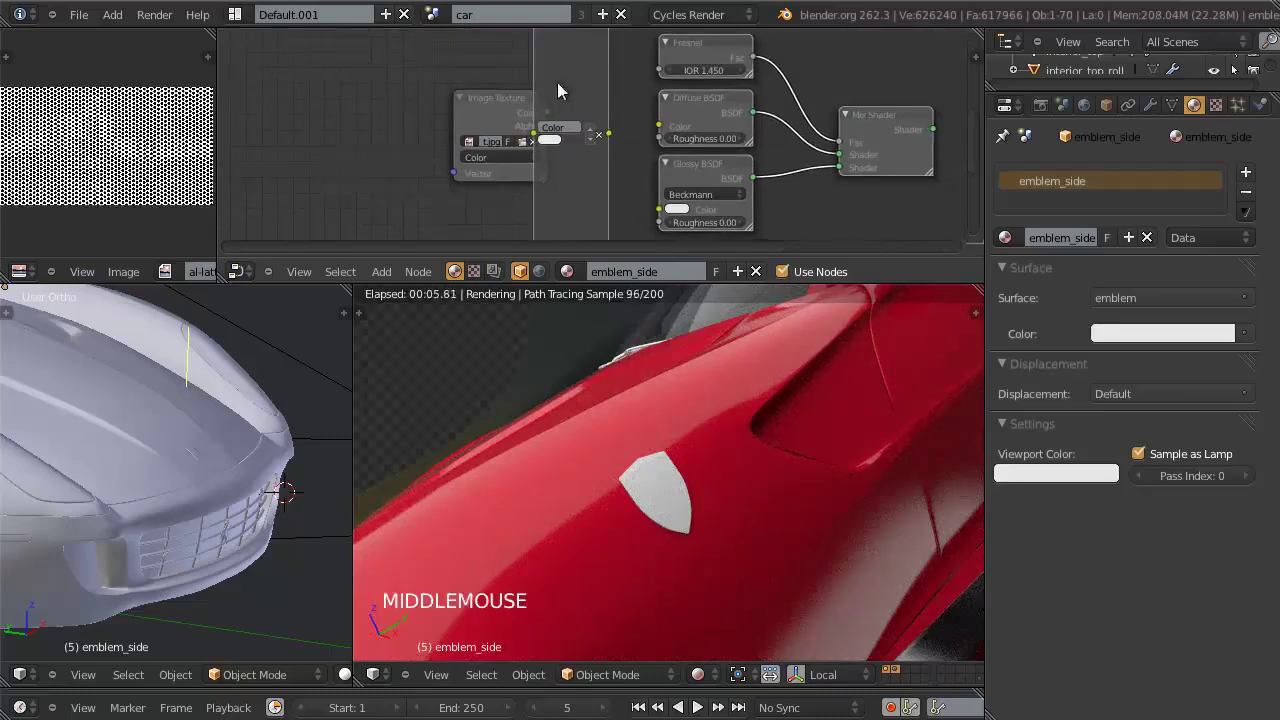
left_click(498, 102)
scroll("down", 3)
middle_click(629, 141)
scroll("up", 3)
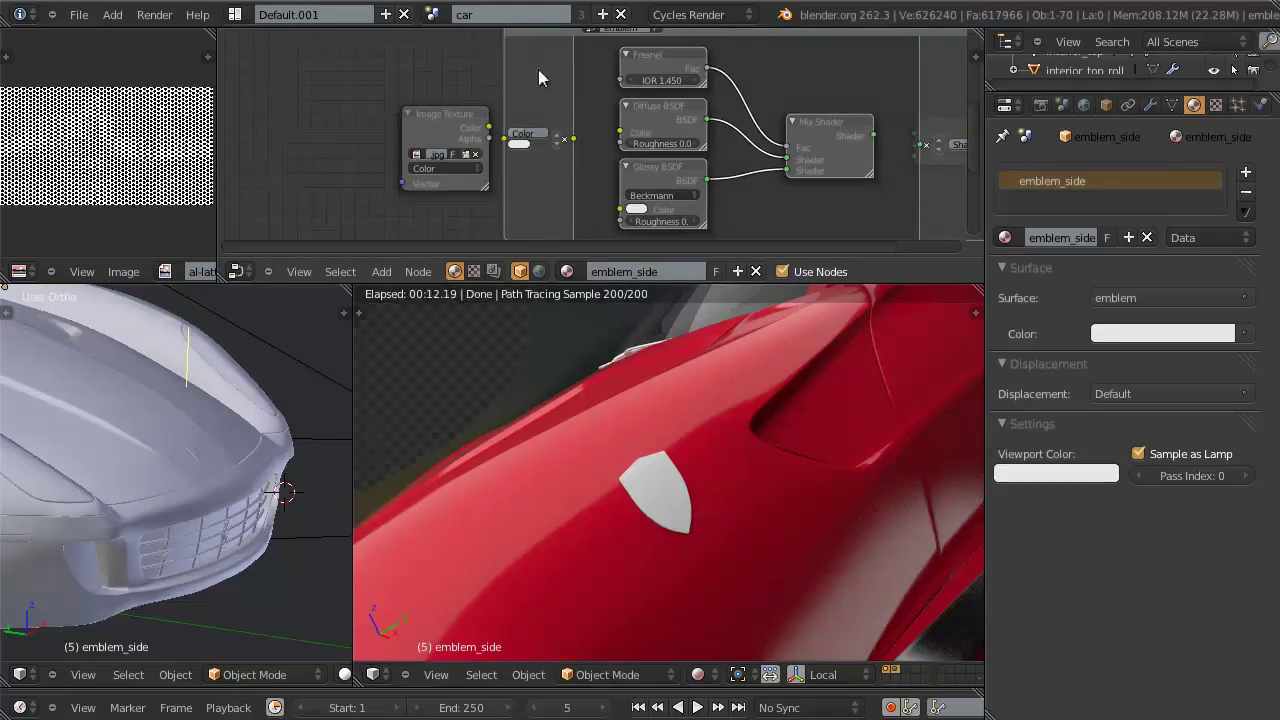
middle_click(587, 148)
scroll("down", 3)
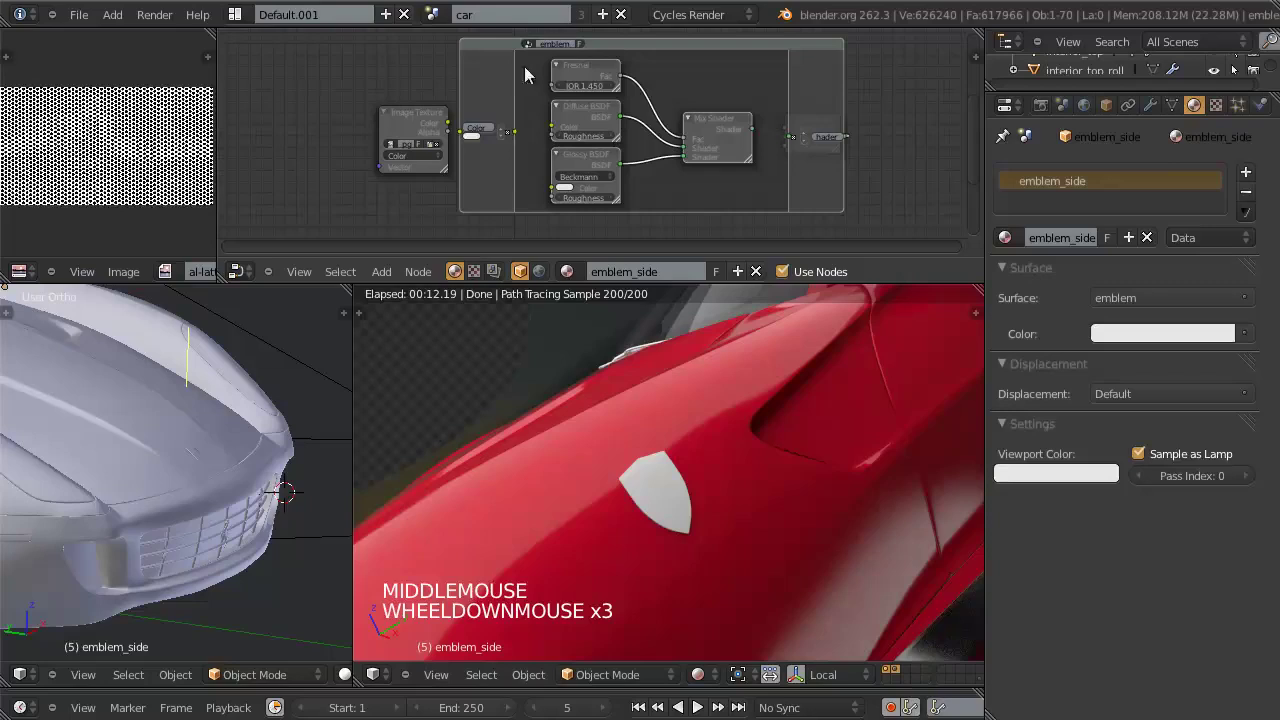
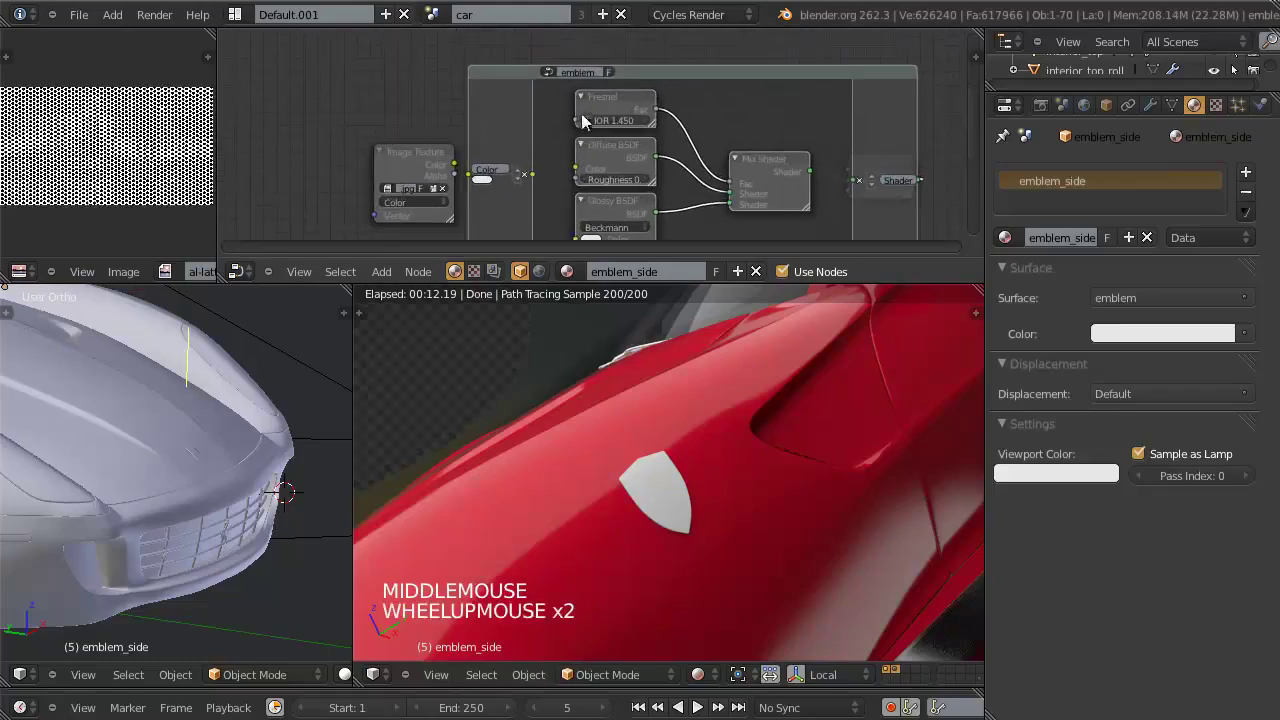
scroll("up", 3)
middle_click(624, 206)
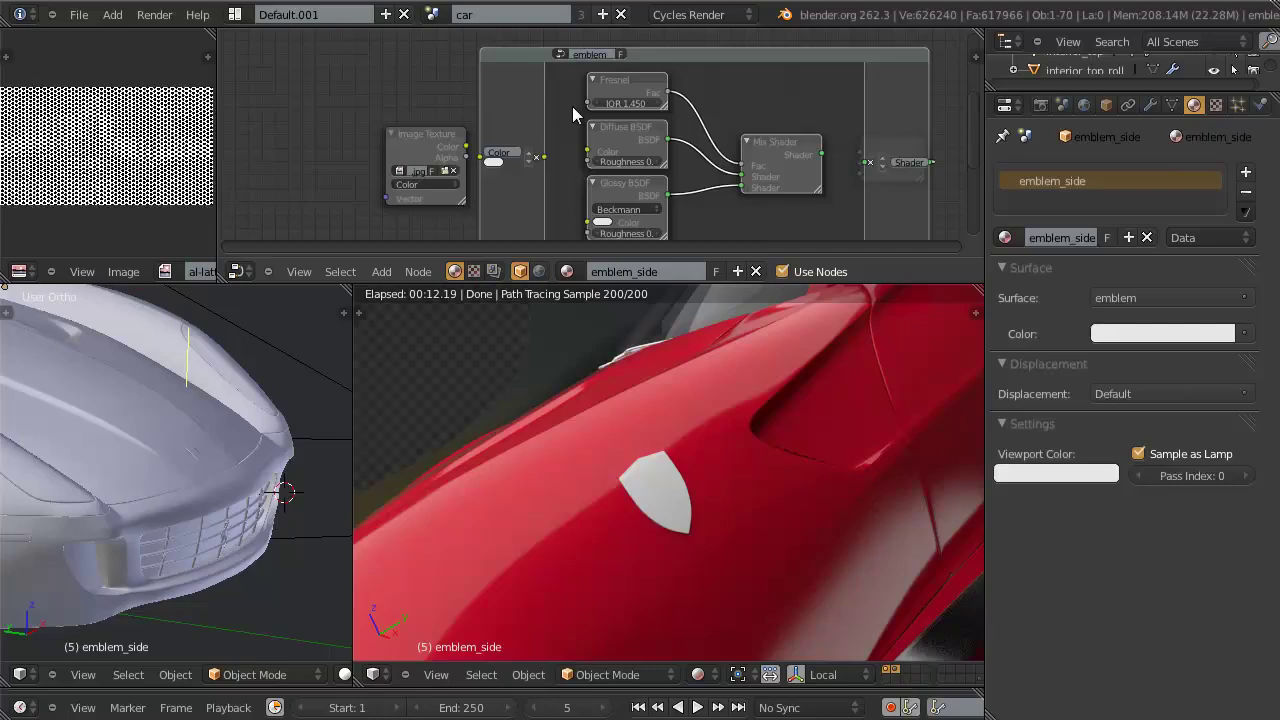
left_click(592, 107)
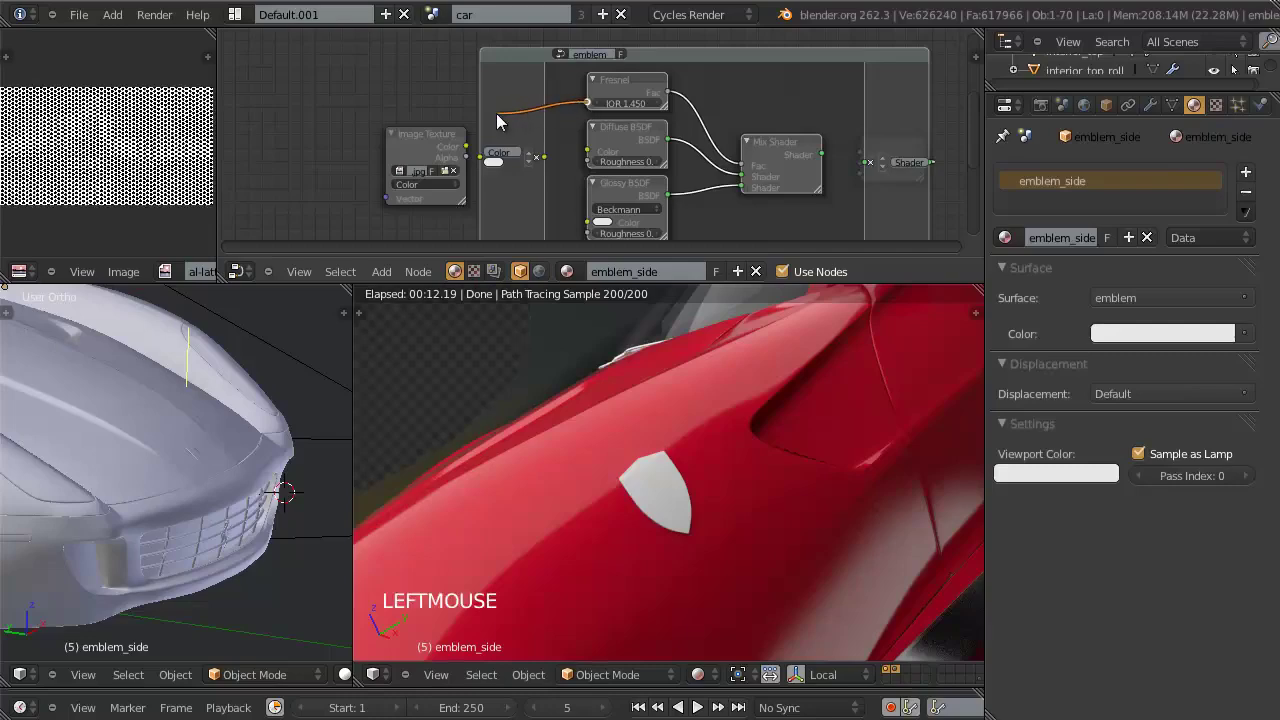
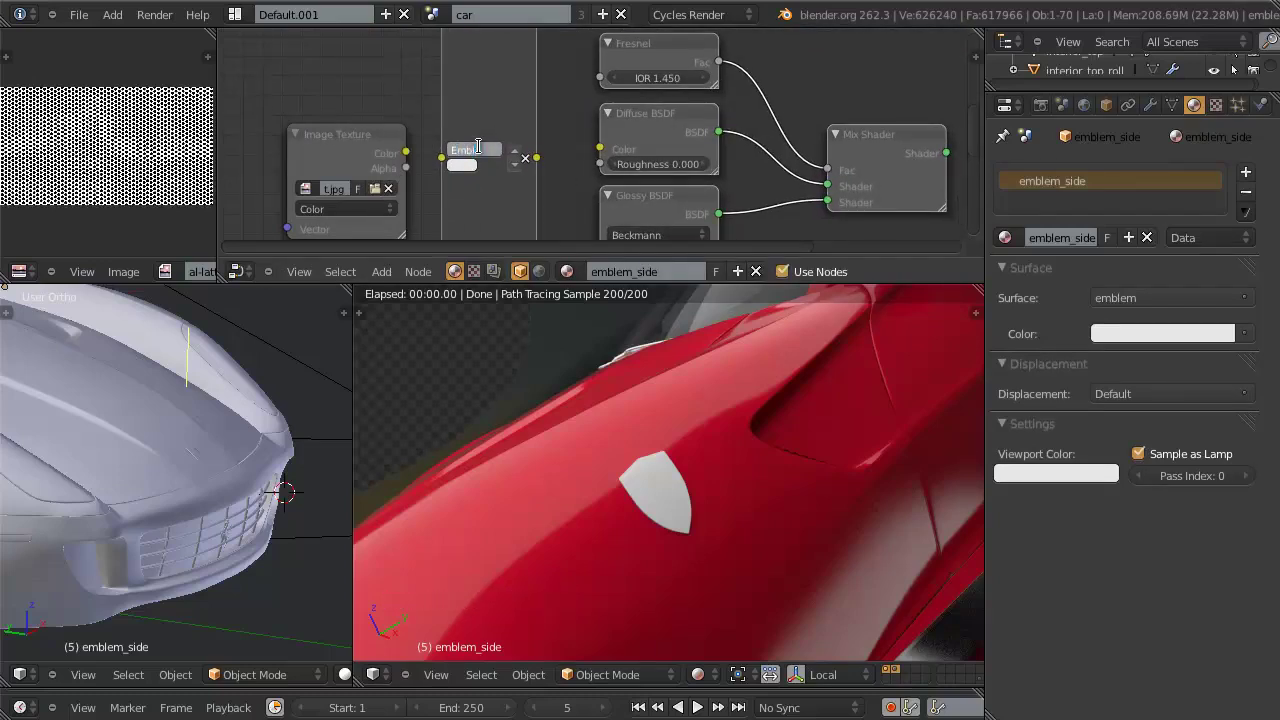
Step: Return to the emblem_side material and feed an image texture into the group's Emblem Texture input
scroll("down", 3)
key("Tab")
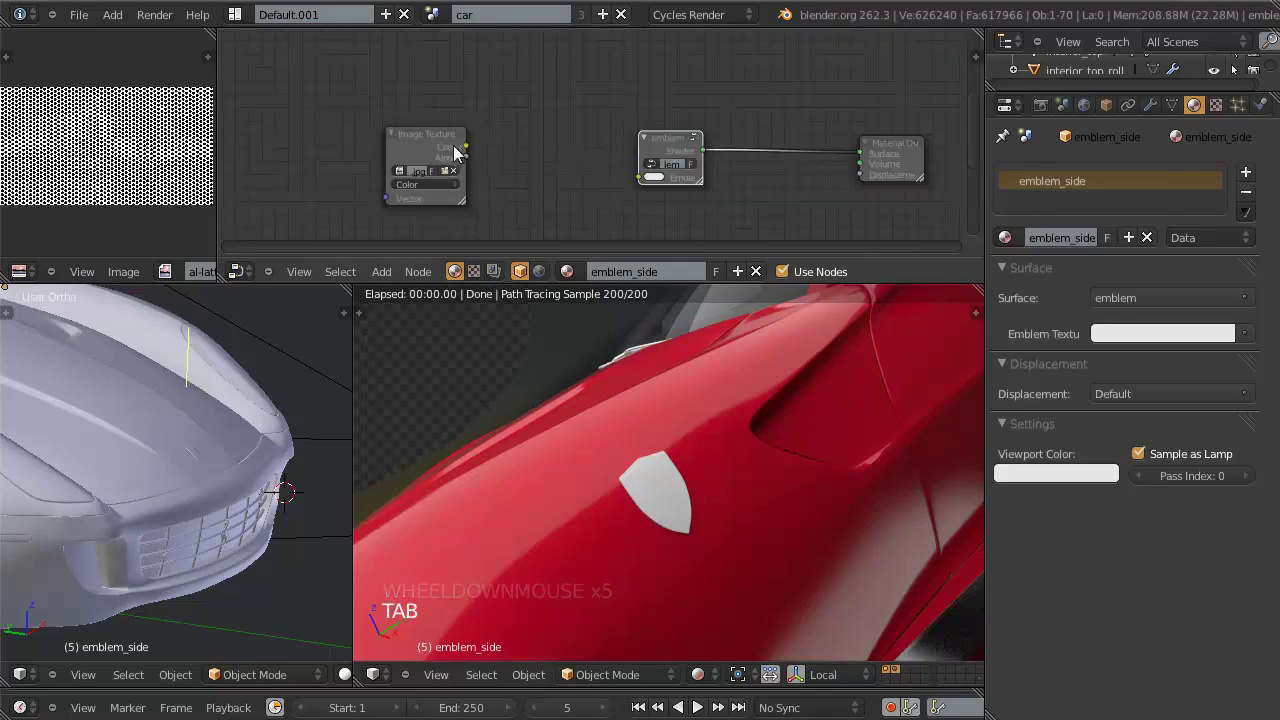
left_click(475, 152)
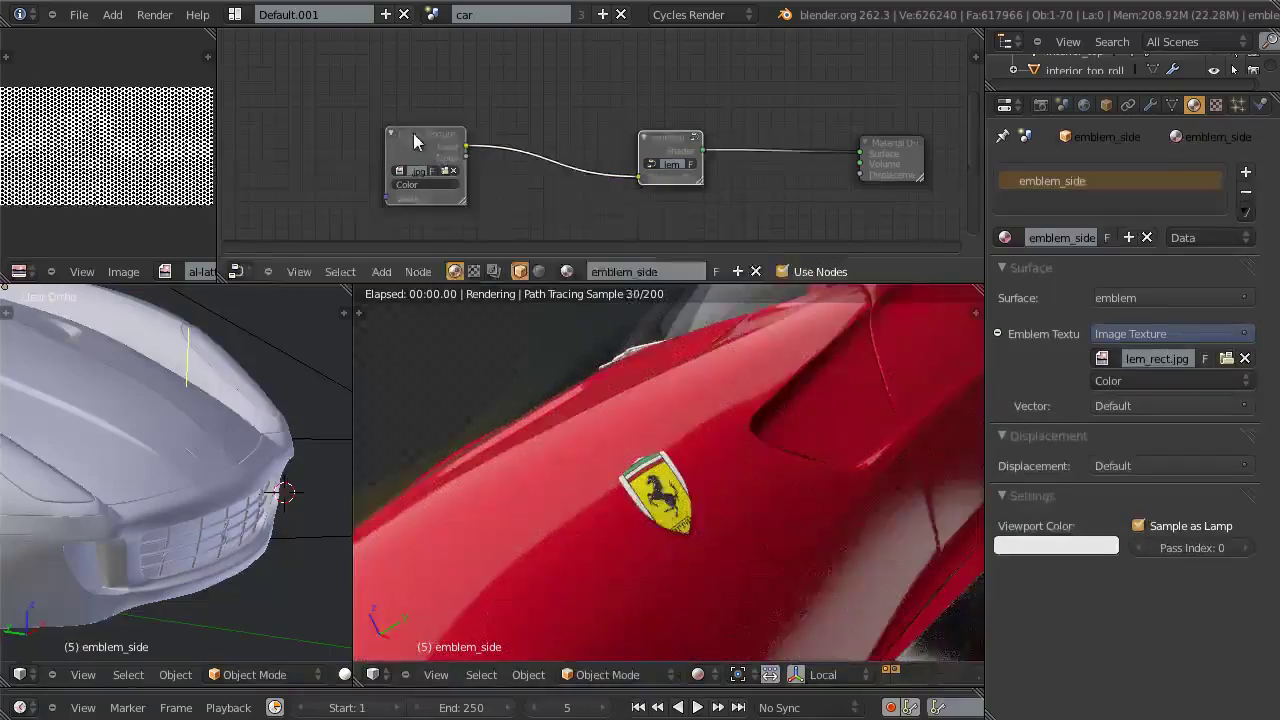
left_click(443, 157)
Step: Browse the parent folder for the Ferrari emblem JPG to load into the image texture
left_click(488, 169)
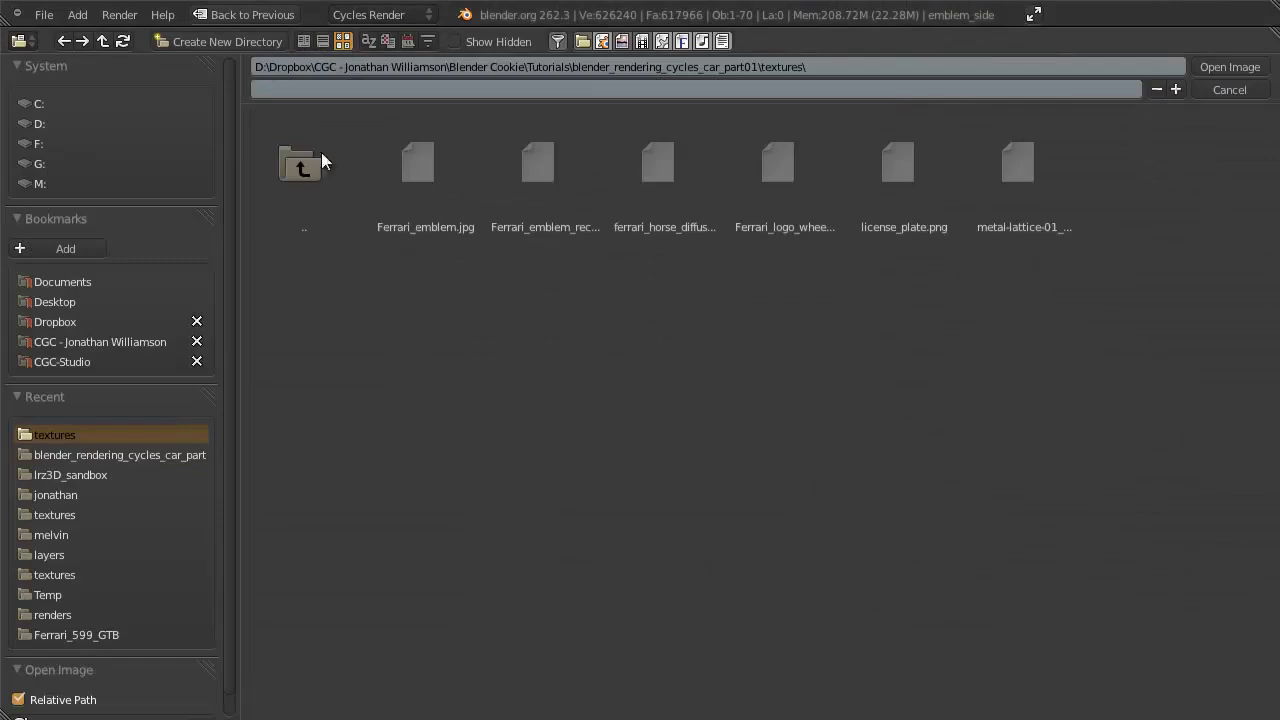
left_click(585, 356)
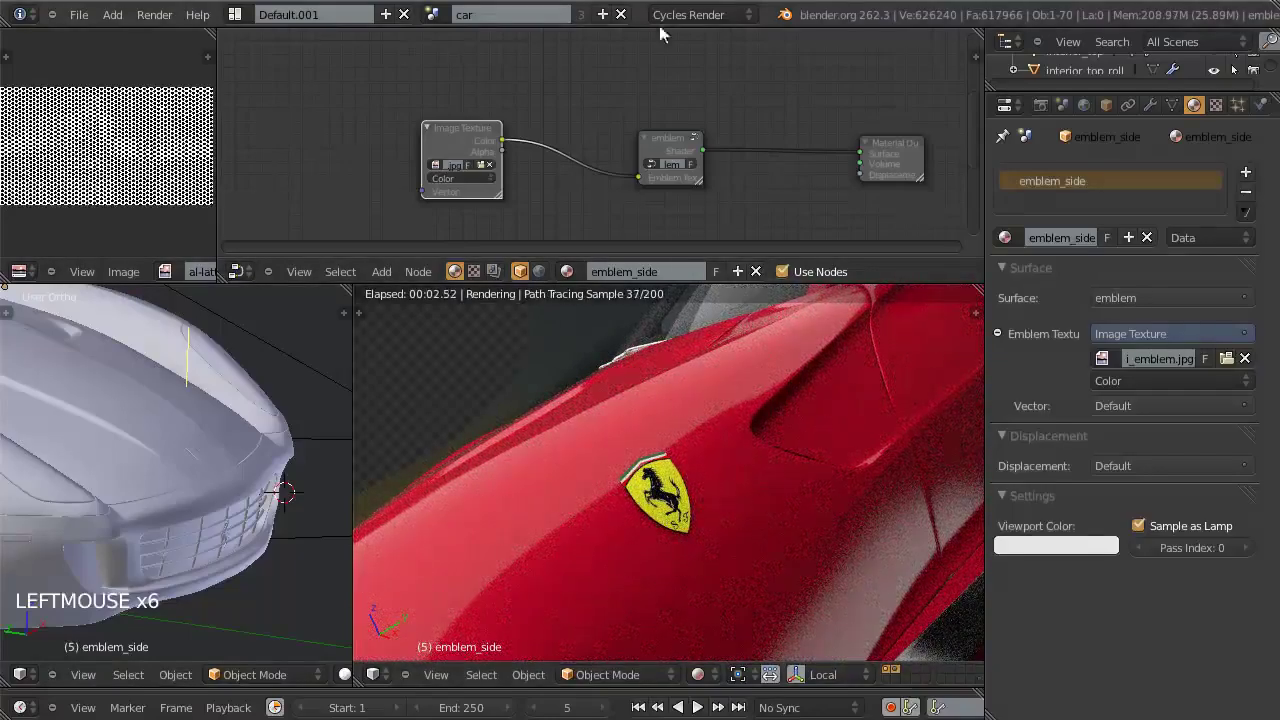
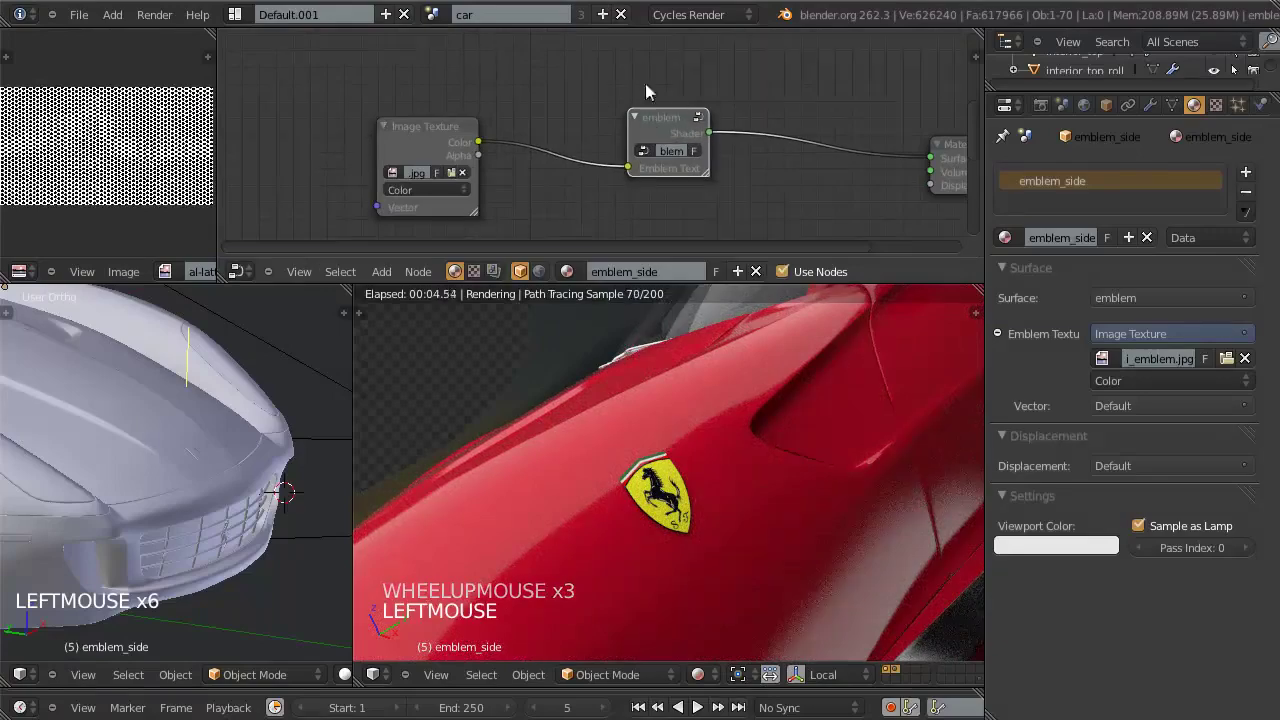
scroll("down", 3)
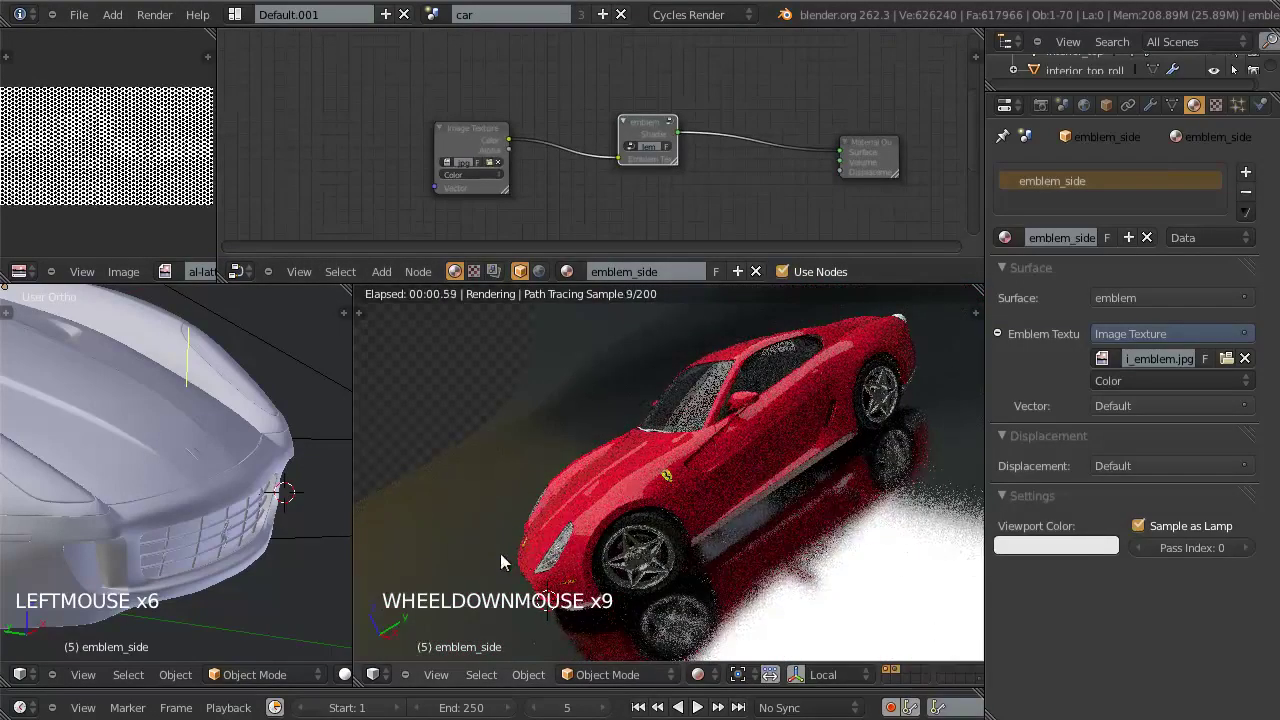
scroll("up", 3)
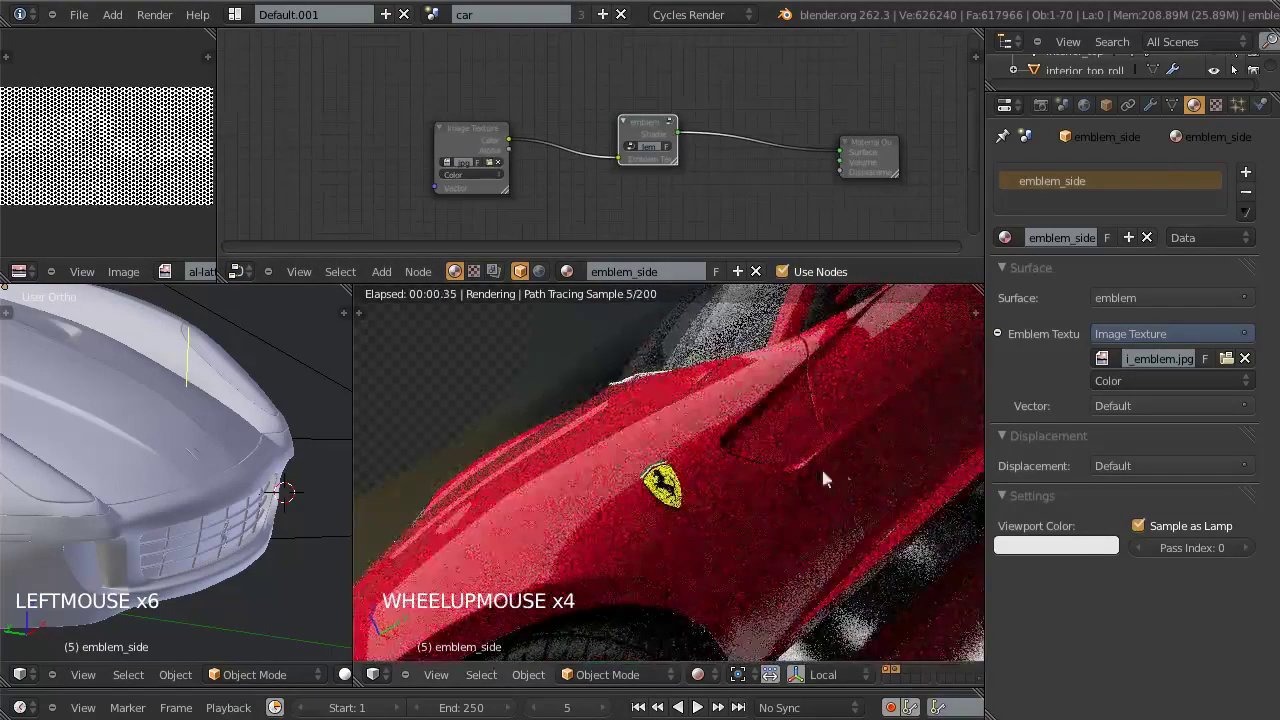
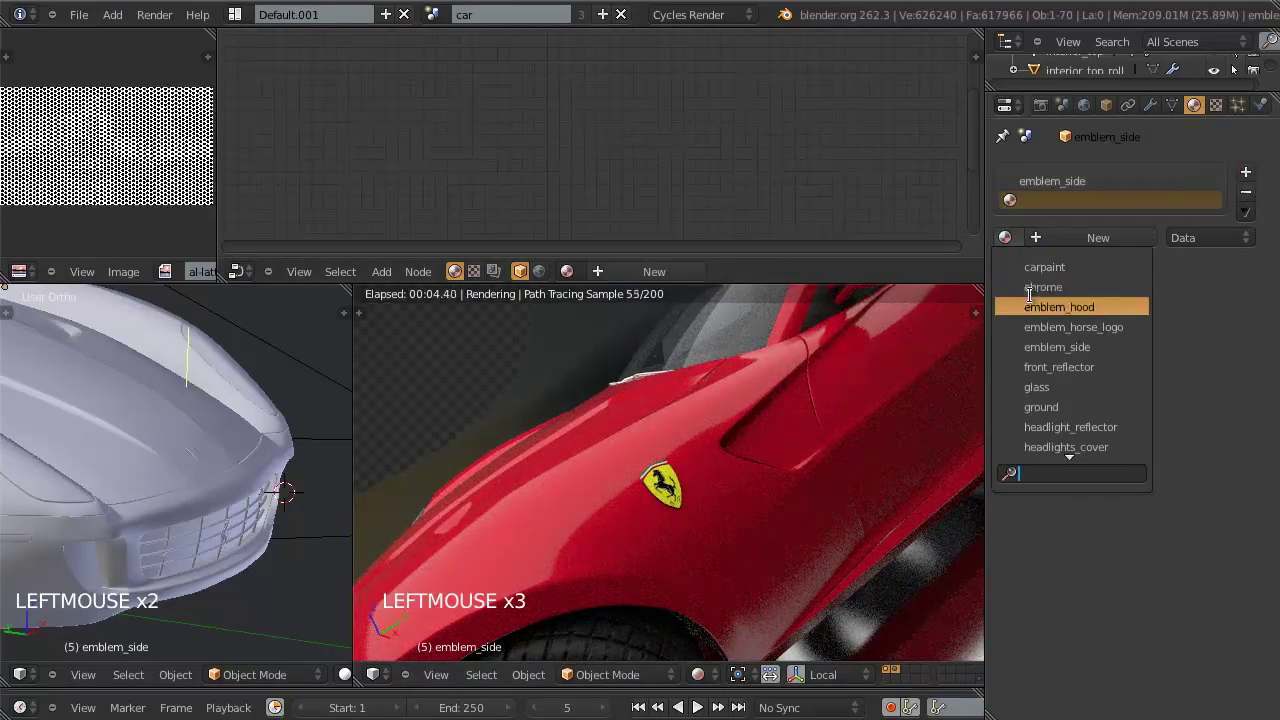
Step: Pick the chrome material from the list and review the emblem object's modifier stack
left_click(1128, 125)
double_click(1151, 108)
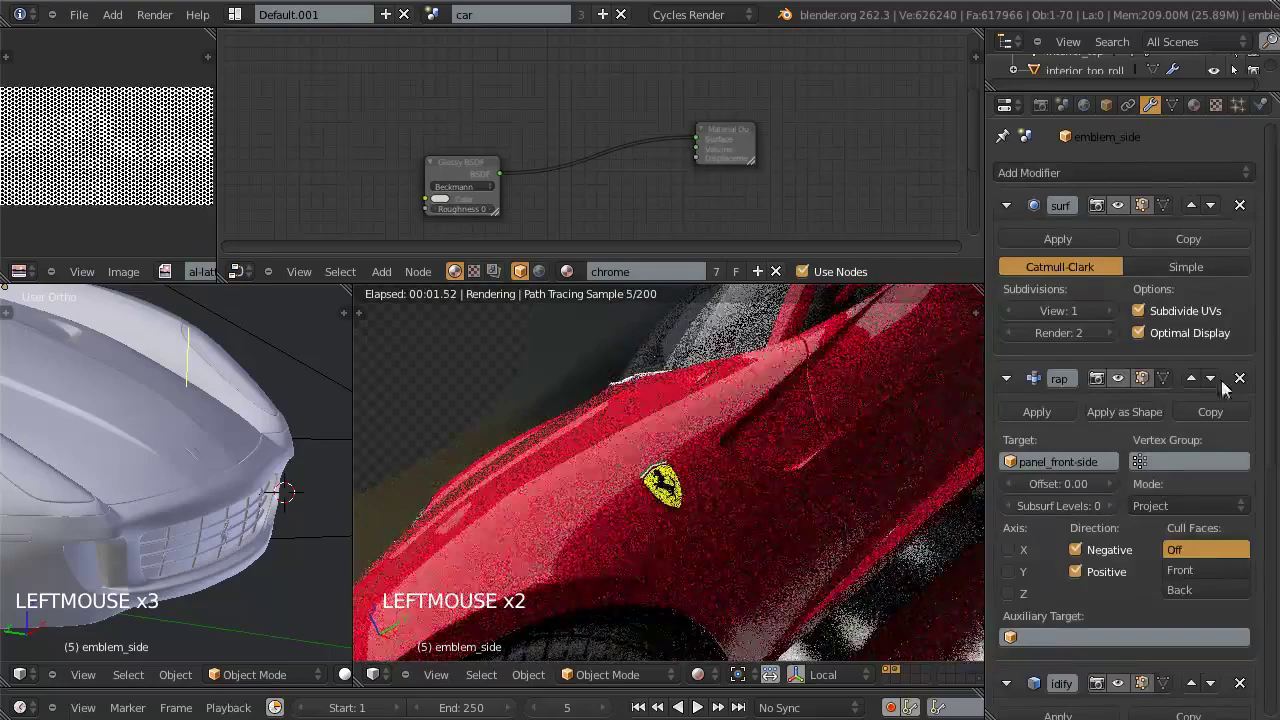
scroll("down", 3)
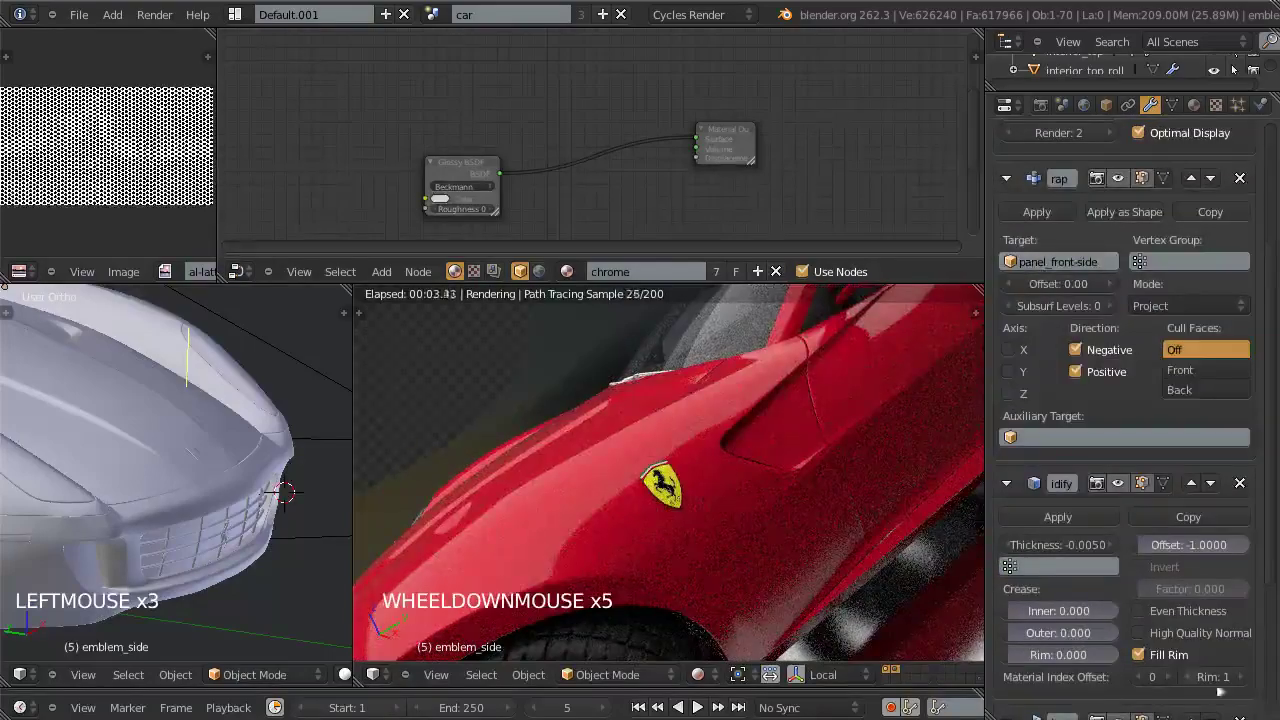
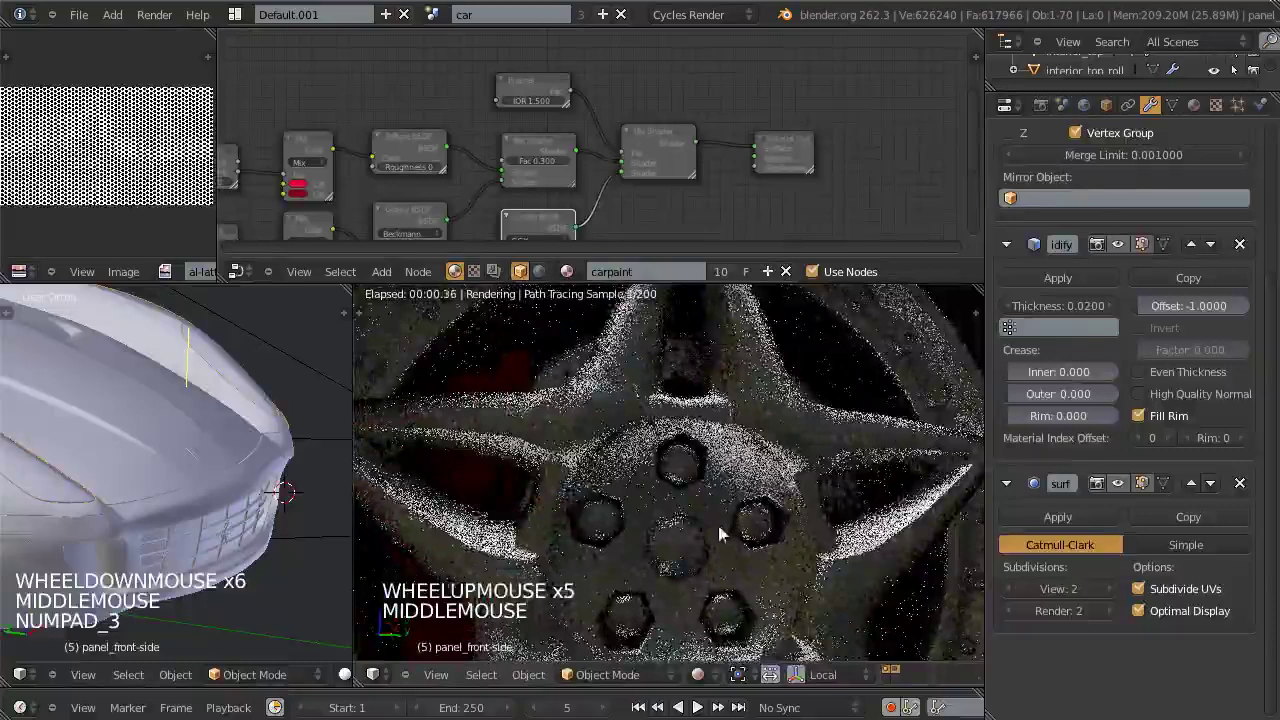
Step: Select the wheel rim and brake disc, raising the viewport subdivision level to 1, and view the wheel
right_click(703, 542)
scroll("down", 3)
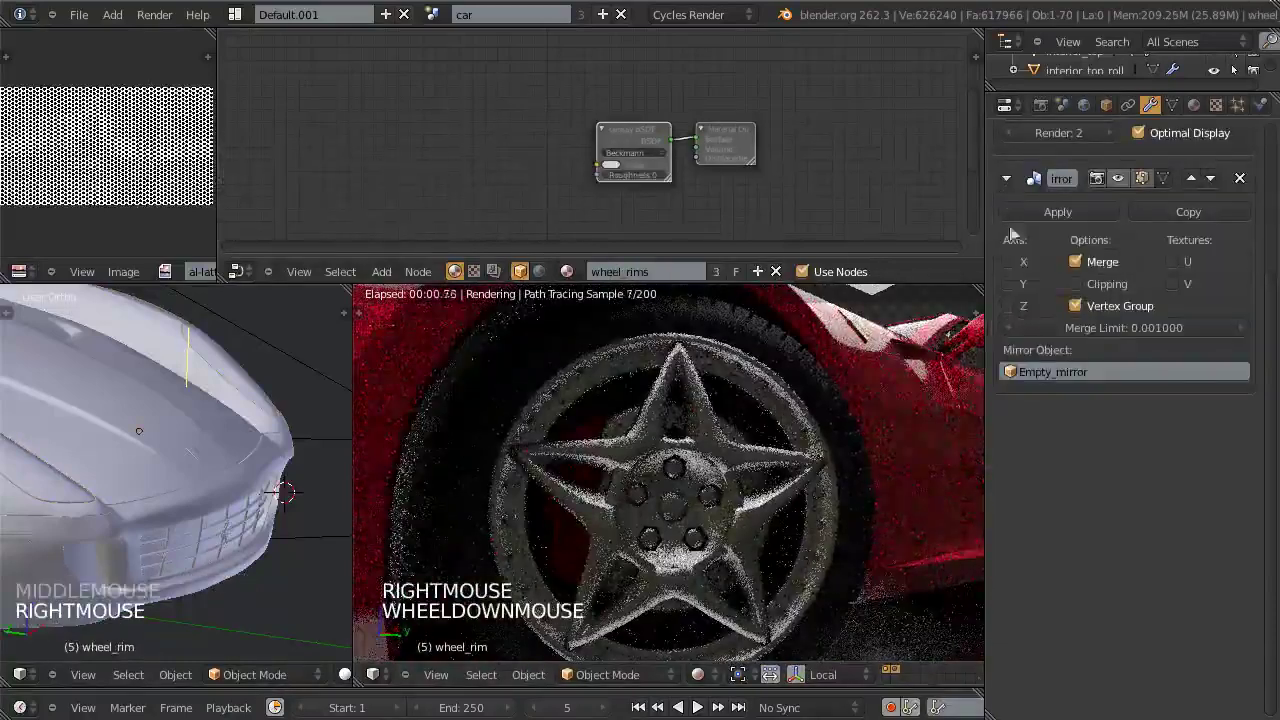
right_click(1087, 243)
scroll("up", 3)
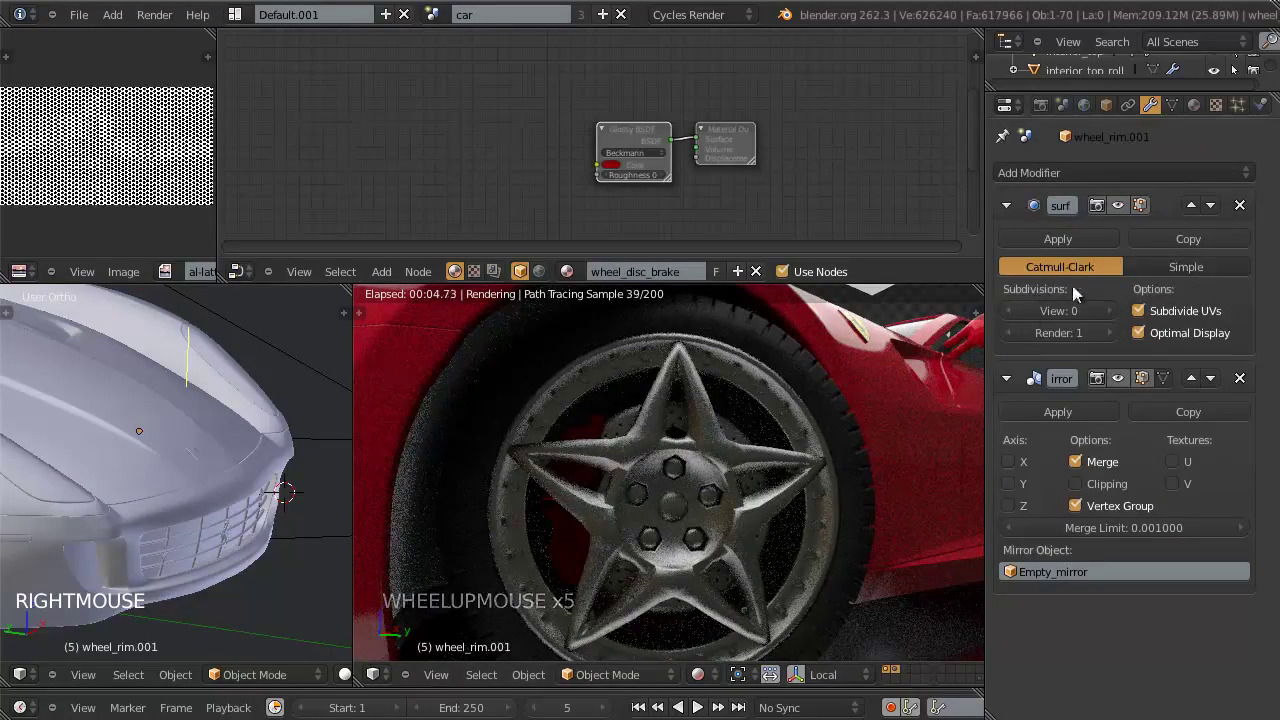
left_click(1110, 312)
left_click(1110, 313)
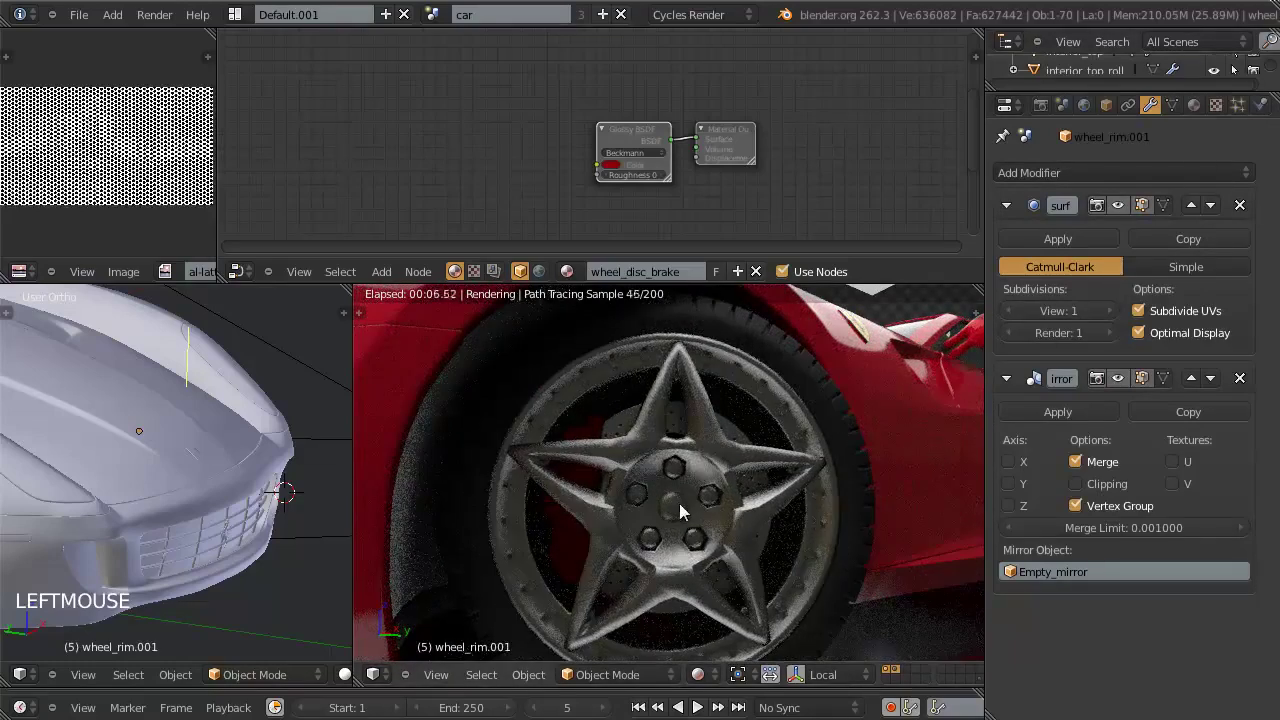
right_click(672, 512)
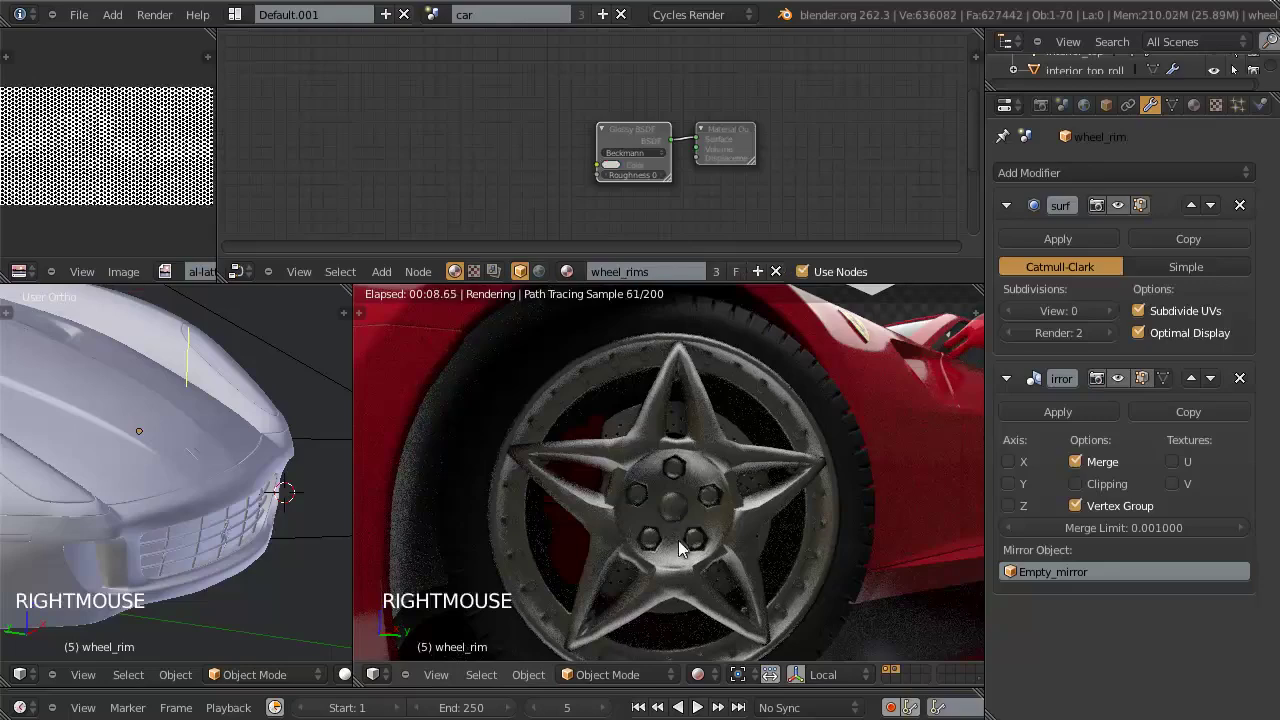
middle_click(203, 473)
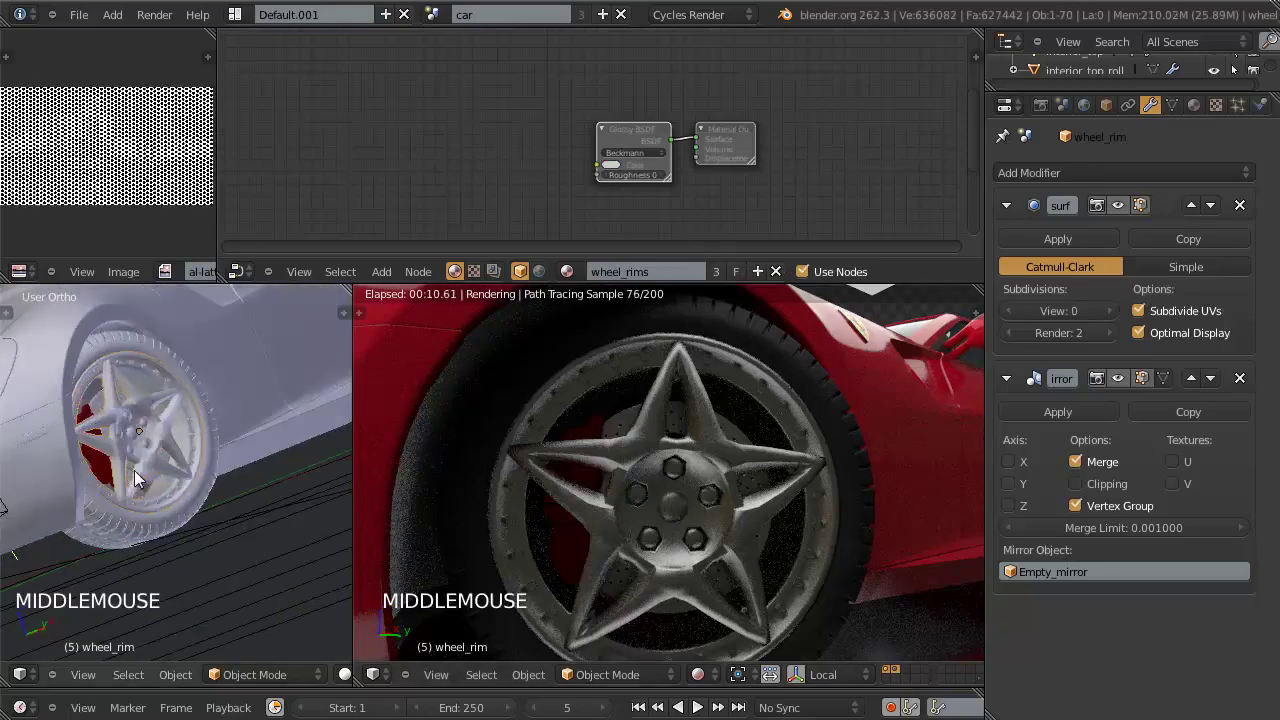
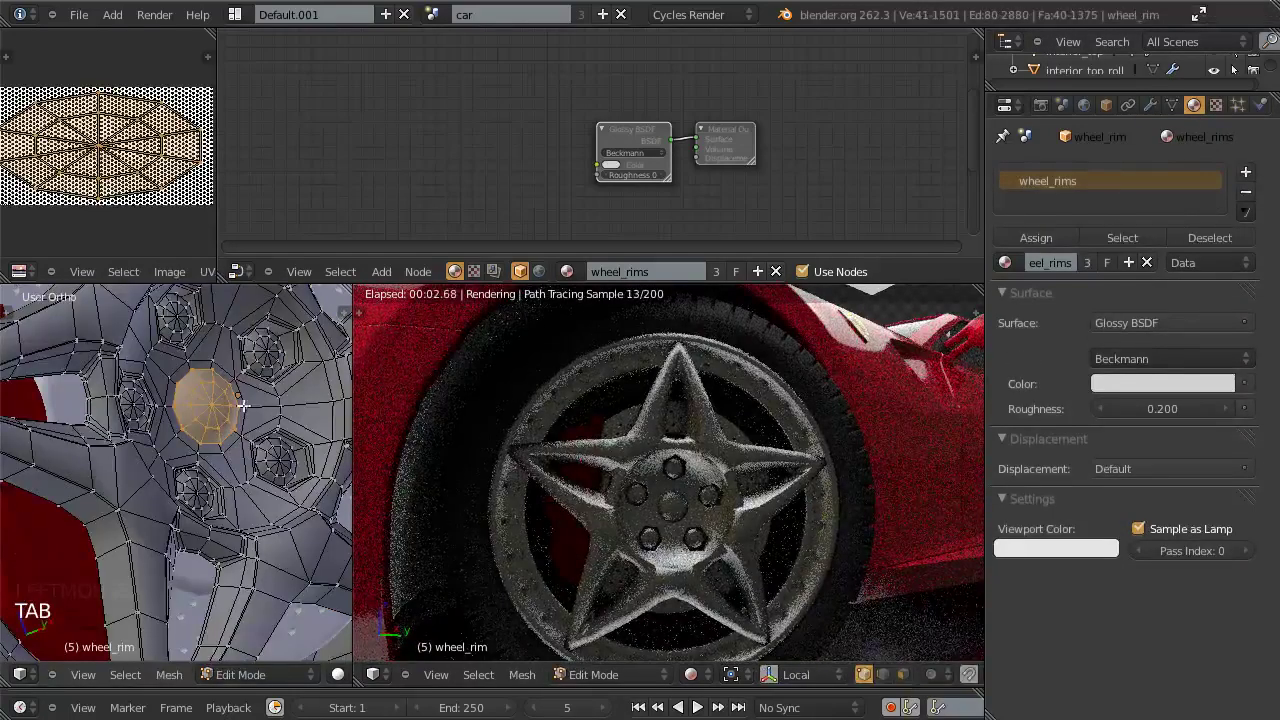
Step: Add a wheel_rim material slot with emblem_hood, reload its image and make it a single-user copy
left_click(1253, 178)
left_click(1253, 178)
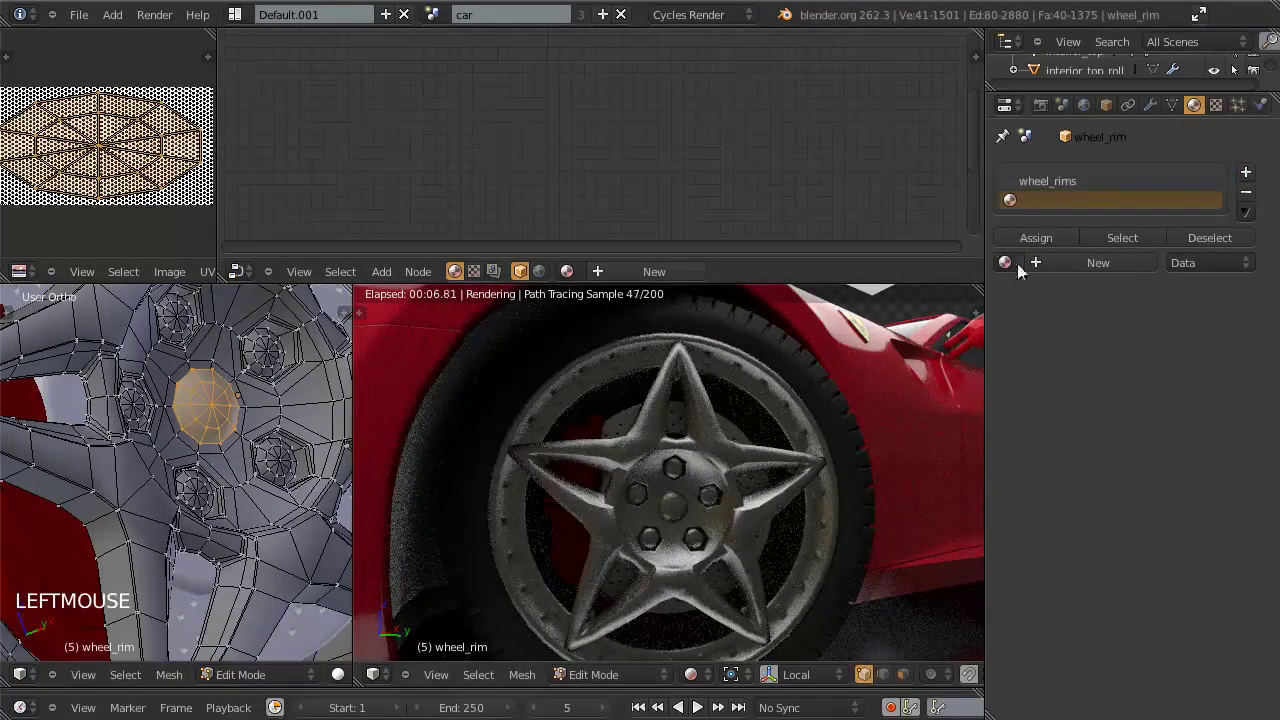
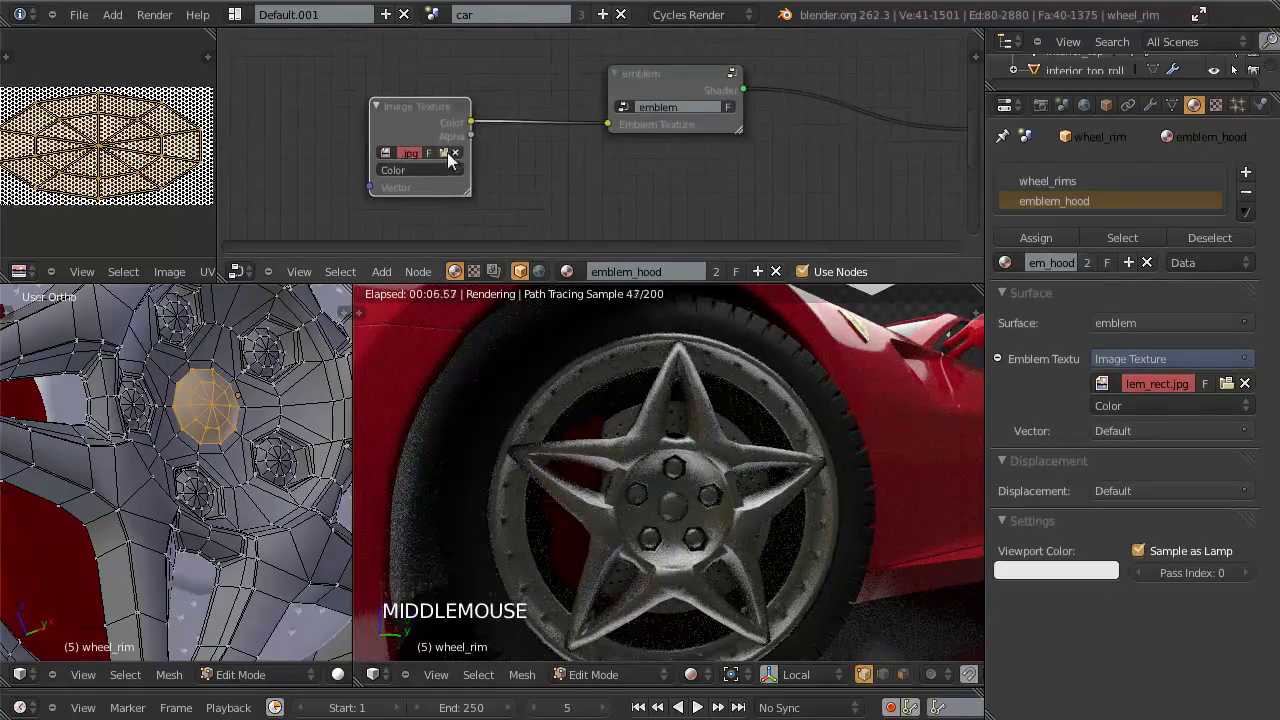
left_click(392, 157)
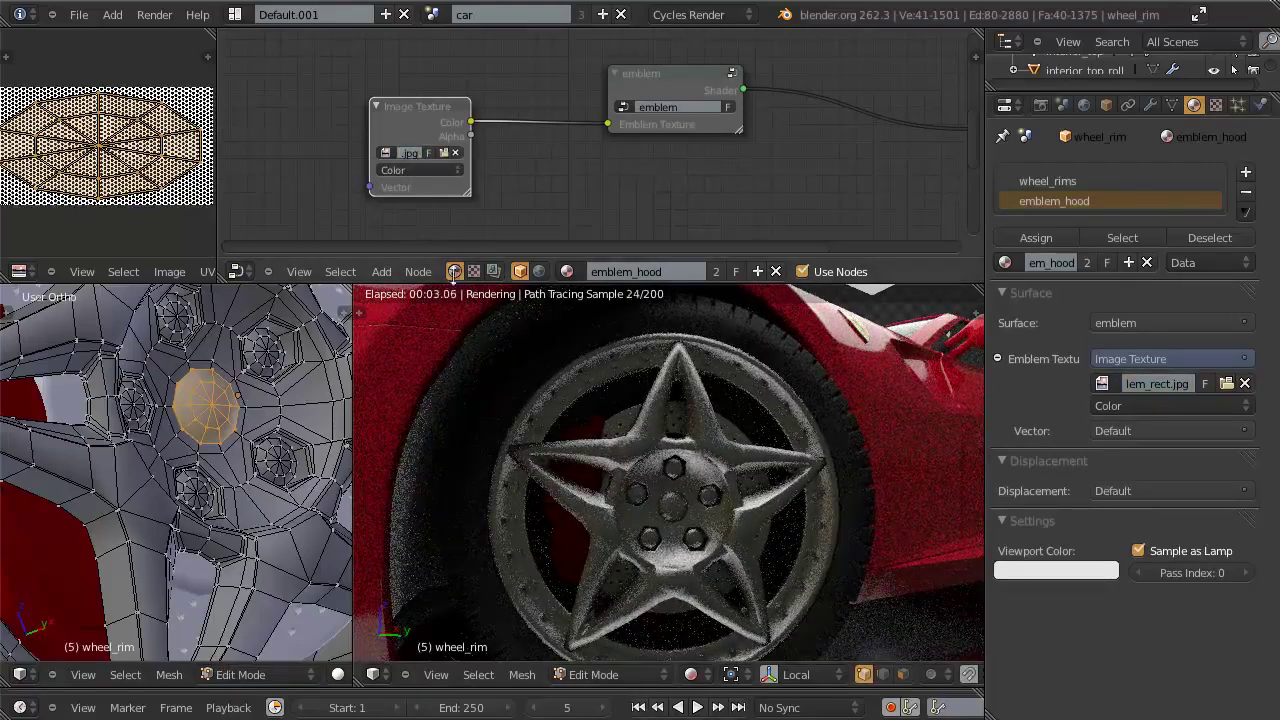
key("Tab")
left_click(1094, 264)
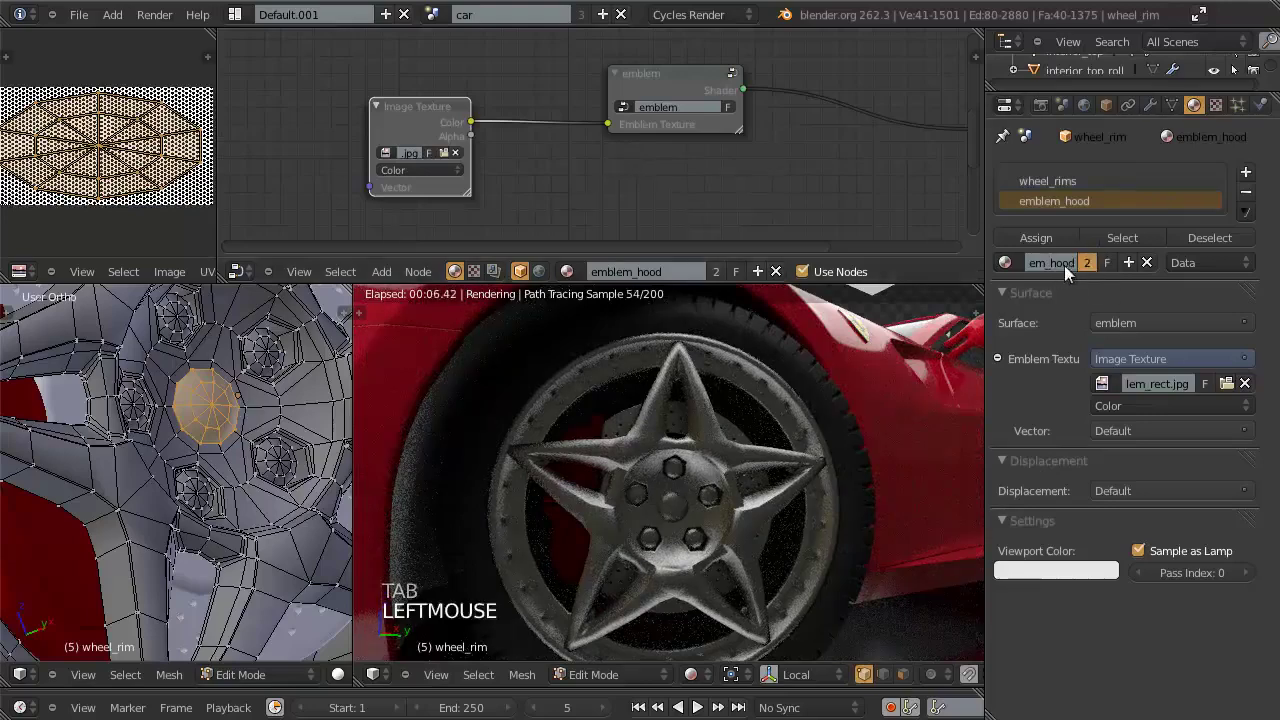
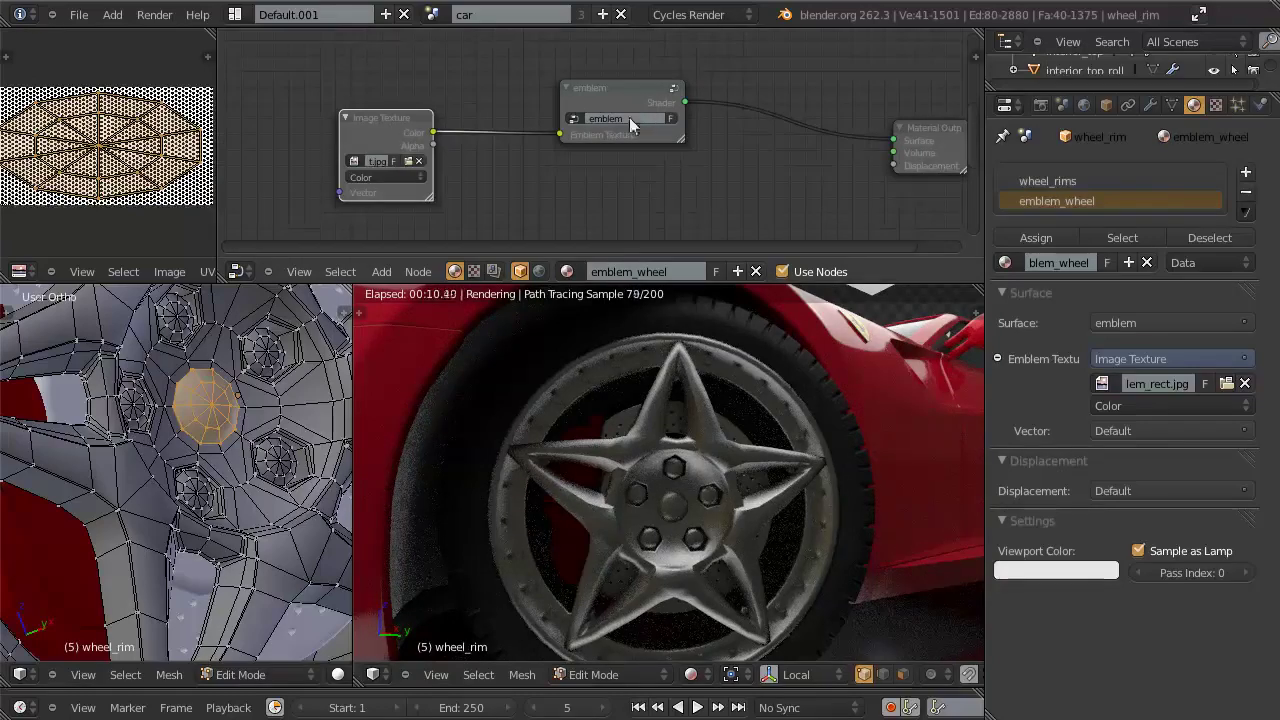
Step: Swap the emblem image for the wheel cap PNG and assign the emblem material to the centre cap faces
left_click(393, 139)
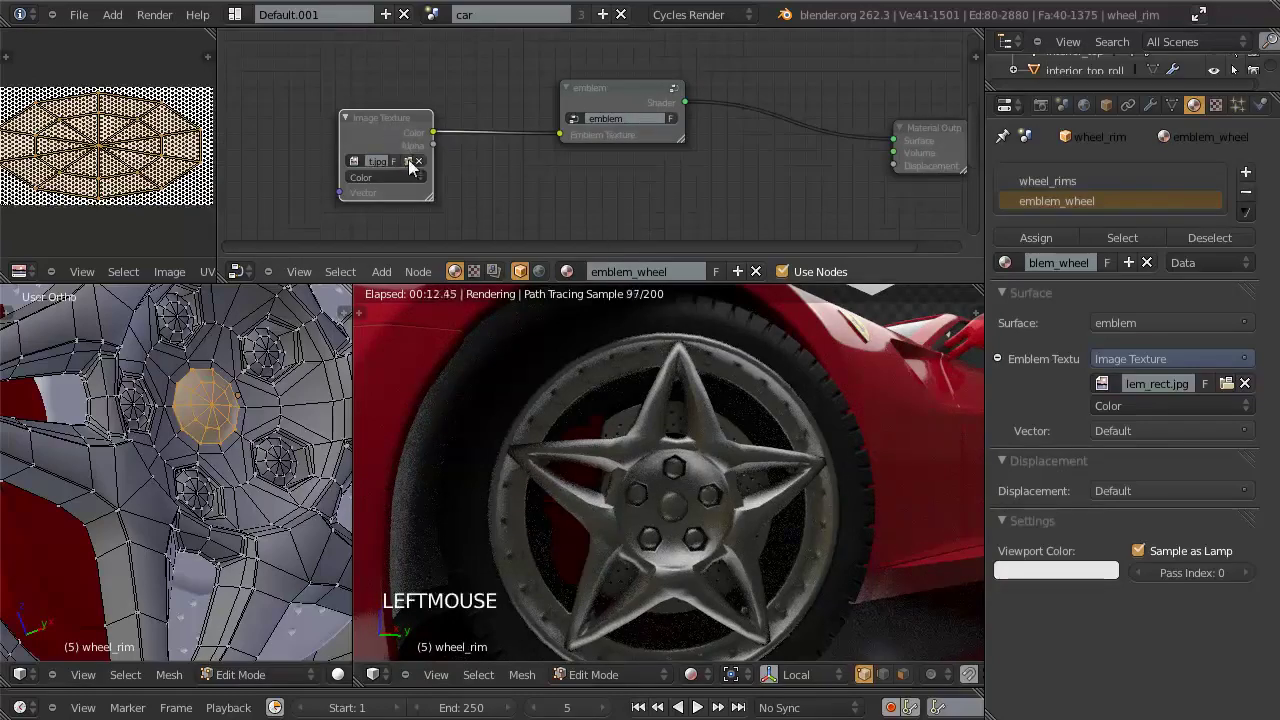
left_click(416, 168)
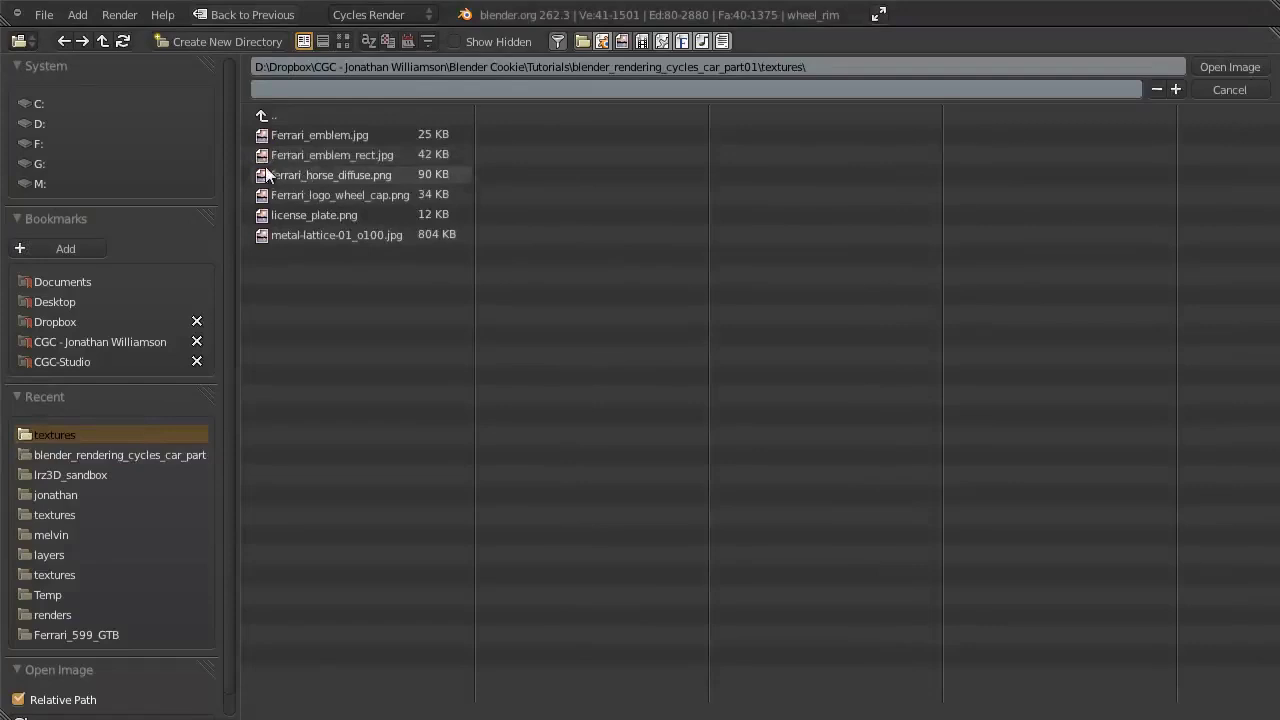
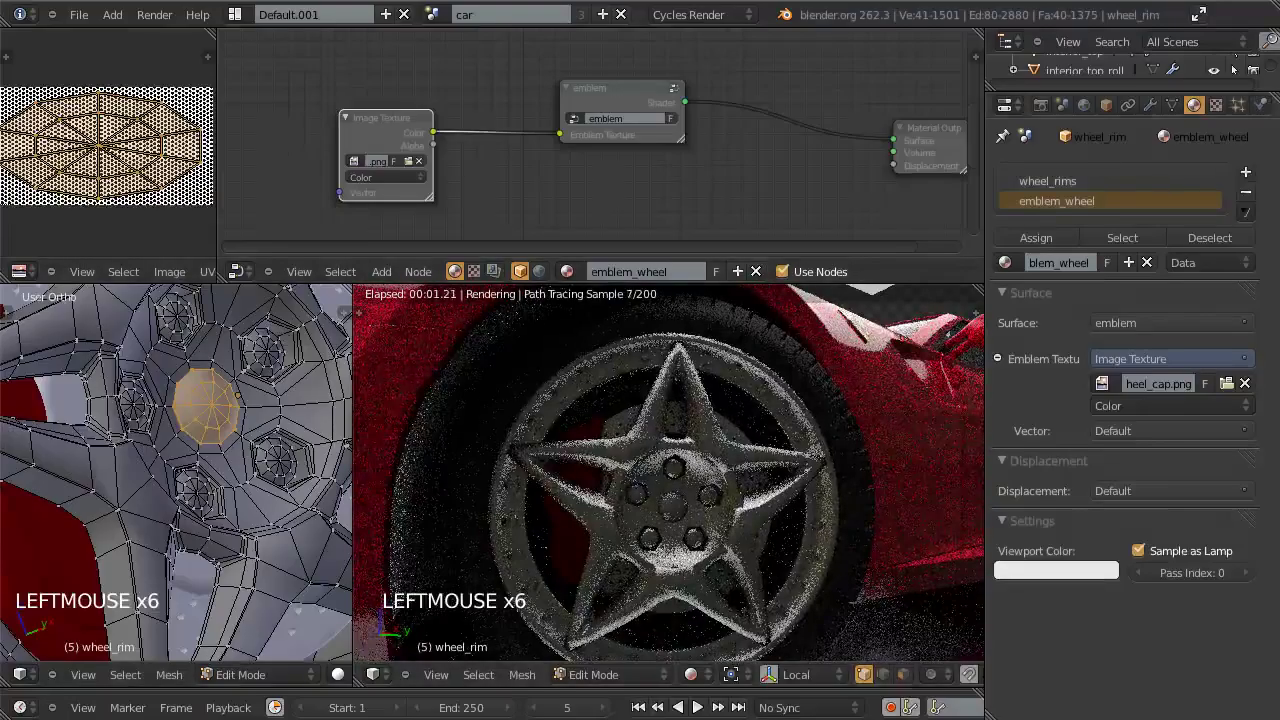
left_click(1033, 246)
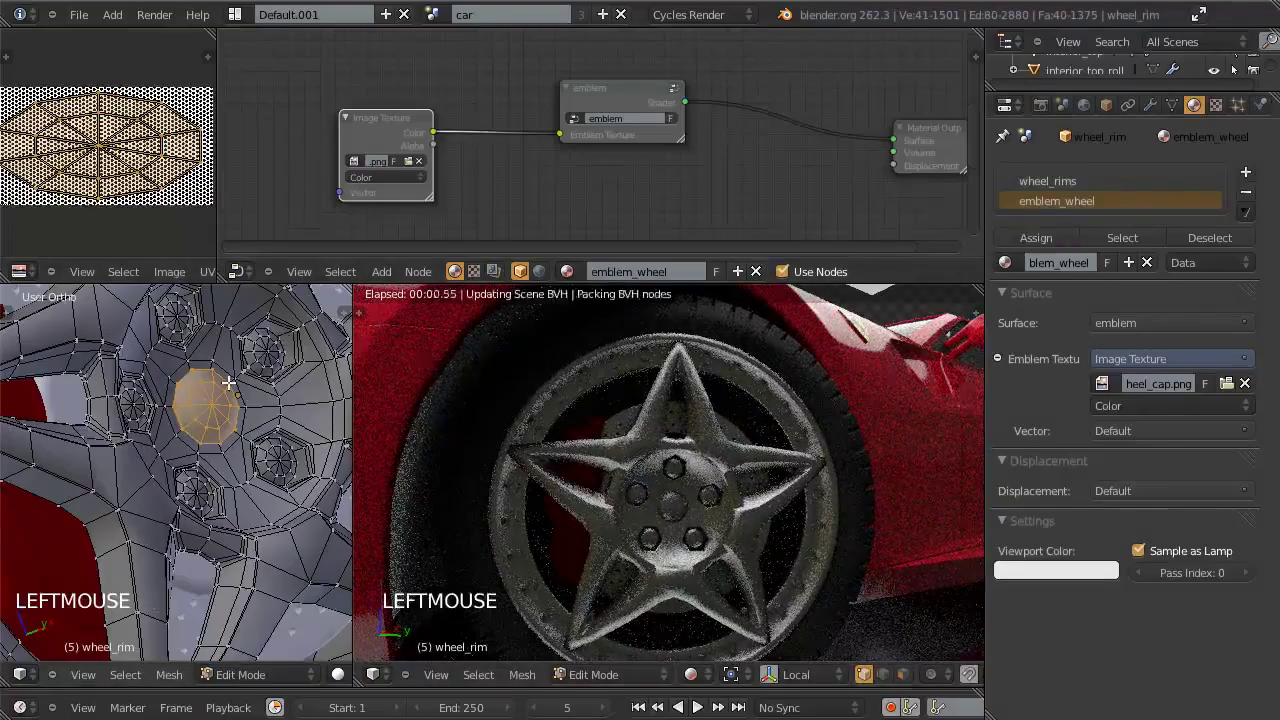
key("Tab")
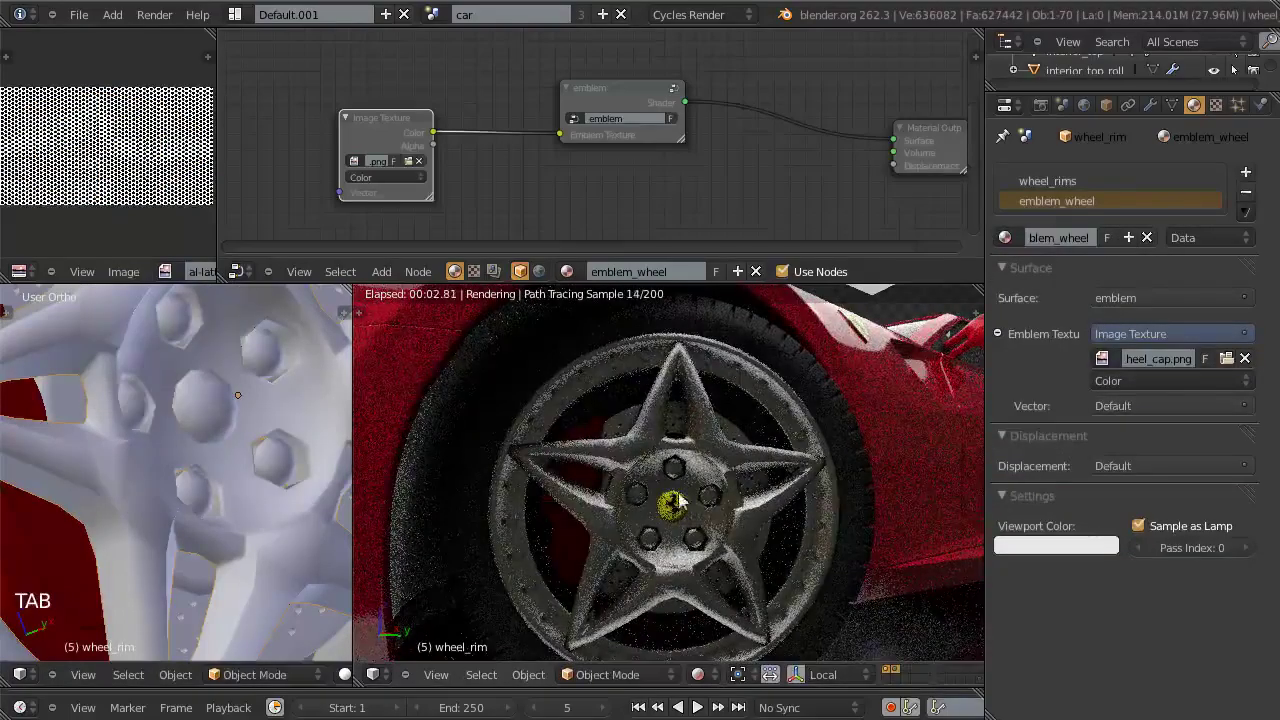
key("Tab")
scroll("down", 3)
scroll("up", 3)
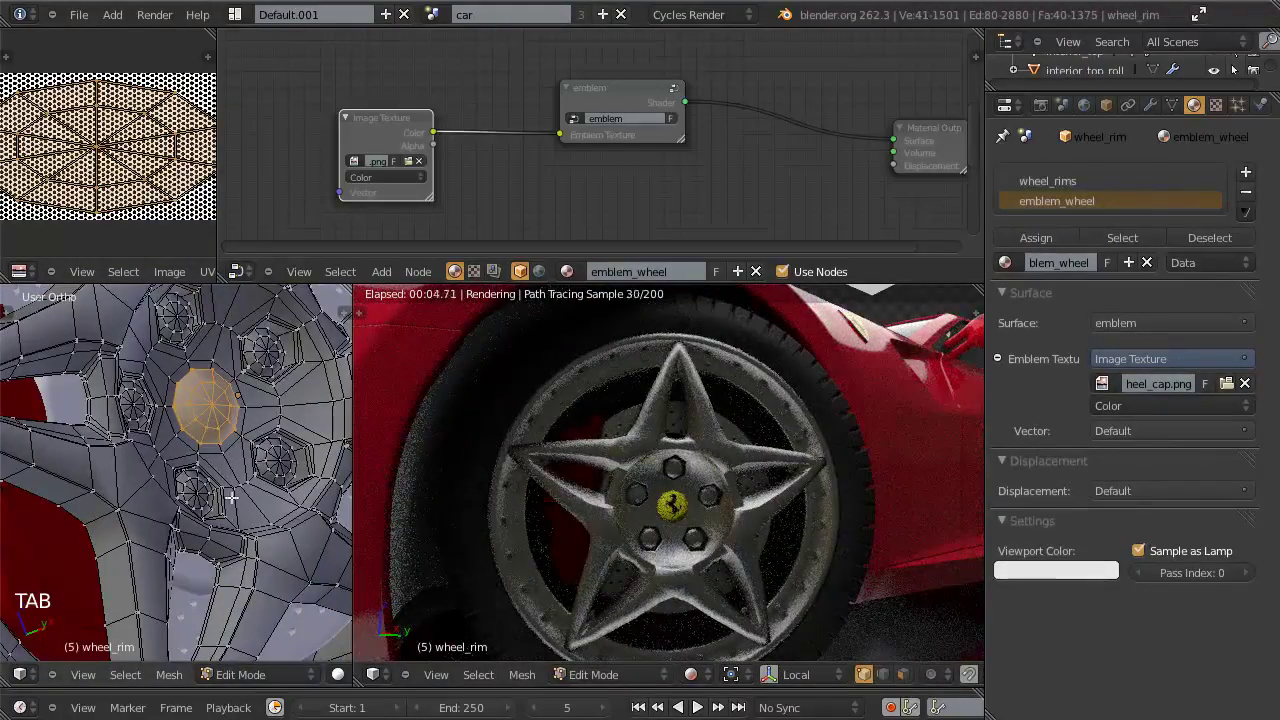
key("Tab")
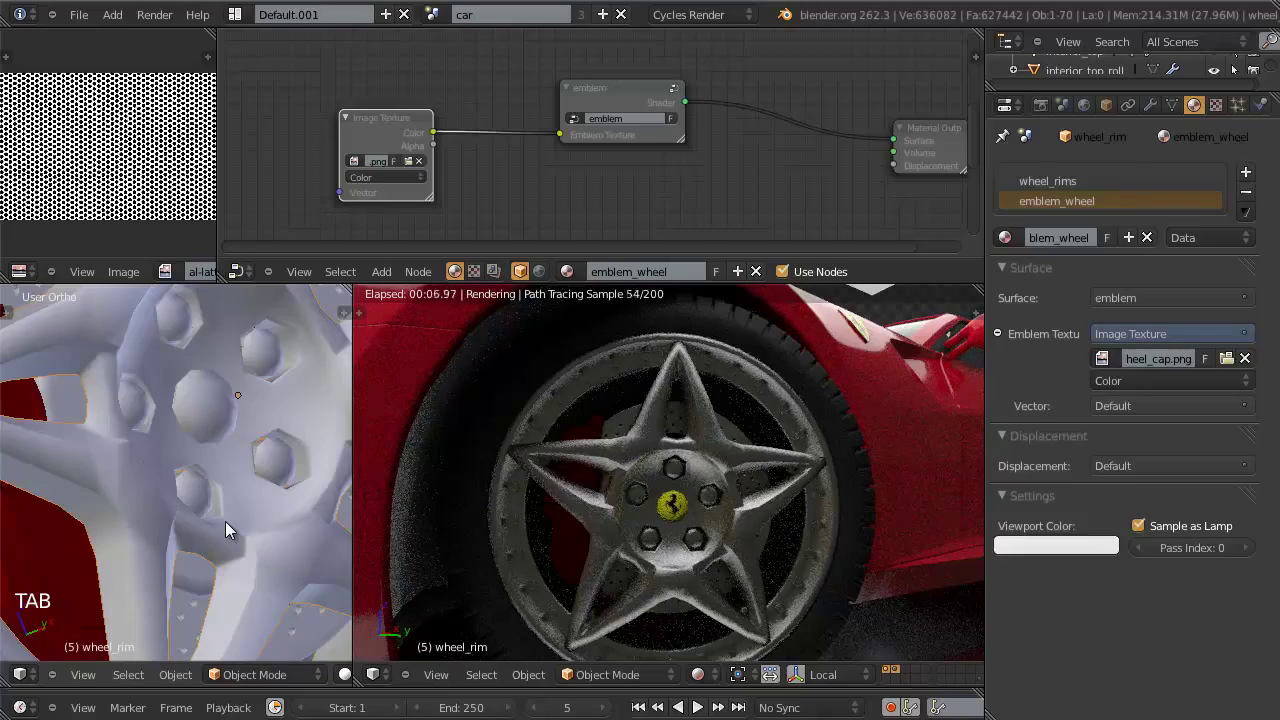
Step: Set the emblem_wheel material's Viewport Color to yellow
scroll("down", 3)
middle_click(226, 449)
middle_click(230, 488)
scroll("up", 3)
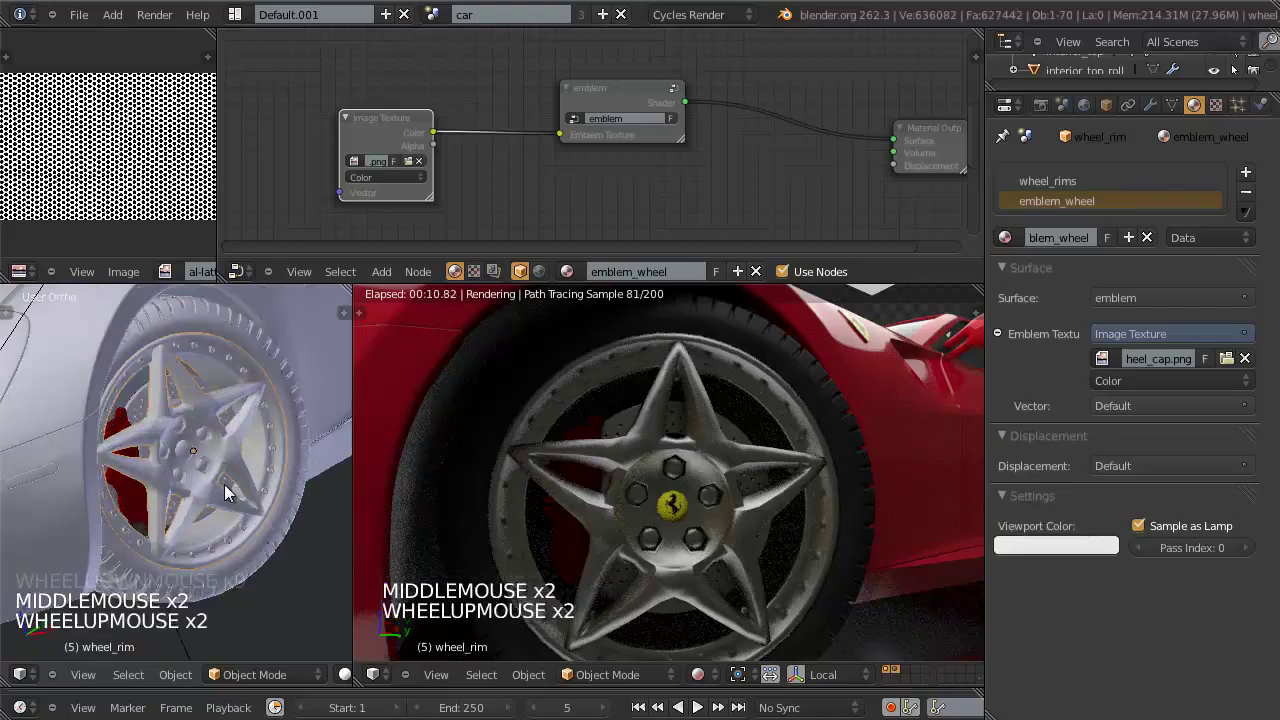
key("a")
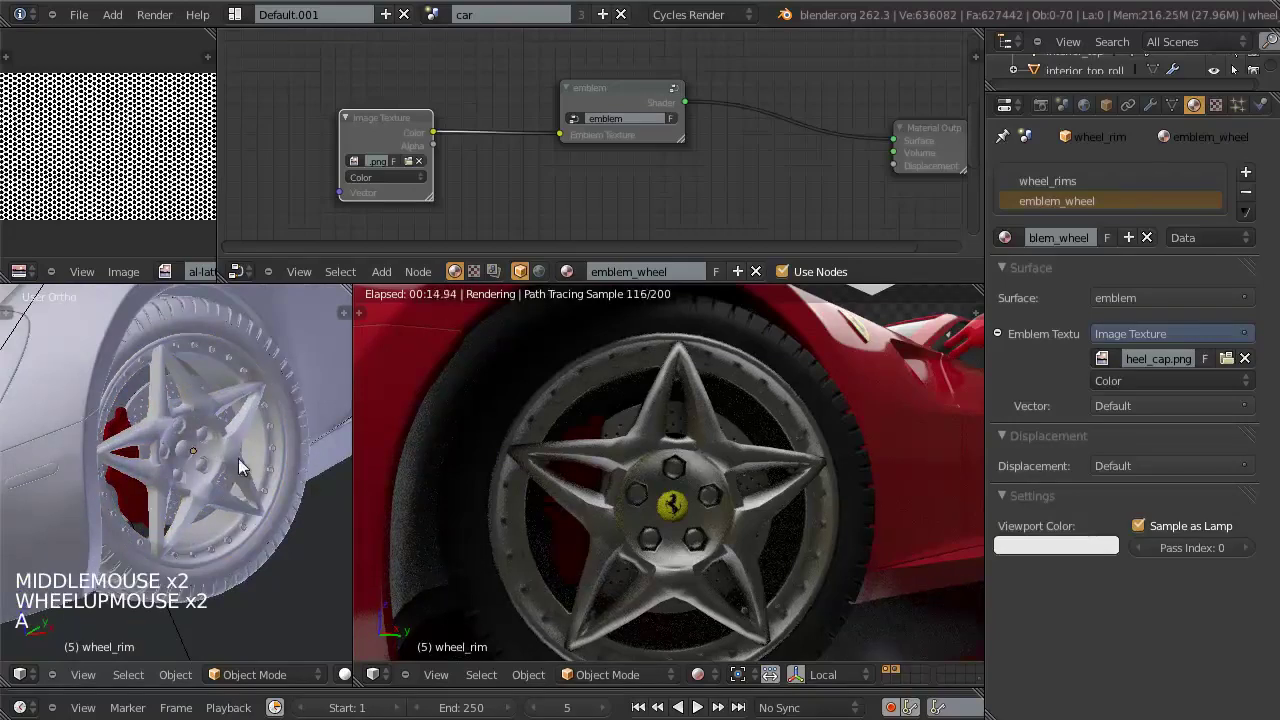
scroll("down", 3)
scroll("down", 3)
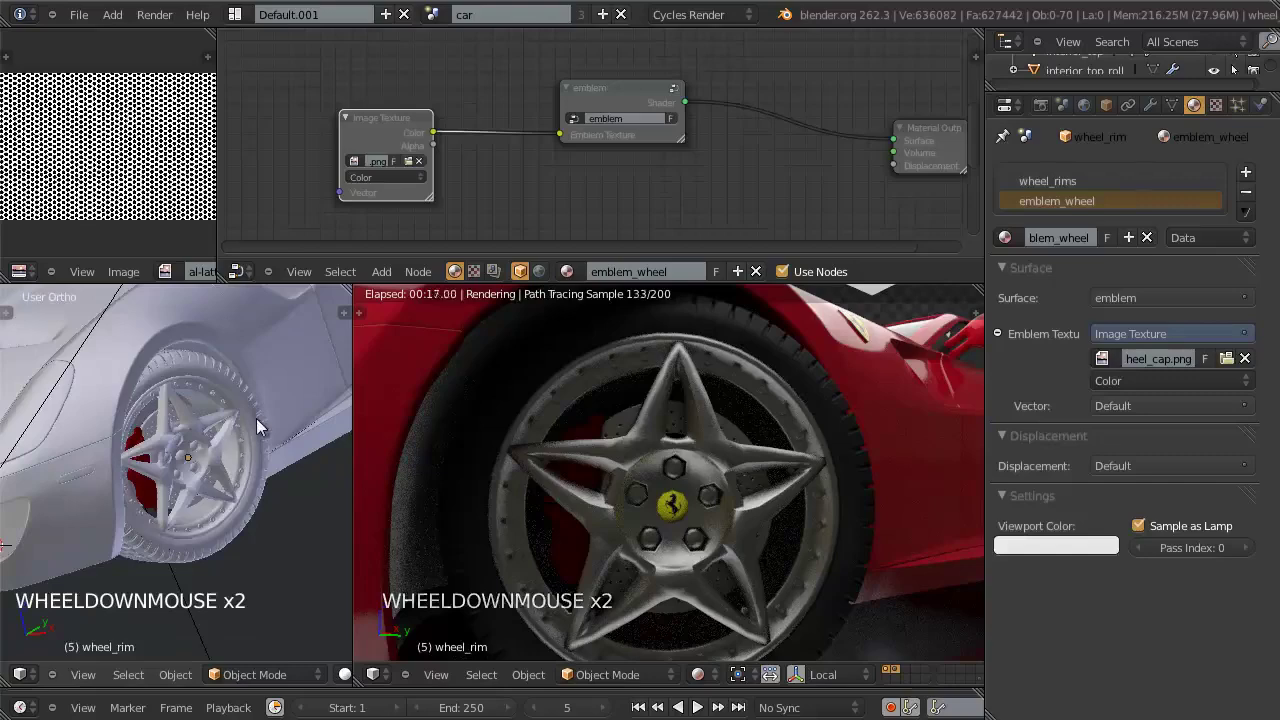
scroll("down", 3)
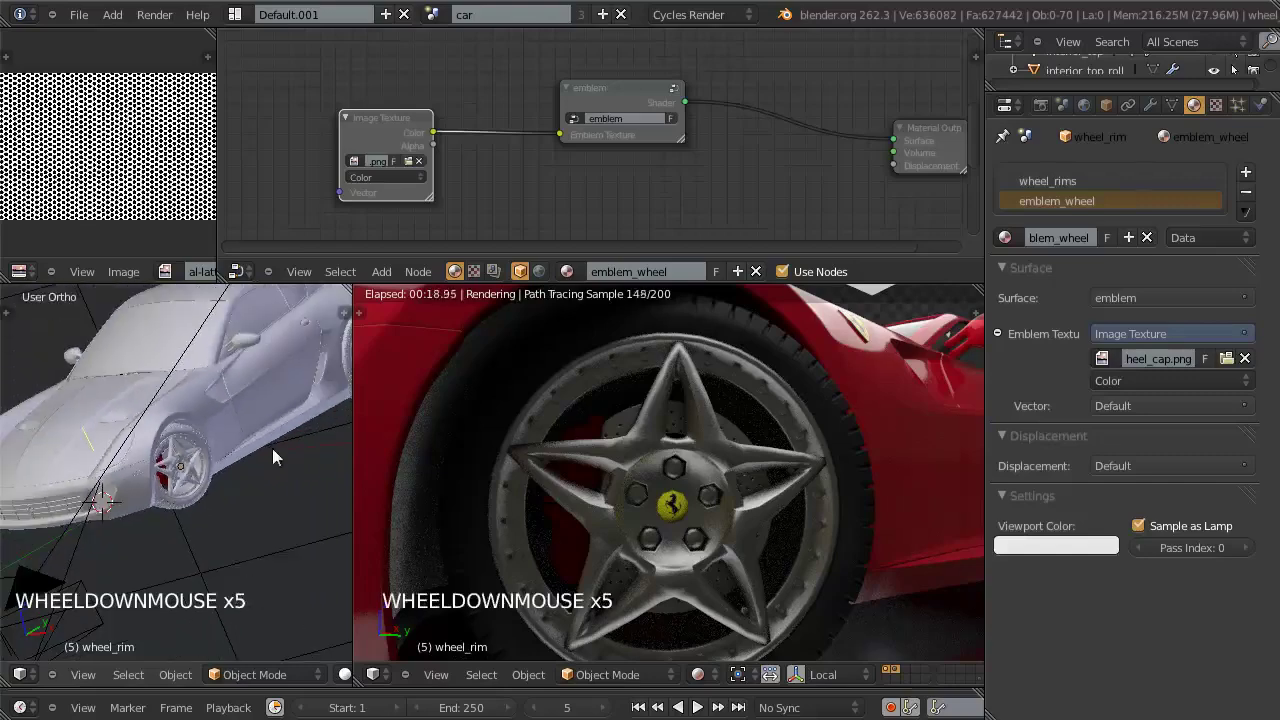
middle_click(280, 455)
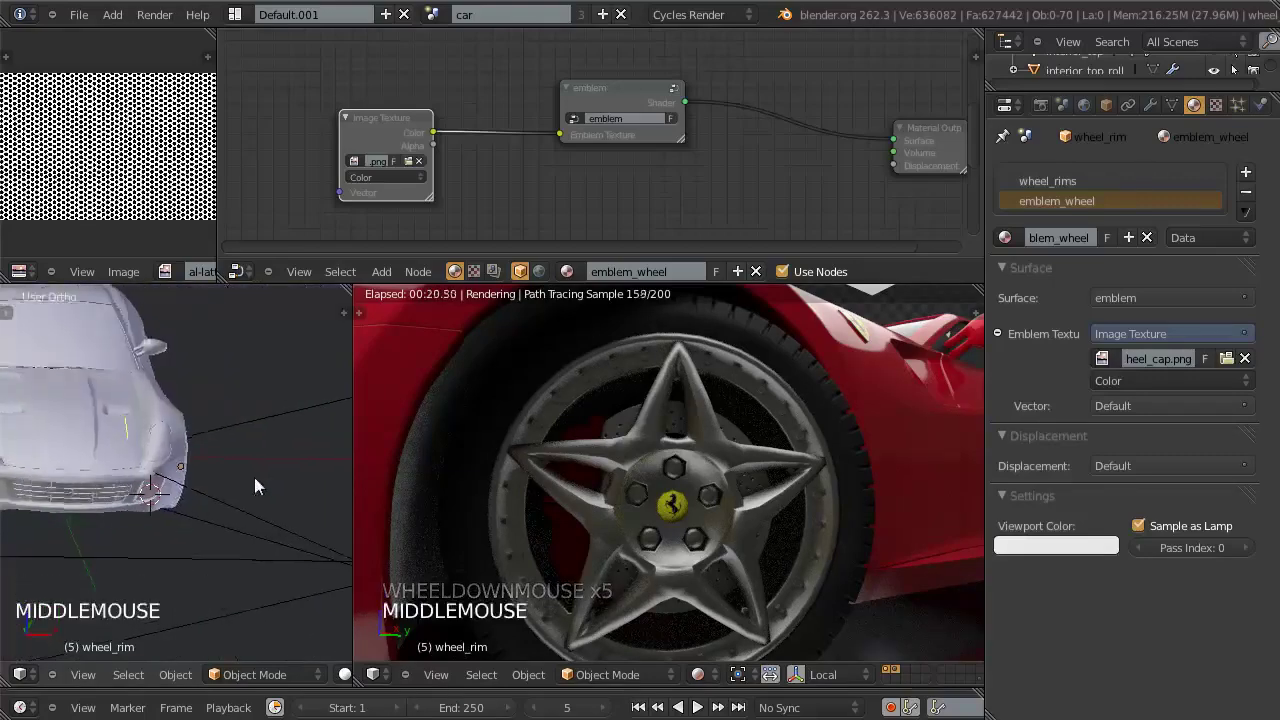
middle_click(185, 513)
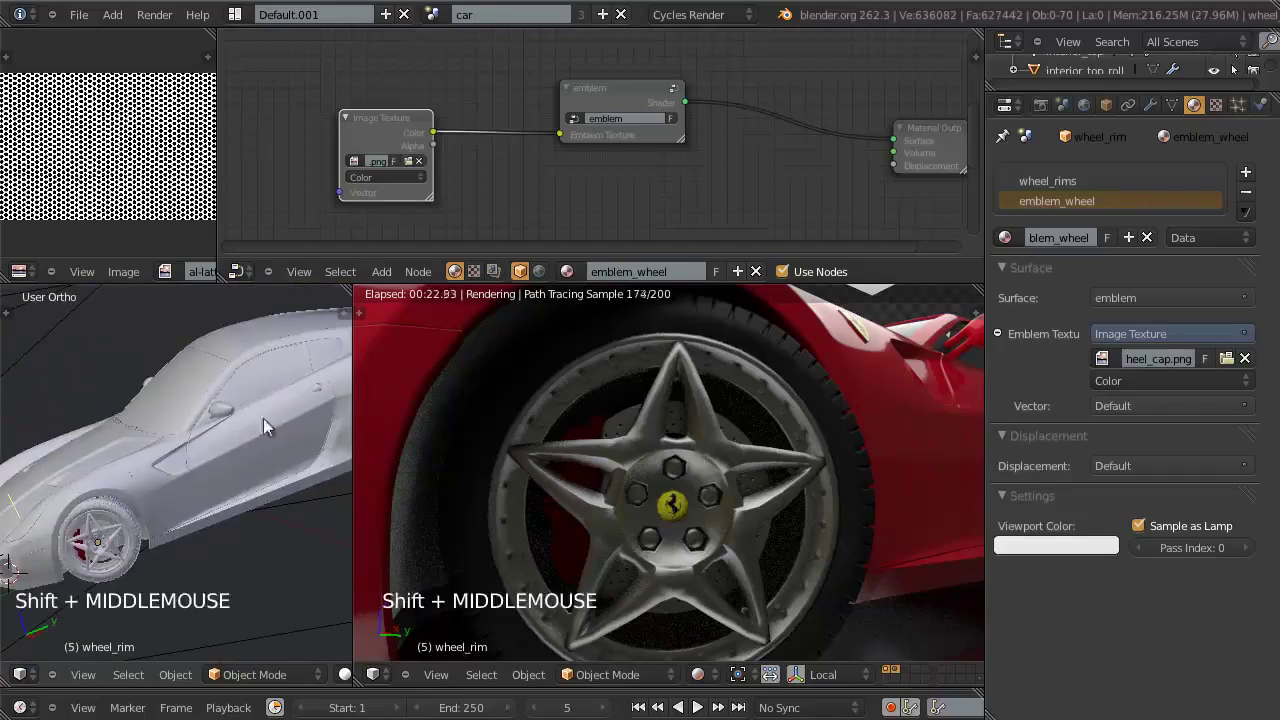
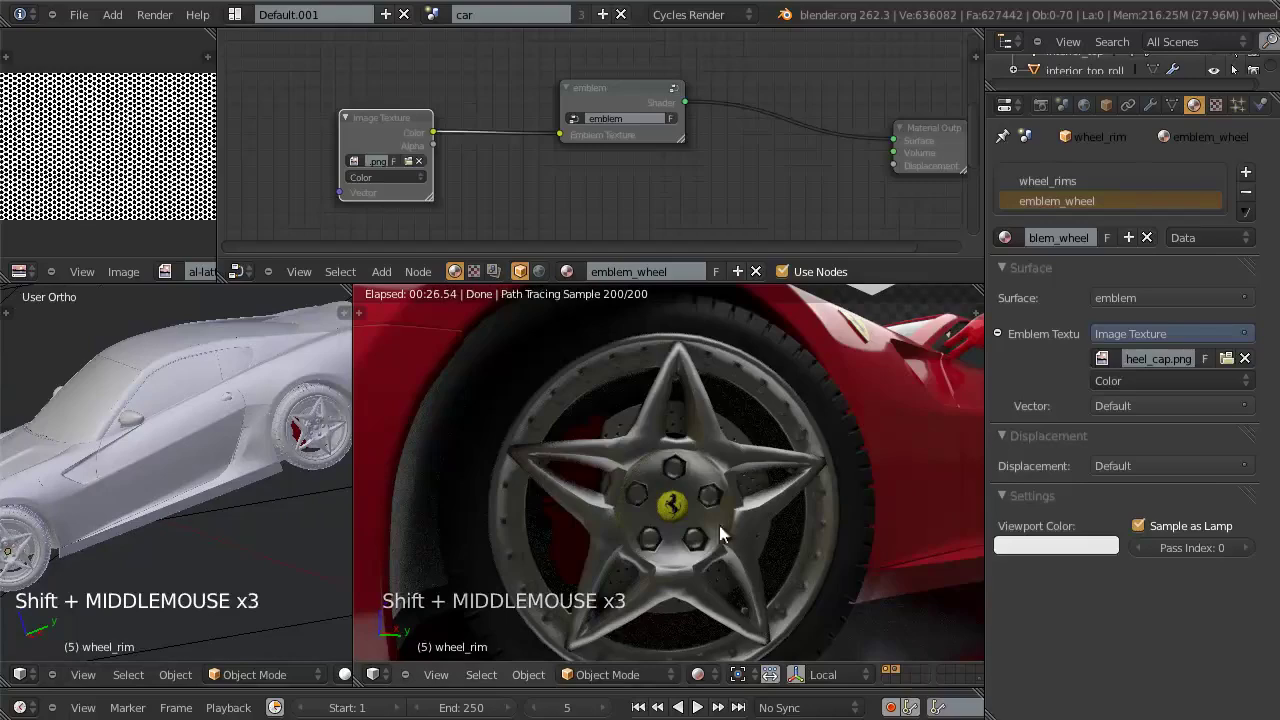
left_click(1081, 551)
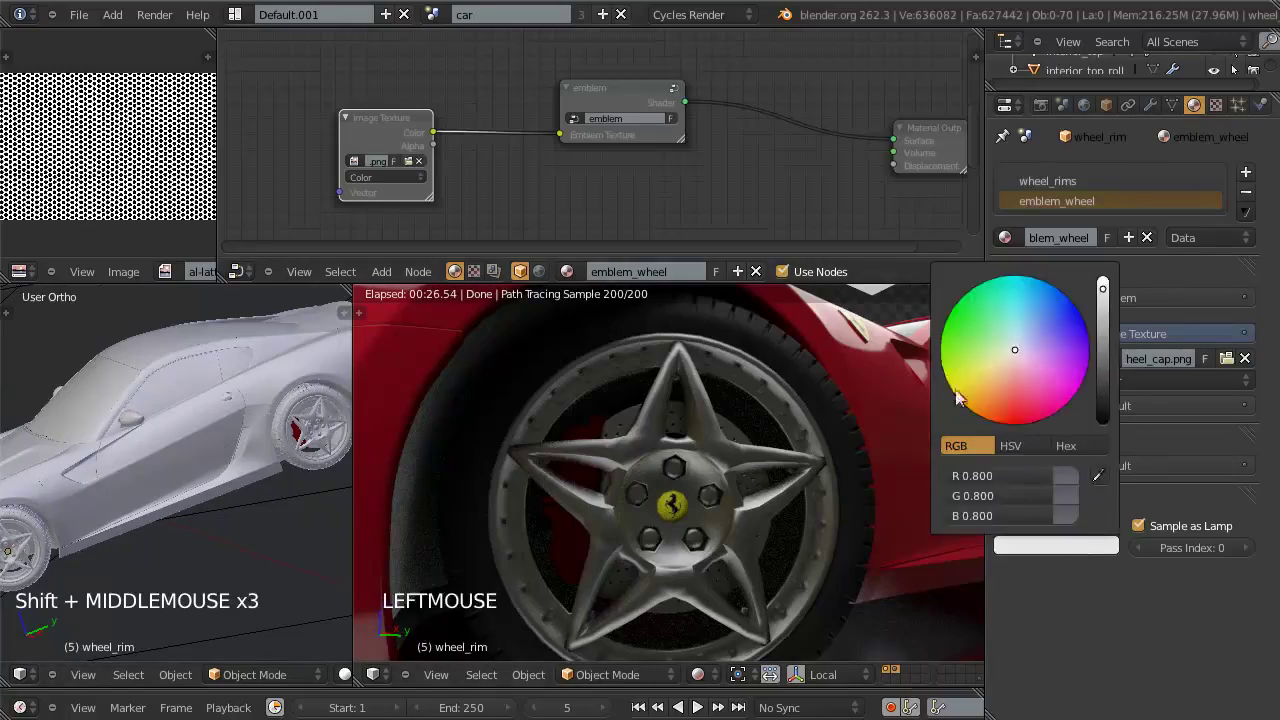
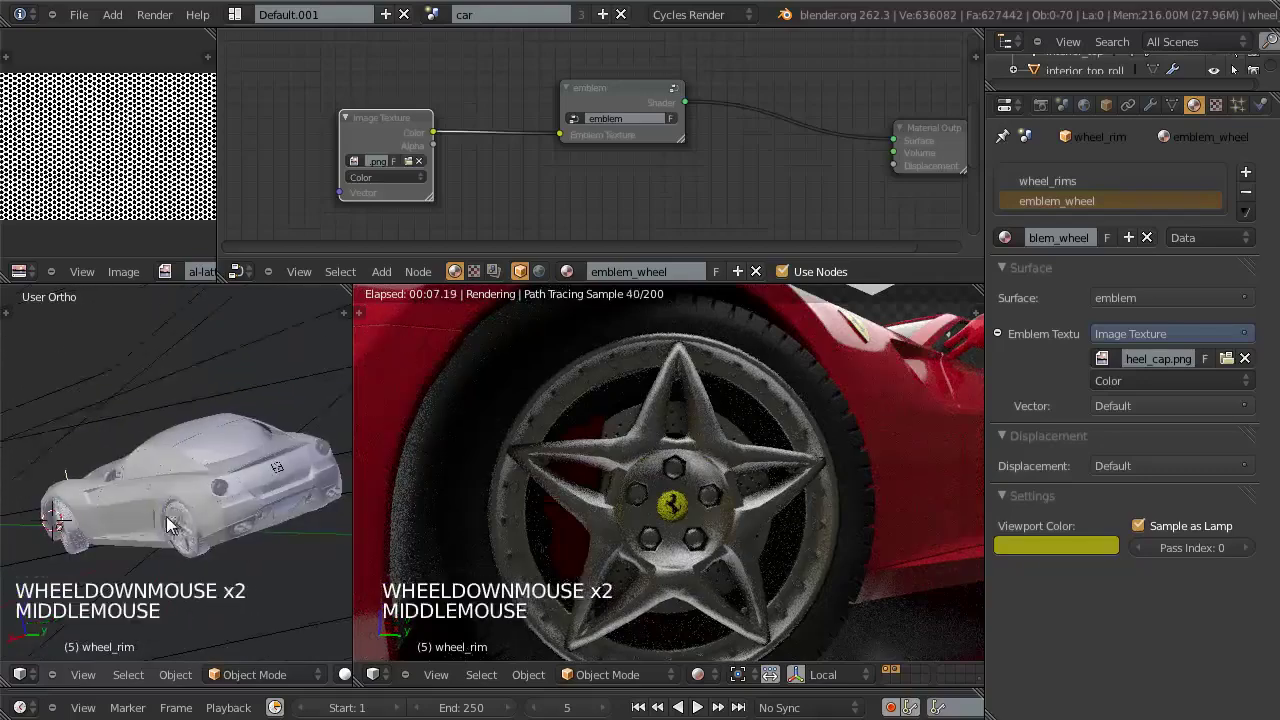
Step: Select the car windows to inspect their material and orbit toward the car's rear
scroll("down", 3)
middle_click(673, 456)
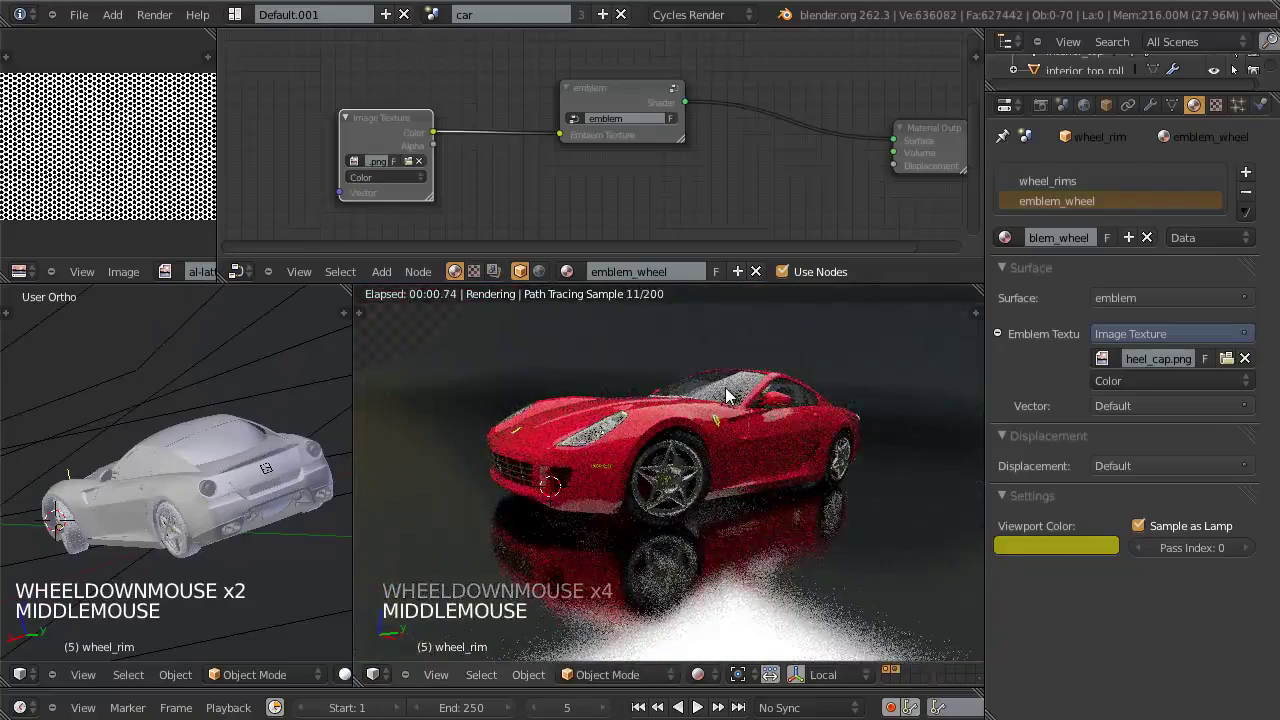
right_click(733, 394)
middle_click(713, 420)
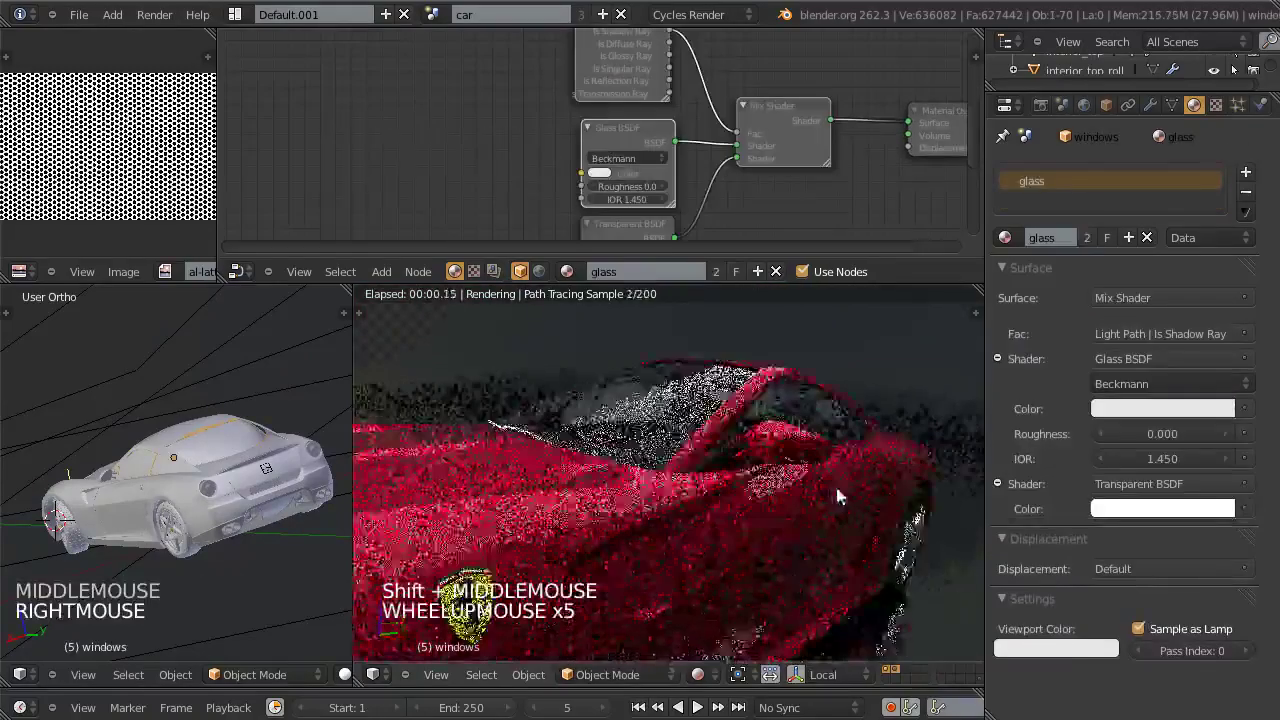
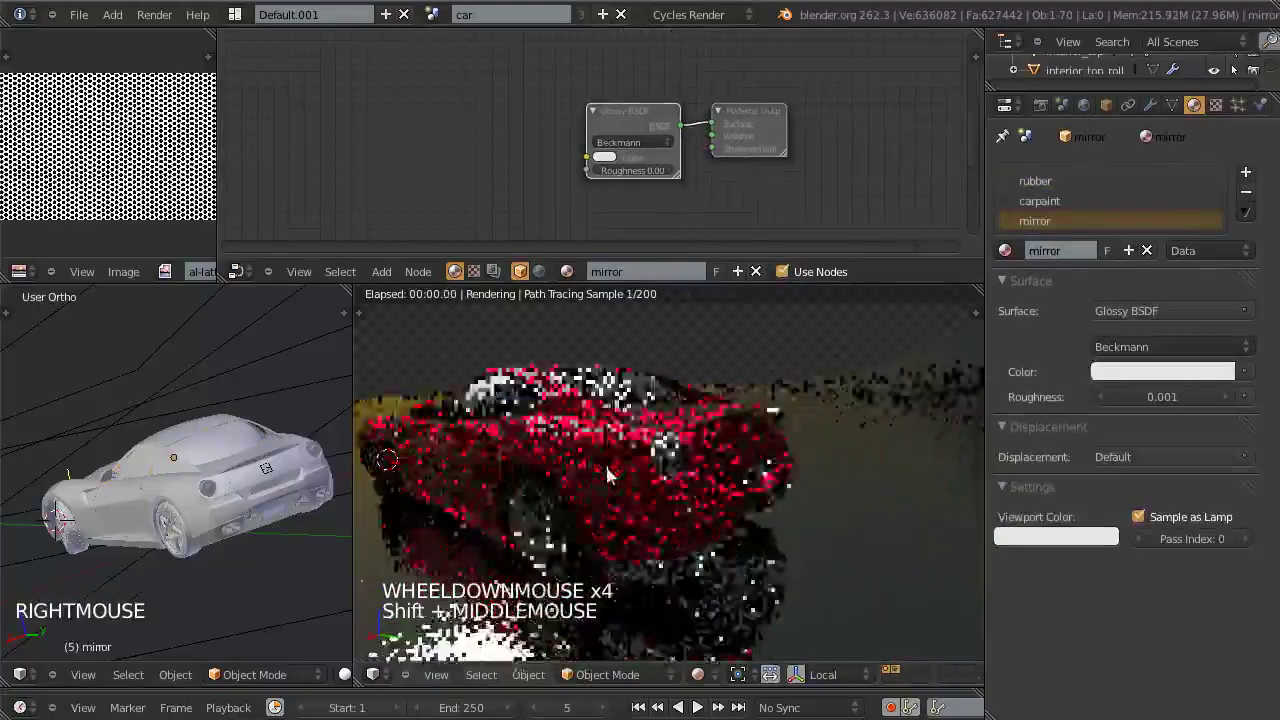
middle_click(615, 482)
scroll("up", 3)
middle_click(713, 525)
scroll("down", 3)
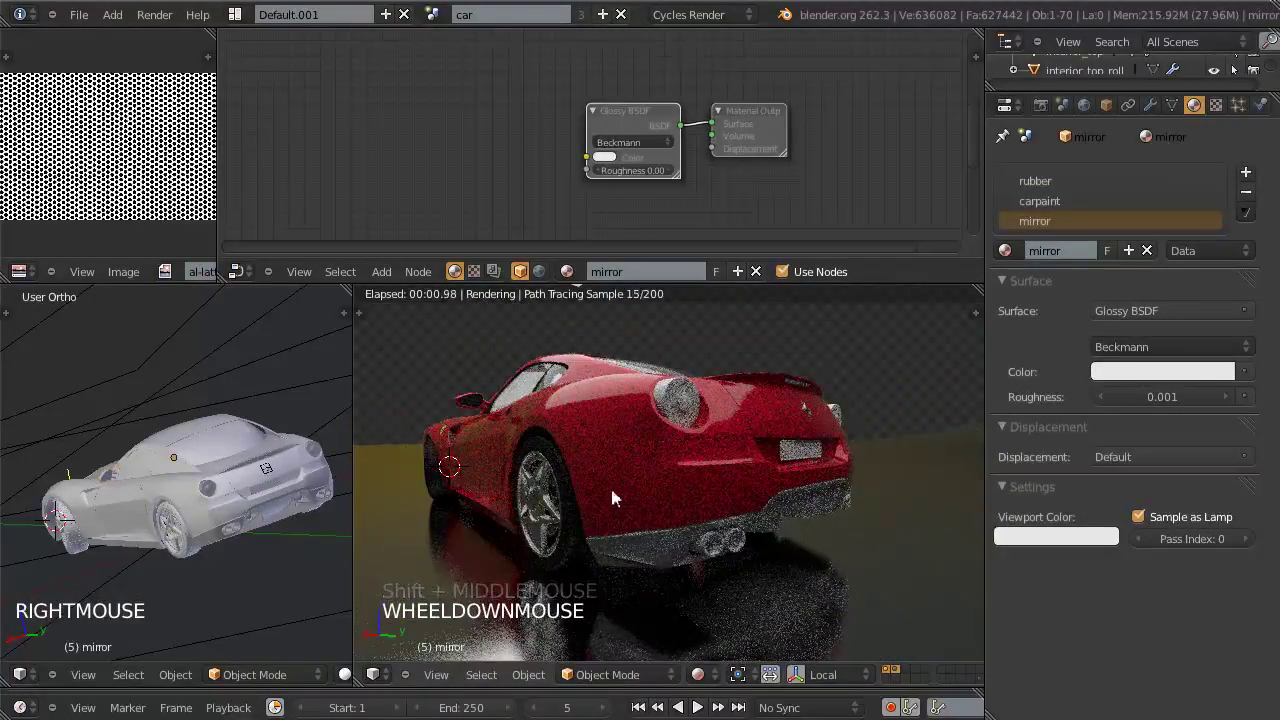
Step: Select the back_bottom part and create its new material
right_click(681, 399)
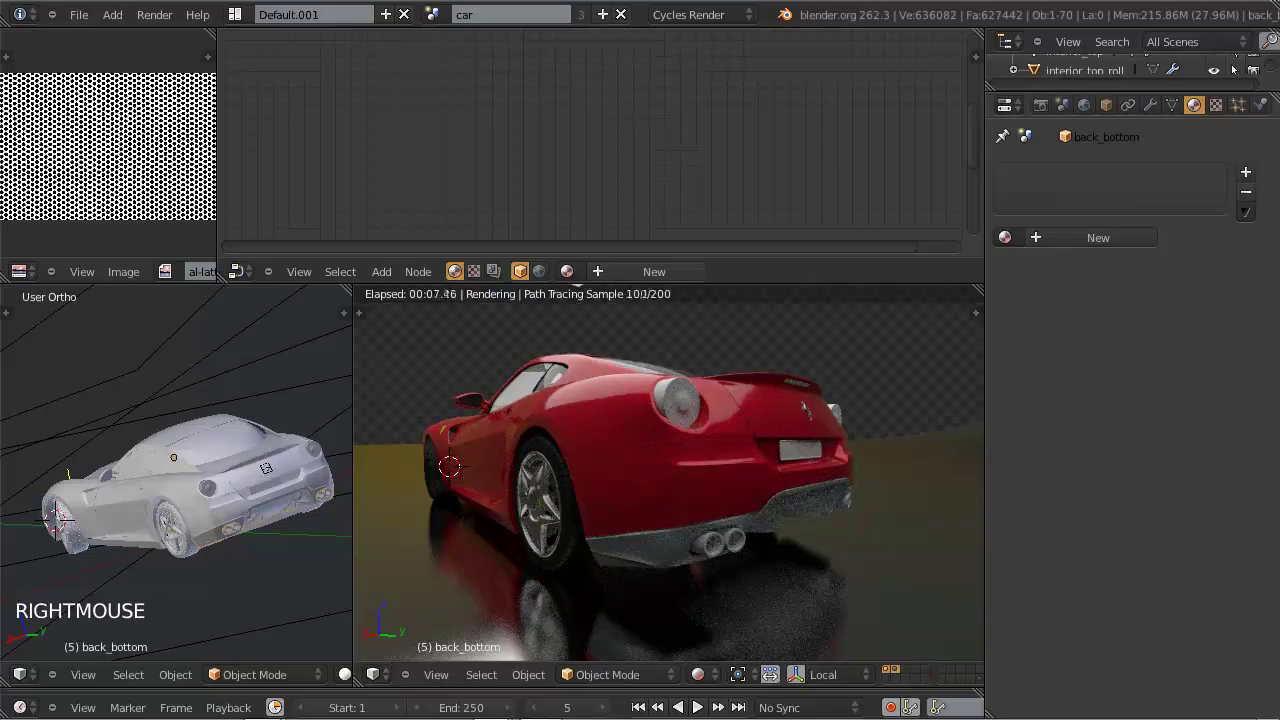
left_click(978, 18)
scroll("down", 3)
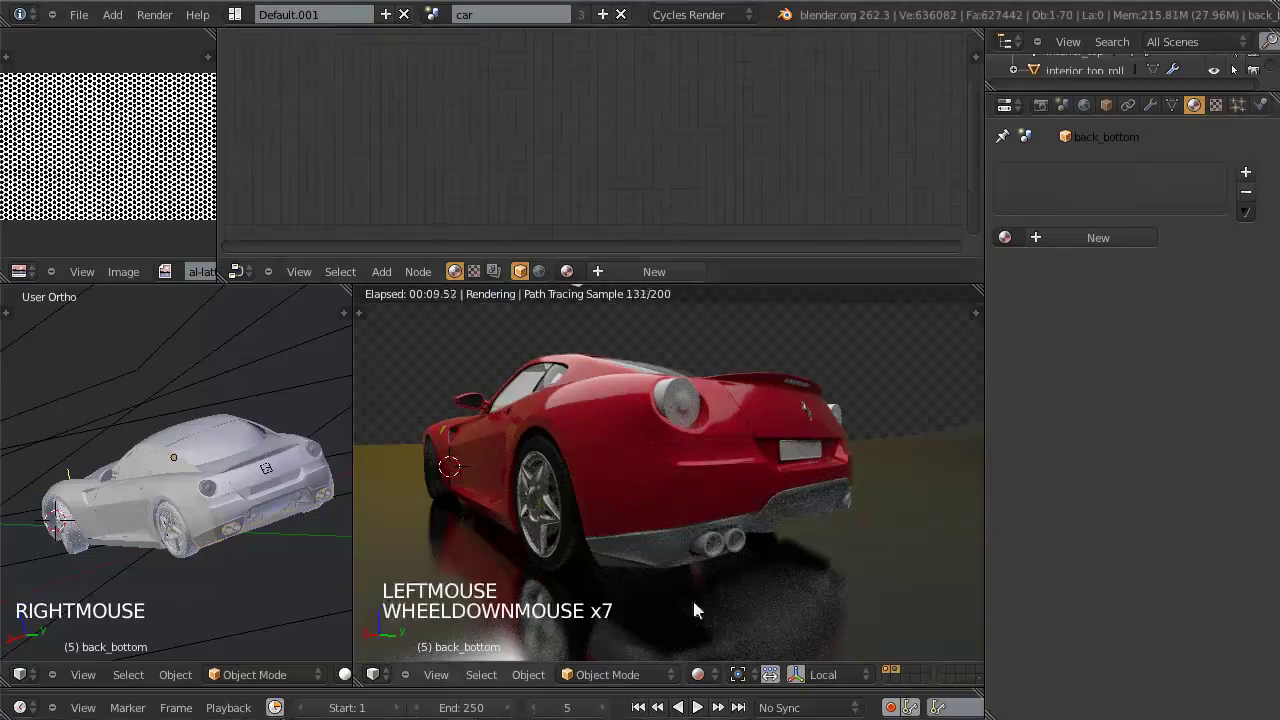
scroll("up", 3)
scroll("up", 3)
middle_click(246, 538)
scroll("up", 3)
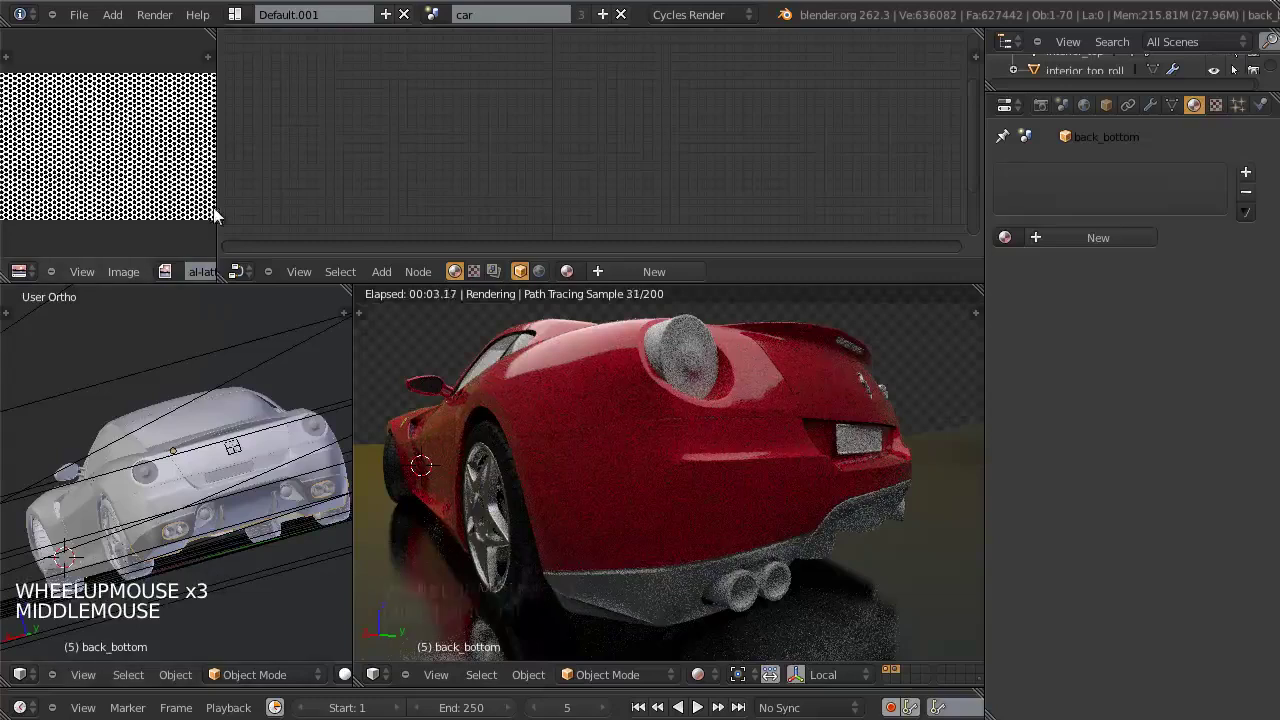
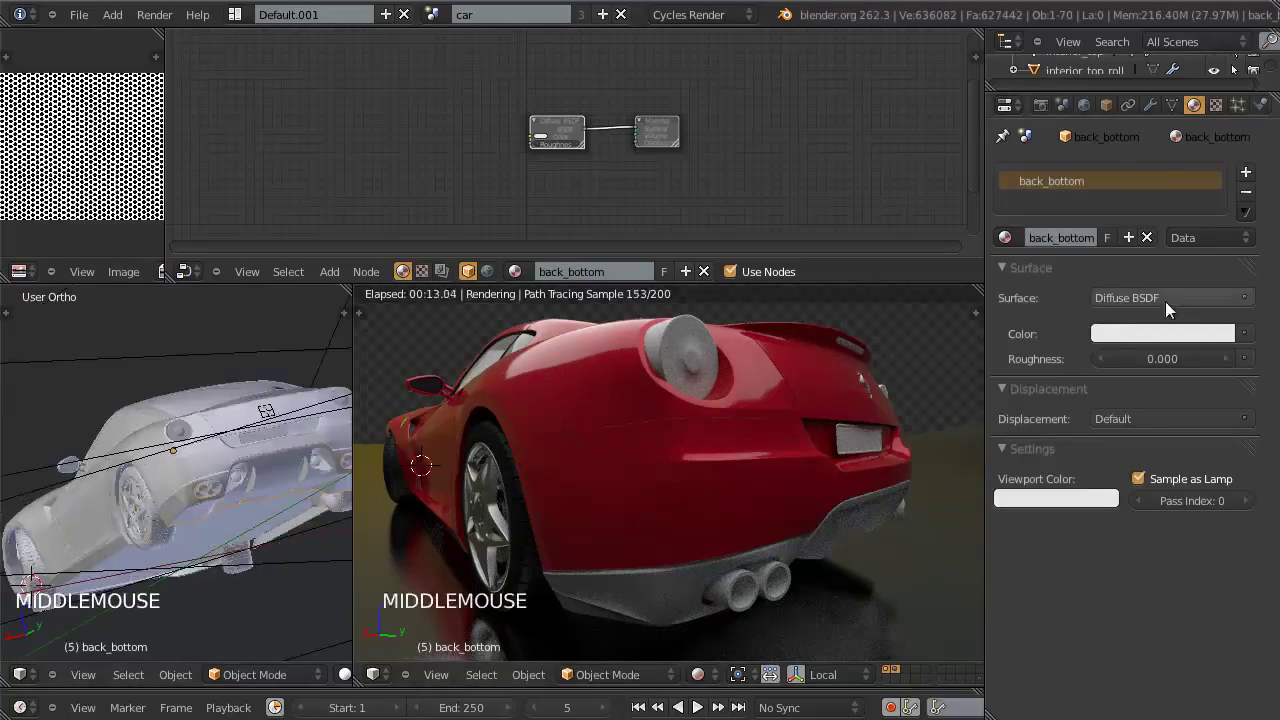
Step: Darken the Diffuse colour and move the Material Output node further right
left_click(1172, 300)
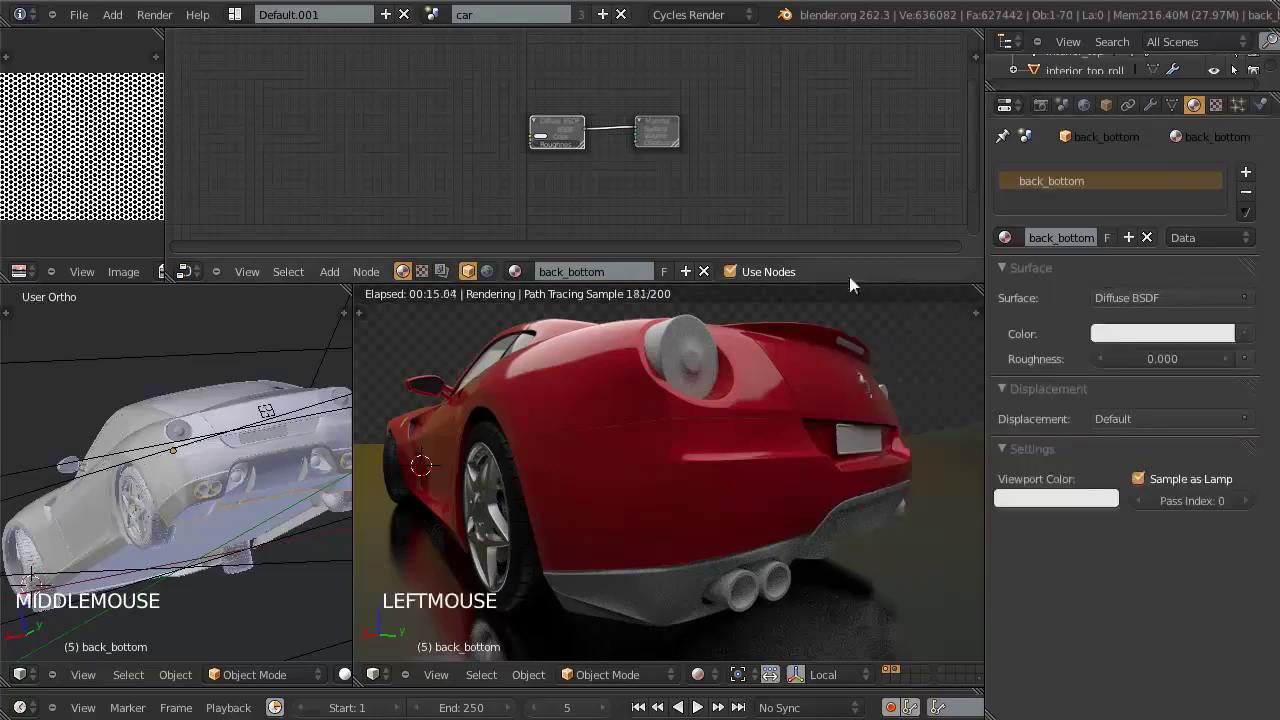
left_click(1130, 334)
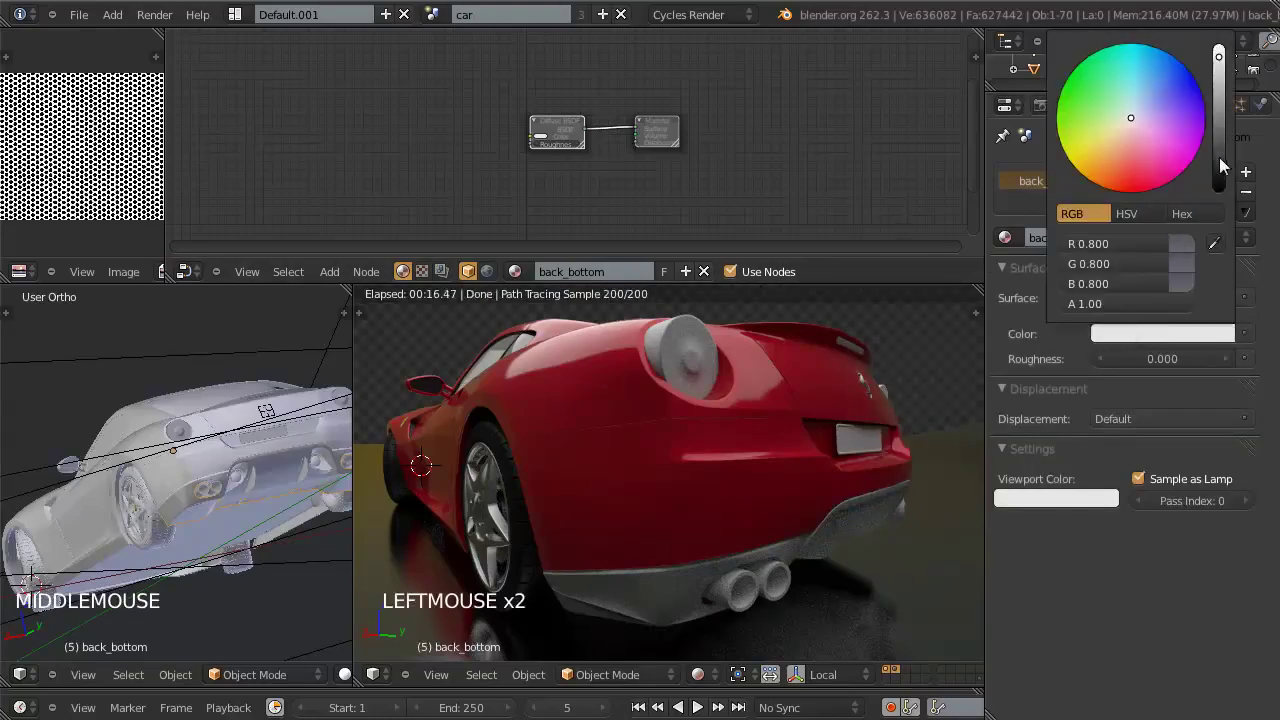
left_click(1223, 175)
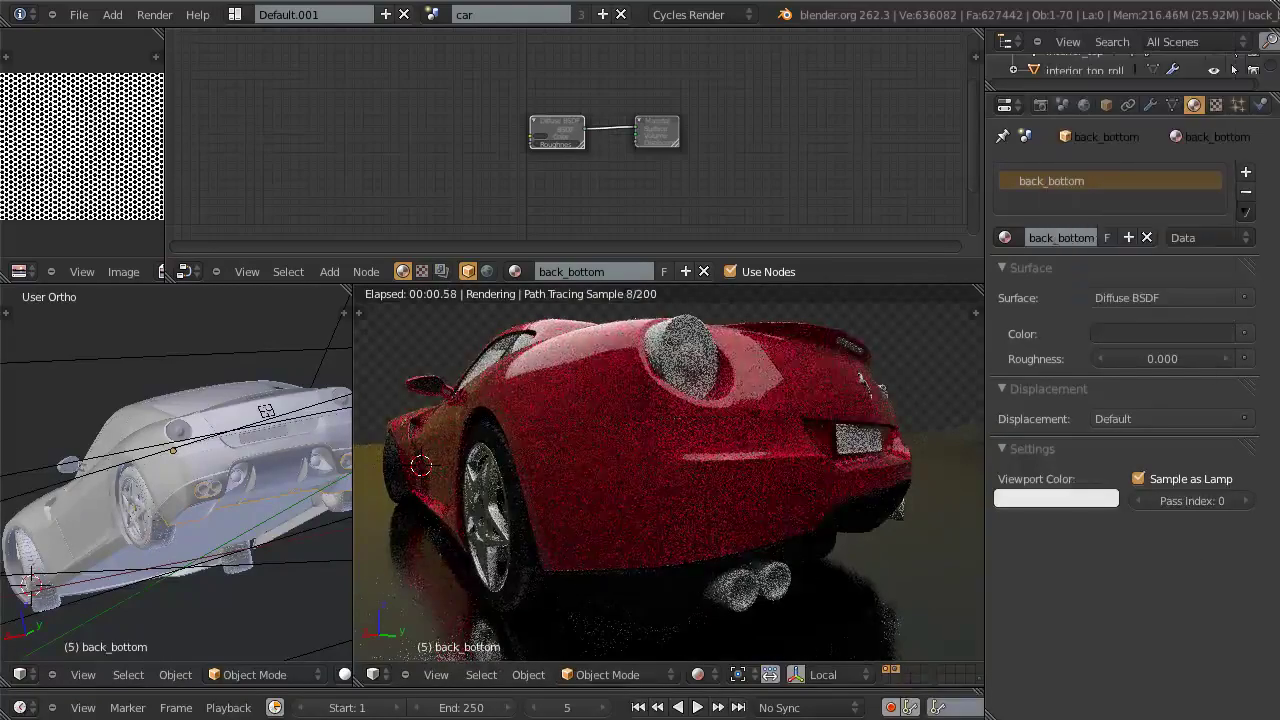
left_click(1168, 620)
scroll("up", 3)
left_click(716, 124)
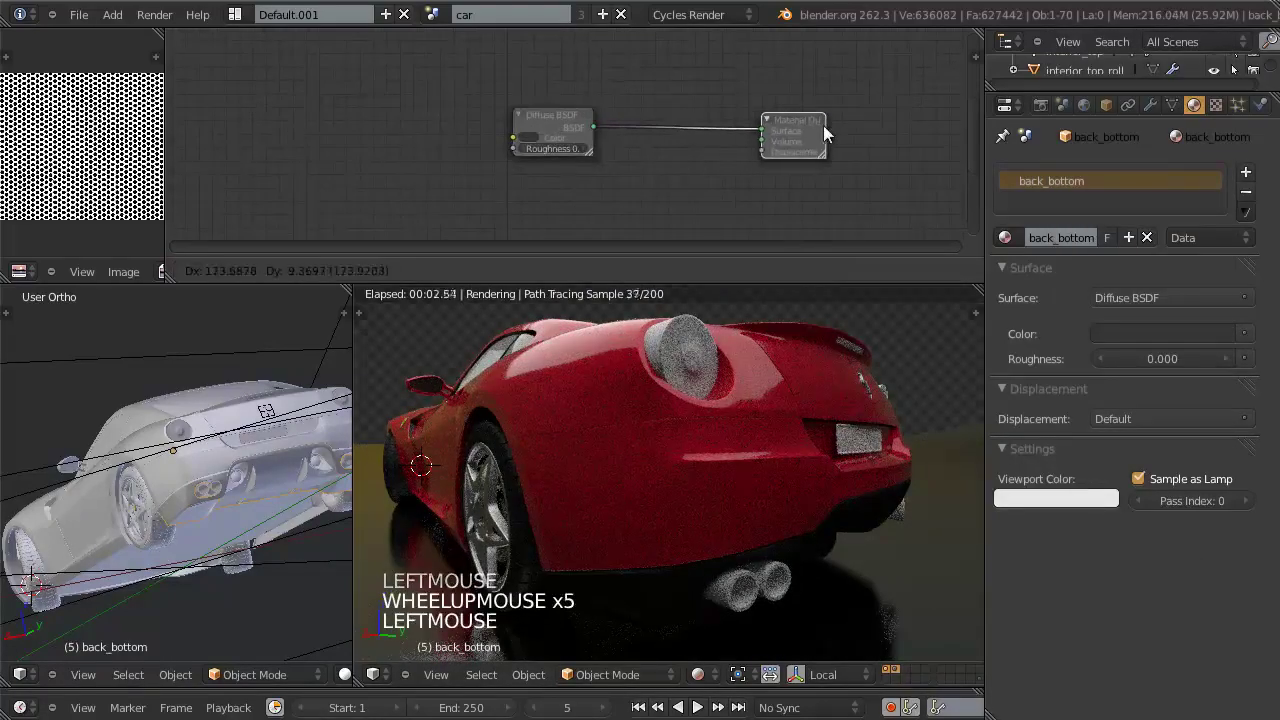
Step: Add a Glossy BSDF node below the Diffuse node
key("shift+a")
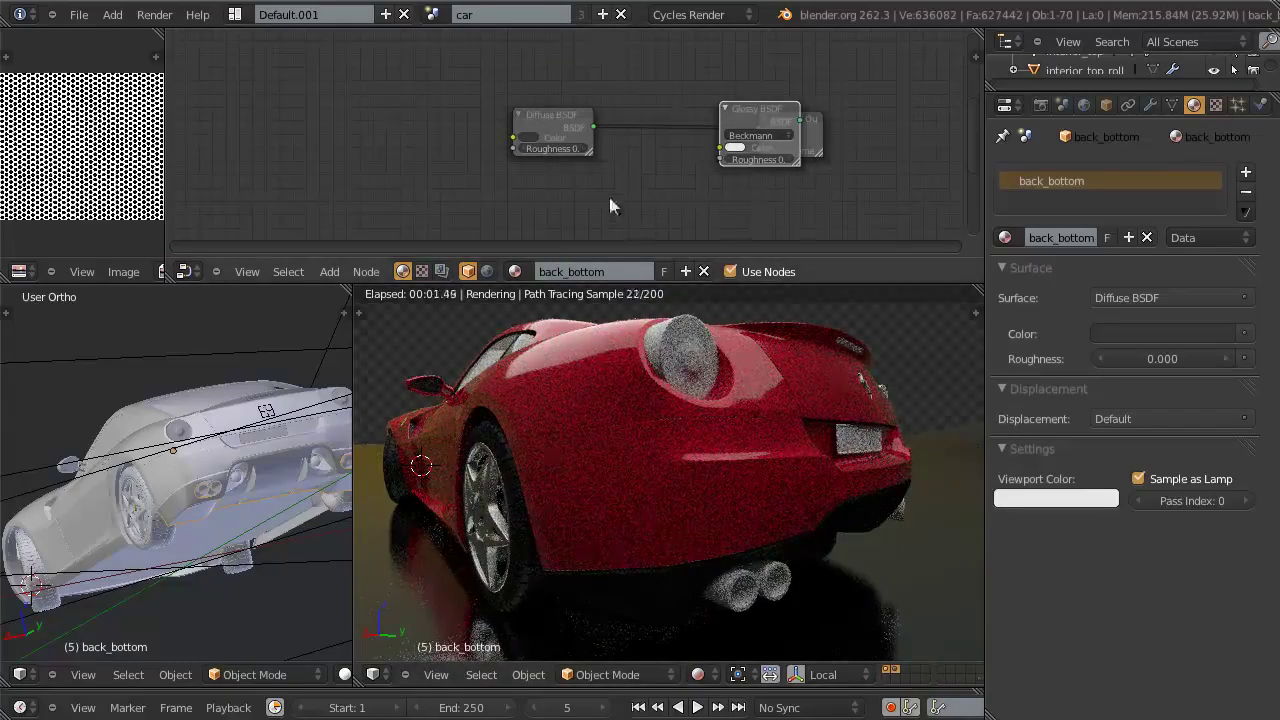
key("g")
left_click(522, 212)
middle_click(634, 192)
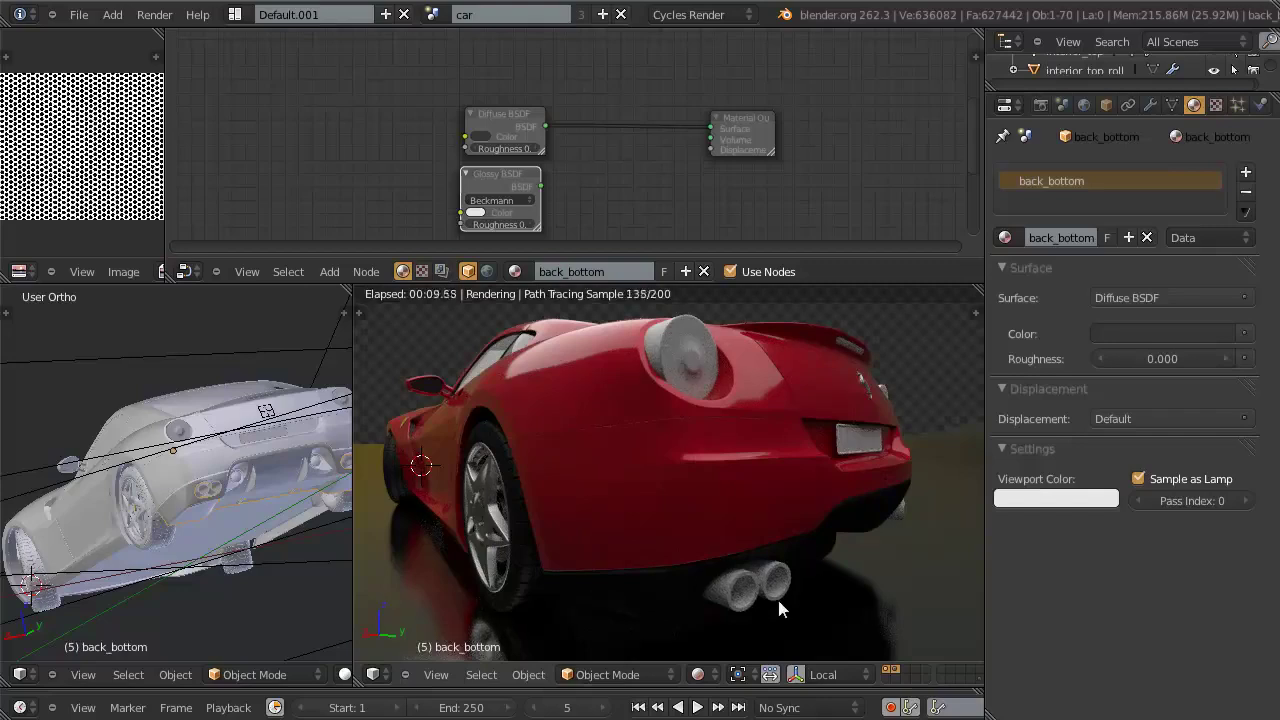
scroll("up", 3)
Step: Insert a Mix Shader between Diffuse and output and plug the Glossy shader into it
key("shift+a")
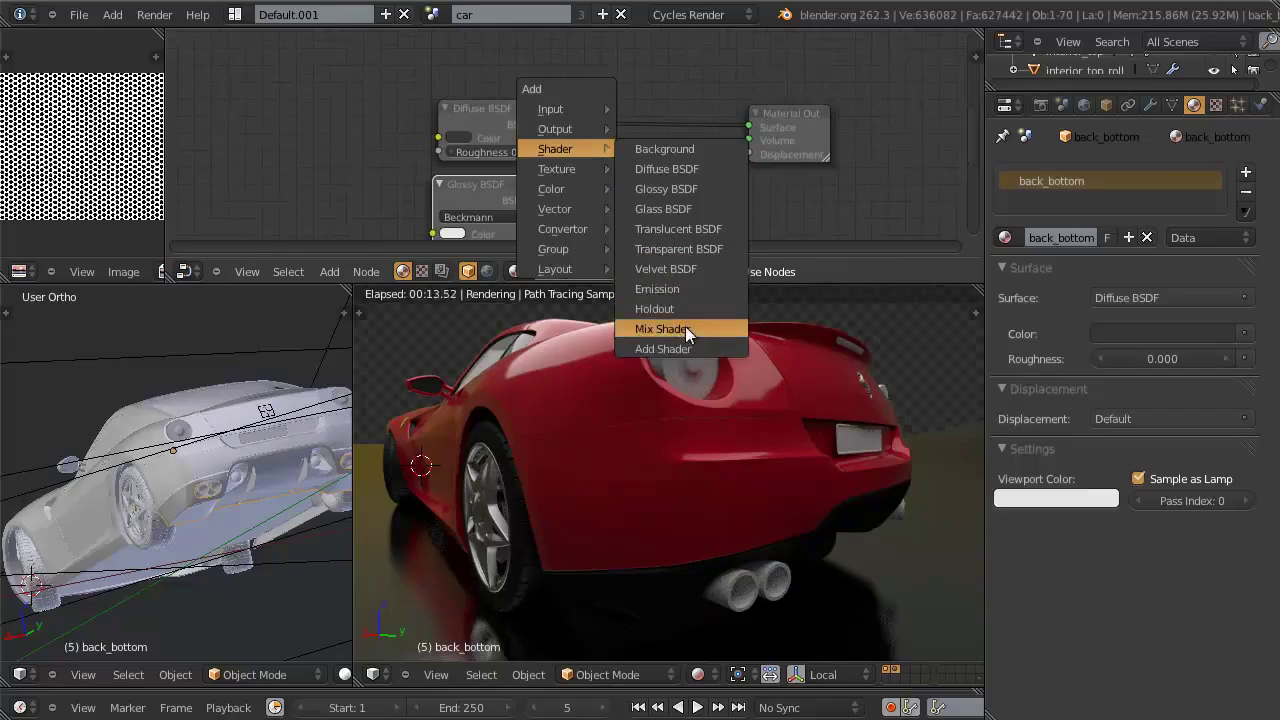
key("g")
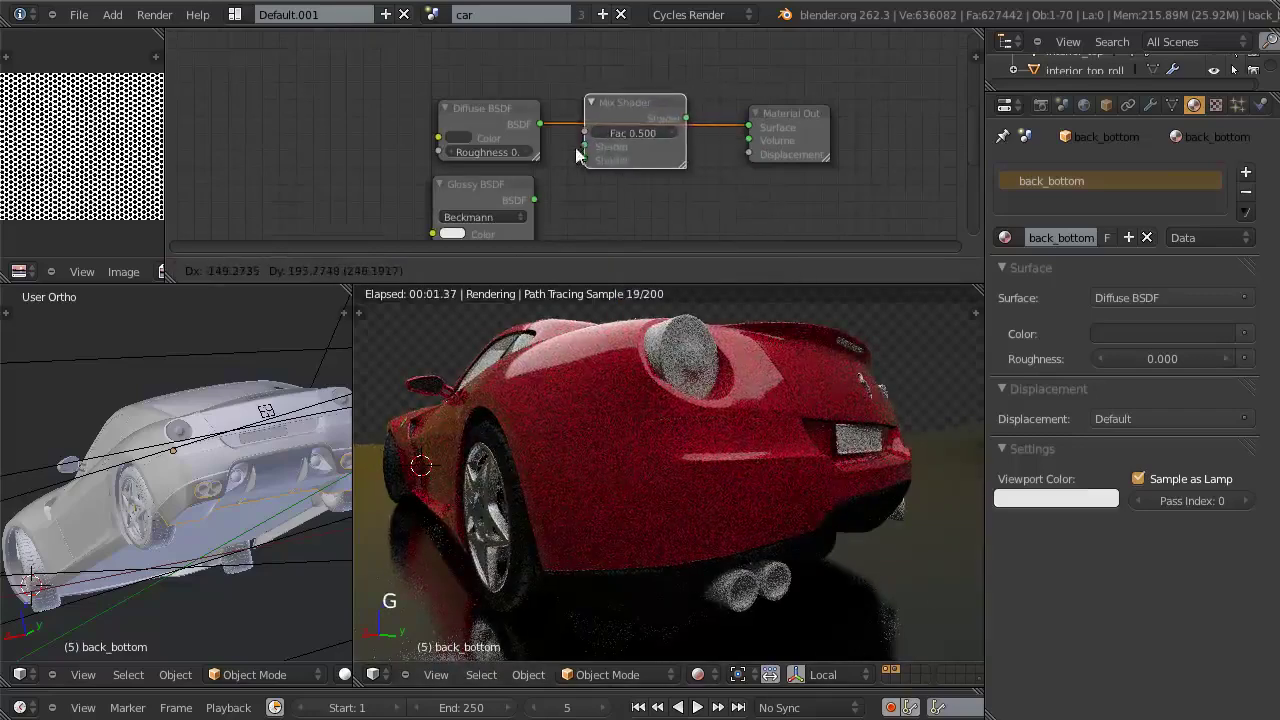
left_click(617, 132)
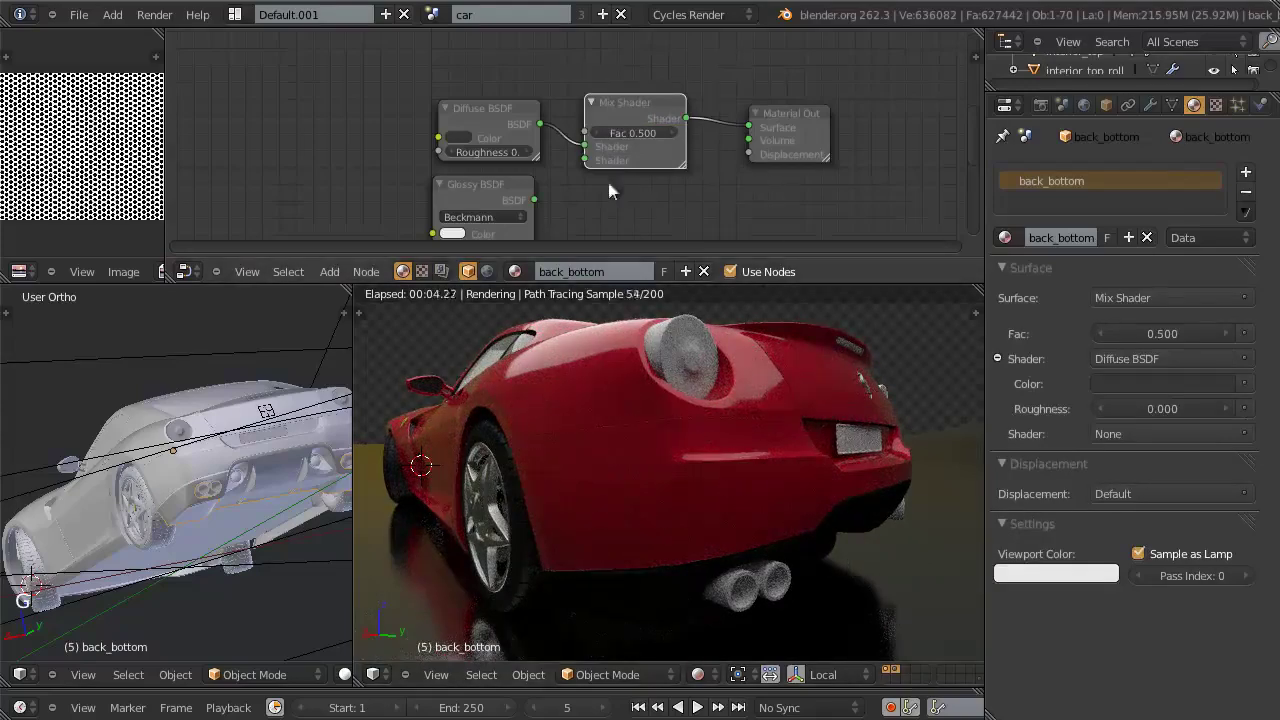
left_click(546, 203)
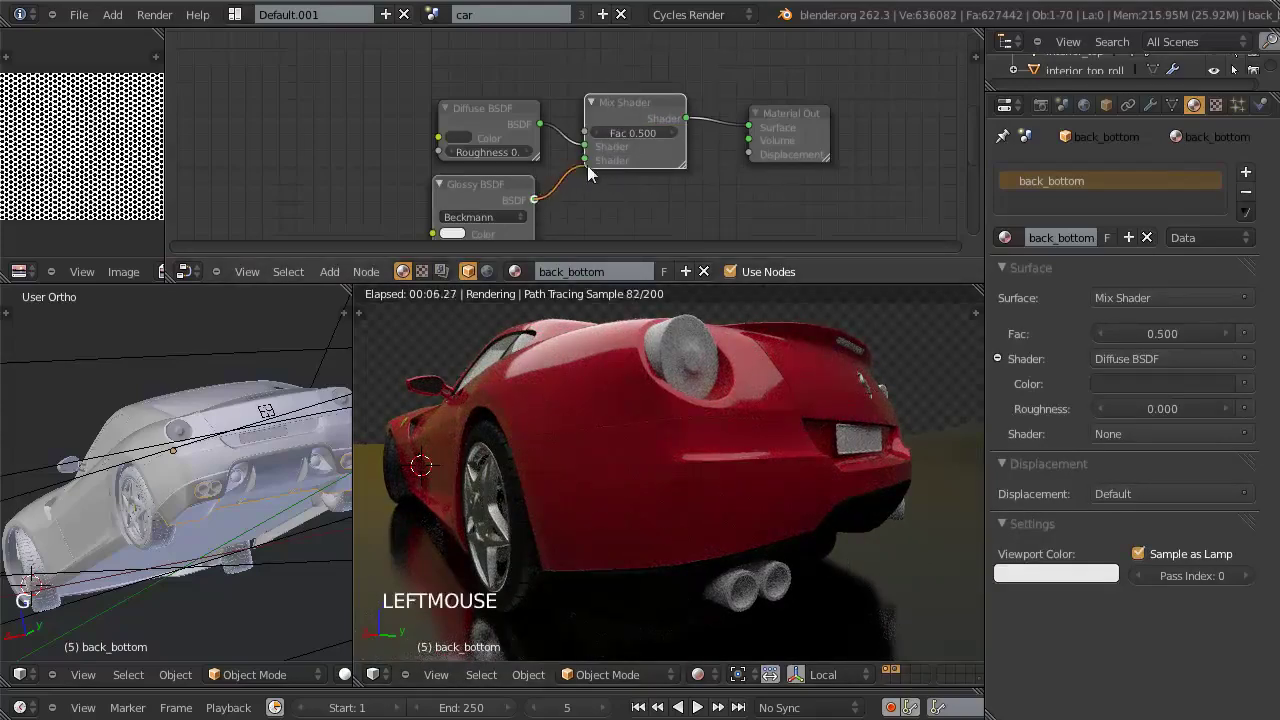
left_click(518, 192)
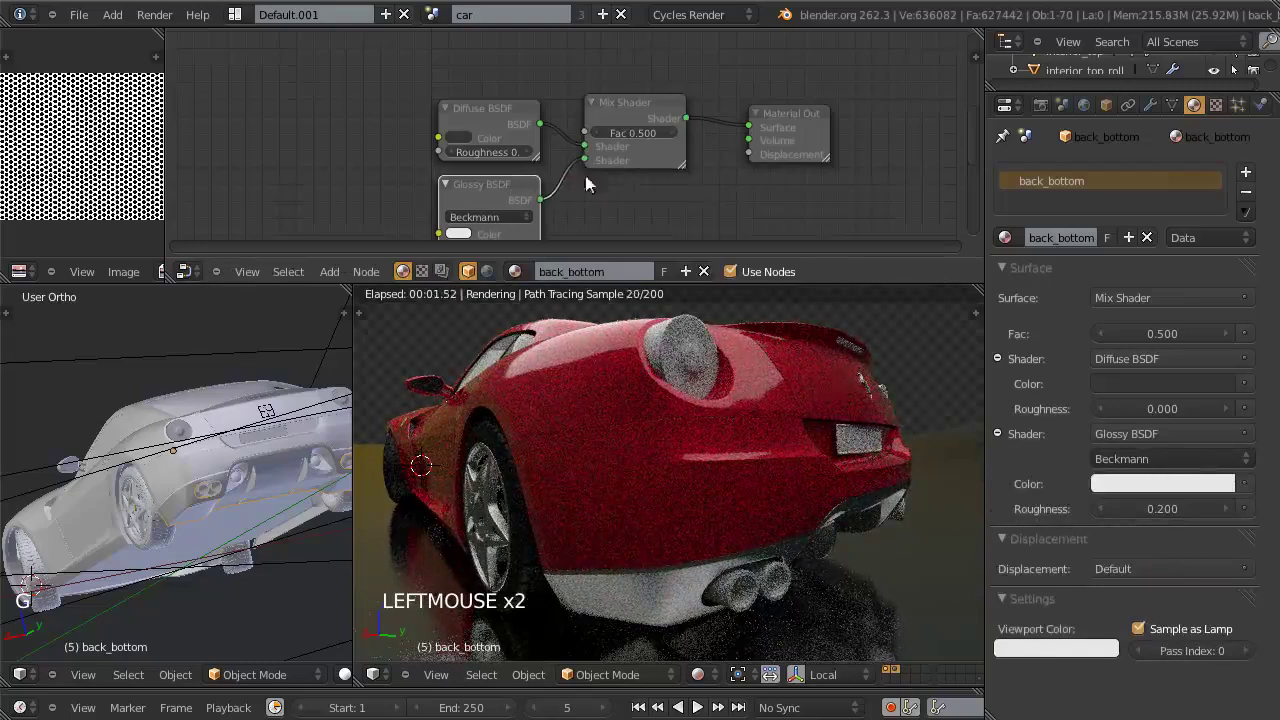
middle_click(576, 125)
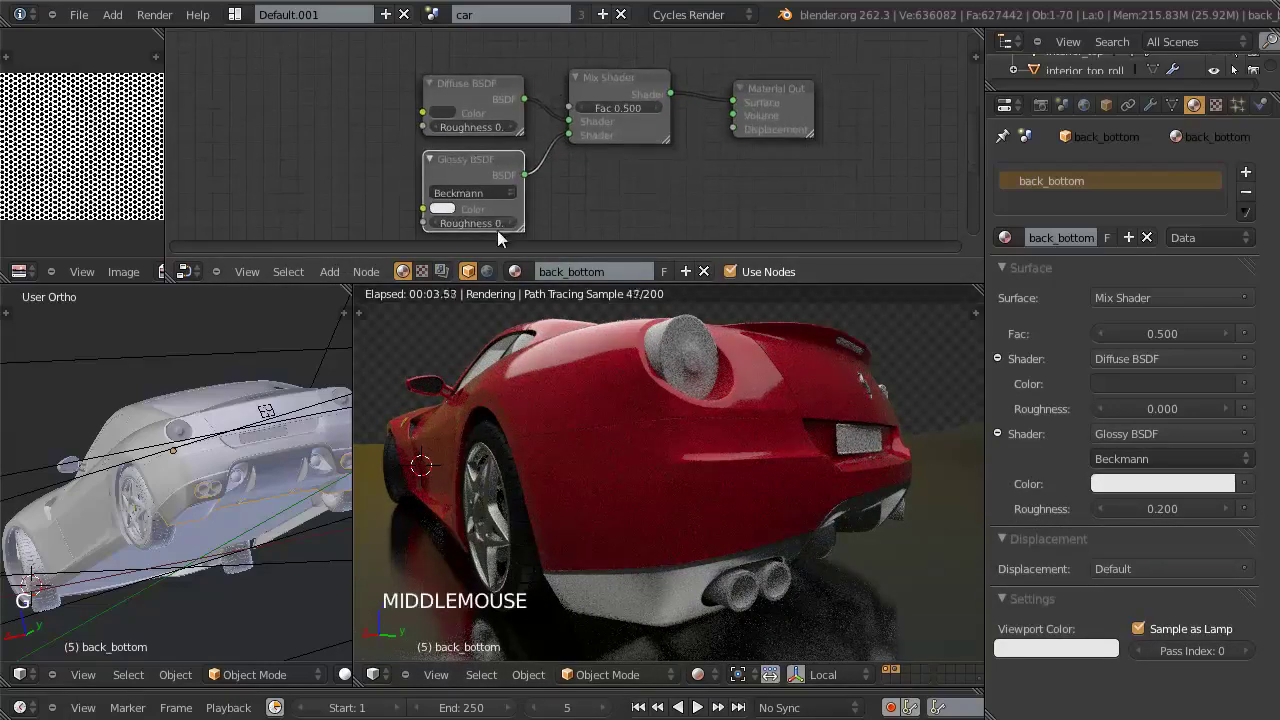
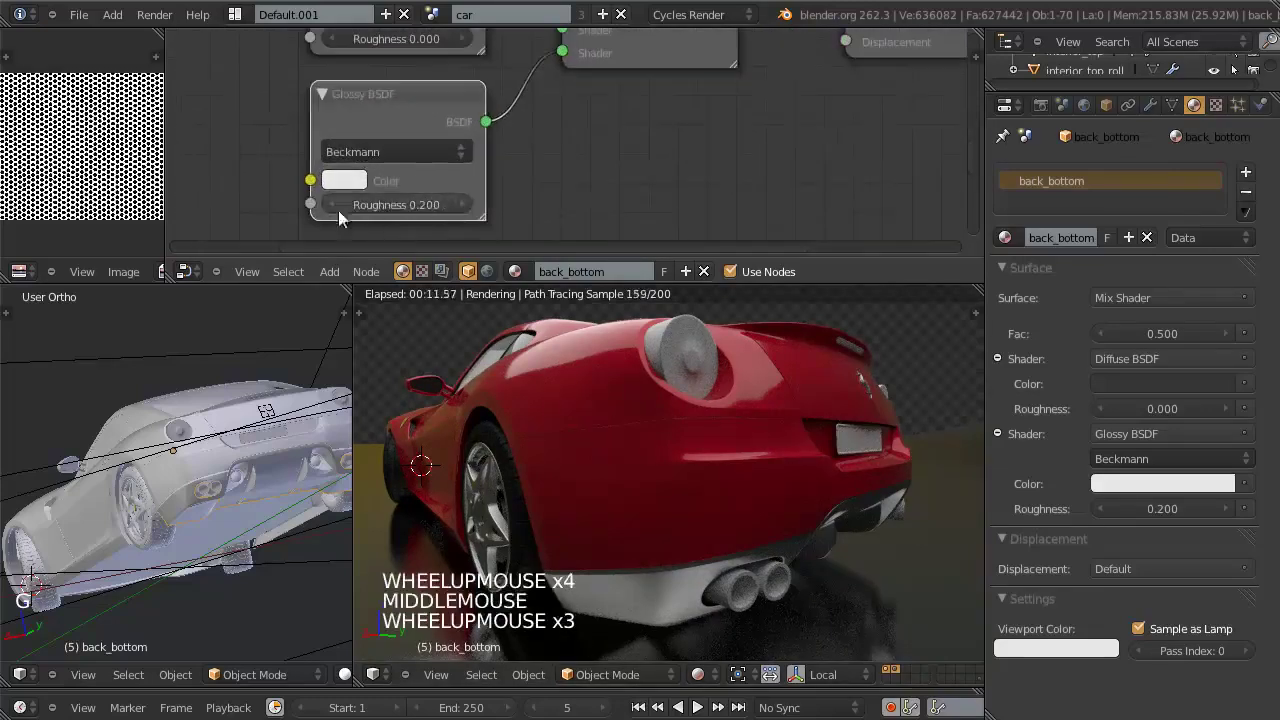
scroll("down", 3)
middle_click(529, 100)
middle_click(566, 129)
scroll("down", 3)
Step: Add a Fresnel node driving the Mix Shader factor and tidy the node positions
key("shift+a")
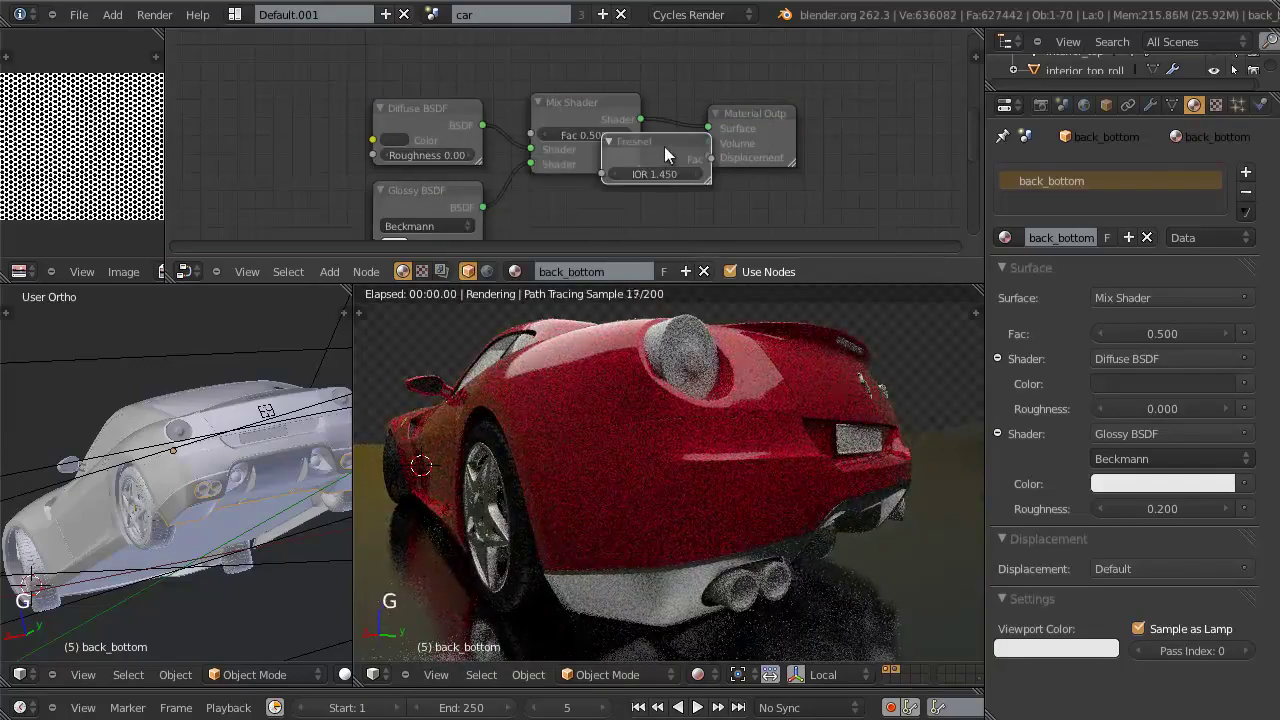
left_click(667, 154)
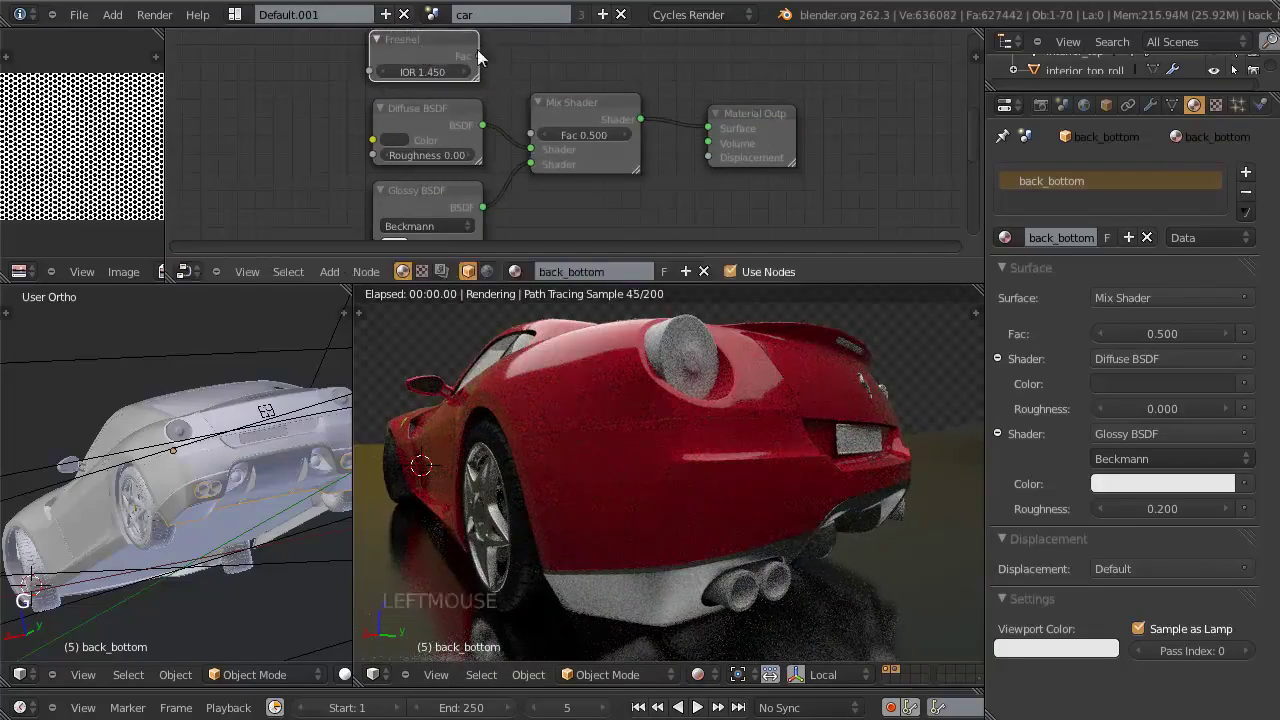
left_click(501, 78)
left_click(521, 126)
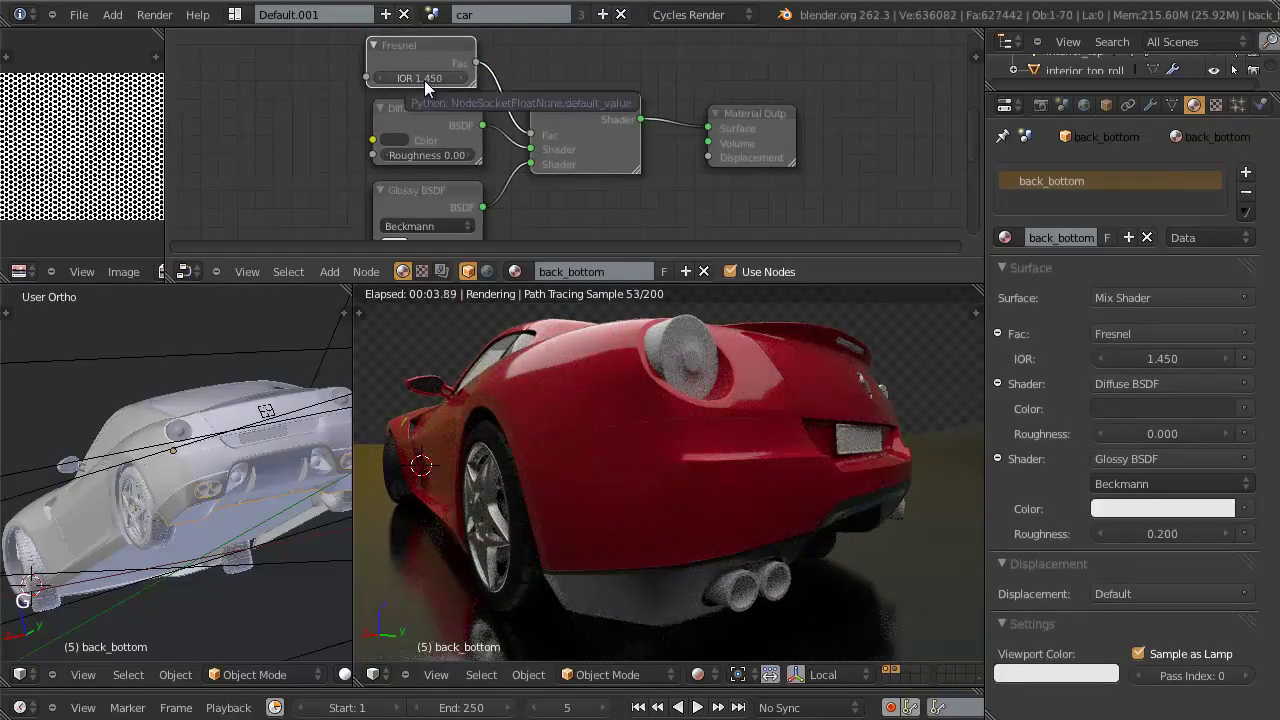
left_click(443, 51)
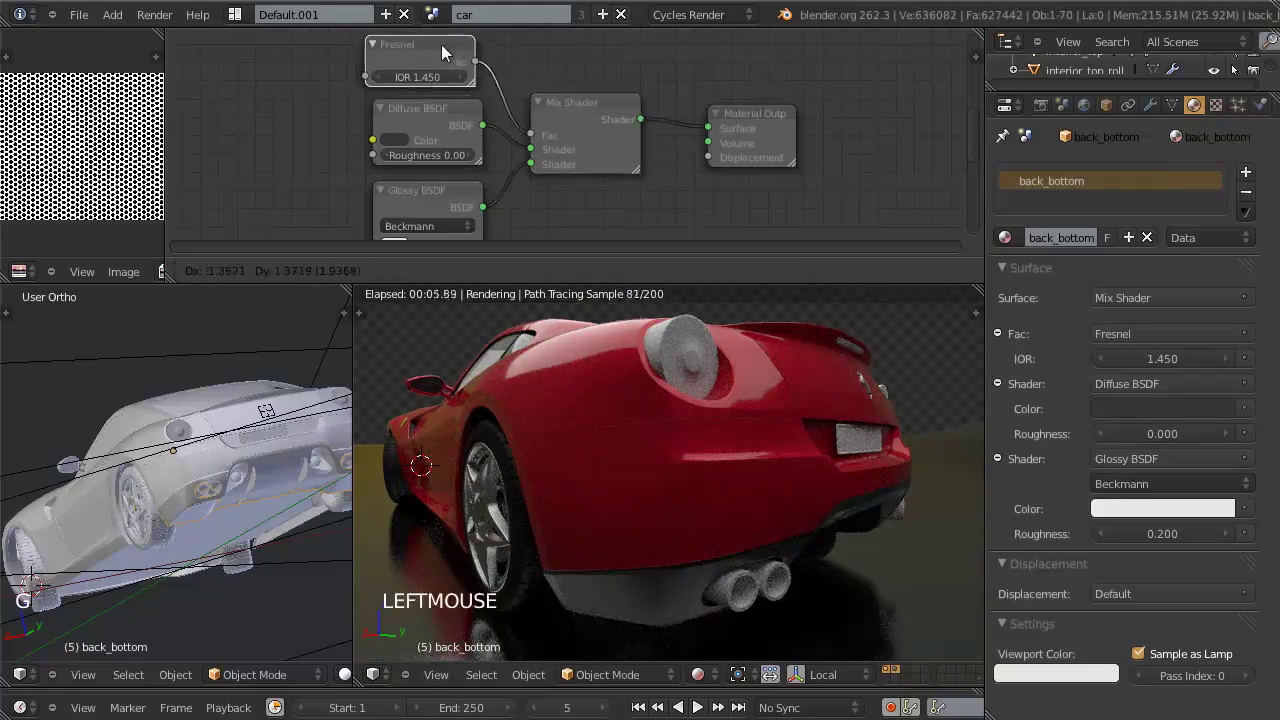
left_click(444, 118)
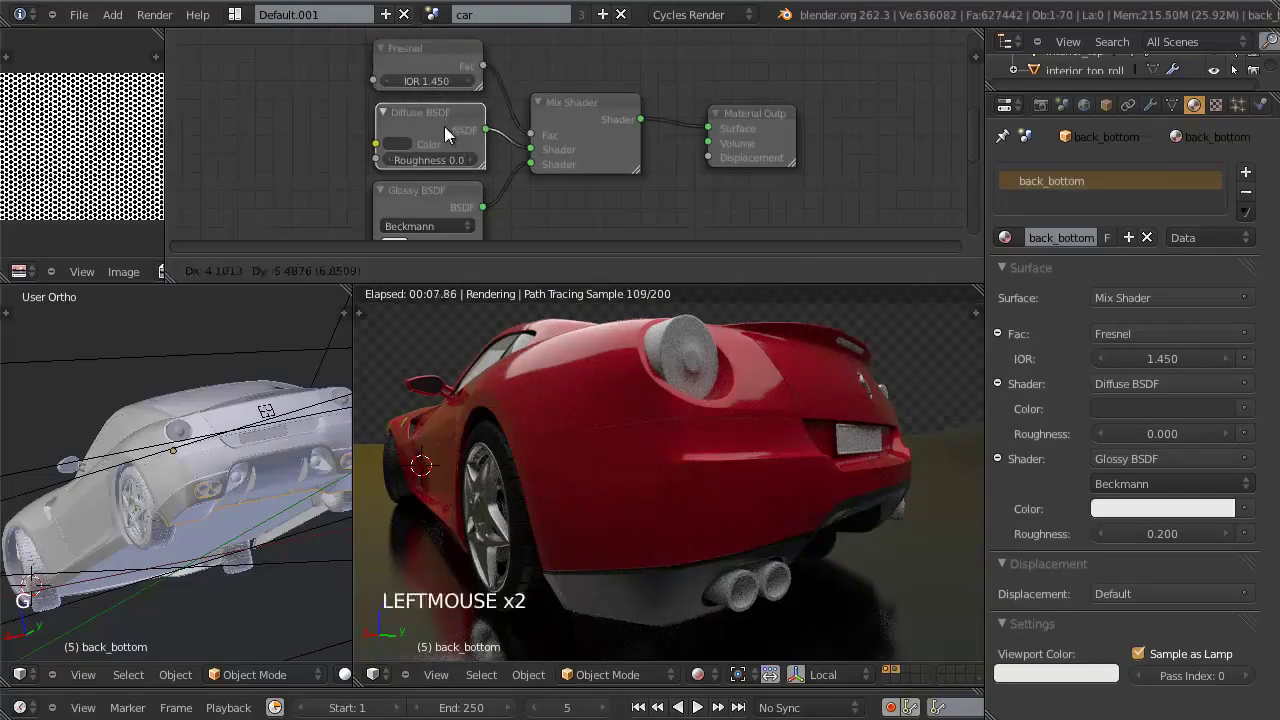
left_click(447, 117)
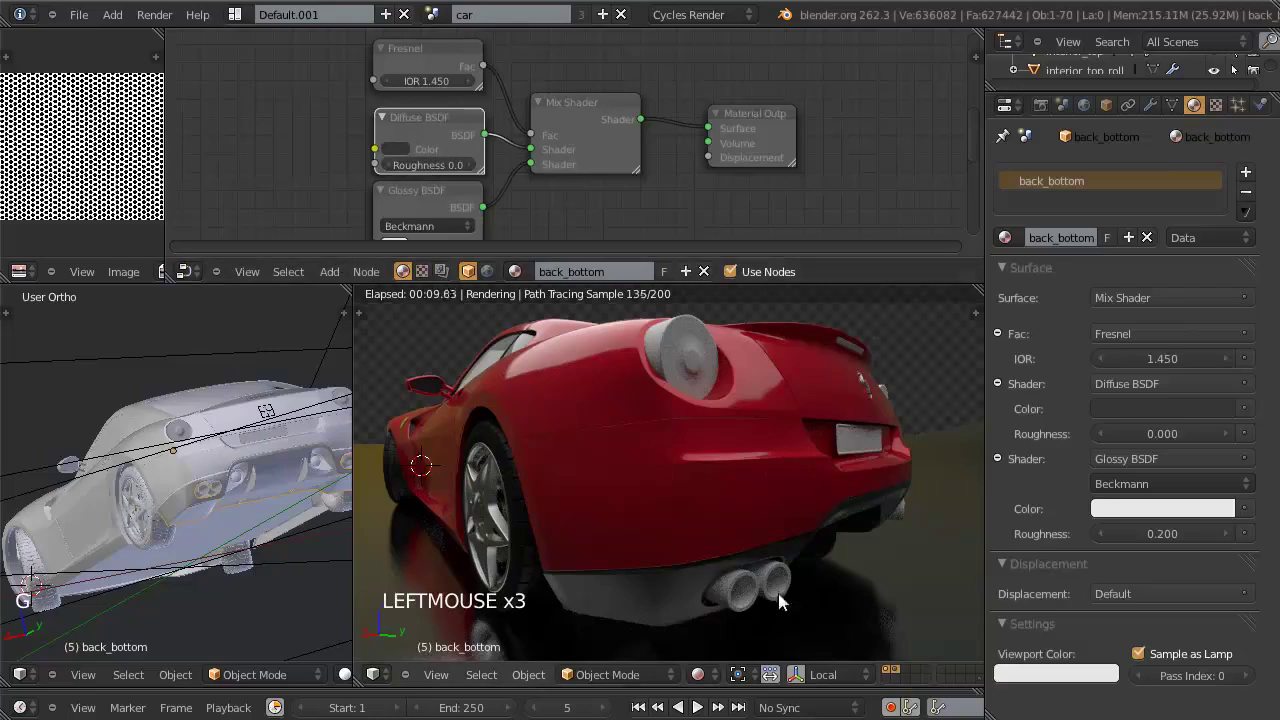
key("e")
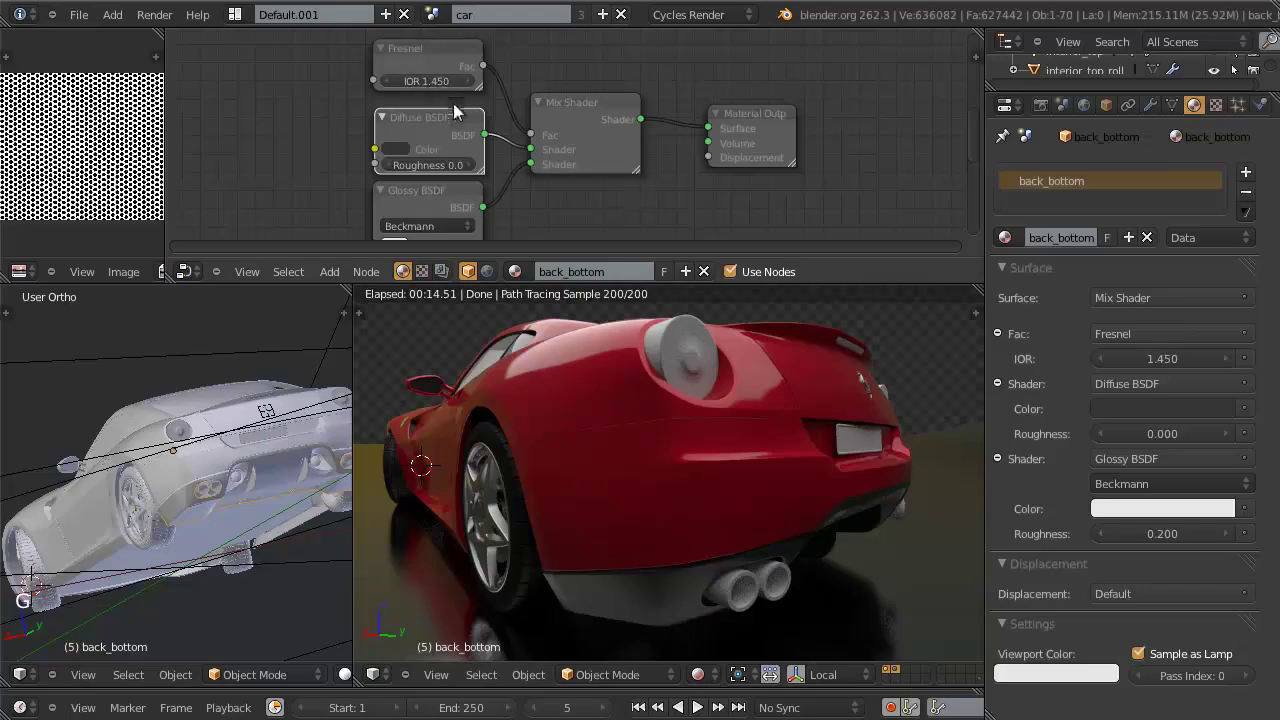
left_click(448, 126)
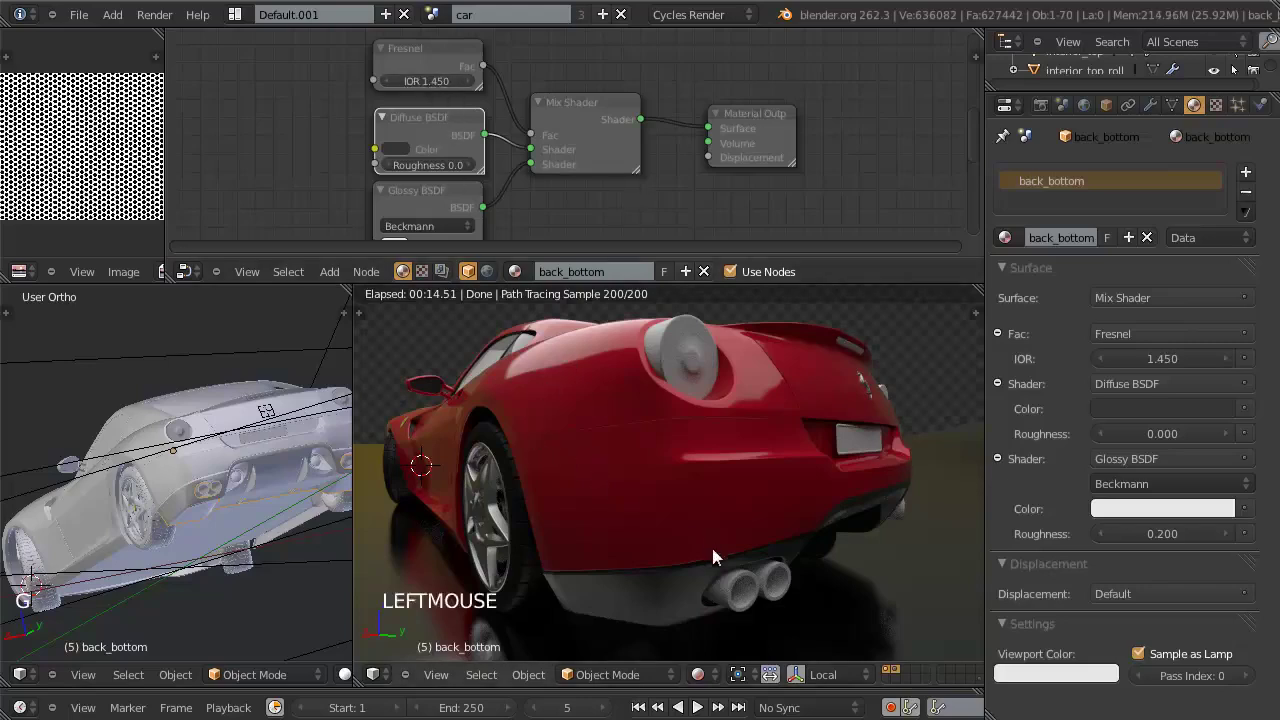
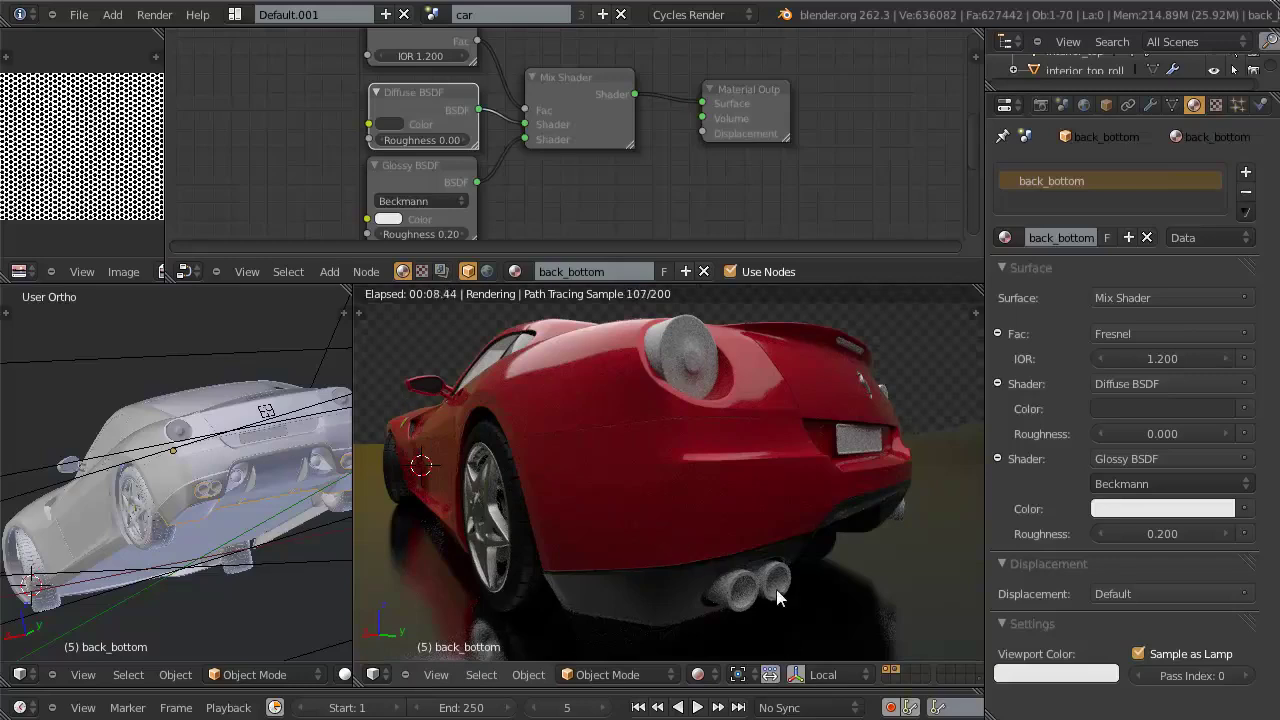
Step: Give the exhaust part the existing chrome material
right_click(818, 604)
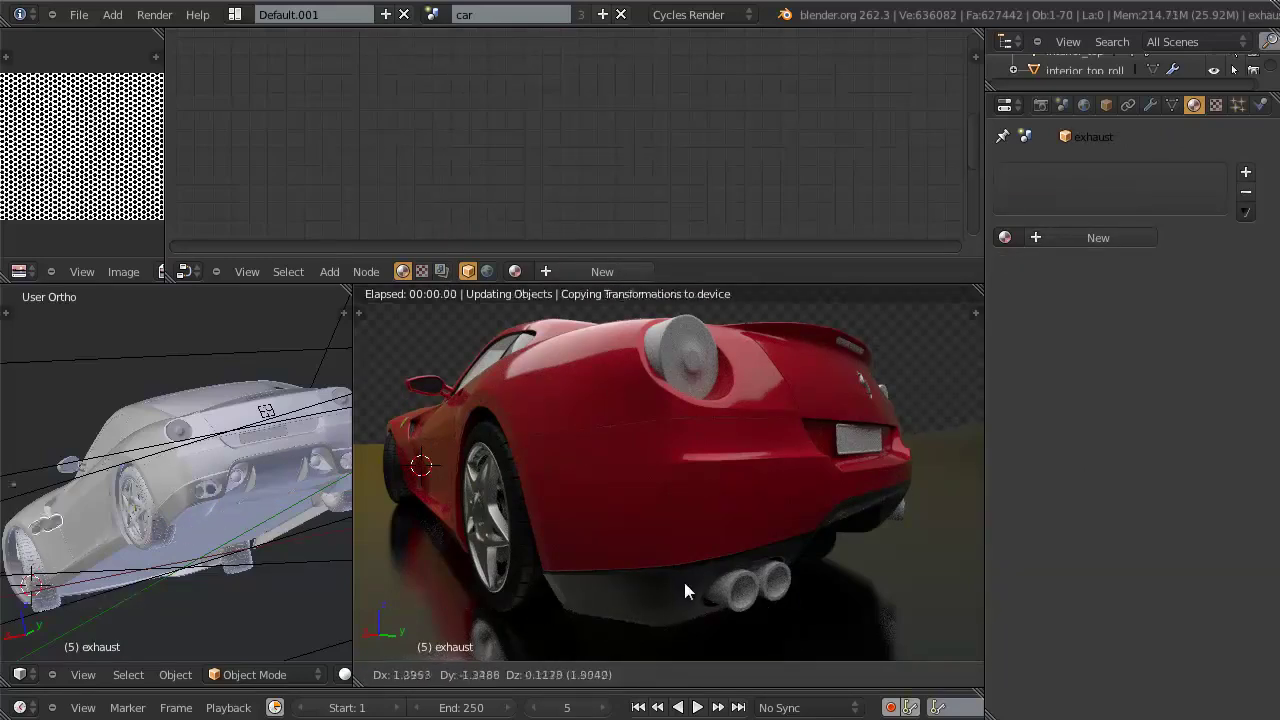
left_click(1029, 240)
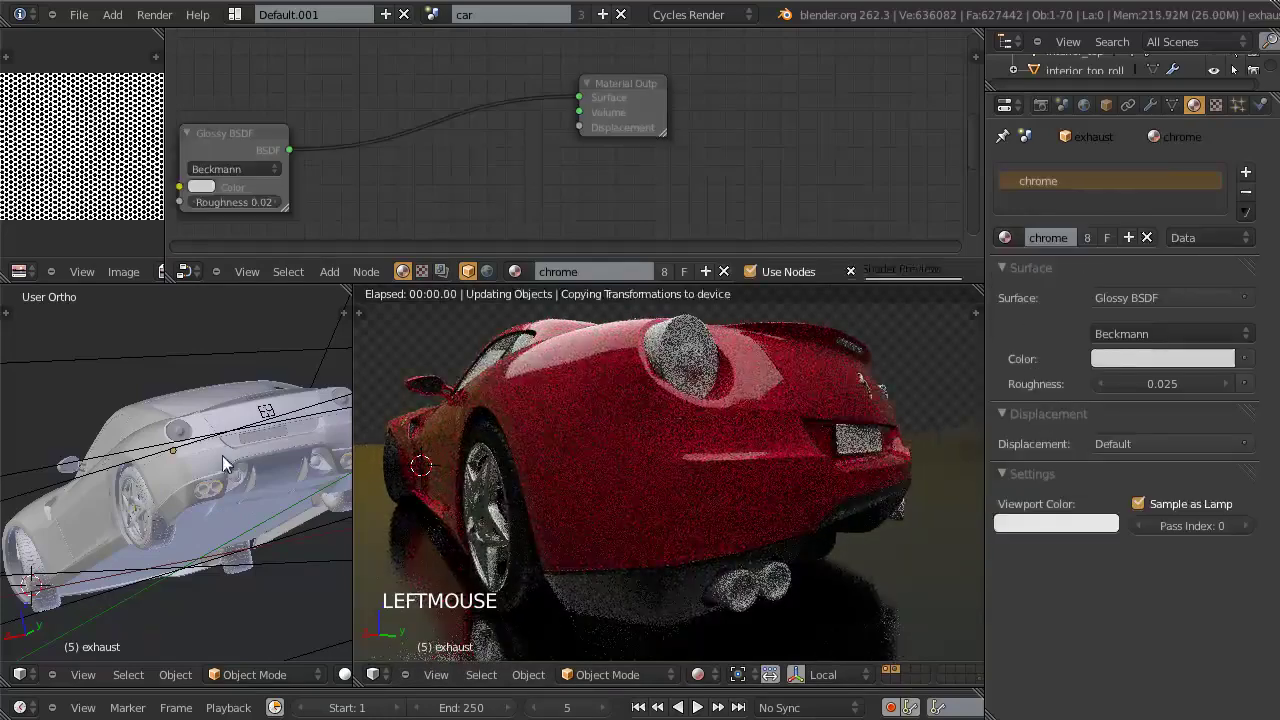
scroll("up", 3)
middle_click(213, 448)
middle_click(206, 437)
scroll("up", 3)
key("z")
middle_click(249, 482)
key("z")
scroll("down", 3)
middle_click(255, 448)
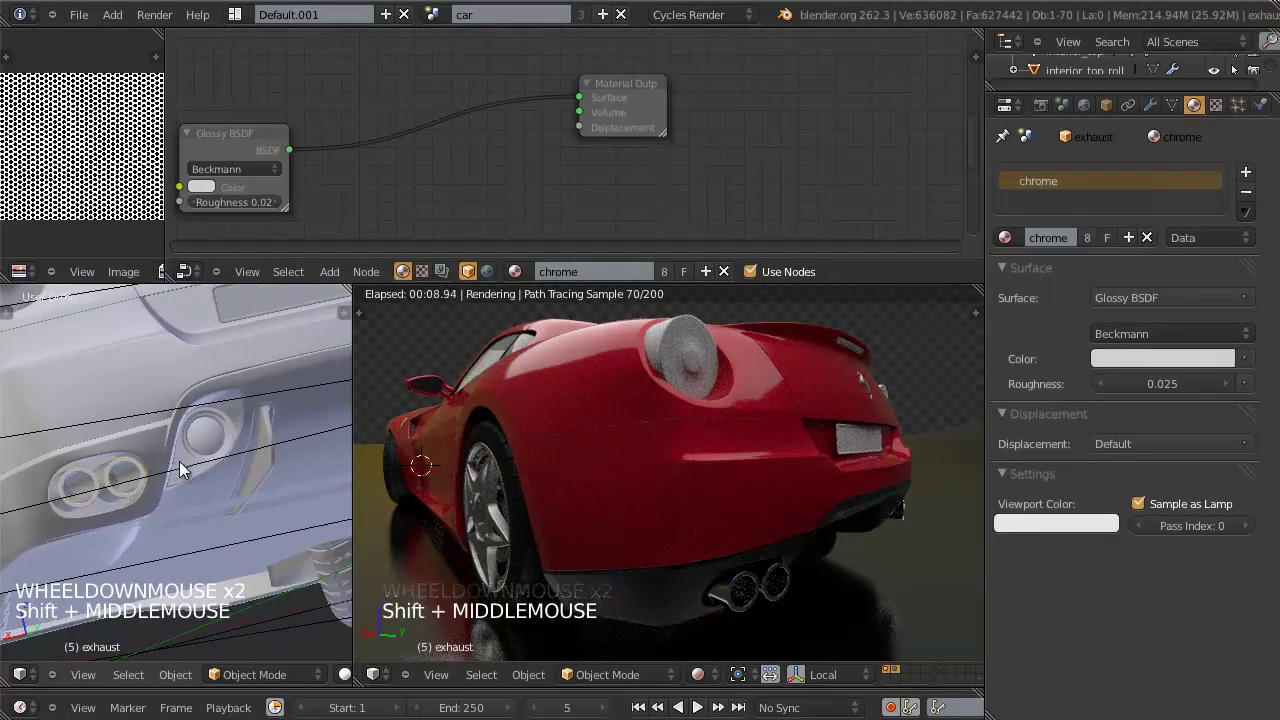
scroll("down", 3)
scroll("up", 3)
key("z")
Step: Select the back_bottom part and save the blend file, overwriting the previous save
right_click(229, 447)
right_click(233, 446)
key("z")
middle_click(223, 465)
middle_click(201, 493)
scroll("up", 3)
key("z")
scroll("down", 3)
key("KP_Decimal")
middle_click(231, 451)
middle_click(249, 440)
scroll("up", 3)
key("z")
middle_click(217, 466)
key("ctrl+w")
scroll("up", 3)
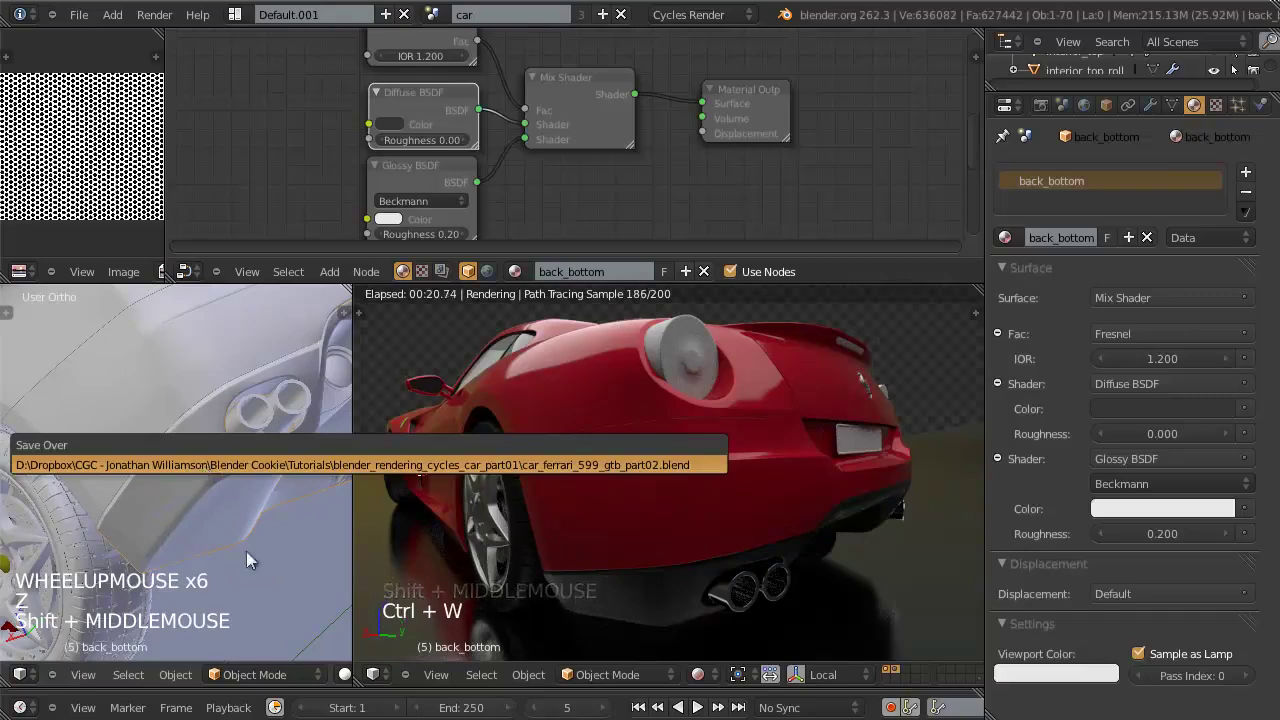
middle_click(221, 446)
Step: View back_bottom from the side and enter Edit Mode with its linked faces selected for new material slots
scroll("up", 3)
key("z")
middle_click(139, 393)
key("KP_Decimal")
key("KP_3")
scroll("up", 3)
middle_click(134, 428)
middle_click(170, 439)
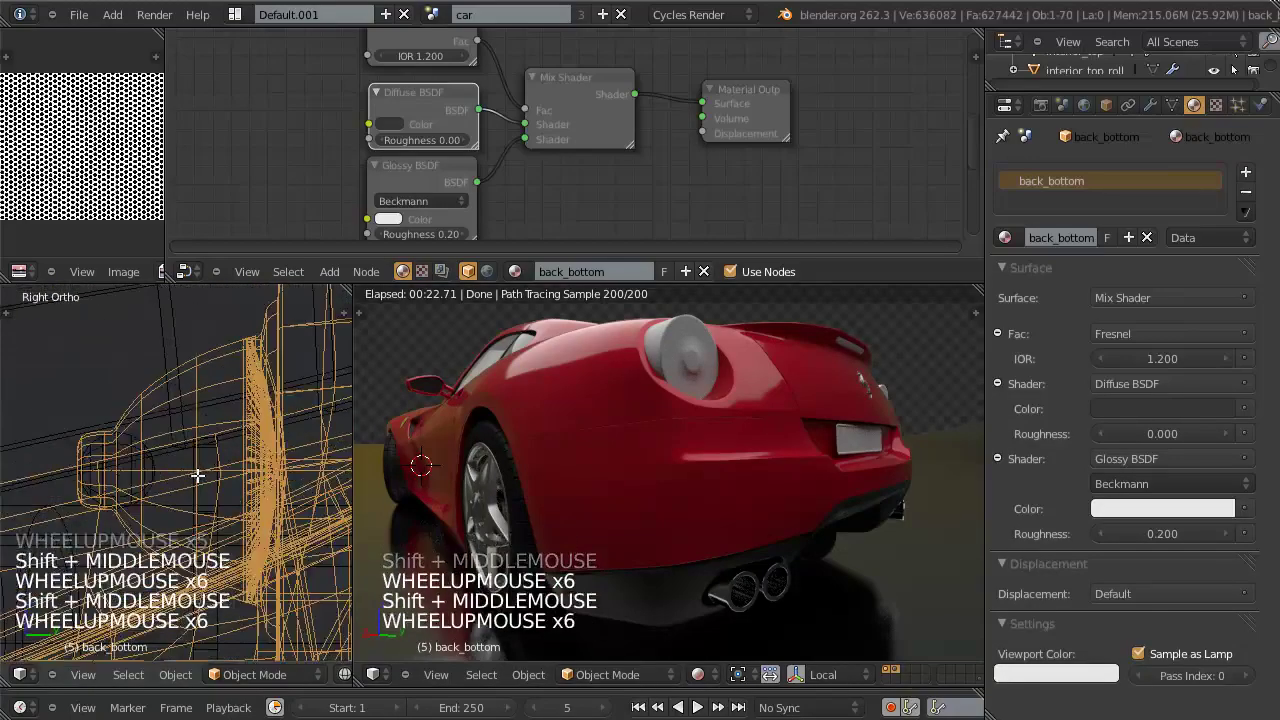
key("Tab")
scroll("down", 3)
key("a")
key("a")
key("l")
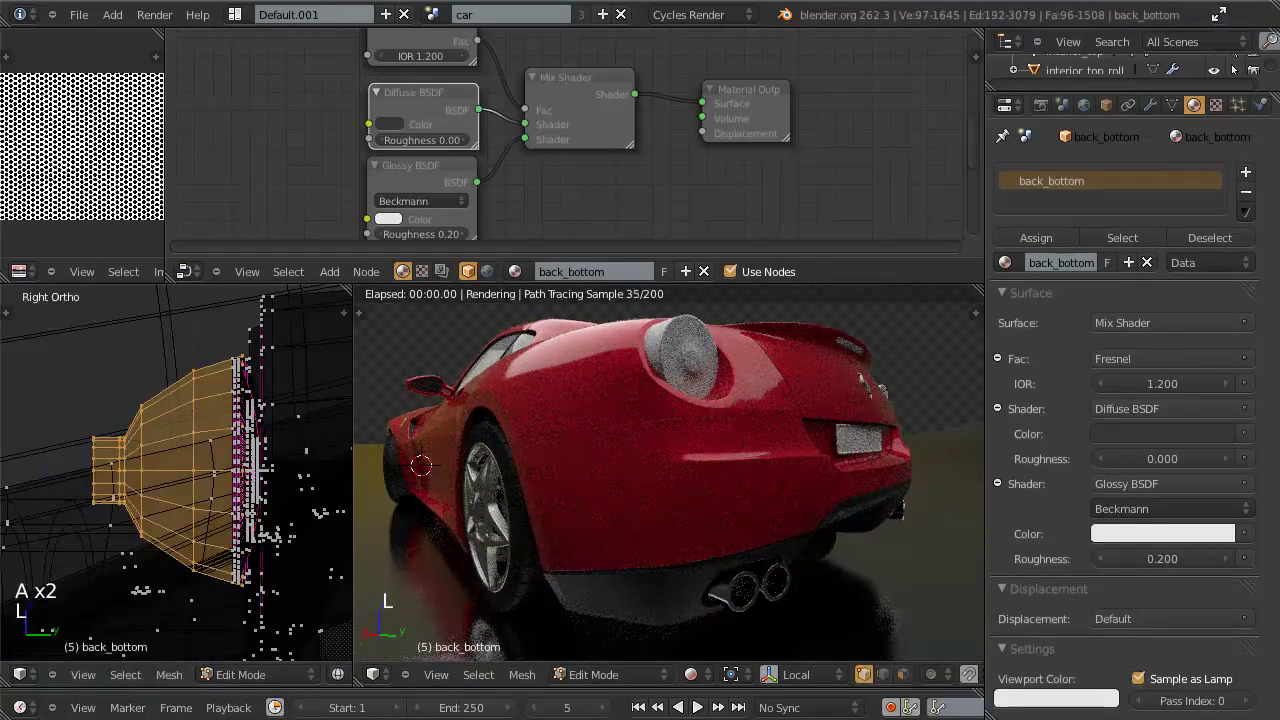
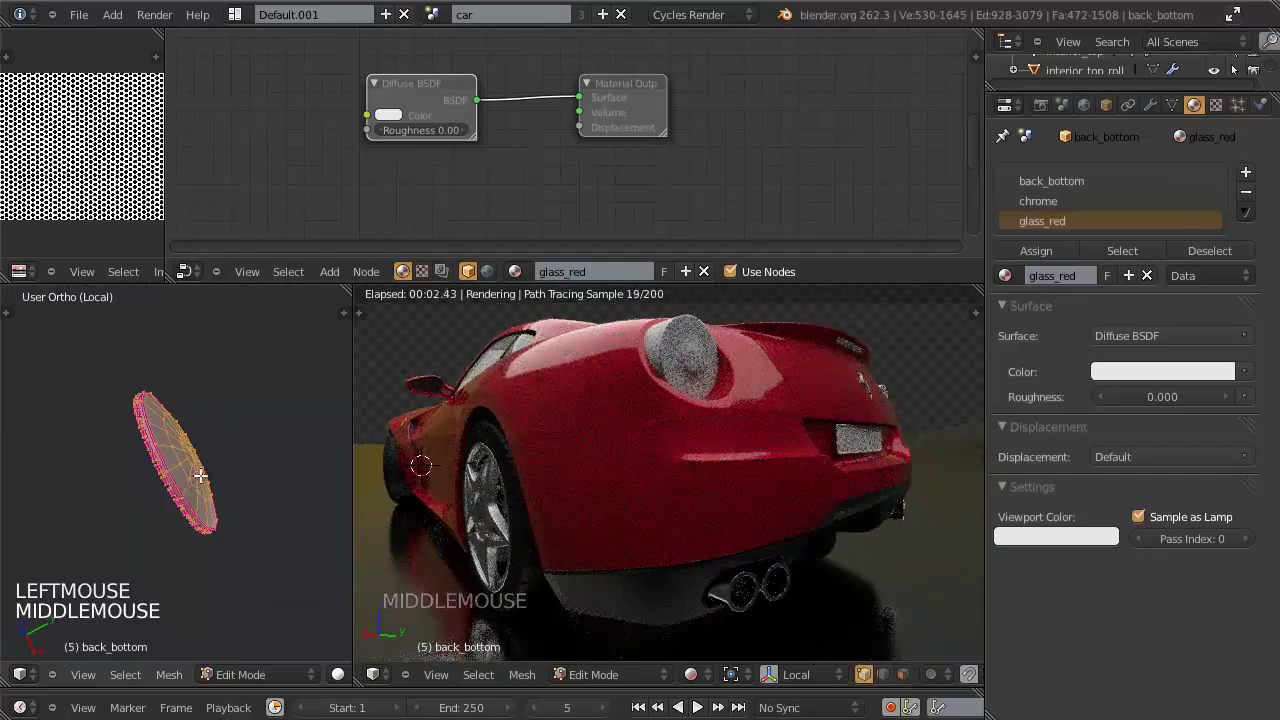
Step: Unhide and leave Edit Mode on back_bottom, then return from local view to the full scene
key("alt+h")
key("z")
key("a")
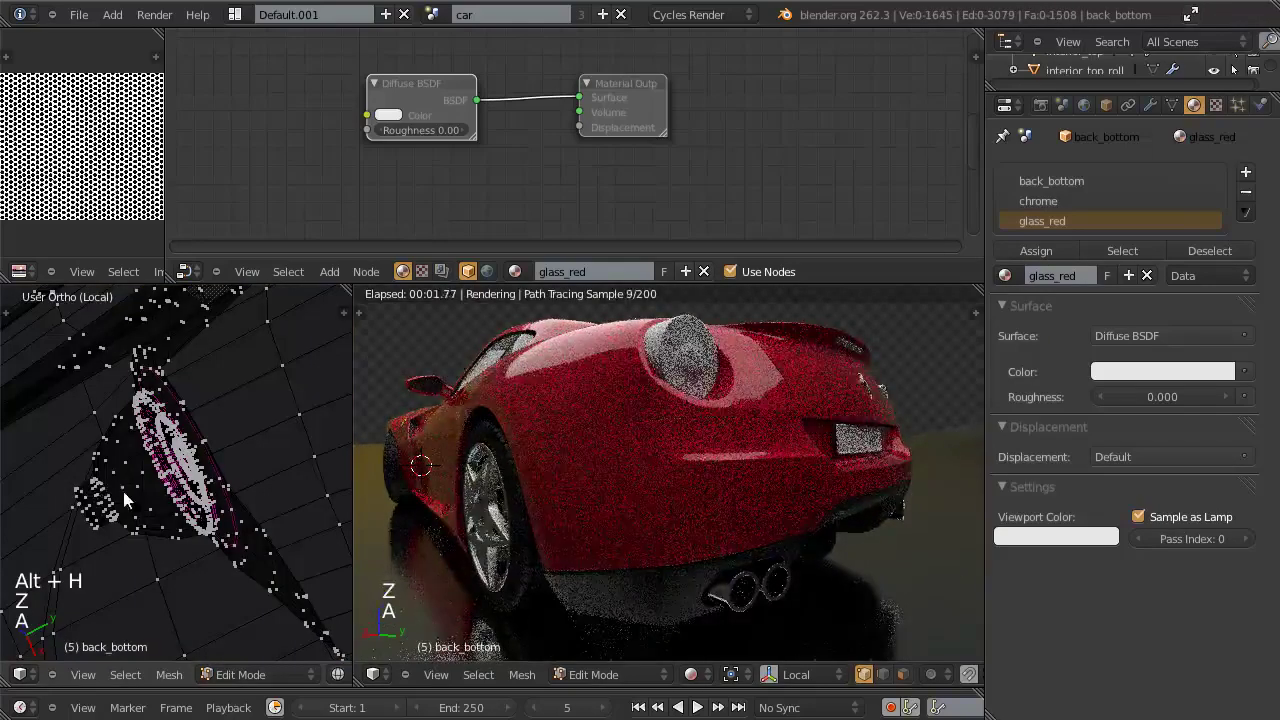
key("Tab")
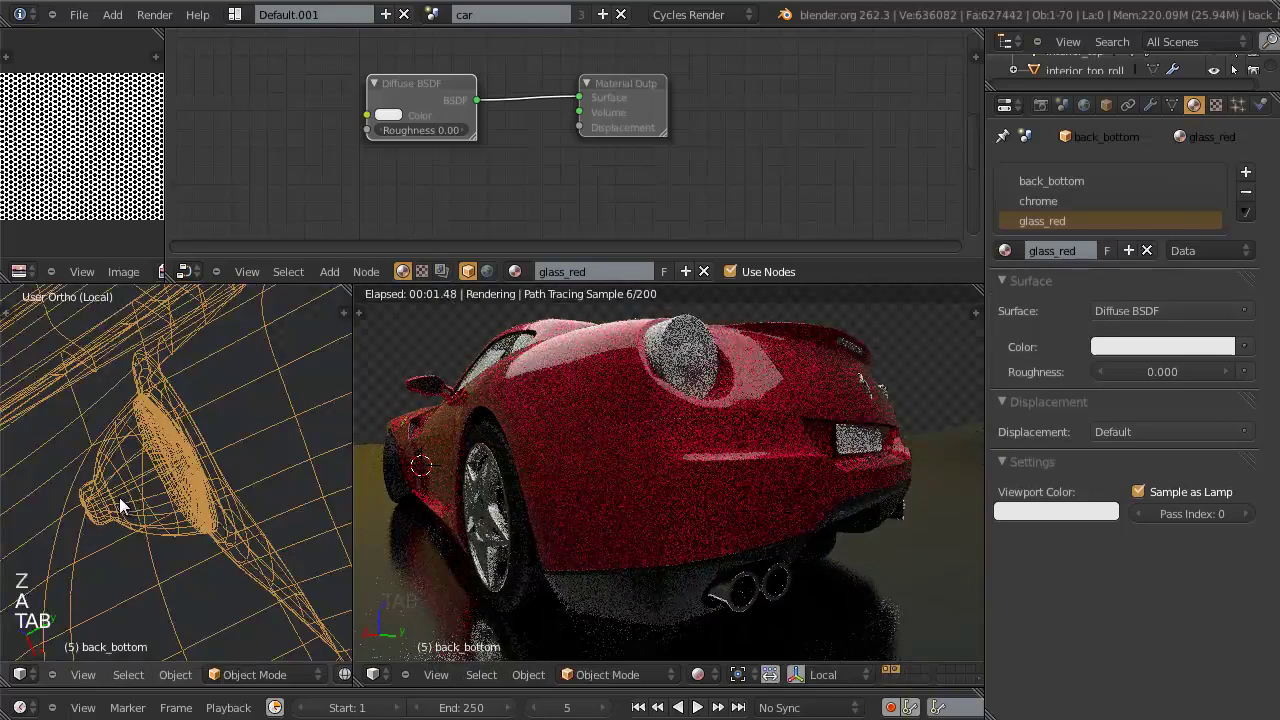
key("KP_Divide")
key("z")
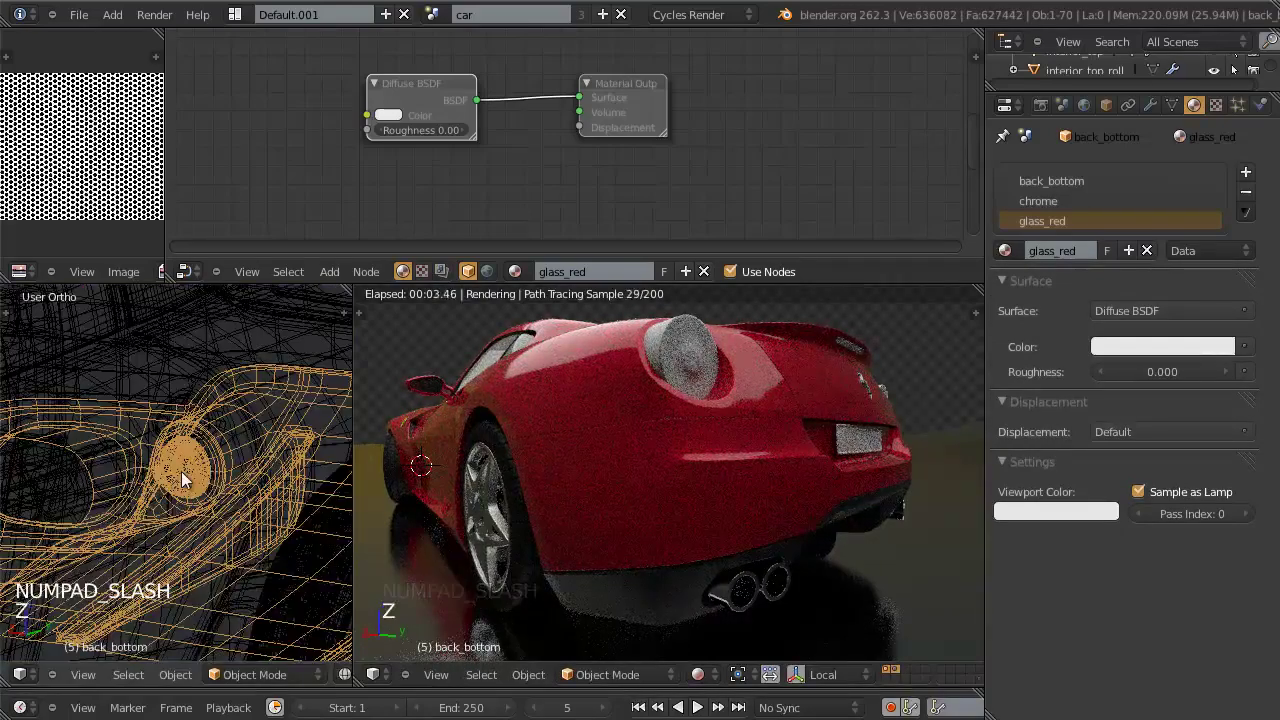
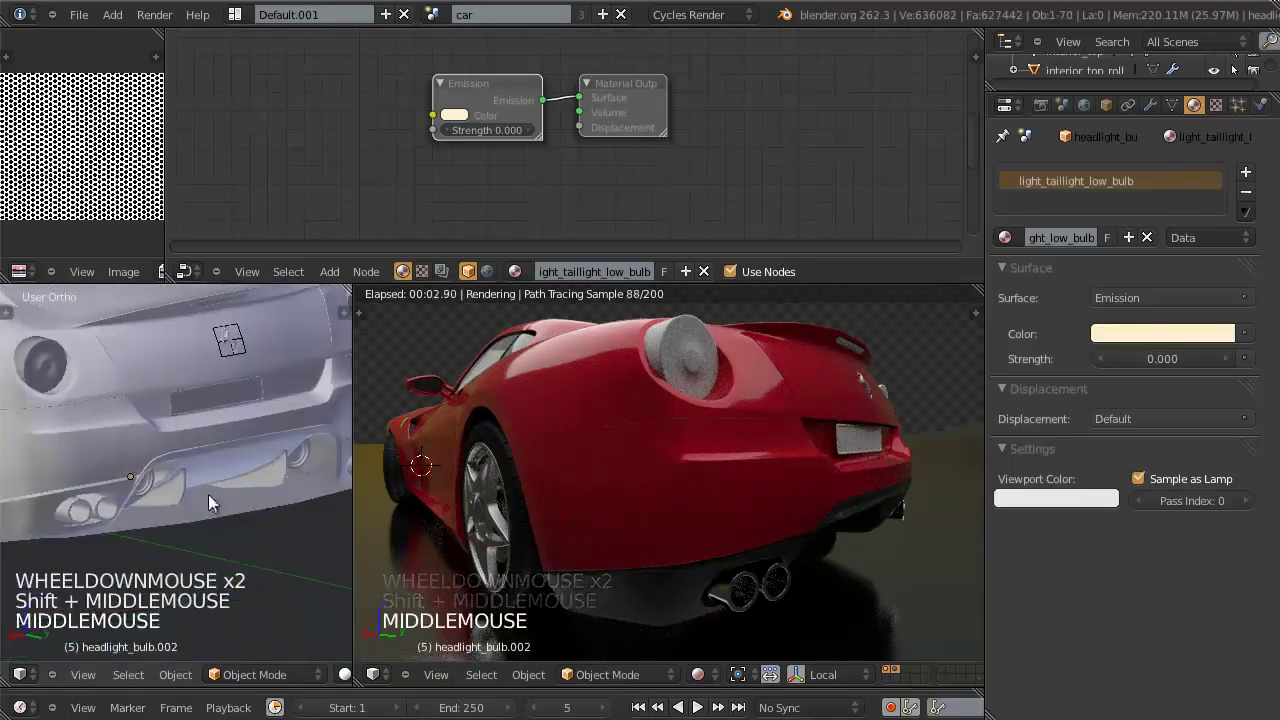
middle_click(227, 453)
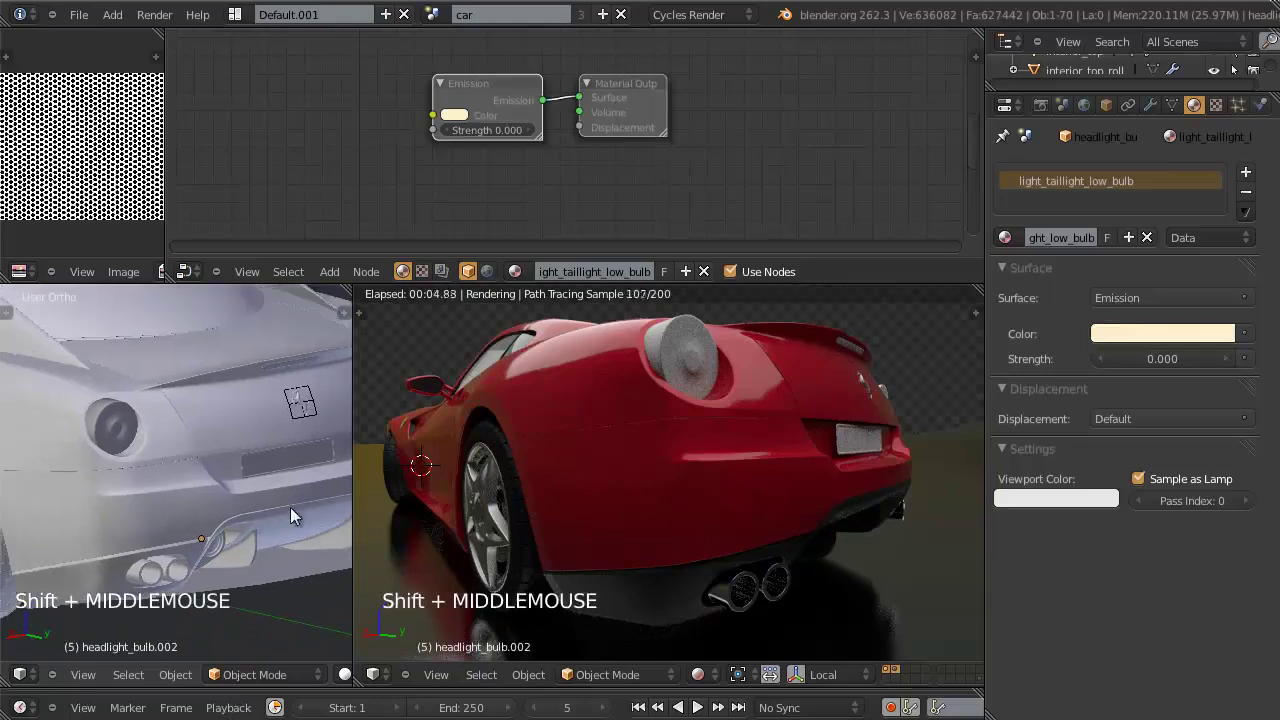
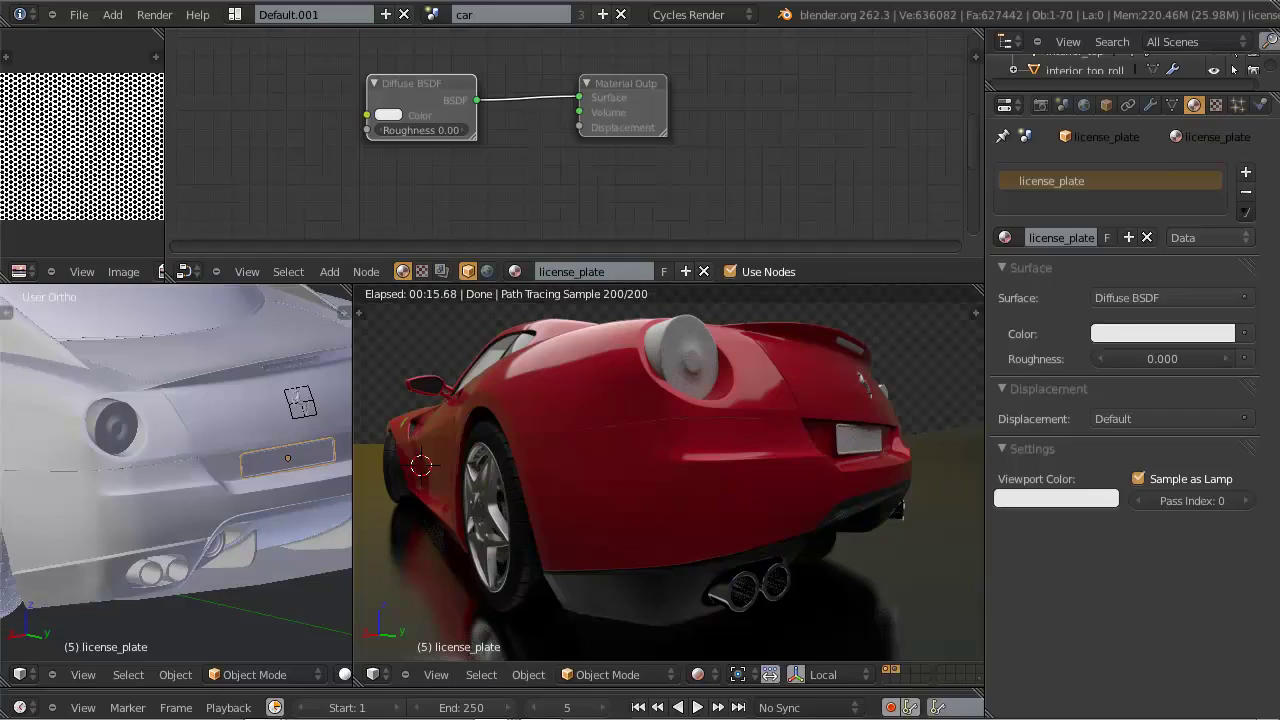
left_click(1124, 566)
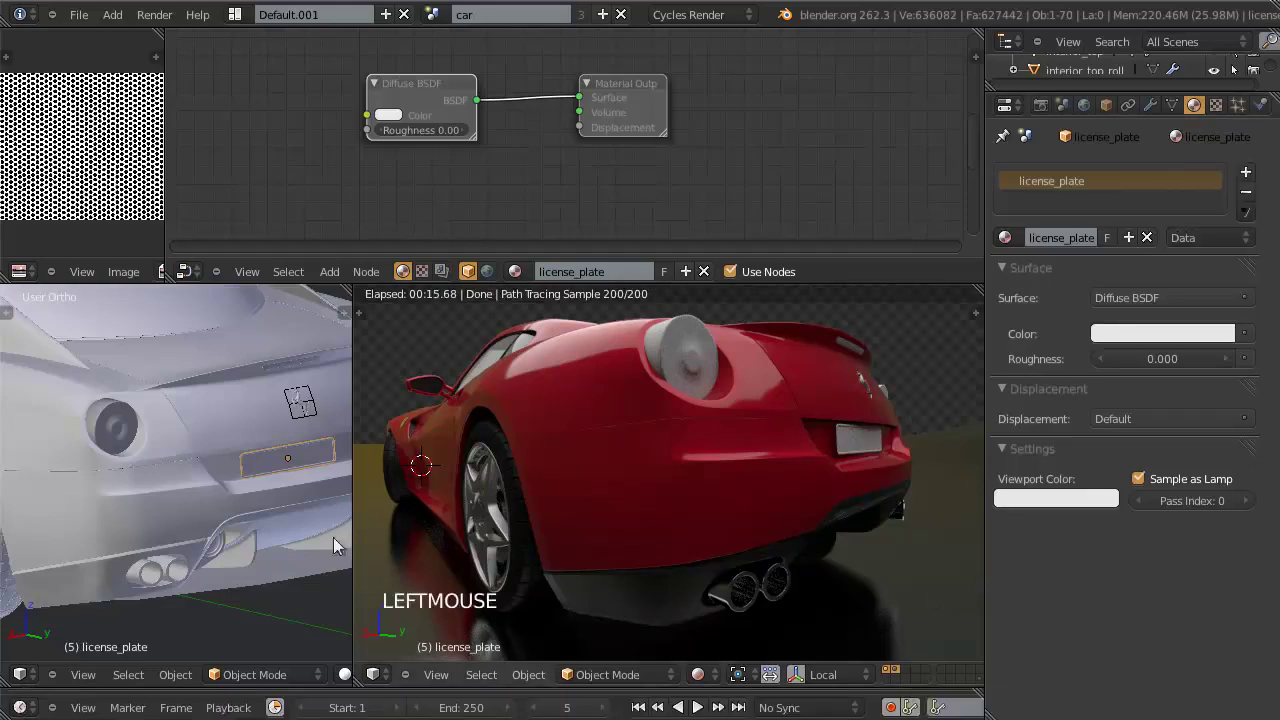
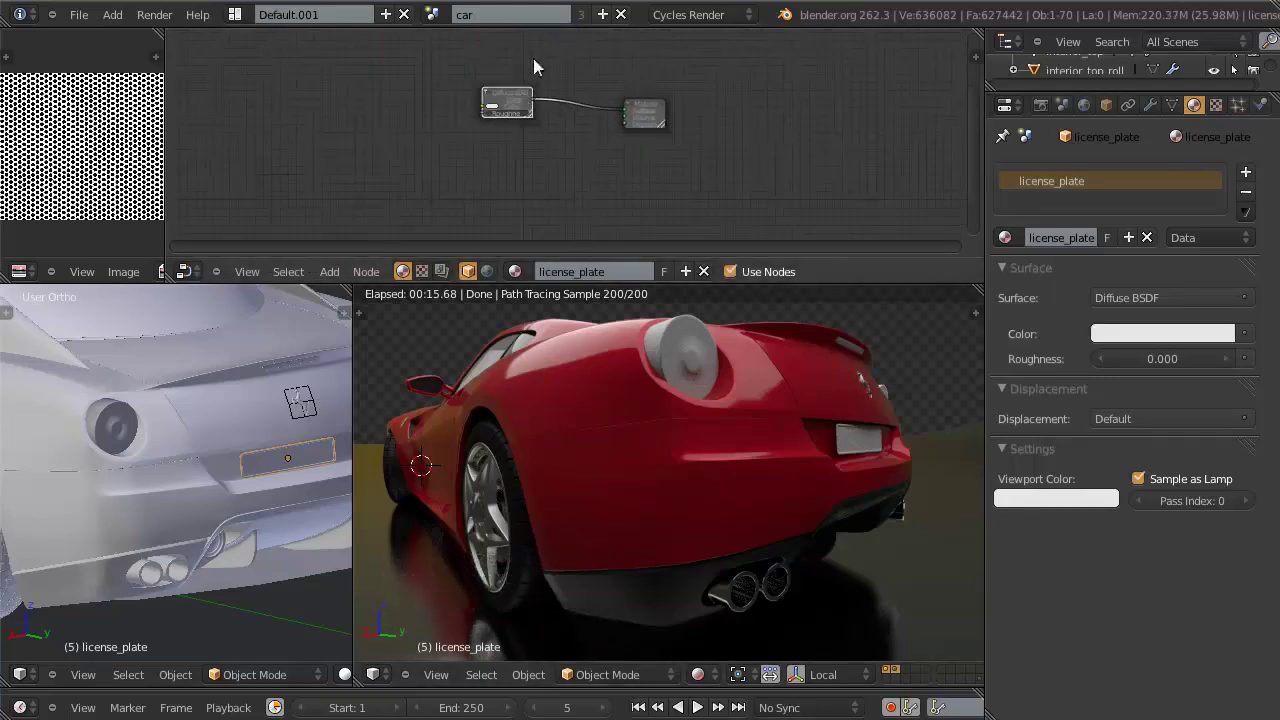
left_click(518, 99)
left_click(648, 131)
scroll("up", 3)
middle_click(574, 187)
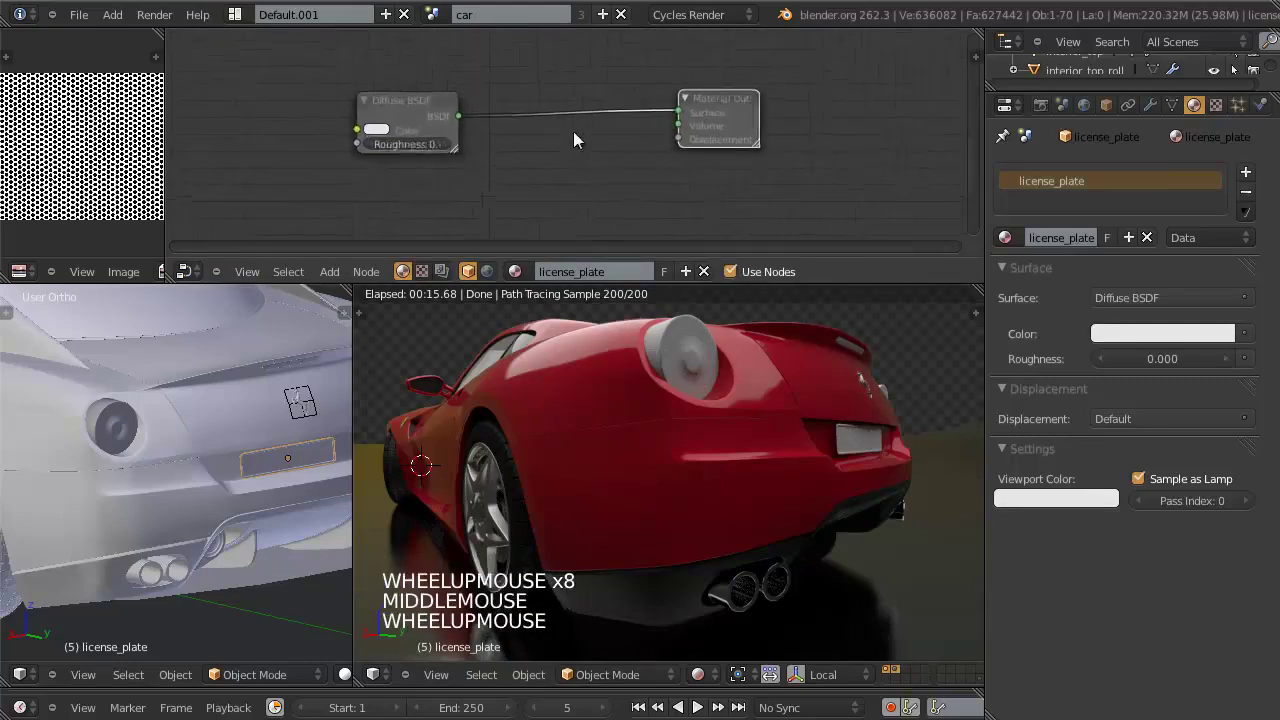
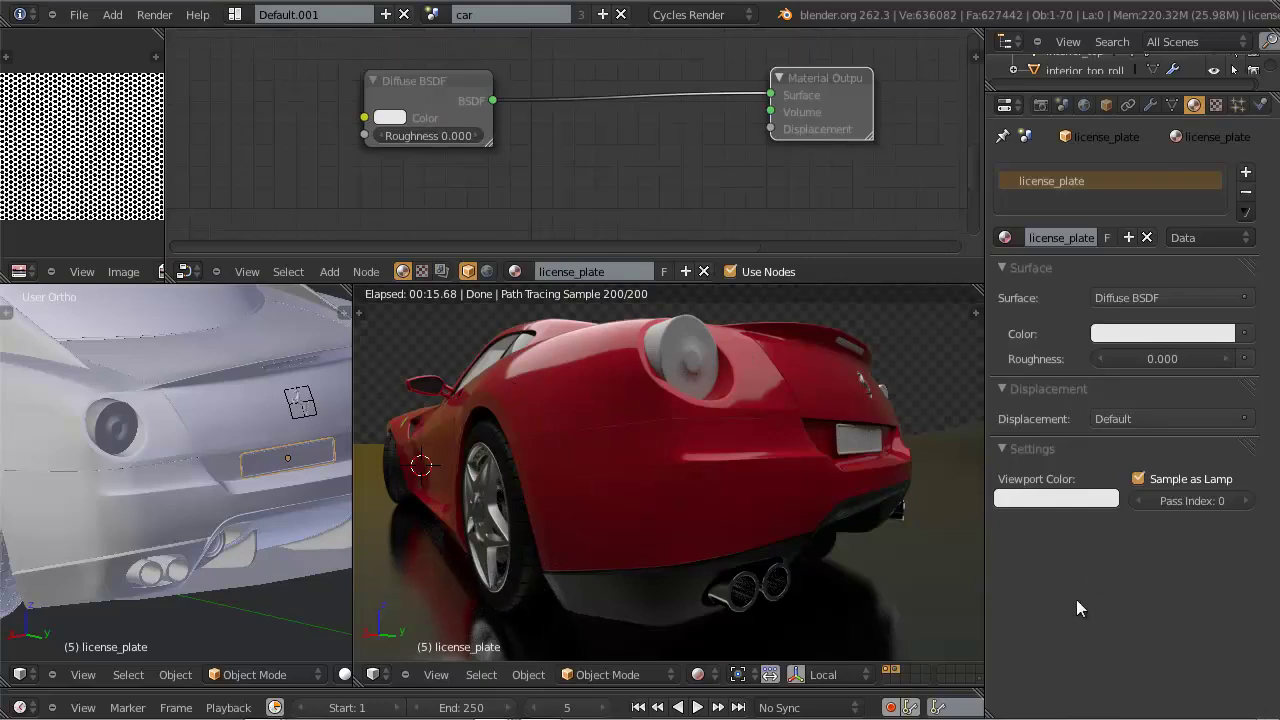
left_click(1081, 604)
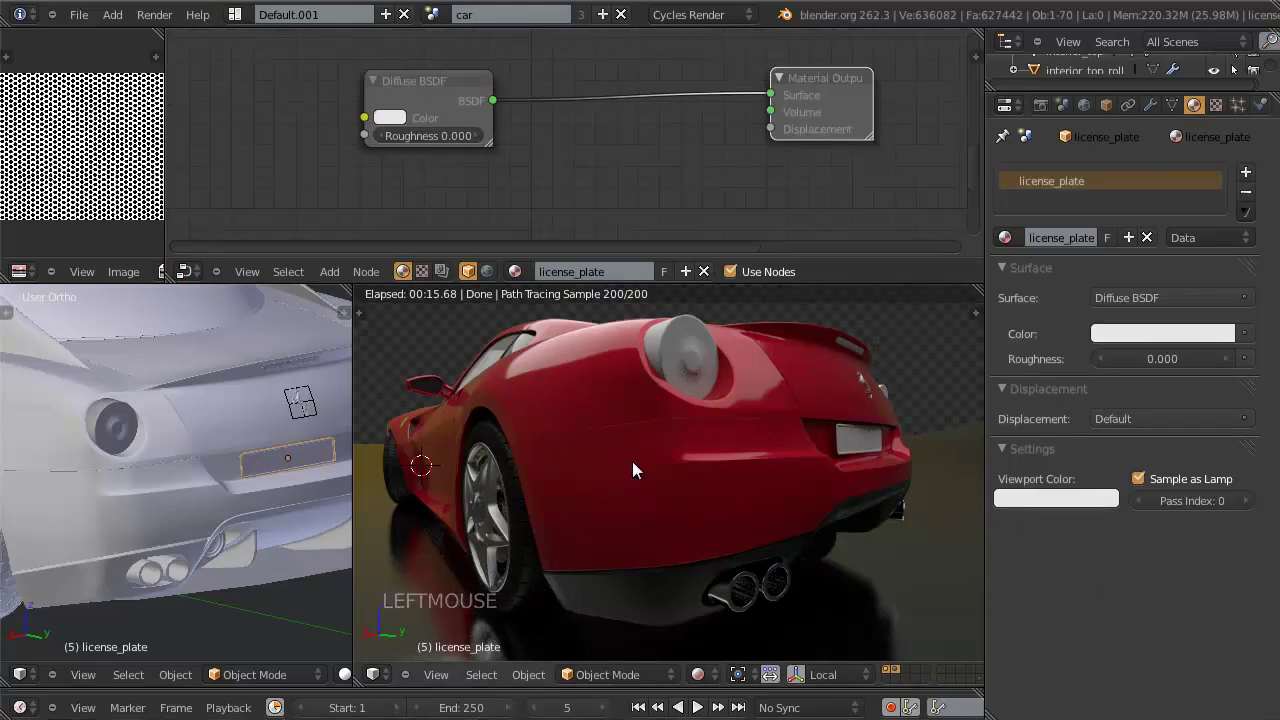
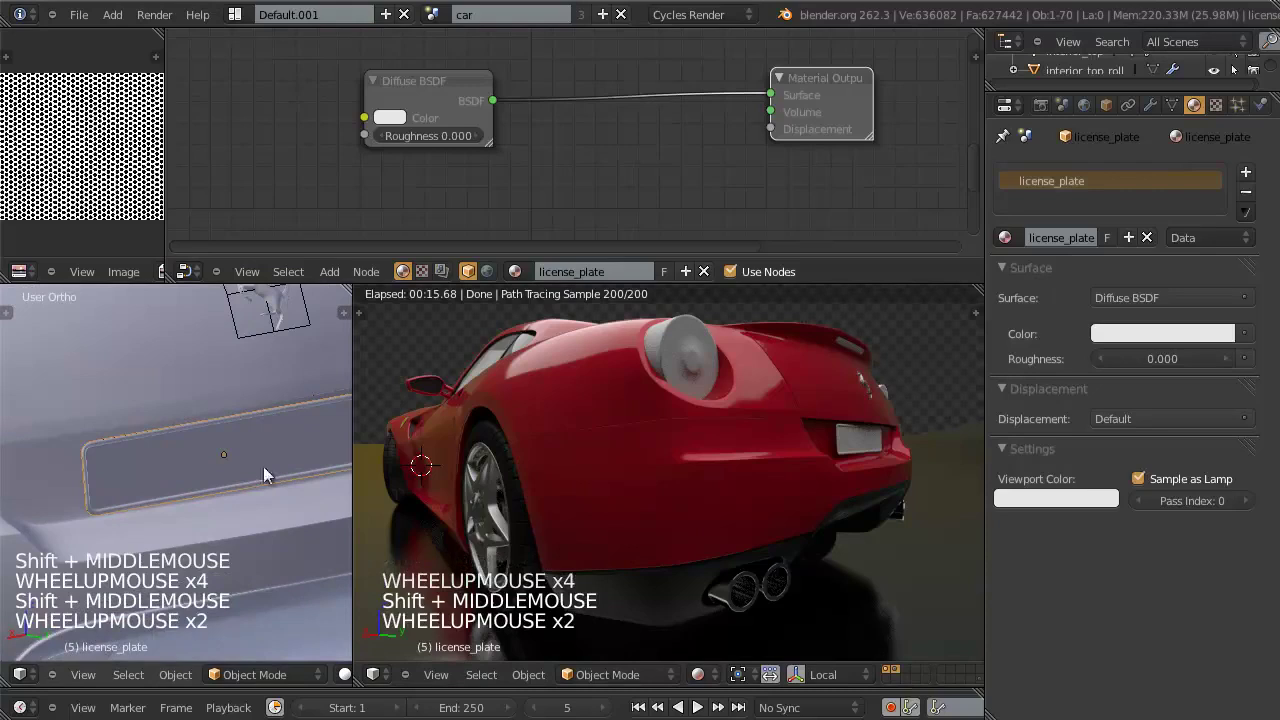
scroll("up", 3)
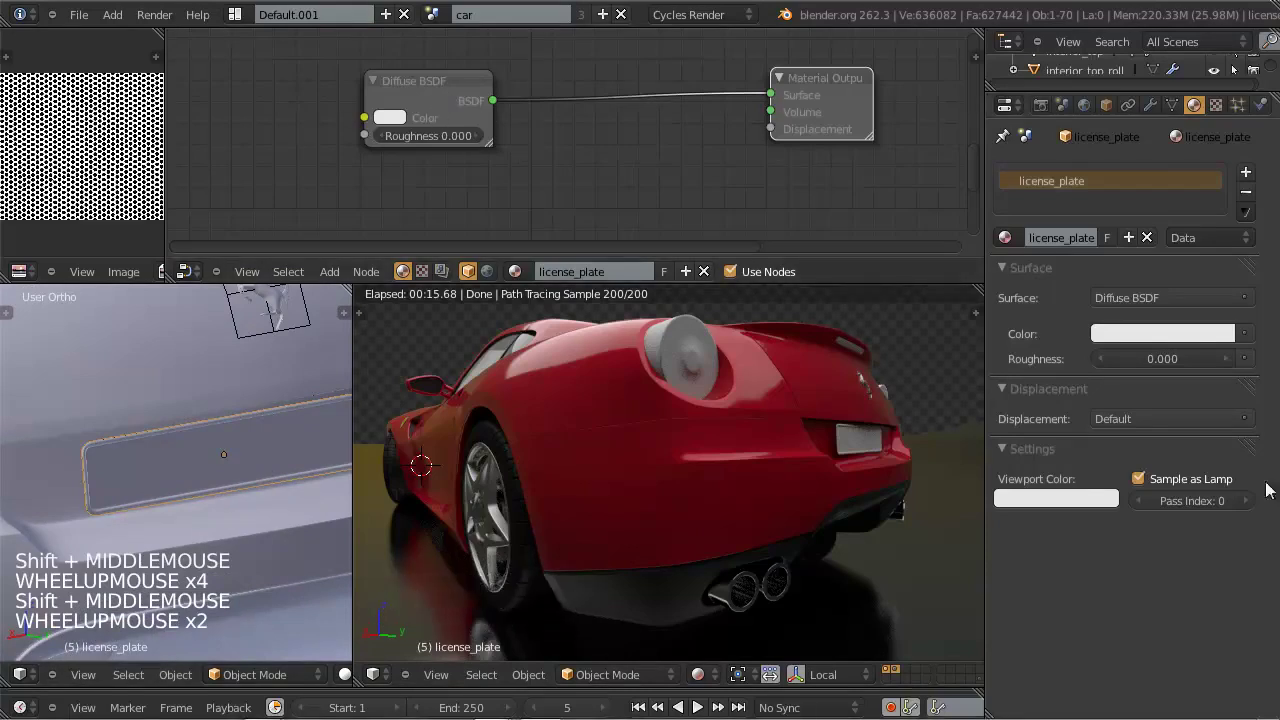
left_click(1128, 610)
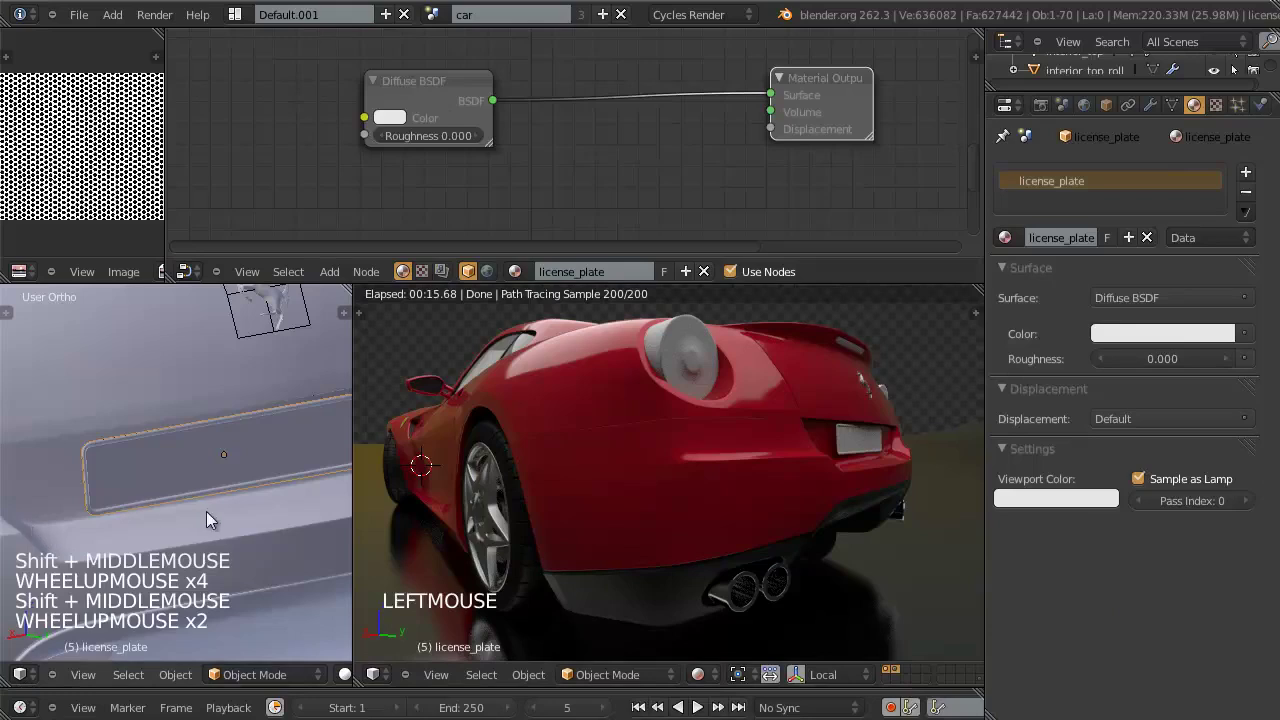
scroll("up", 3)
middle_click(168, 512)
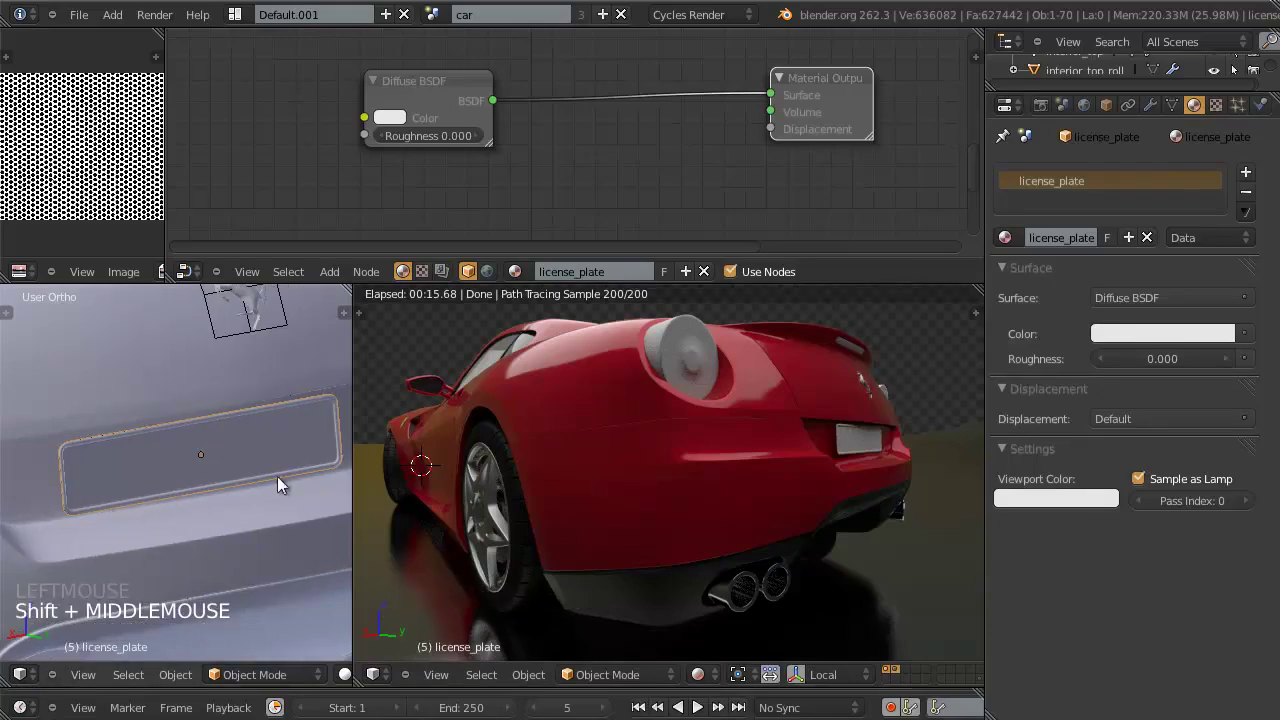
Step: In Edit Mode, add a chrome material slot and assign it to the license plate's rim faces
key("Tab")
key("a")
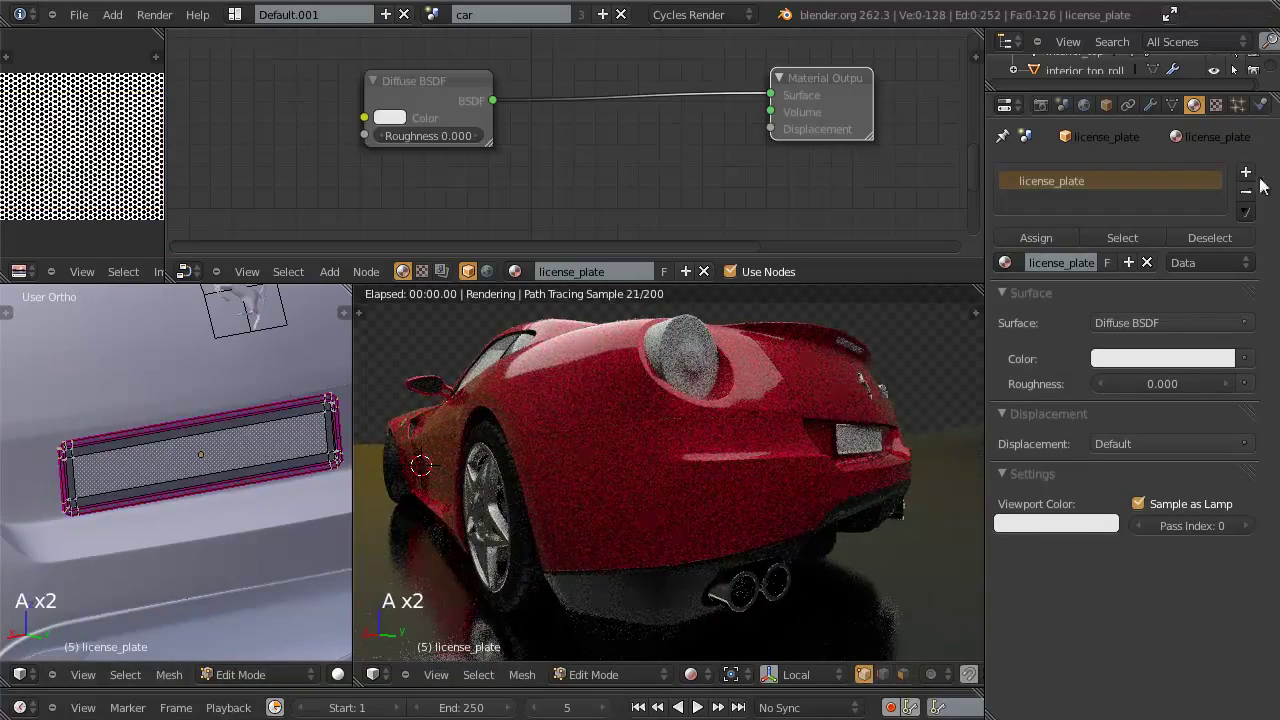
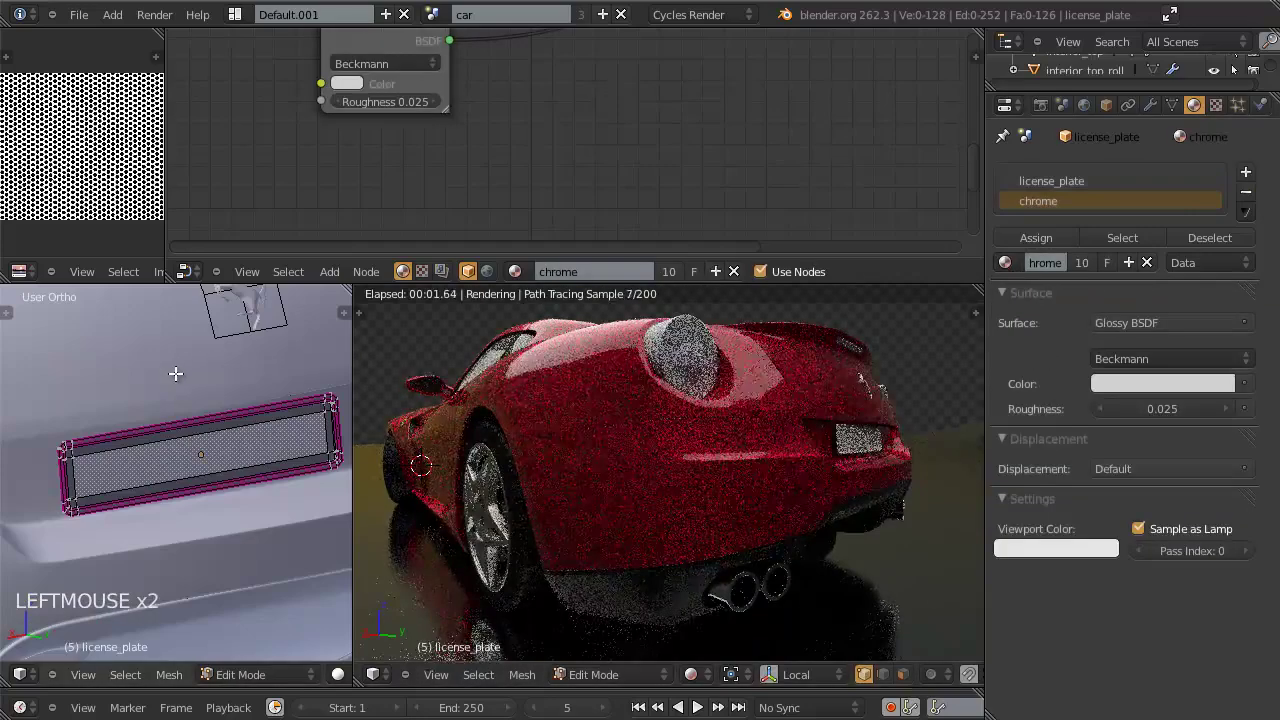
key("ctrl+Tab")
key("ctrl+Tab")
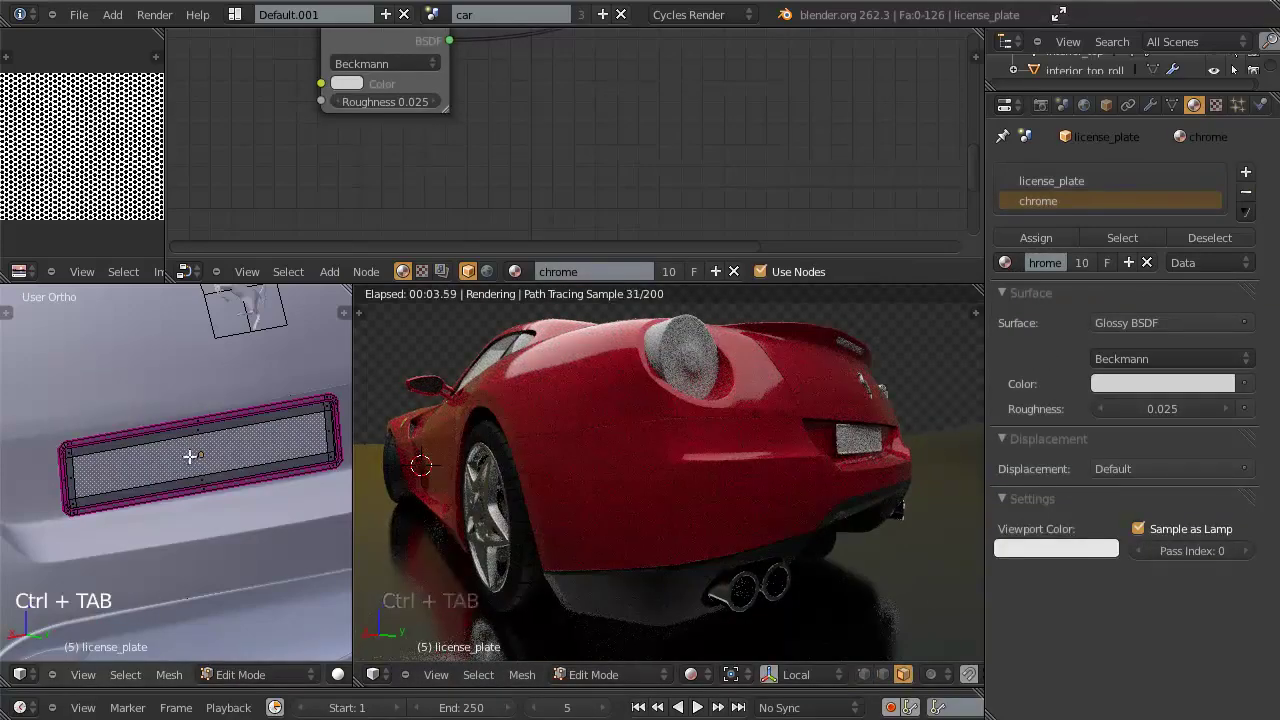
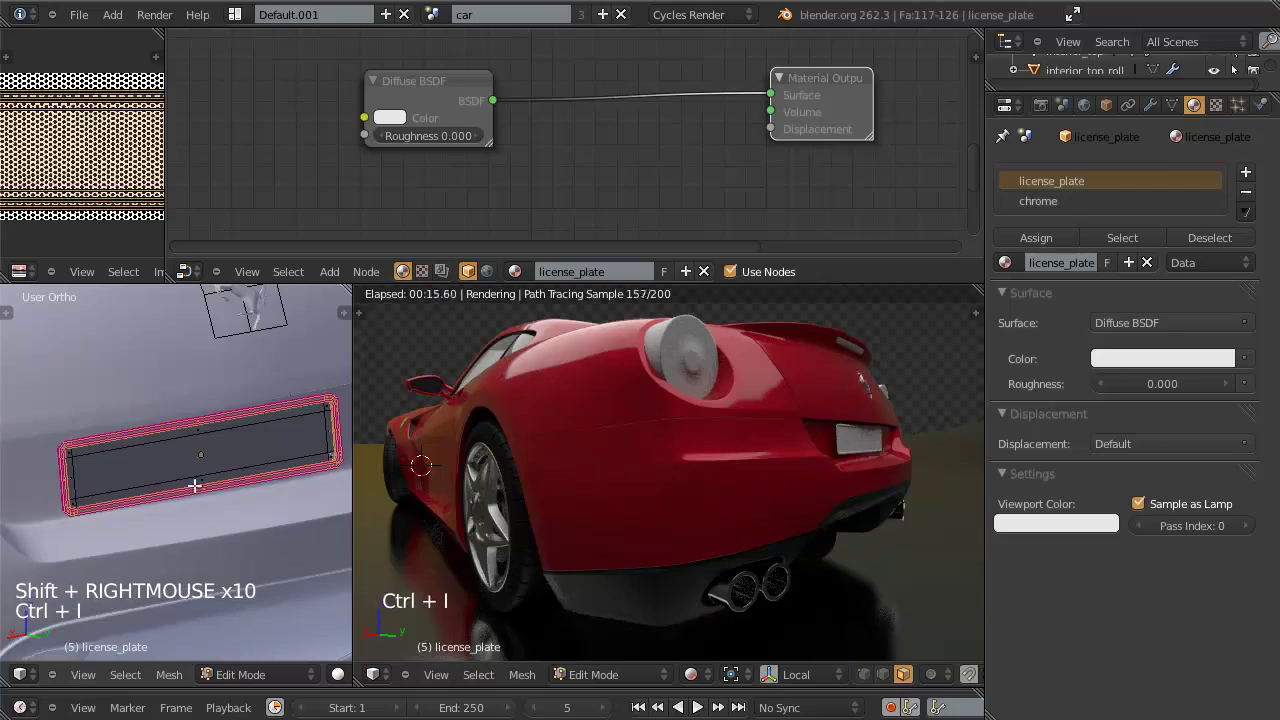
left_click(1052, 208)
left_click(1054, 238)
key("Tab")
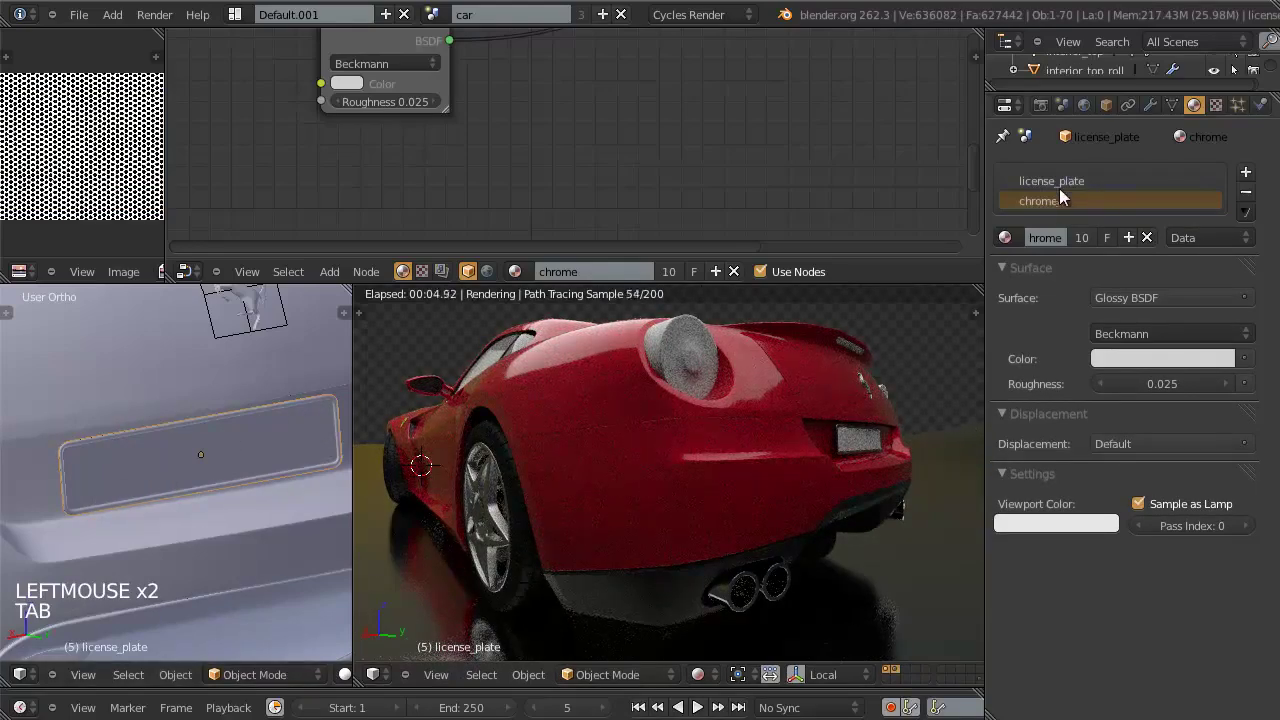
Step: Switch back to the license_plate material slot and re-enter Edit Mode on the plate
left_click(1062, 188)
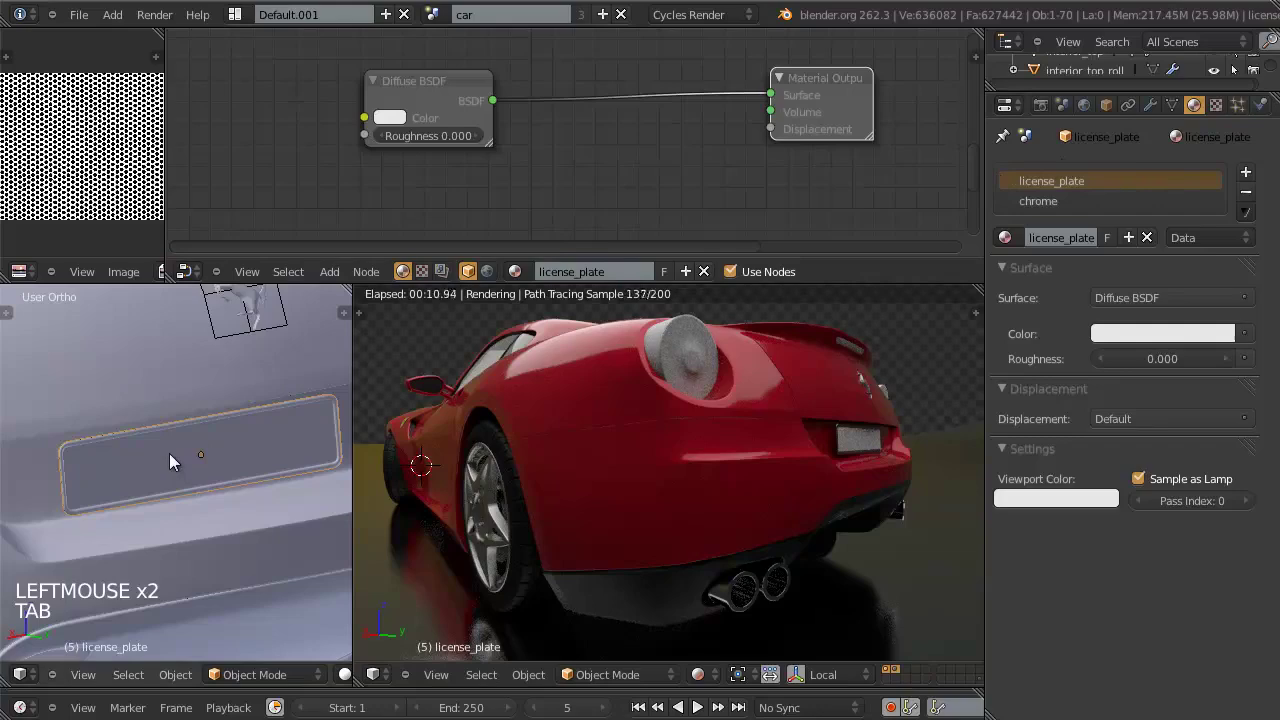
key("Tab")
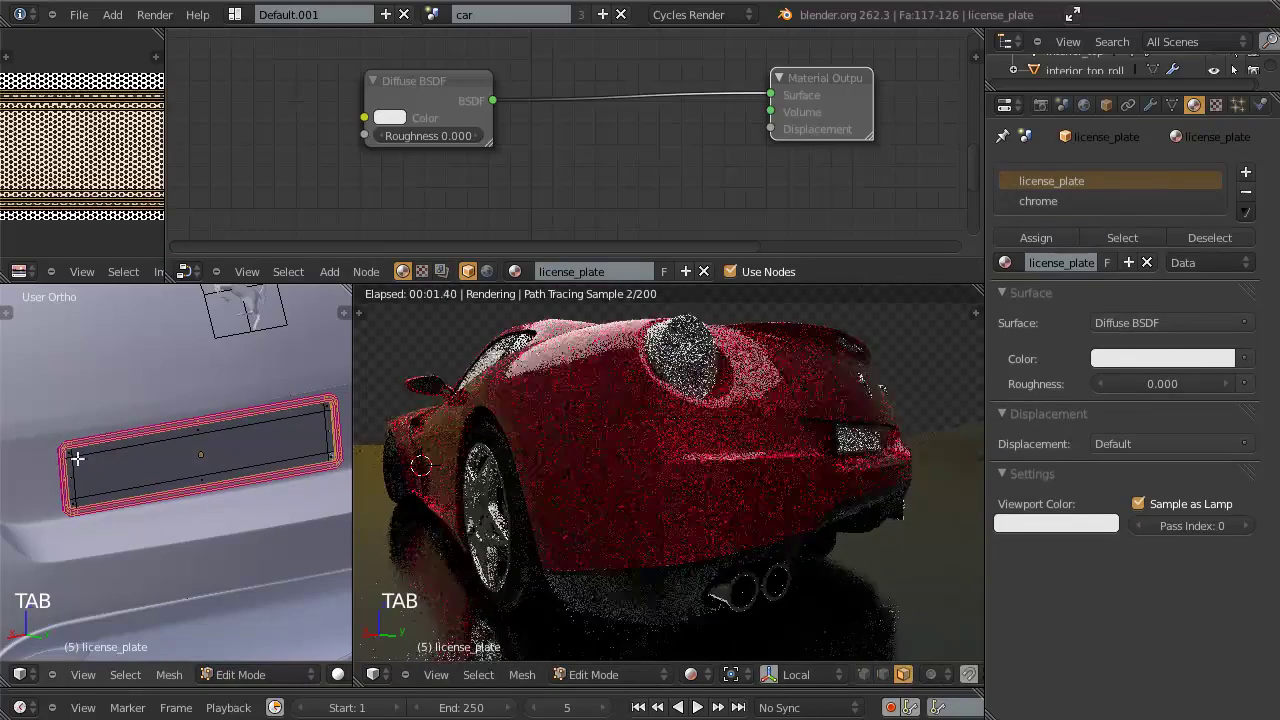
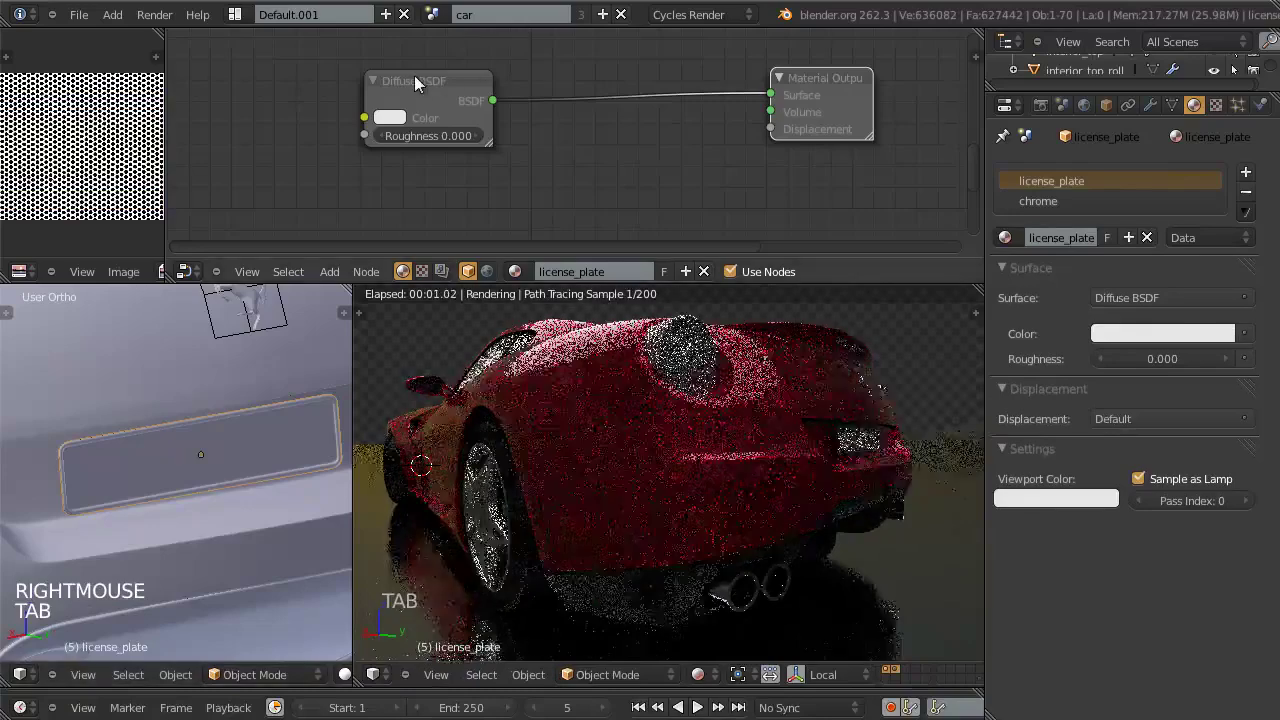
left_click(473, 108)
Step: Add an Image Texture node loading license_plate.png and feed its colour into the Diffuse BSDF
key("shift+a")
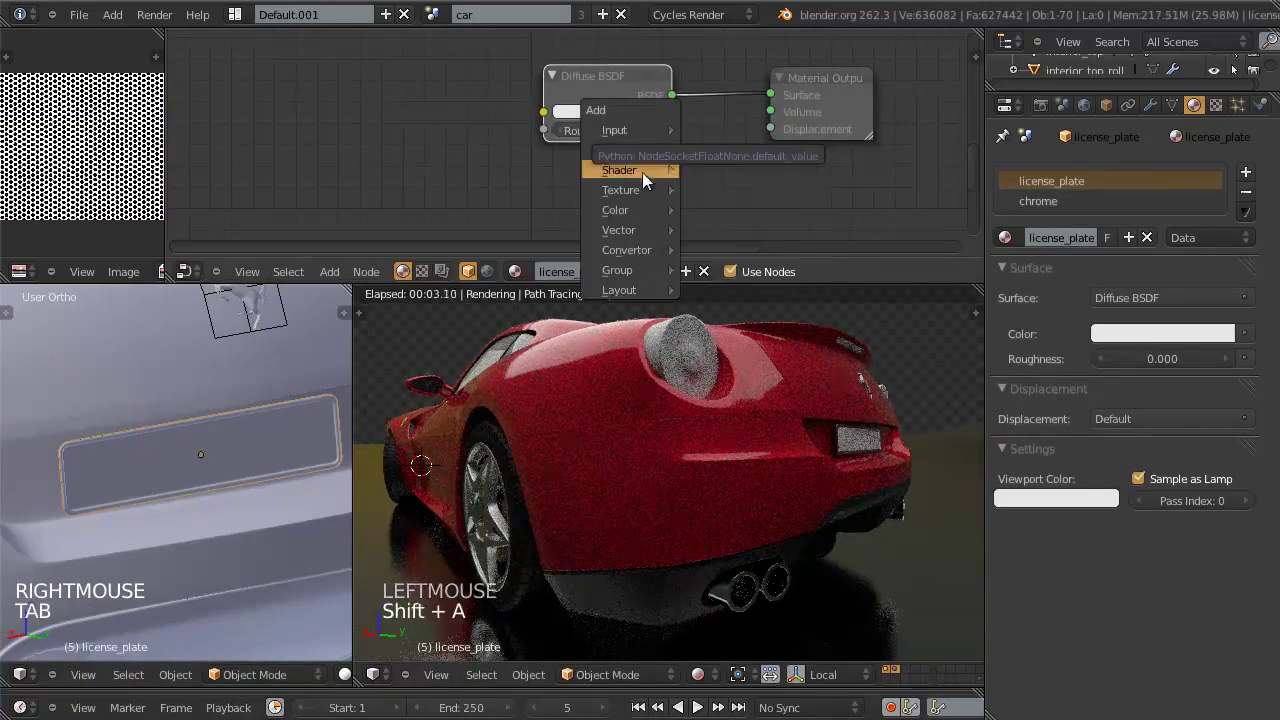
key("g")
left_click(389, 103)
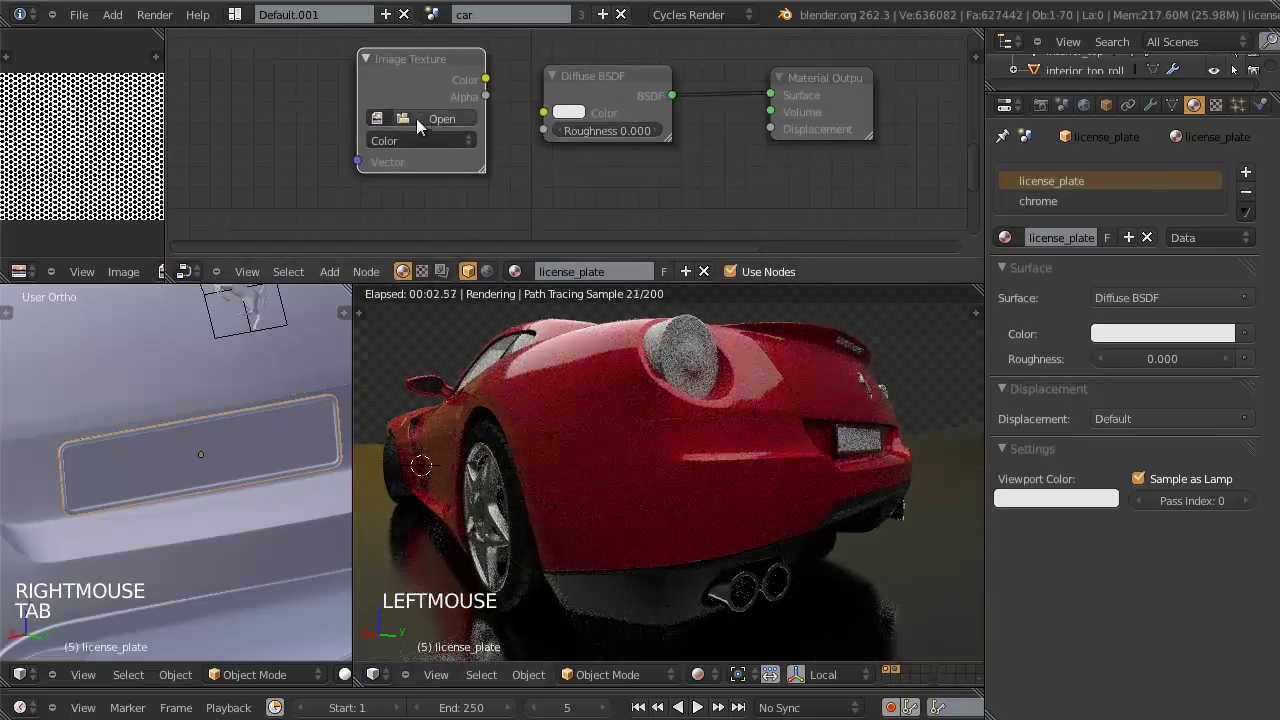
left_click(429, 120)
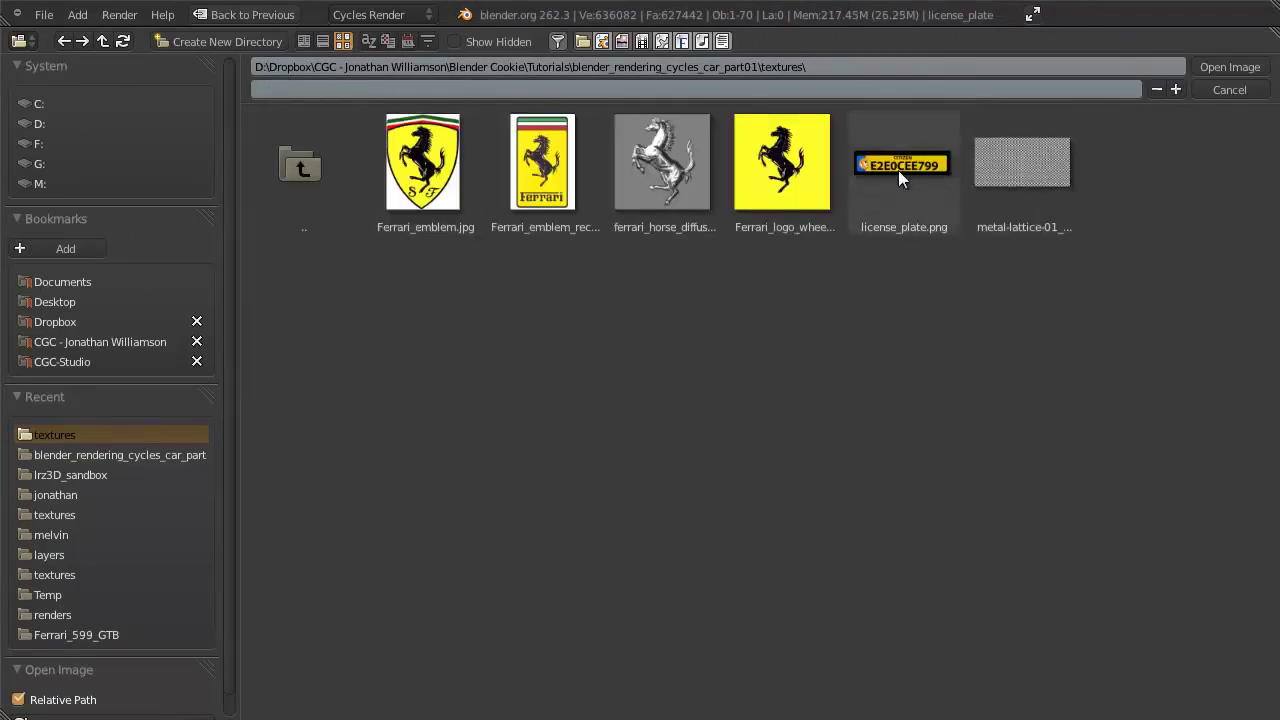
left_click(837, 389)
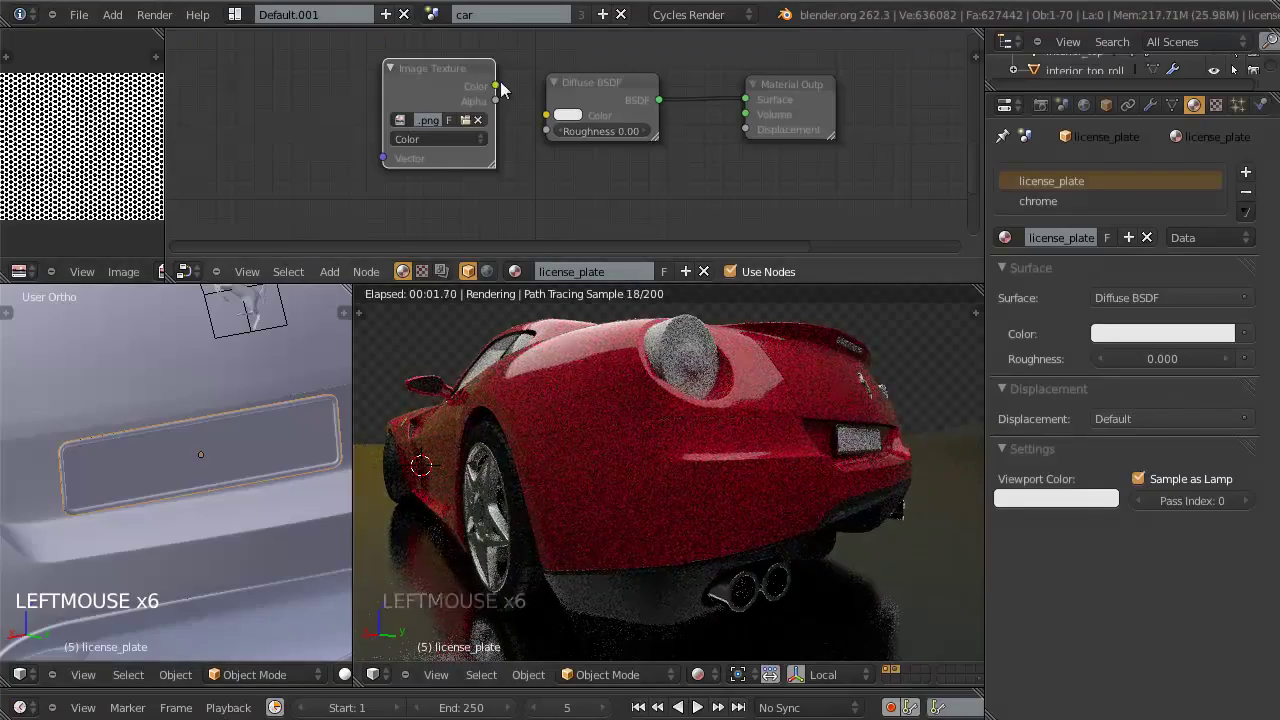
left_click(503, 91)
Step: Orbit the render to check the plate and tidy the shader node layout
middle_click(769, 452)
middle_click(930, 530)
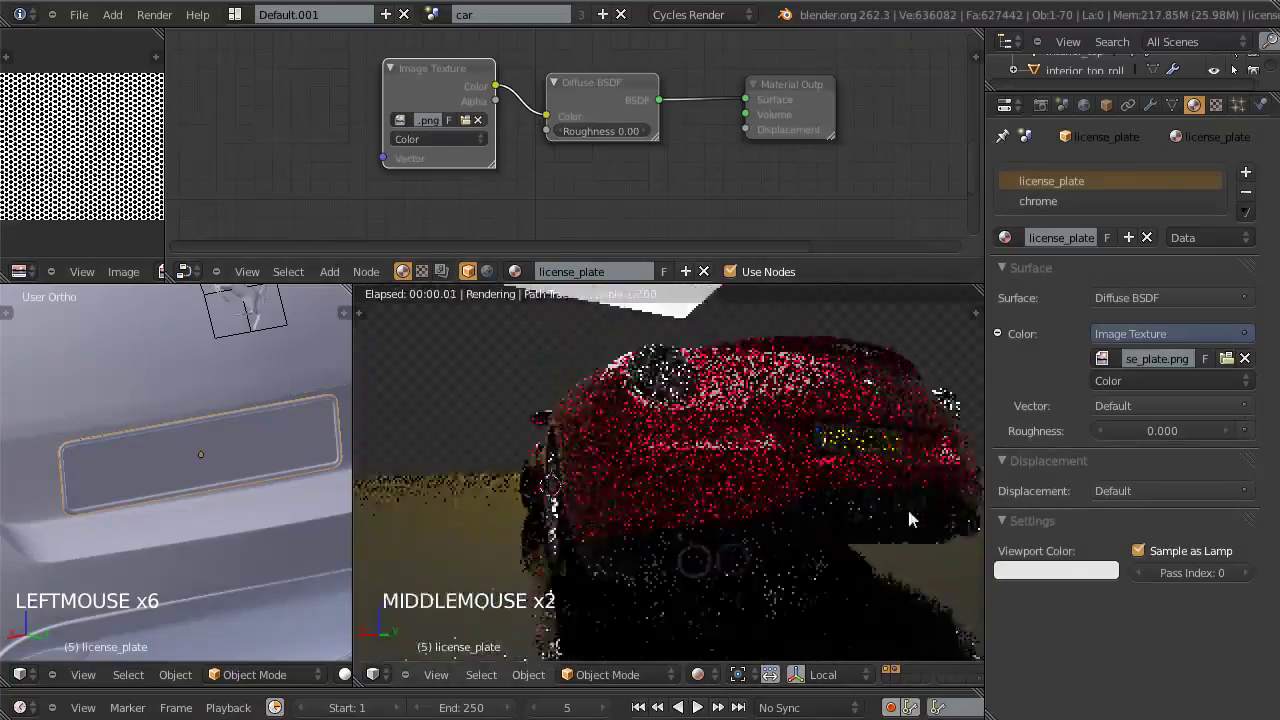
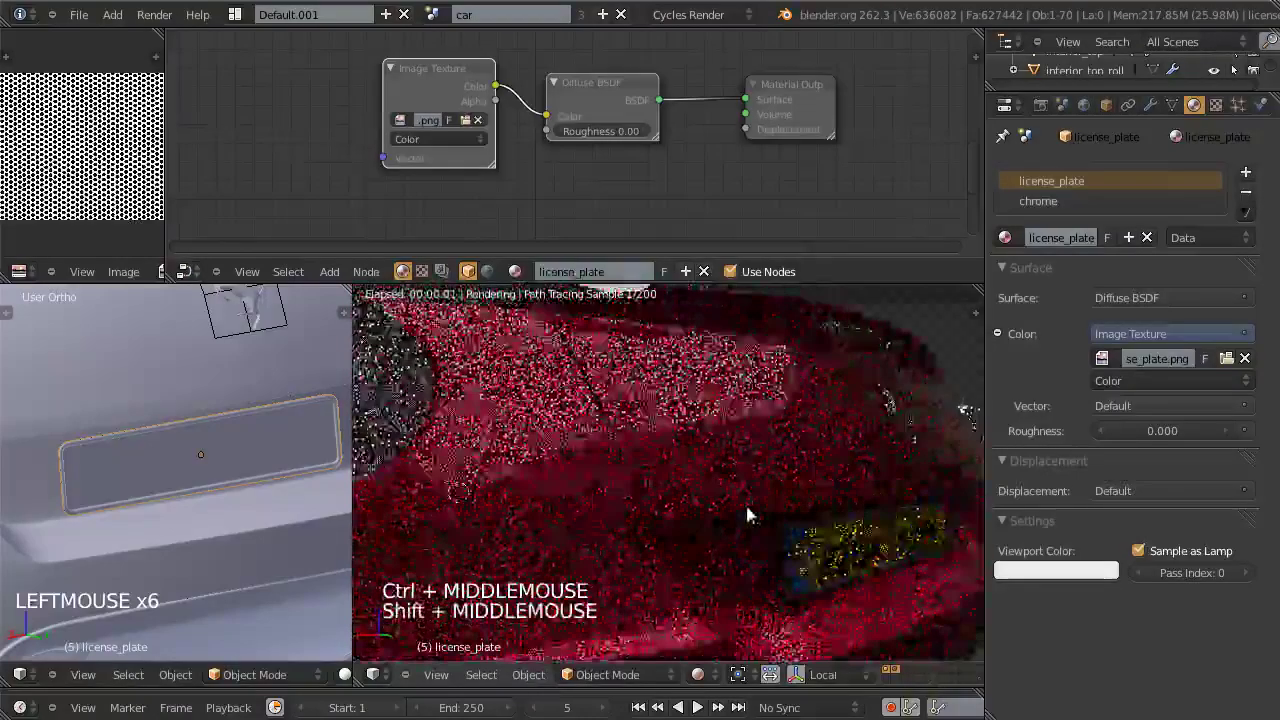
middle_click(778, 528)
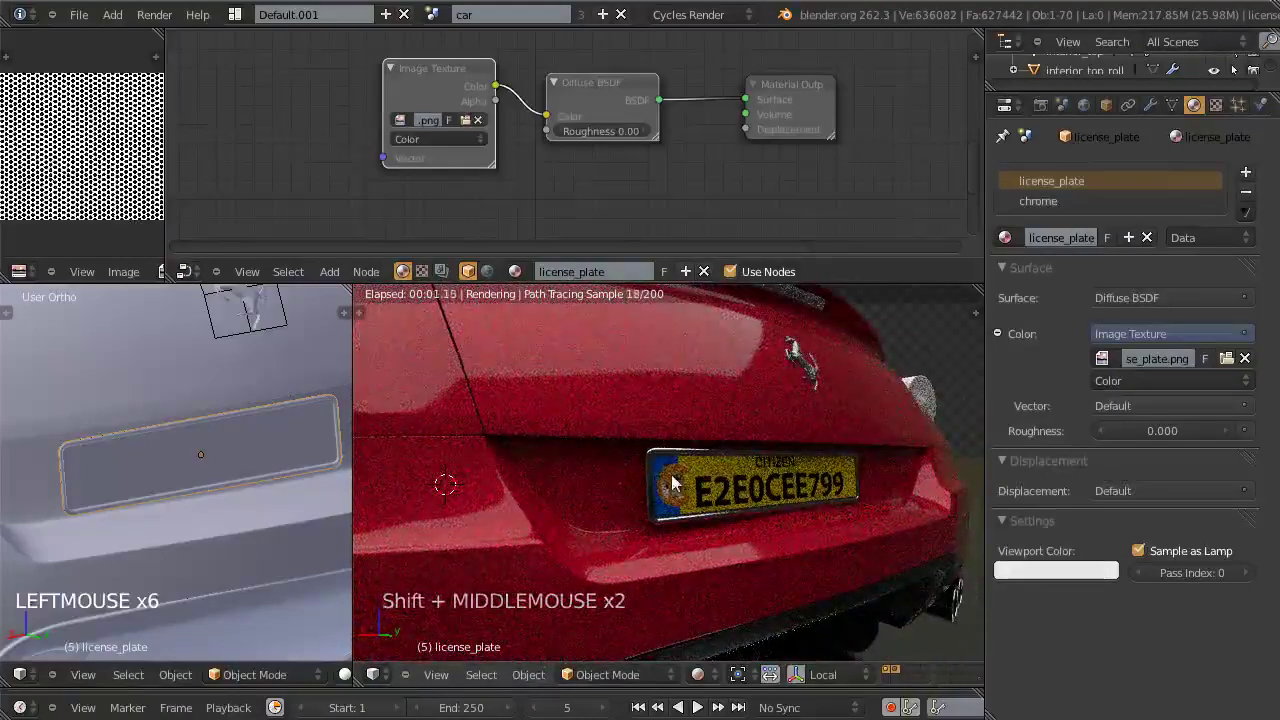
left_click(459, 72)
scroll("down", 3)
middle_click(566, 169)
left_click(572, 135)
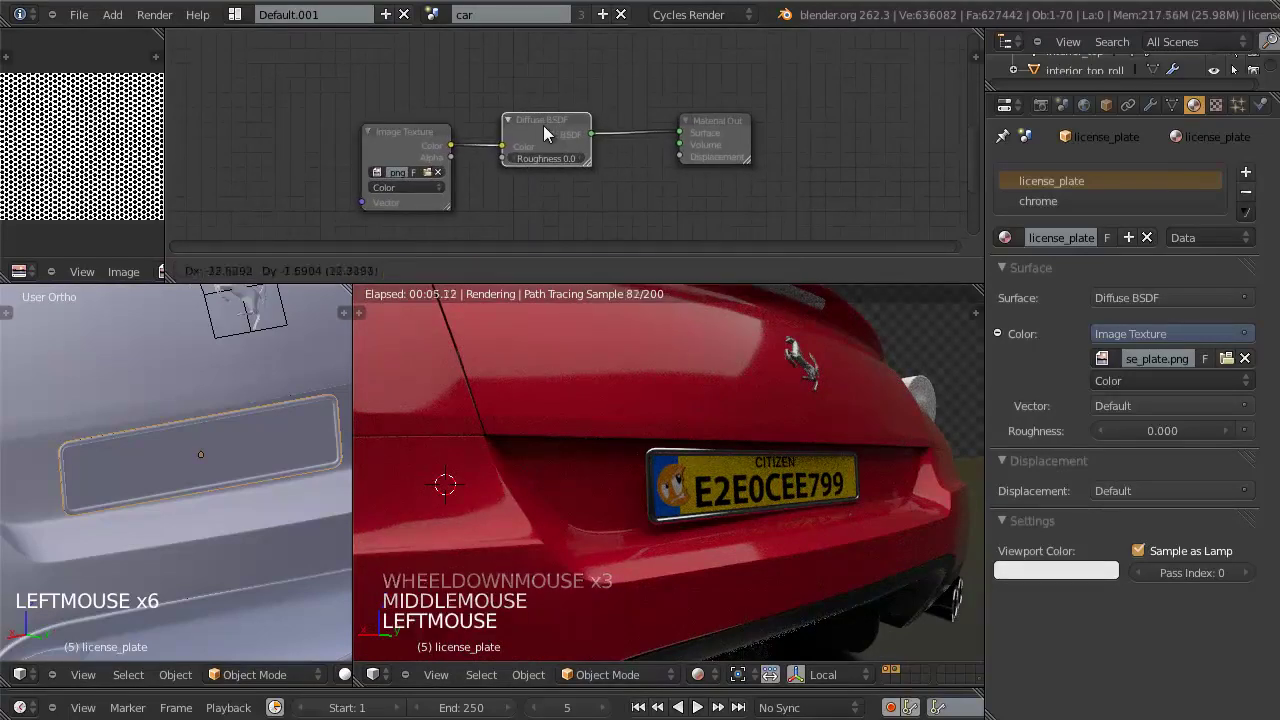
Step: Add a Glossy BSDF node placed above the textured diffuse shader
middle_click(702, 162)
key("shift+a")
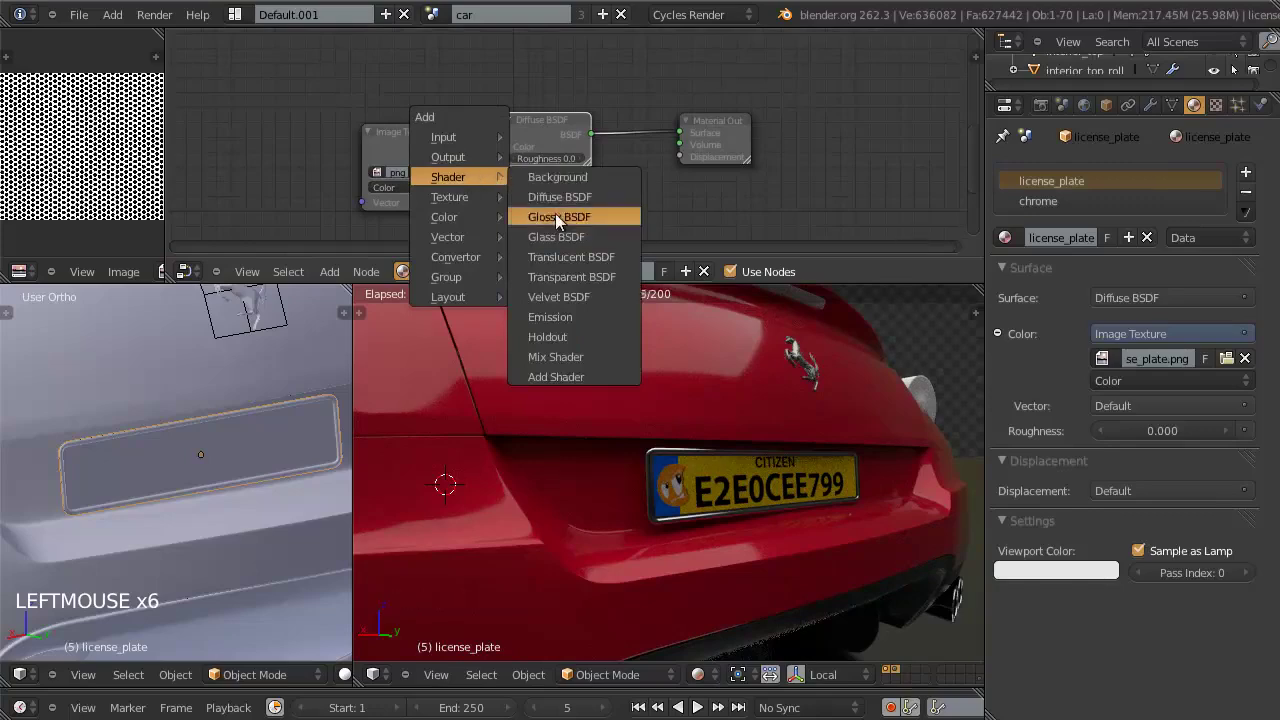
key("g")
left_click(712, 135)
left_click(795, 149)
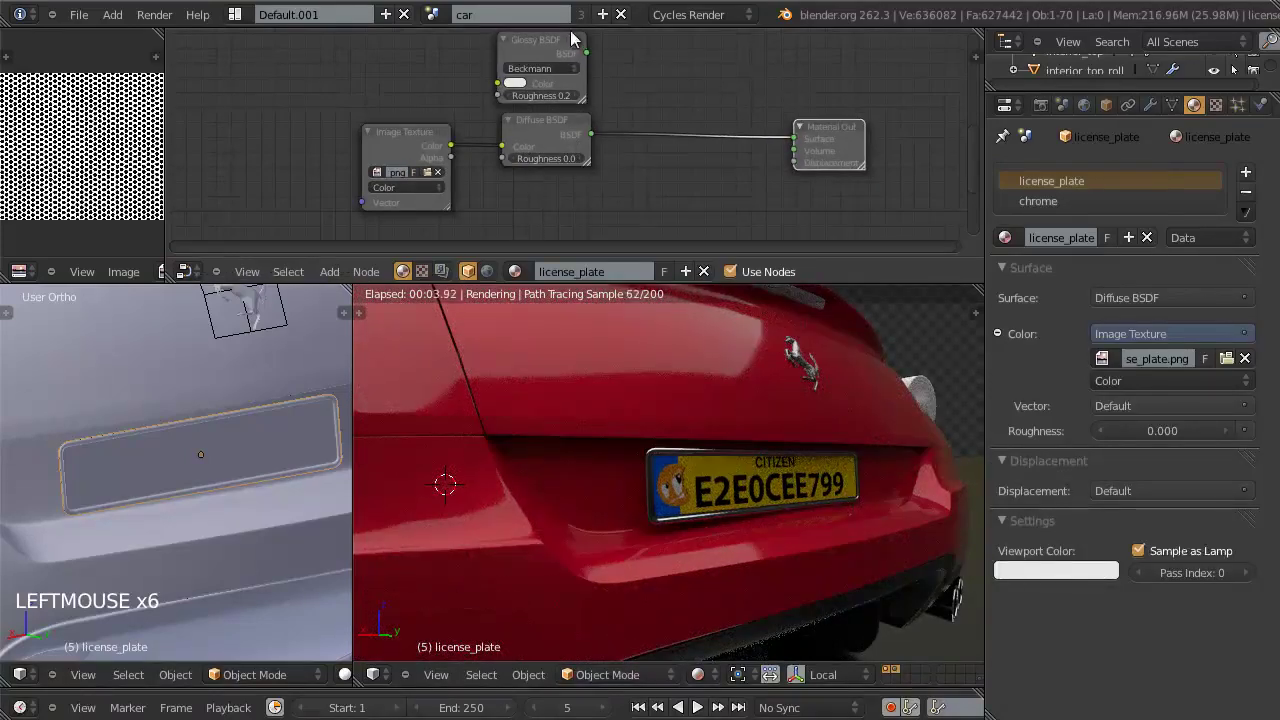
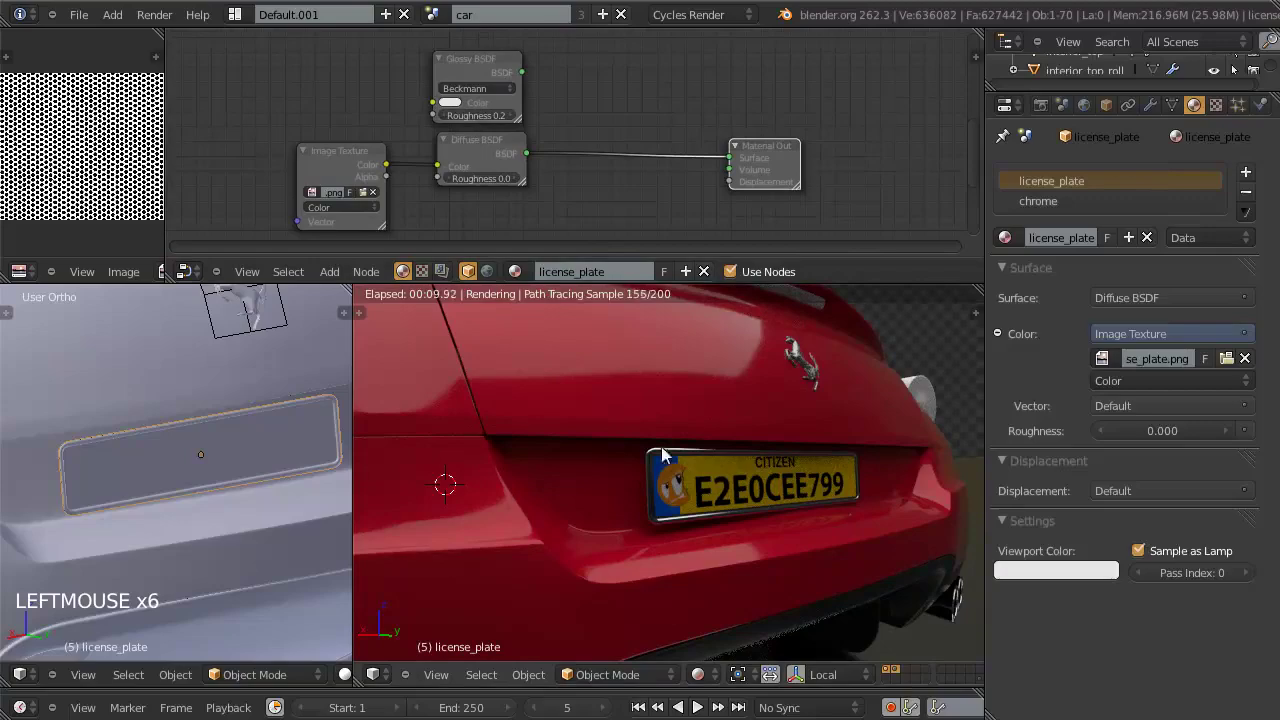
Step: Try an Add Shader node on the output link, delete it, and move the glossy node below the diffuse
key("shift+a")
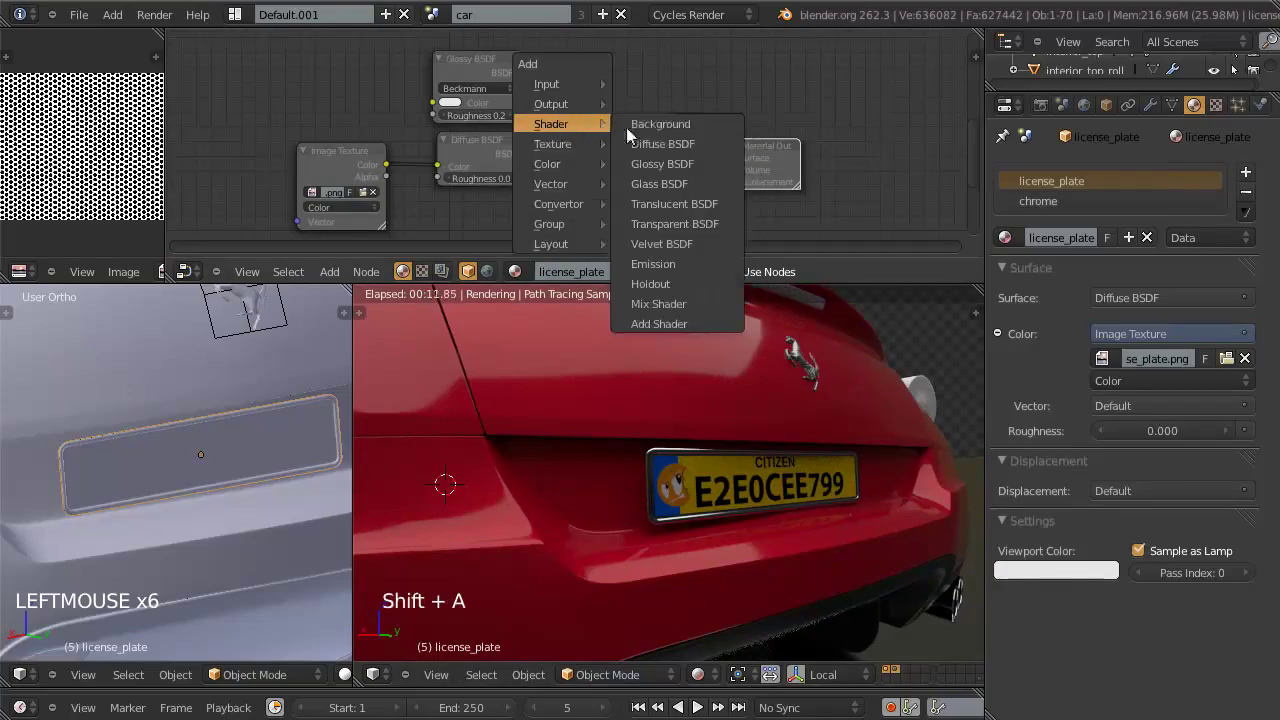
key("g")
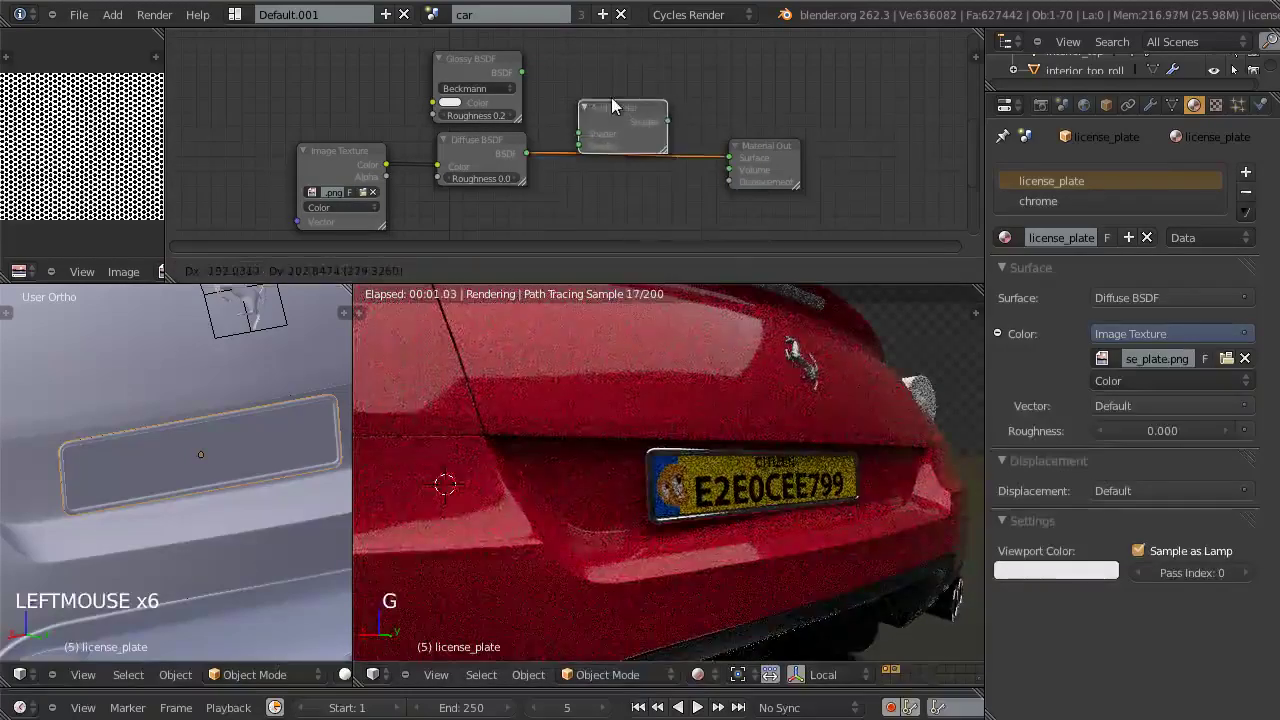
left_click(562, 110)
left_click(574, 128)
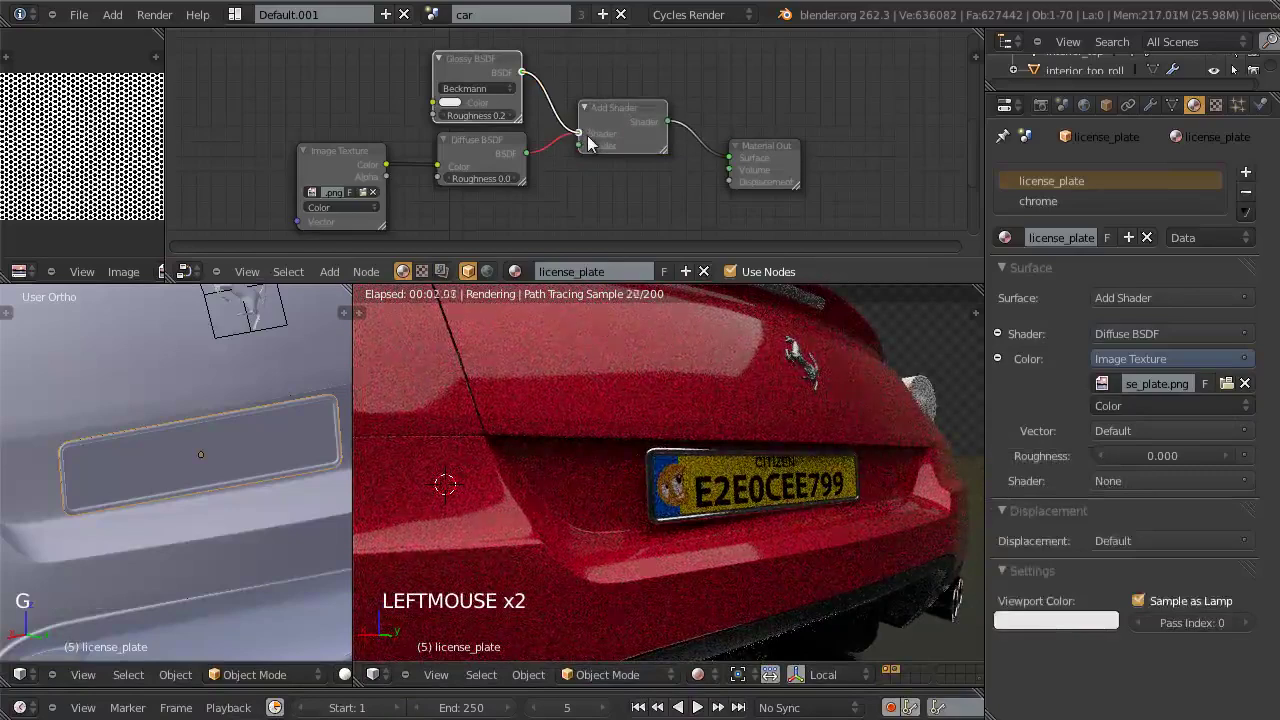
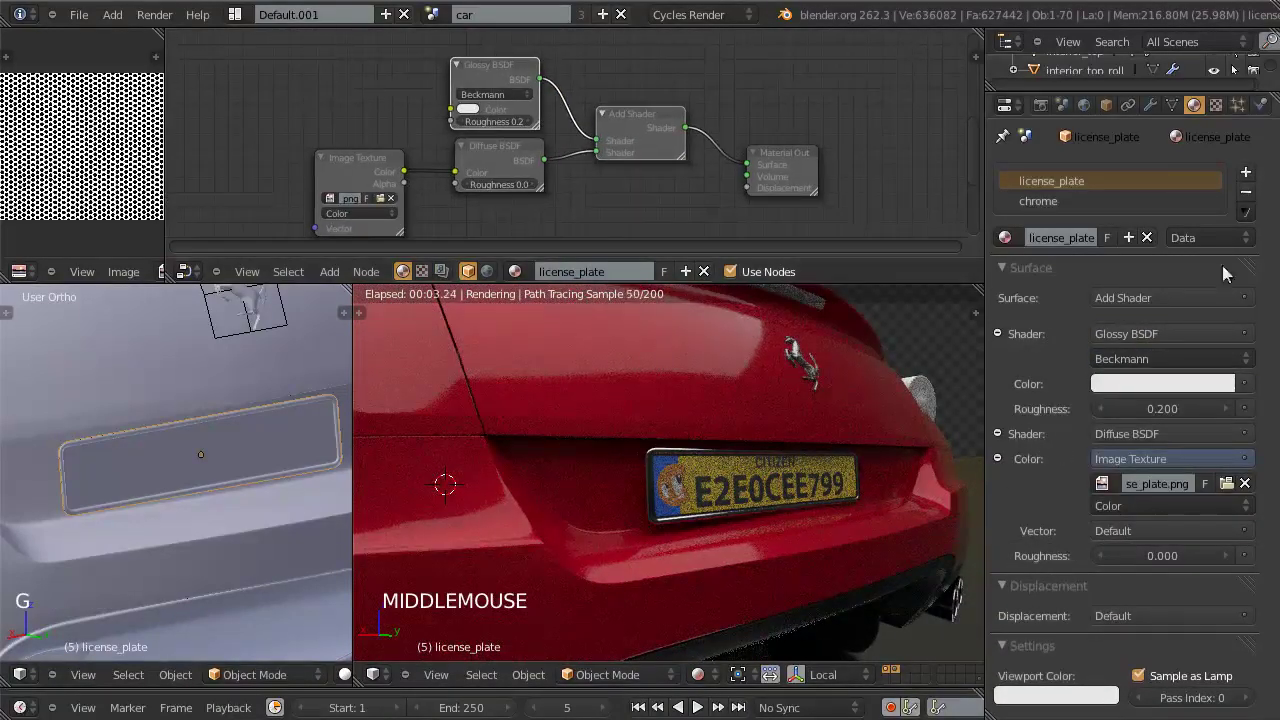
left_click(519, 73)
left_click(651, 120)
key("x")
left_click(501, 77)
middle_click(665, 149)
key("shift+a")
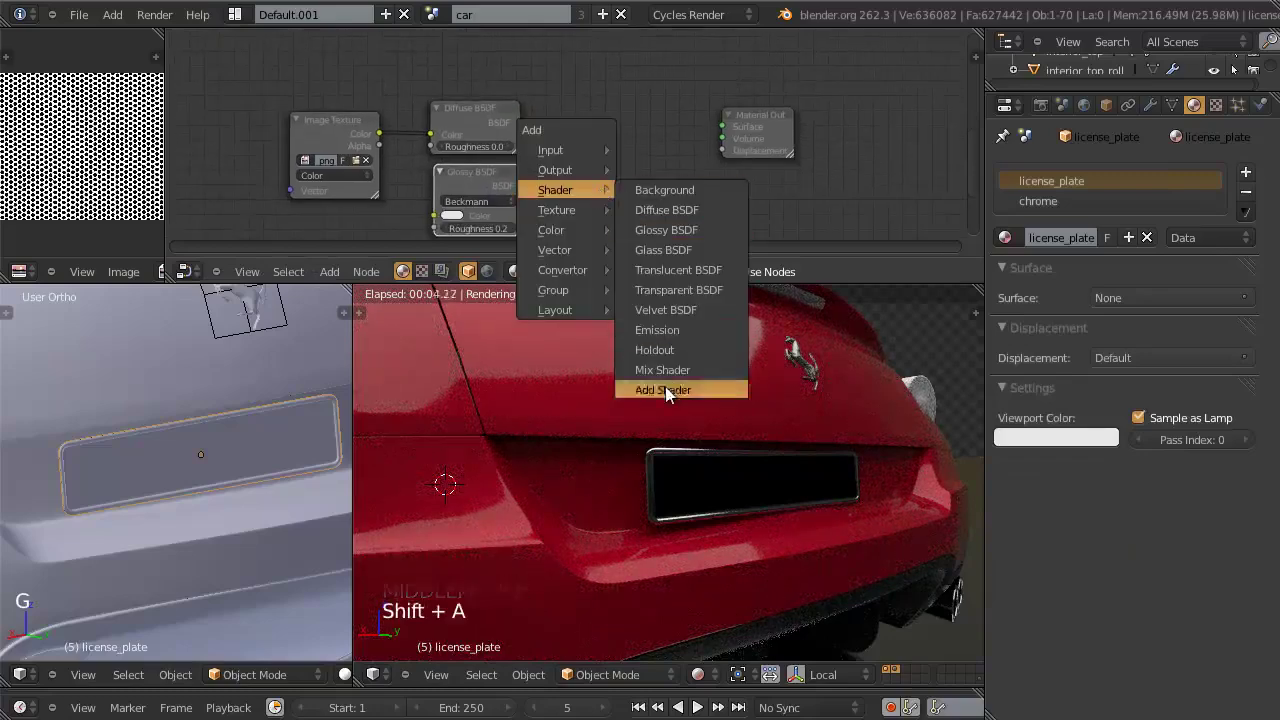
Step: Insert a Mix Shader combining the diffuse and glossy shaders into the Material Output surface
key("g")
left_click(564, 55)
left_click(530, 131)
left_click(536, 184)
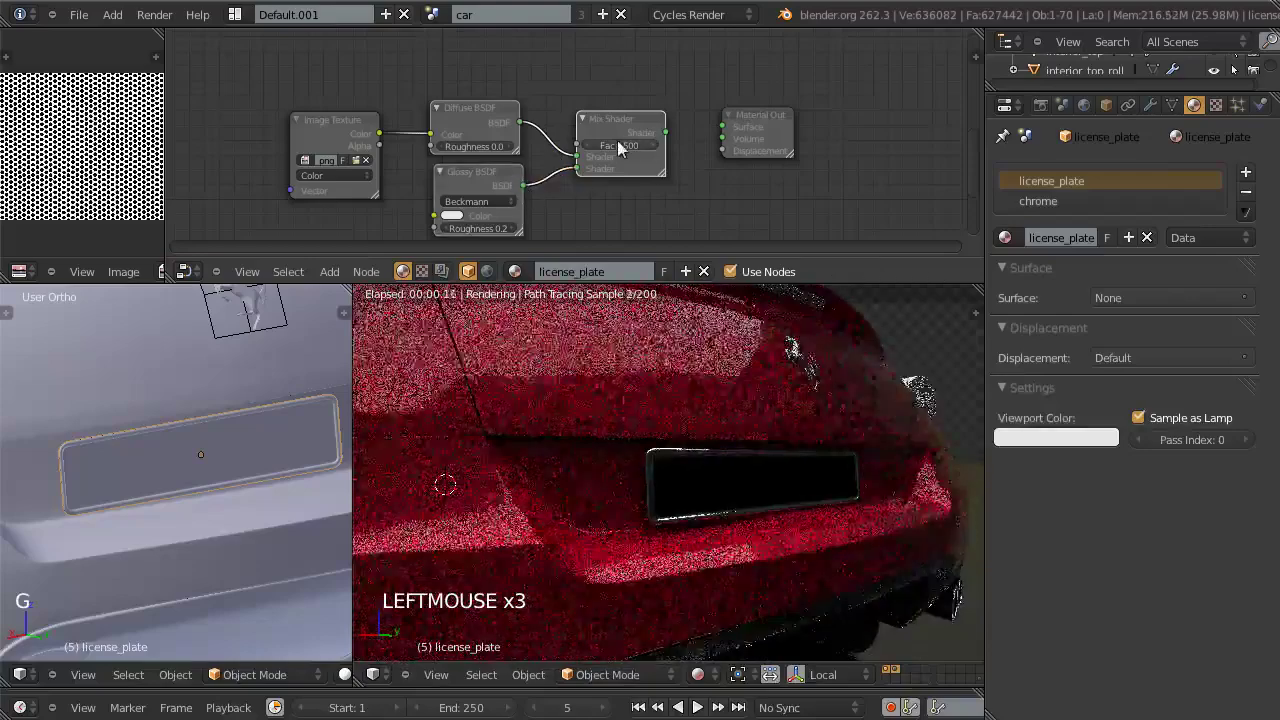
left_click(598, 84)
left_click(690, 124)
left_click(680, 126)
key("shift+a")
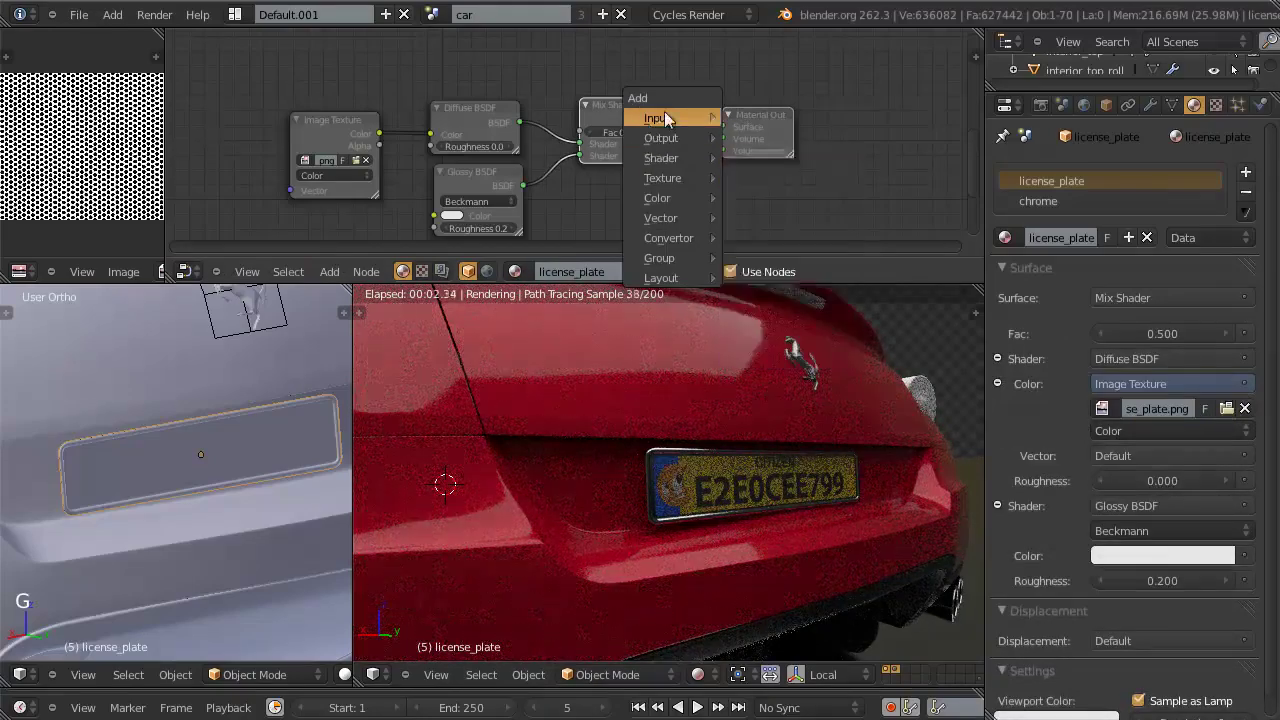
Step: Add a Fresnel node at IOR 1.6 and use it as the Mix Shader factor
key("g")
left_click(512, 85)
left_click(538, 59)
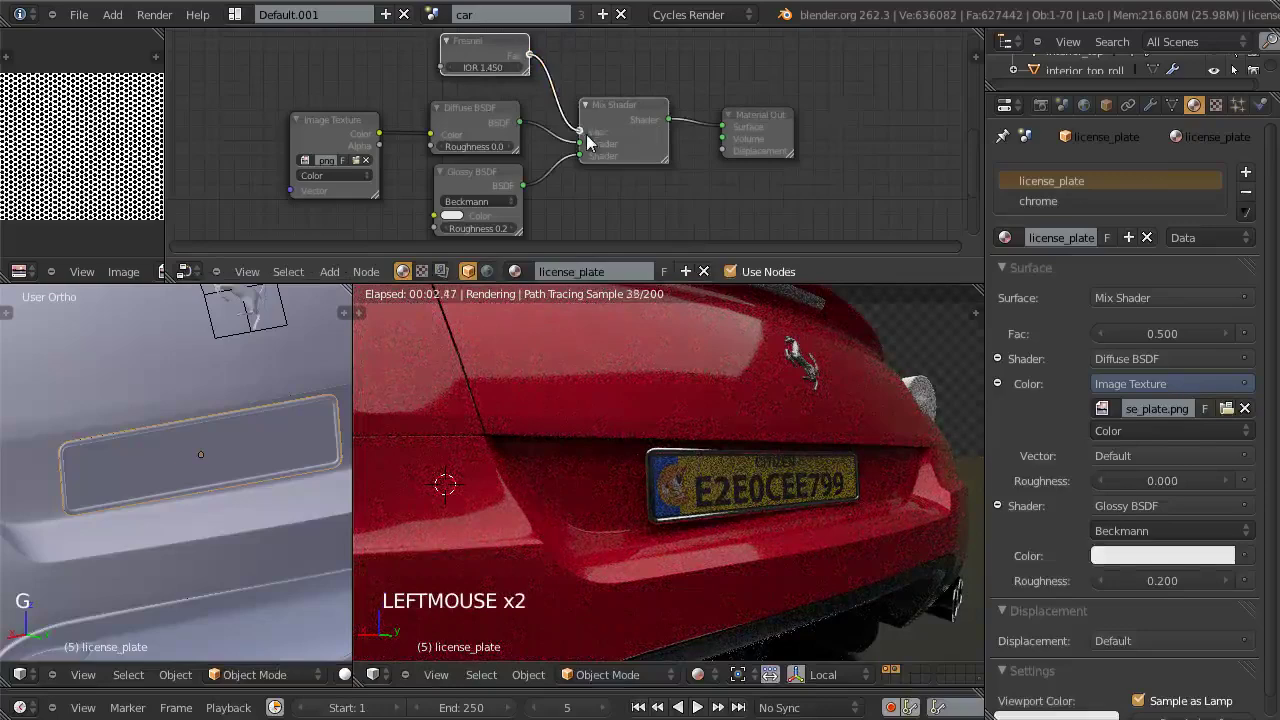
left_click(497, 49)
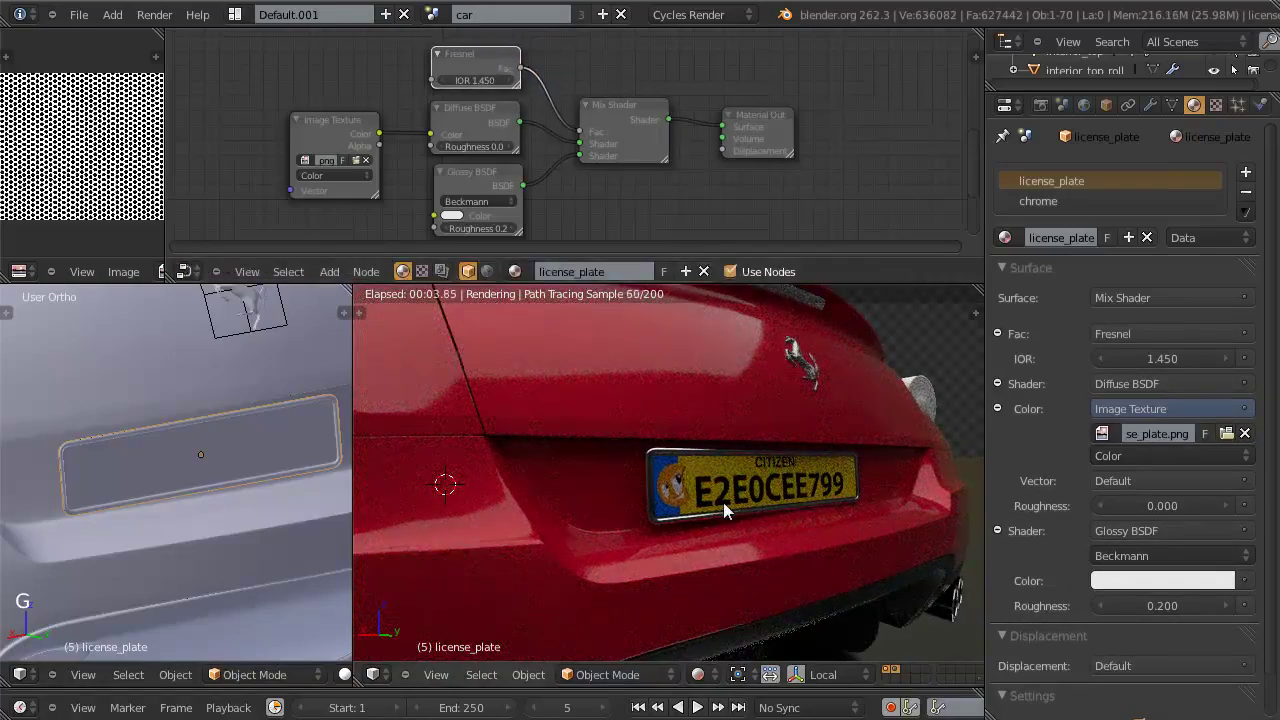
Step: Orbit the rendered view around the plate and car to check the material, saving the file
middle_click(751, 476)
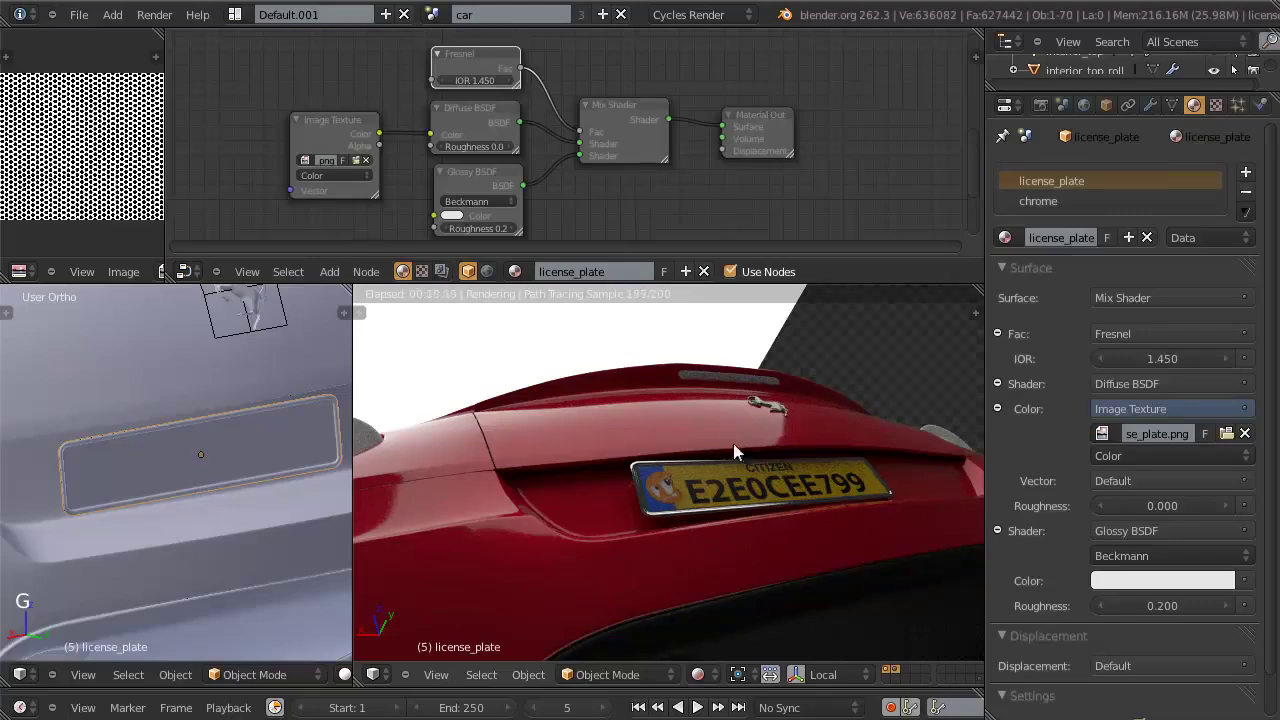
middle_click(730, 451)
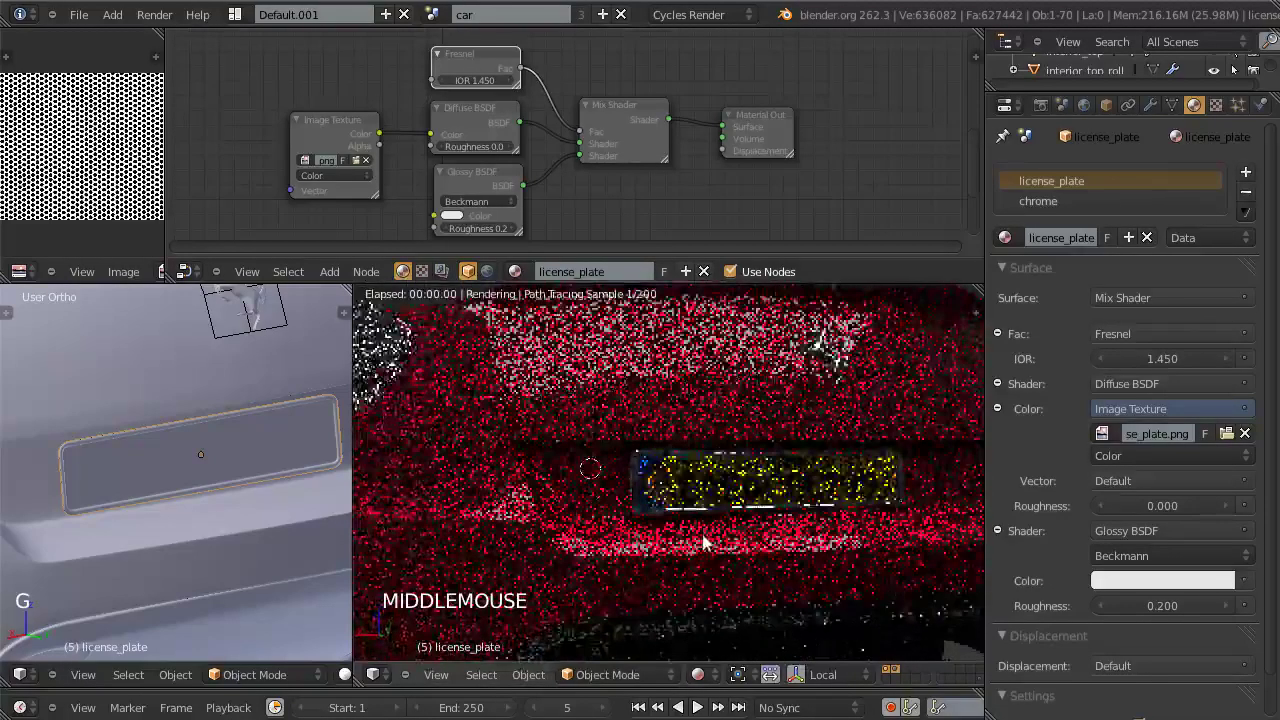
middle_click(716, 534)
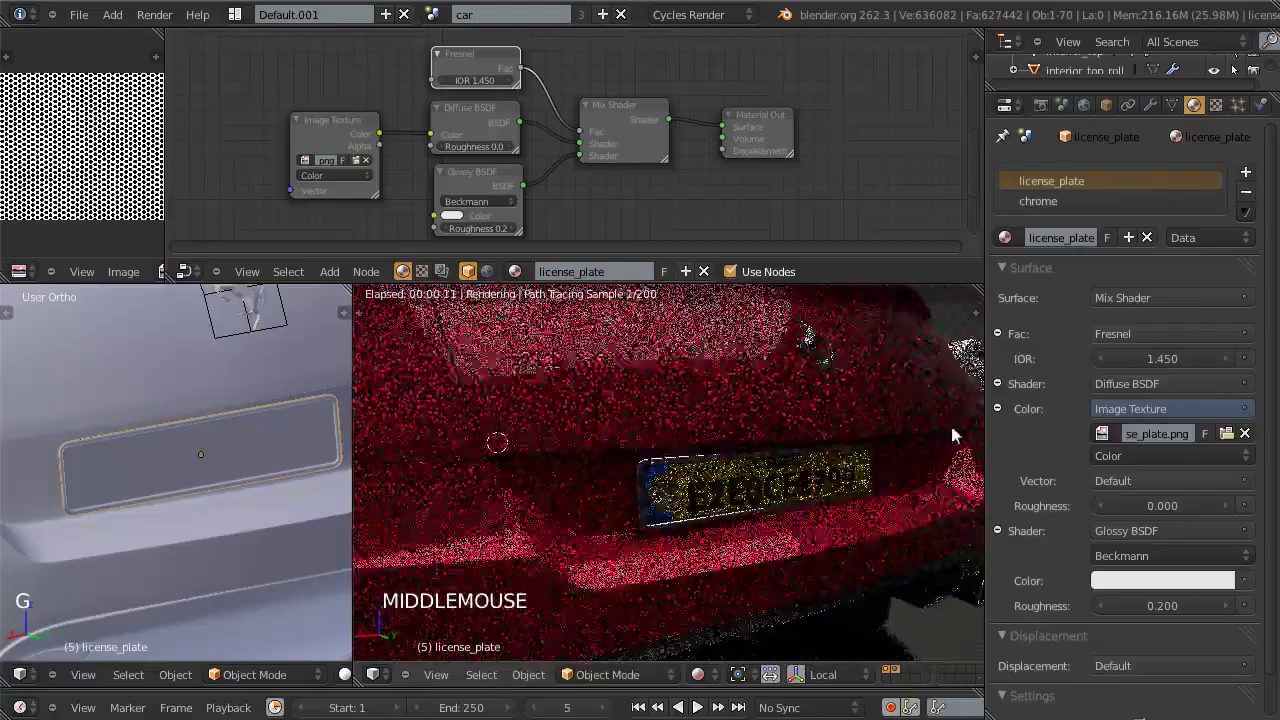
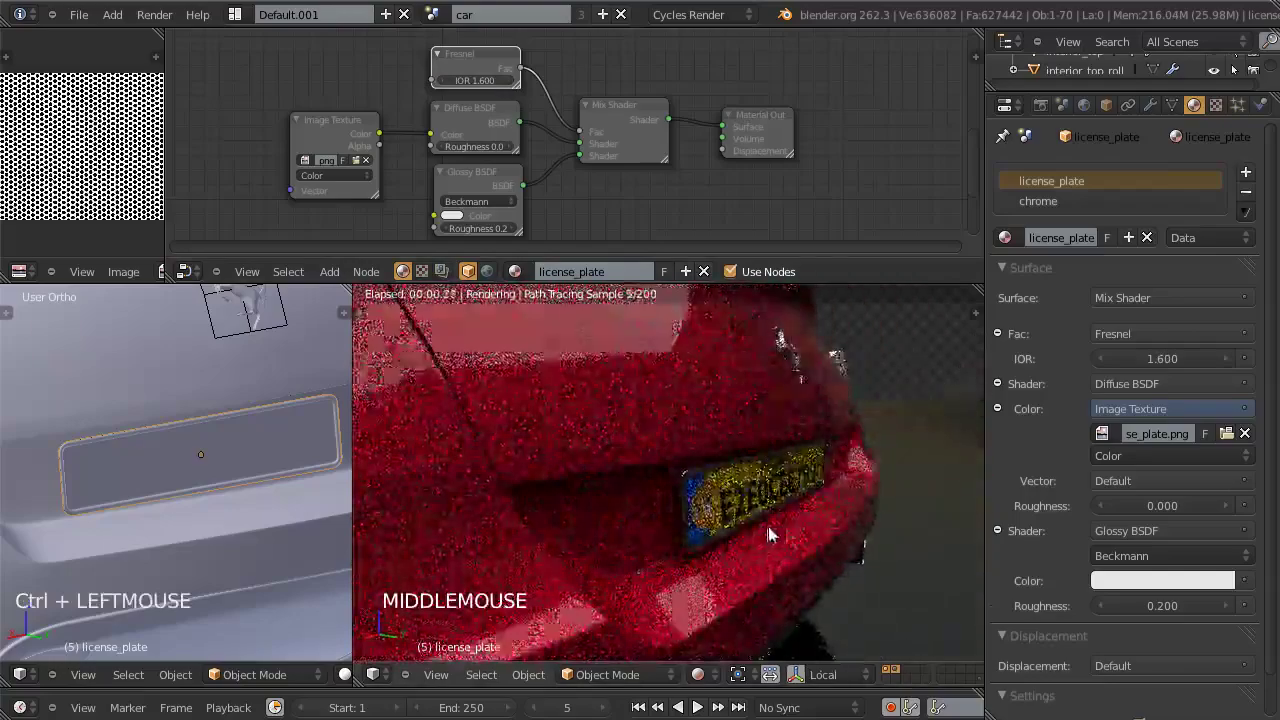
middle_click(816, 512)
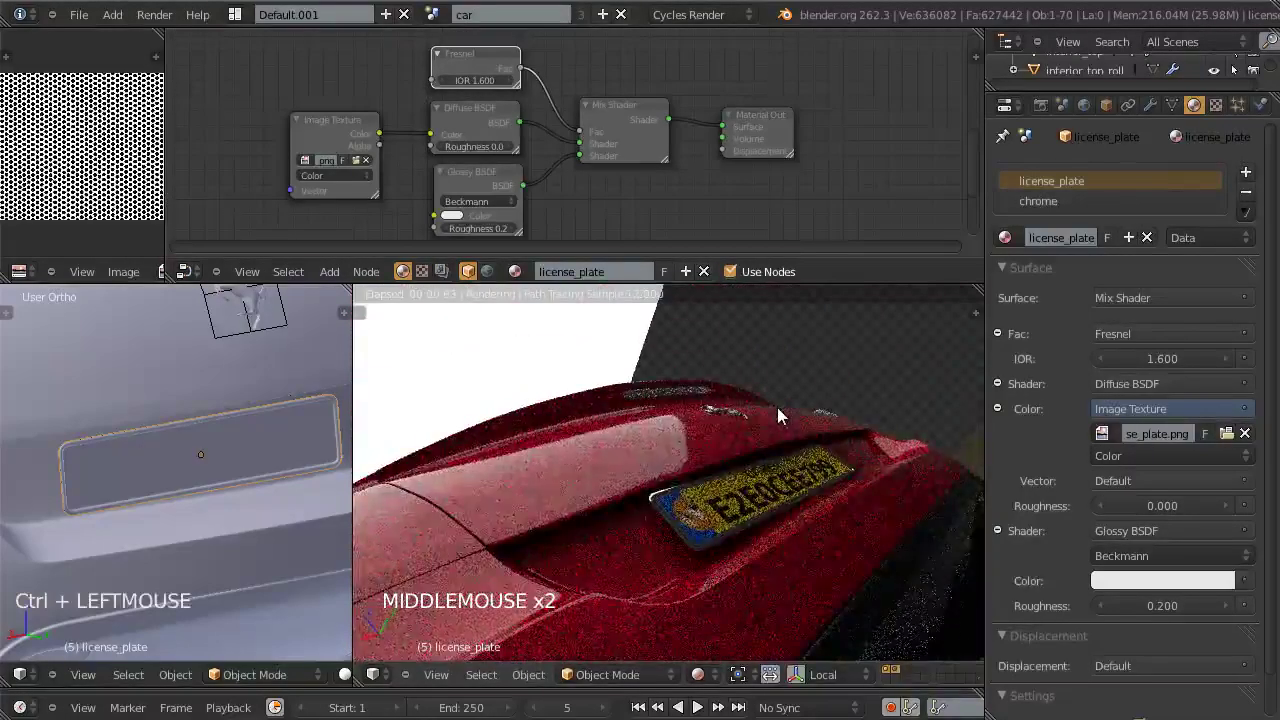
scroll("down", 3)
middle_click(780, 356)
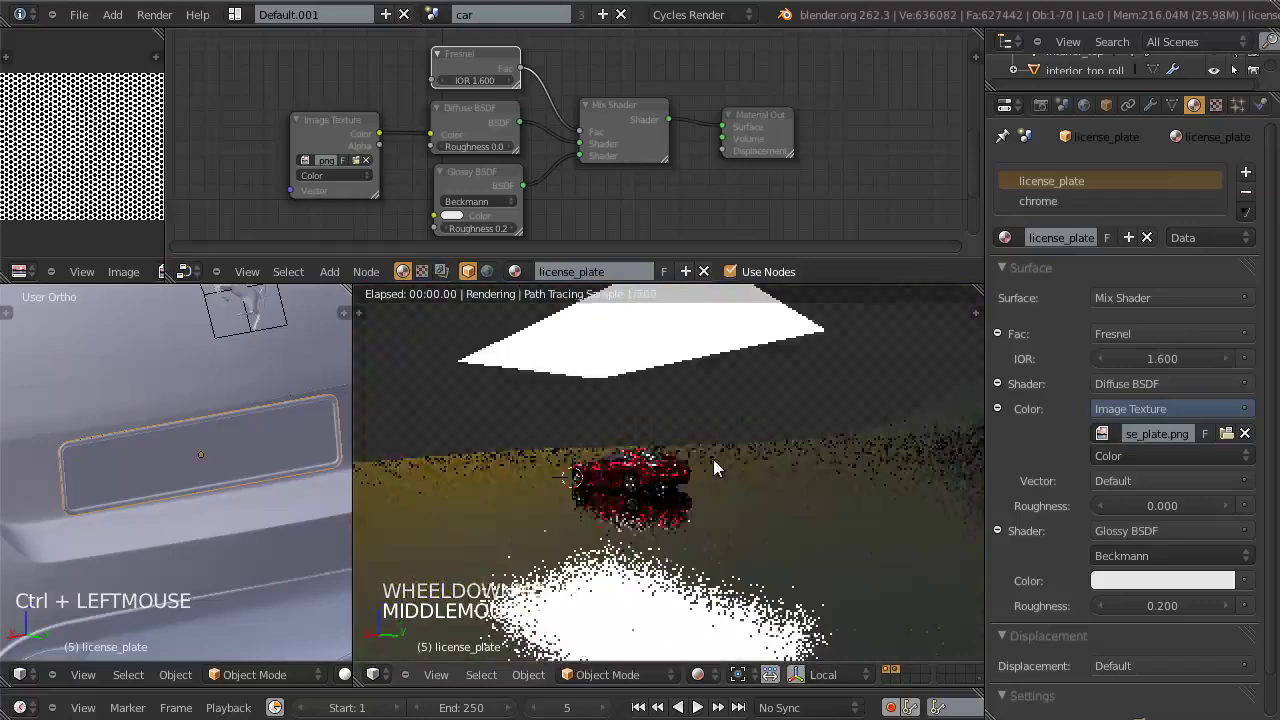
scroll("up", 3)
middle_click(711, 471)
middle_click(738, 497)
middle_click(713, 547)
middle_click(852, 540)
key("ctrl+w")
scroll("up", 3)
middle_click(788, 512)
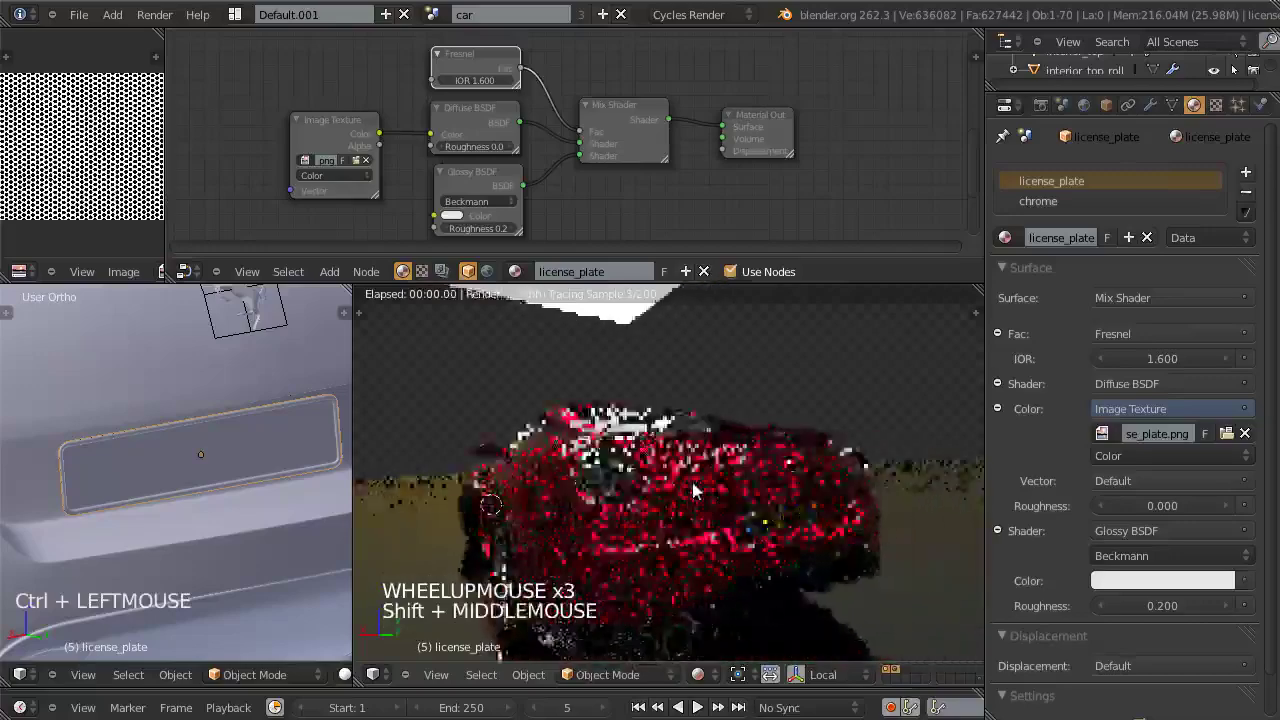
scroll("up", 3)
scroll("down", 3)
middle_click(643, 507)
scroll("down", 3)
middle_click(201, 454)
middle_click(190, 435)
middle_click(199, 458)
middle_click(285, 481)
scroll("up", 3)
Step: Select the taillights object to work on next
right_click(147, 433)
key("z")
scroll("up", 3)
Step: Isolate the taillights in local view and toggle Edit Mode to look over the mesh
key("z")
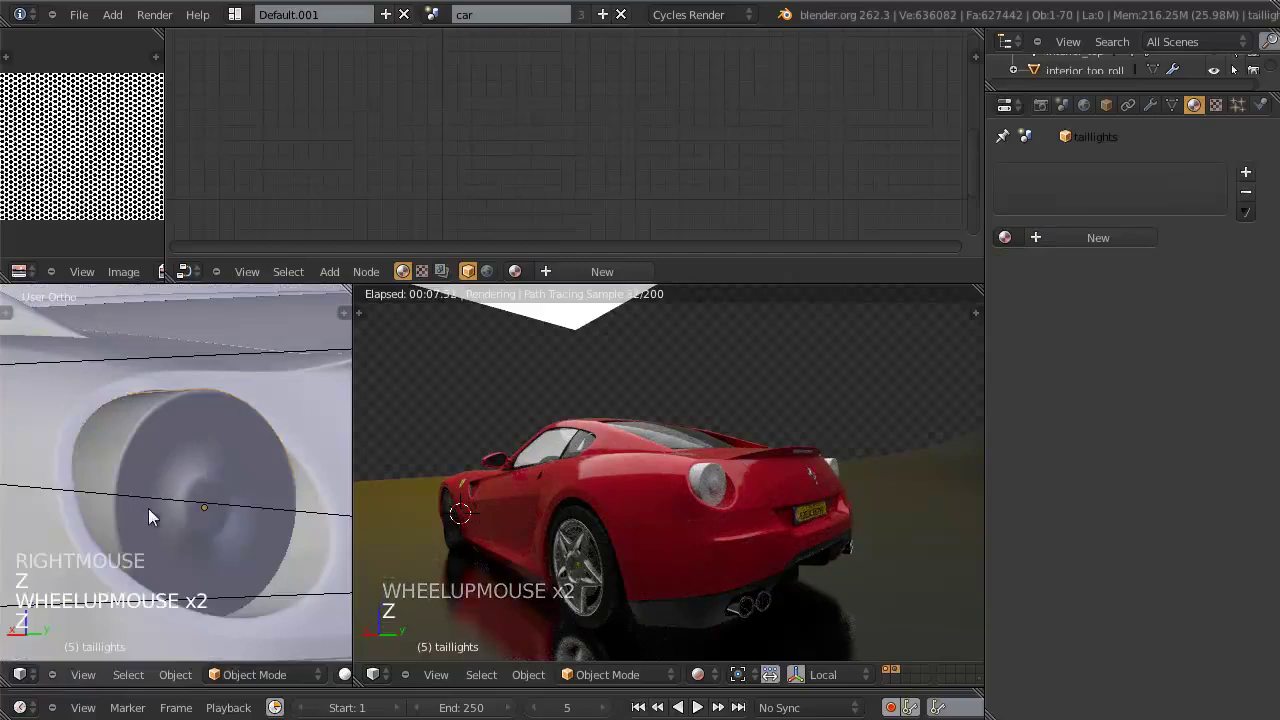
key("g")
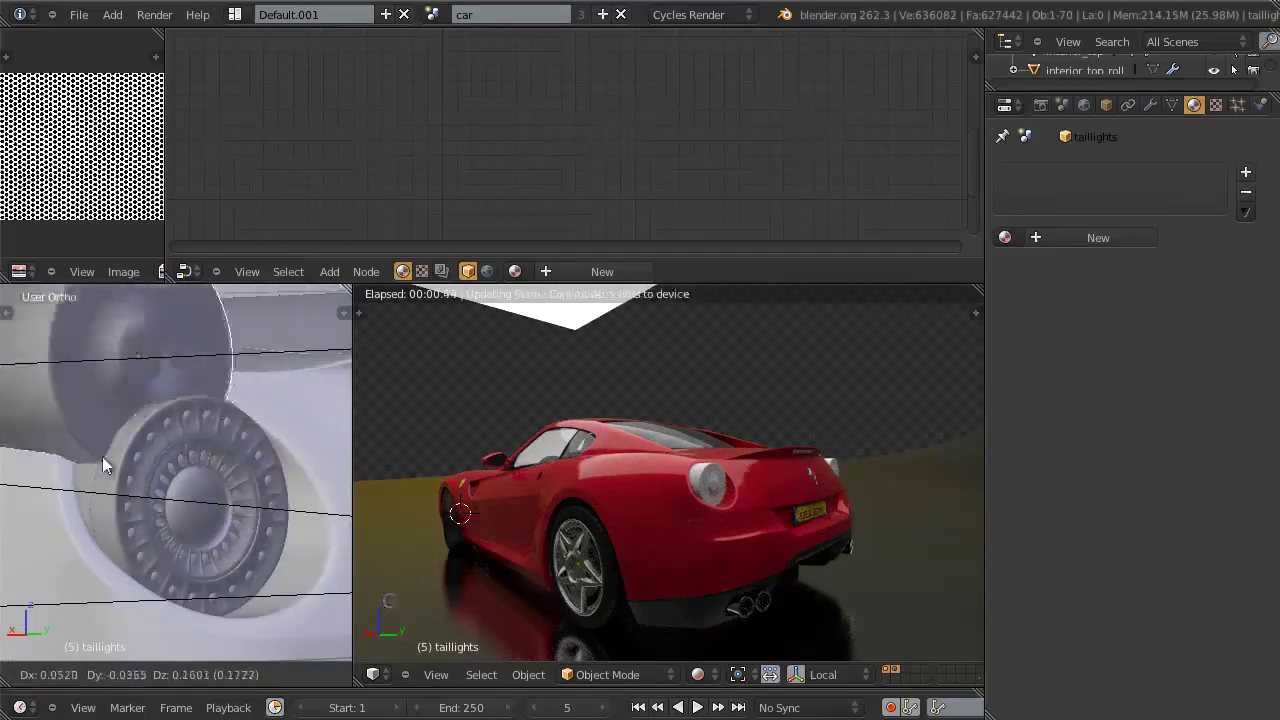
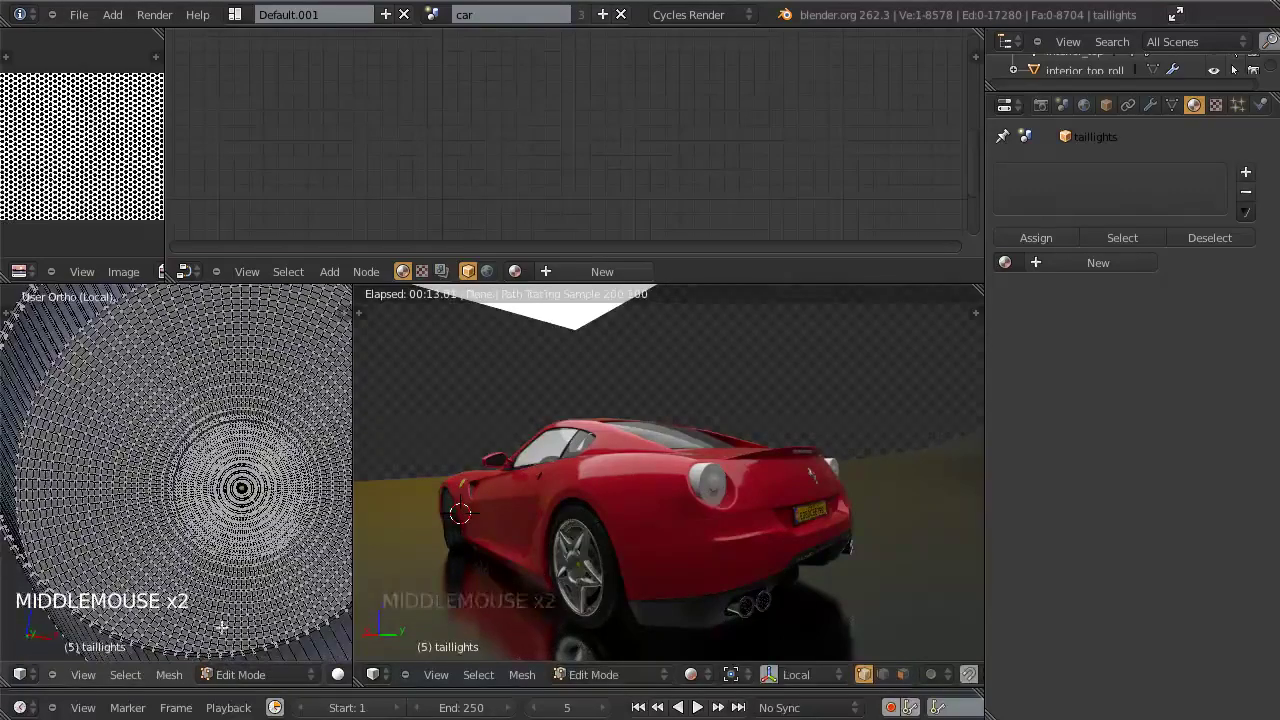
scroll("down", 3)
key("Tab")
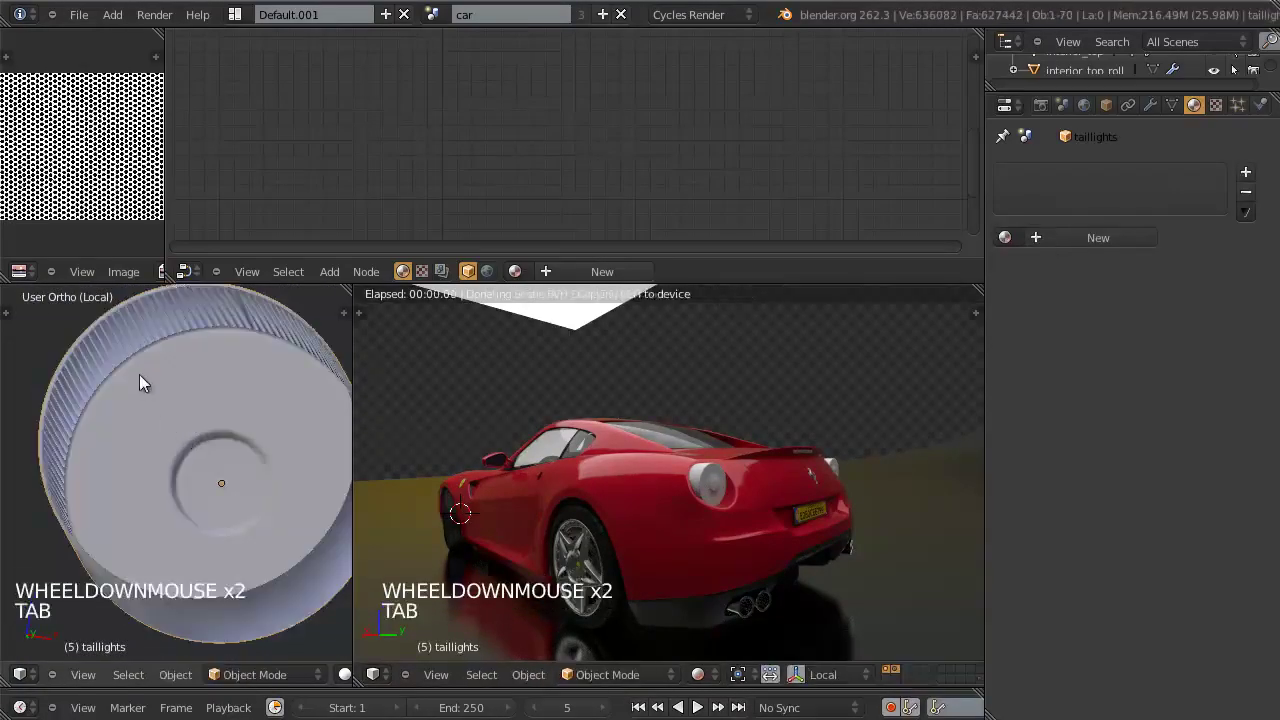
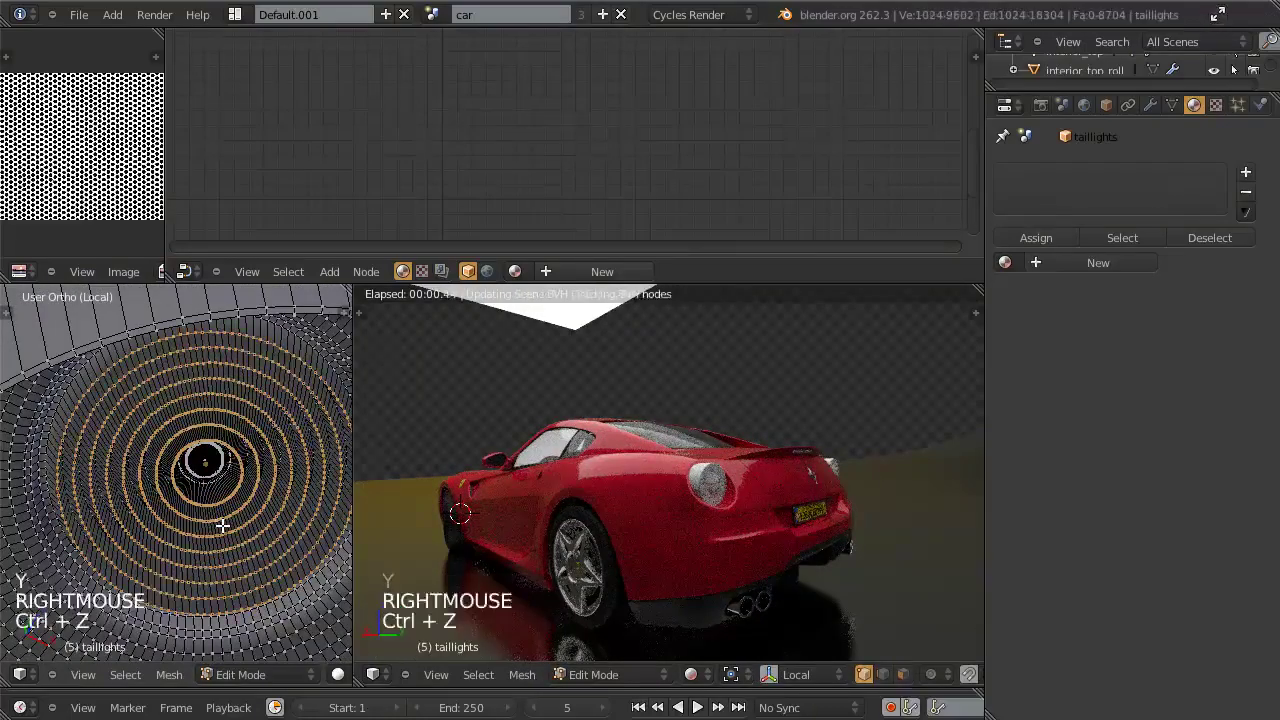
key("ctrl+z")
key("g")
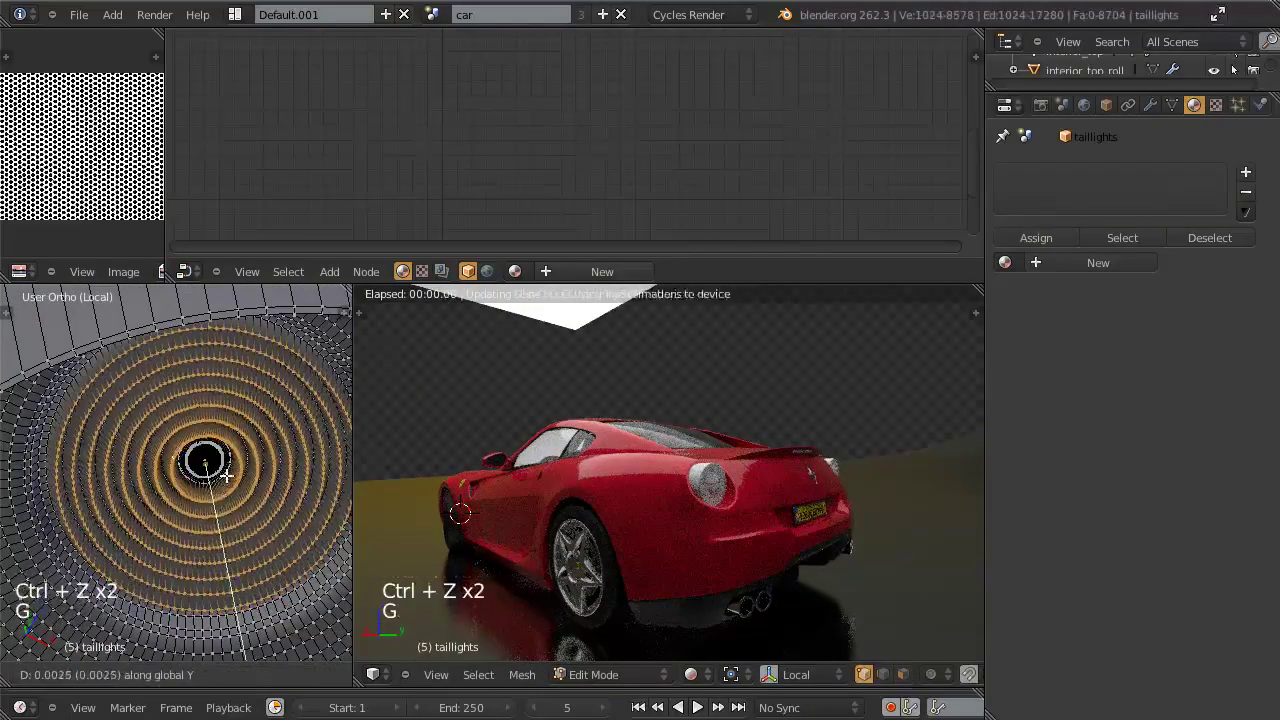
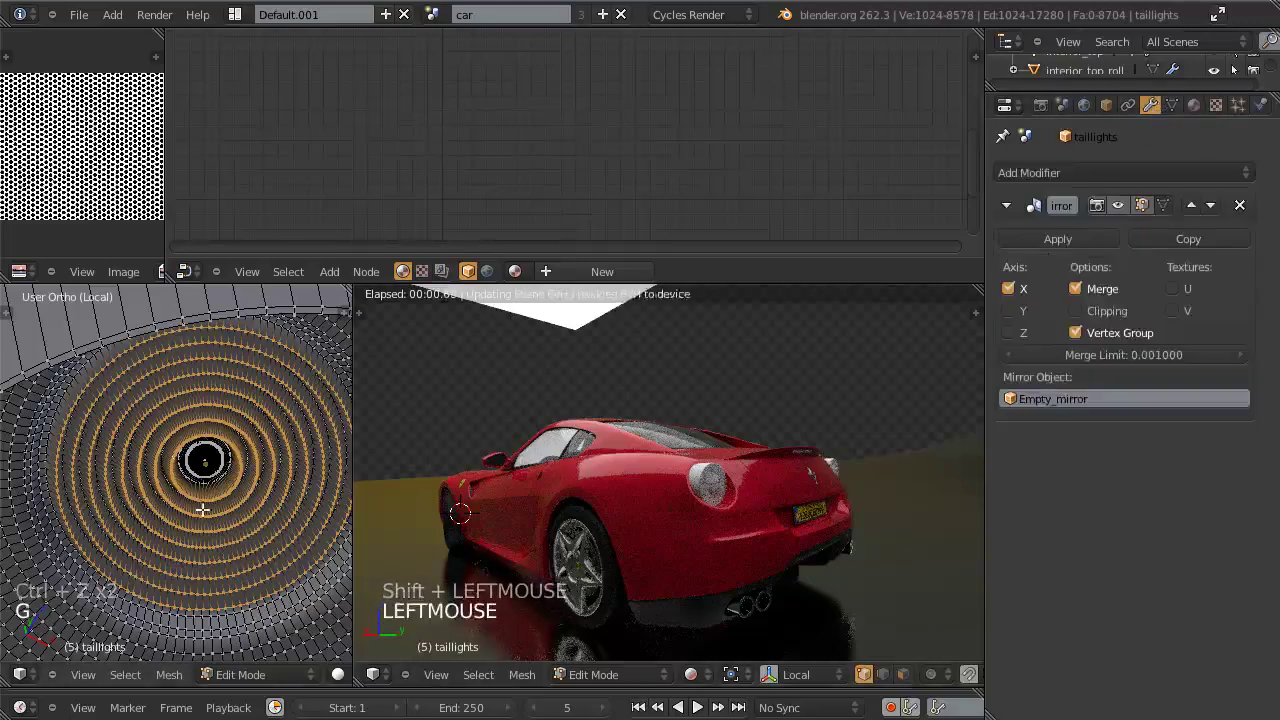
key("Tab")
Step: Orbit around the taillight, then leave local view to show the whole car again
middle_click(203, 491)
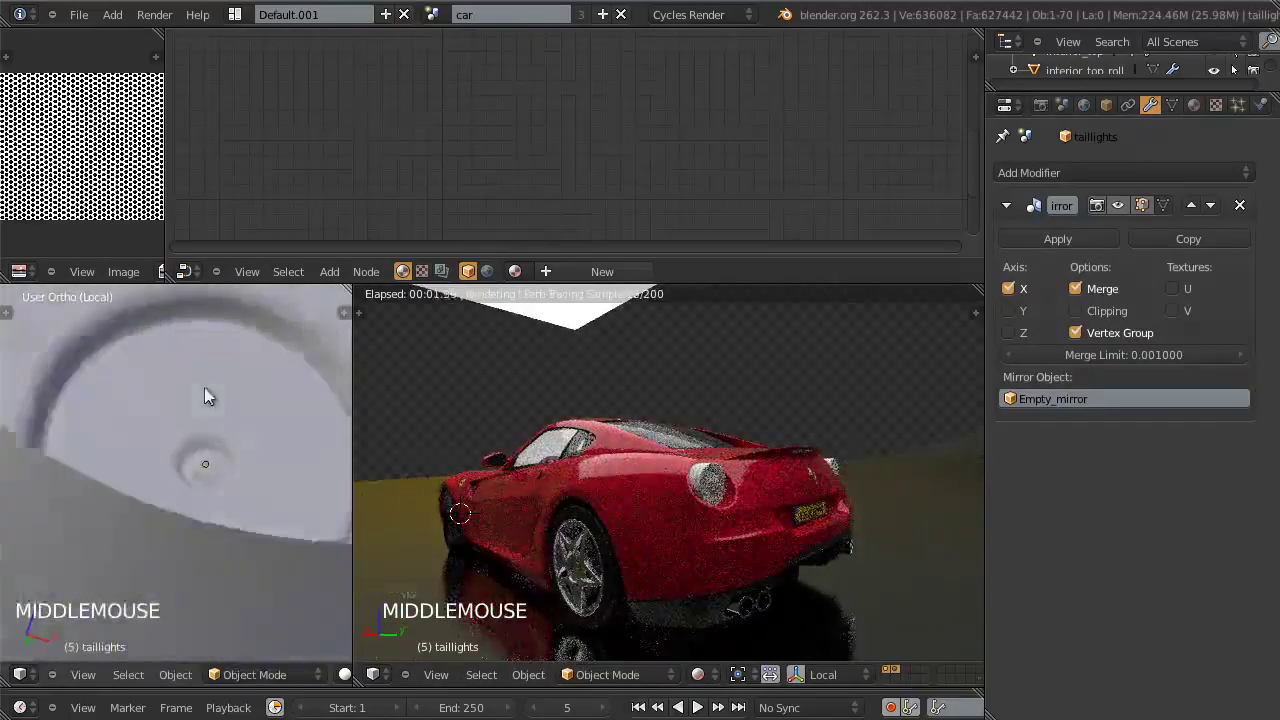
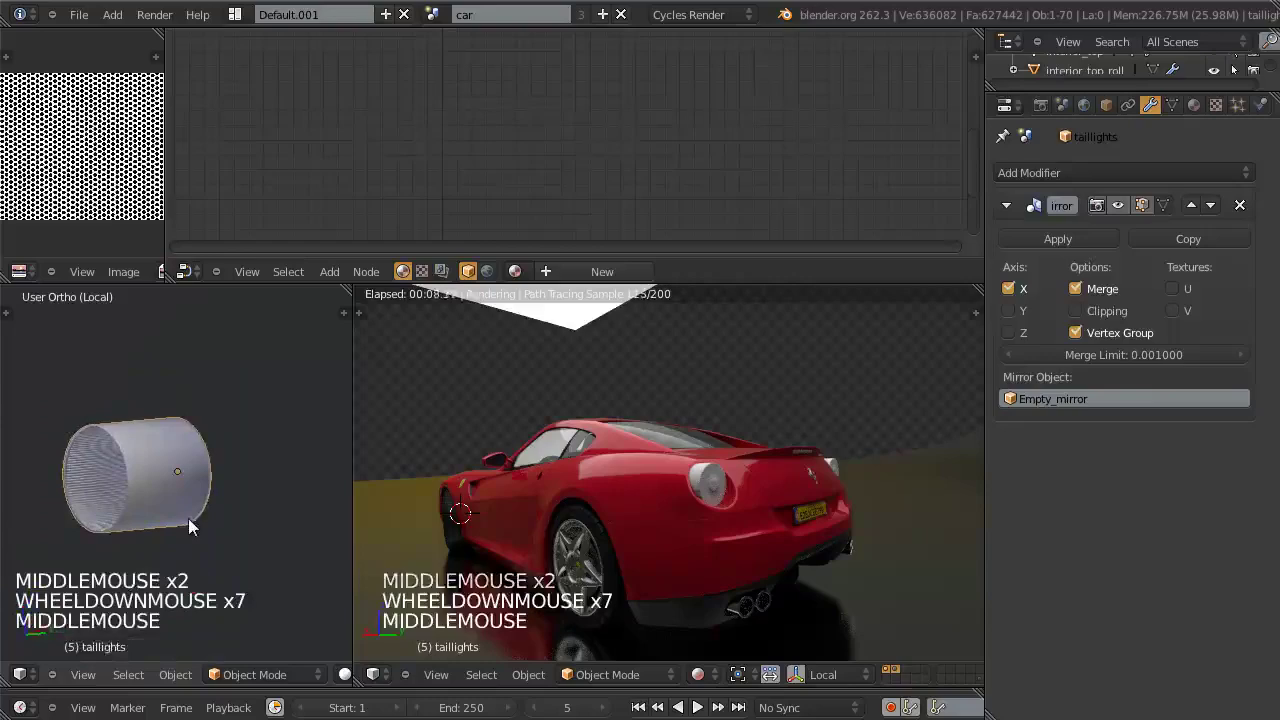
key("KP_Divide")
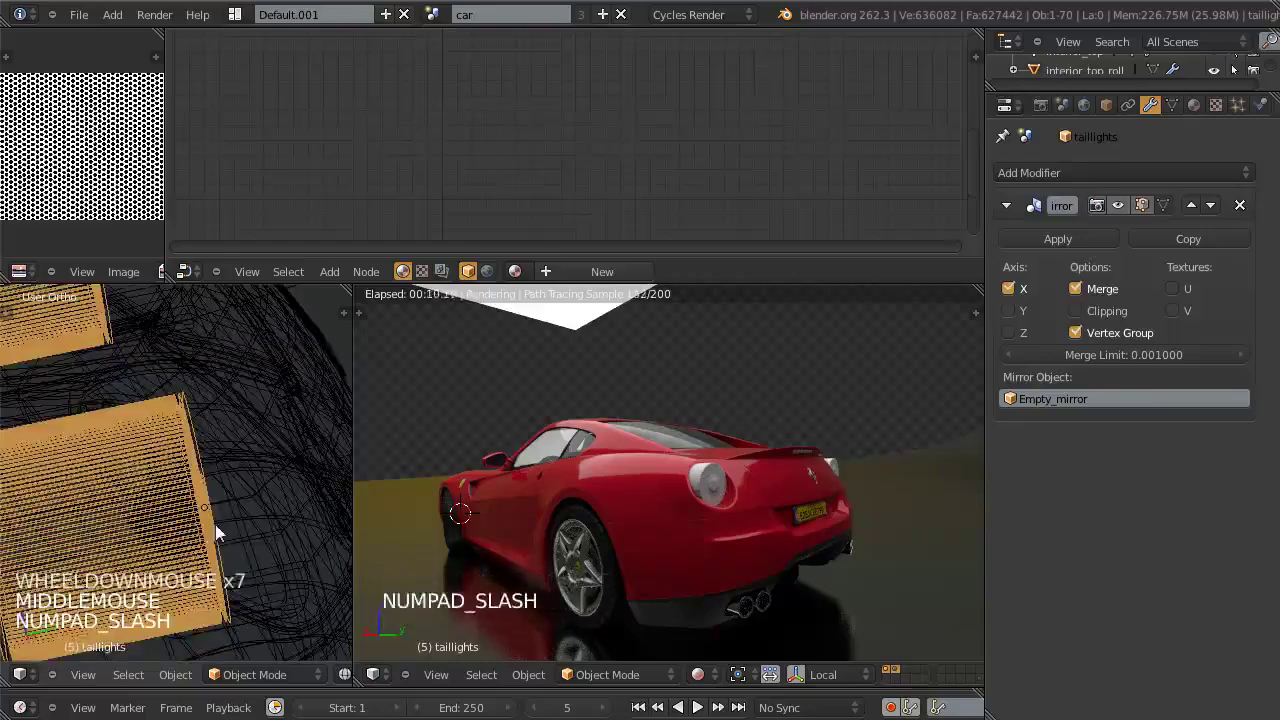
middle_click(217, 499)
Step: Select taillight_inner, isolate it in local view and inspect it from all sides in wireframe and solid
right_click(181, 520)
right_click(155, 520)
key("KP_Divide")
key("z")
scroll("up", 3)
middle_click(112, 515)
middle_click(51, 507)
scroll("up", 3)
scroll("up", 3)
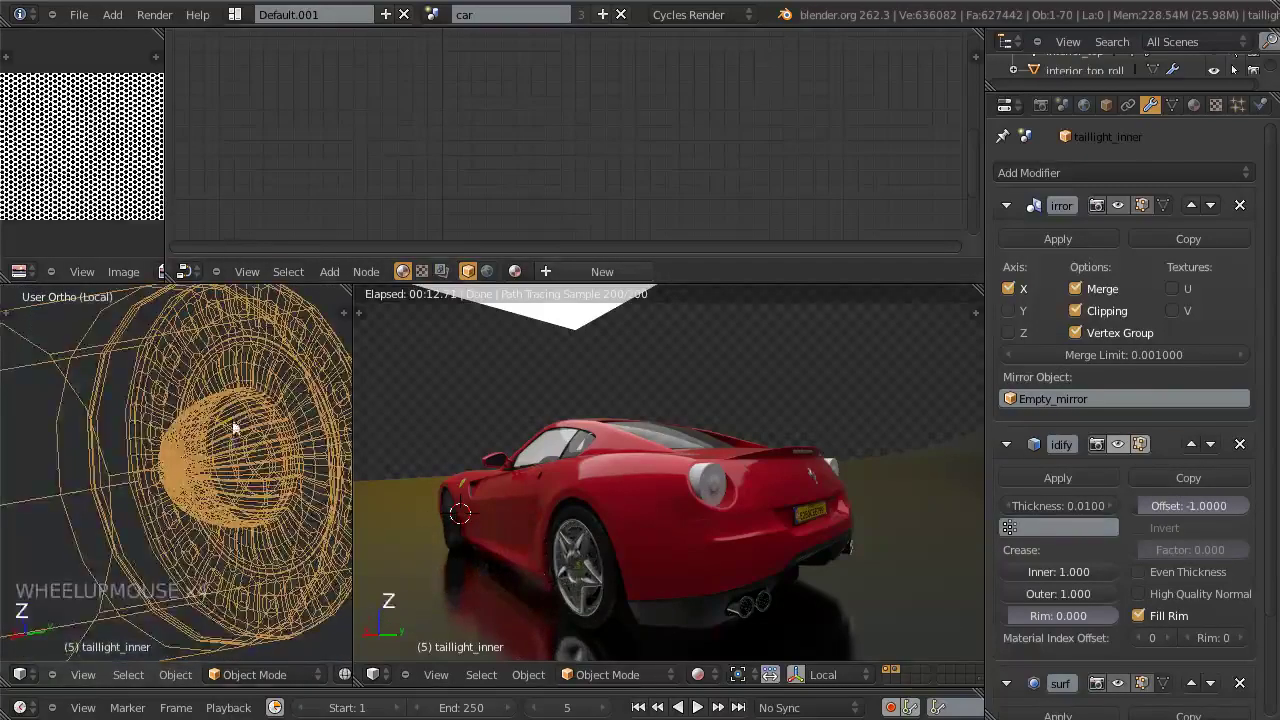
middle_click(228, 467)
middle_click(133, 468)
scroll("up", 3)
middle_click(127, 471)
scroll("down", 3)
middle_click(230, 491)
scroll("up", 3)
key("z")
middle_click(197, 510)
scroll("down", 3)
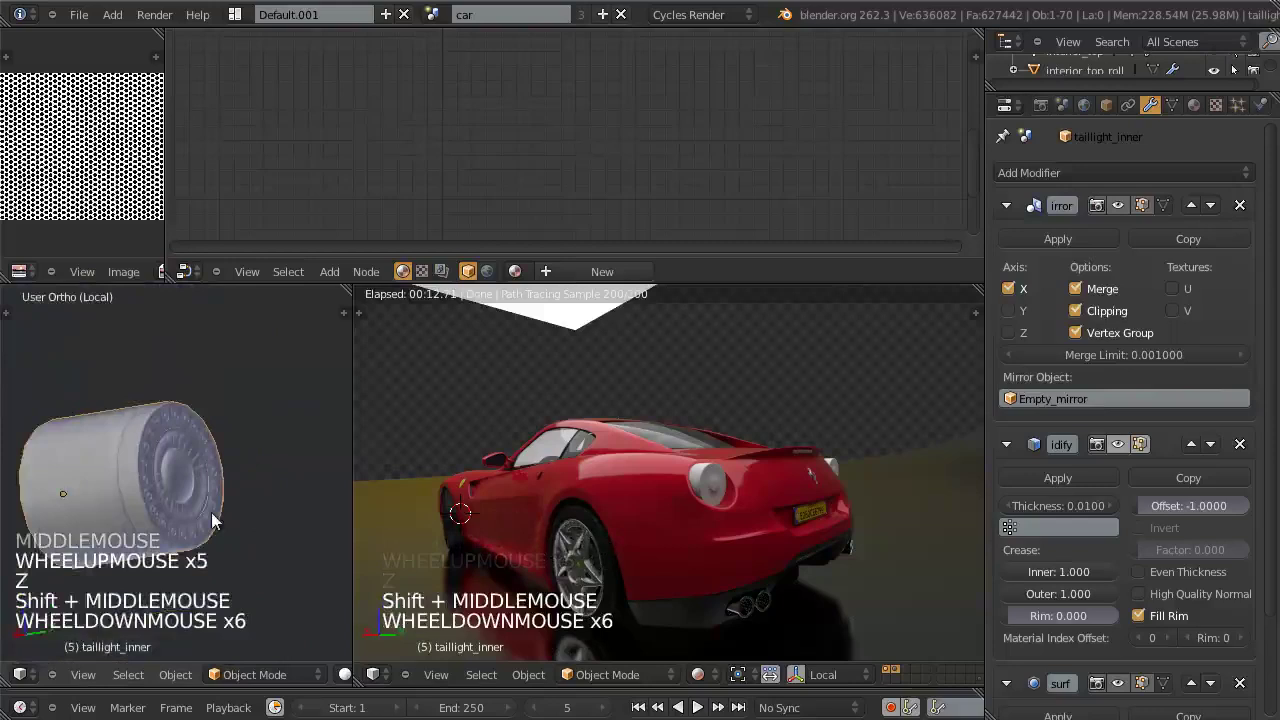
key("z")
scroll("up", 3)
middle_click(210, 478)
key("z")
scroll("down", 3)
Step: Set its Subdivision Surface viewport level to 2 and show its still-empty material settings
left_click(1111, 689)
left_click(1108, 677)
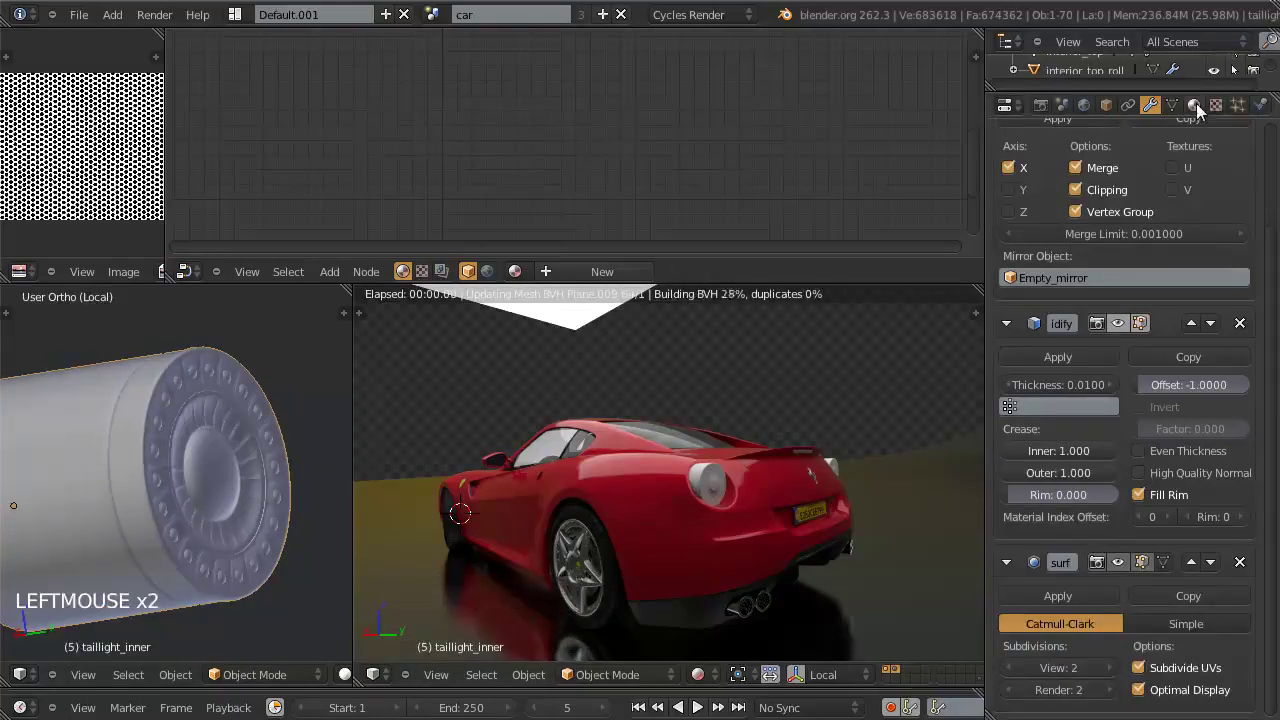
left_click(1202, 108)
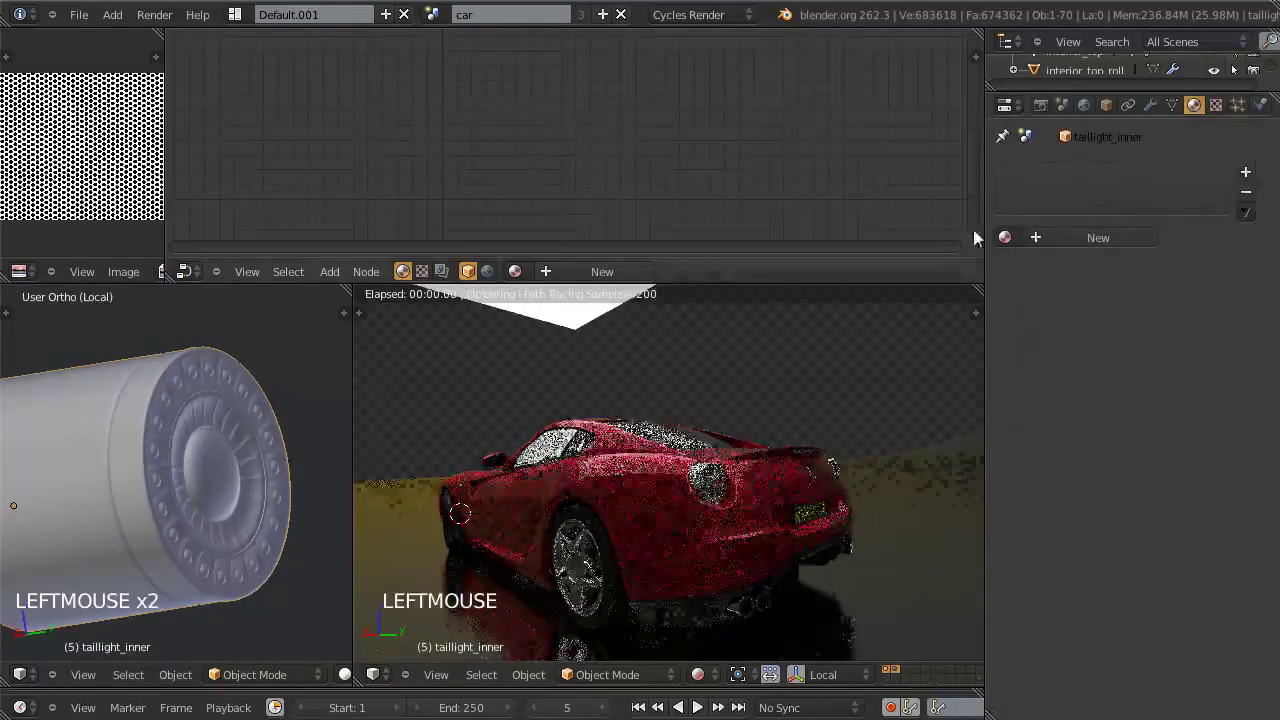
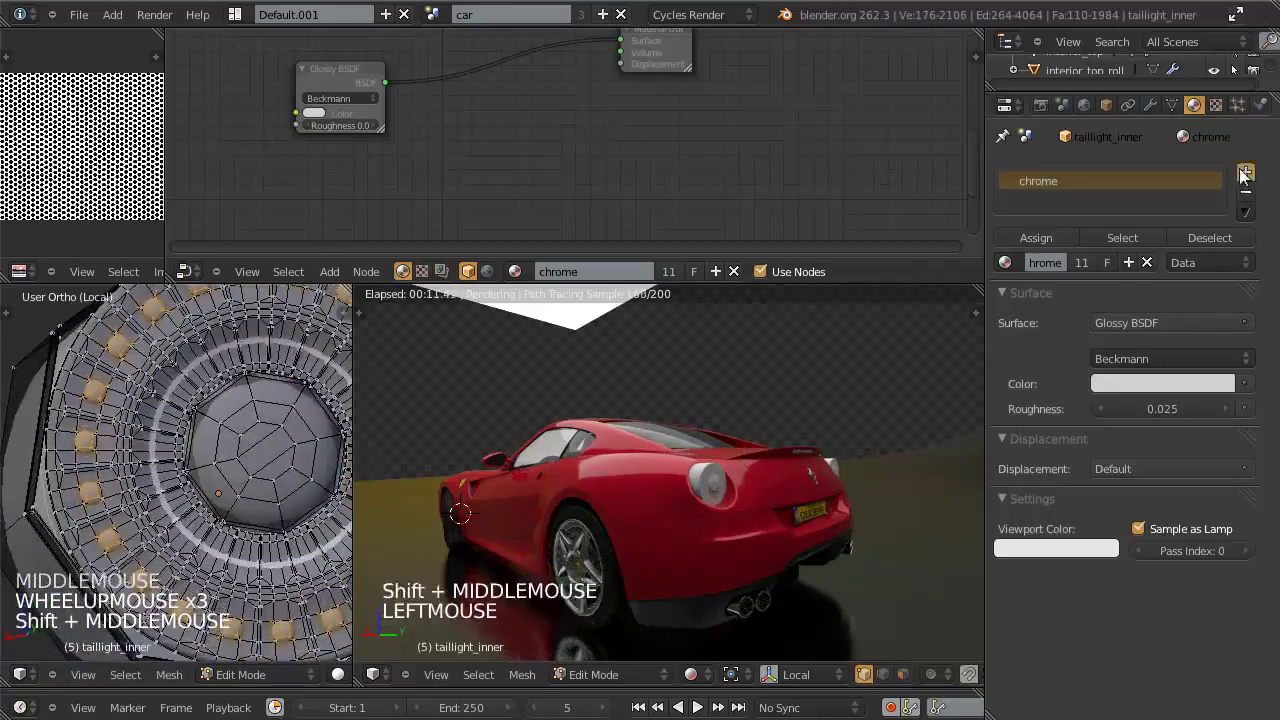
Step: Add a second material slot to taillight_inner after the chrome slot, for the LEDs reverse material
left_click(1242, 176)
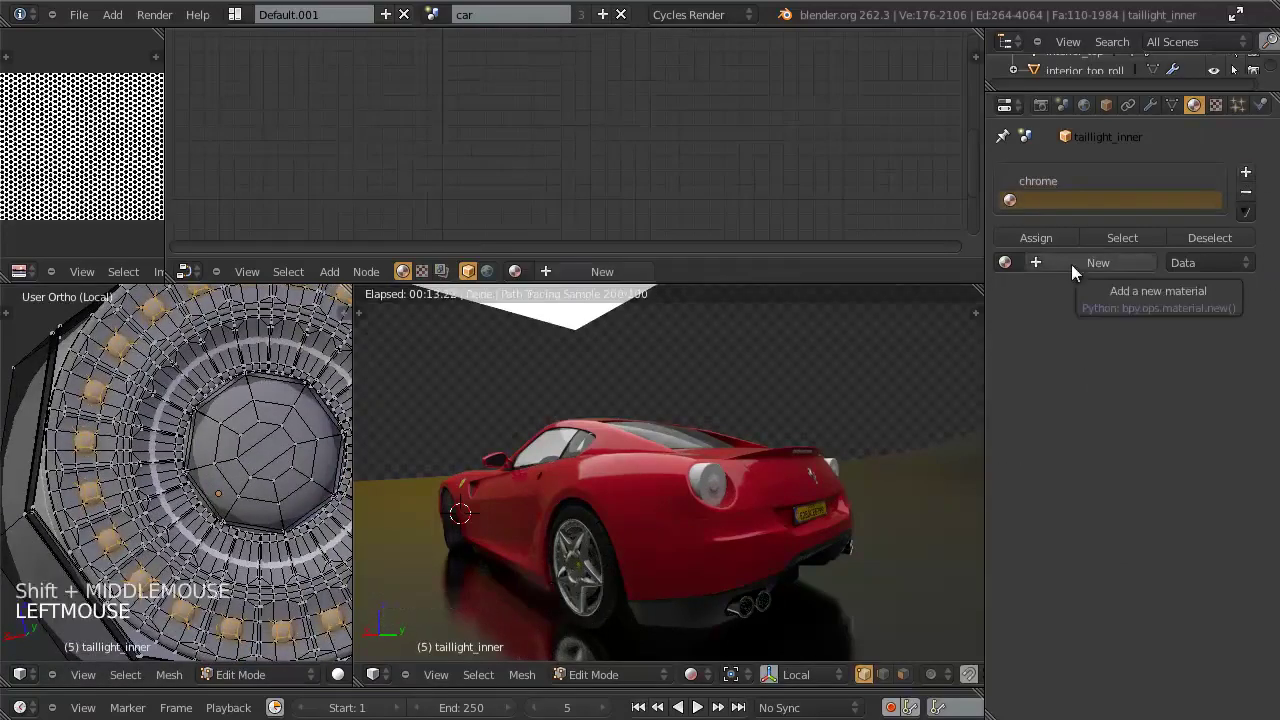
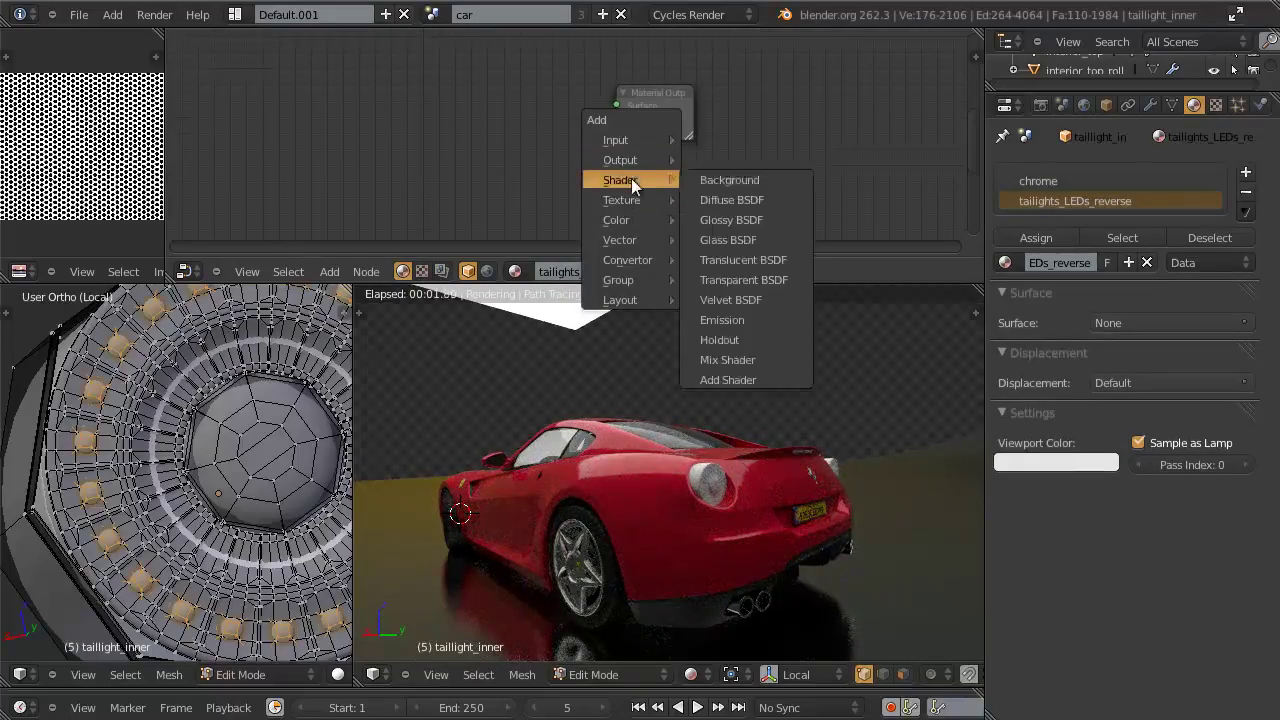
Step: Add a Mix Shader and an Emission node, feeding Emission into the mix's second shader input
key("g")
left_click(553, 166)
key("g")
left_click(571, 106)
left_click(583, 106)
key("shift+a")
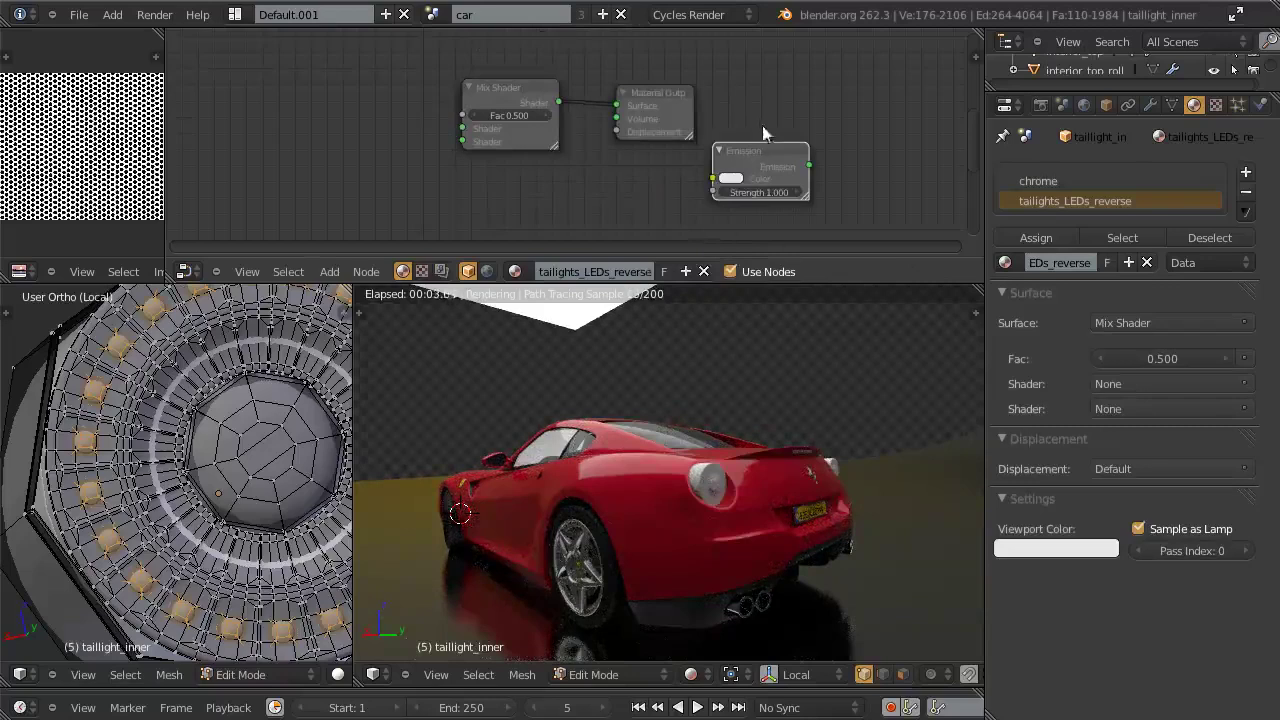
key("g")
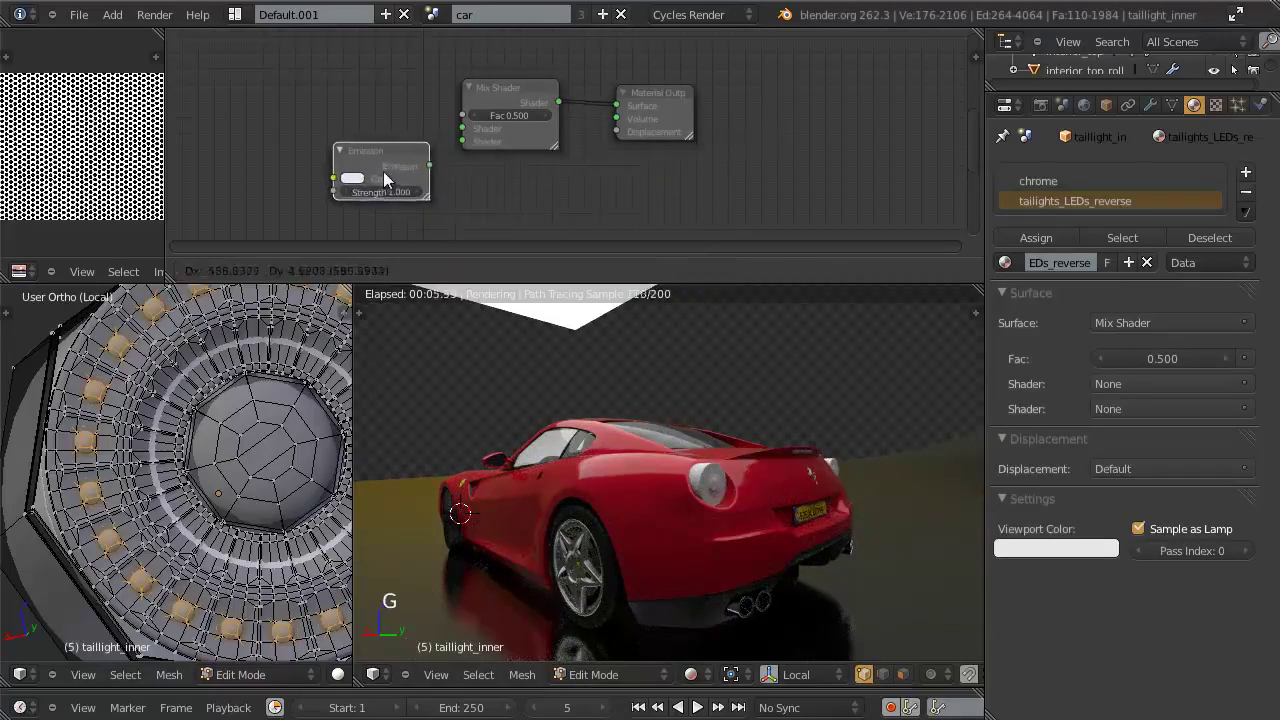
left_click(420, 175)
left_click(442, 171)
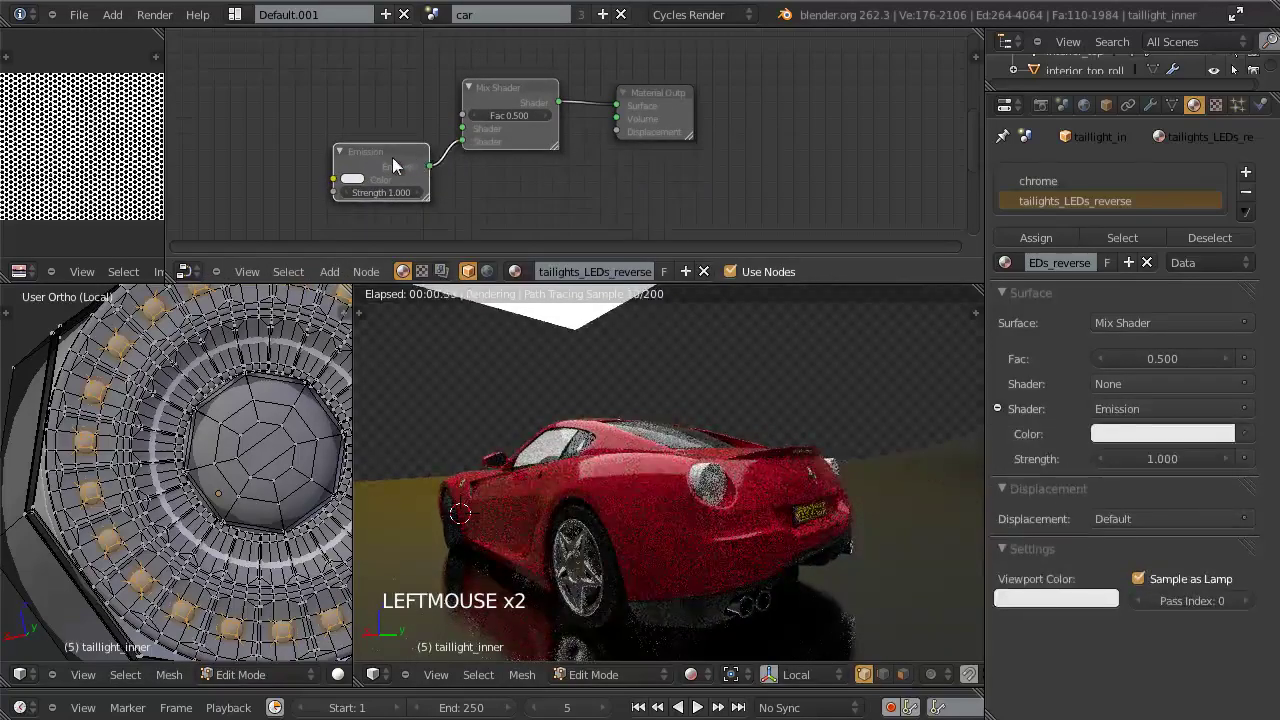
left_click(385, 160)
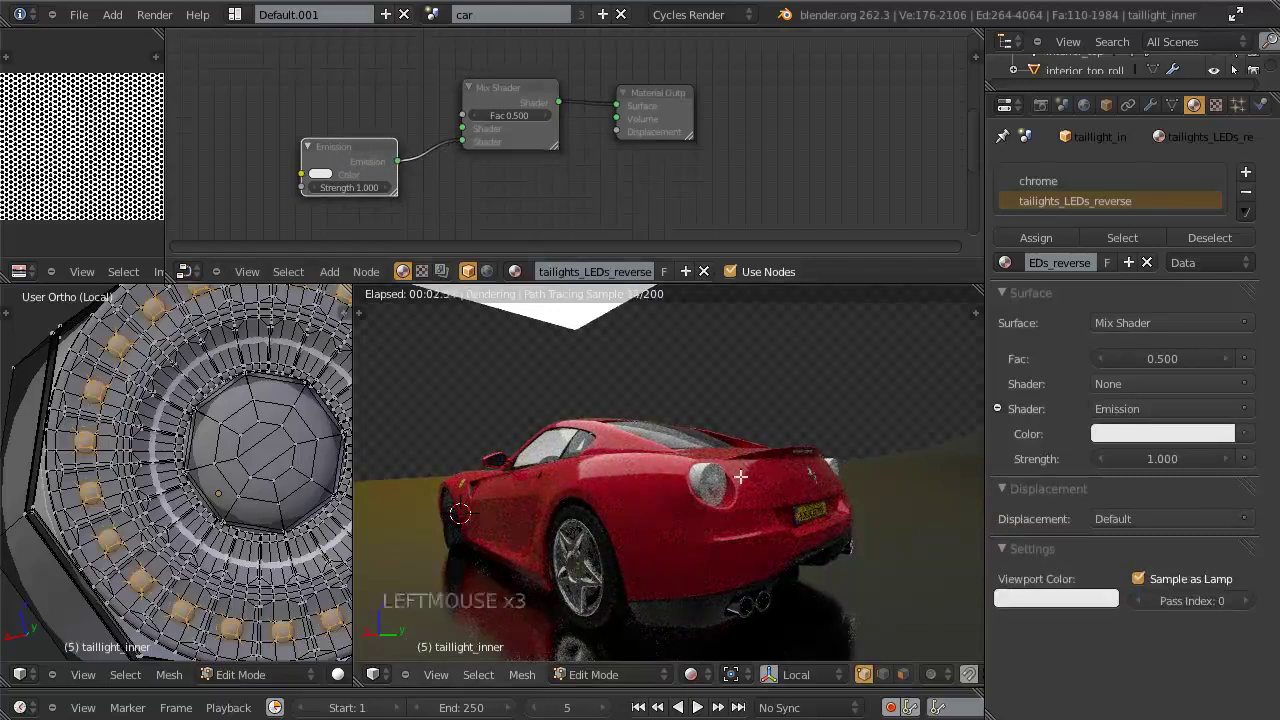
Step: Add a Glossy BSDF into the mix's first shader input and set the mix factor to 0
key("shift+a")
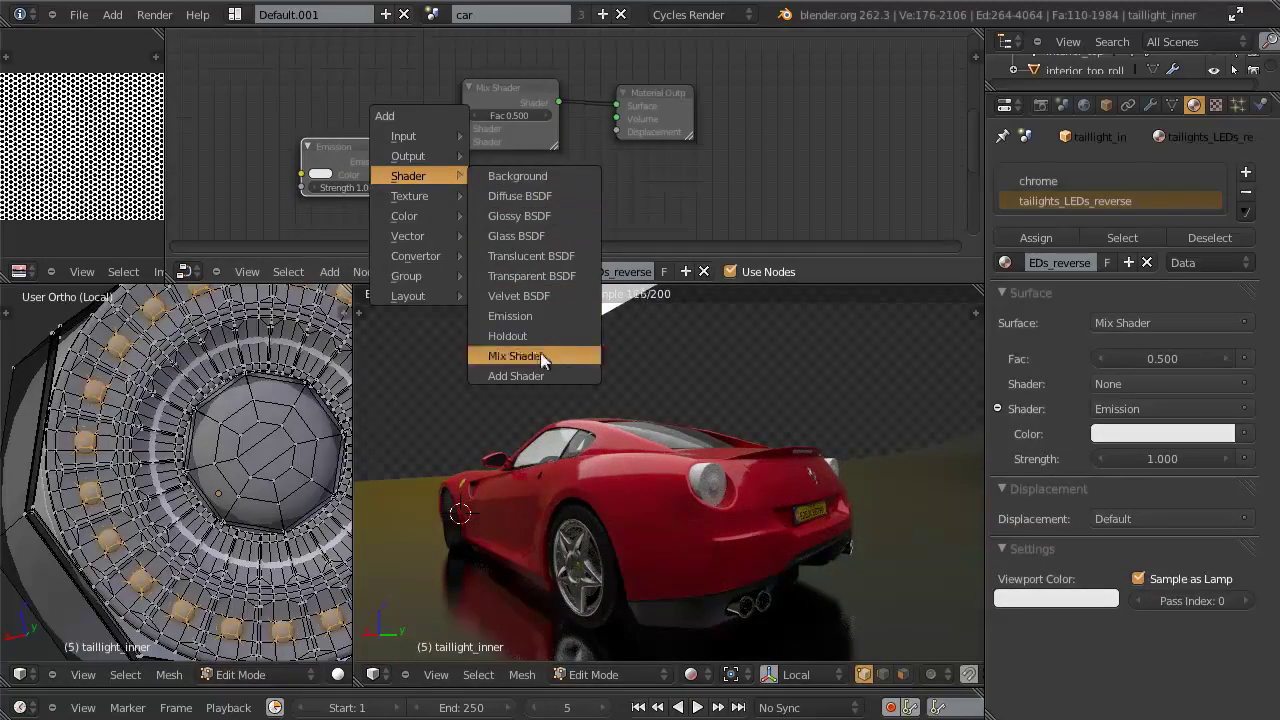
key("g")
left_click(396, 109)
left_click(407, 84)
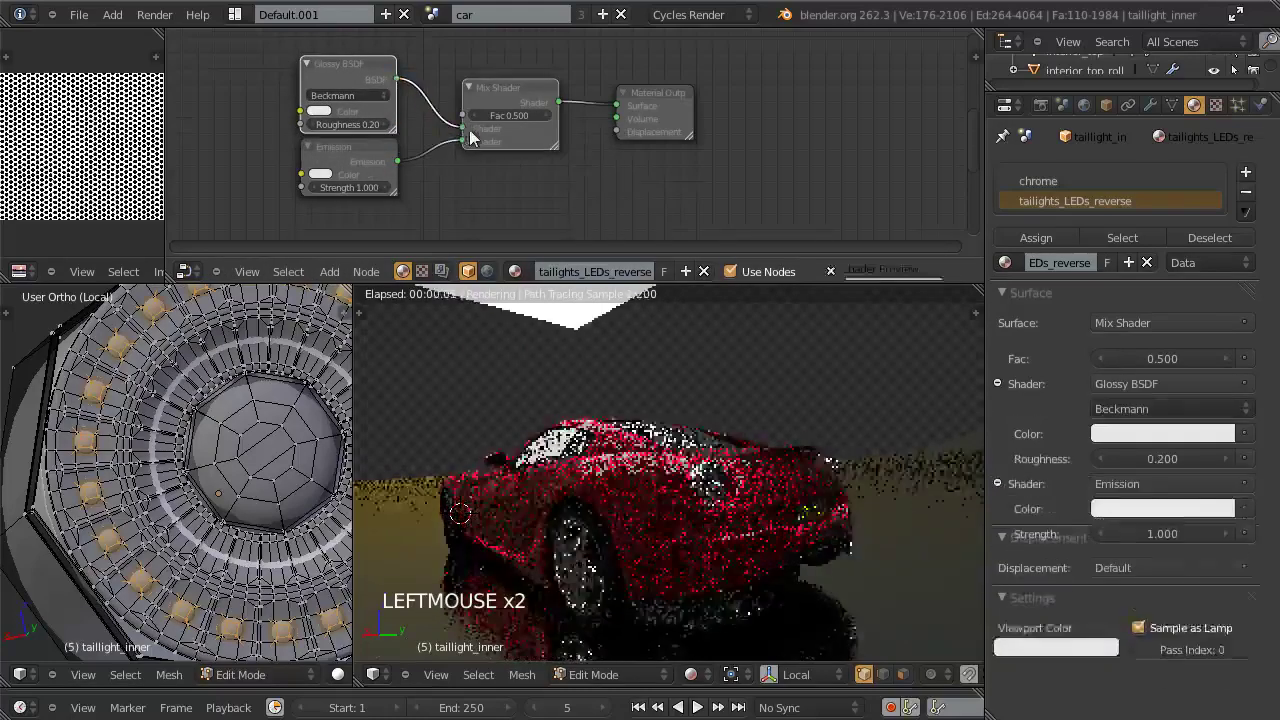
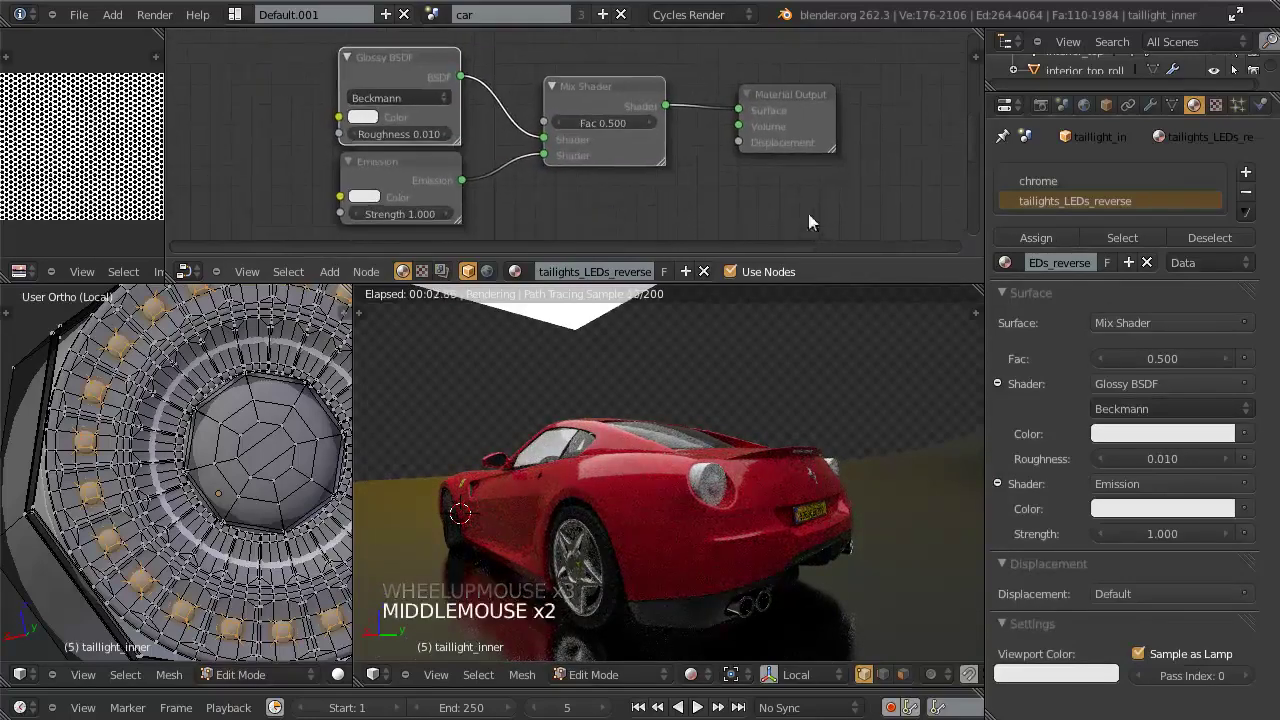
left_click(1037, 244)
left_click(695, 198)
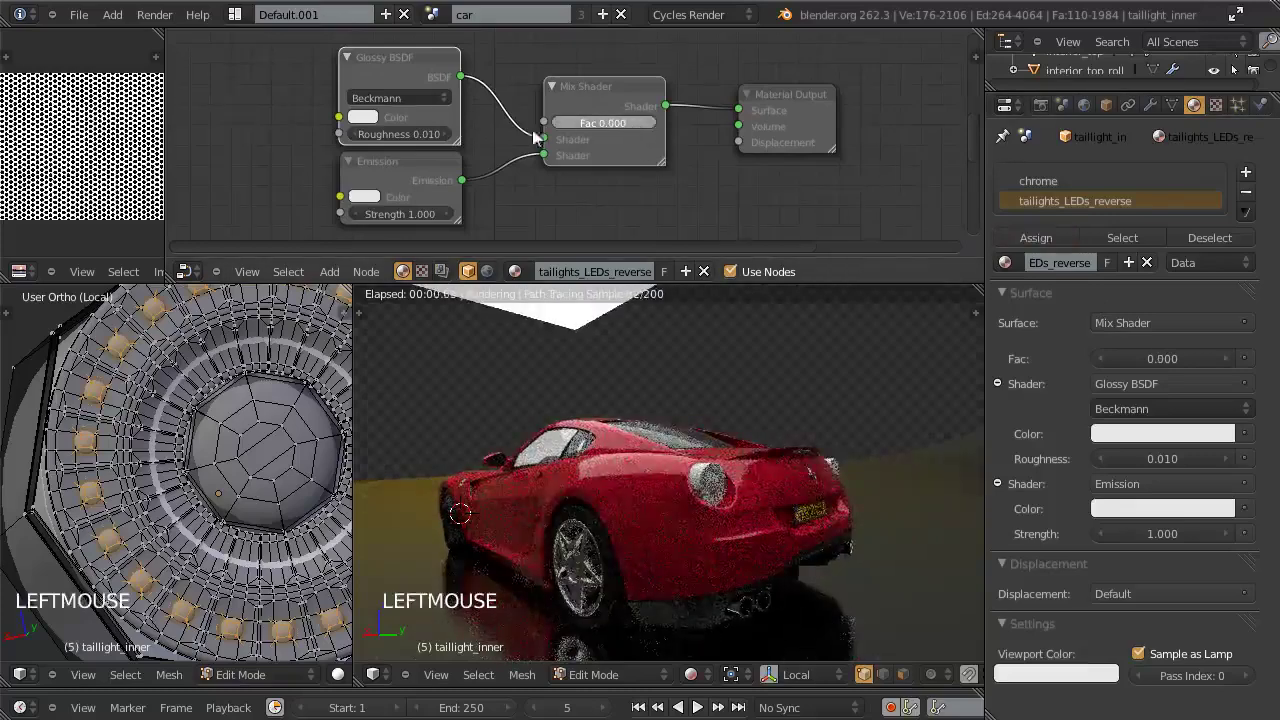
key("Tab")
scroll("down", 3)
middle_click(204, 511)
key("KP_Divide")
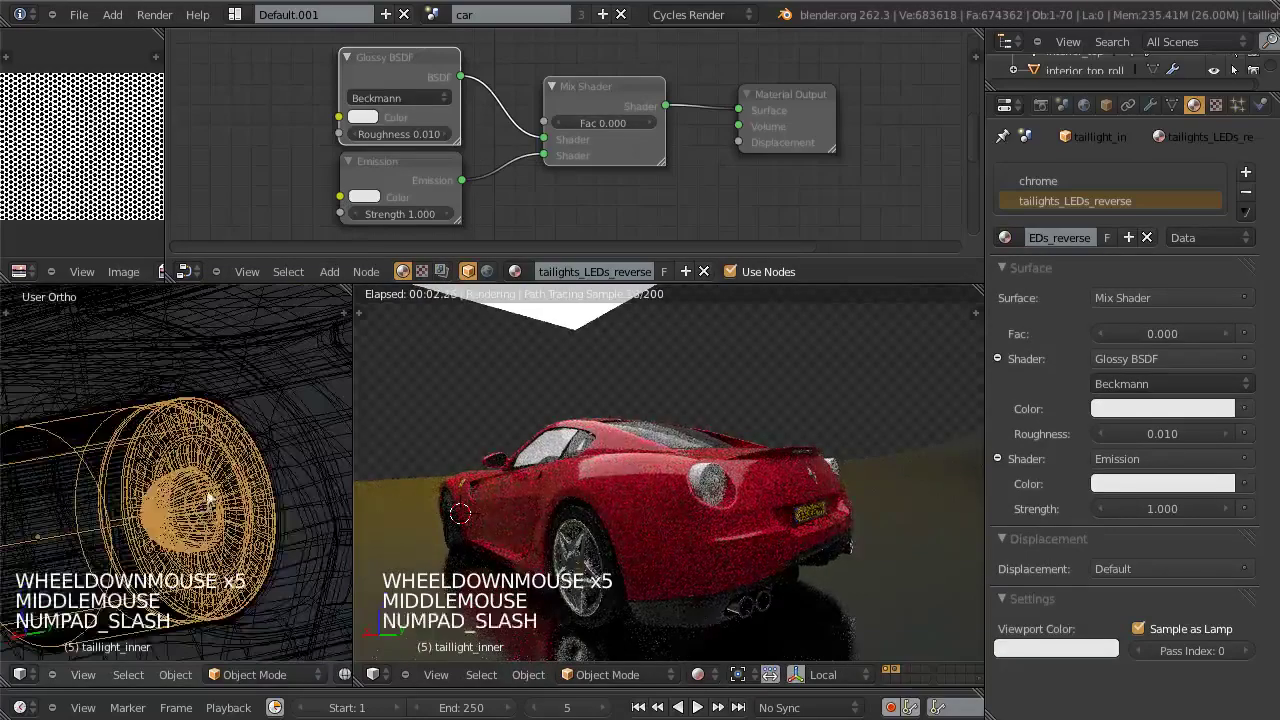
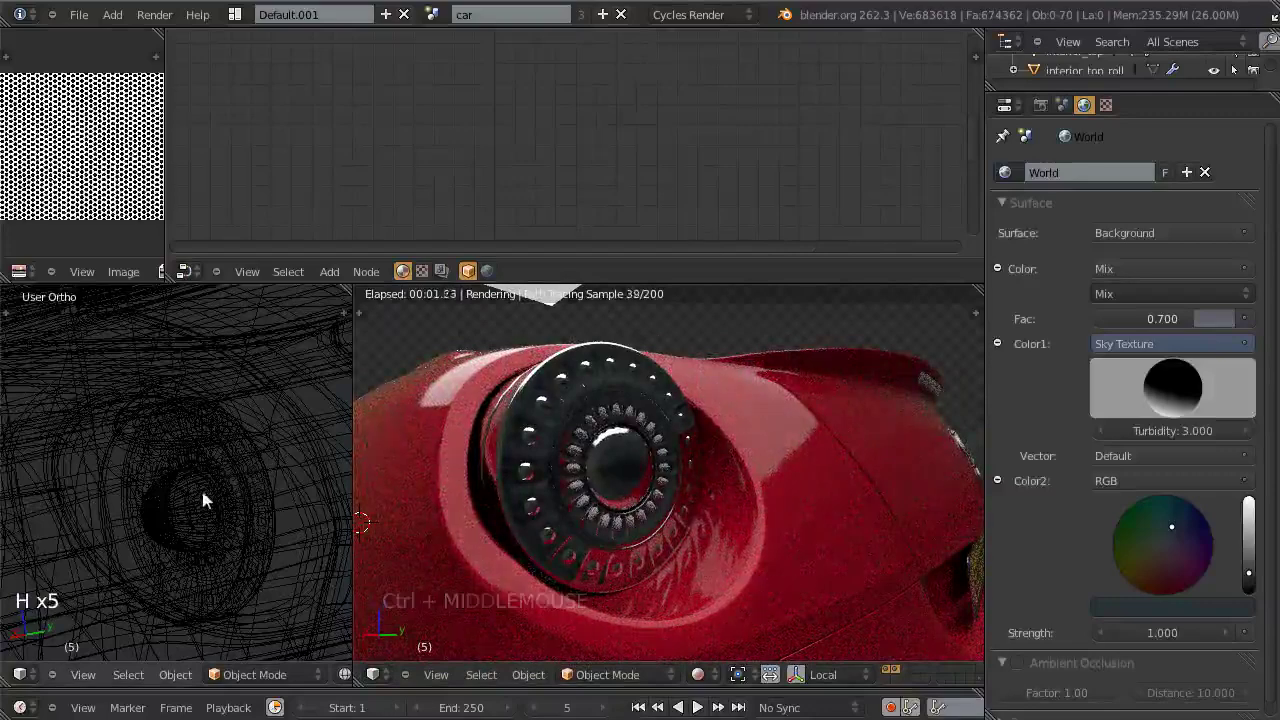
Step: Reselect the inner taillight and raise the LEDs glossy roughness to 0.100
right_click(178, 489)
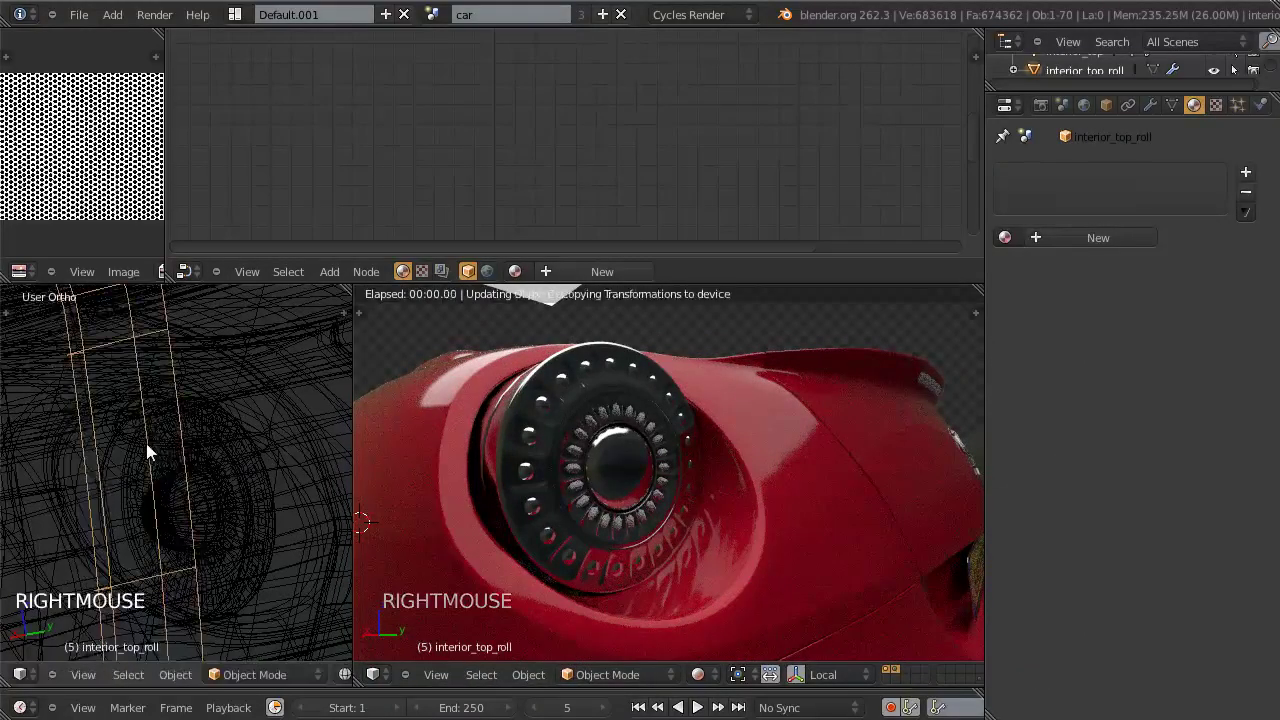
right_click(154, 451)
key("z")
right_click(160, 459)
key("z")
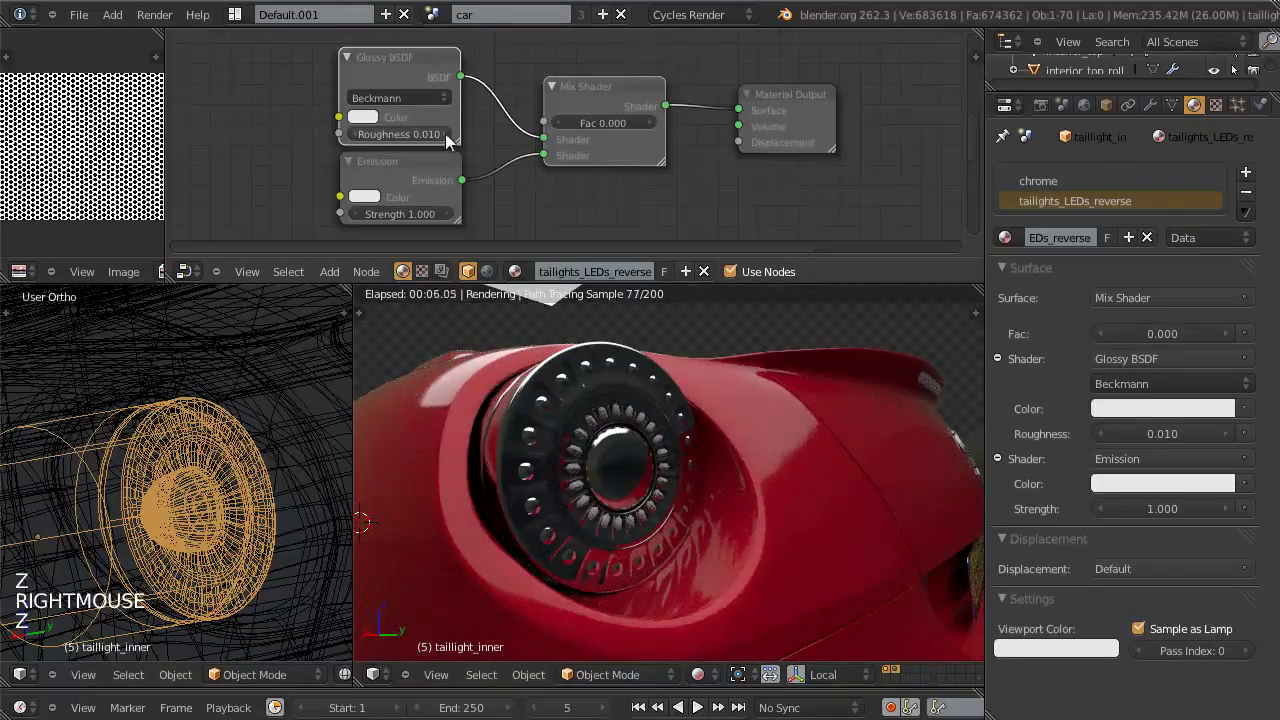
left_click(448, 142)
left_click(452, 141)
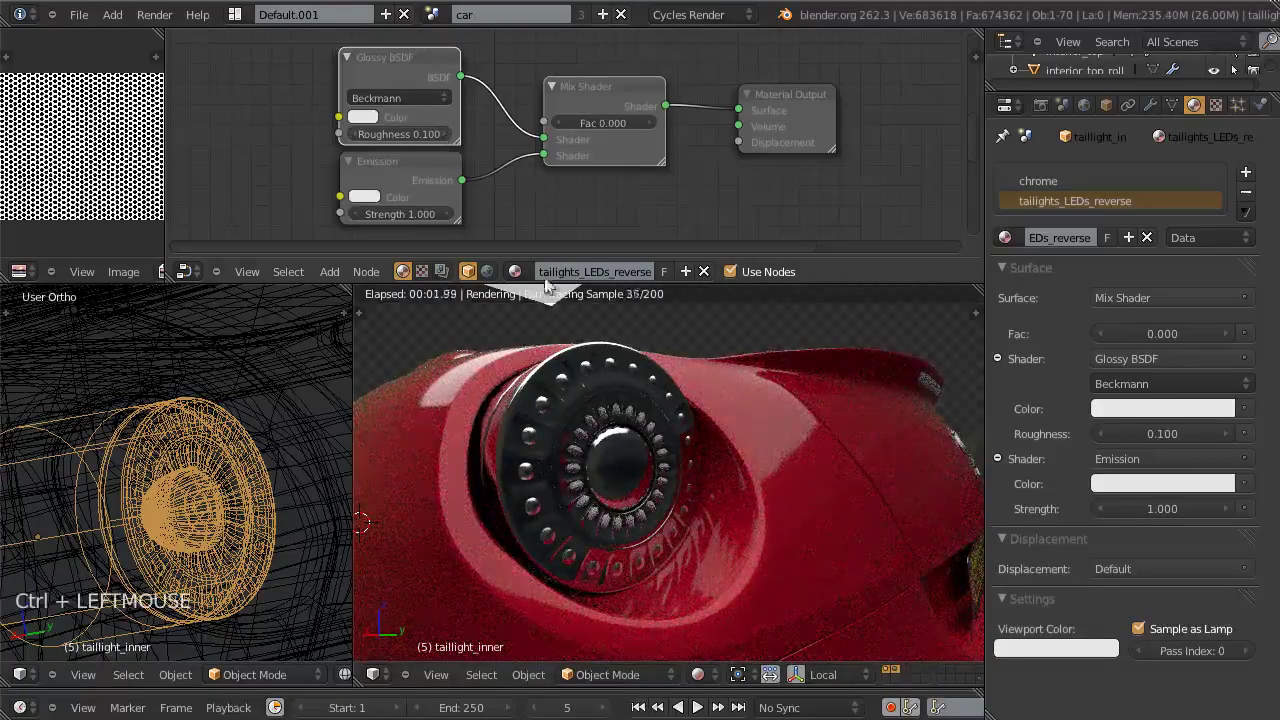
Step: Select the taillight LEDs object and give it the same taillights_LEDs_reverse material
right_click(210, 466)
right_click(215, 469)
right_click(217, 464)
right_click(210, 455)
right_click(210, 456)
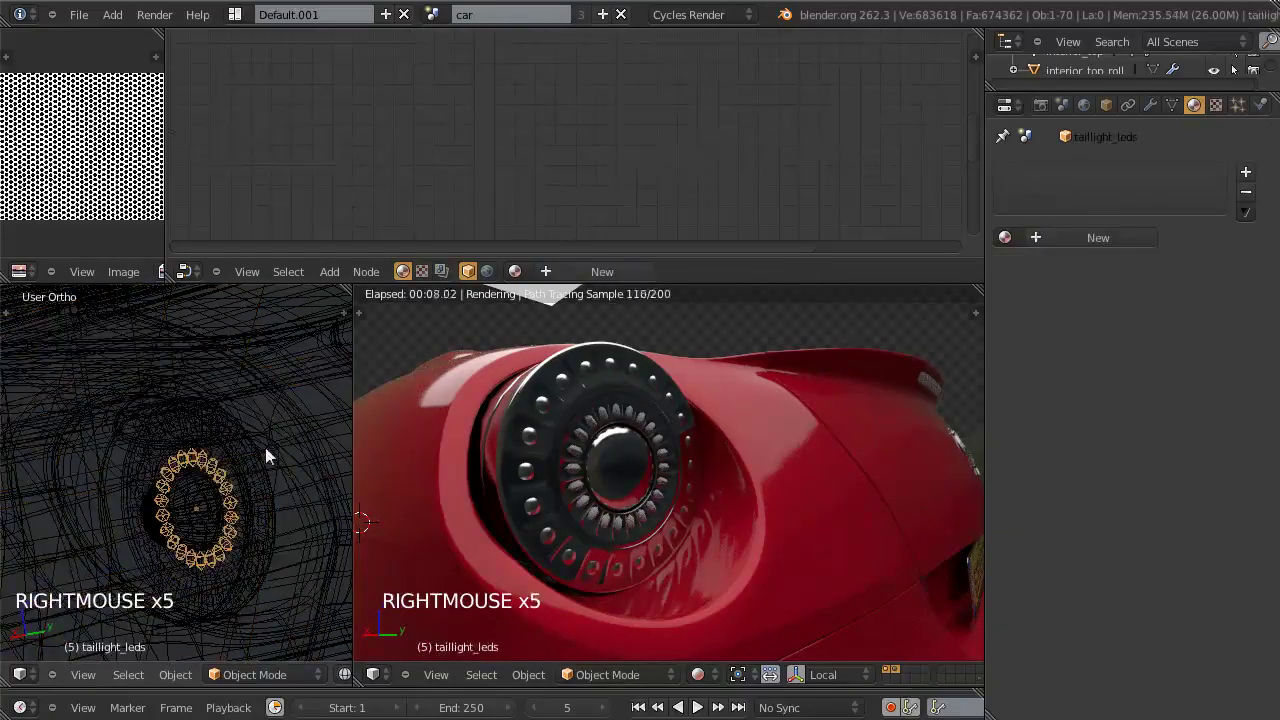
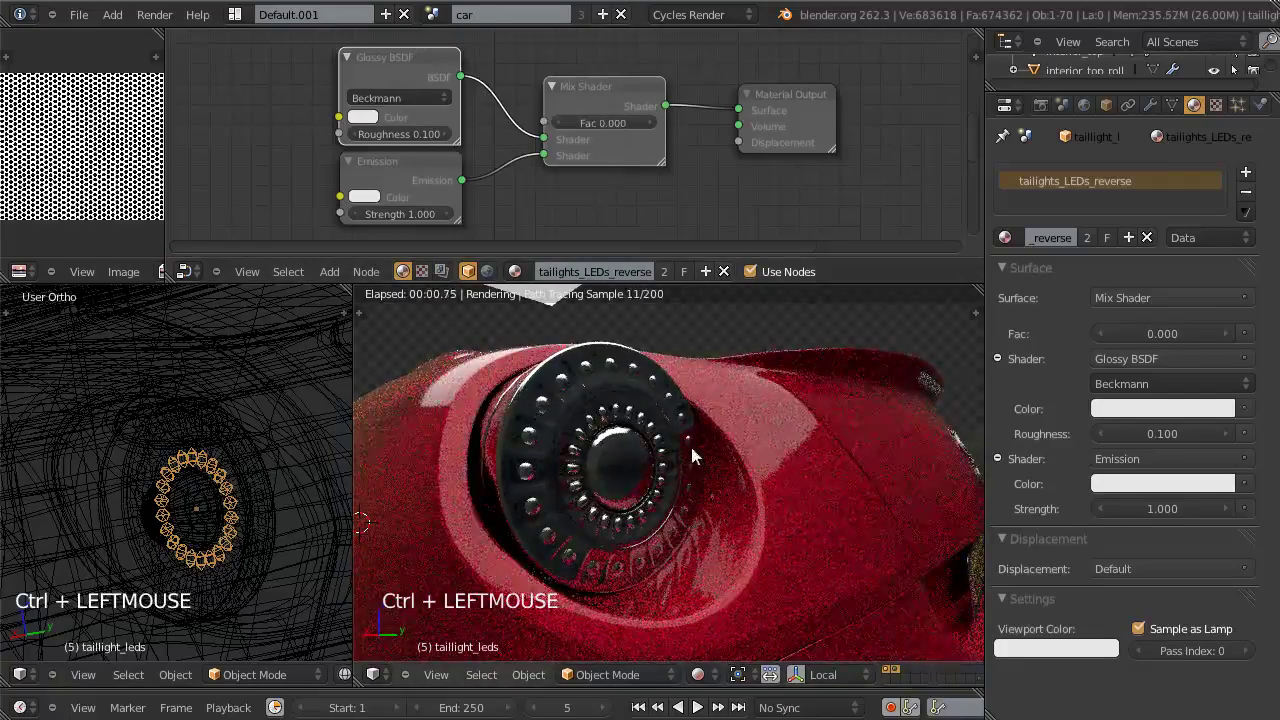
scroll("down", 3)
scroll("up", 3)
right_click(216, 520)
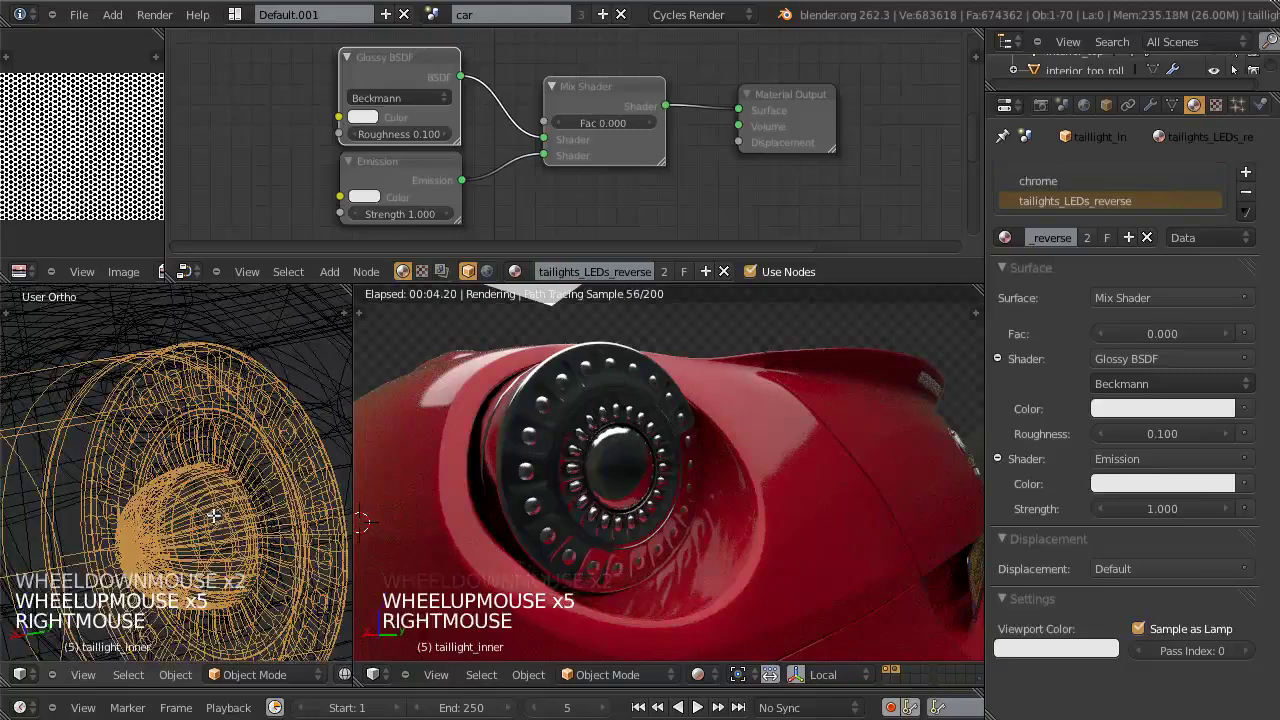
key("Tab")
key("a")
key("l")
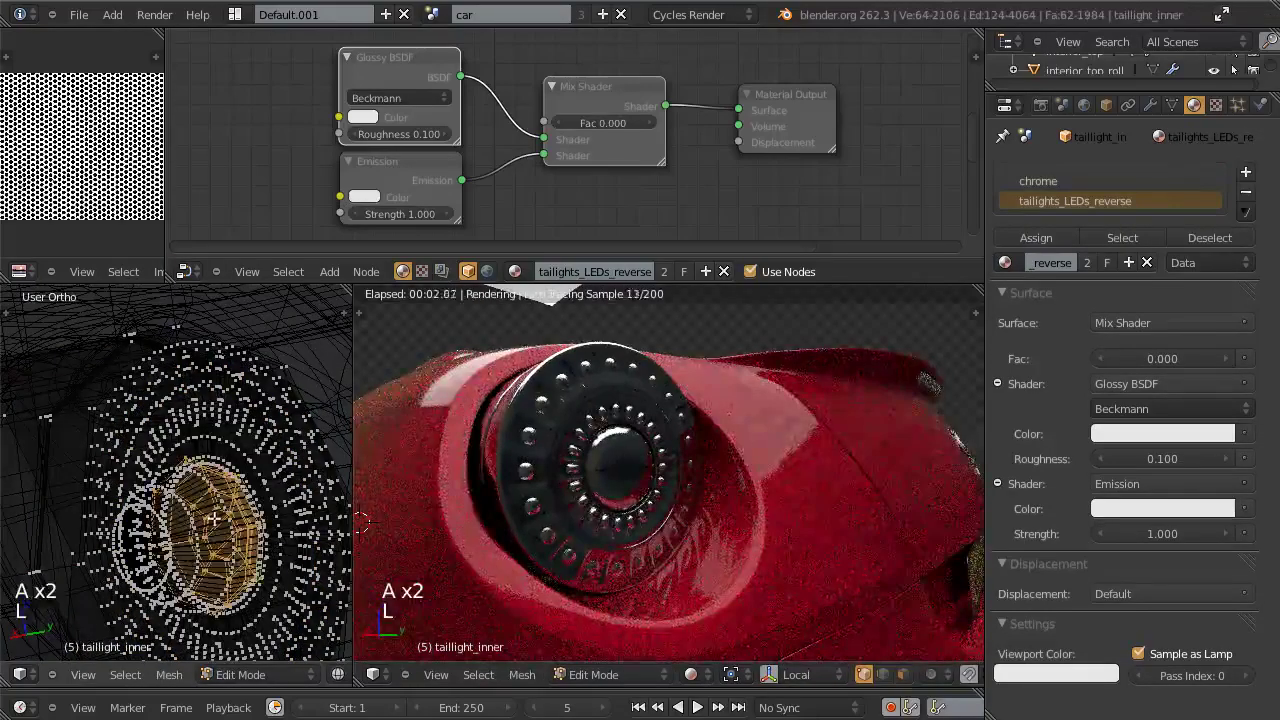
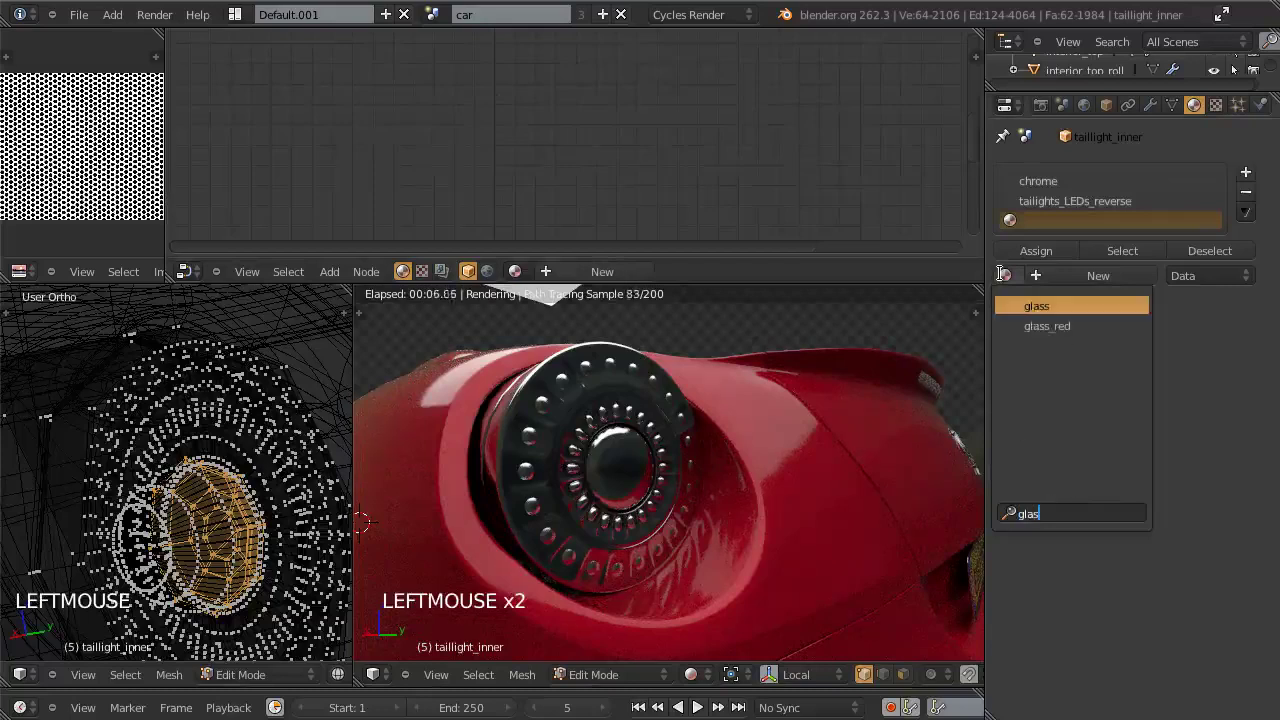
Step: Assign the existing glass material to taillight_inner's third material slot
left_click(1049, 256)
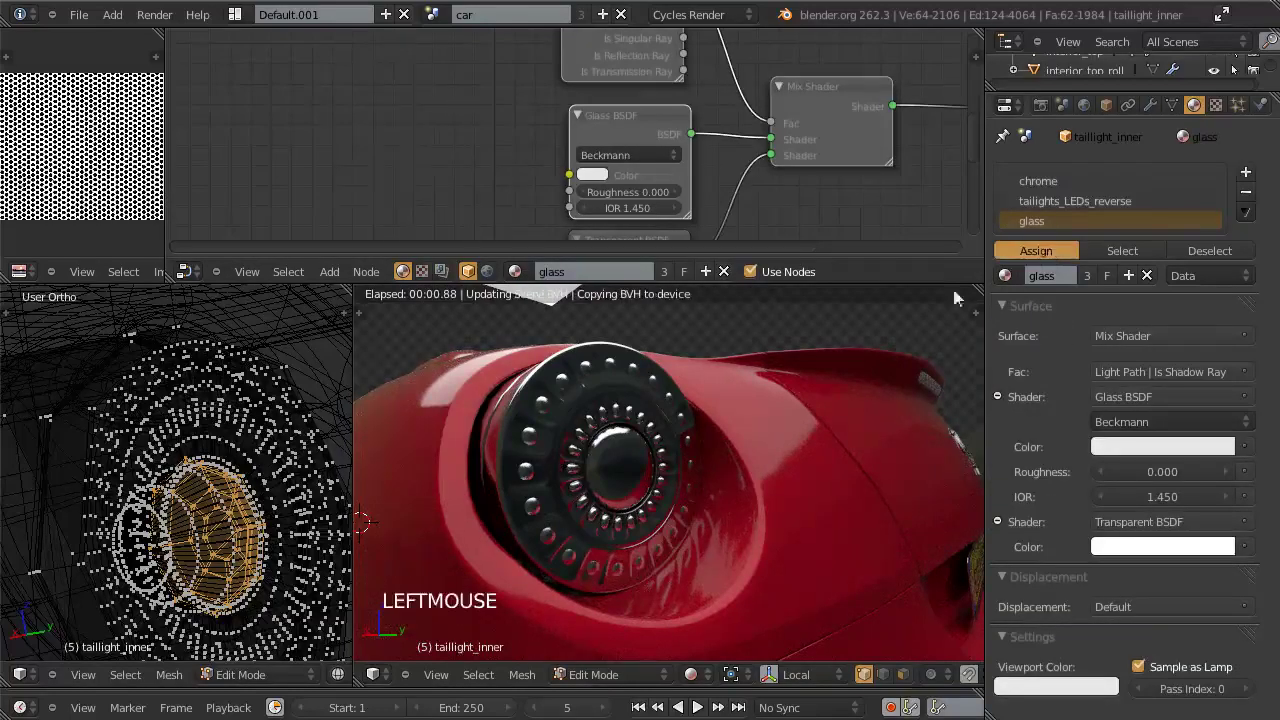
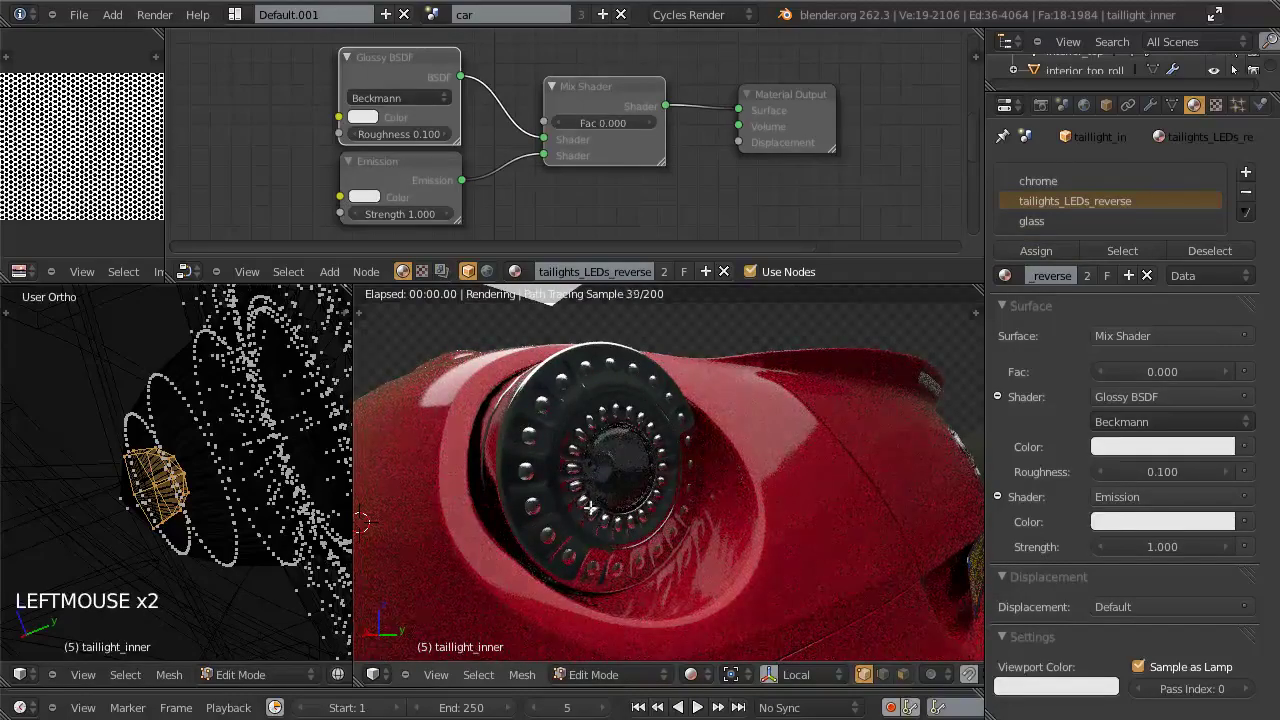
left_click(1034, 249)
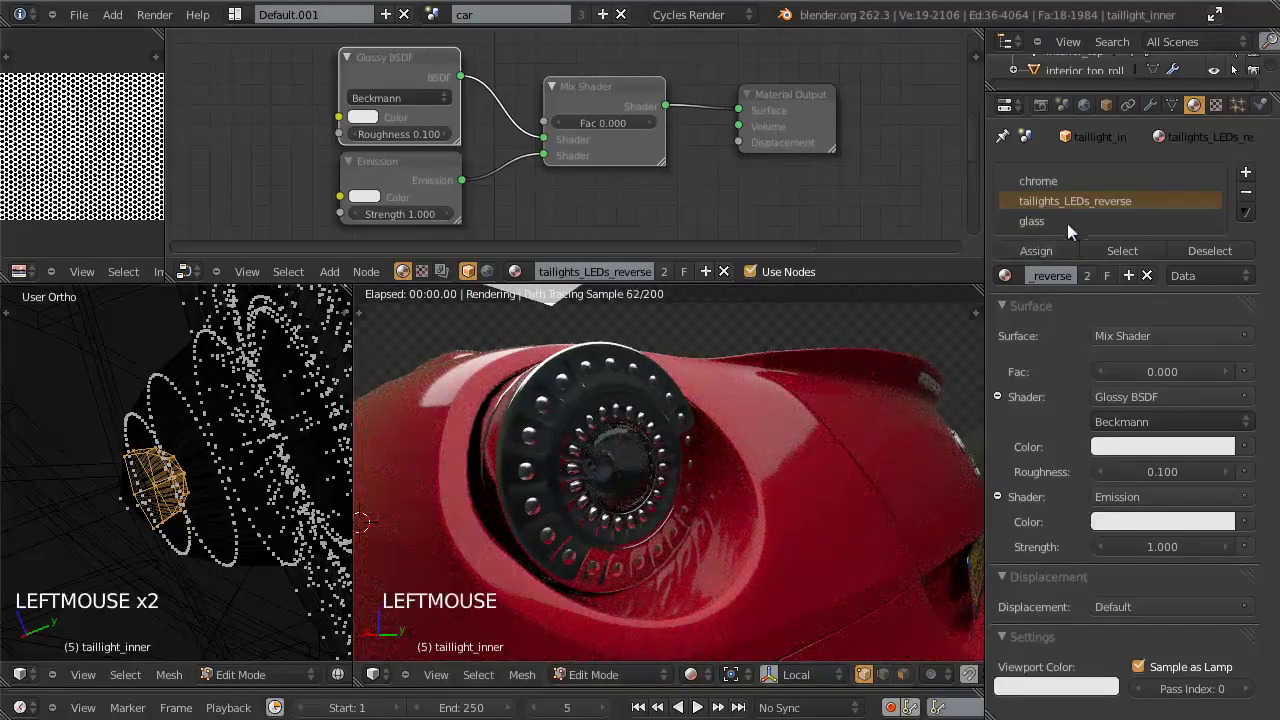
left_click(1058, 256)
key("Tab")
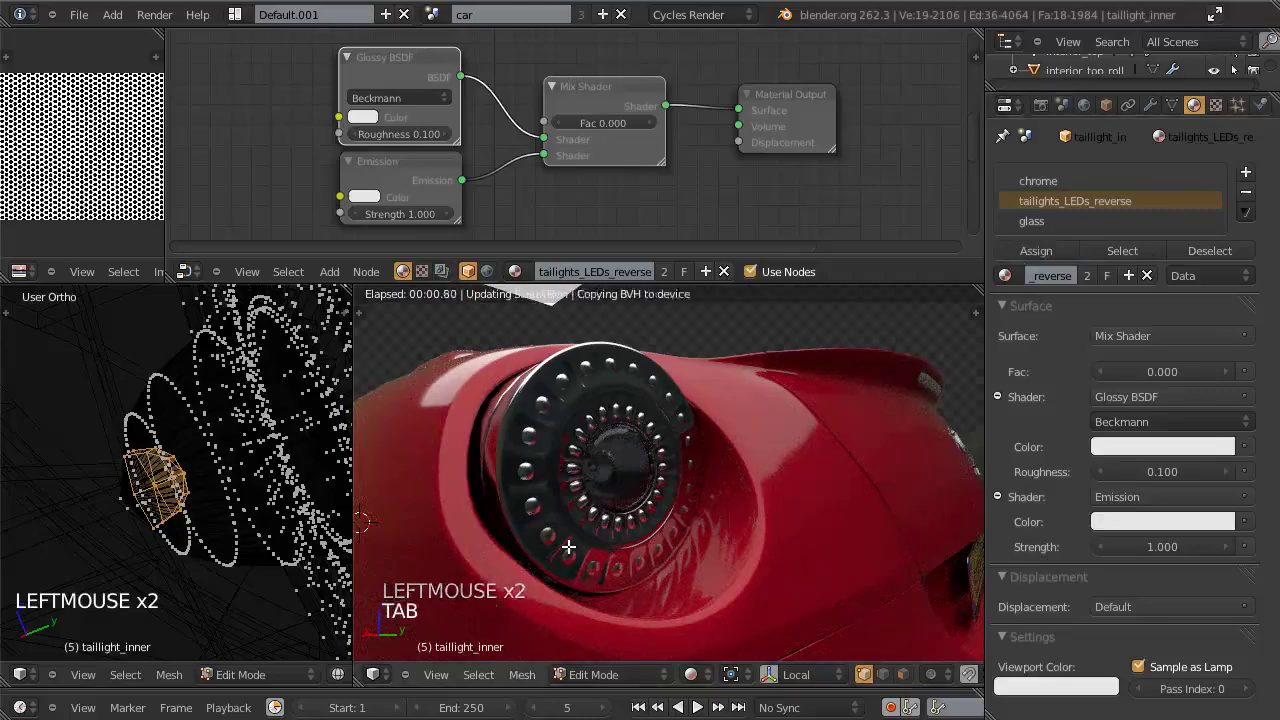
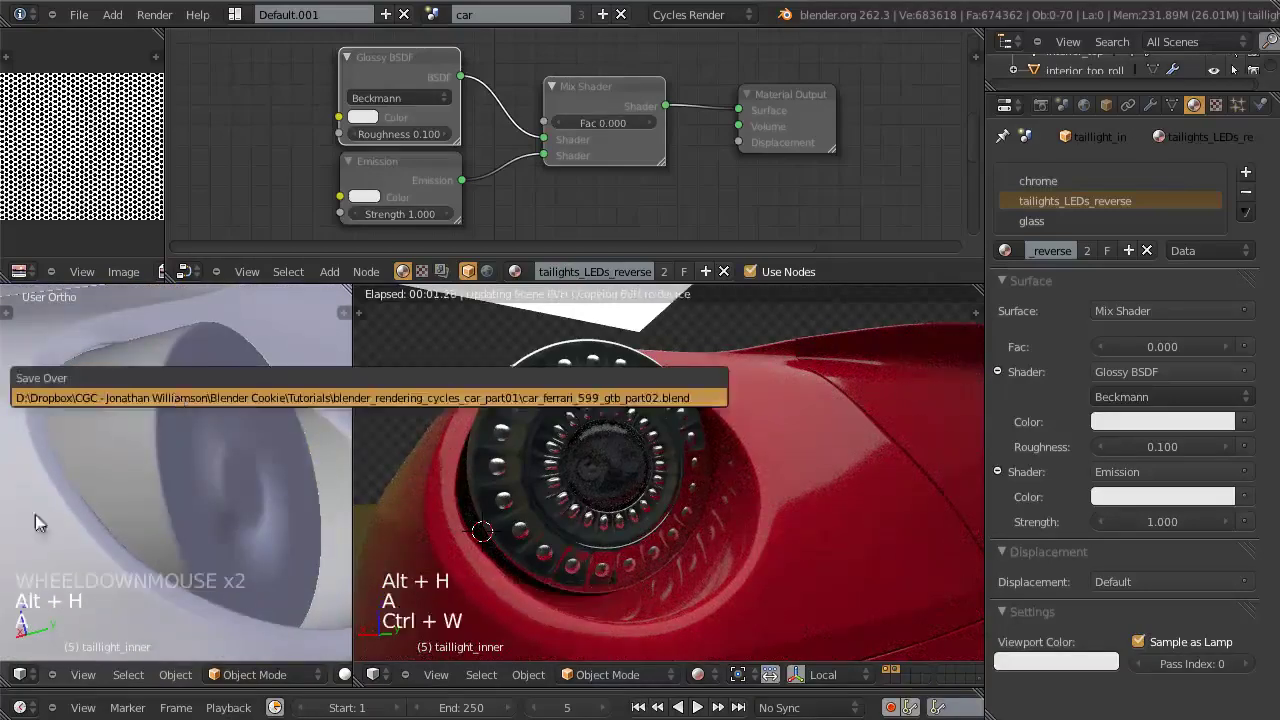
Step: Select the taillight lens object and orbit to view it from behind
right_click(165, 365)
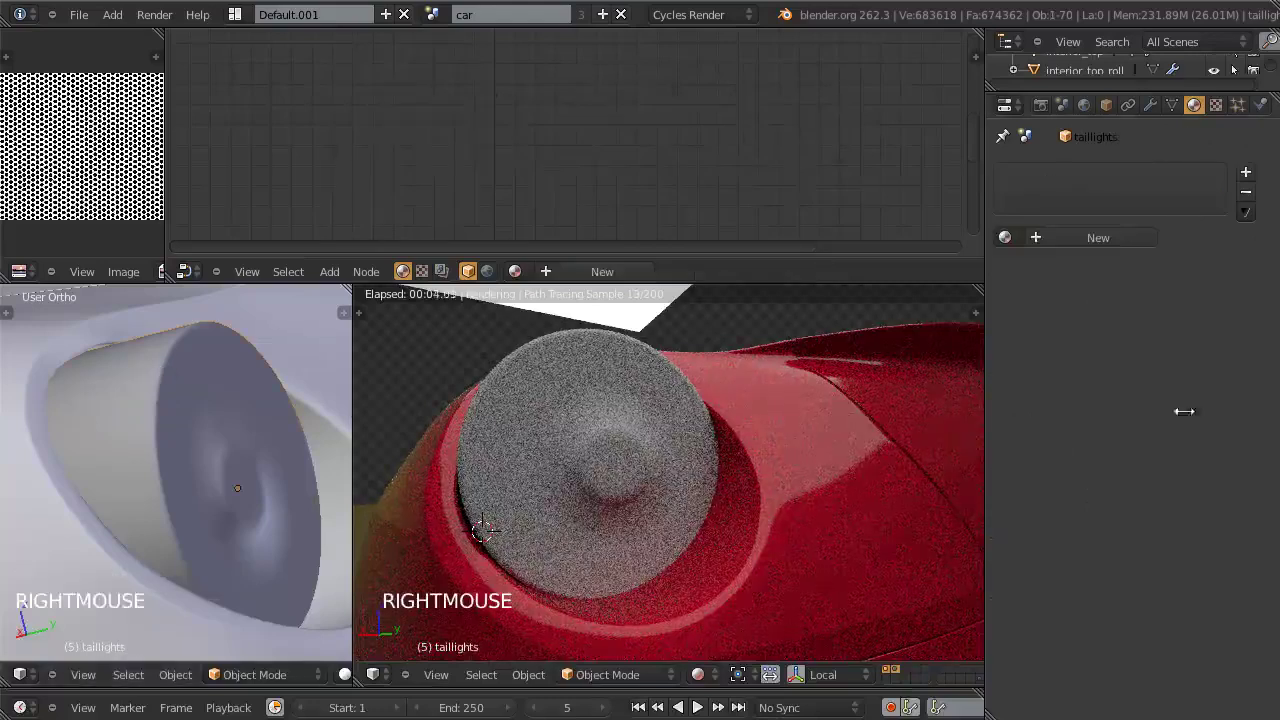
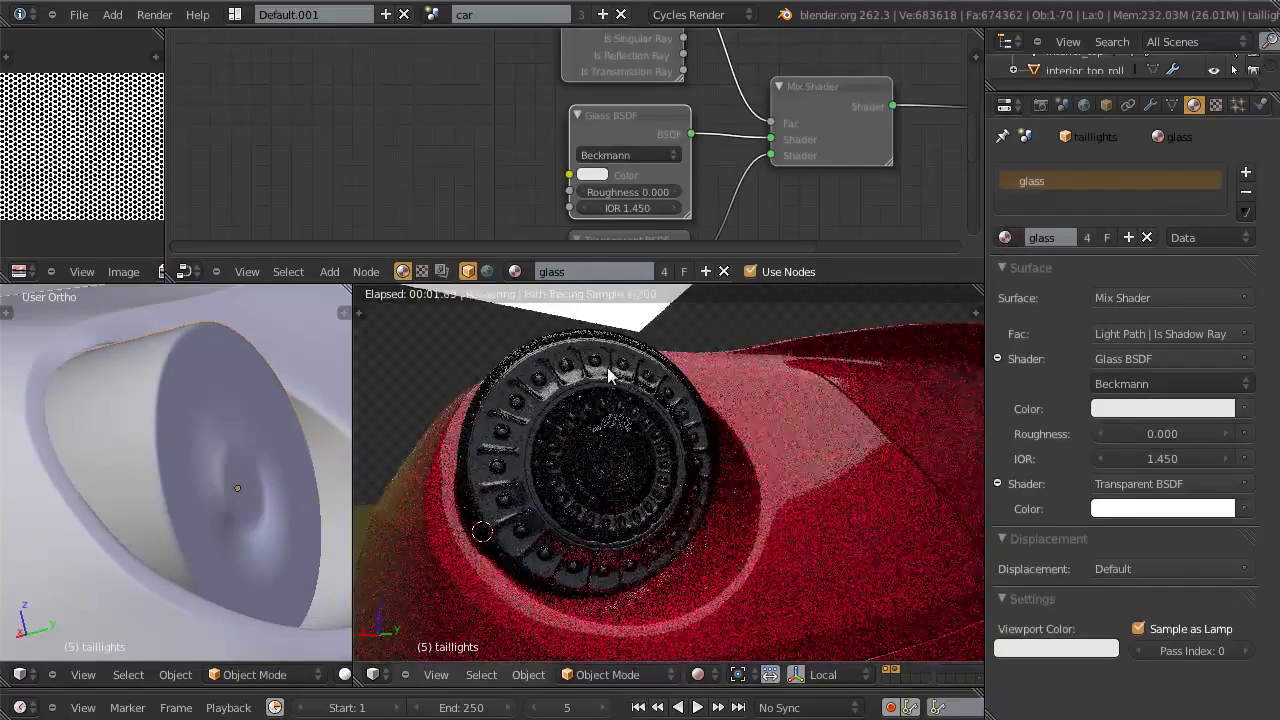
middle_click(598, 479)
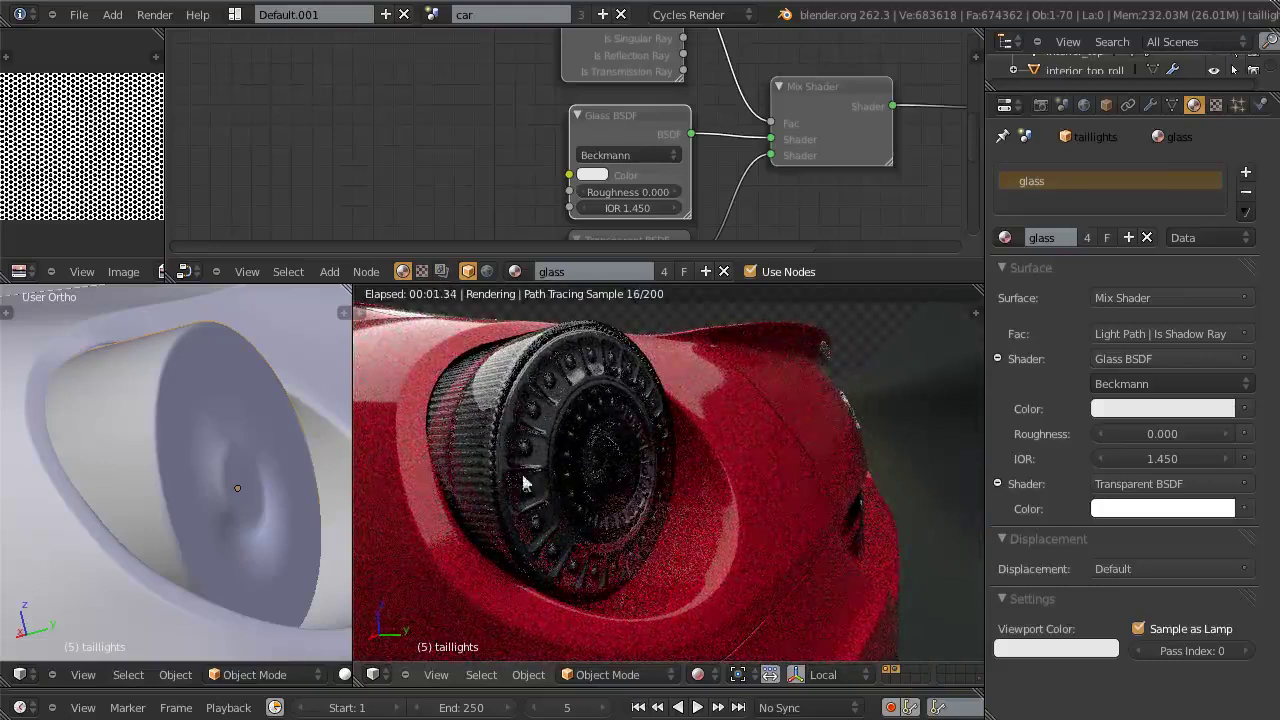
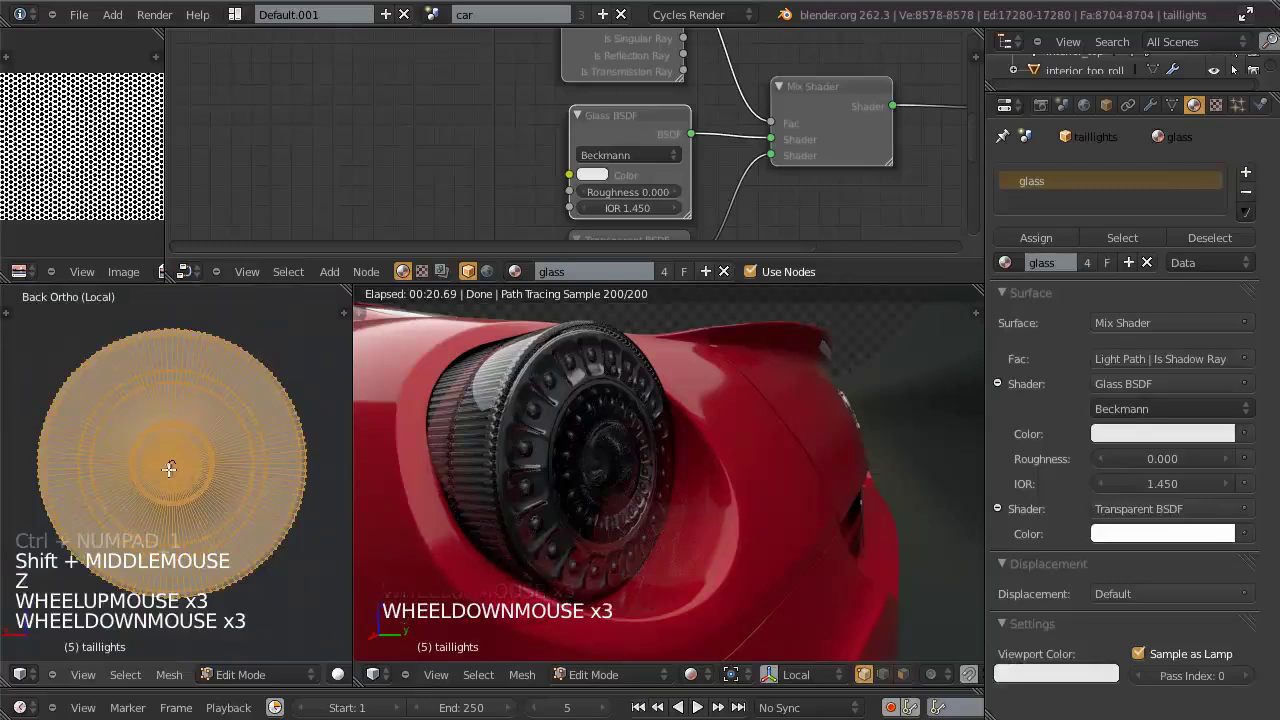
Step: Toggle the lens shading and circle-select its outer ring faces for the glass_red material
key("z")
key("z")
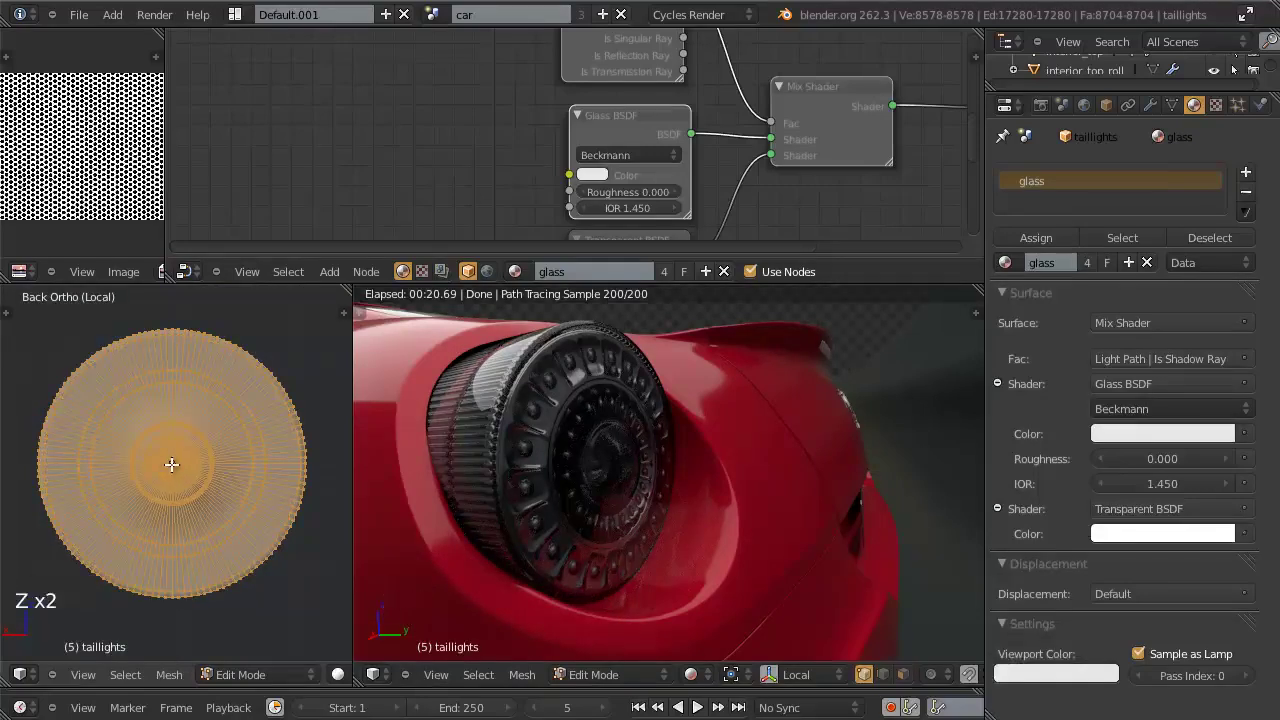
key("z")
key("c")
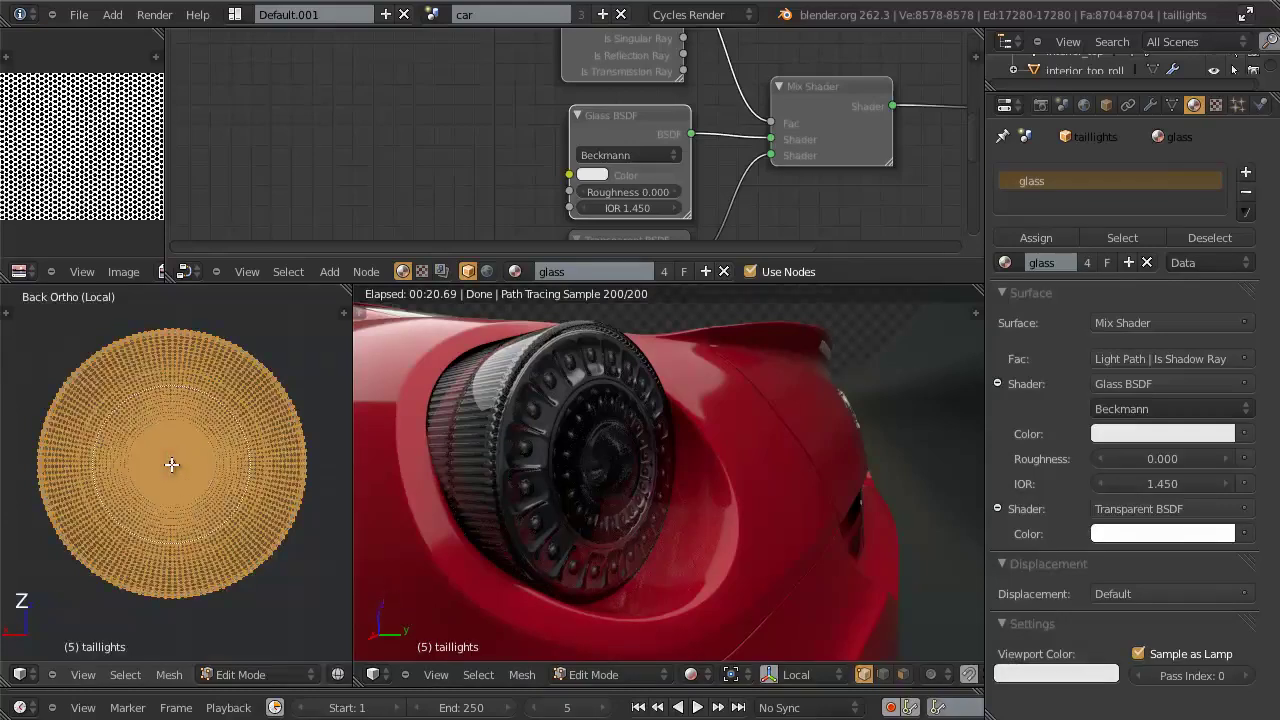
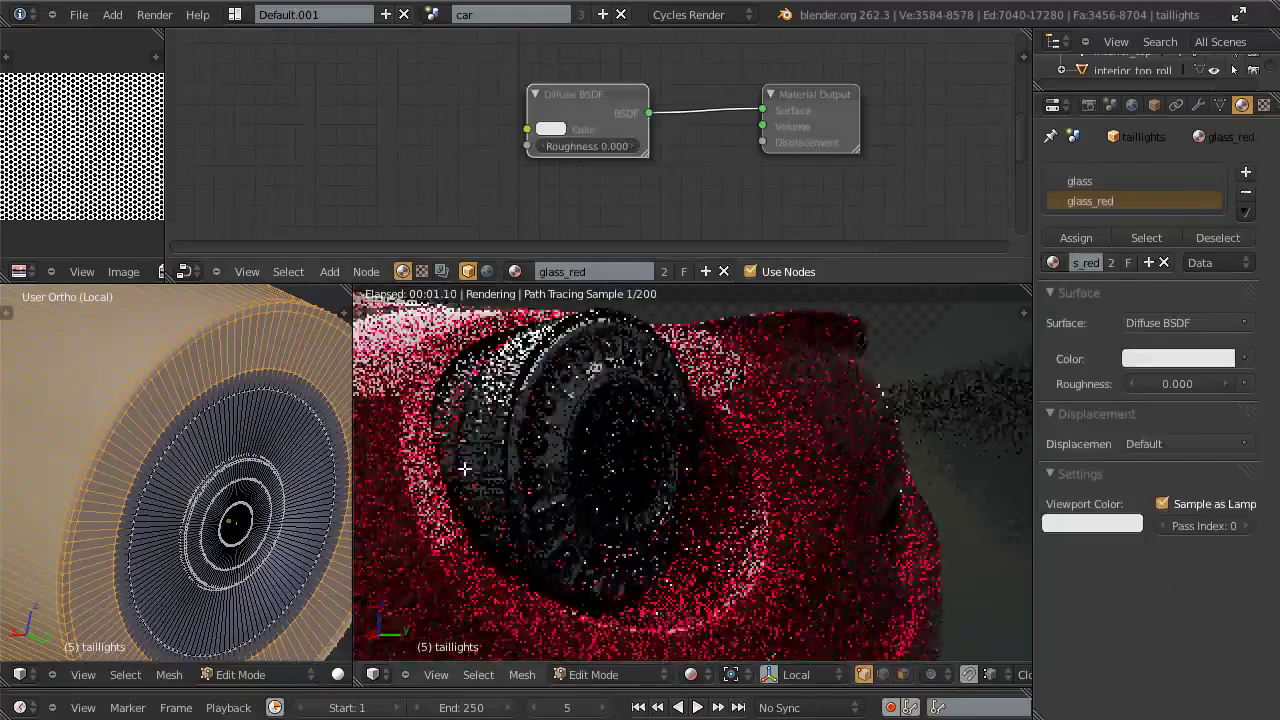
Step: Pick the glass material, box-select its shader nodes and collapse them into one glass node group
left_click(1088, 236)
left_click(1052, 254)
key("Tab")
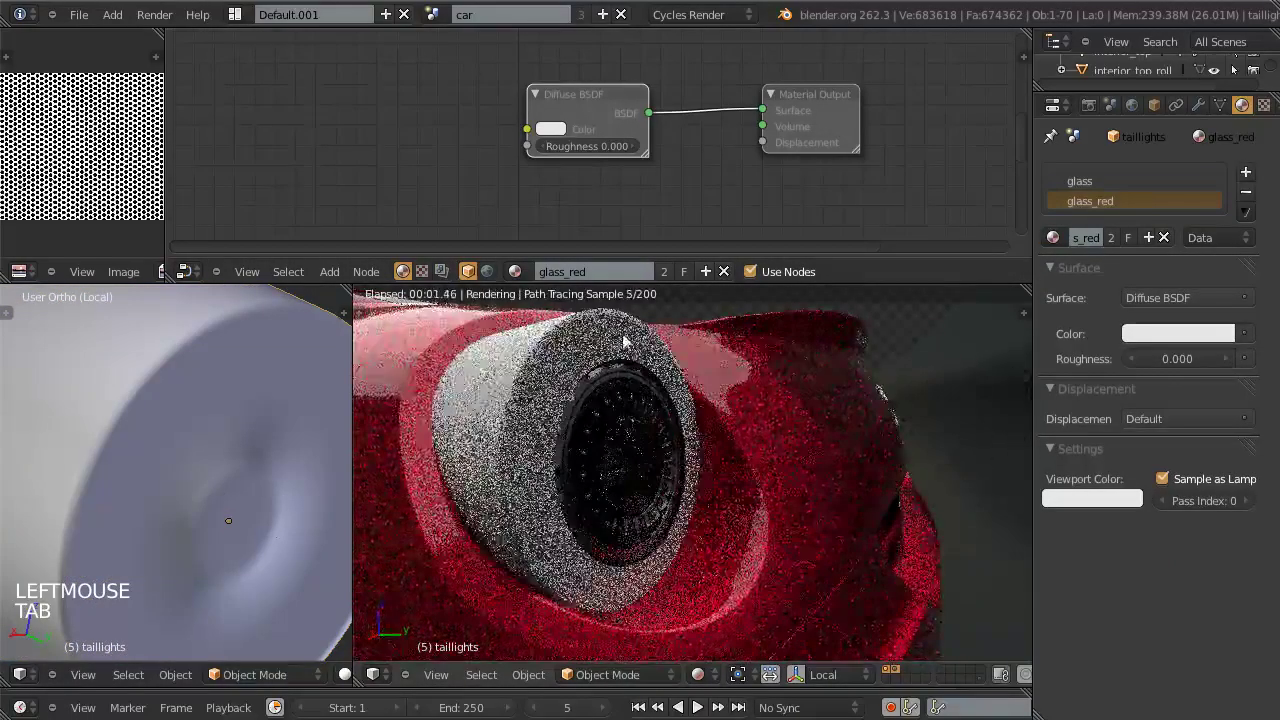
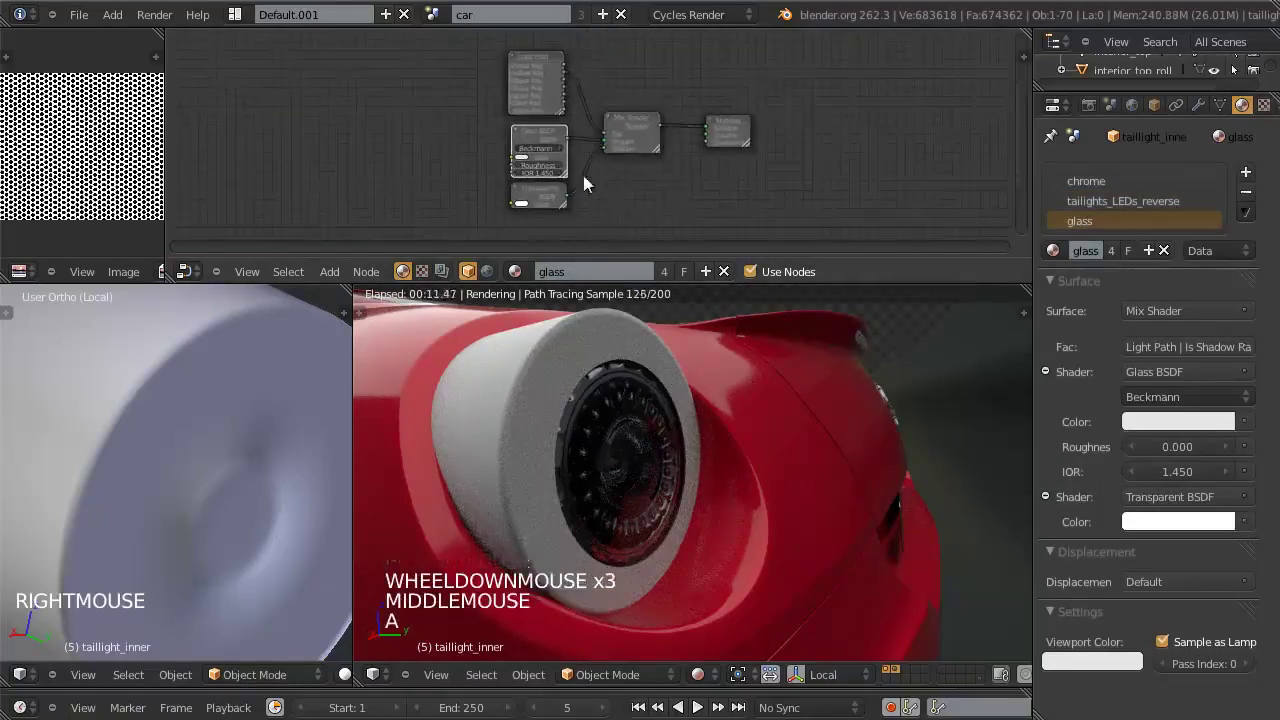
key("b")
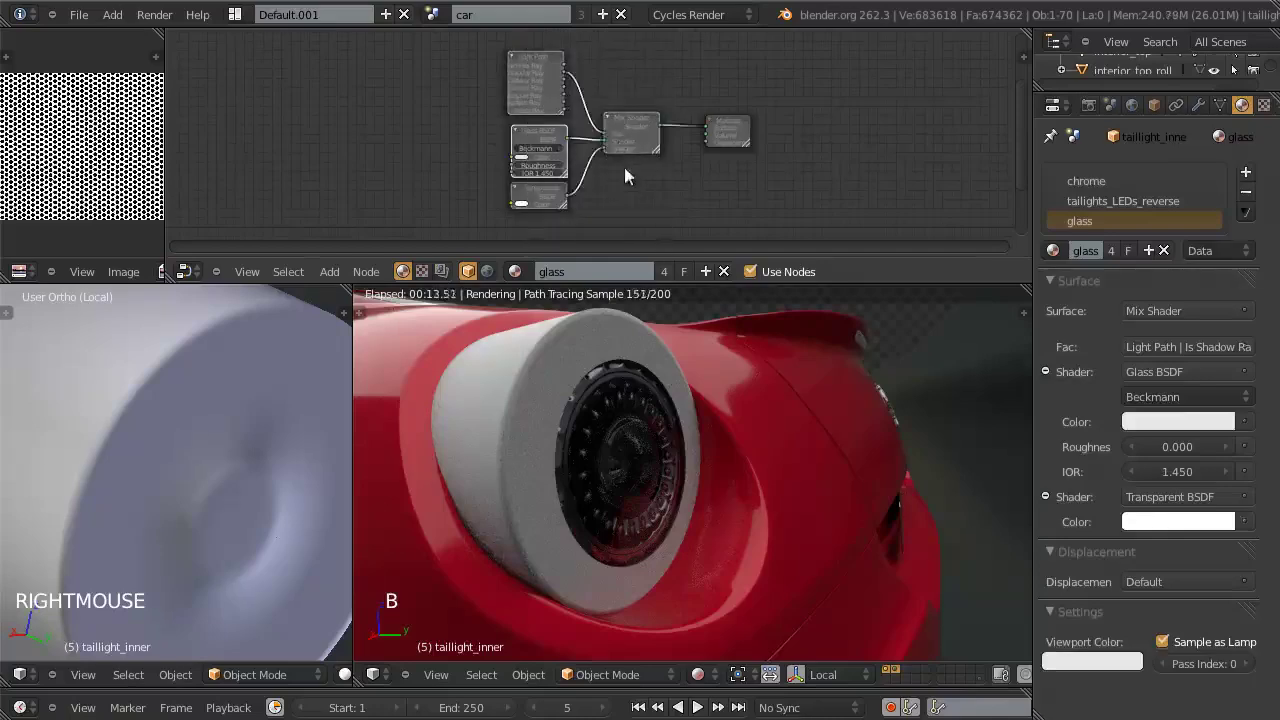
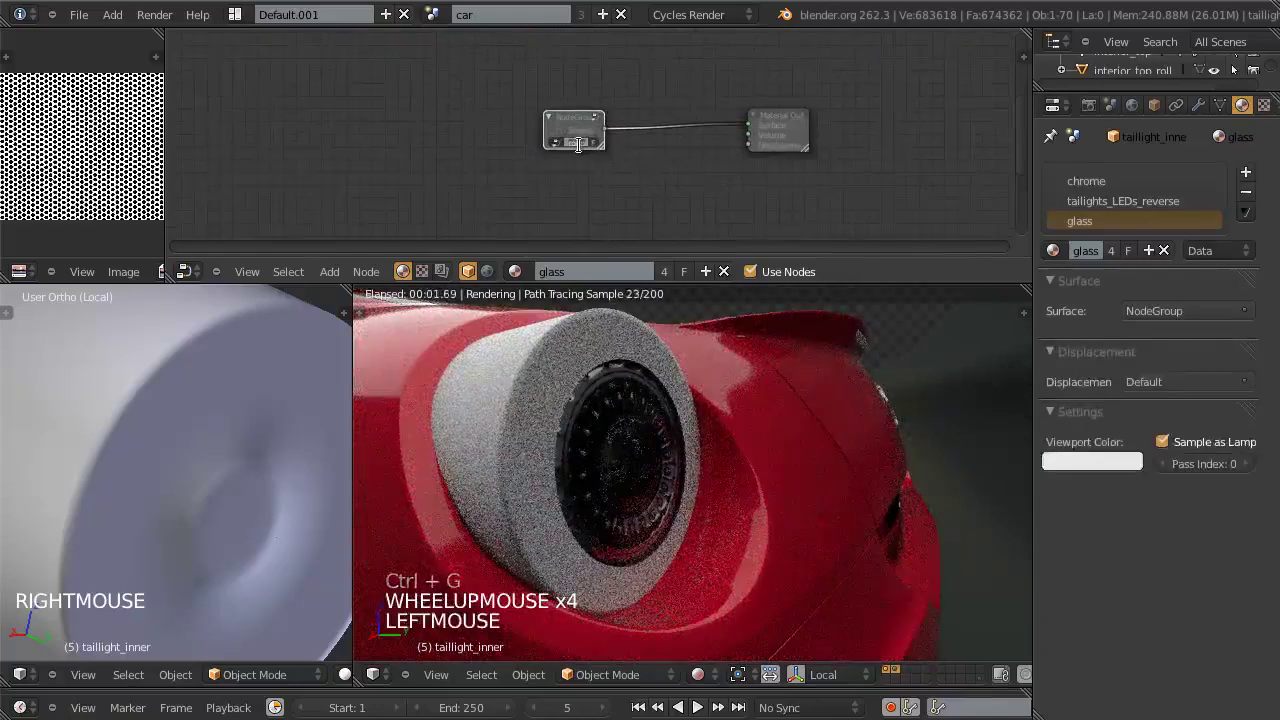
scroll("up", 3)
left_click(576, 112)
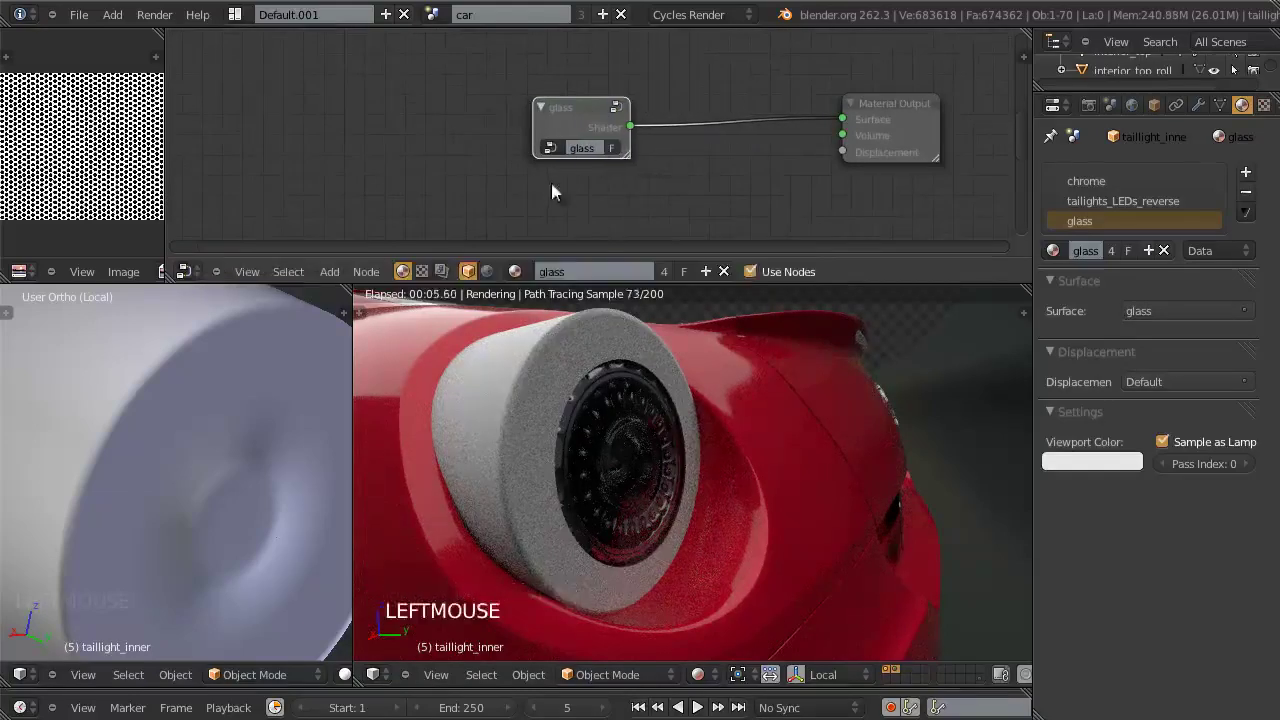
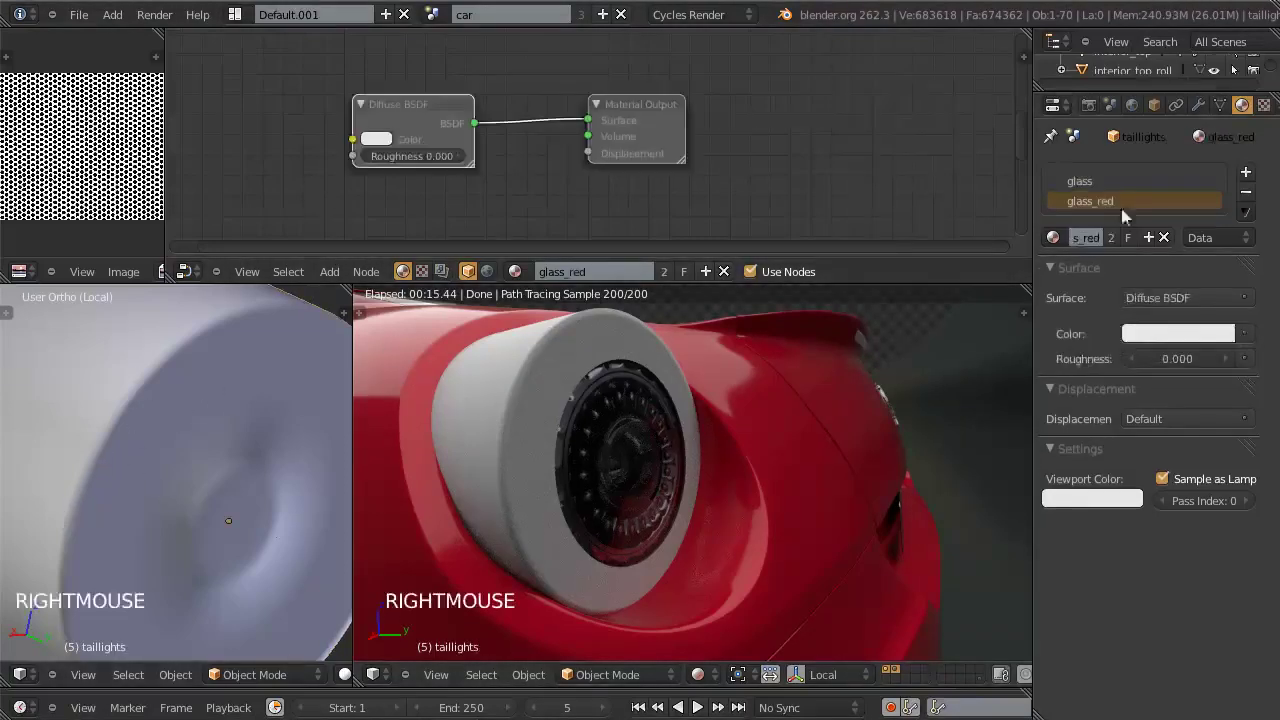
Step: Delete glass_red's Diffuse BSDF and wire the shared glass node group into the material surface
left_click(438, 112)
key("x")
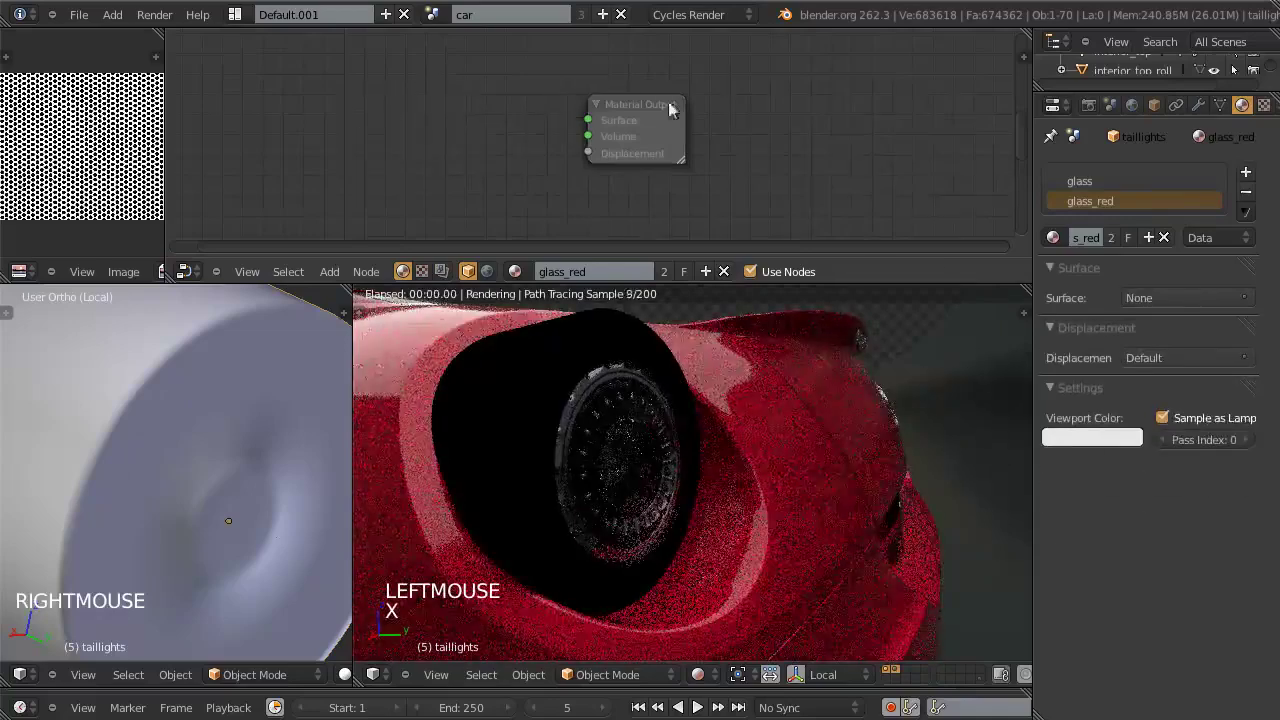
left_click(724, 110)
key("shift+a")
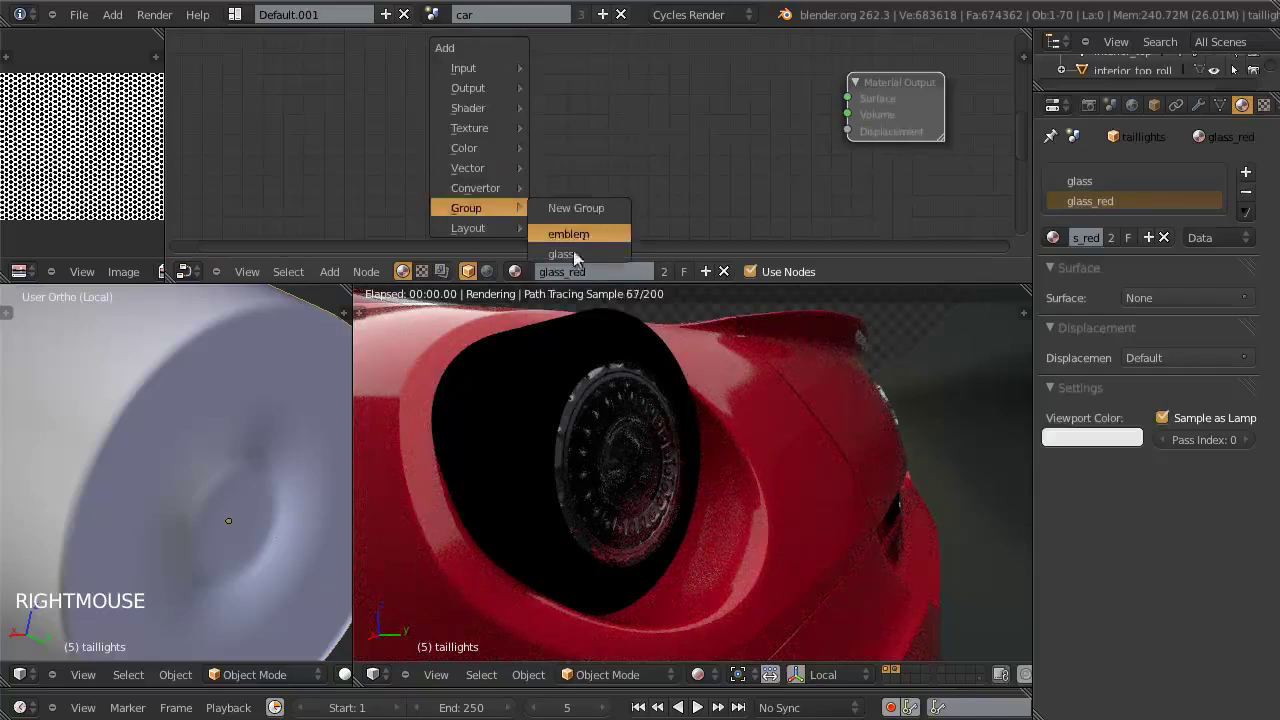
key("g")
left_click(672, 137)
left_click(815, 121)
left_click(649, 114)
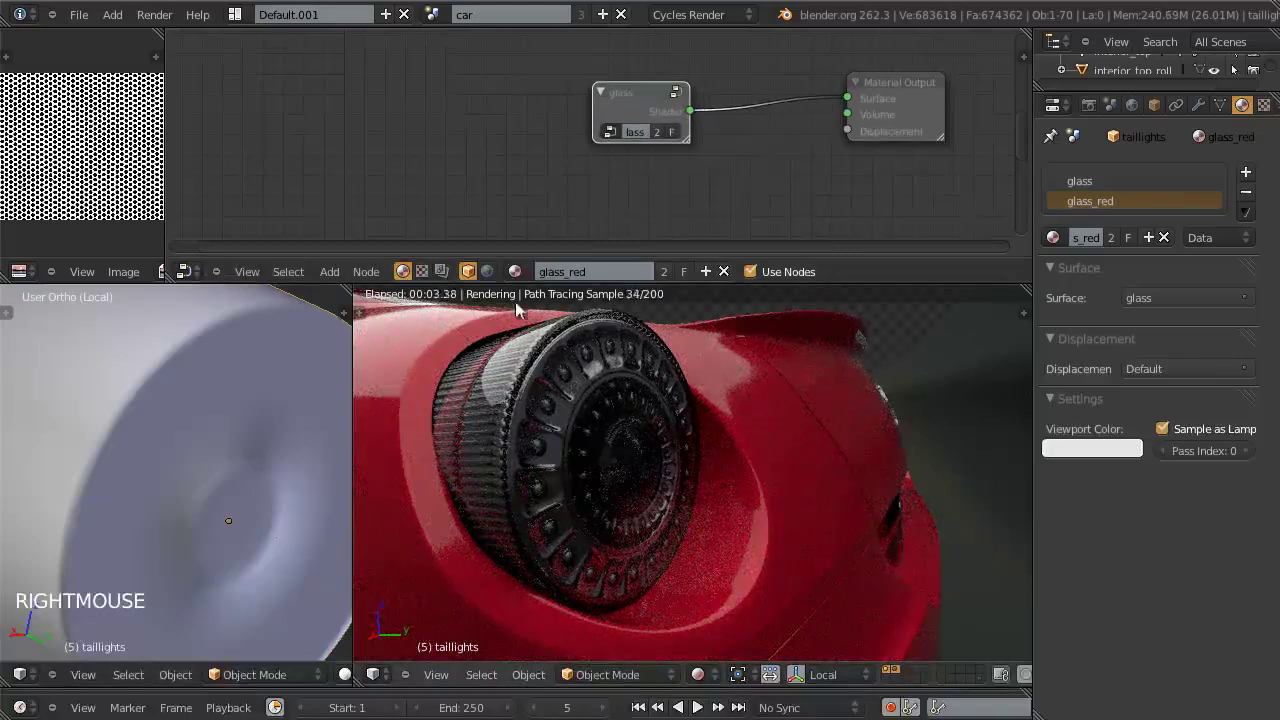
Step: Expose the transparent colour as a group input and tint glass_red red (0.8, 0, 0.123)
left_click(621, 97)
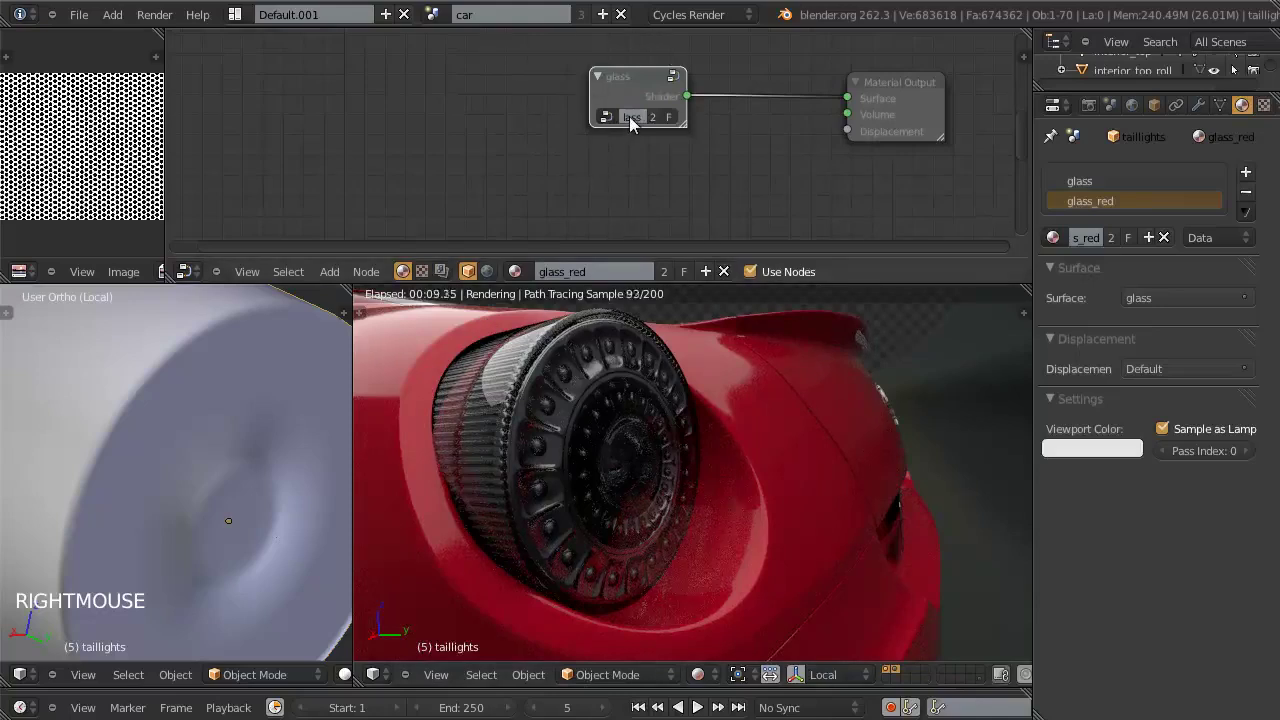
key("Tab")
scroll("down", 3)
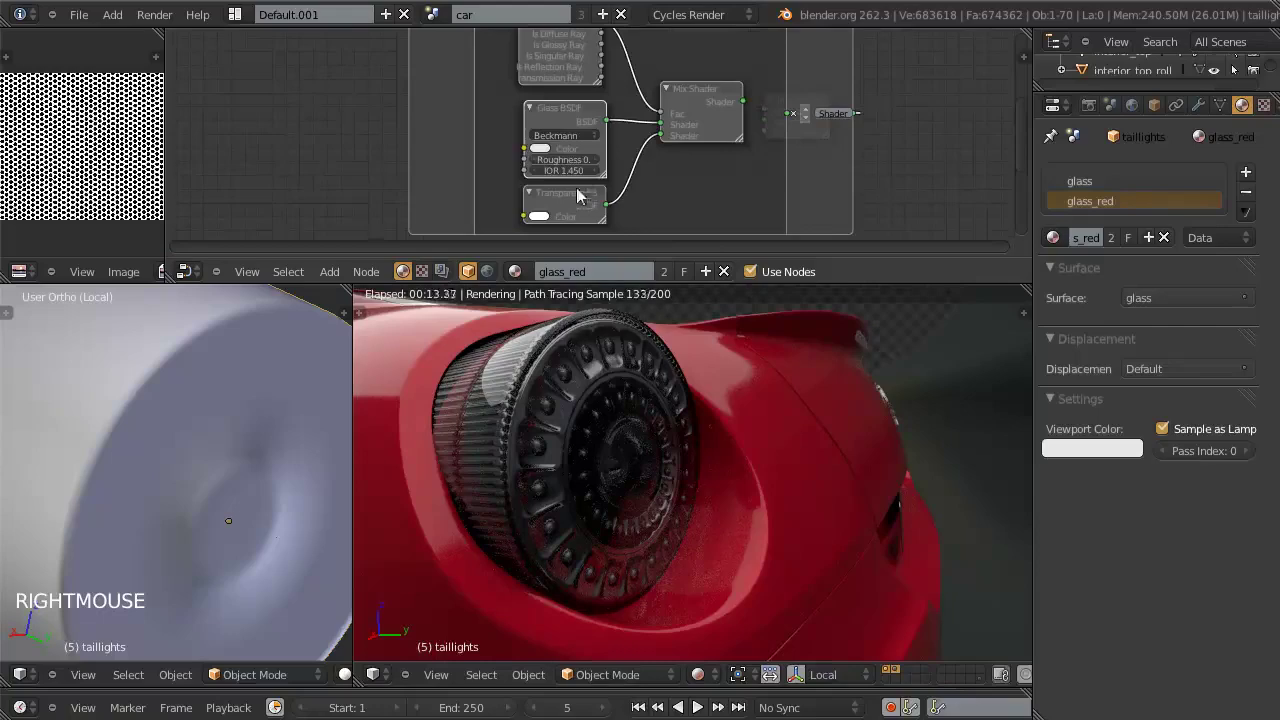
left_click(520, 153)
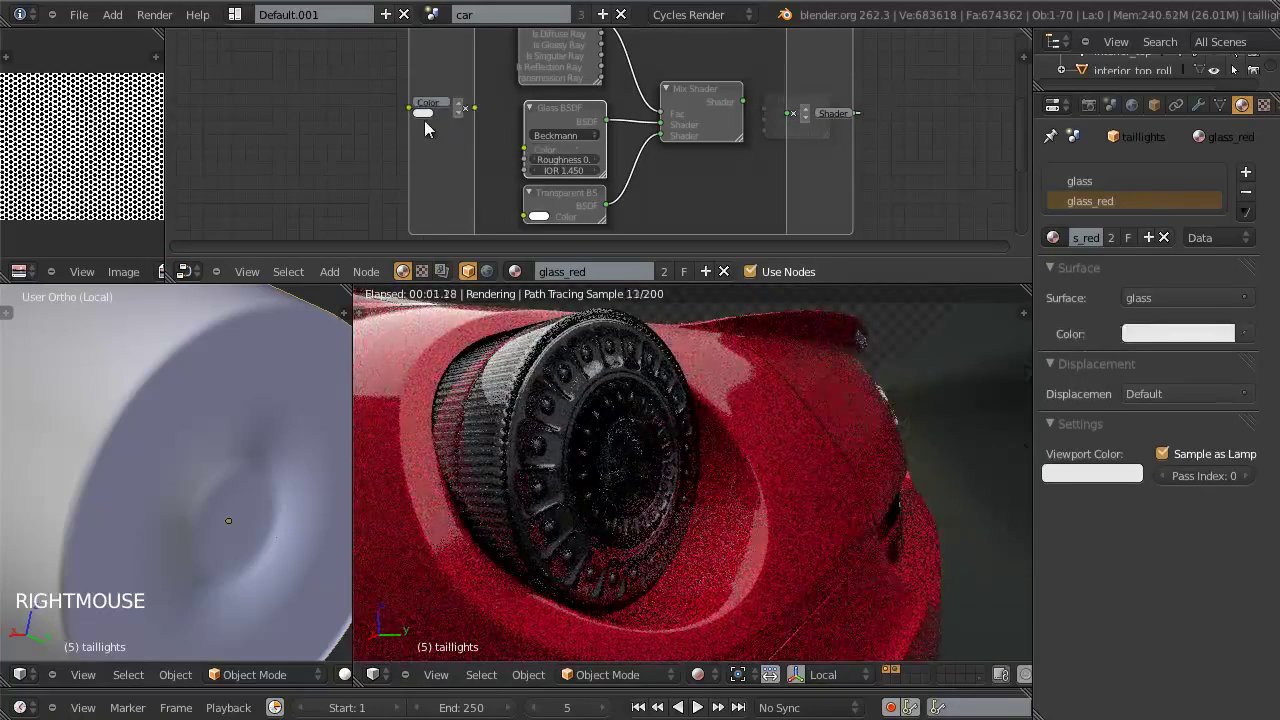
key("Tab")
scroll("up", 3)
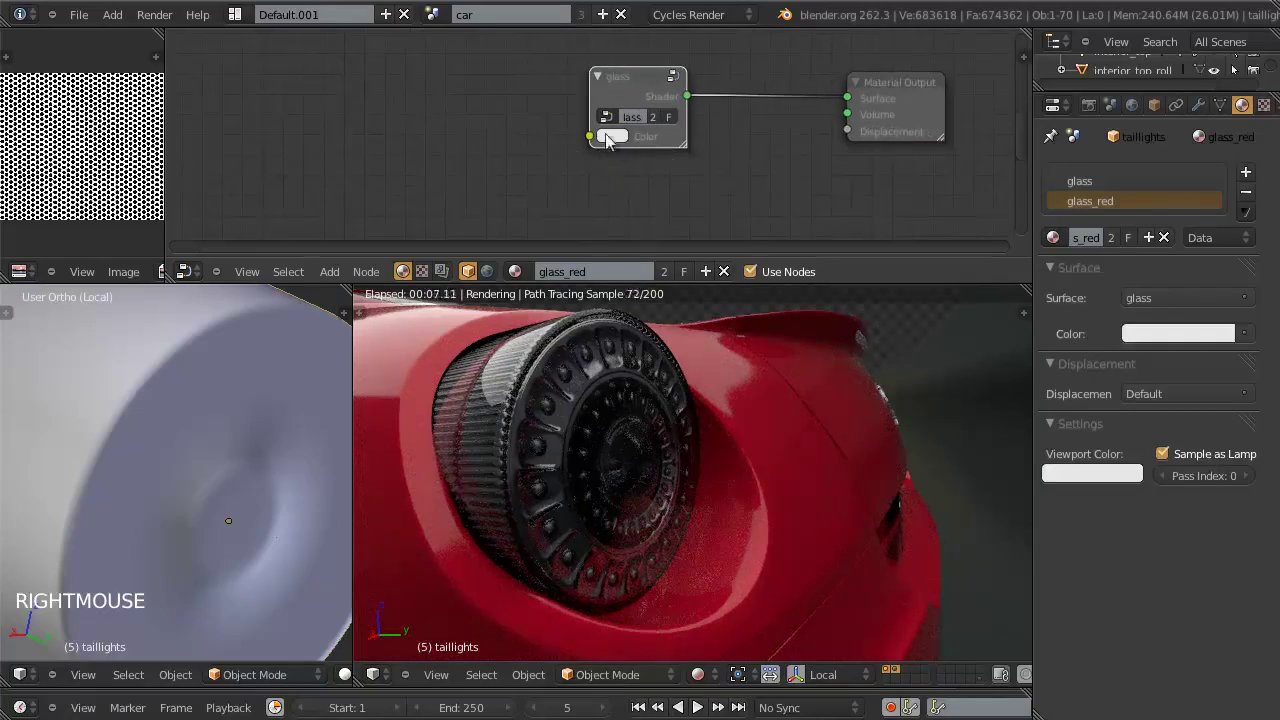
left_click(616, 142)
left_click(669, 230)
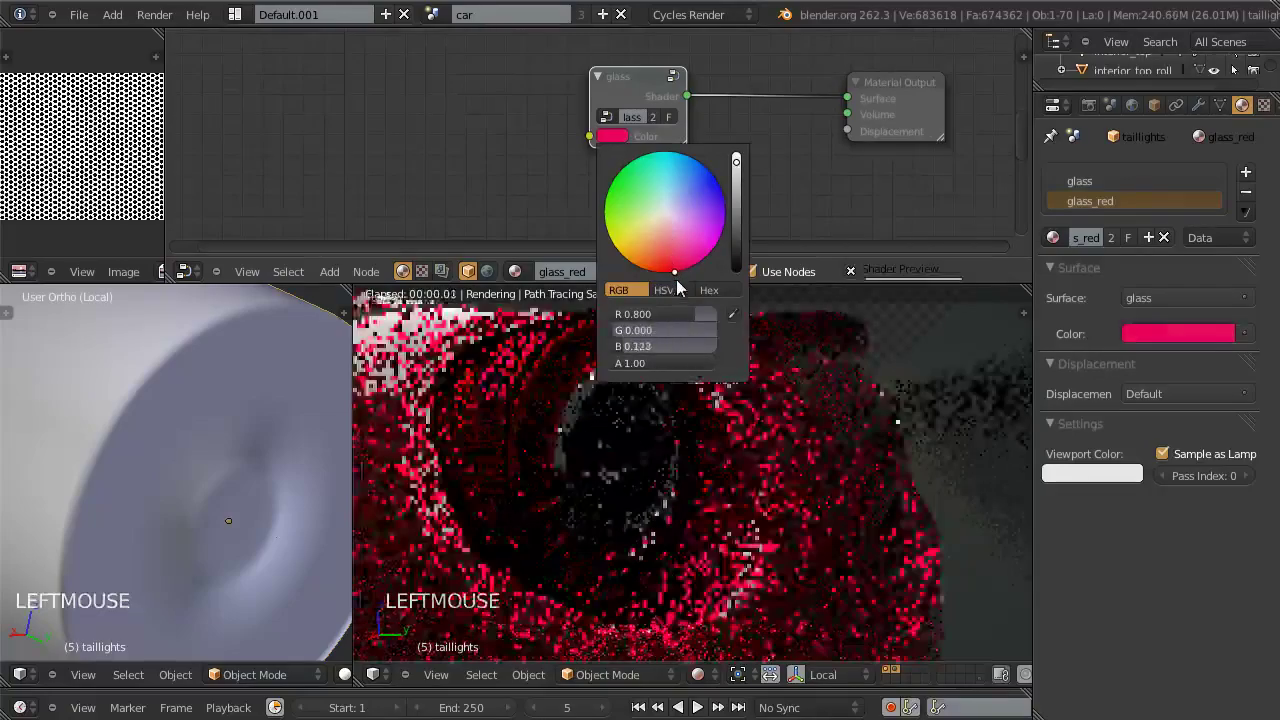
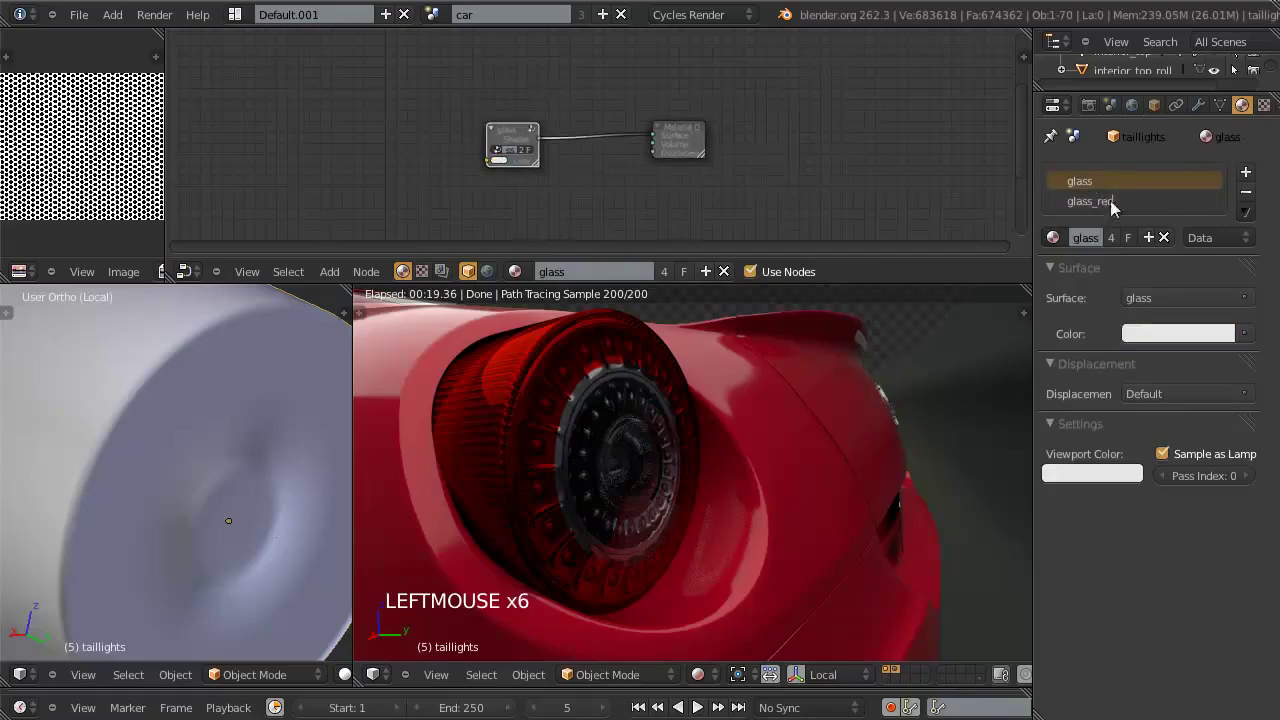
Step: Orbit to the front and select the headlight cover whose nodes become the clear_plastic group
scroll("down", 3)
scroll("up", 3)
middle_click(612, 508)
scroll("up", 3)
middle_click(716, 527)
scroll("up", 3)
middle_click(913, 440)
right_click(846, 460)
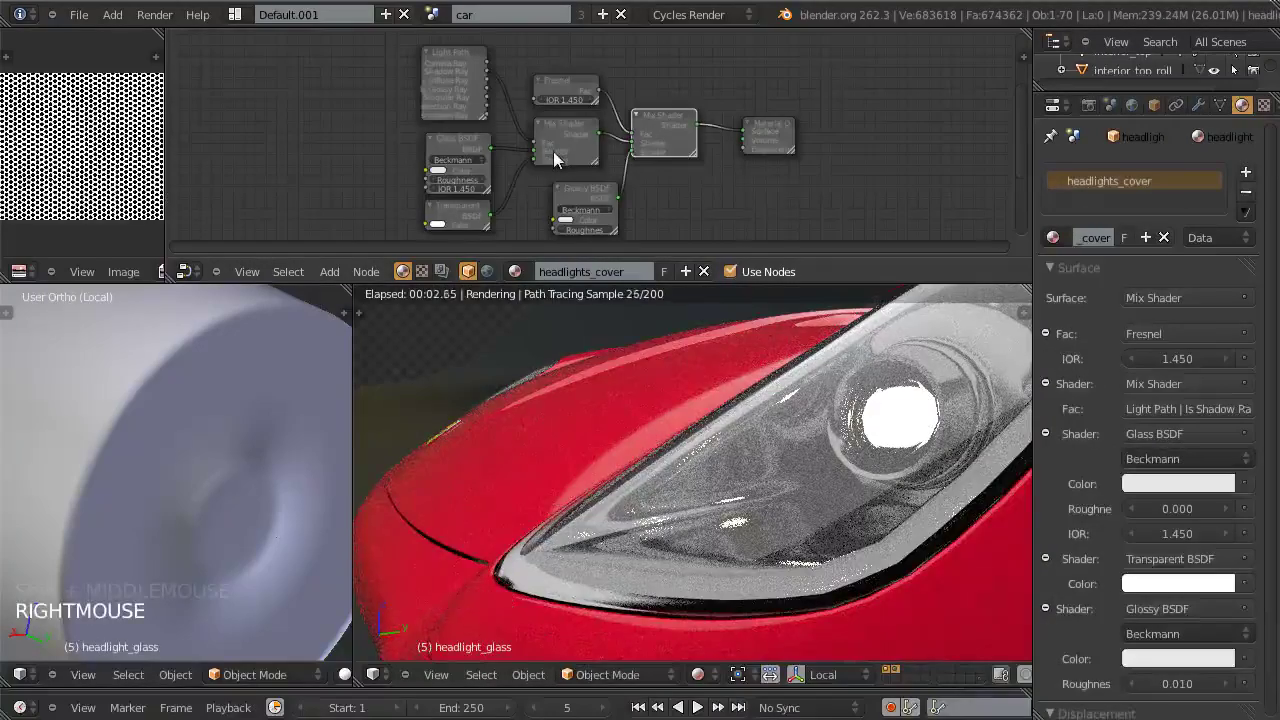
scroll("down", 3)
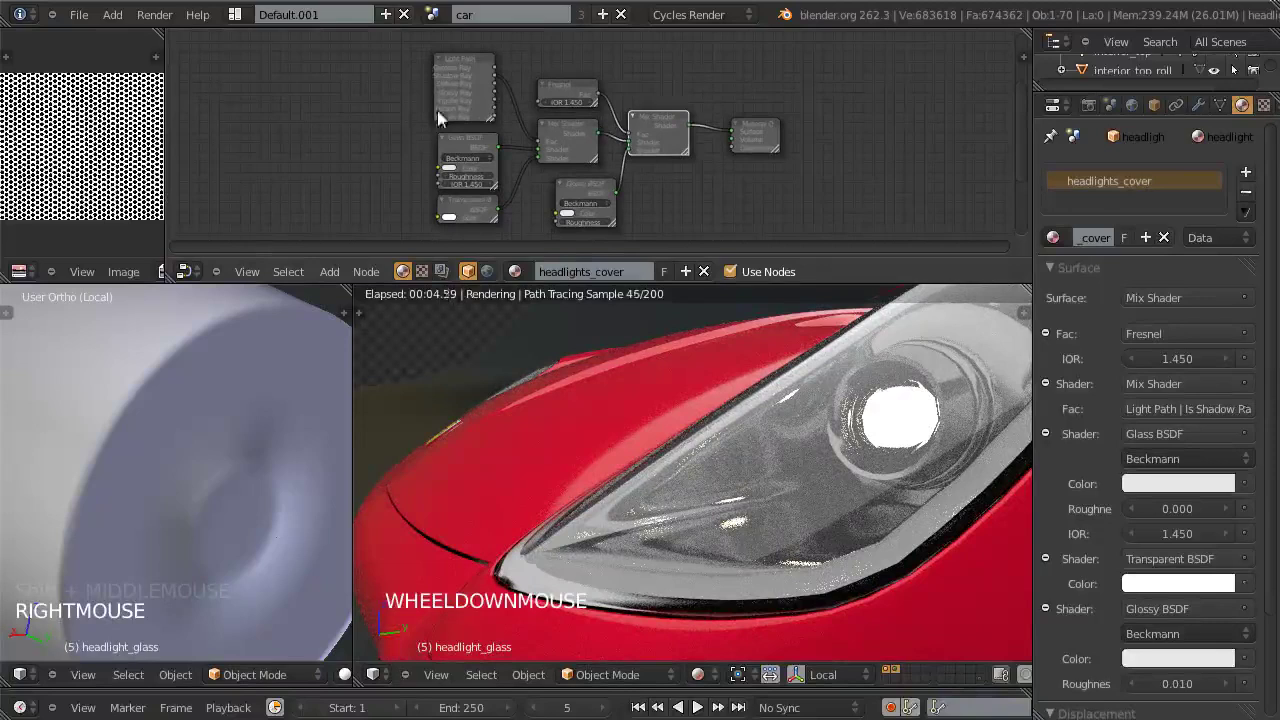
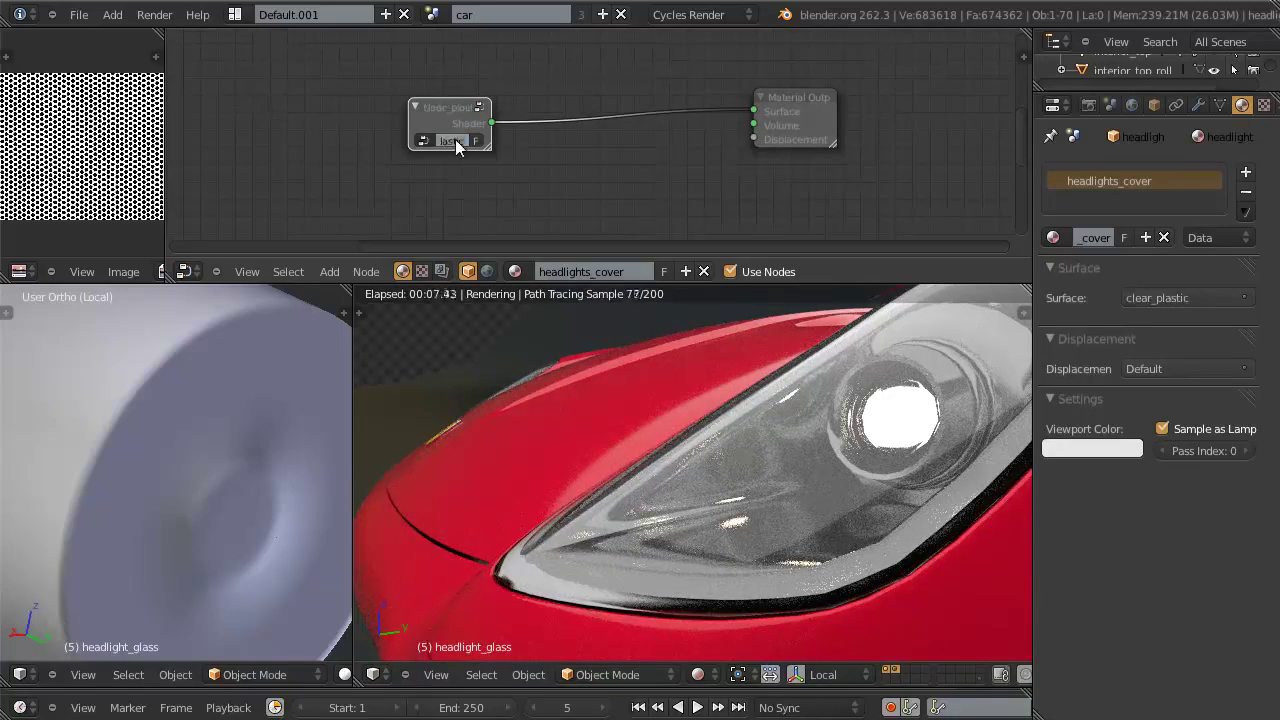
Step: Orbit back to the whole car and reselect the taillight lens
scroll("down", 3)
middle_click(826, 509)
middle_click(700, 501)
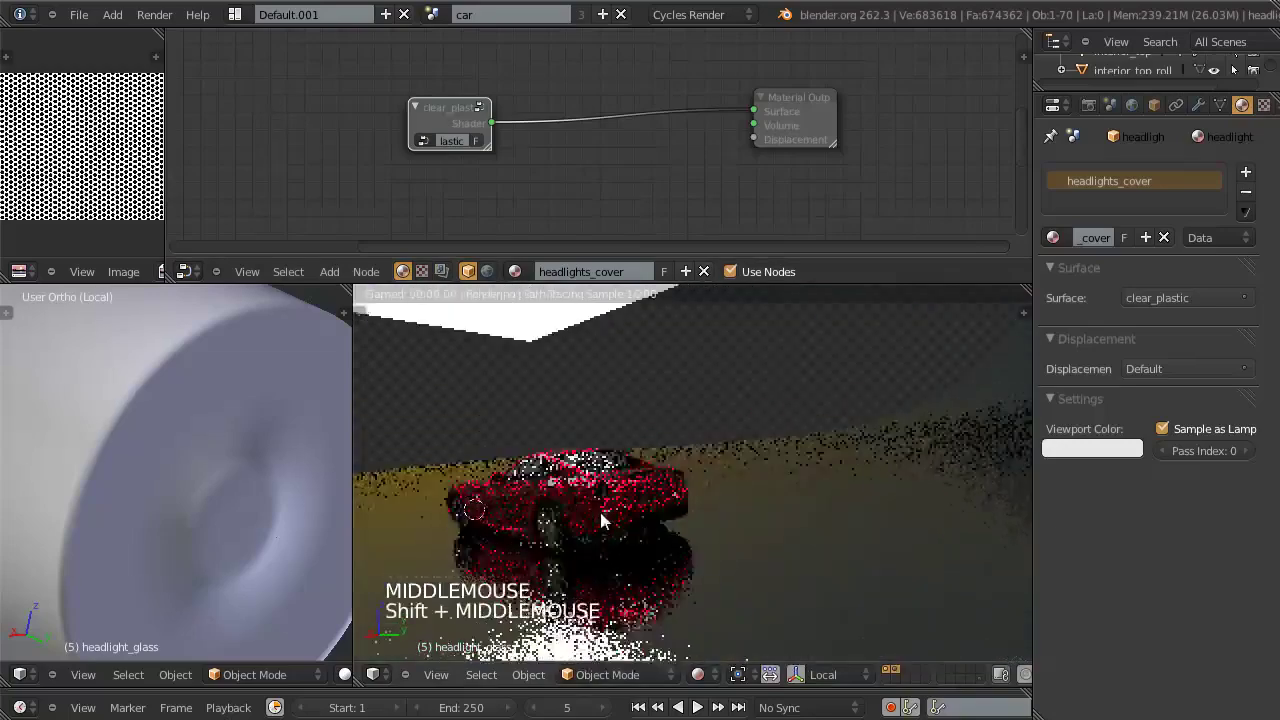
scroll("up", 3)
middle_click(587, 531)
scroll("down", 3)
middle_click(594, 537)
right_click(905, 412)
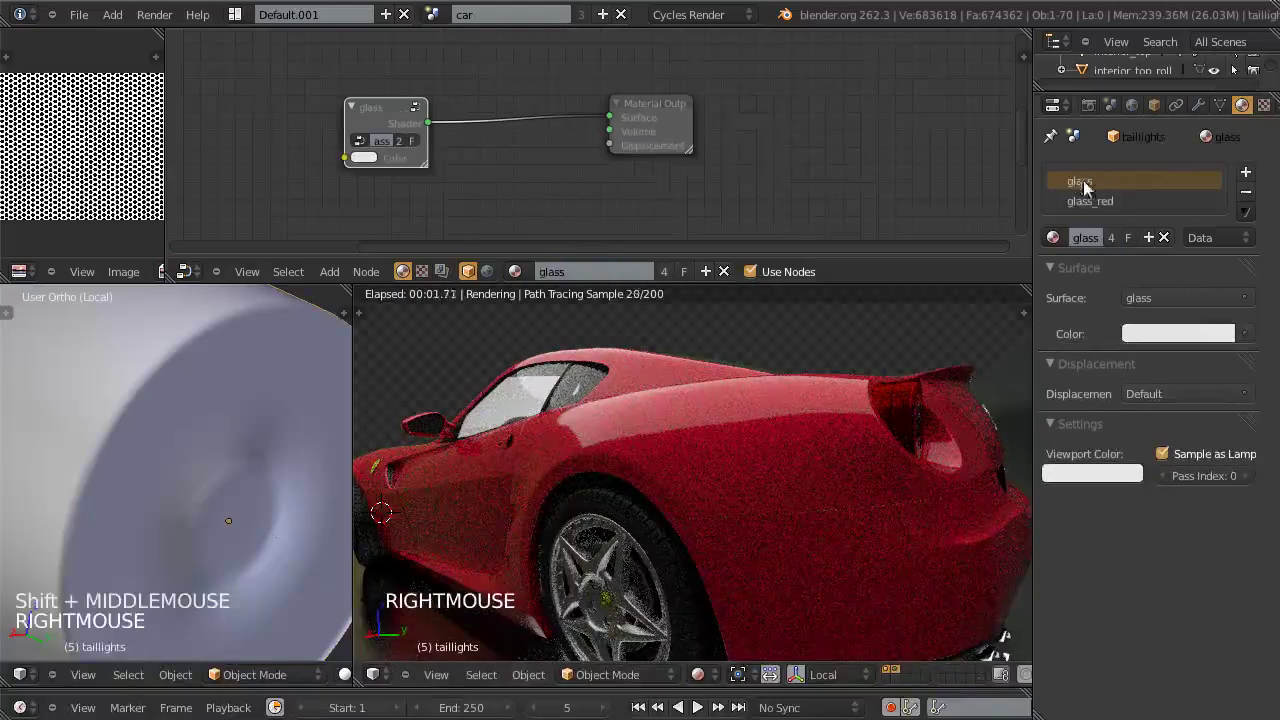
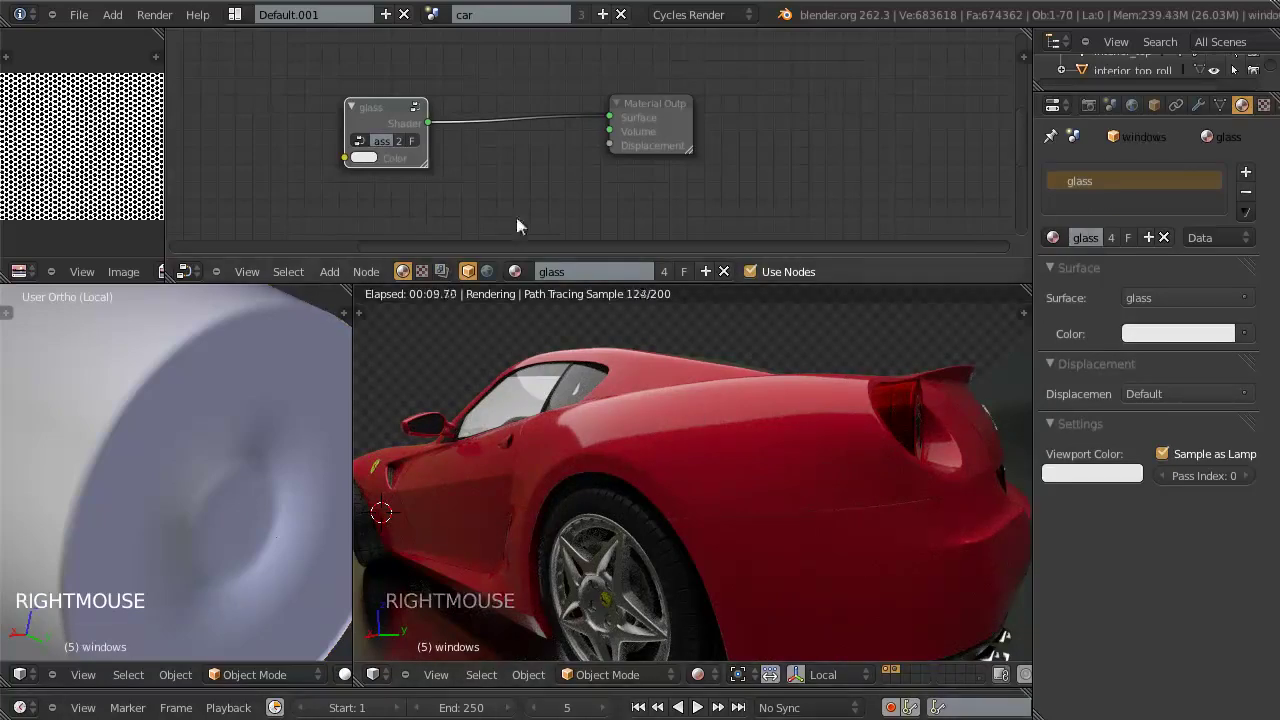
Step: Select the taillights object and bring up its material slots, starting with headlights_cover
left_click(419, 121)
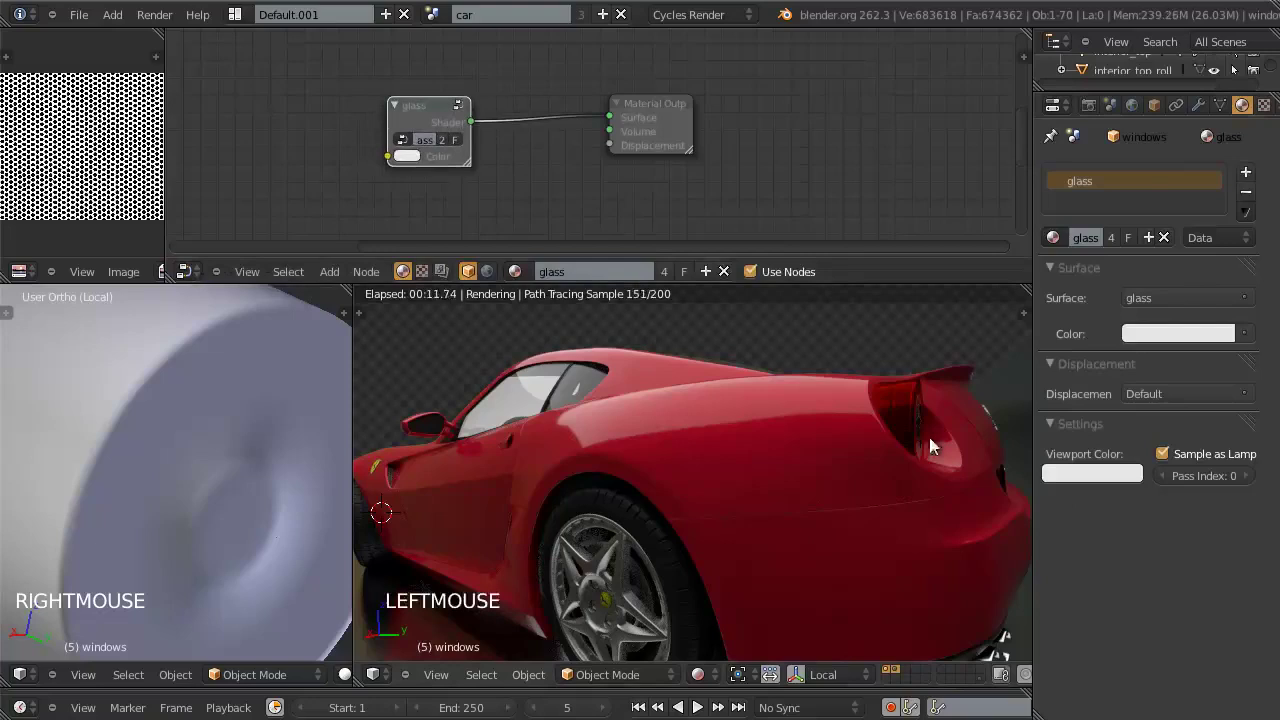
right_click(915, 417)
right_click(1098, 211)
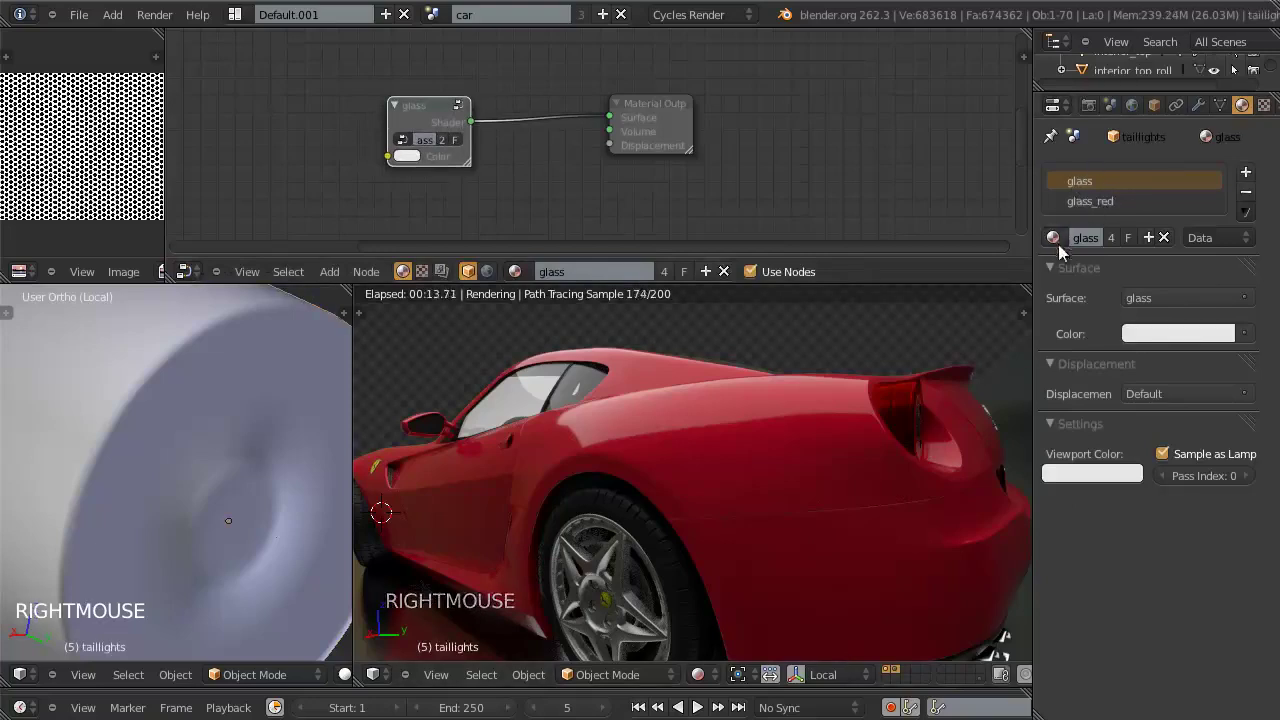
left_click(1063, 239)
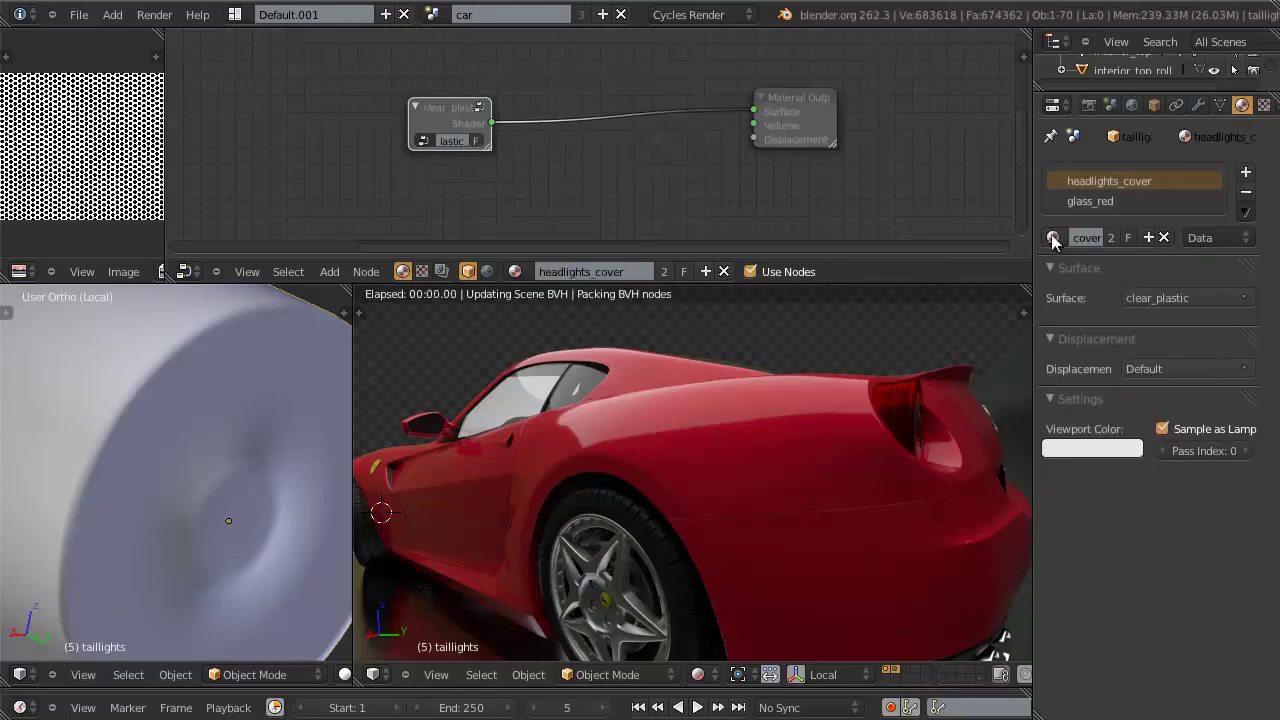
left_click(459, 122)
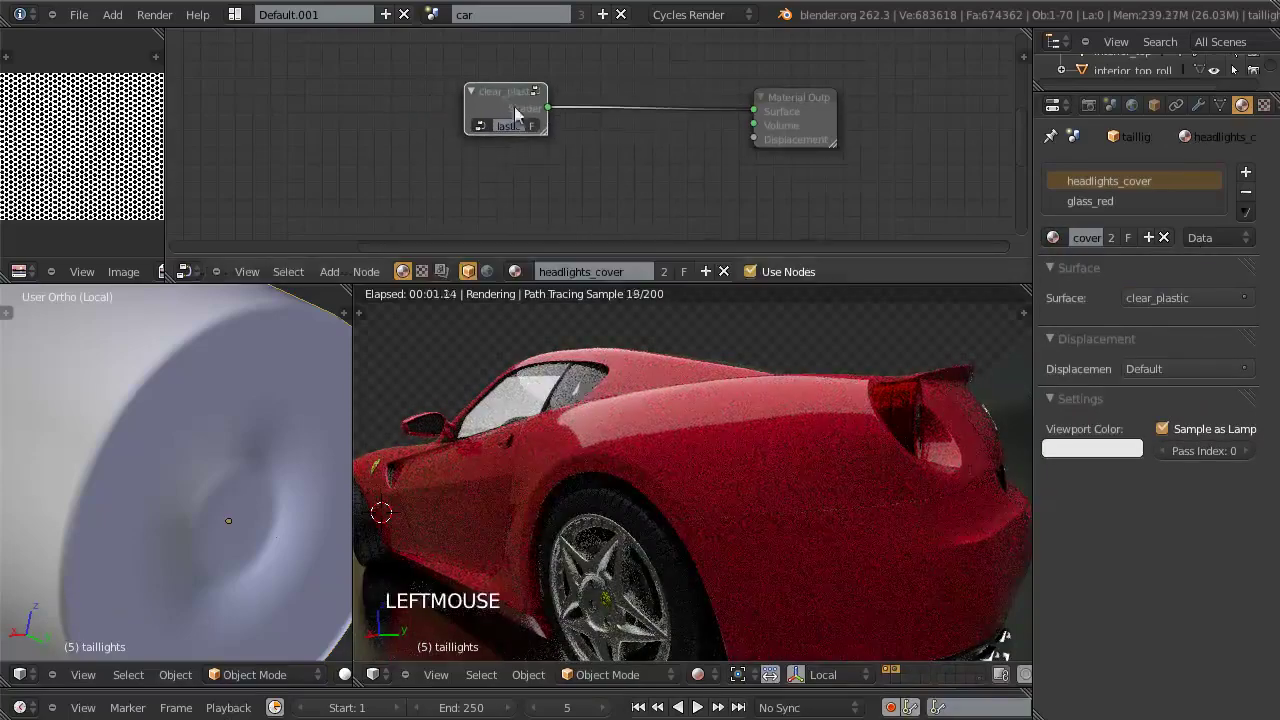
Step: Turn the rendered view to face the taillight and switch to its glass_red material
middle_click(898, 456)
middle_click(853, 458)
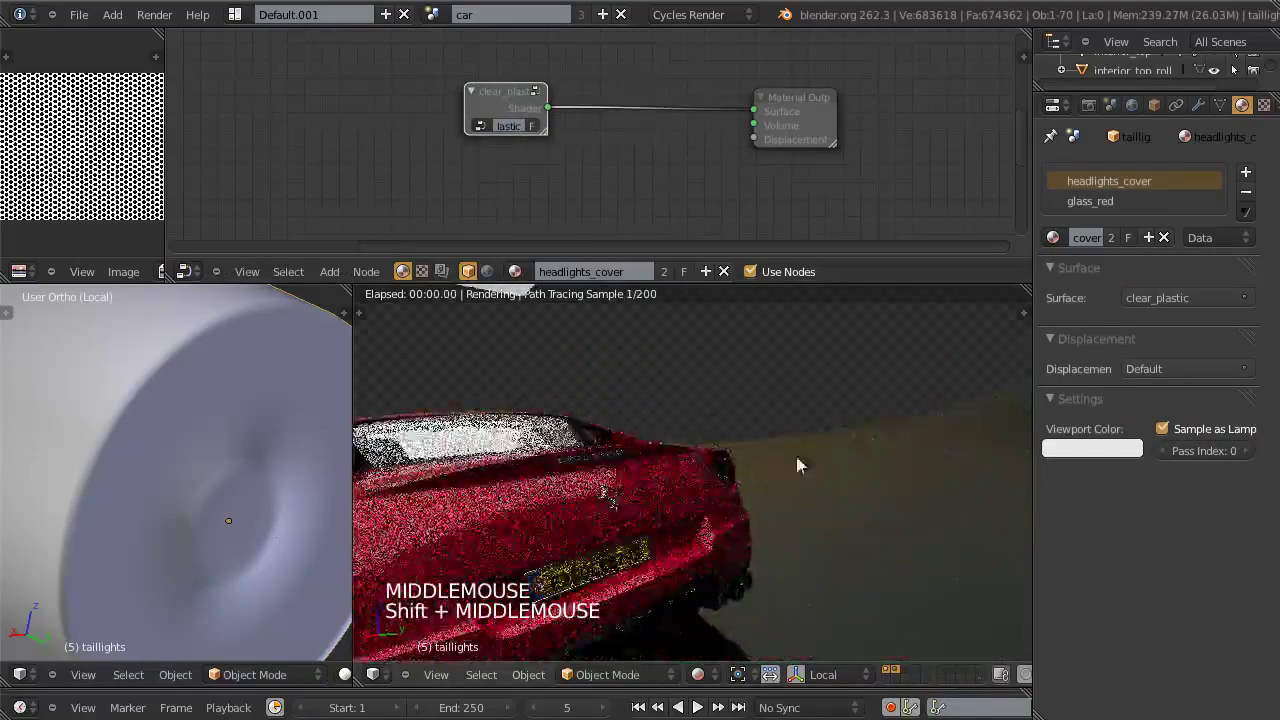
scroll("up", 3)
scroll("down", 3)
middle_click(826, 482)
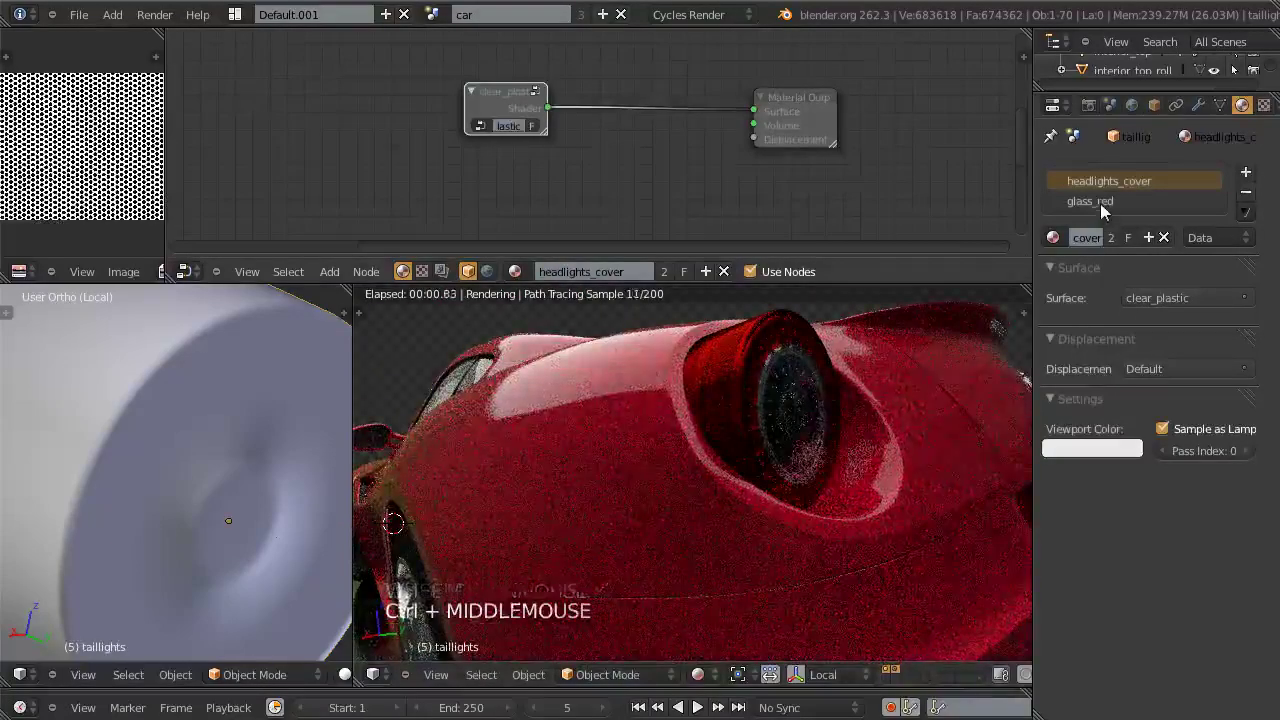
left_click(1107, 213)
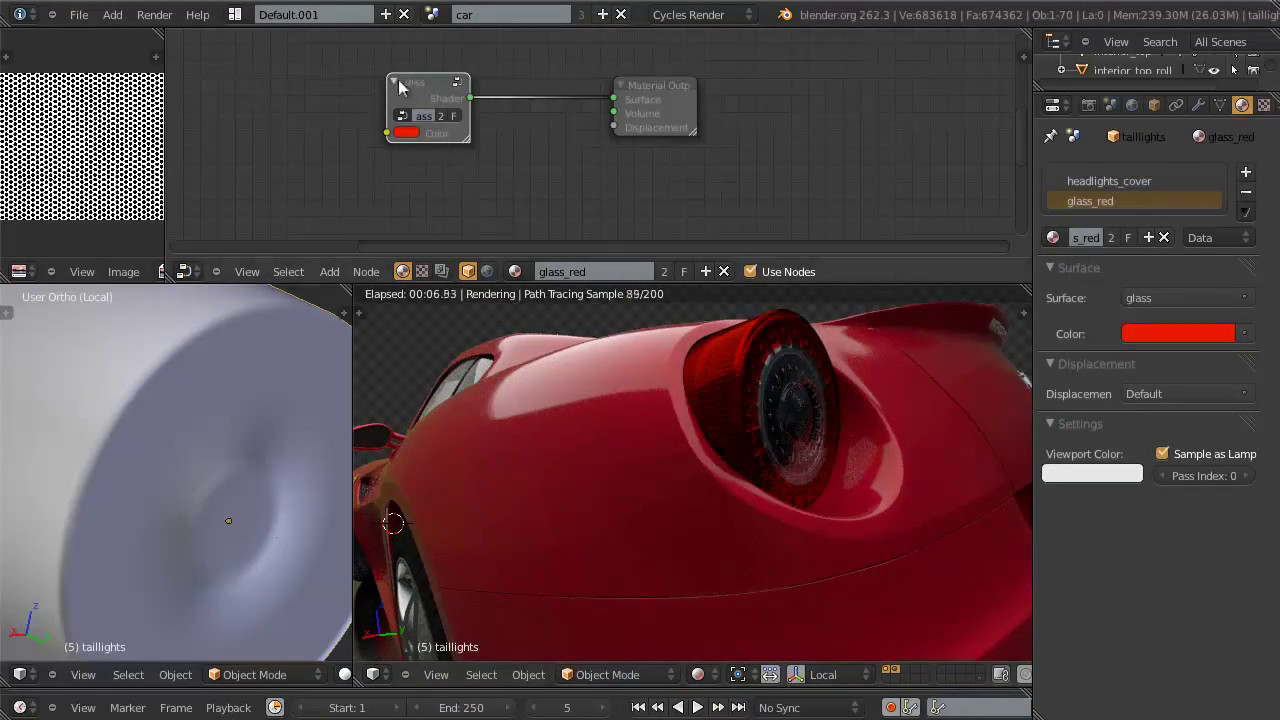
Step: Replace the glass group node with the clear_plastic group wired to the Surface output
left_click(456, 106)
left_click(466, 90)
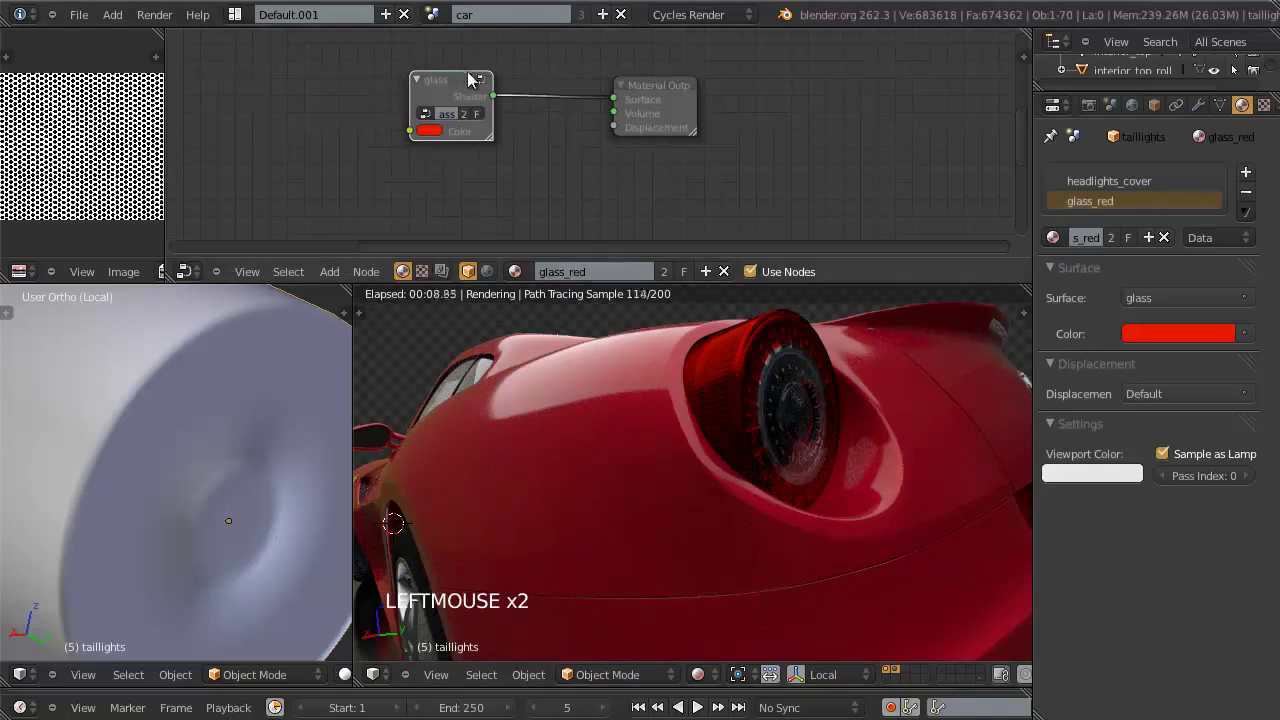
left_click(461, 94)
key("x")
key("shift+a")
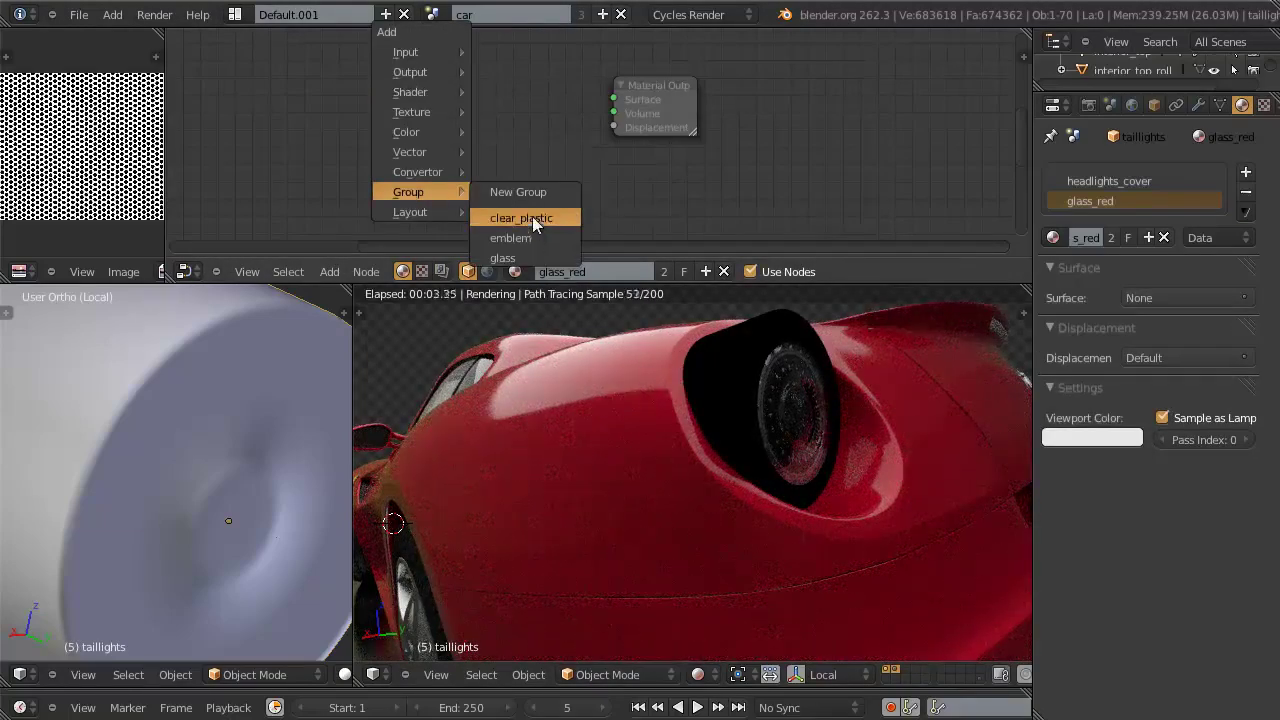
key("g")
left_click(565, 171)
left_click(549, 117)
left_click(539, 116)
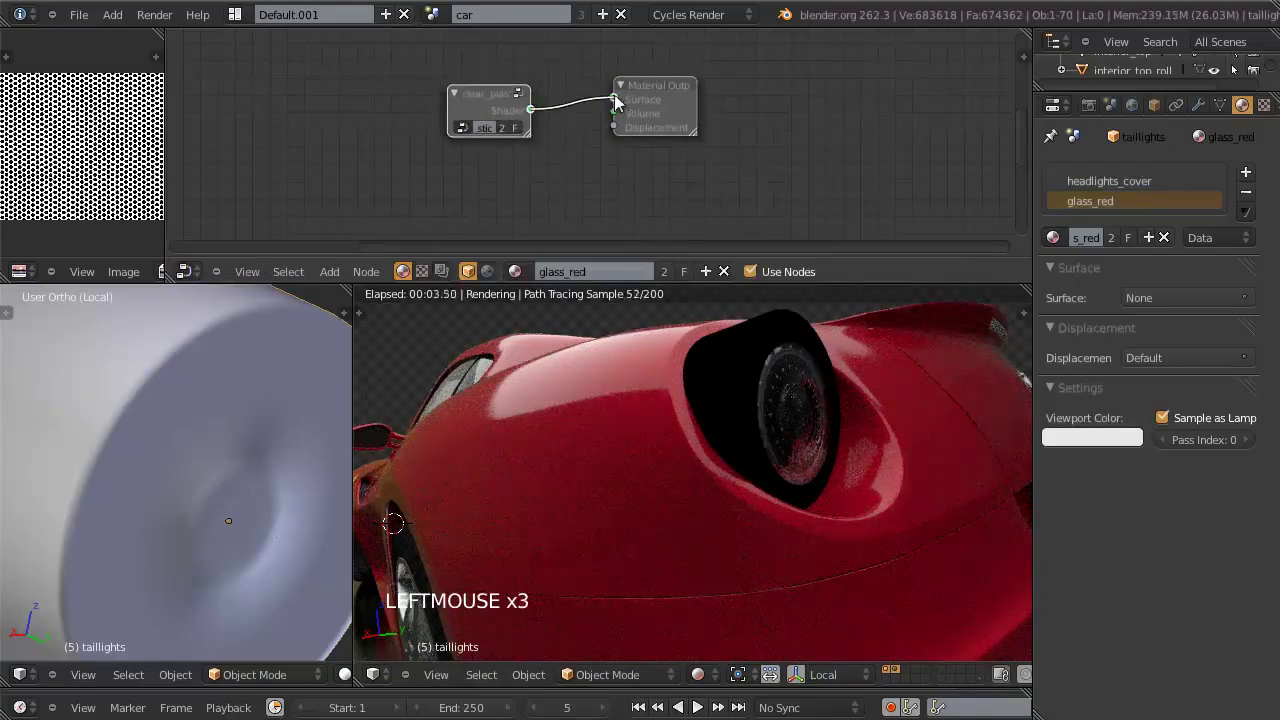
left_click(500, 97)
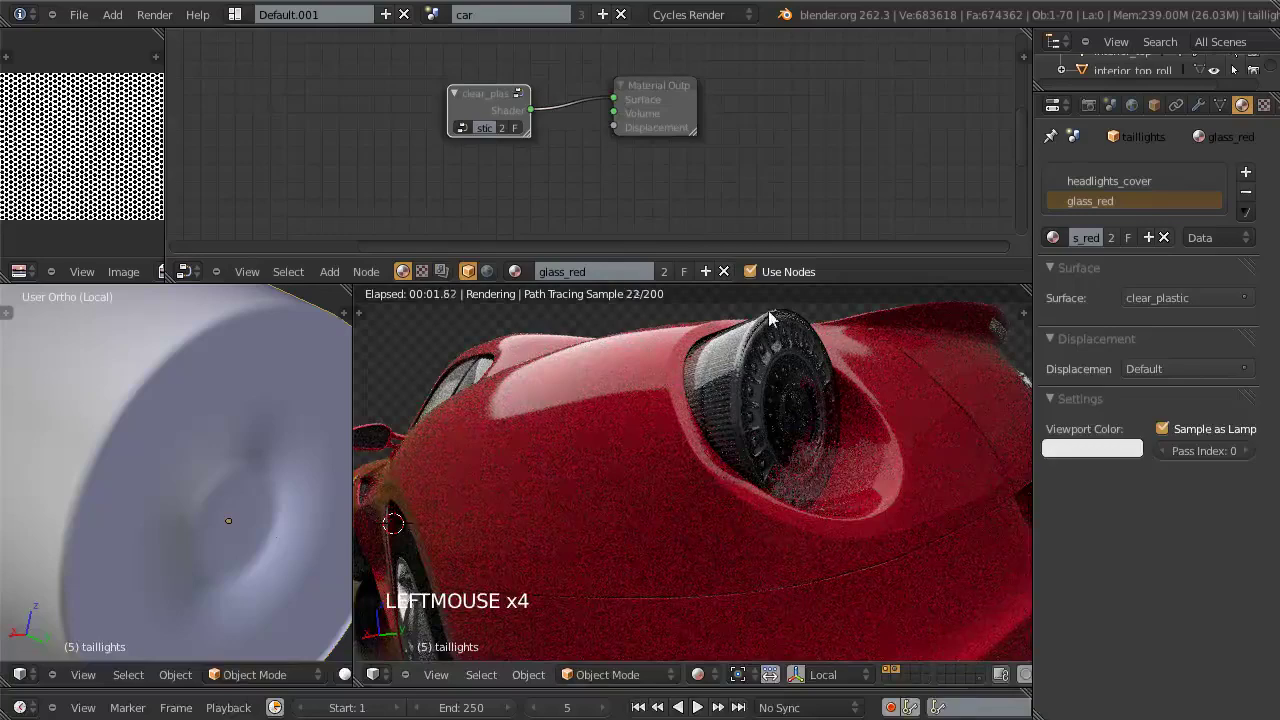
Step: Expose a Color input on the clear_plastic group and tint it red
key("Tab")
scroll("down", 3)
left_click(385, 157)
key("Tab")
scroll("up", 3)
left_click(428, 153)
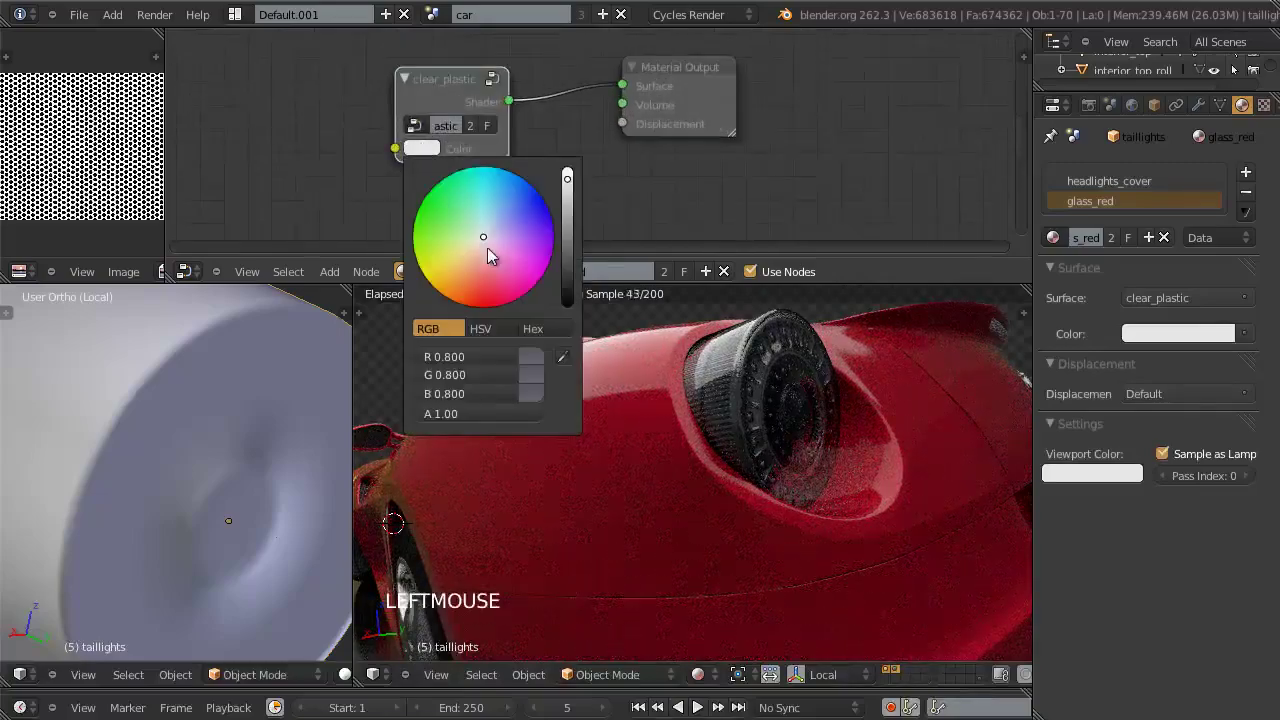
left_click(489, 256)
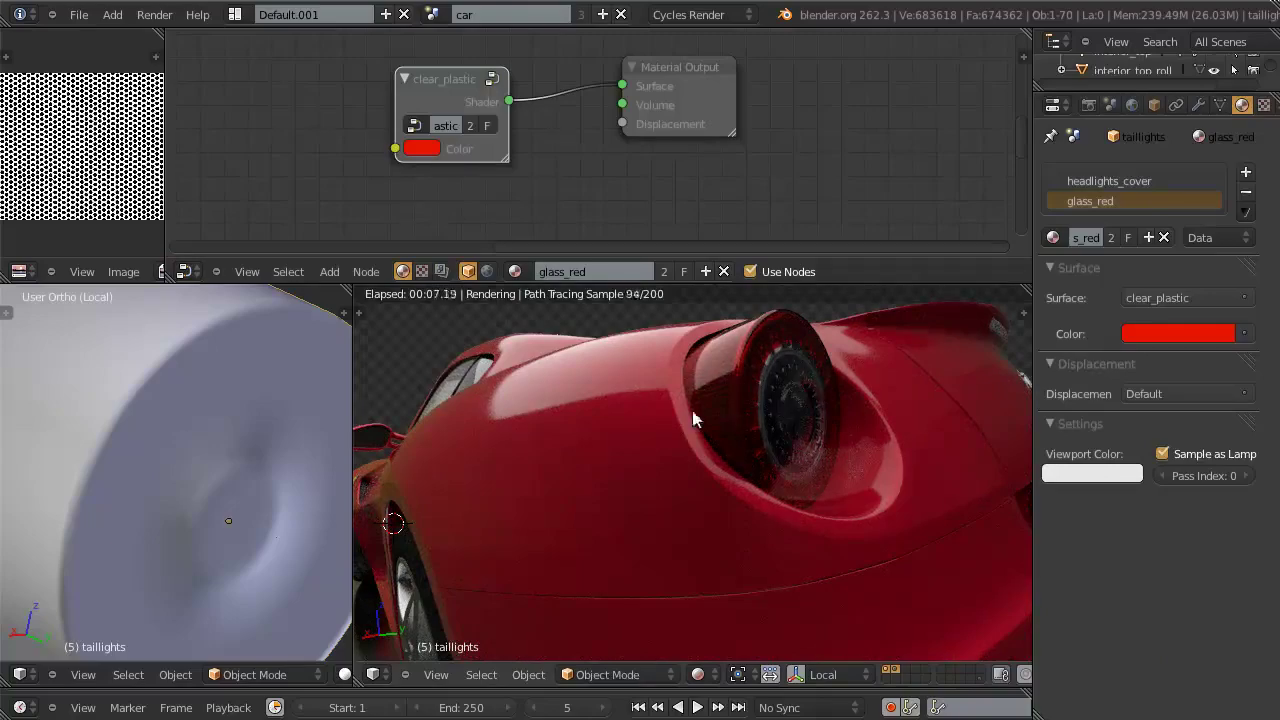
scroll("up", 3)
scroll("down", 3)
scroll("up", 3)
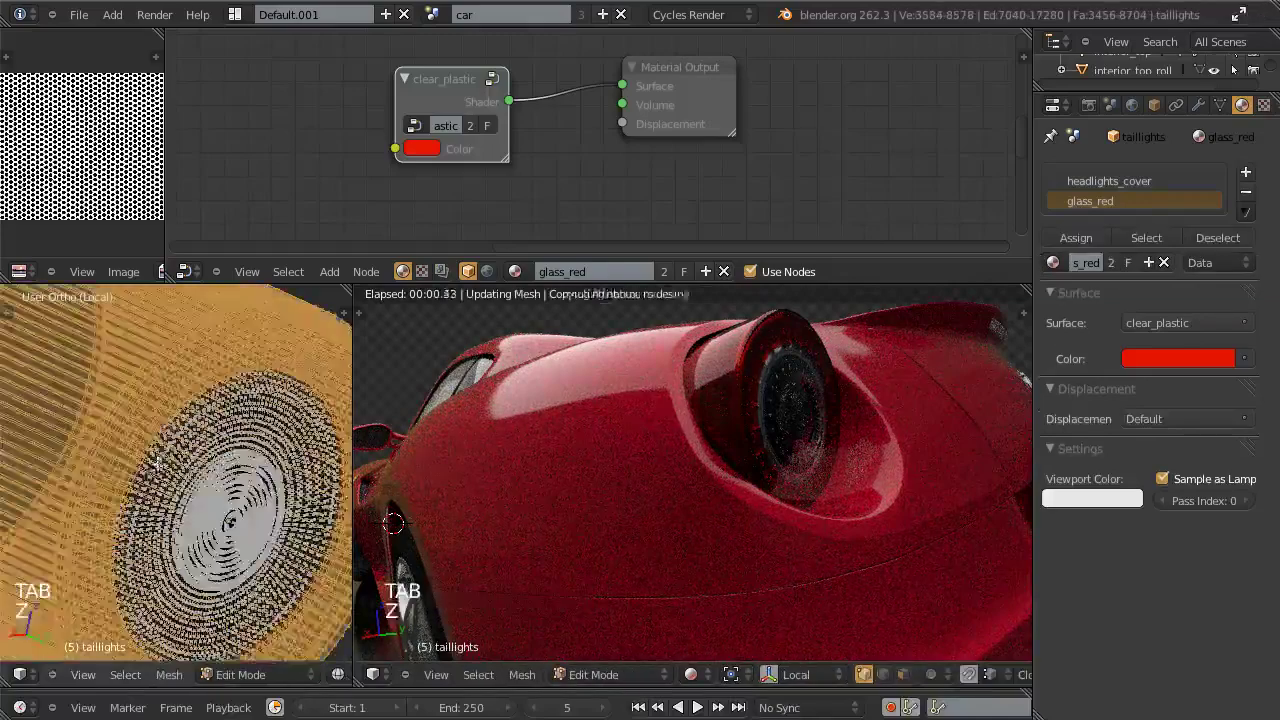
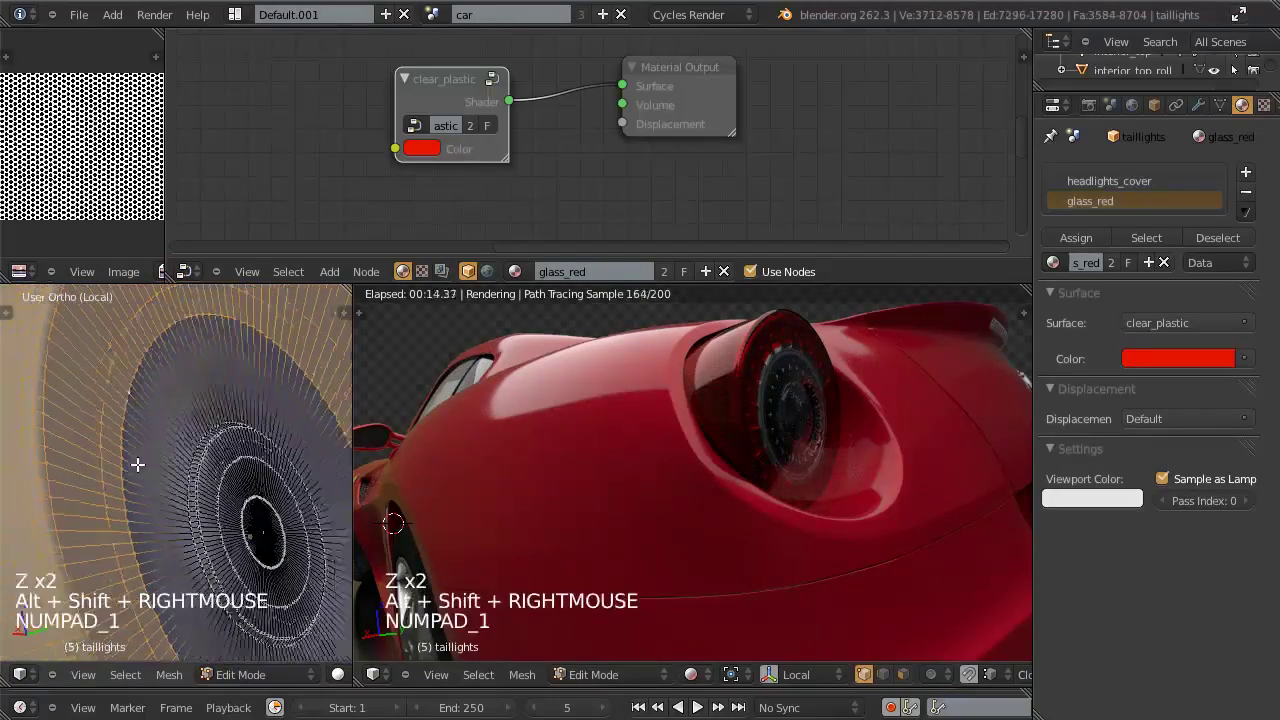
Step: Check the taillight from the front and leave its isolated local view
key("z")
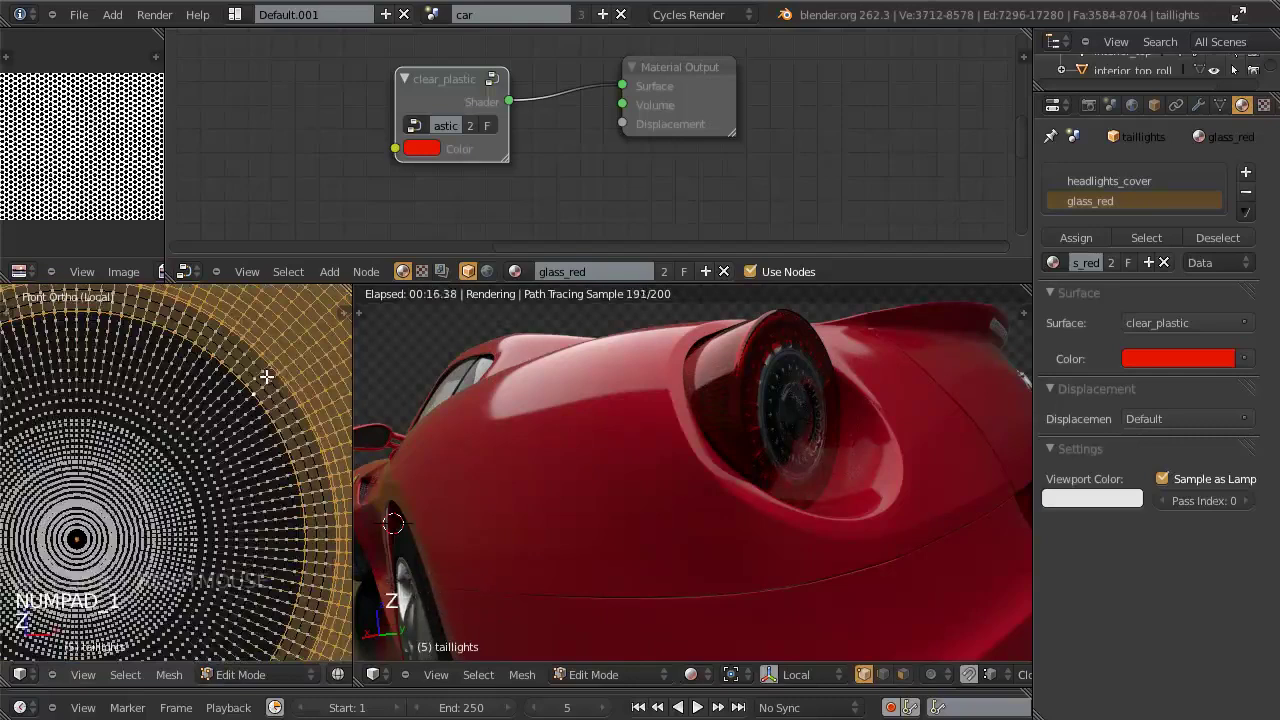
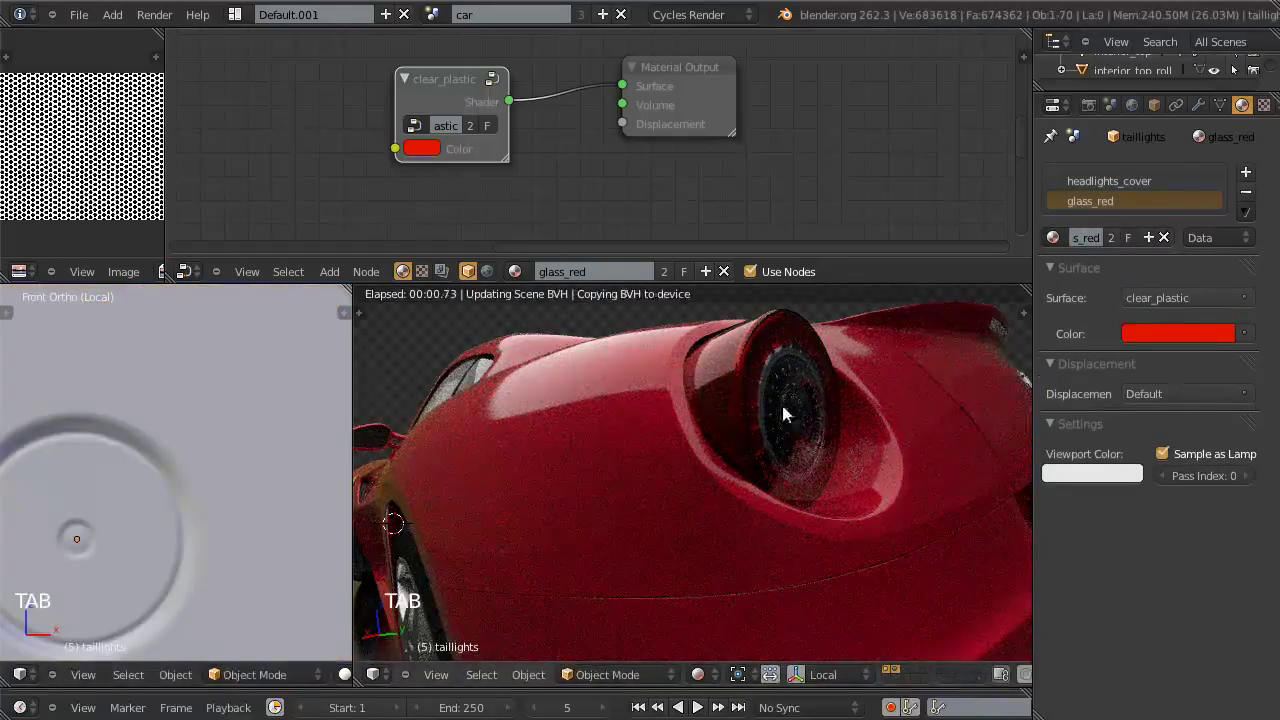
key("ctrl+w")
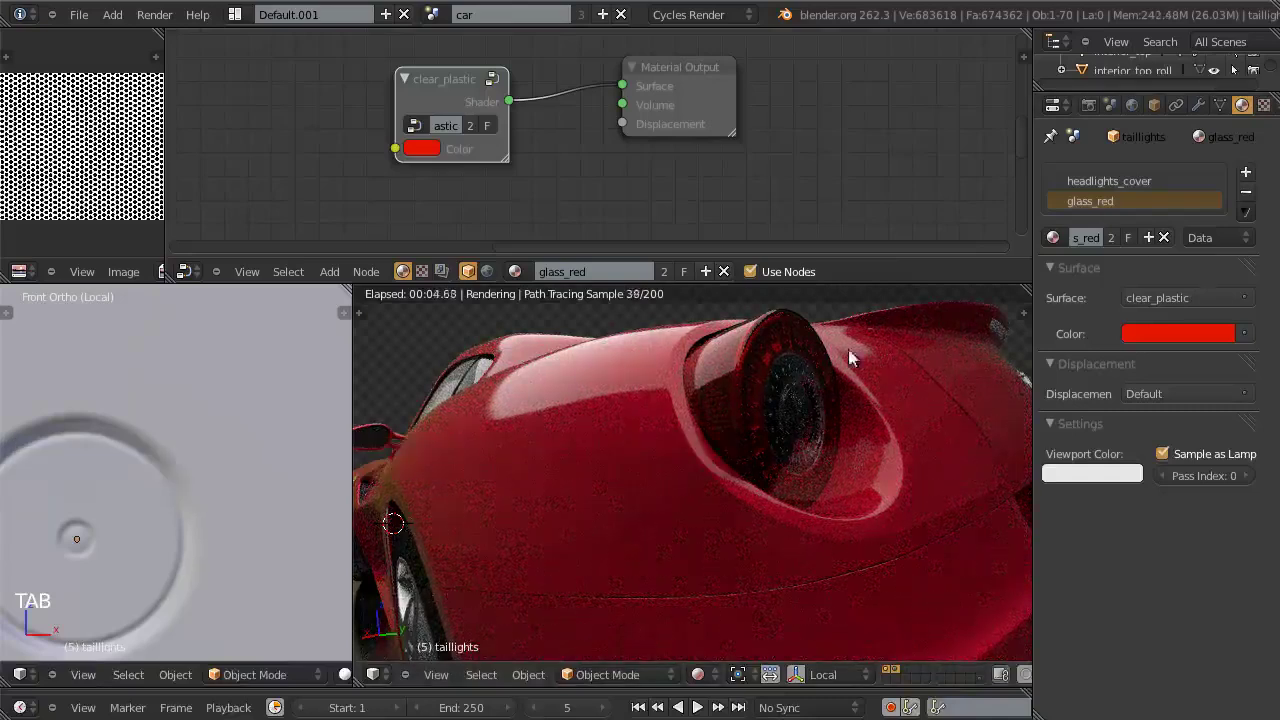
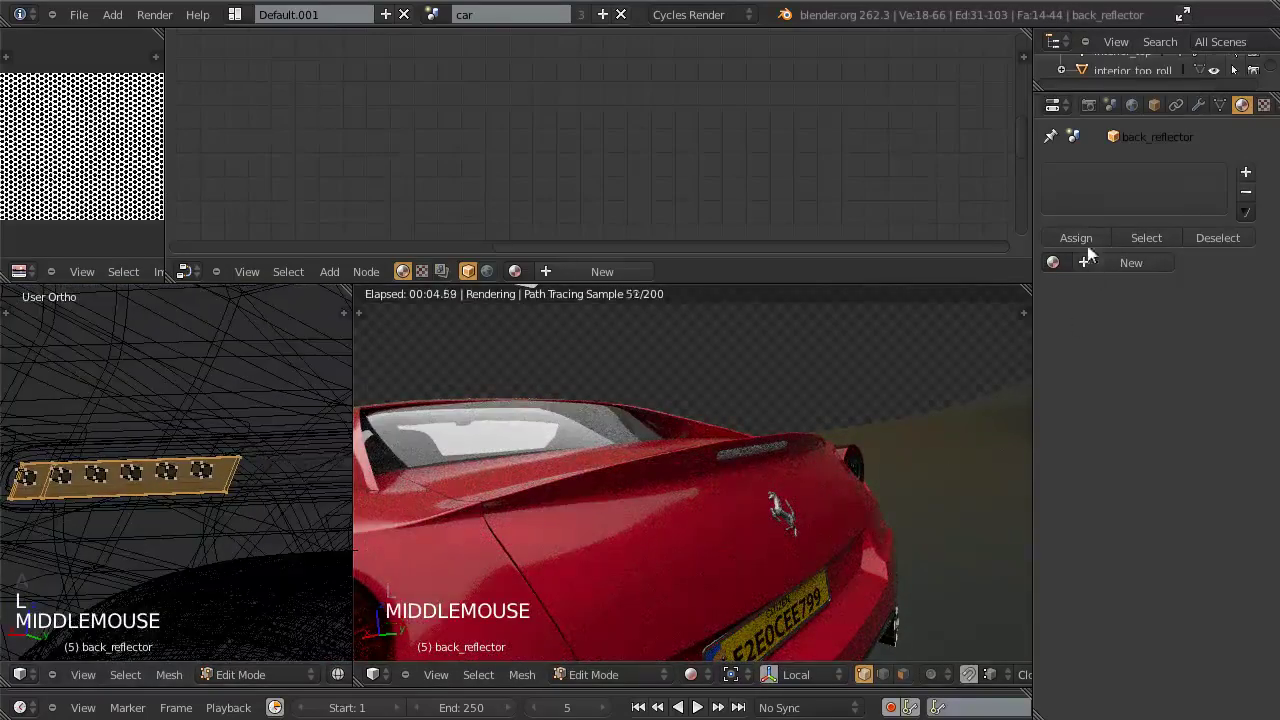
Step: Assign taillights_LEDs_reverse to back_reflector via a new material slot, then select the trunk panel
key("l")
middle_click(1255, 175)
left_click(1252, 174)
left_click(1059, 269)
double_click(1059, 271)
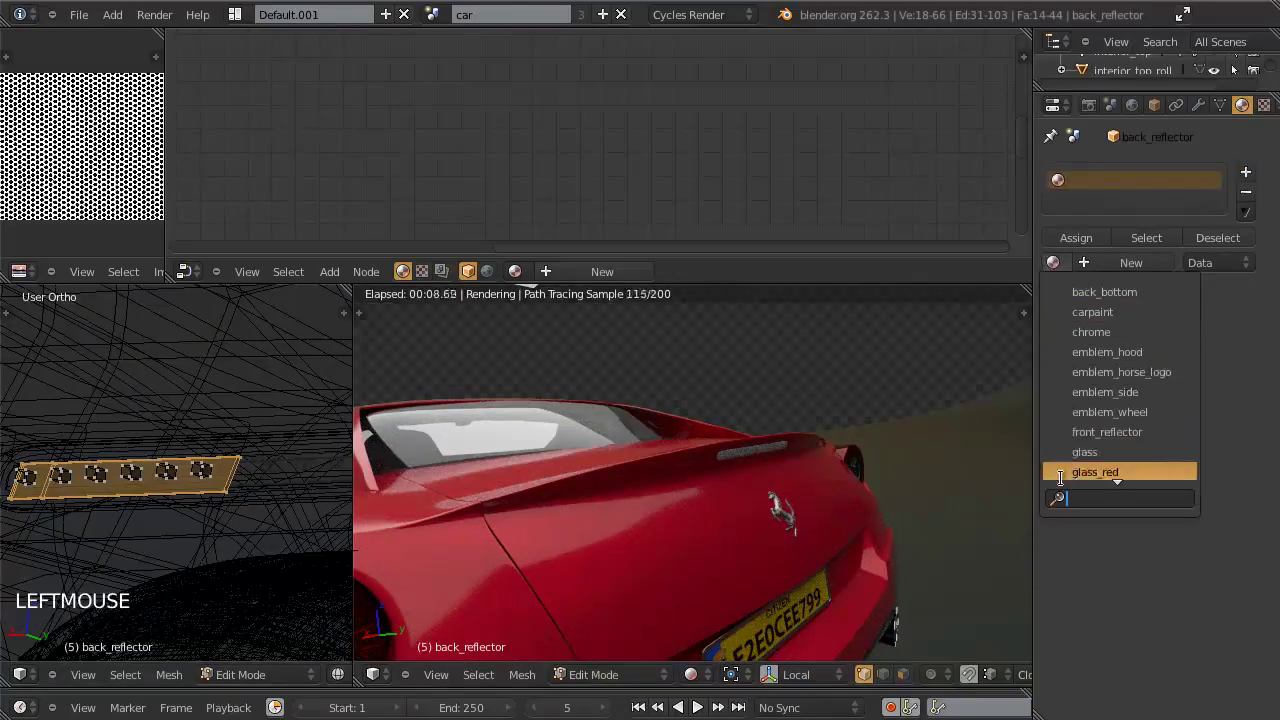
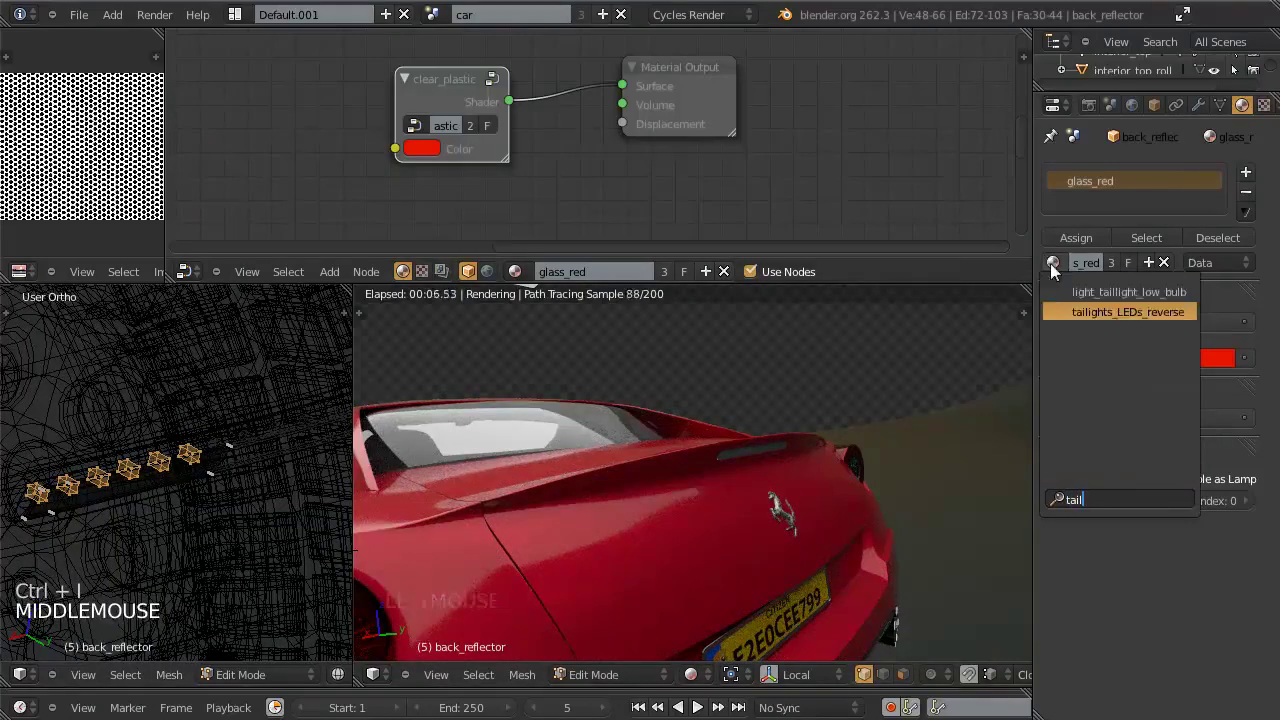
double_click(1086, 238)
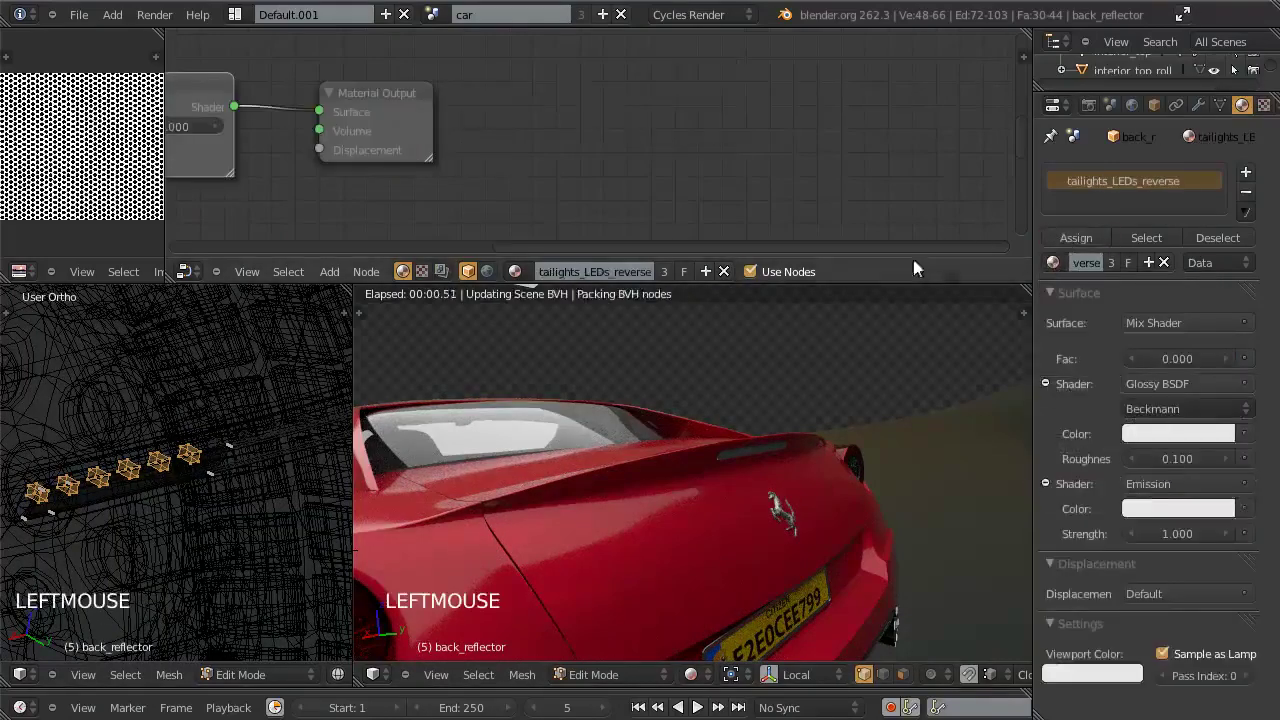
key("Tab")
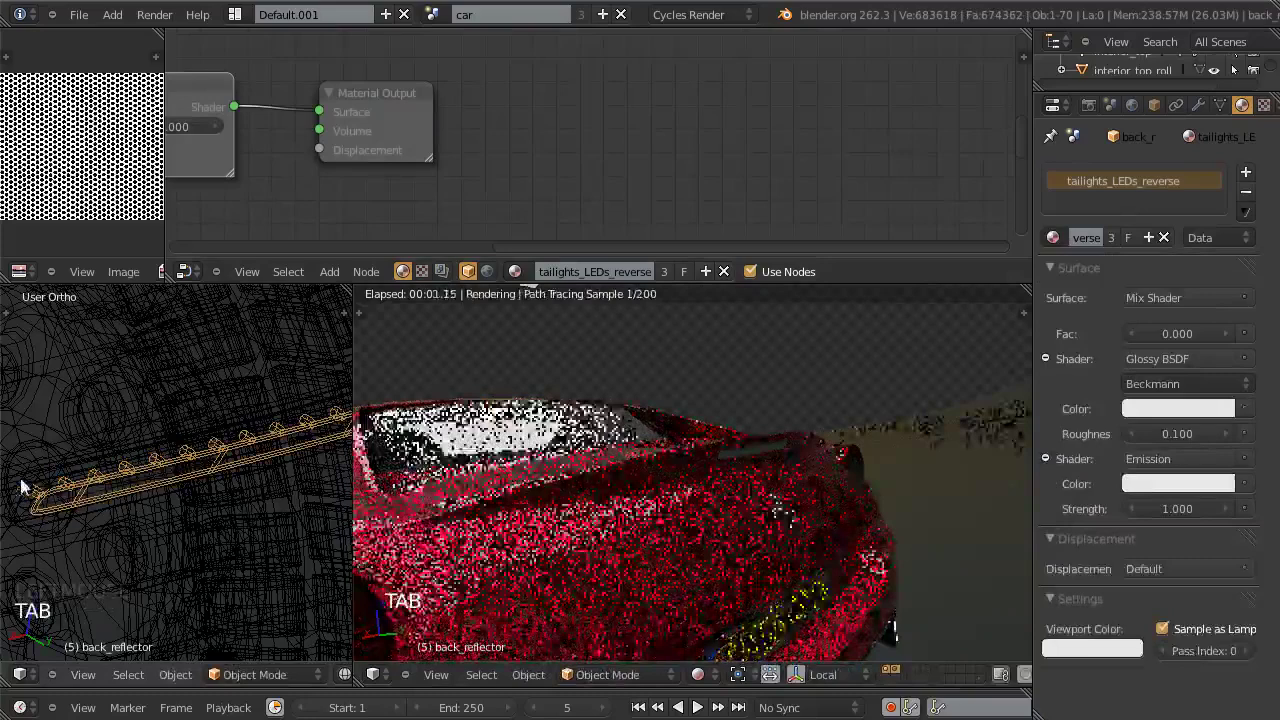
right_click(51, 478)
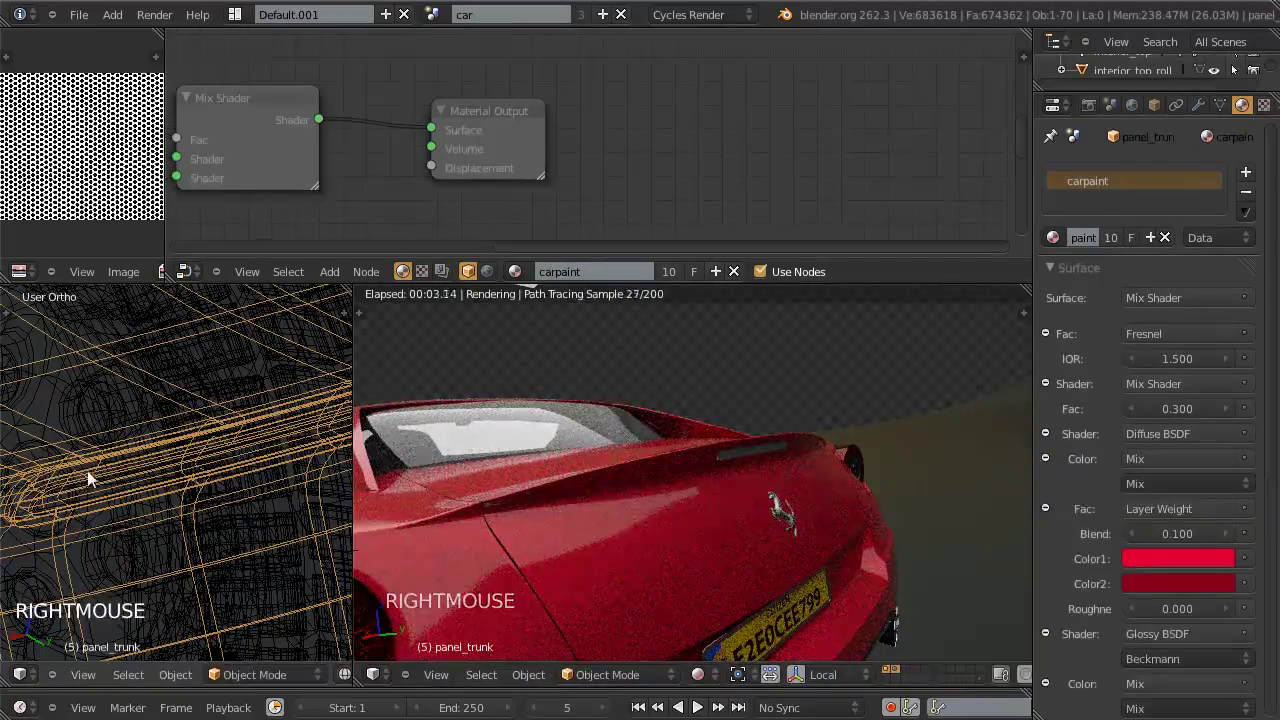
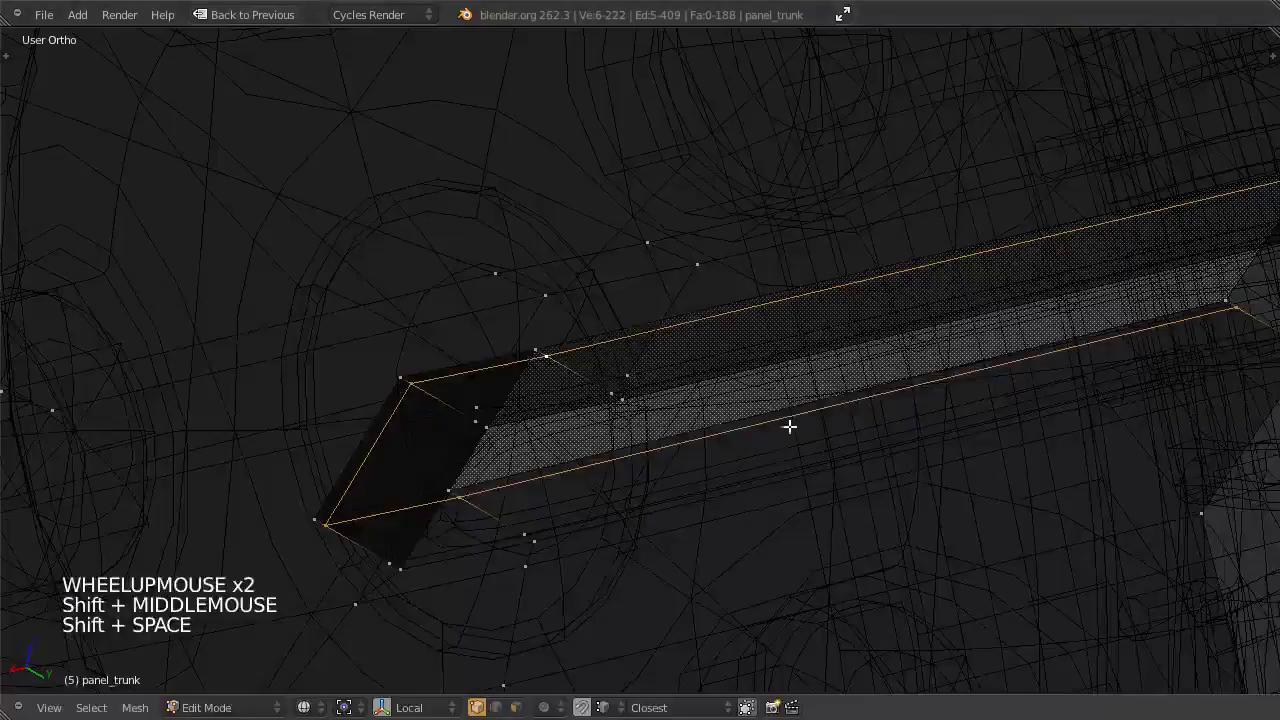
Step: Inspect the trunk panel's connected strip of geometry in wireframe and solid shading
scroll("down", 3)
key("ctrl+KP_Add")
key("ctrl+KP_Add")
key("z")
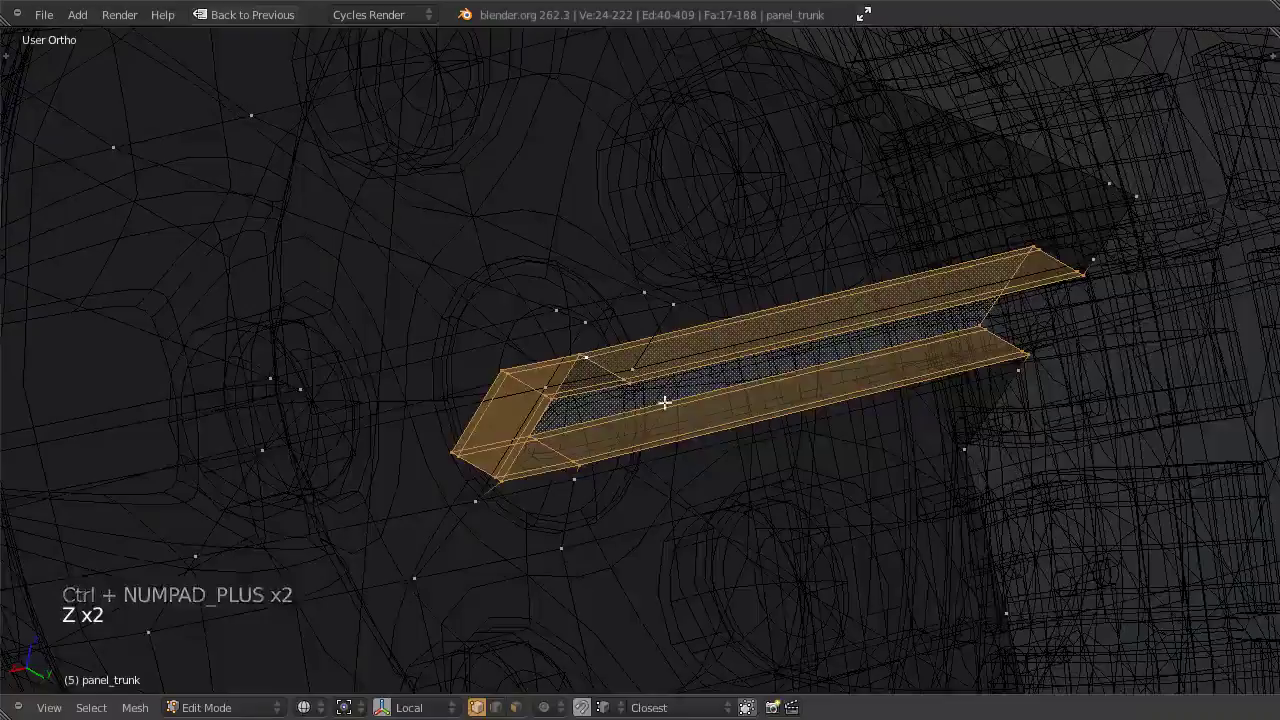
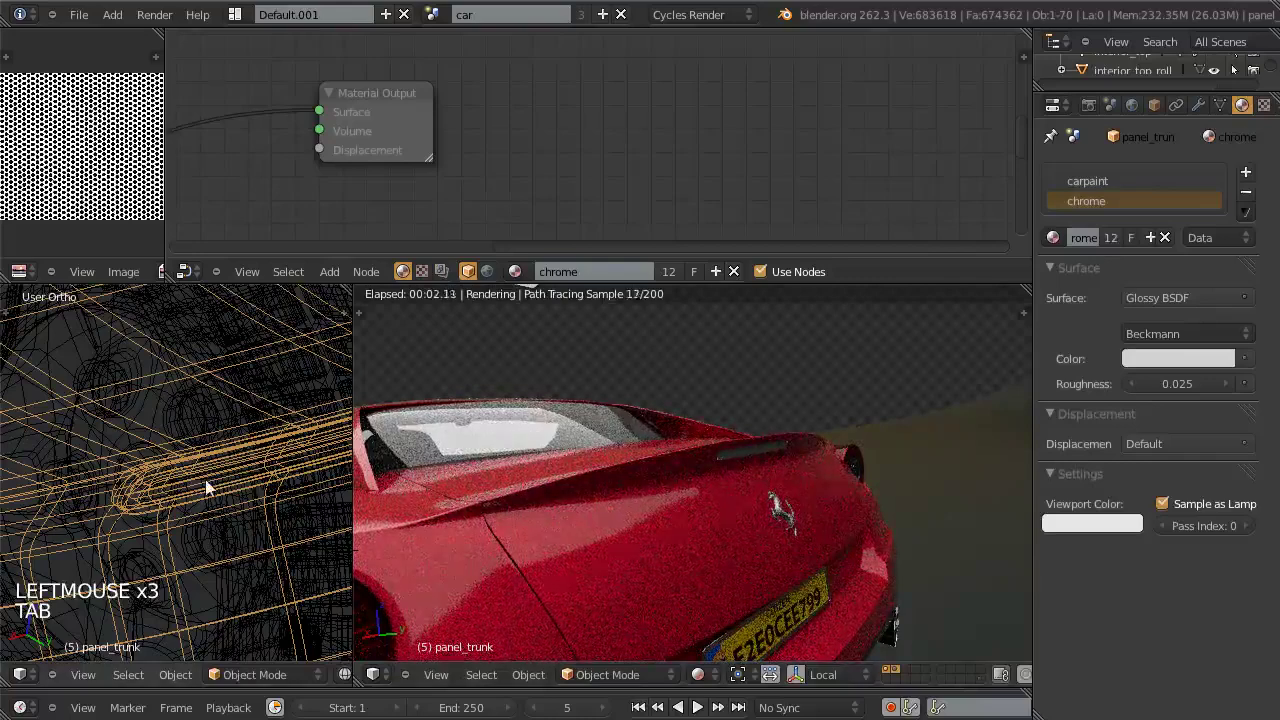
scroll("down", 3)
key("z")
scroll("up", 3)
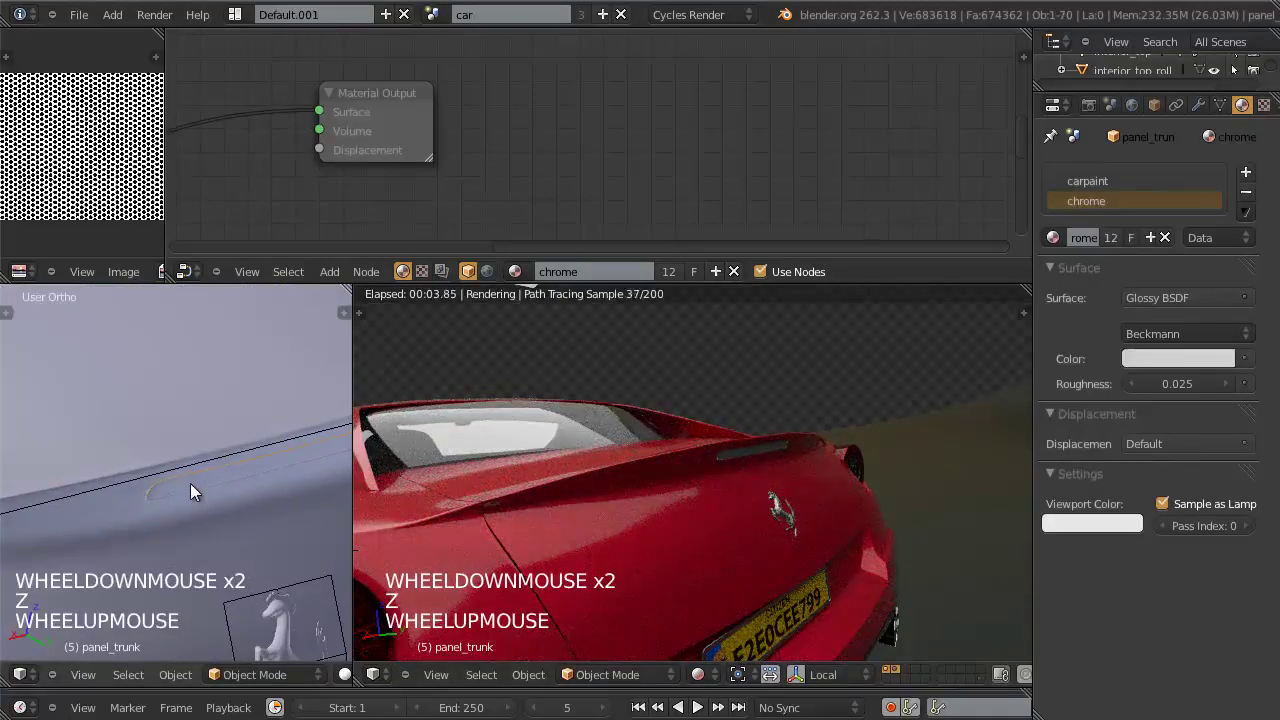
Step: Select back_reflector, enter edit mode and add a second empty material slot
right_click(198, 492)
key("z")
key("z")
key("Tab")
key("a")
key("l")
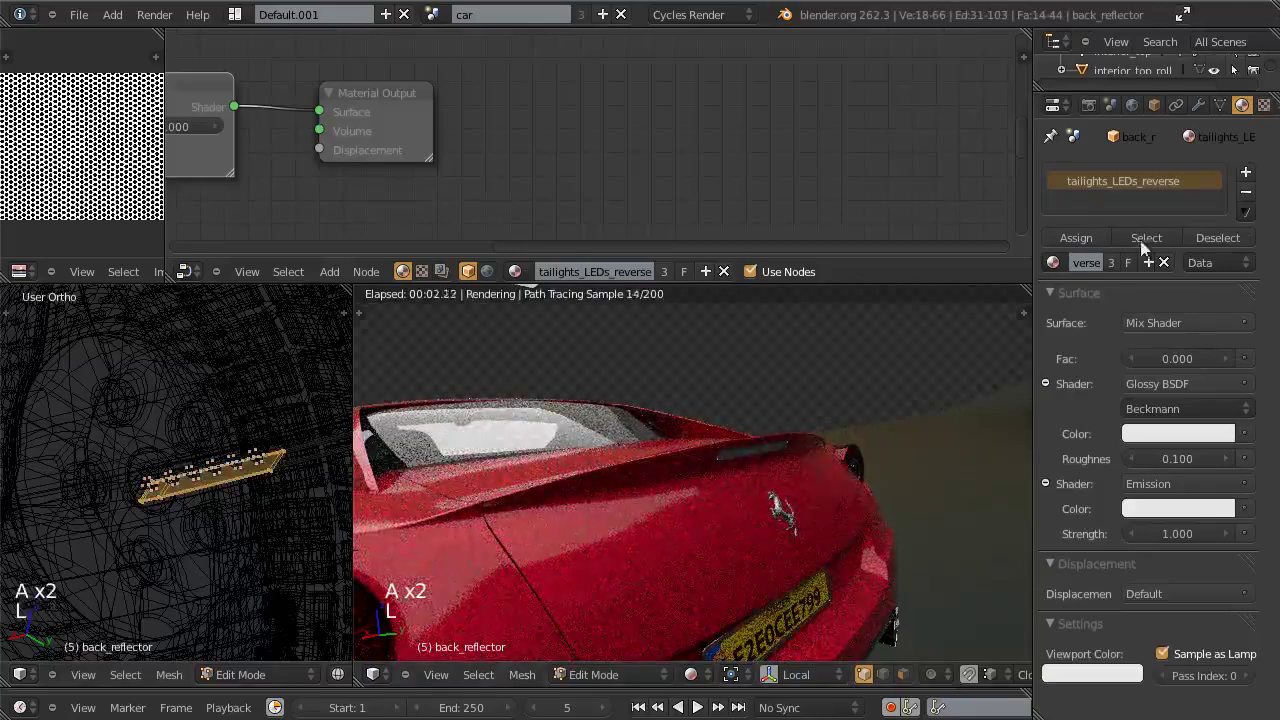
key("l")
left_click(1248, 179)
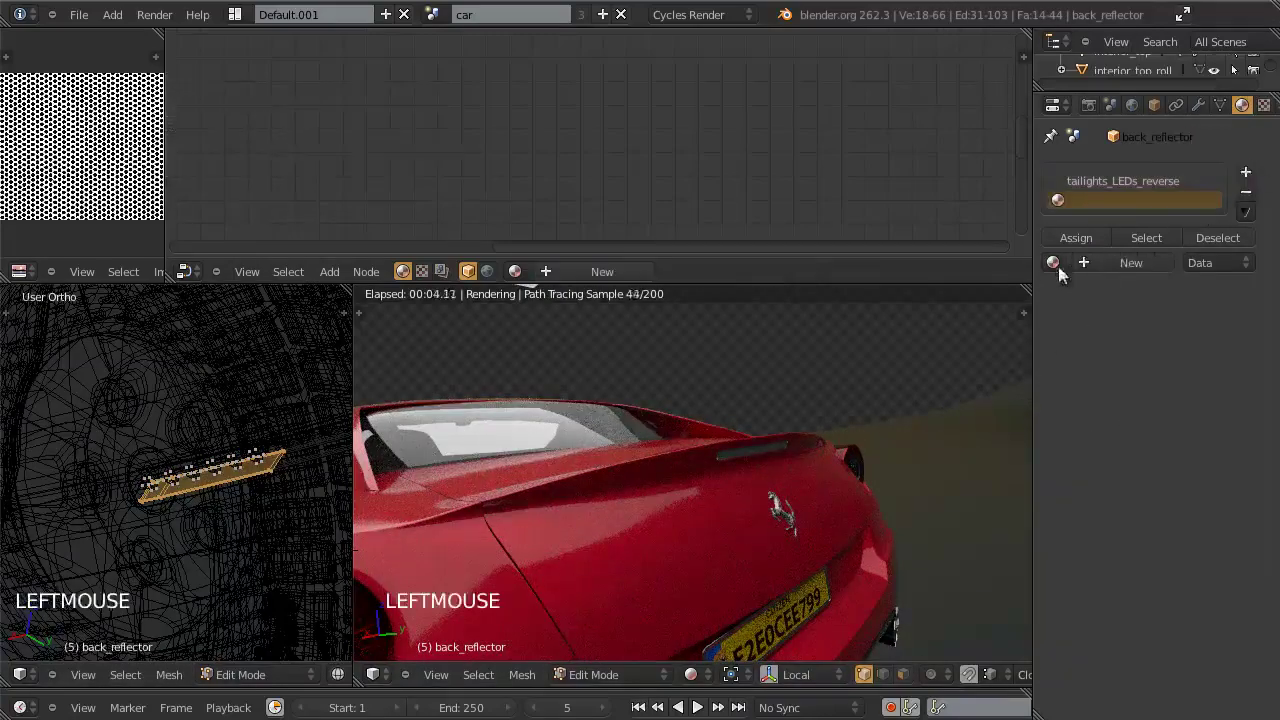
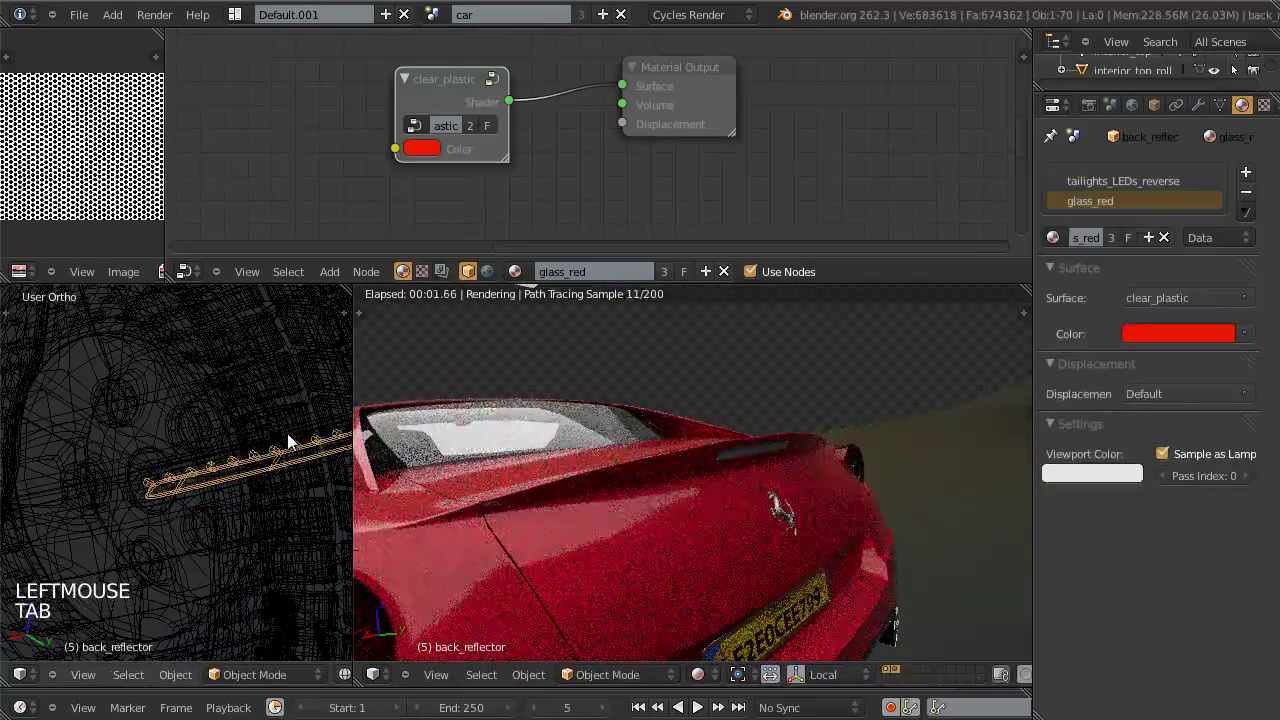
Step: Orbit the rendered view around the rear and underside to check the reflector
middle_click(722, 491)
middle_click(657, 452)
middle_click(761, 504)
middle_click(784, 500)
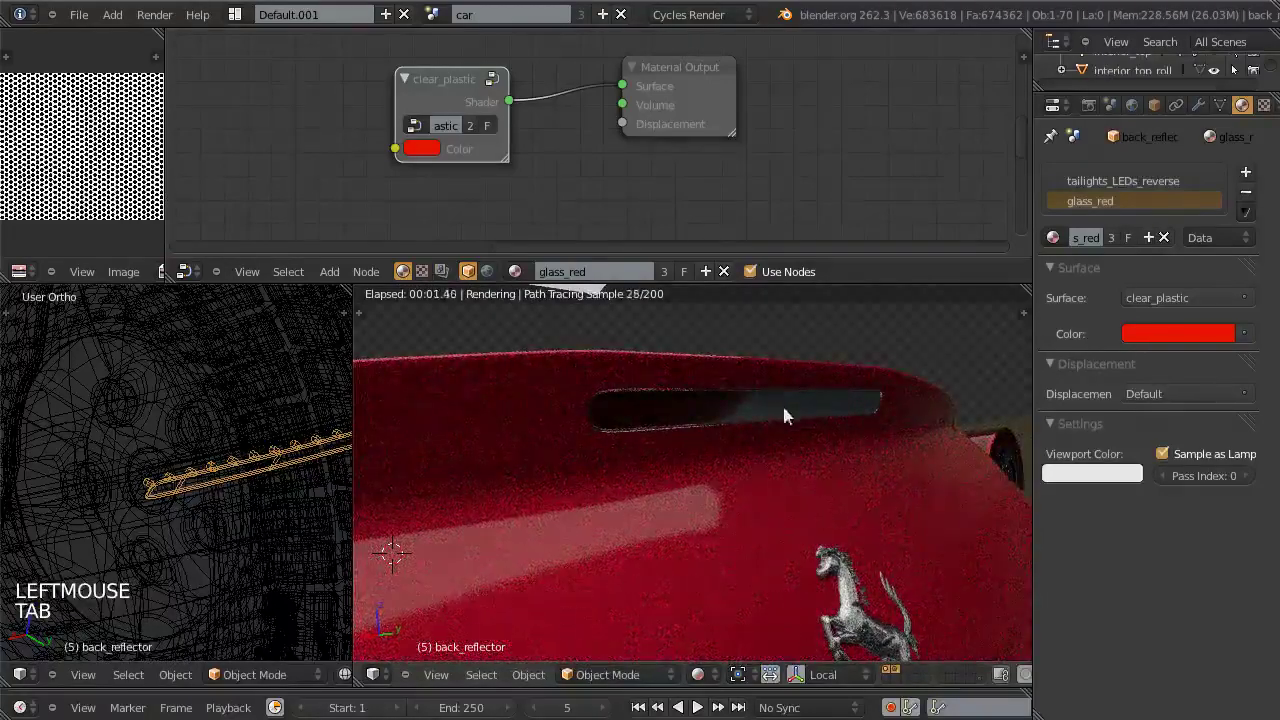
scroll("down", 3)
middle_click(741, 501)
scroll("up", 3)
middle_click(816, 564)
middle_click(774, 491)
scroll("up", 3)
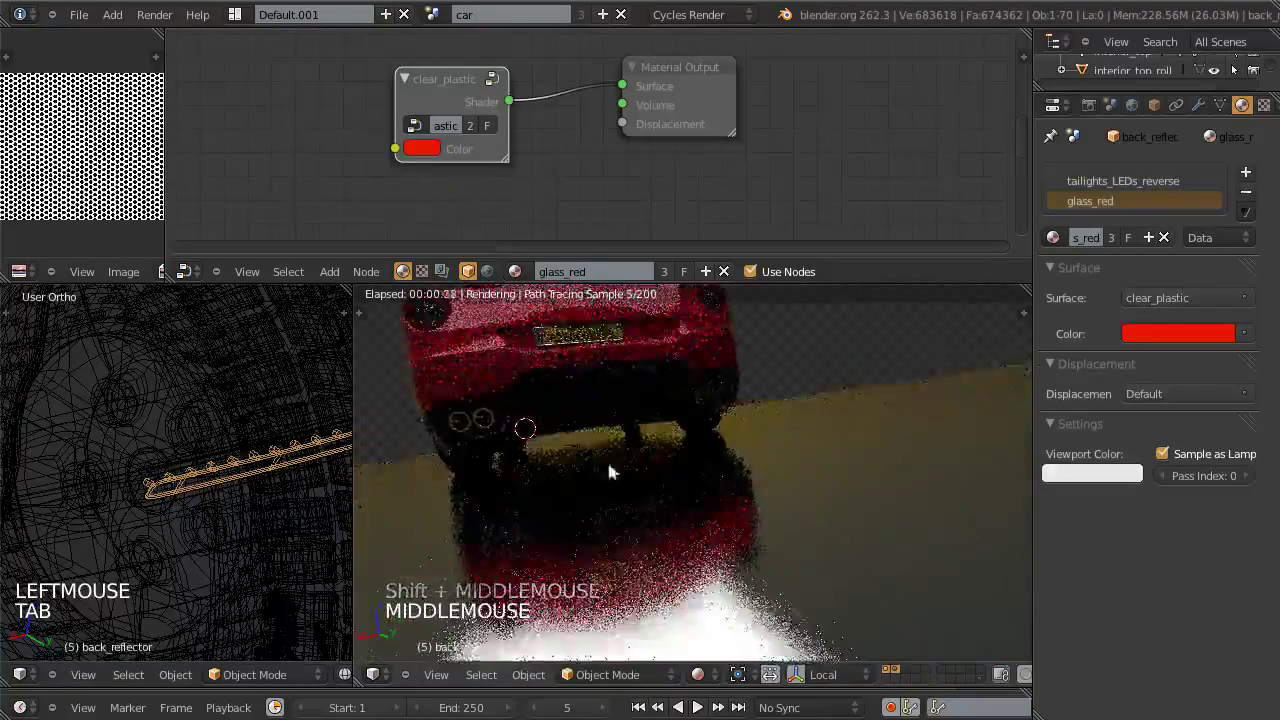
scroll("up", 3)
scroll("down", 3)
middle_click(685, 485)
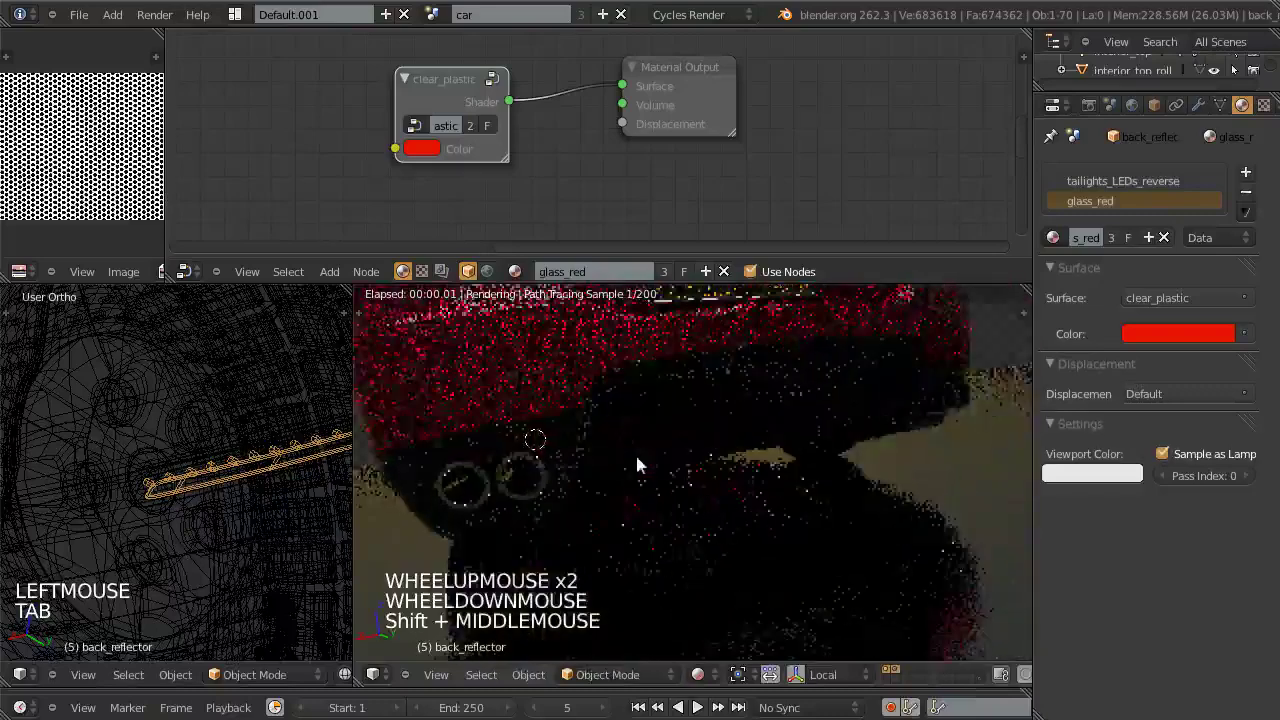
right_click(607, 445)
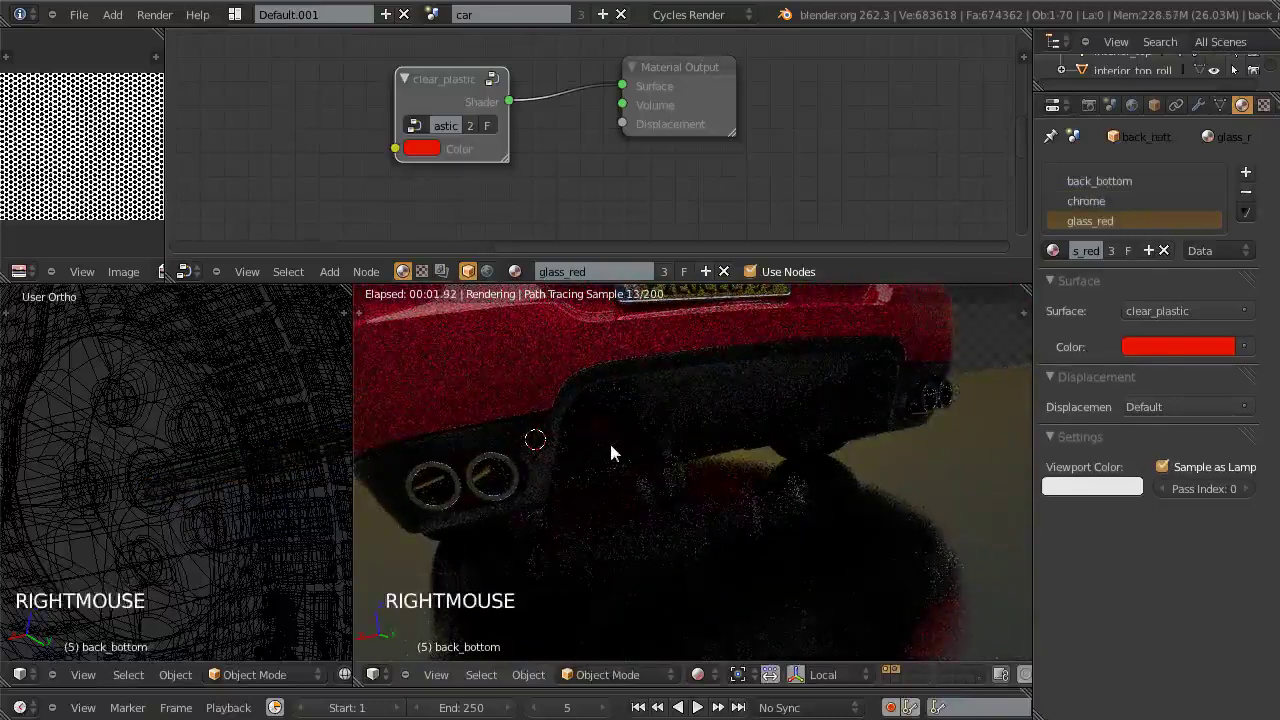
Step: Orbit around the whole car and switch to the scene camera's rendered view
middle_click(645, 481)
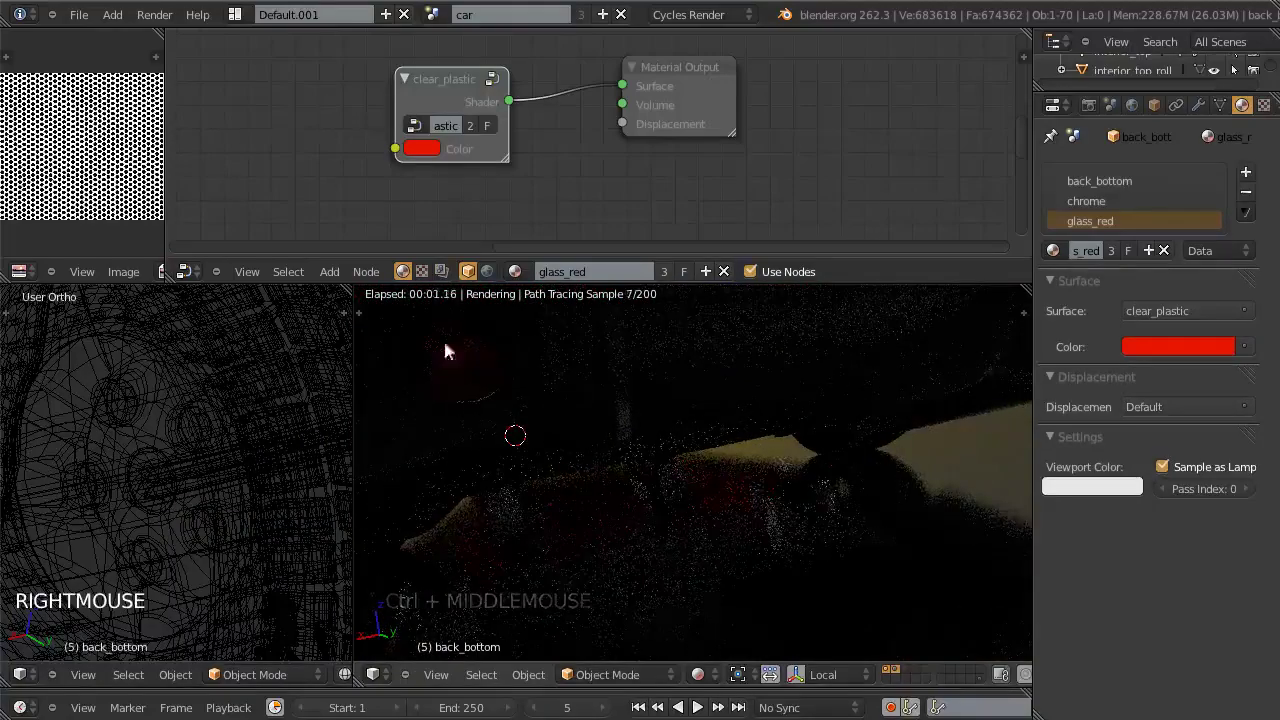
middle_click(671, 517)
middle_click(660, 465)
middle_click(812, 573)
middle_click(832, 508)
middle_click(830, 507)
middle_click(816, 483)
middle_click(816, 483)
scroll("up", 3)
key("KP_0")
key("KP_0")
middle_click(816, 481)
scroll("up", 3)
key("ctrl+w")
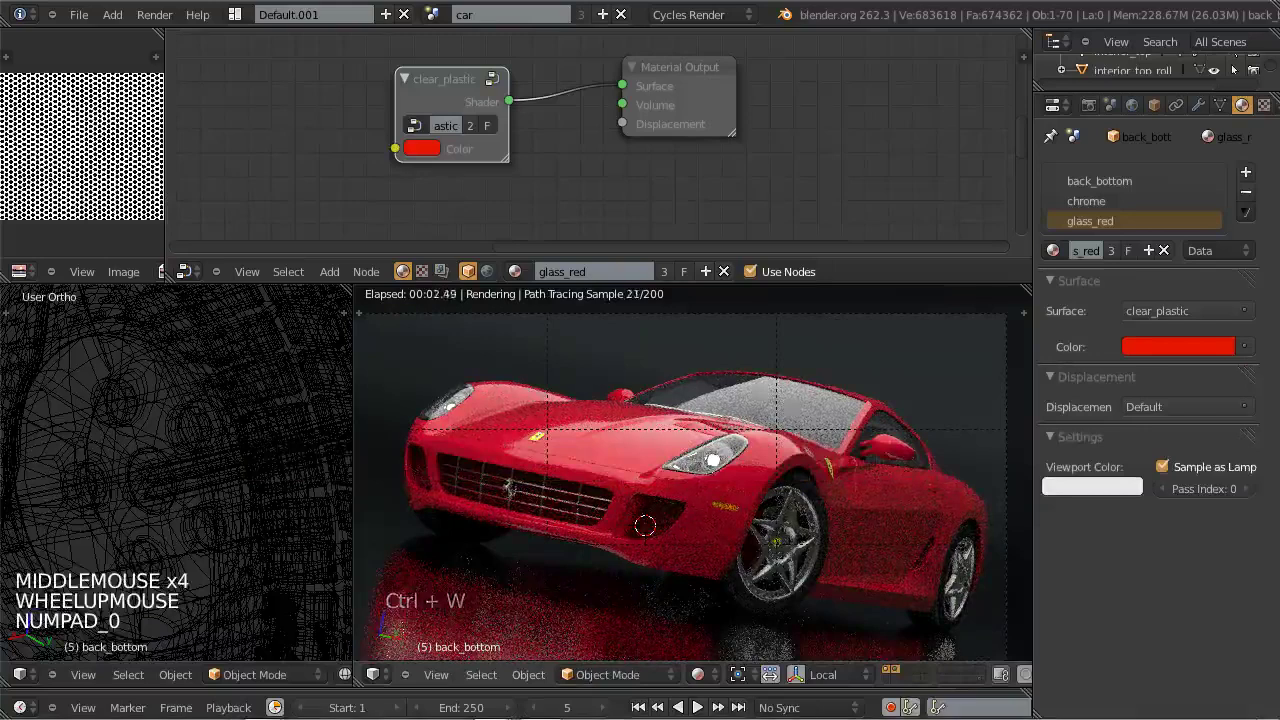
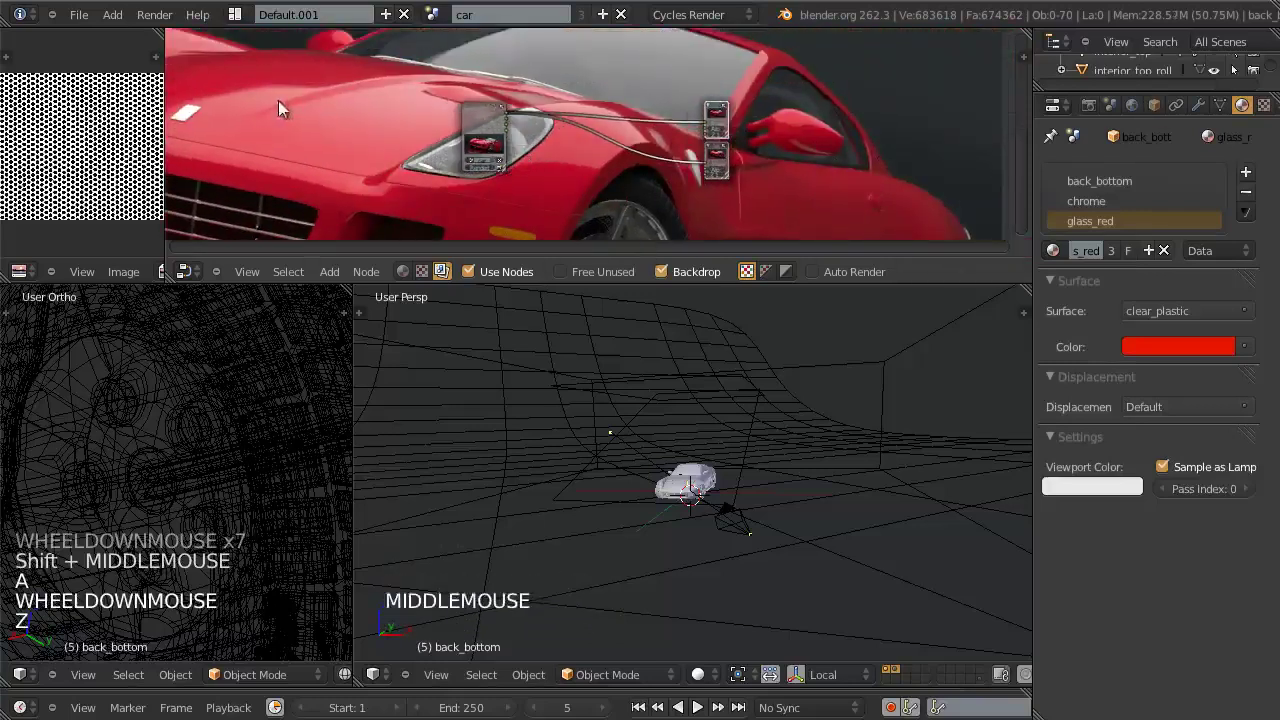
Step: Set the render resolution to 50% of 1200×600 in the Render properties
left_click(1096, 113)
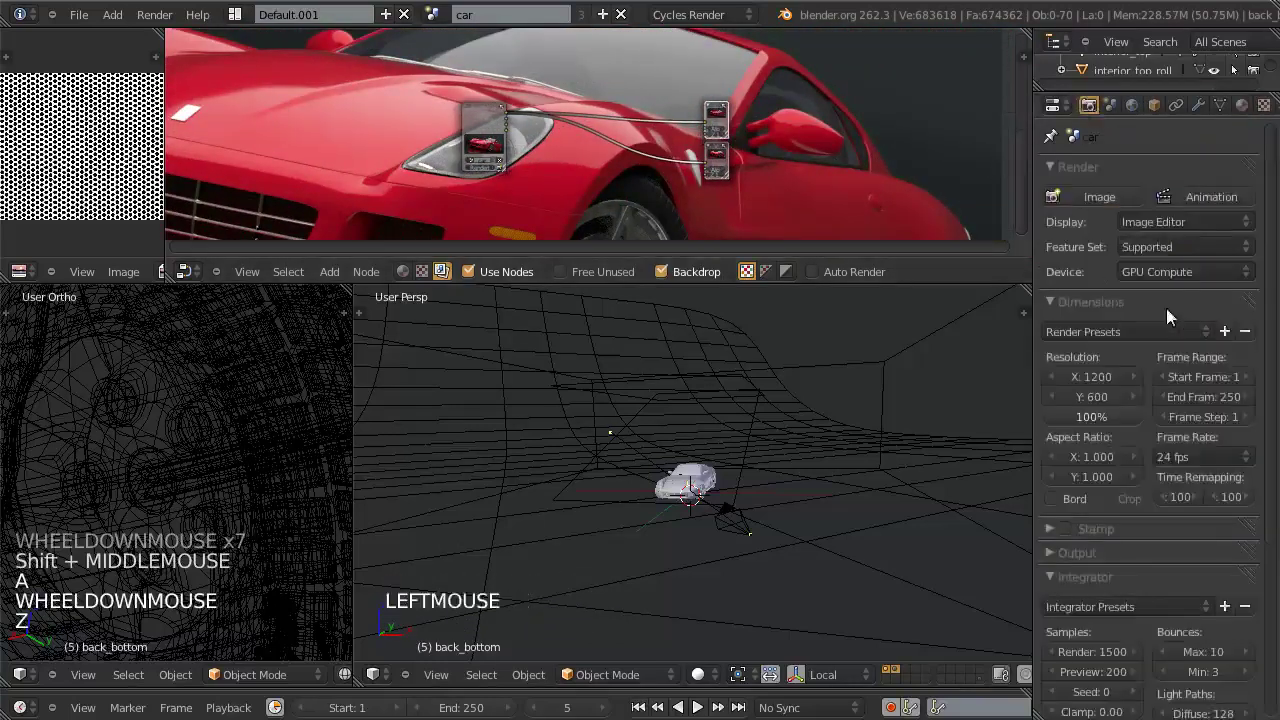
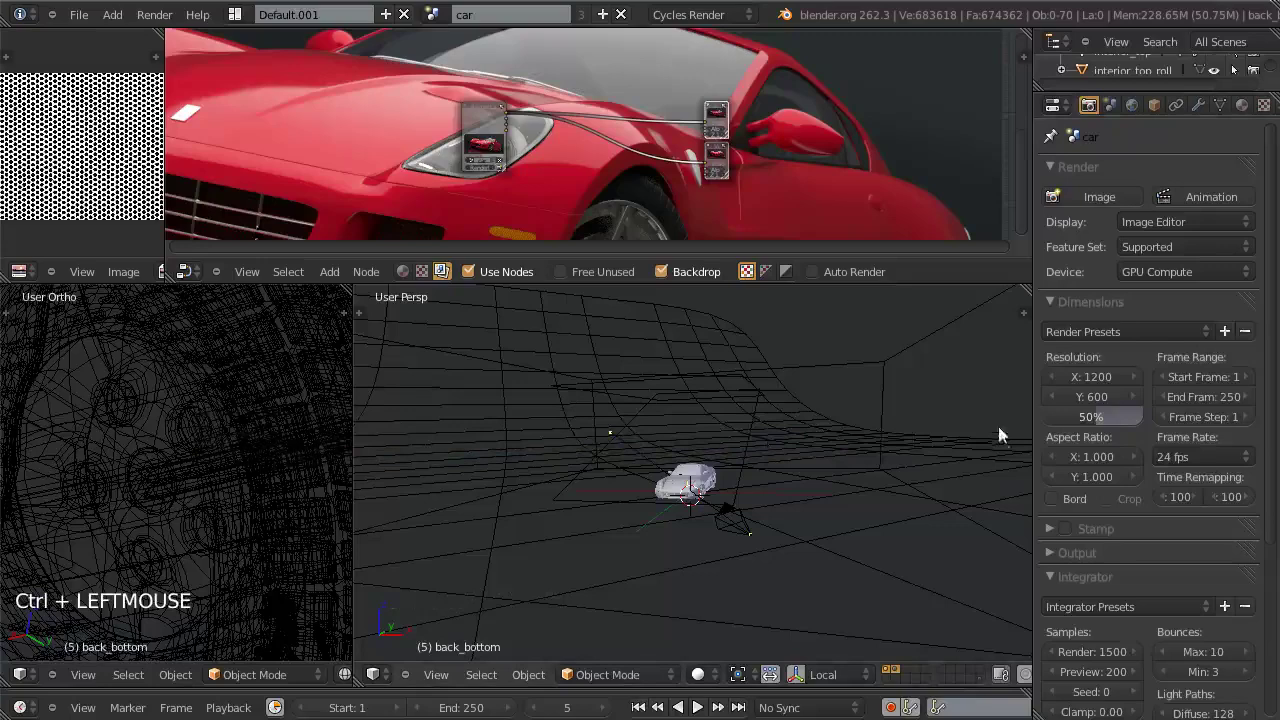
middle_click(743, 435)
scroll("up", 3)
scroll("up", 3)
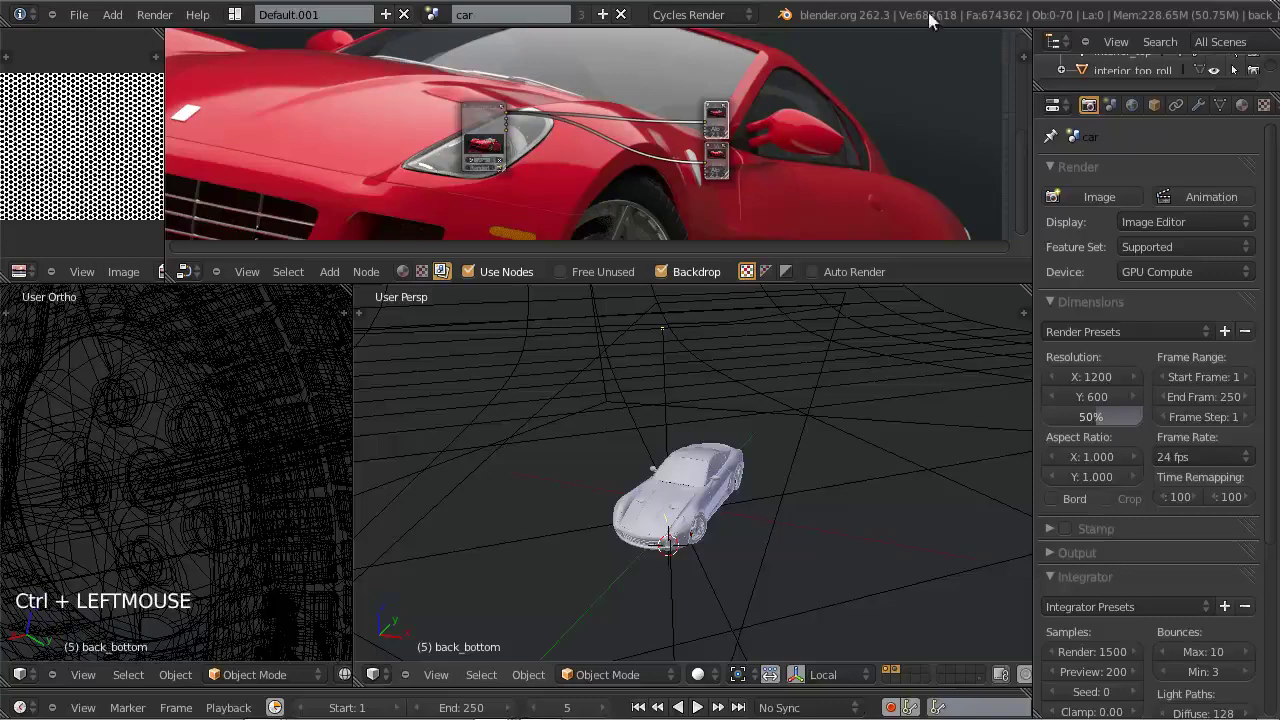
left_click(942, 12)
scroll("down", 3)
middle_click(804, 497)
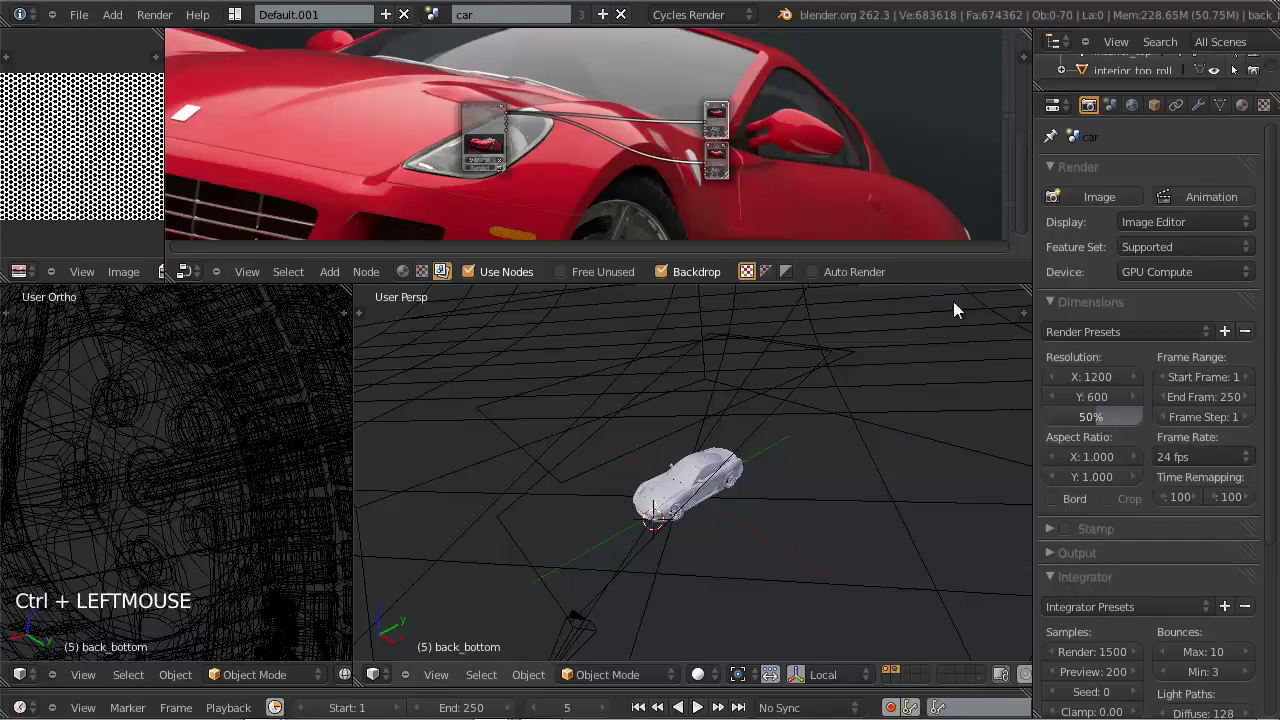
left_click(964, 276)
scroll("down", 3)
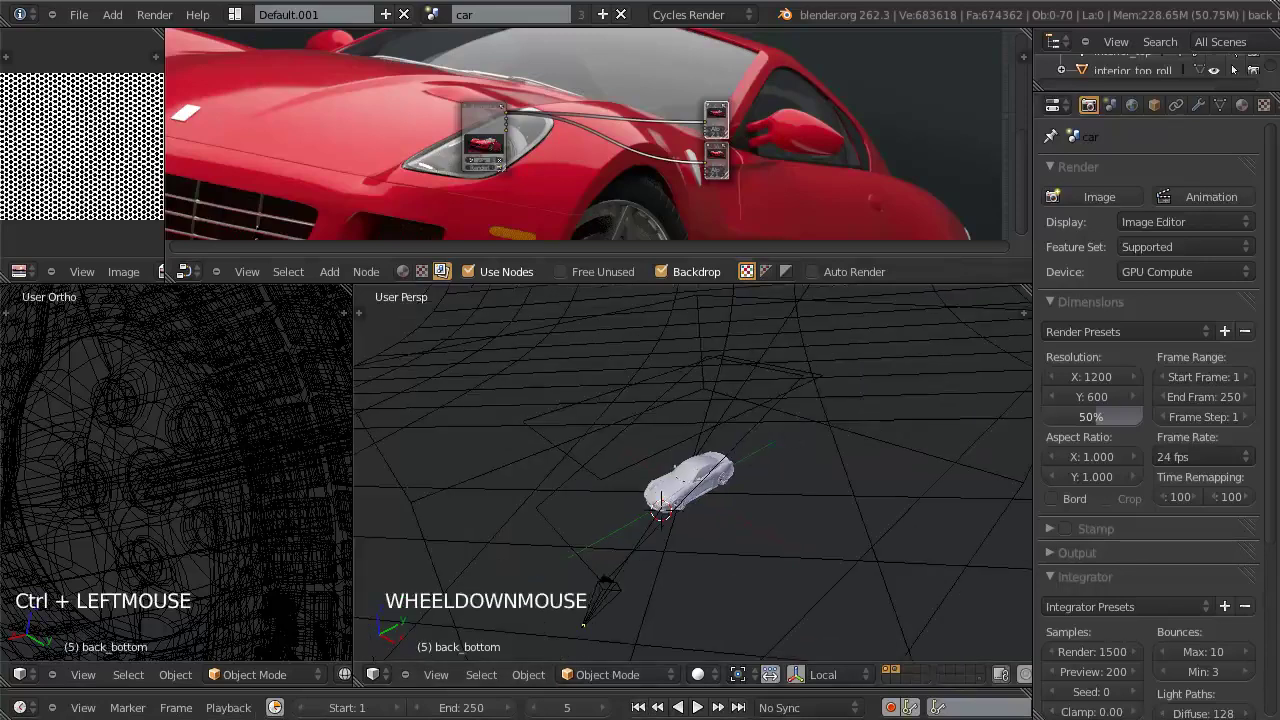
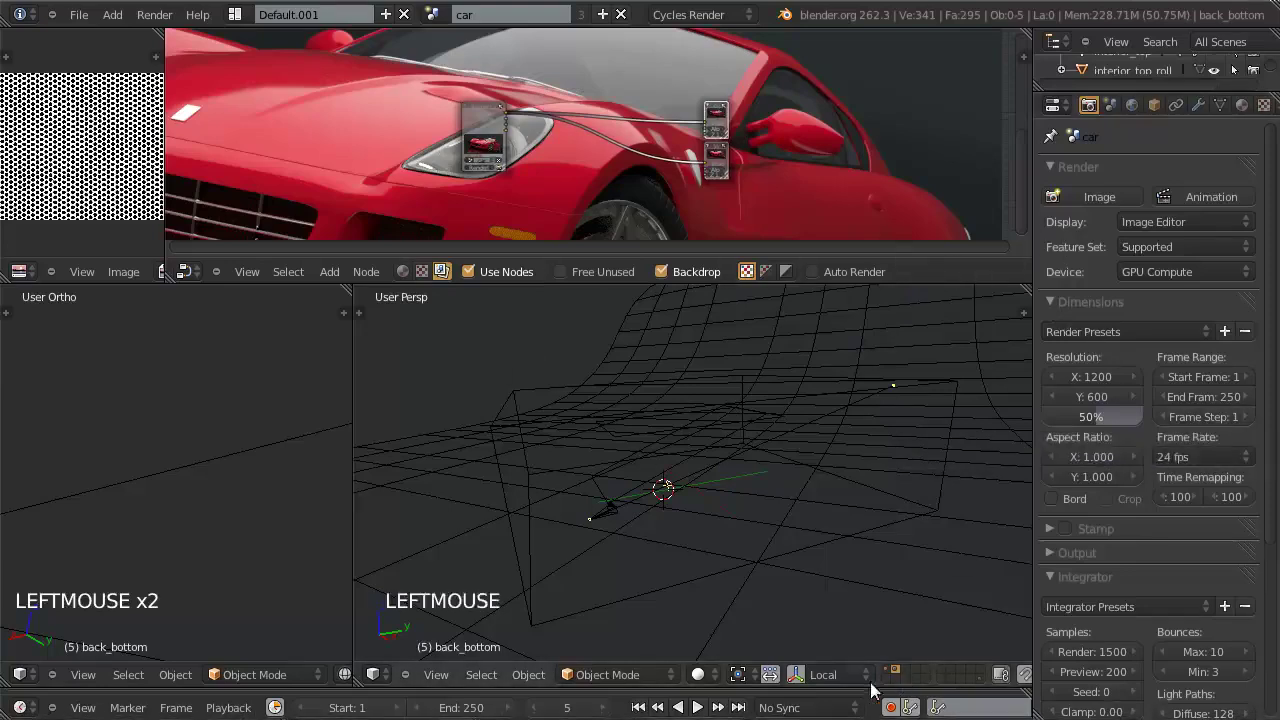
middle_click(815, 416)
middle_click(784, 516)
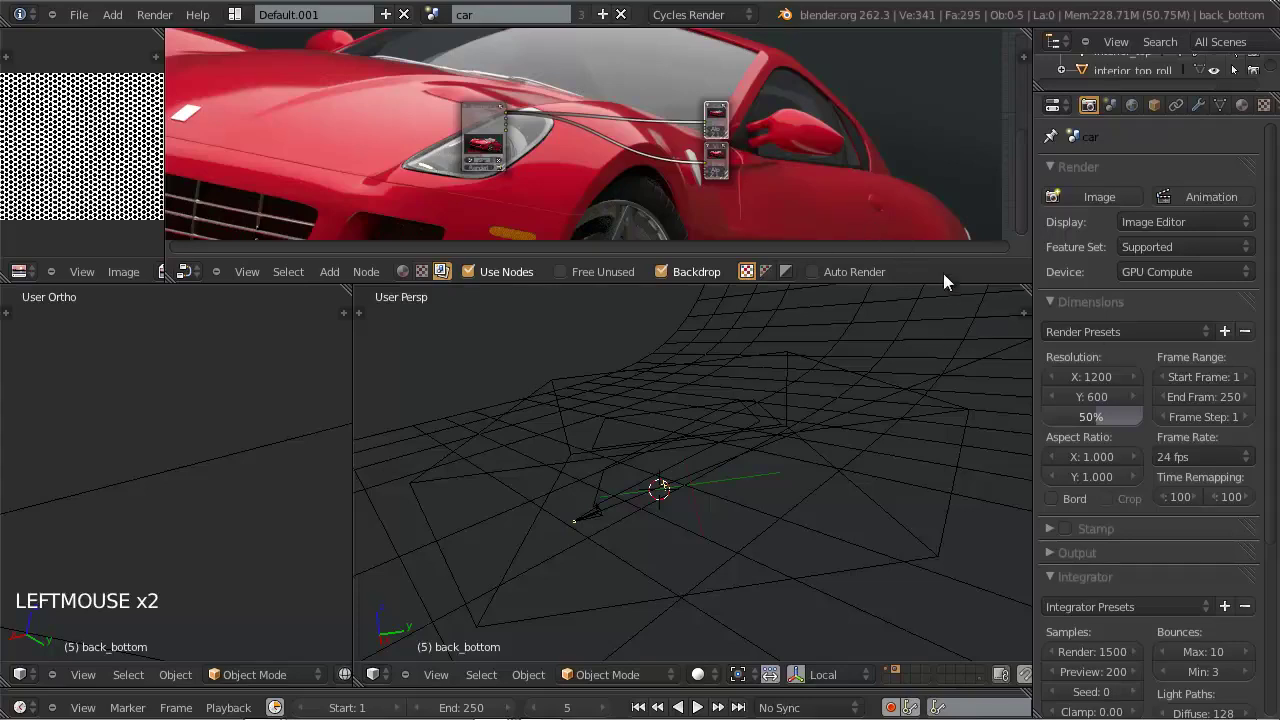
Step: Select the light_softbox plane and move it to a separate scene layer
left_click(950, 281)
middle_click(735, 496)
middle_click(636, 444)
right_click(636, 444)
right_click(653, 480)
middle_click(614, 516)
right_click(508, 391)
right_click(508, 391)
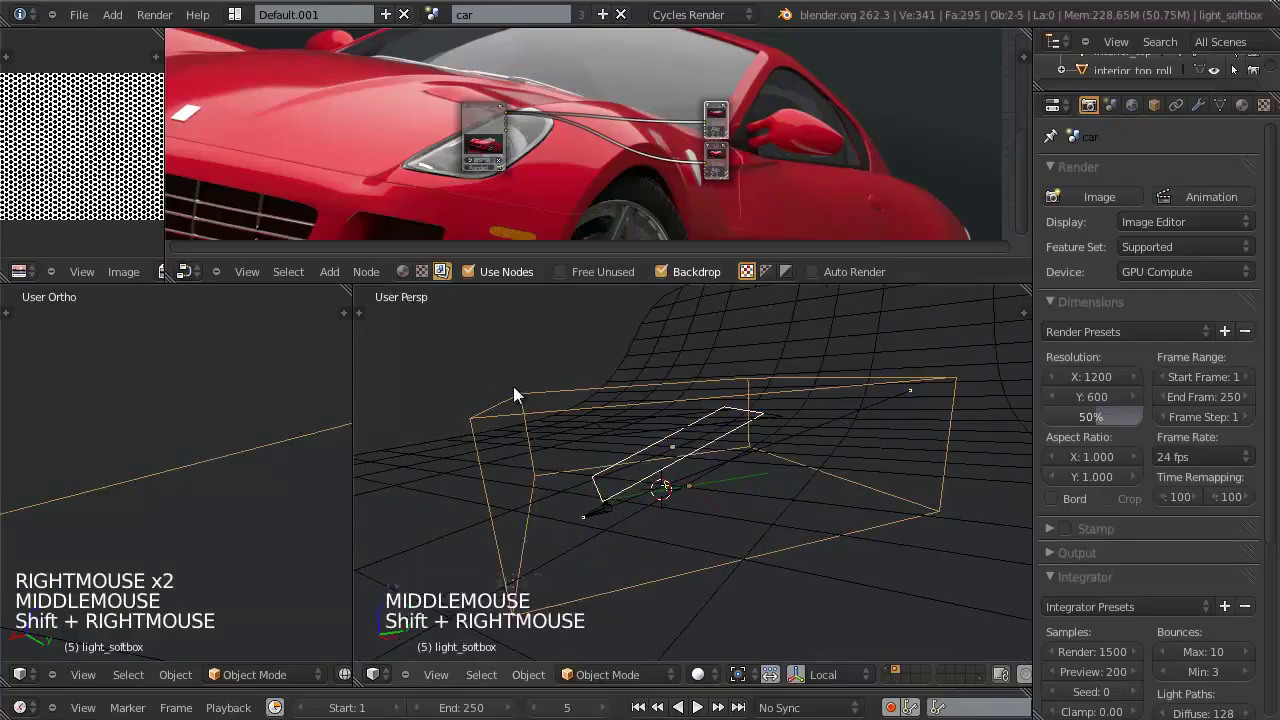
right_click(506, 399)
key("m")
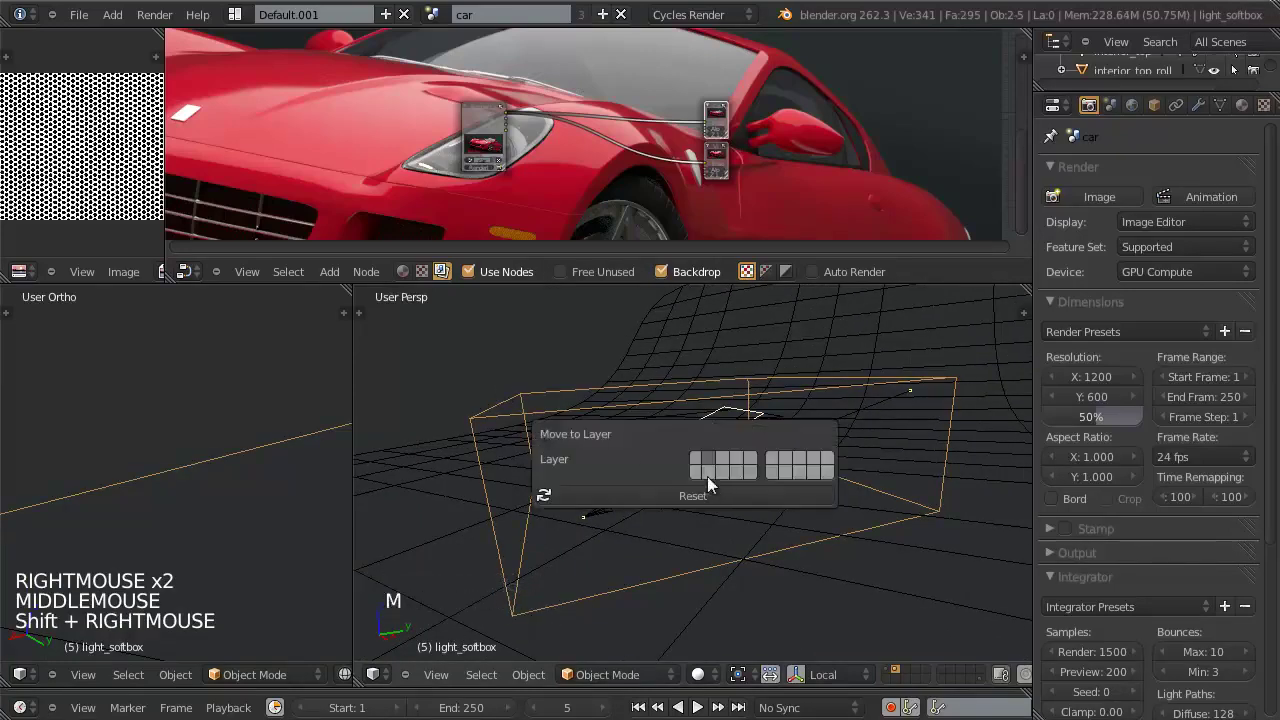
key("m")
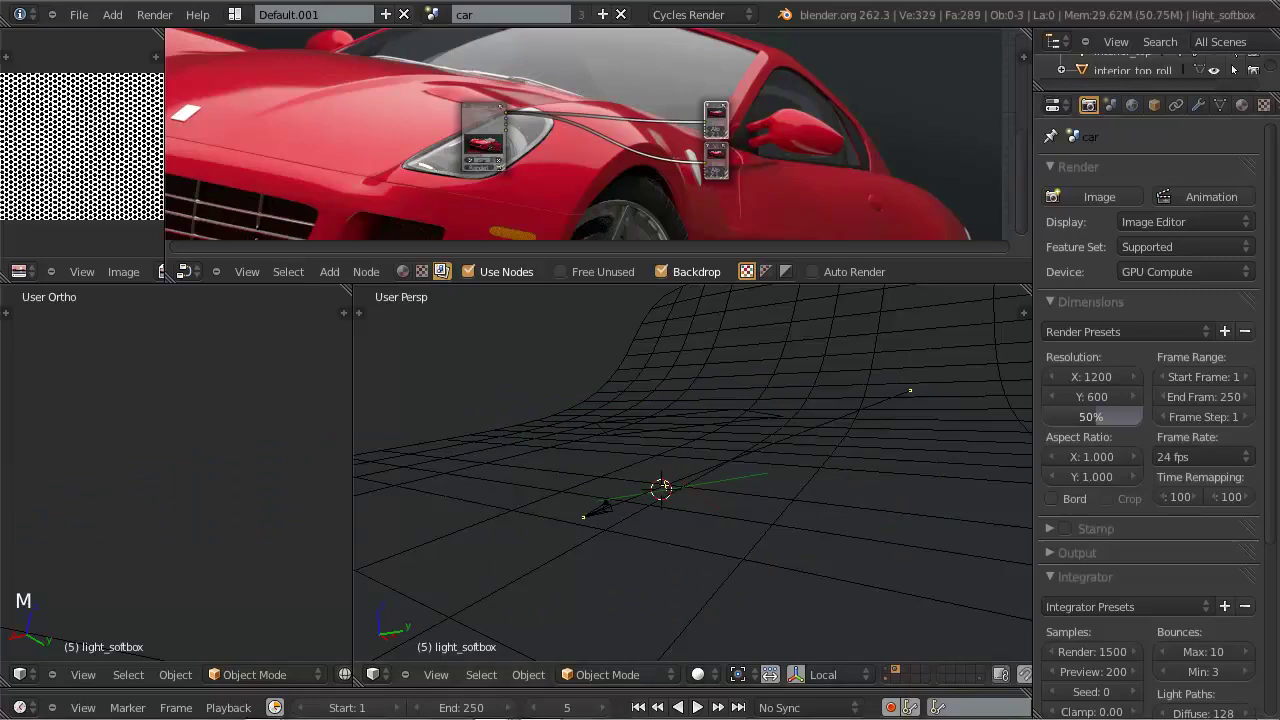
Step: Move the light_key plane to the same separate layer
left_click(941, 284)
left_click(685, 441)
right_click(685, 441)
key("m")
key("m")
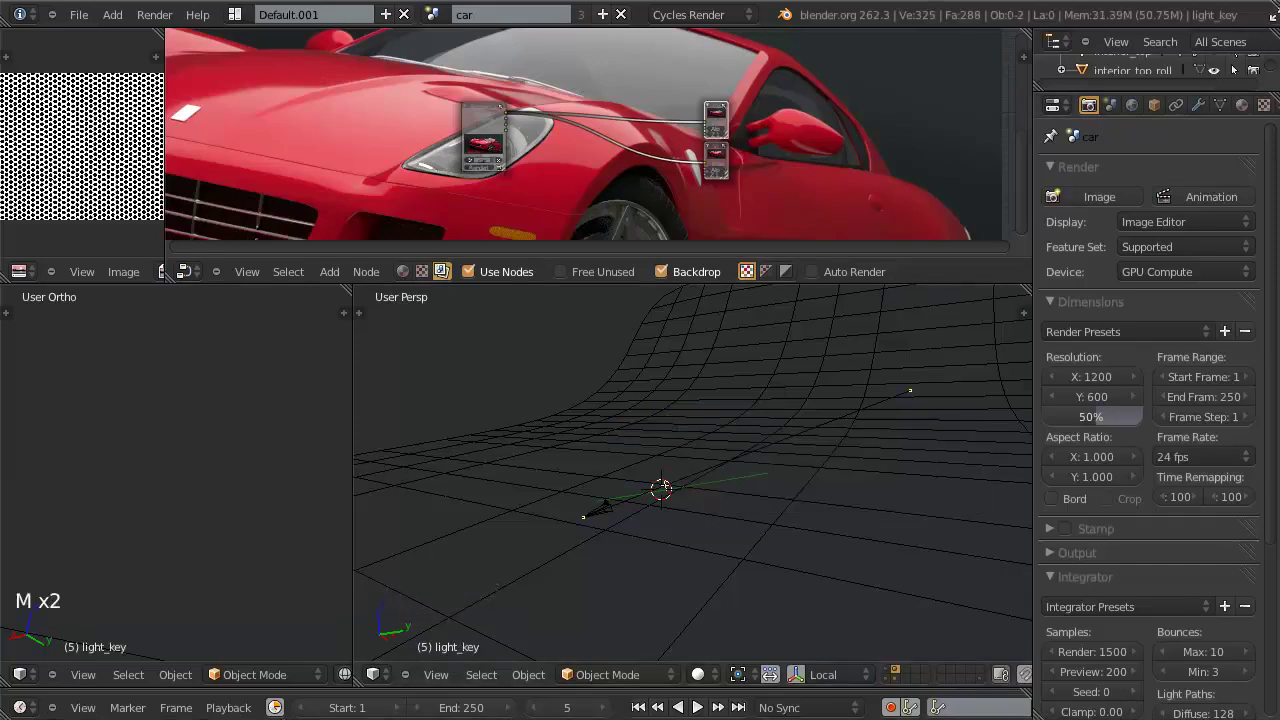
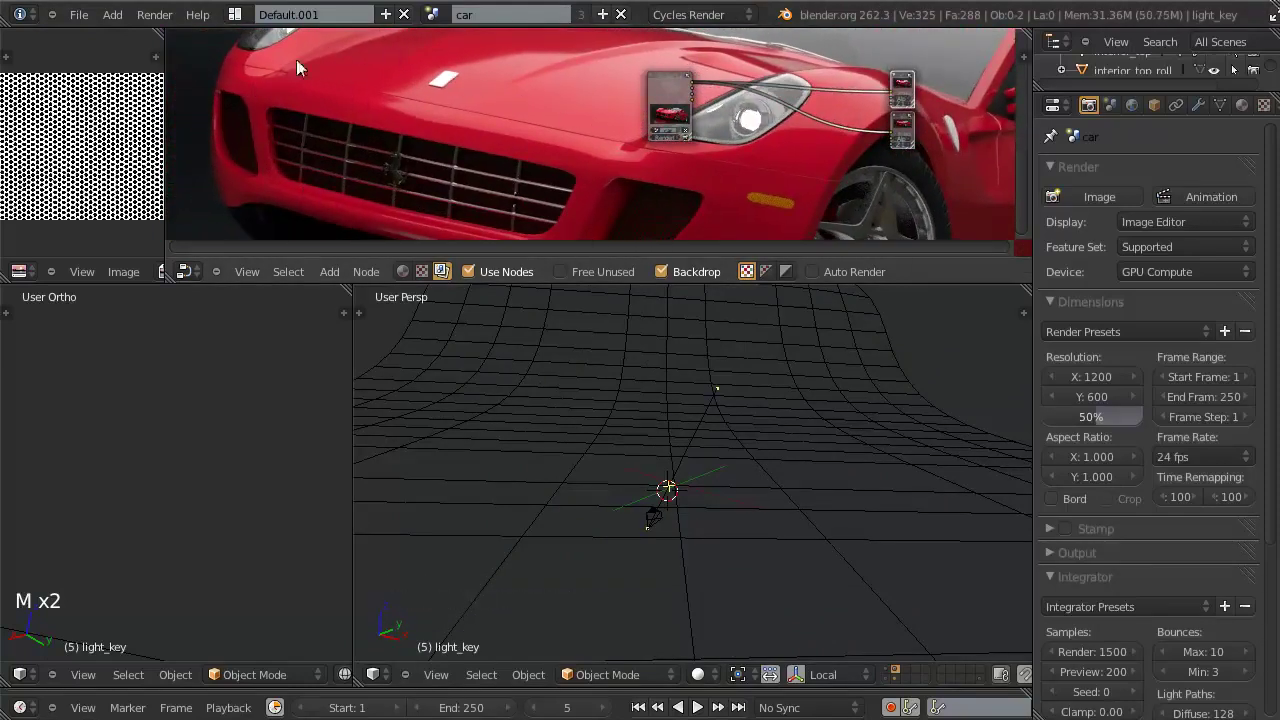
Step: Re-enable the car layers so the full car geometry shows again
key("ctrl+w")
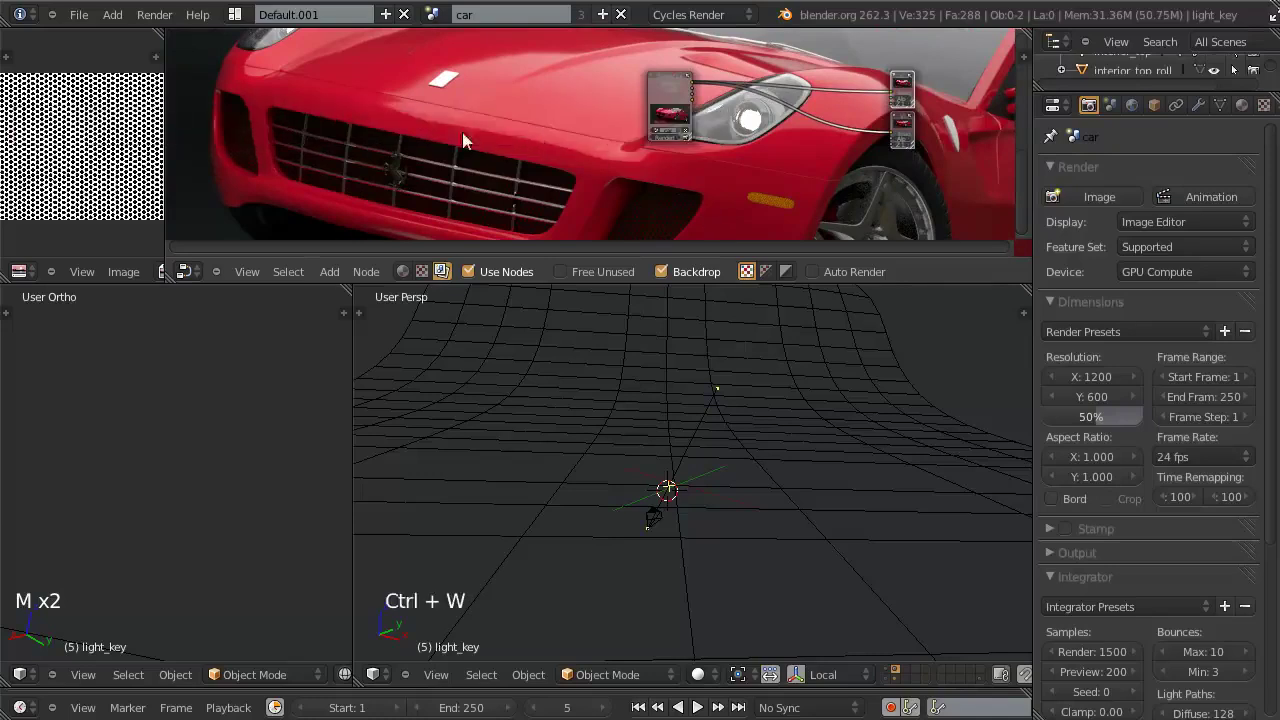
scroll("up", 3)
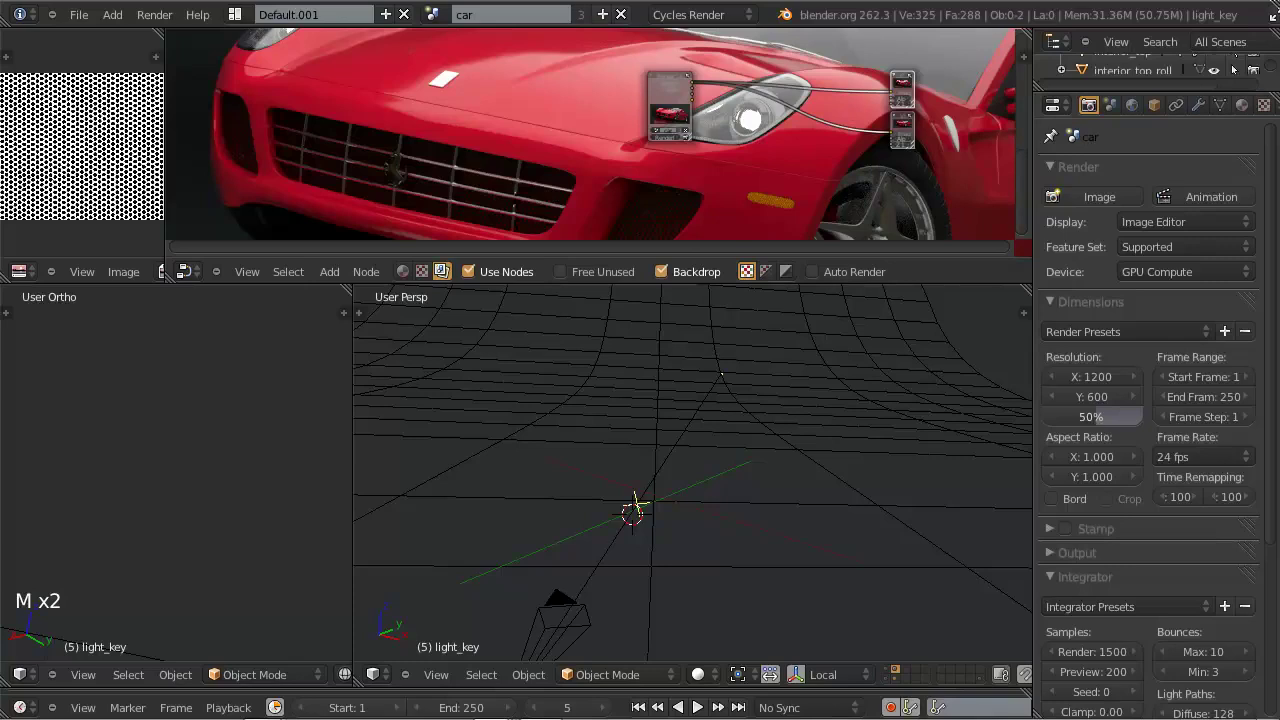
left_click(959, 276)
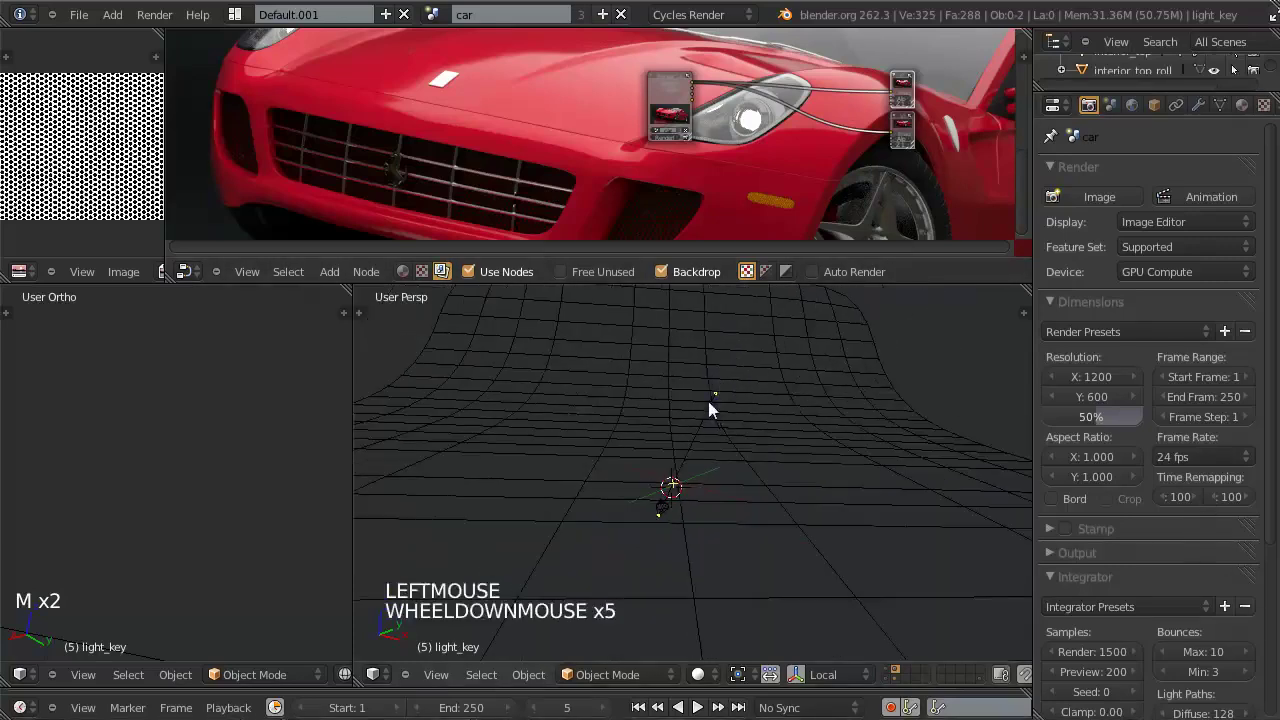
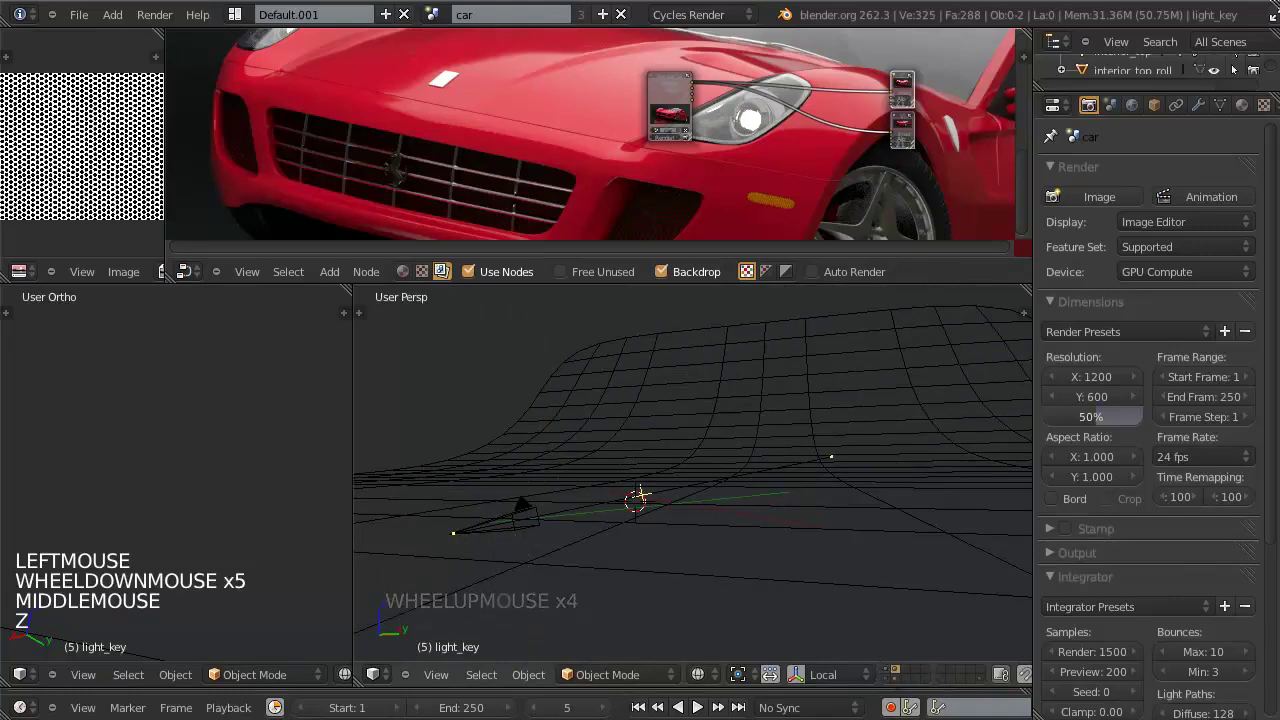
left_click(1140, 269)
left_click(1096, 117)
scroll("up", 3)
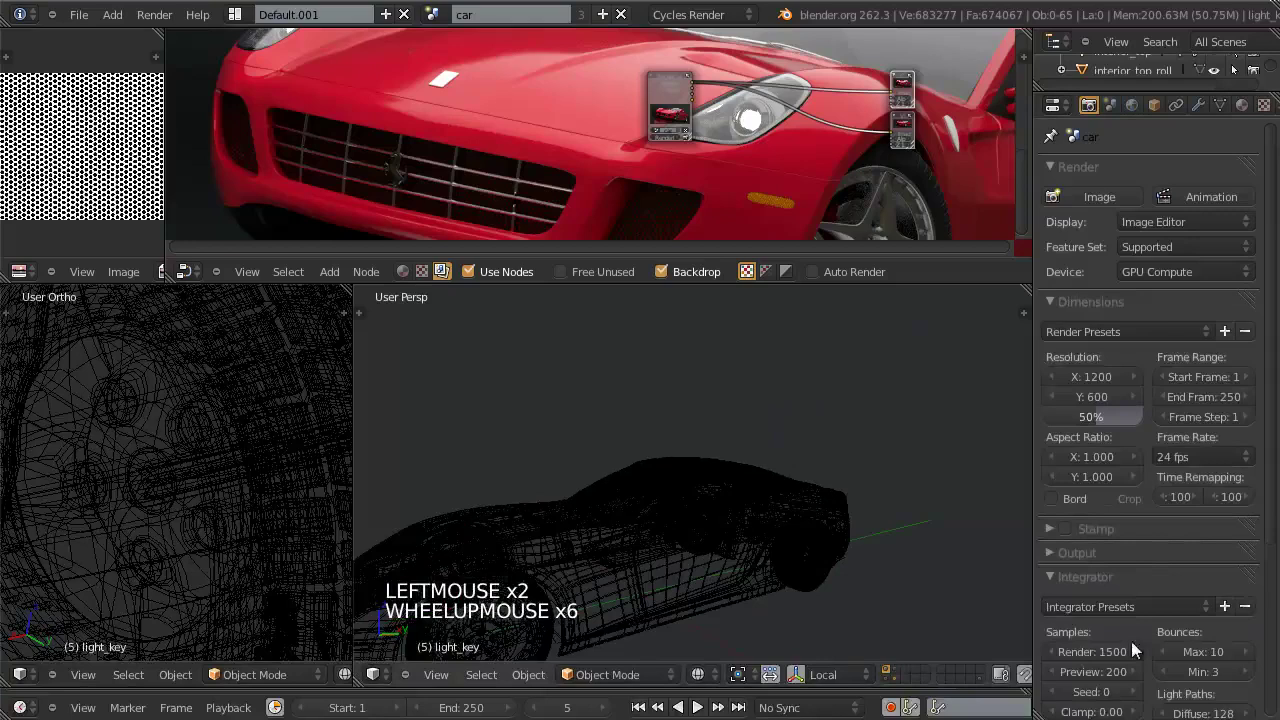
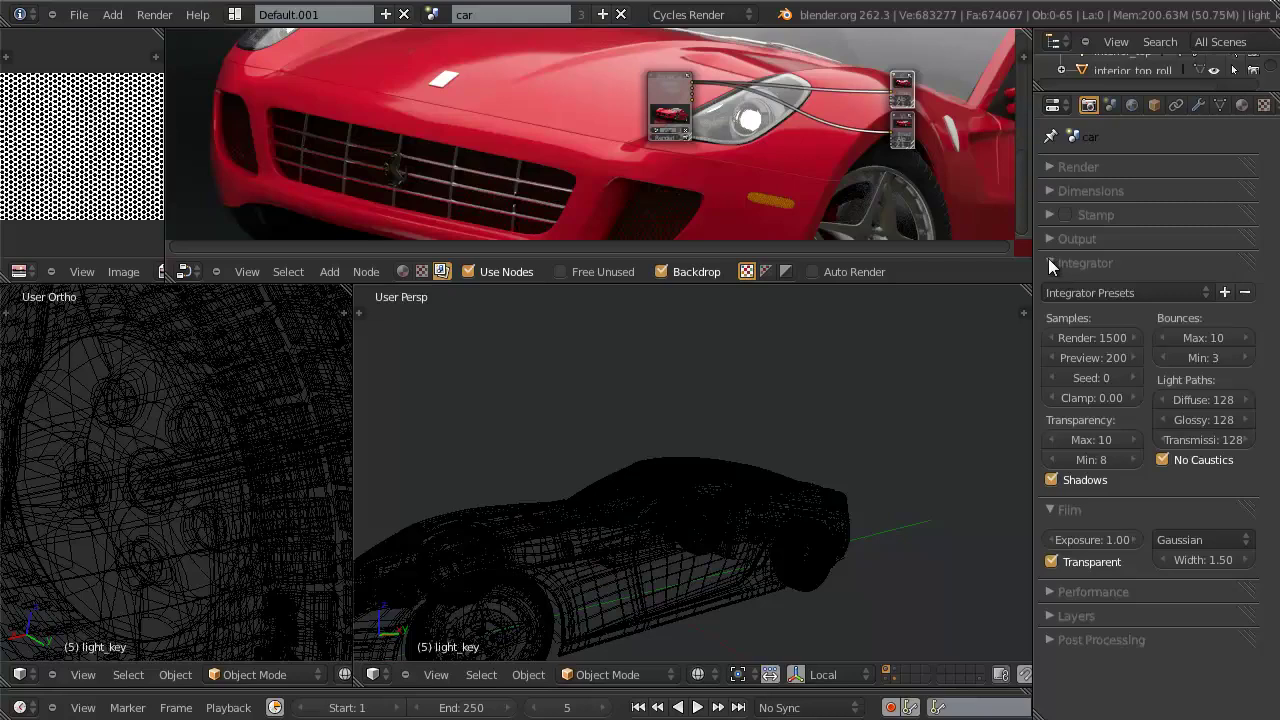
Step: Collapse the Render, Dimensions and integrator panels and expand the Layers panel
left_click(1055, 266)
key("ctrl+w")
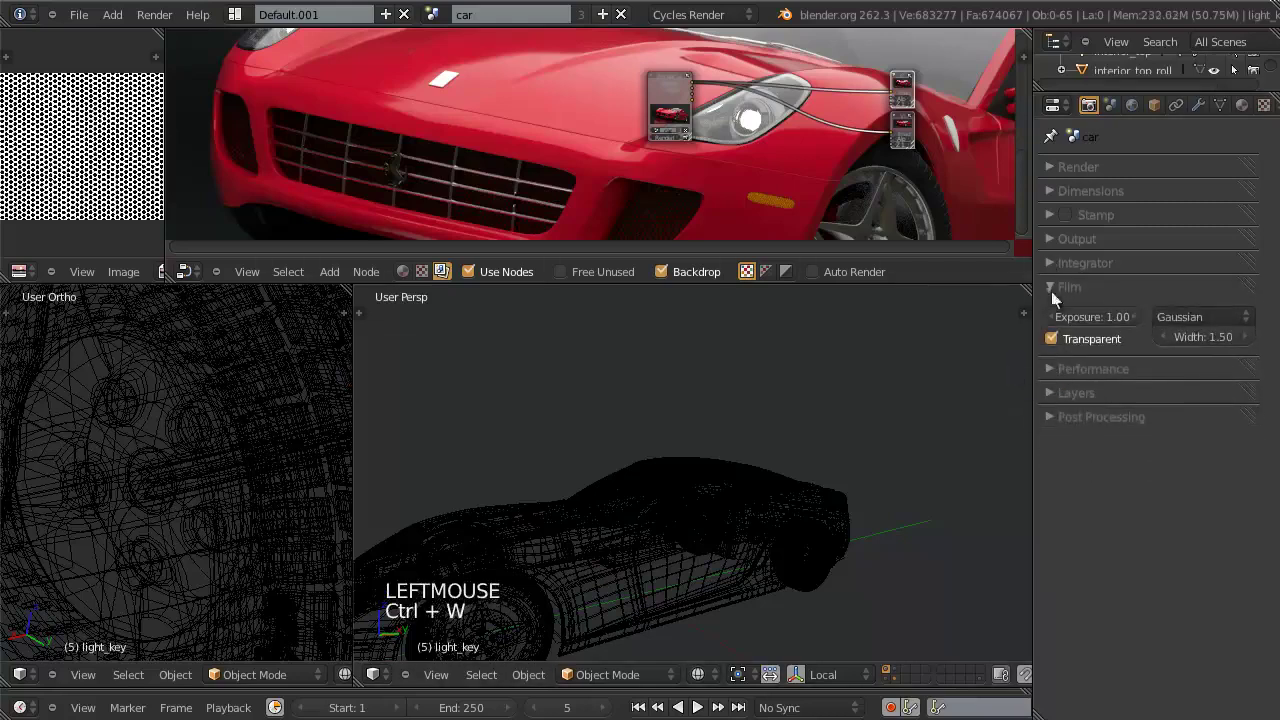
left_click(1058, 293)
left_click(1058, 345)
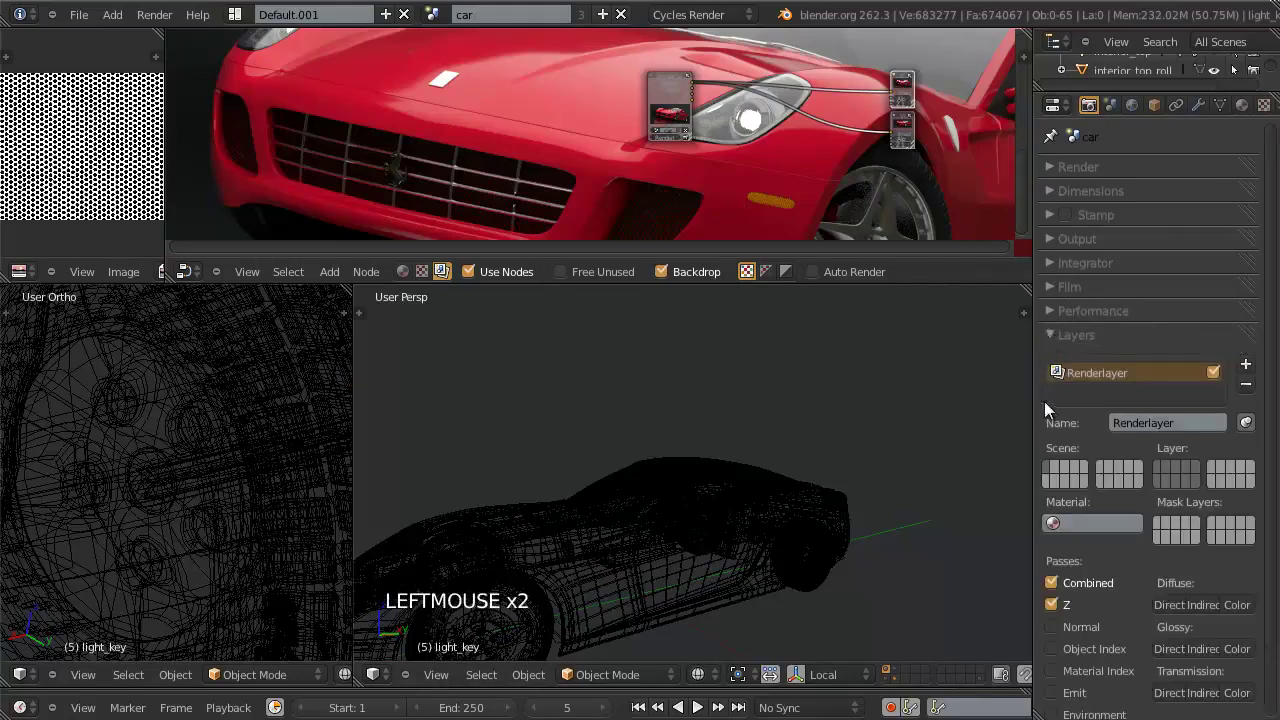
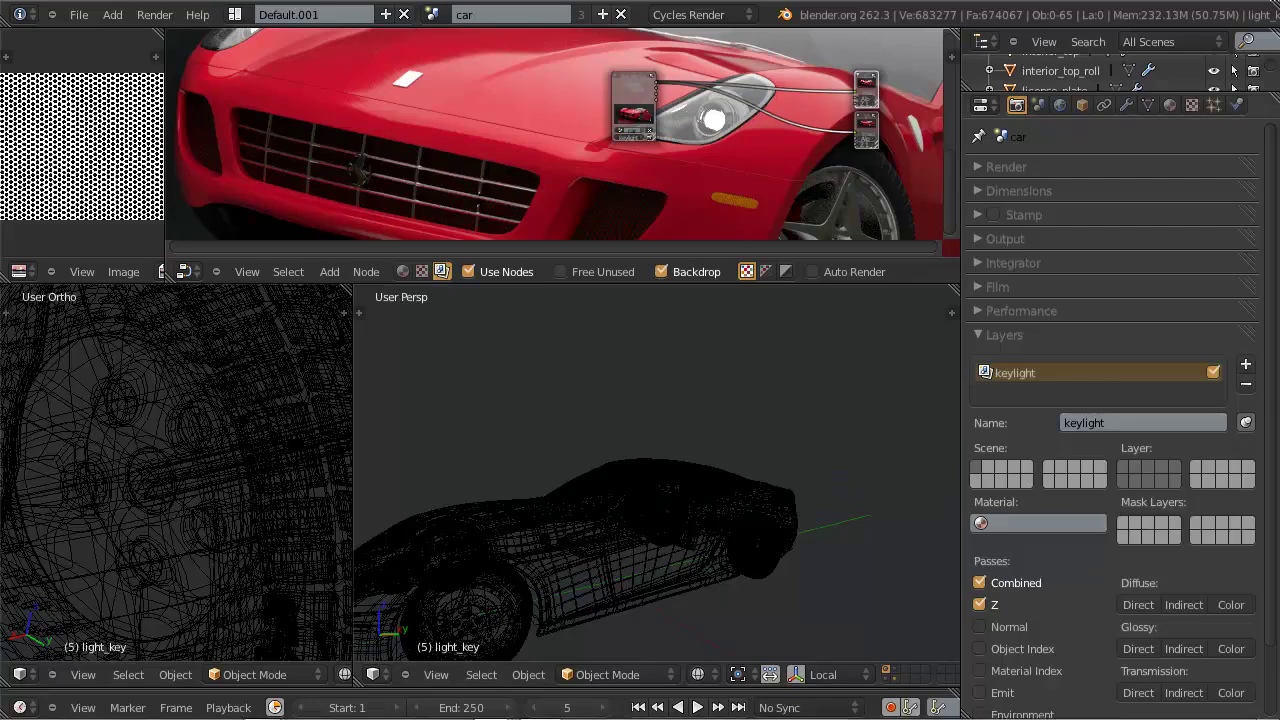
Step: Check the visible scene layers in the viewport and return to the camera view
left_click(933, 283)
middle_click(685, 555)
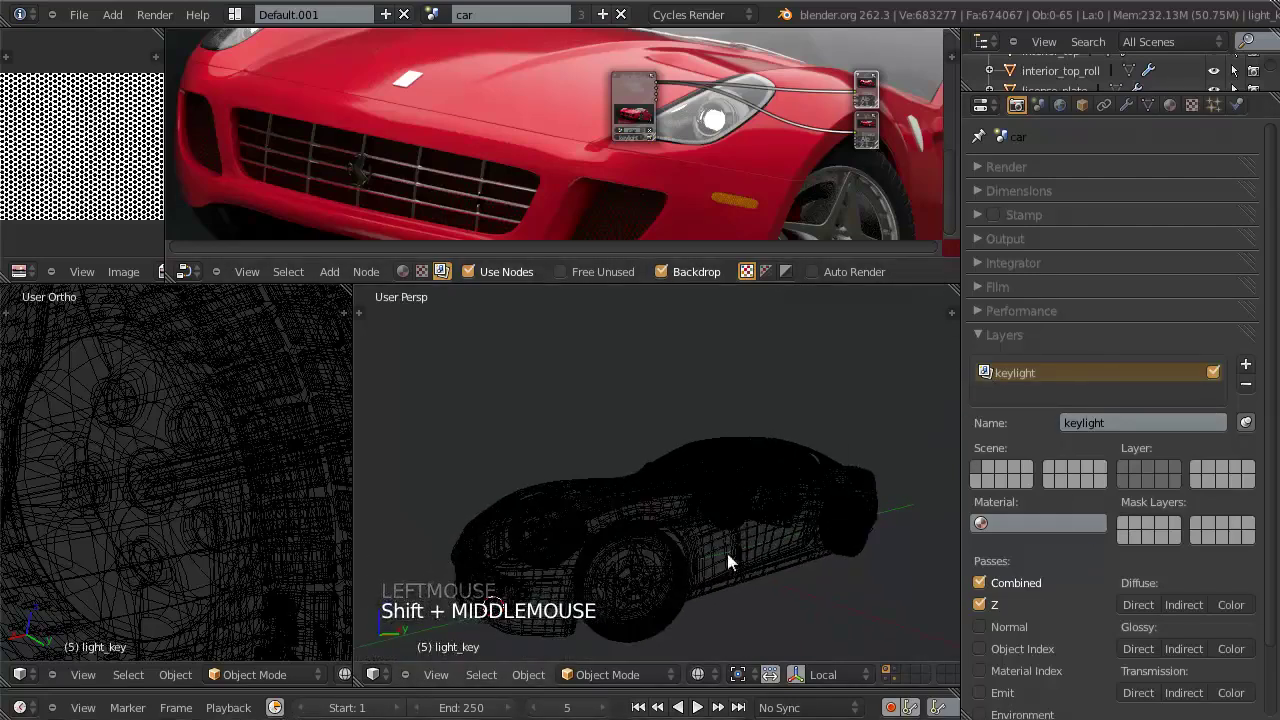
key("z")
middle_click(758, 569)
middle_click(814, 574)
middle_click(825, 574)
middle_click(764, 436)
key("ctrl+w")
key("z")
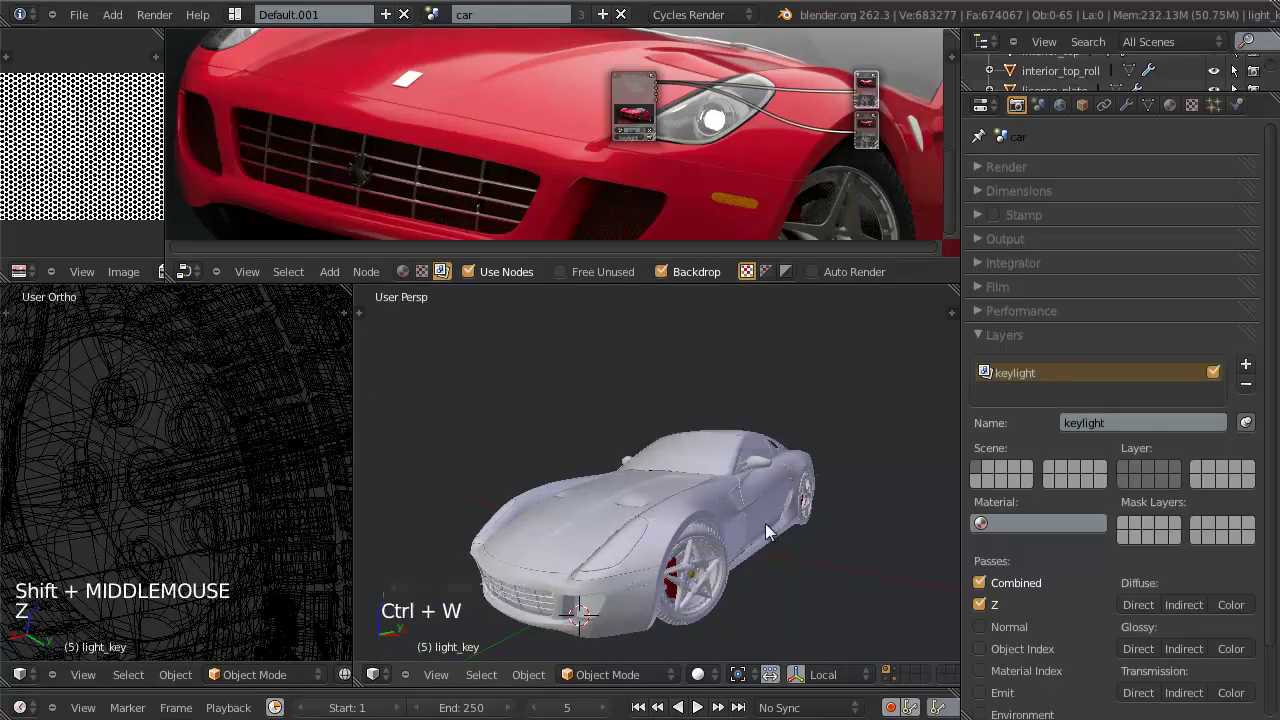
key("KP_0")
key("ctrl+w")
key("KP_0")
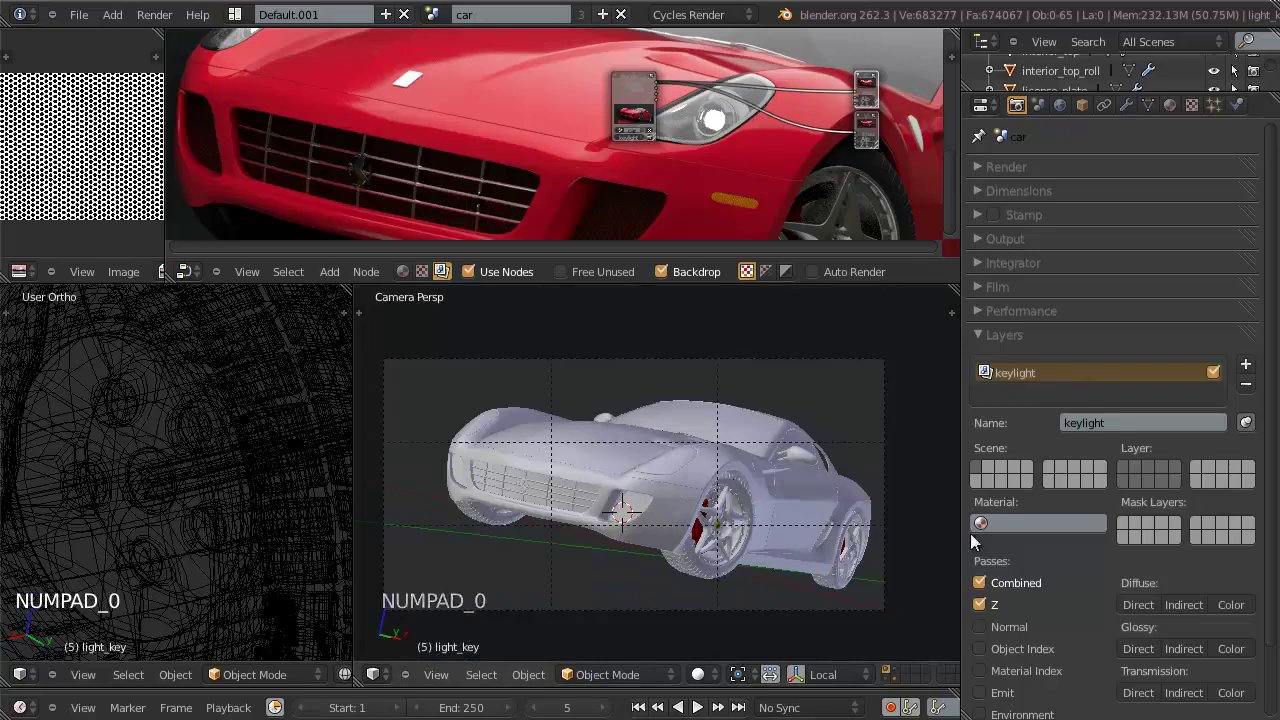
Step: Set the keylight render layer's scene layers to include the car and enable its AO pass
left_click(984, 478)
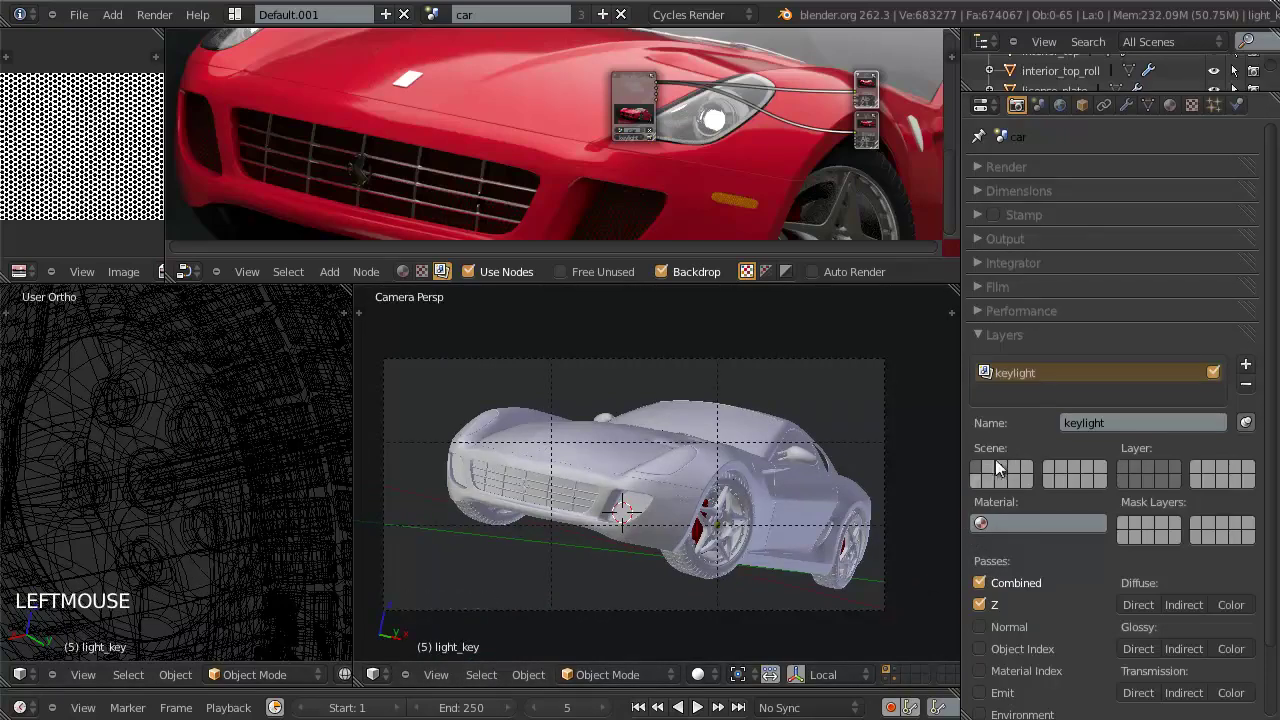
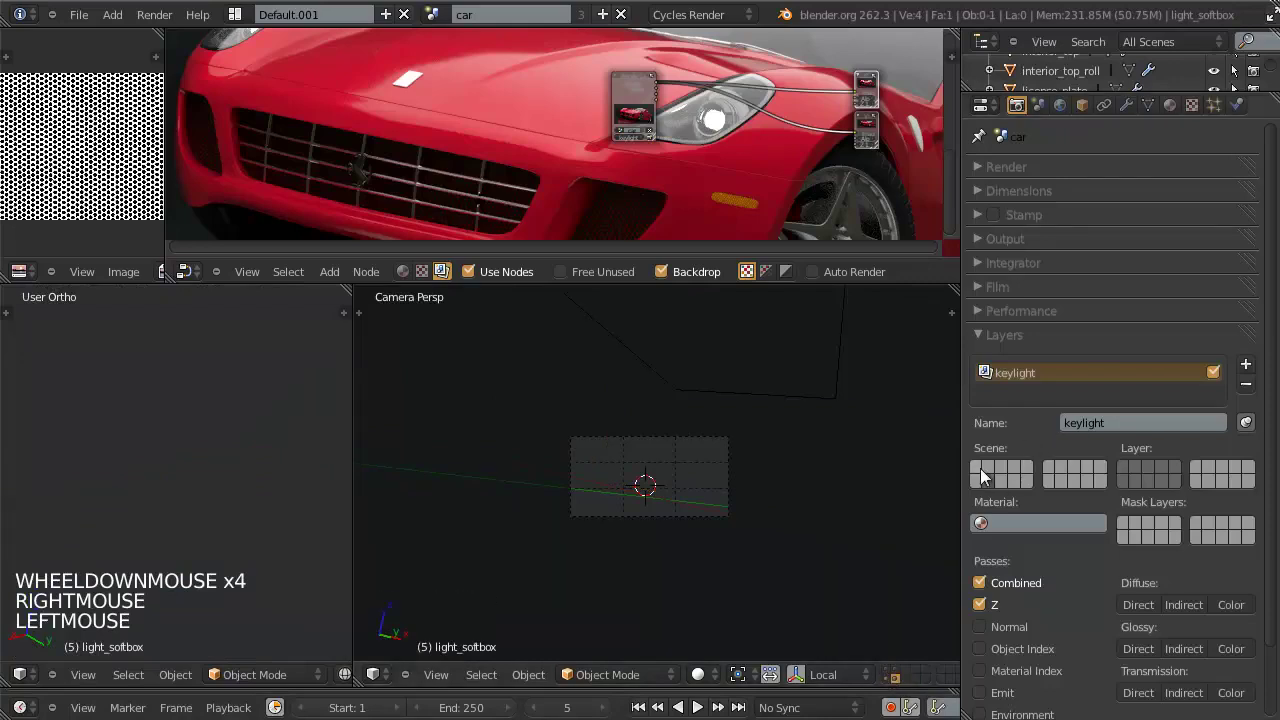
left_click(981, 470)
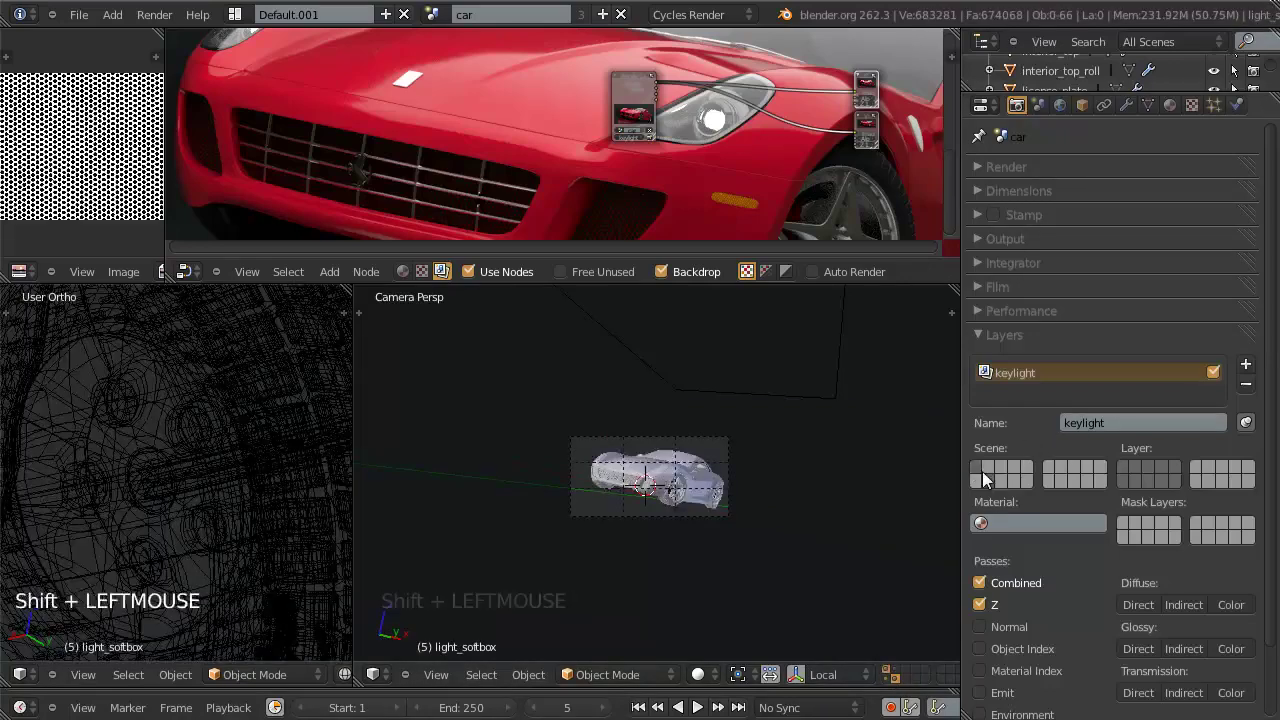
left_click(1126, 475)
left_click(1141, 492)
middle_click(722, 487)
scroll("down", 3)
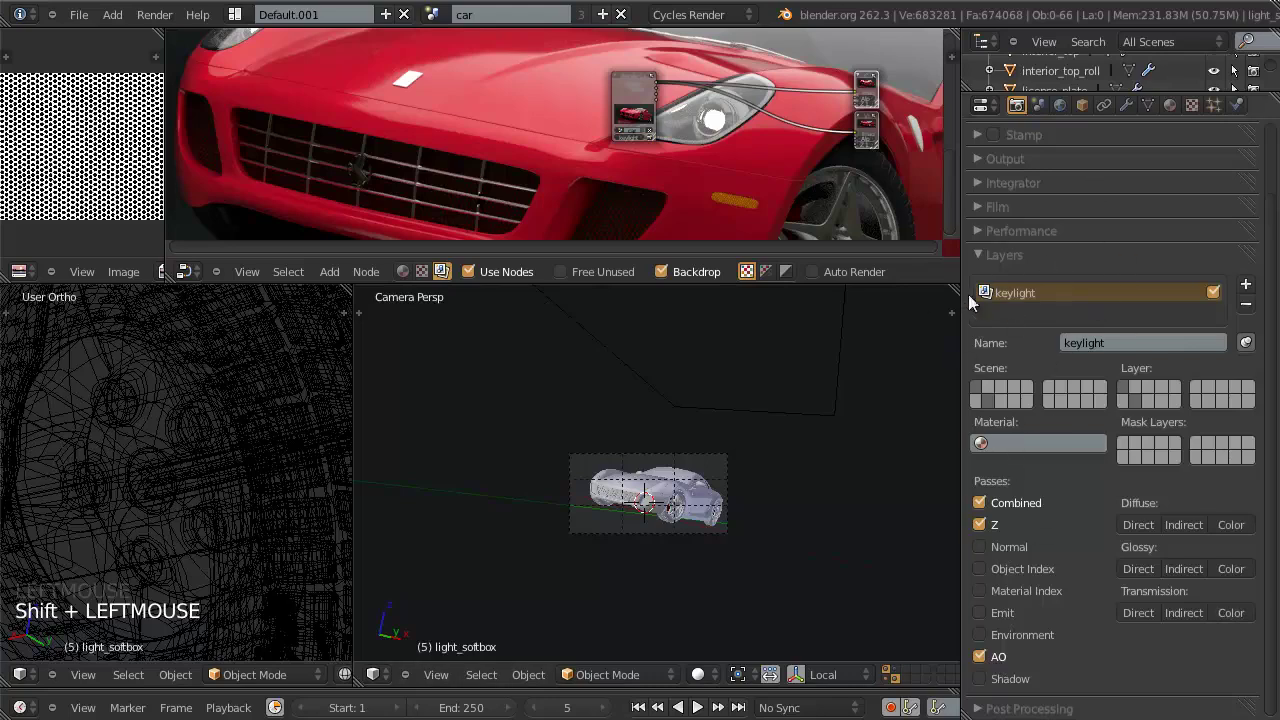
Step: Rename the new render layer 'background' and assign its scene layers
left_click(1250, 294)
left_click(1197, 302)
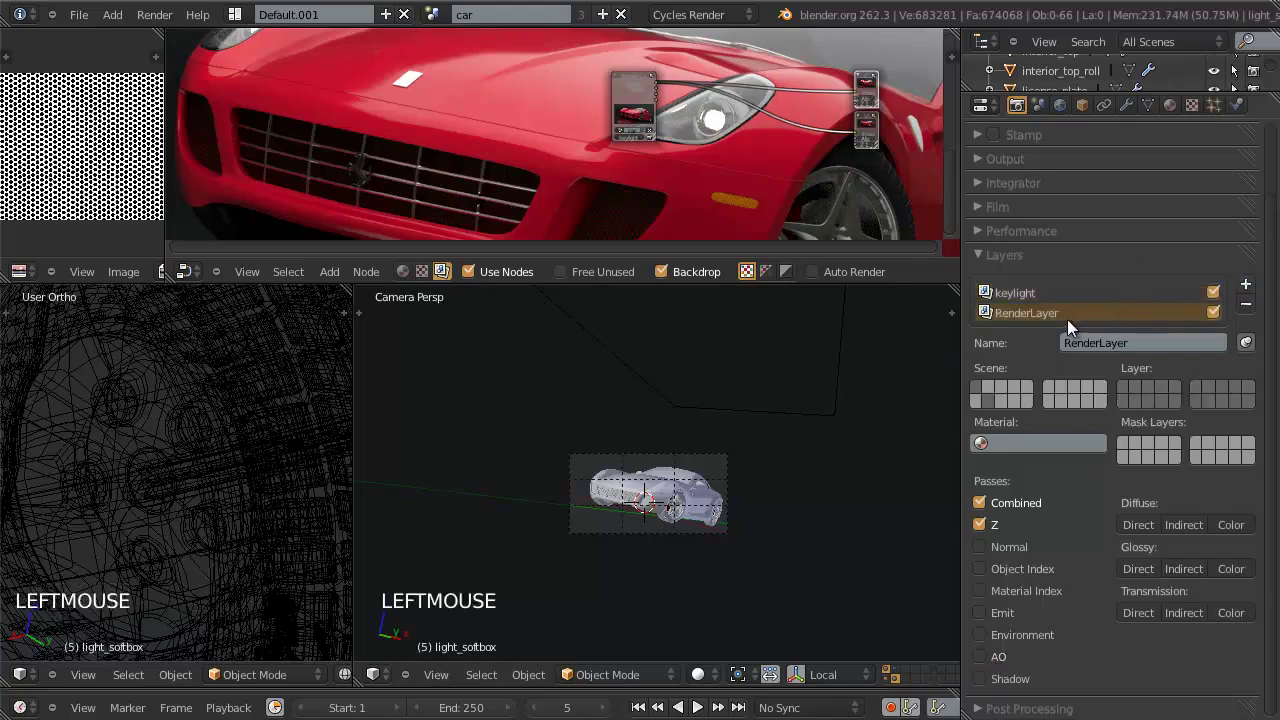
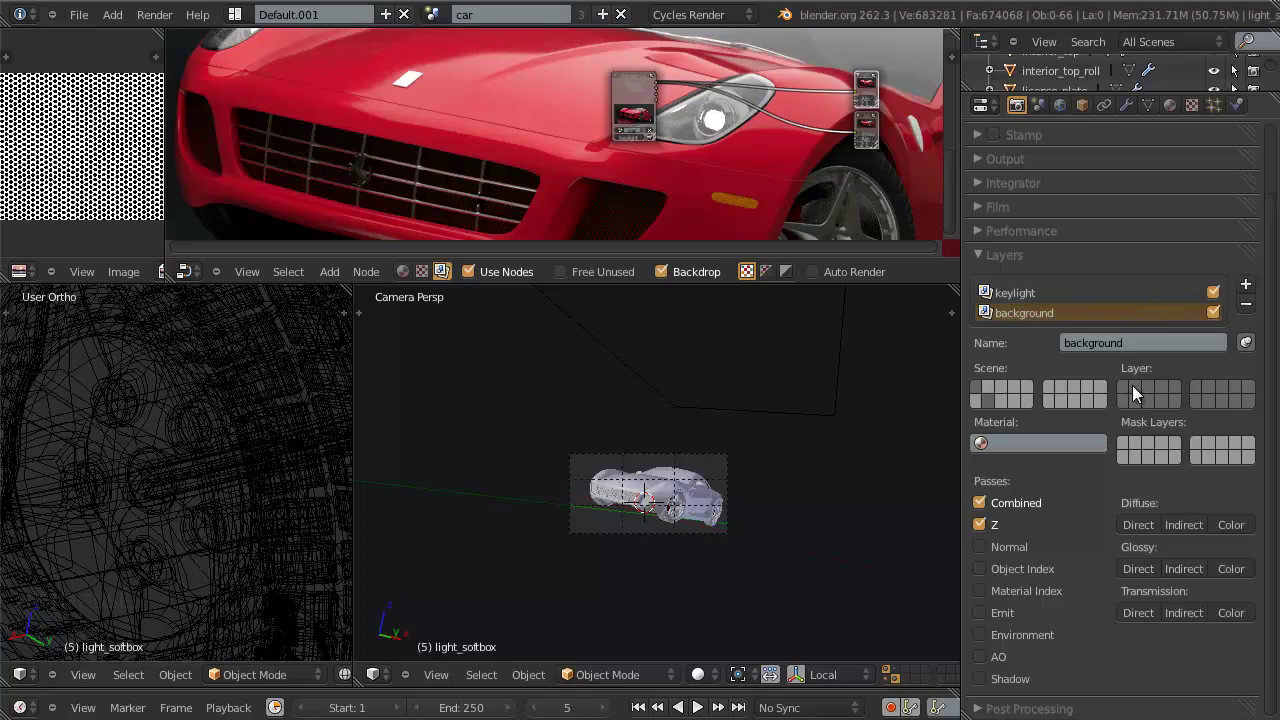
left_click(1138, 392)
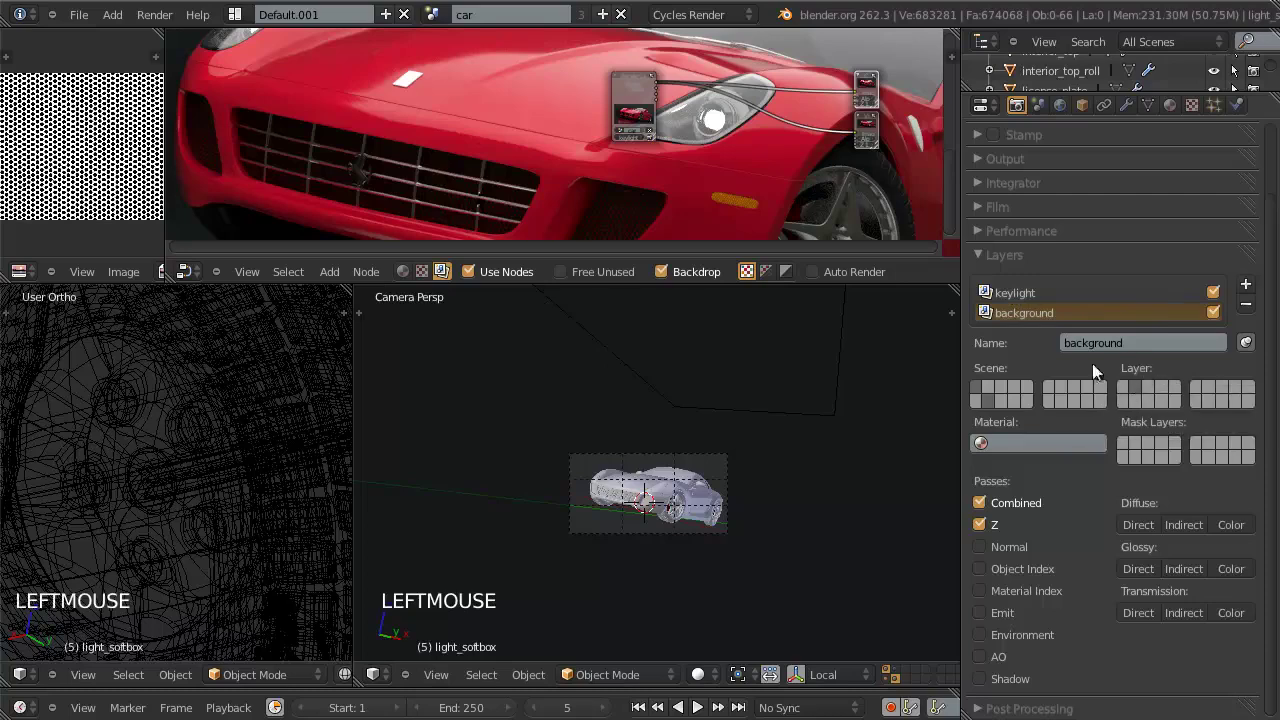
left_click(994, 394)
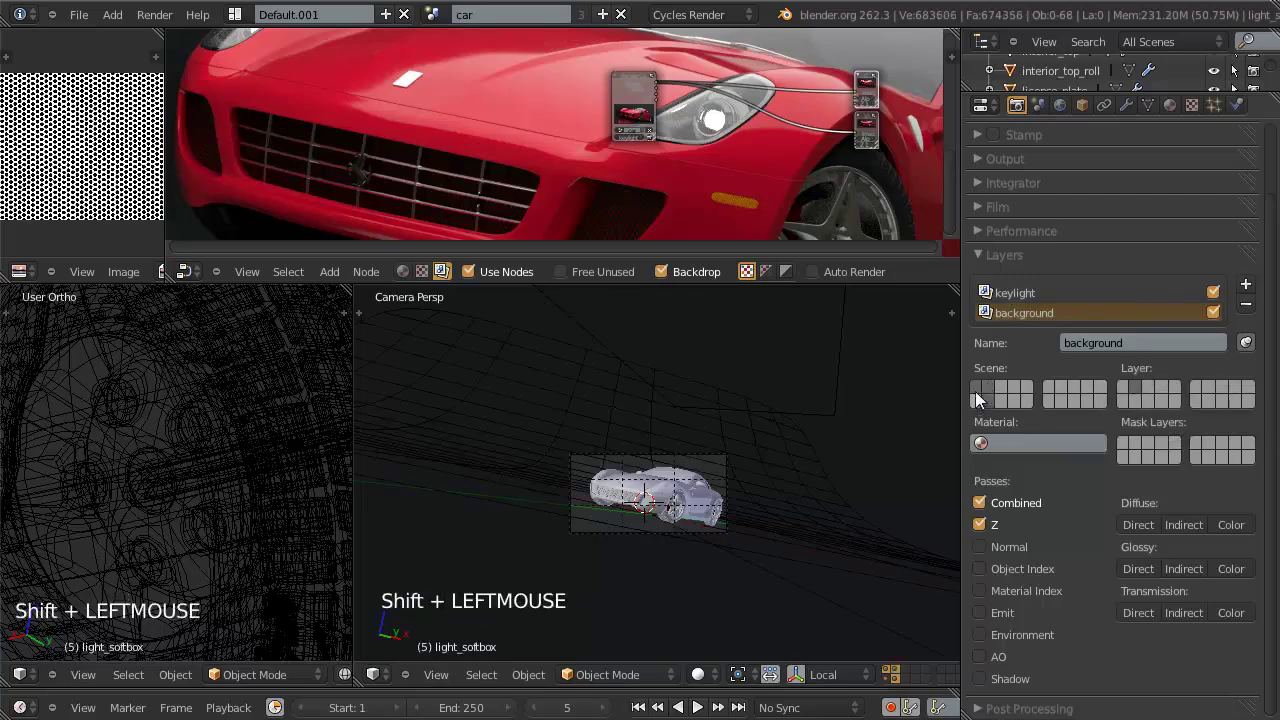
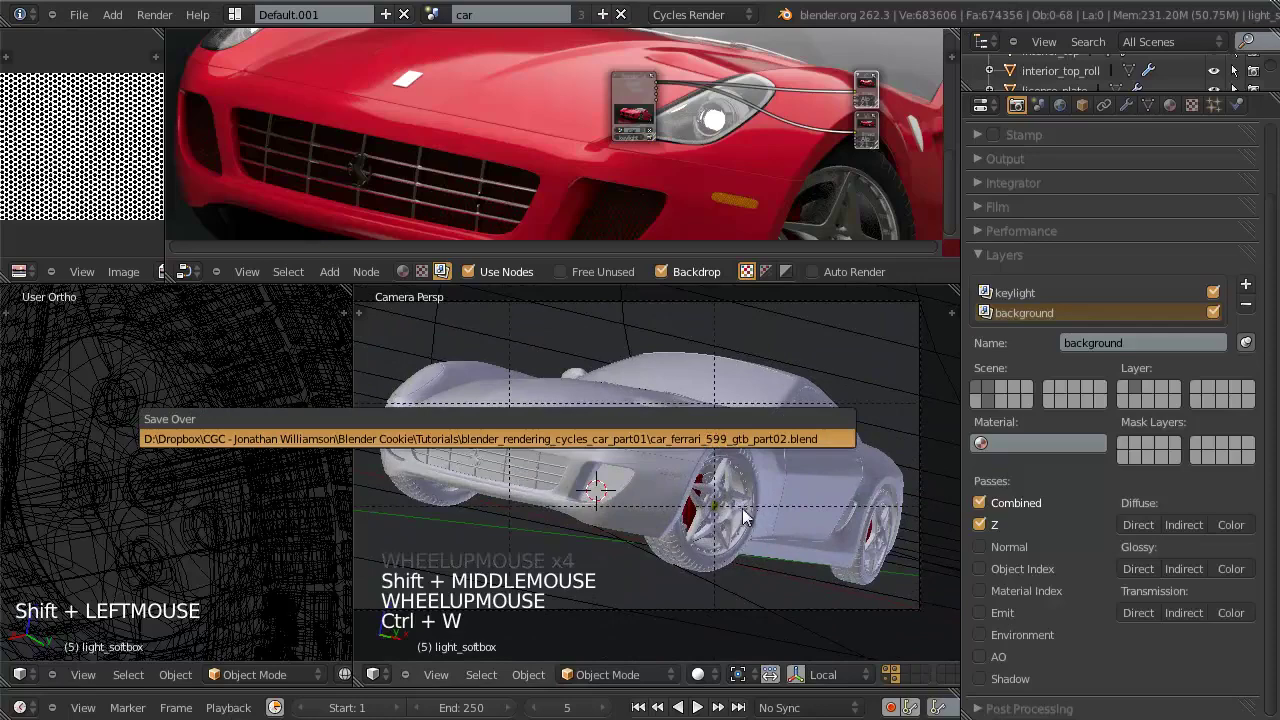
Step: Confirm saving over the blend file and view the car in wireframe through the camera
key("z")
key("z")
middle_click(637, 458)
key("z")
middle_click(860, 469)
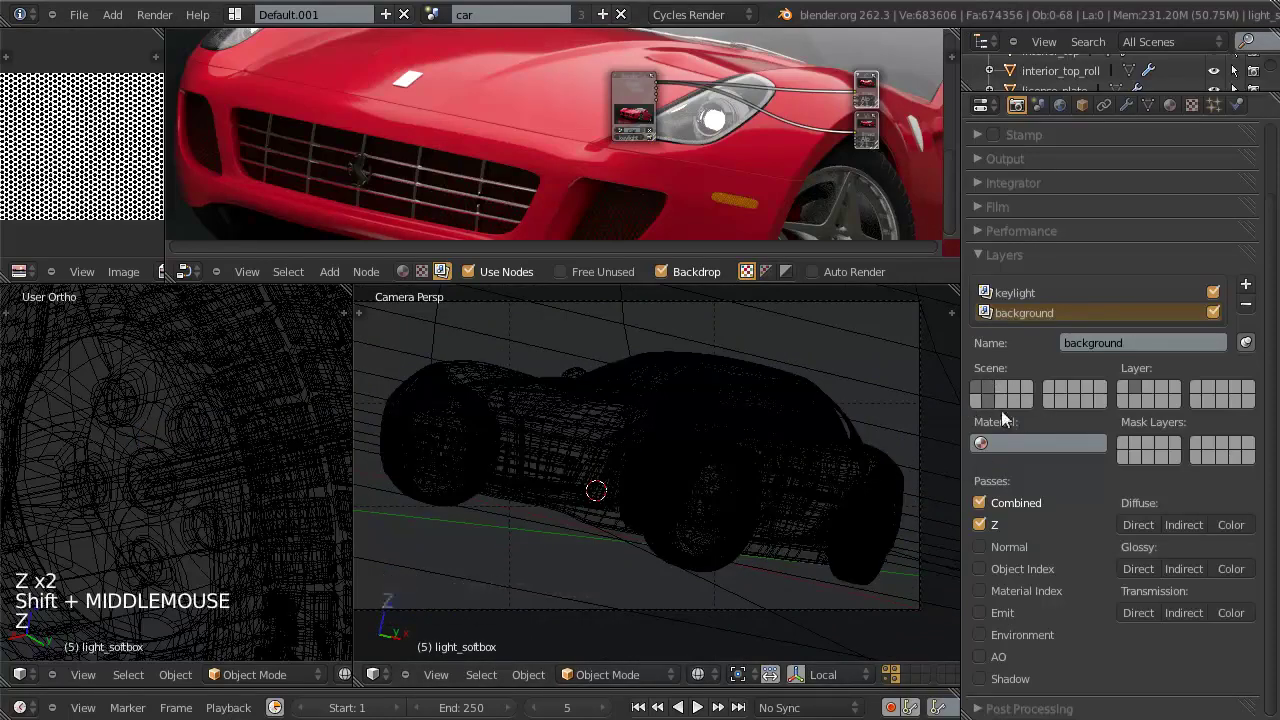
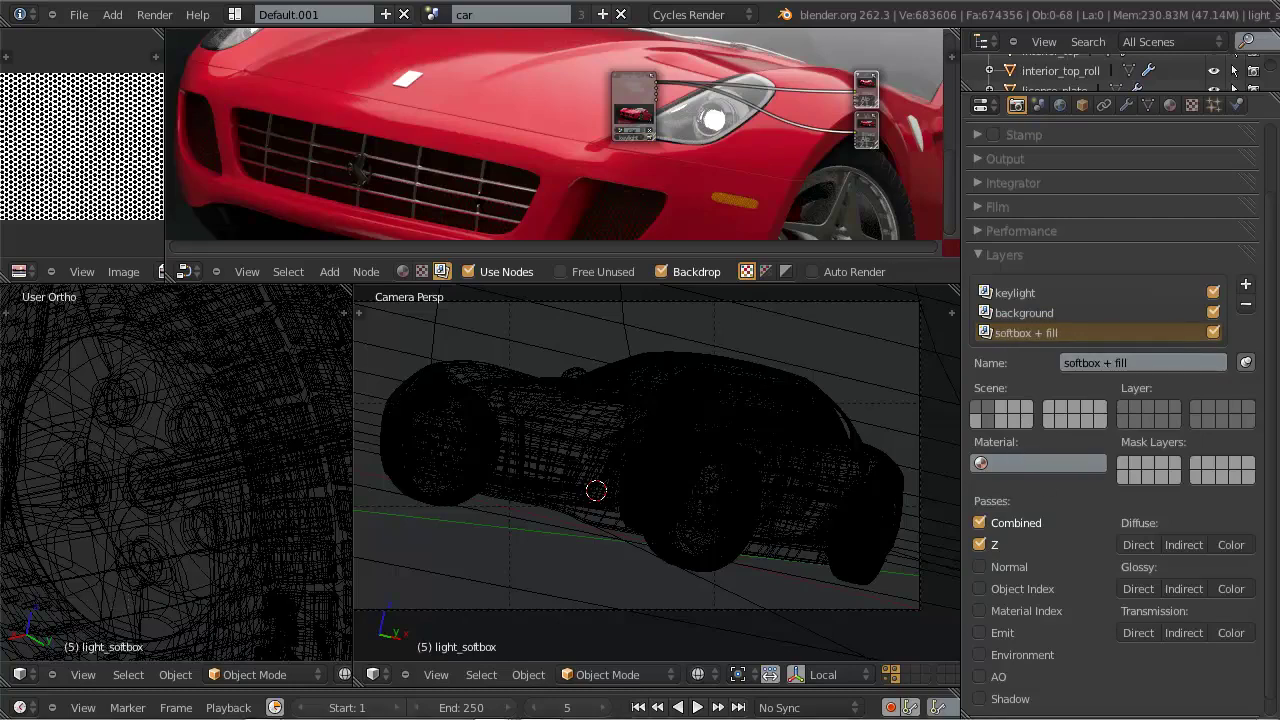
Step: Set scene layers for softbox + fill and background, returning the camera view to solid shading
left_click(1006, 11)
left_click(1124, 414)
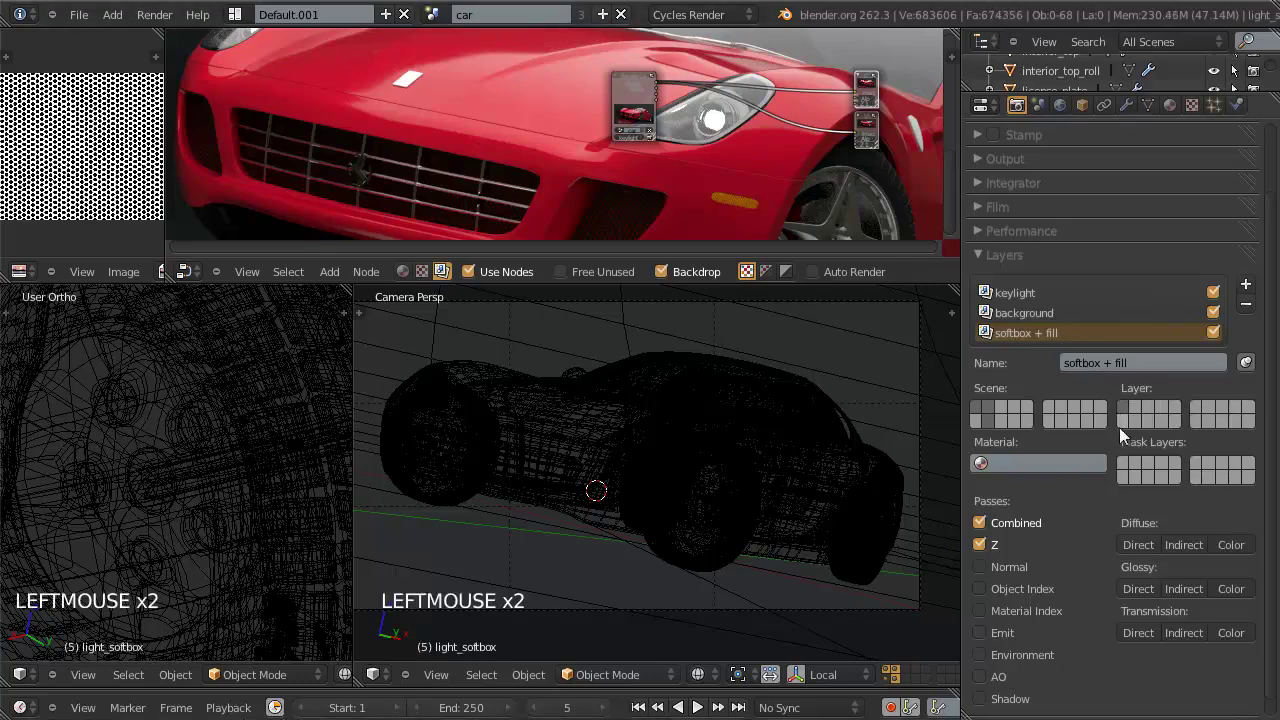
left_click(1125, 427)
left_click(1035, 369)
left_click(1054, 322)
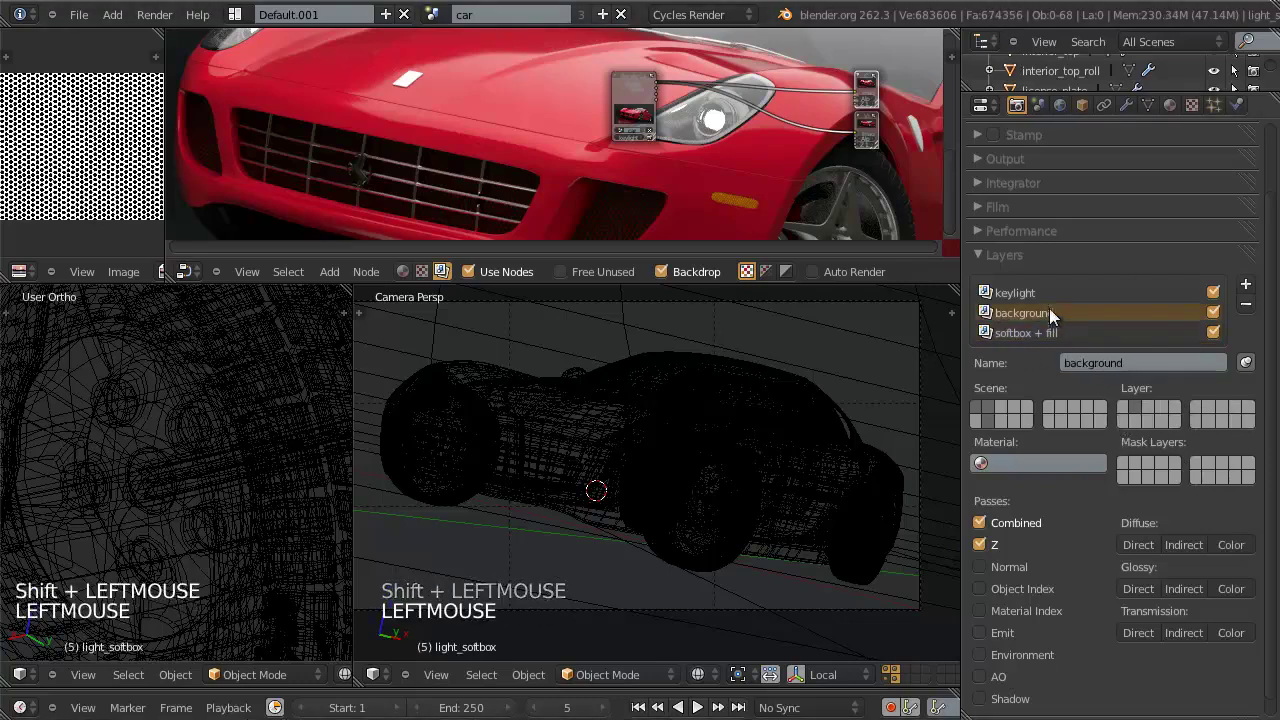
left_click(1044, 324)
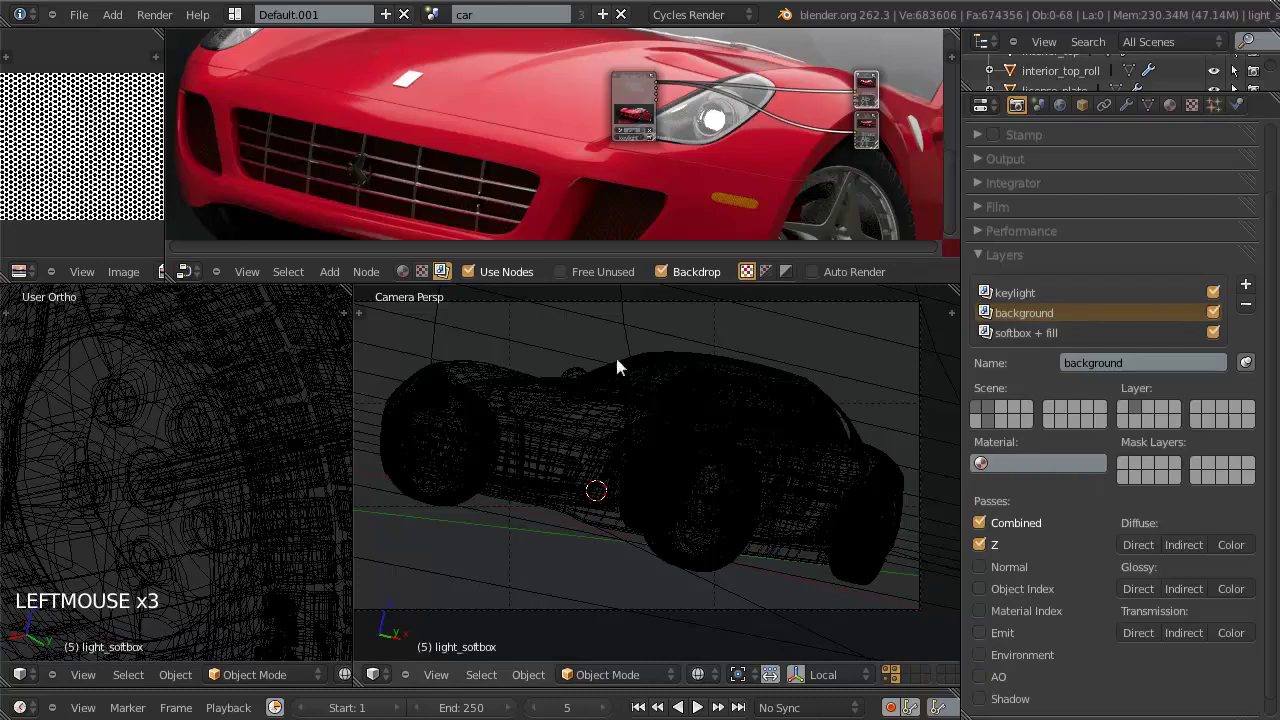
key("z")
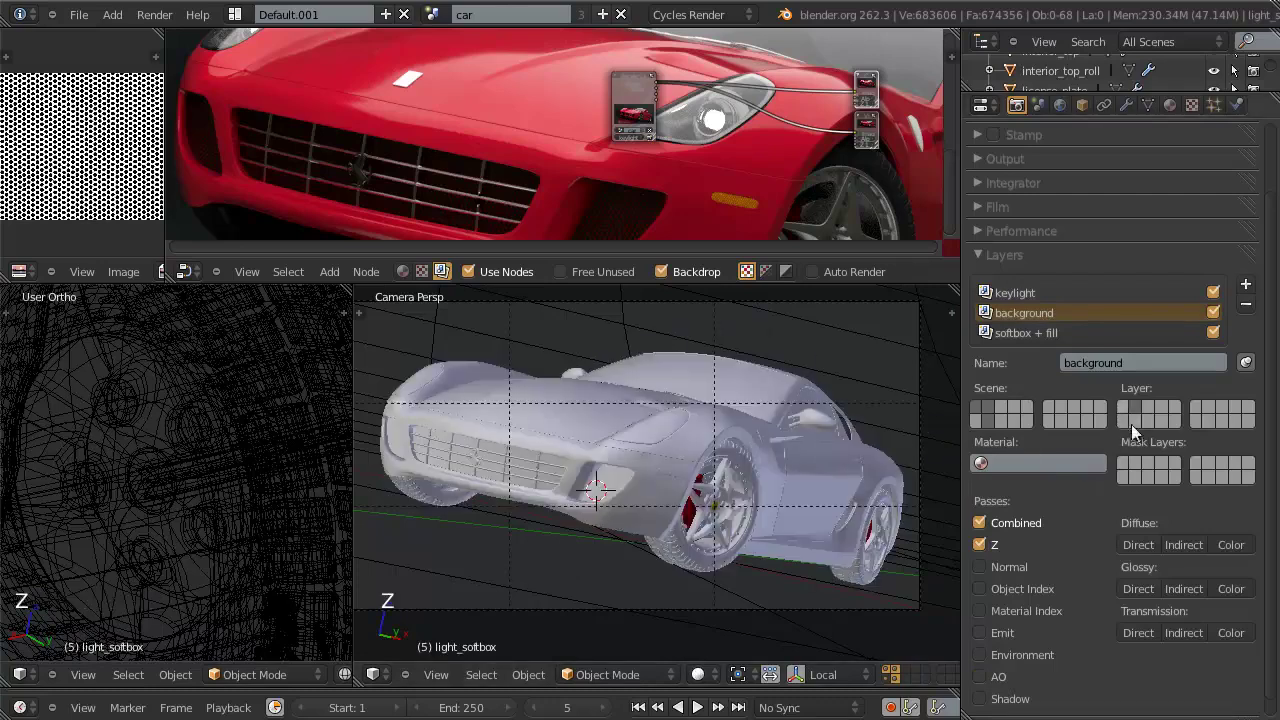
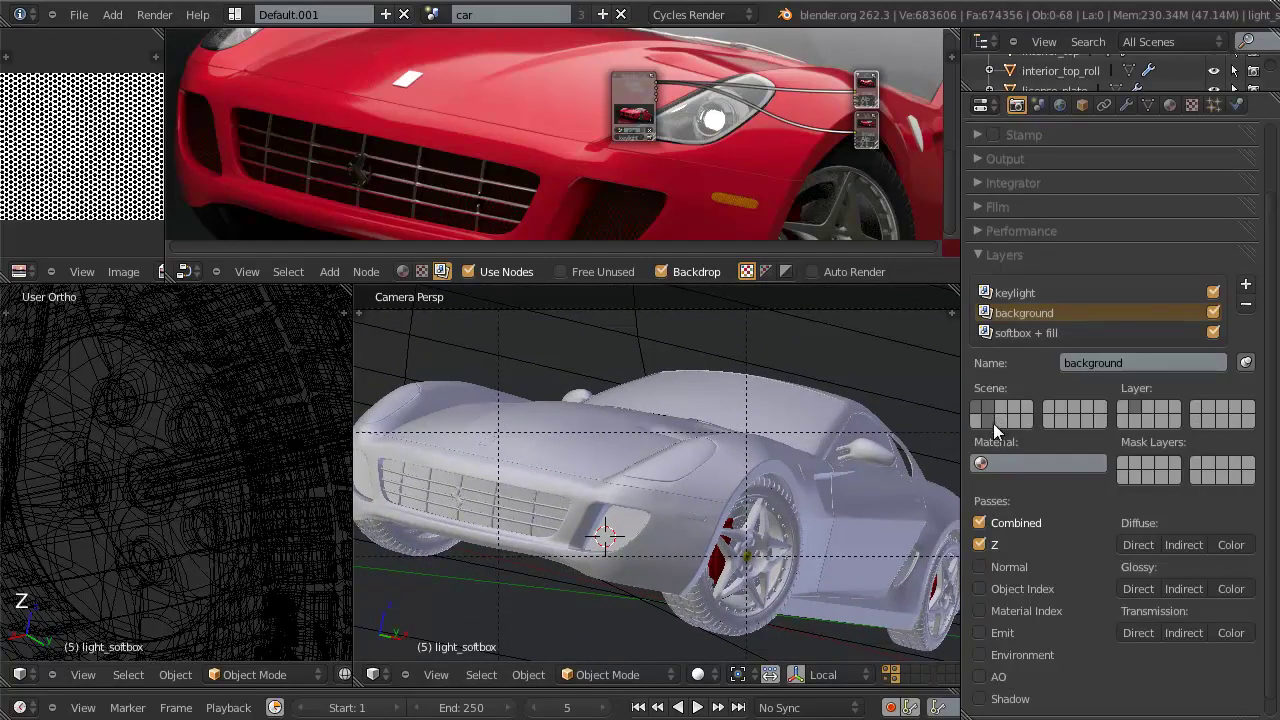
Step: Include another scene layer in background and make keylight active with its AO pass kept
left_click(979, 424)
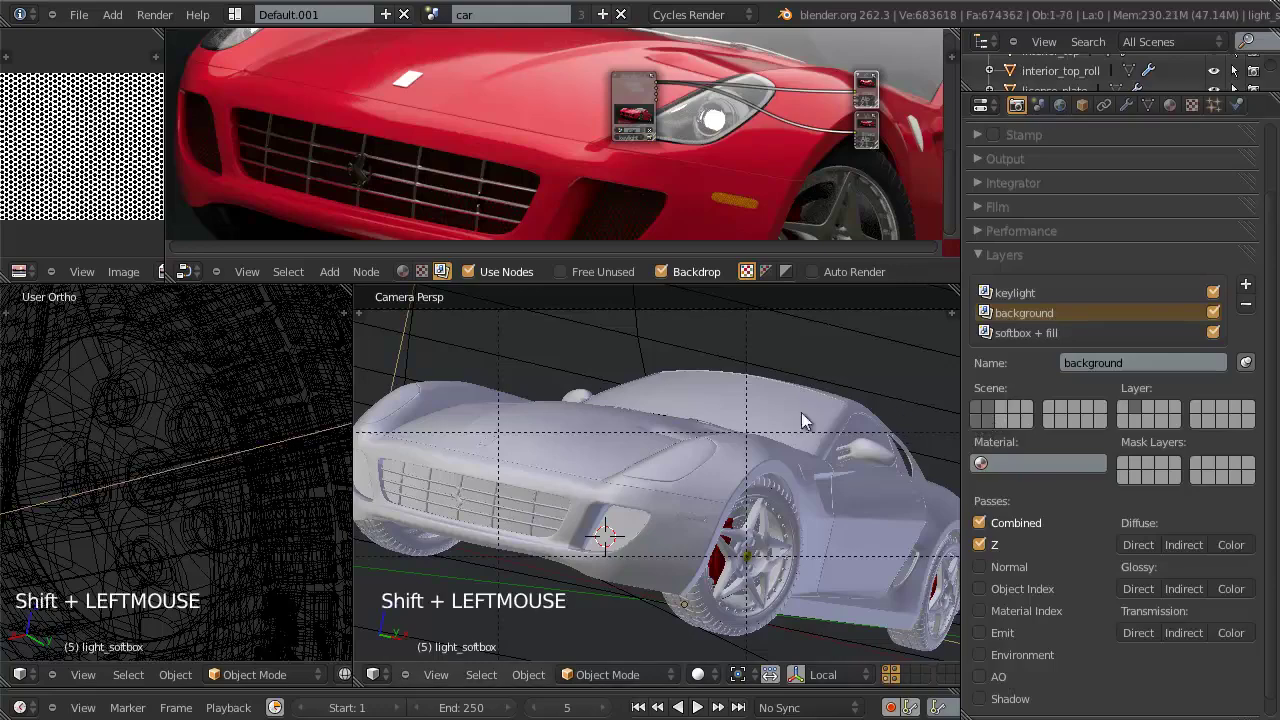
left_click(1024, 293)
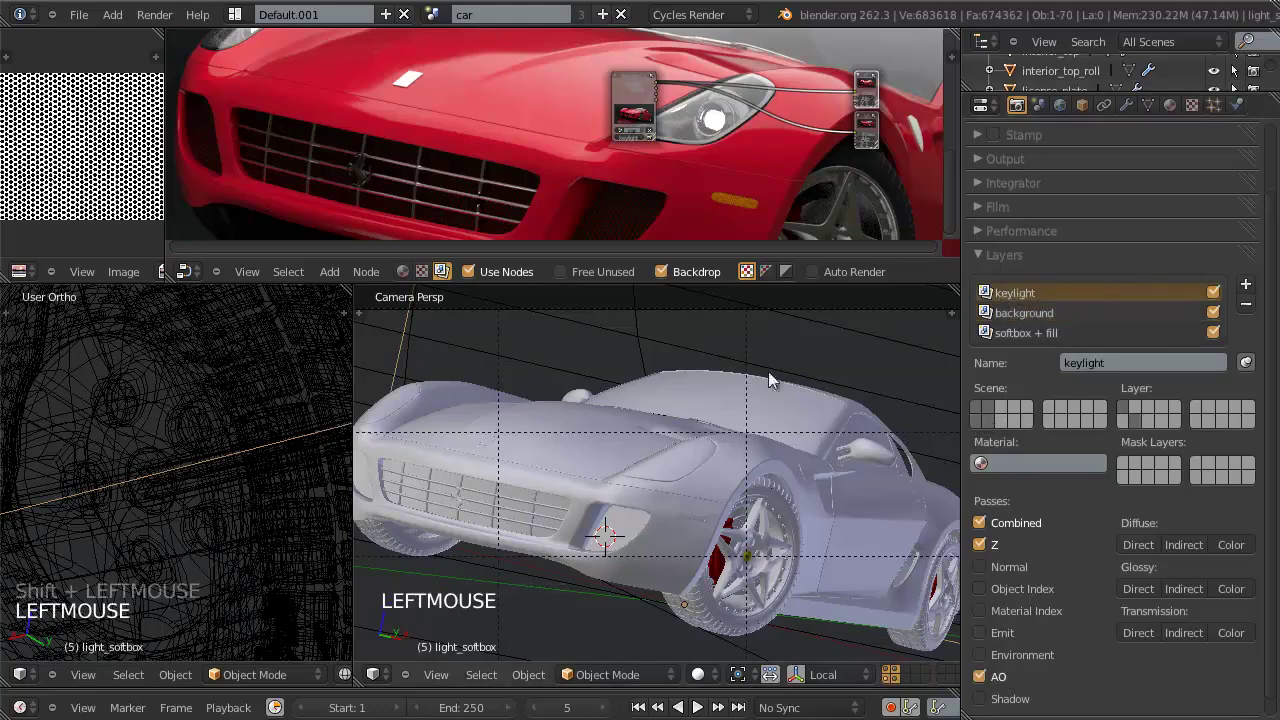
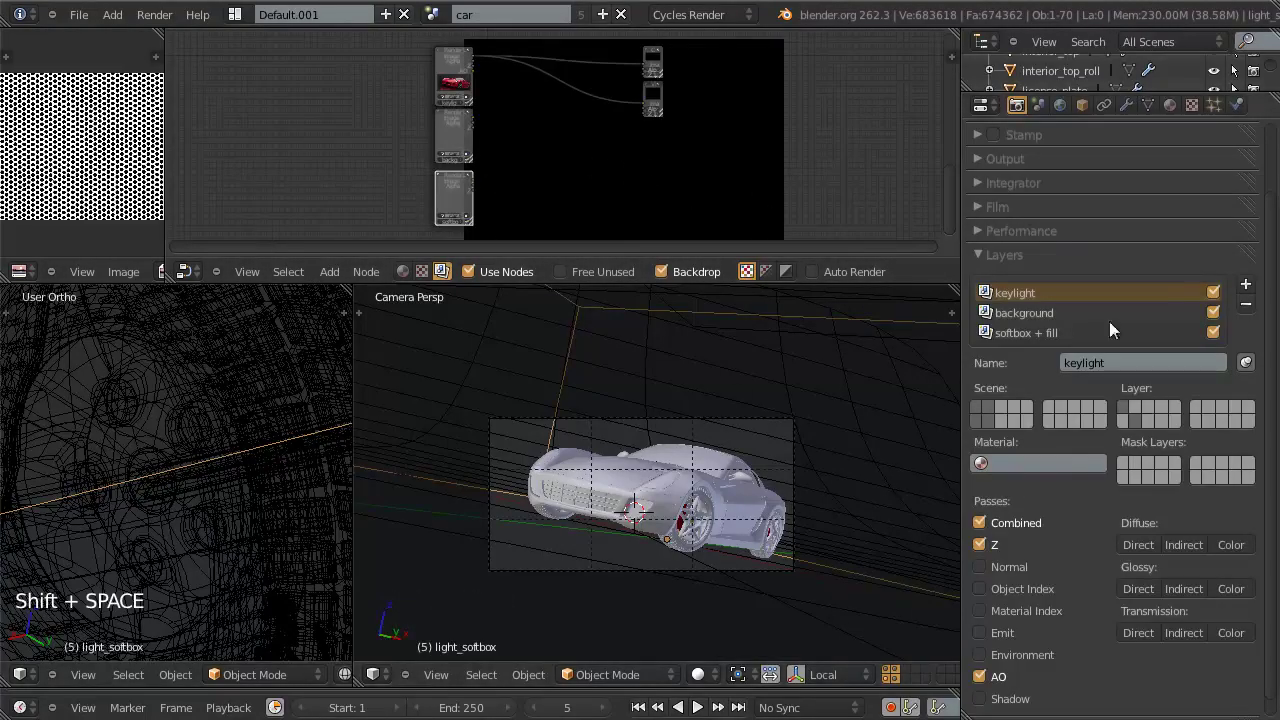
Step: Check the Film transparency settings, briefly preview another scene layer and restore the layers
left_click(984, 218)
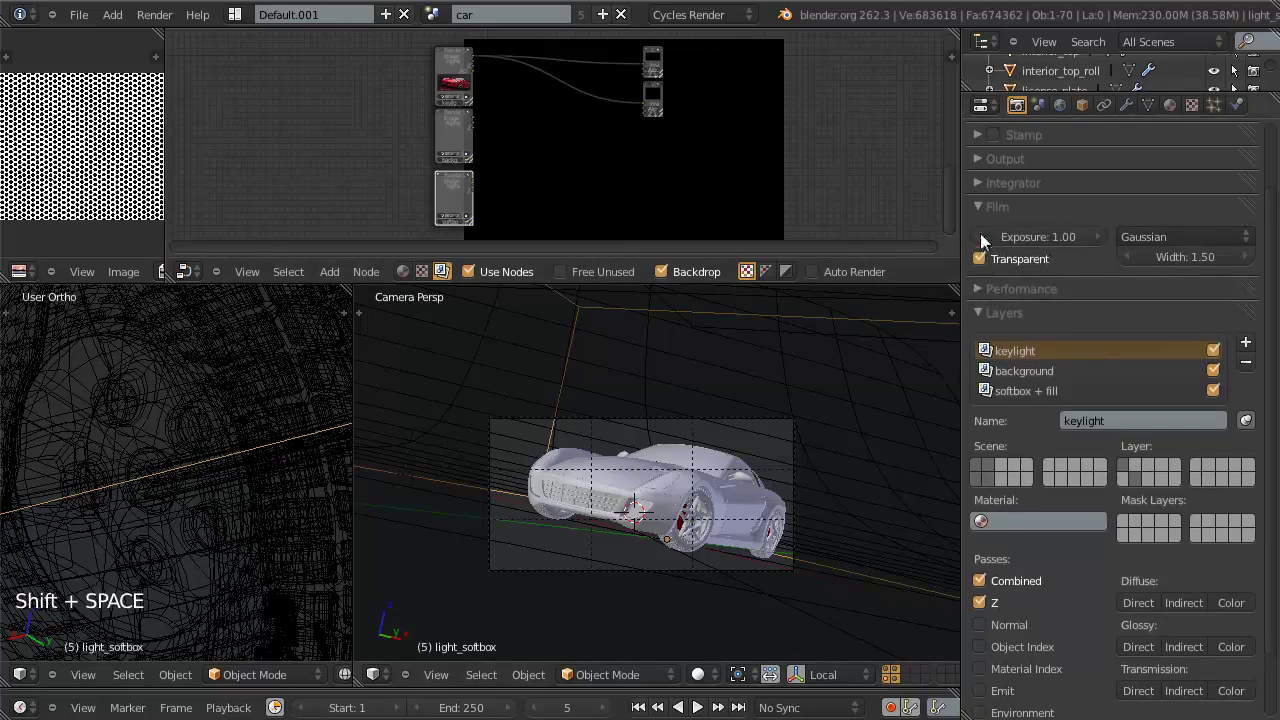
left_click(985, 212)
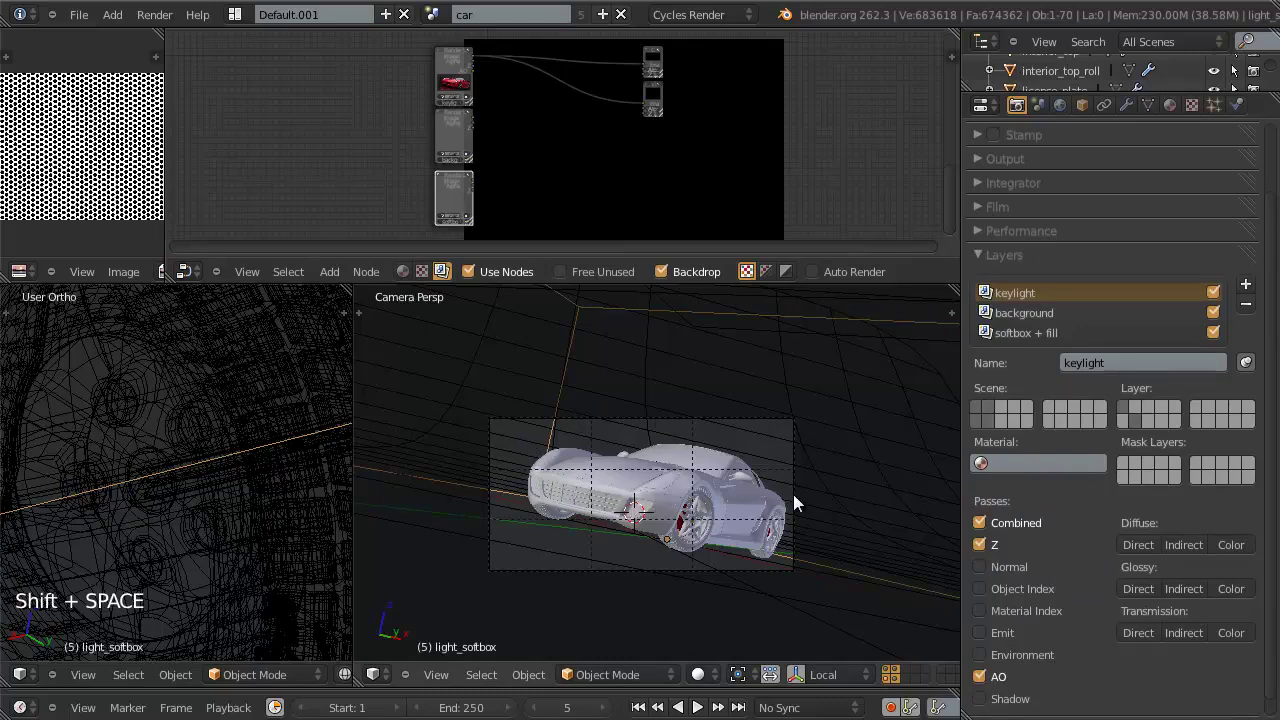
key("ctrl+w")
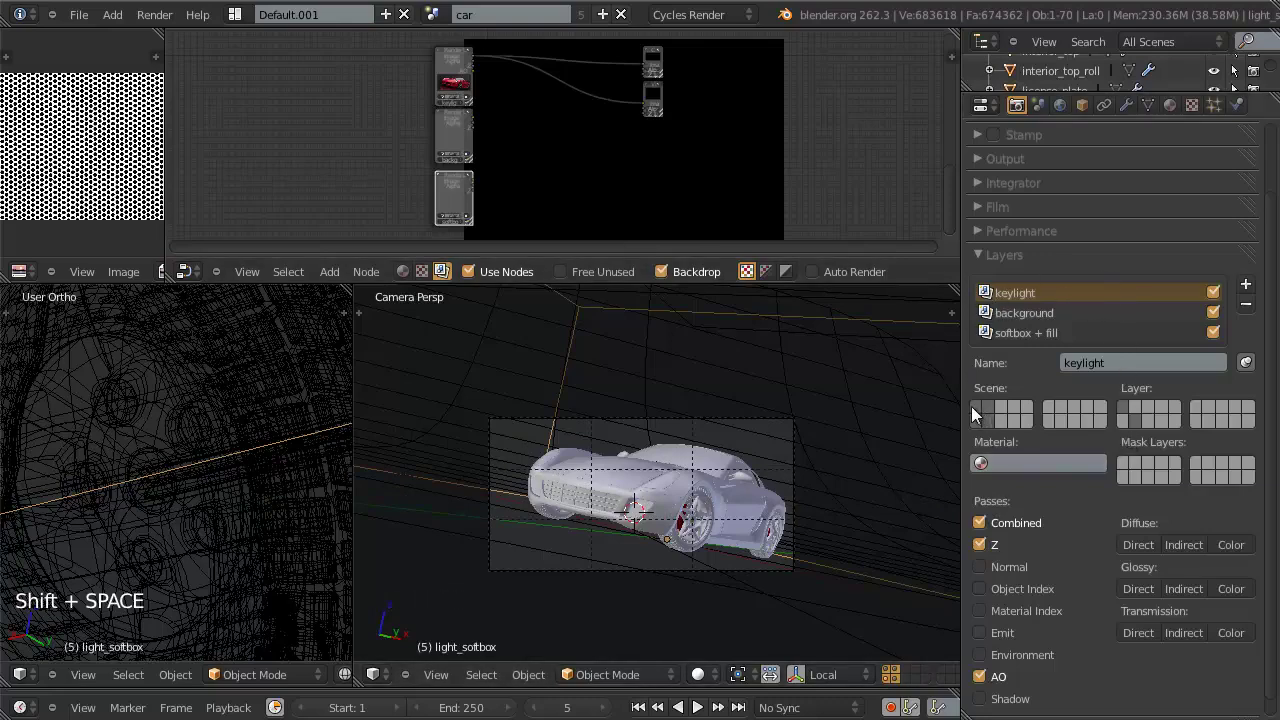
left_click(982, 415)
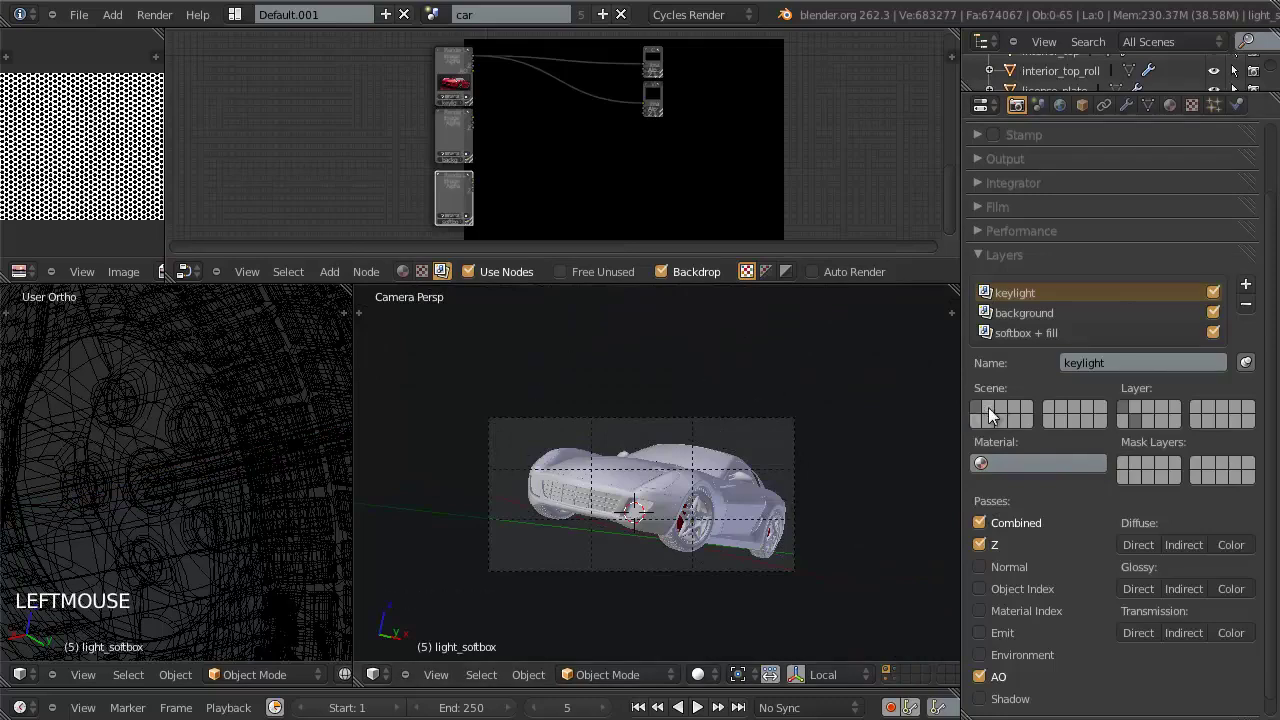
left_click(990, 444)
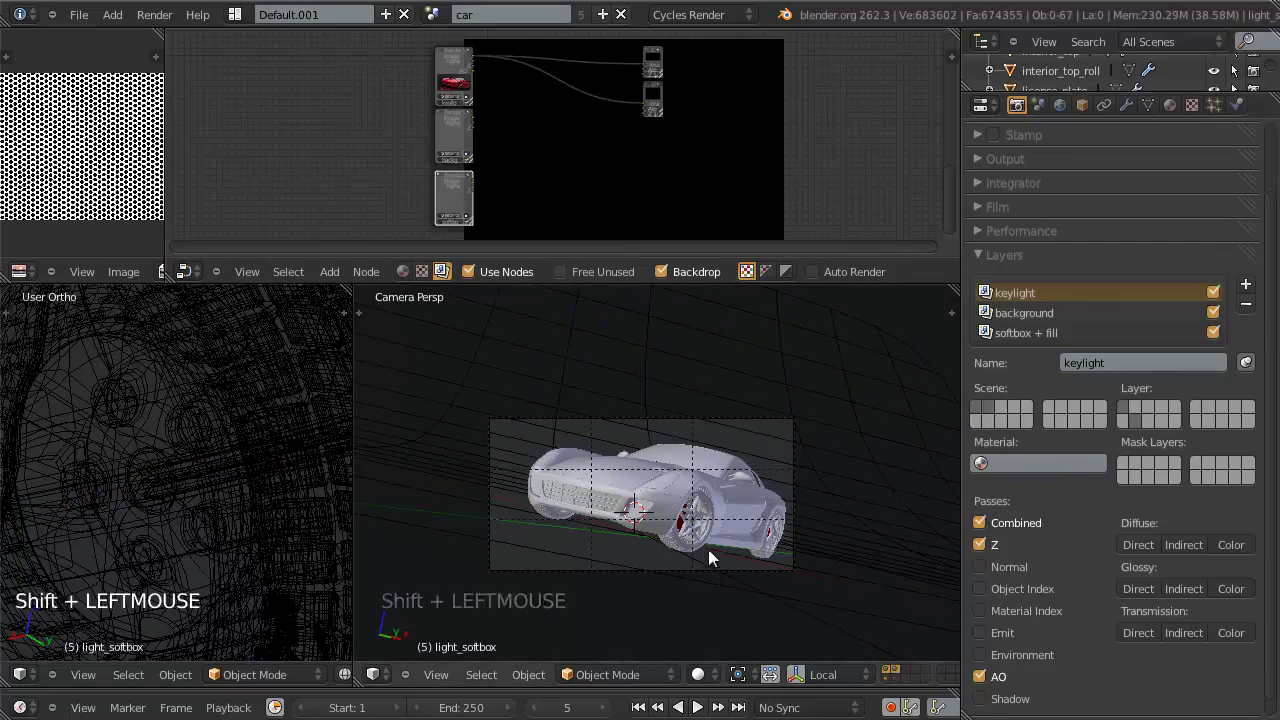
middle_click(751, 554)
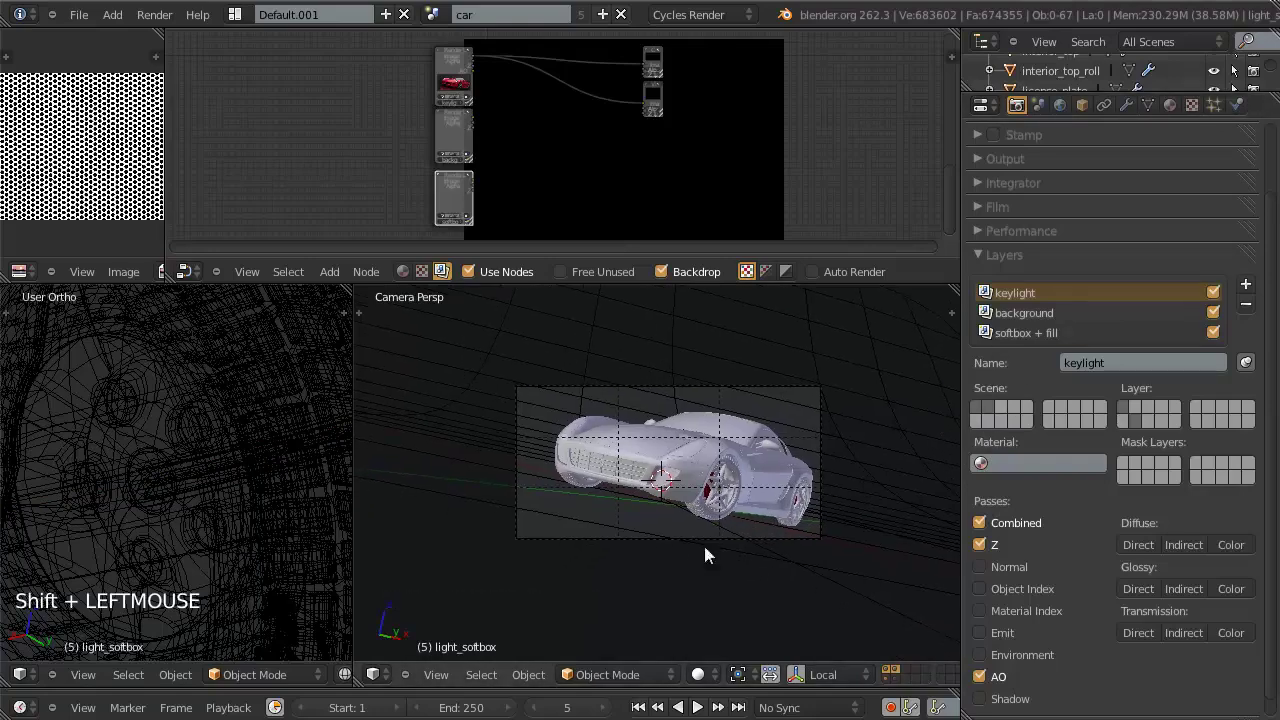
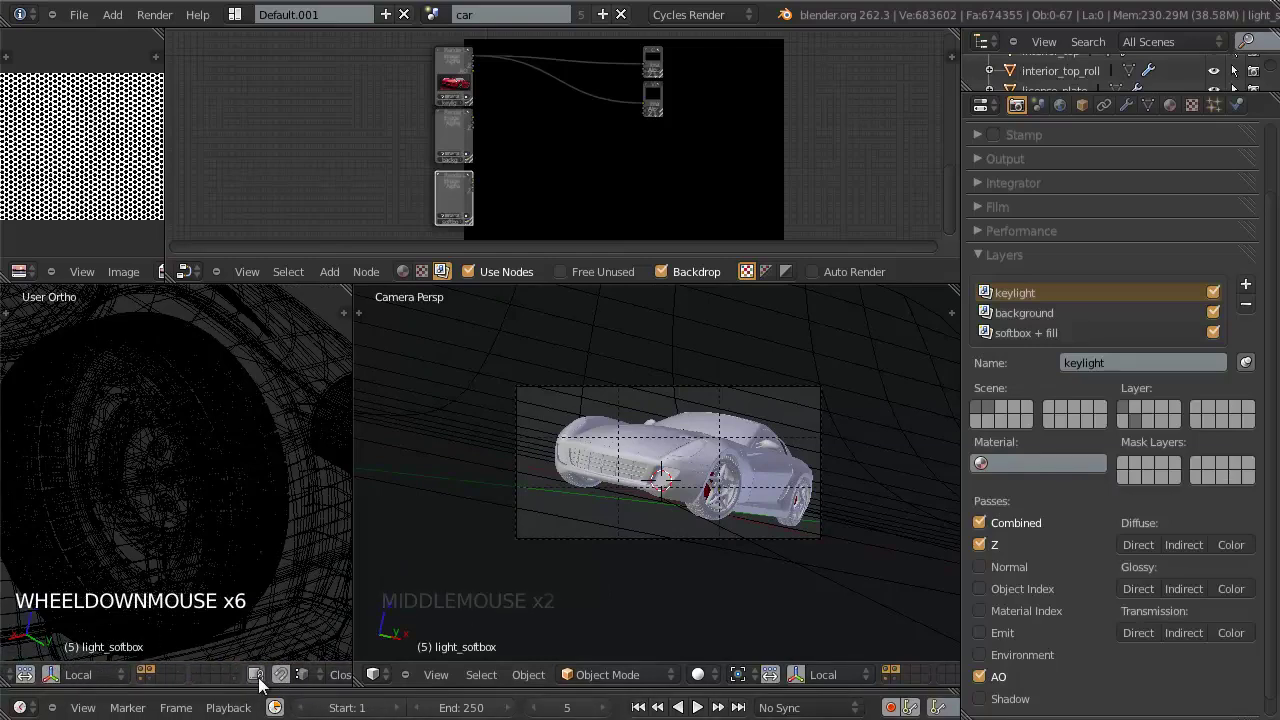
Step: Pan and zoom the User Ortho side viewport onto a lone light plane
left_click(265, 681)
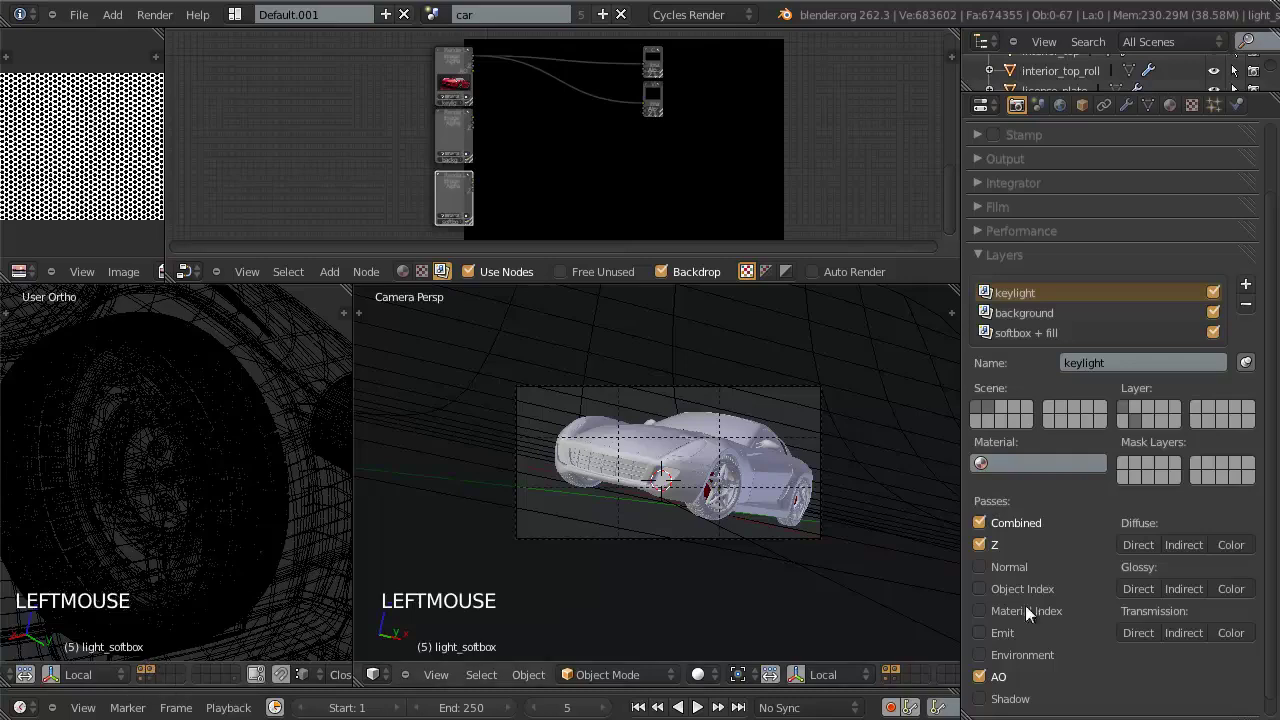
scroll("down", 3)
key("z")
middle_click(195, 502)
scroll("down", 3)
middle_click(145, 574)
middle_click(219, 476)
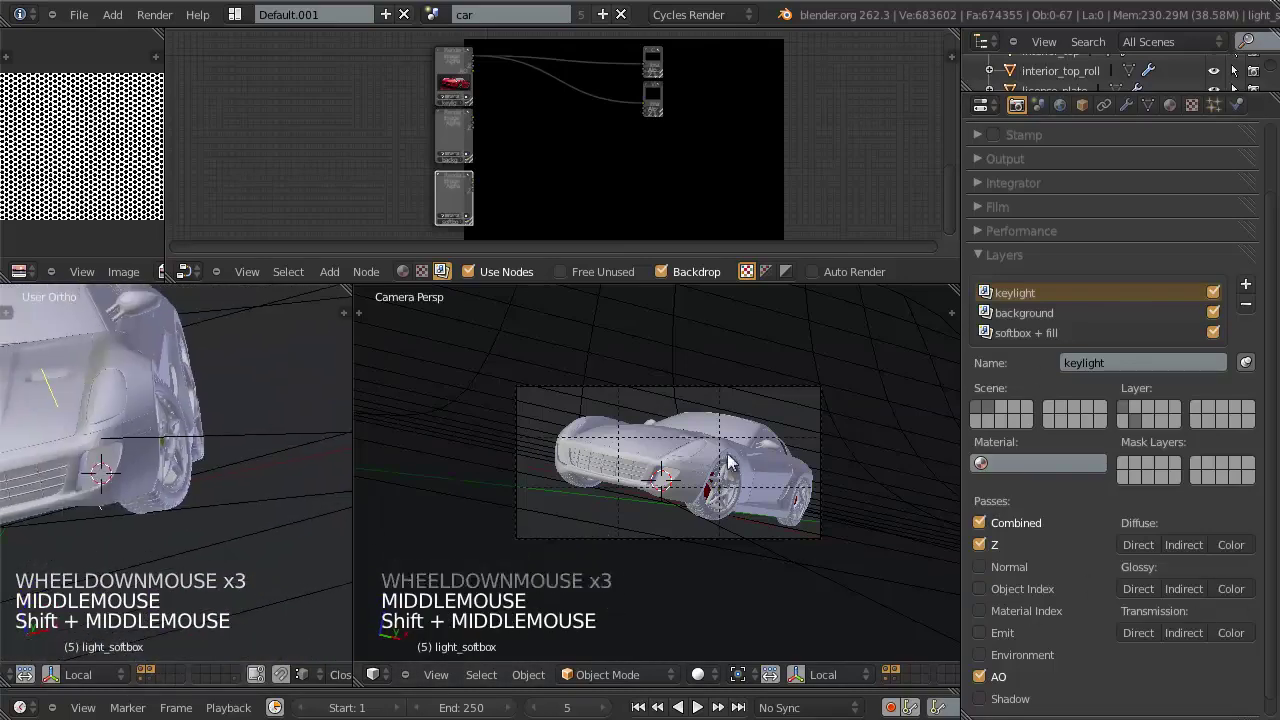
scroll("down", 3)
middle_click(161, 452)
left_click(156, 682)
scroll("down", 3)
middle_click(166, 463)
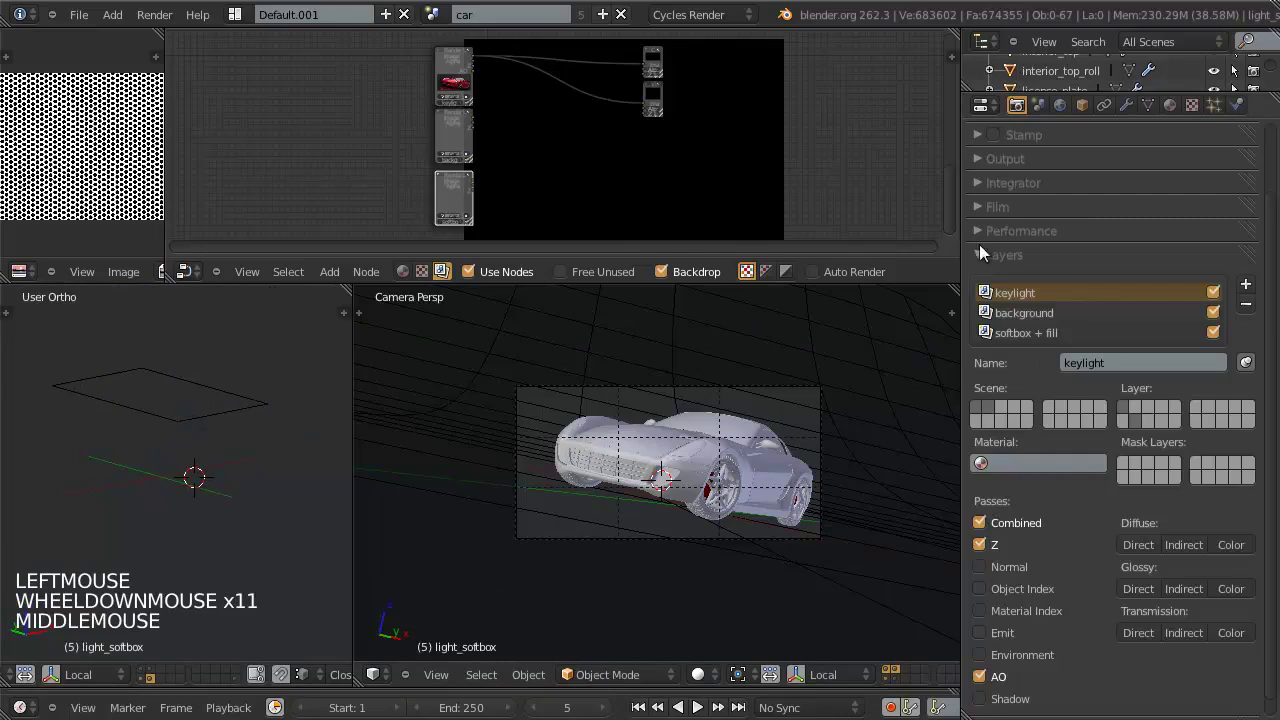
scroll("up", 3)
key("ctrl+w")
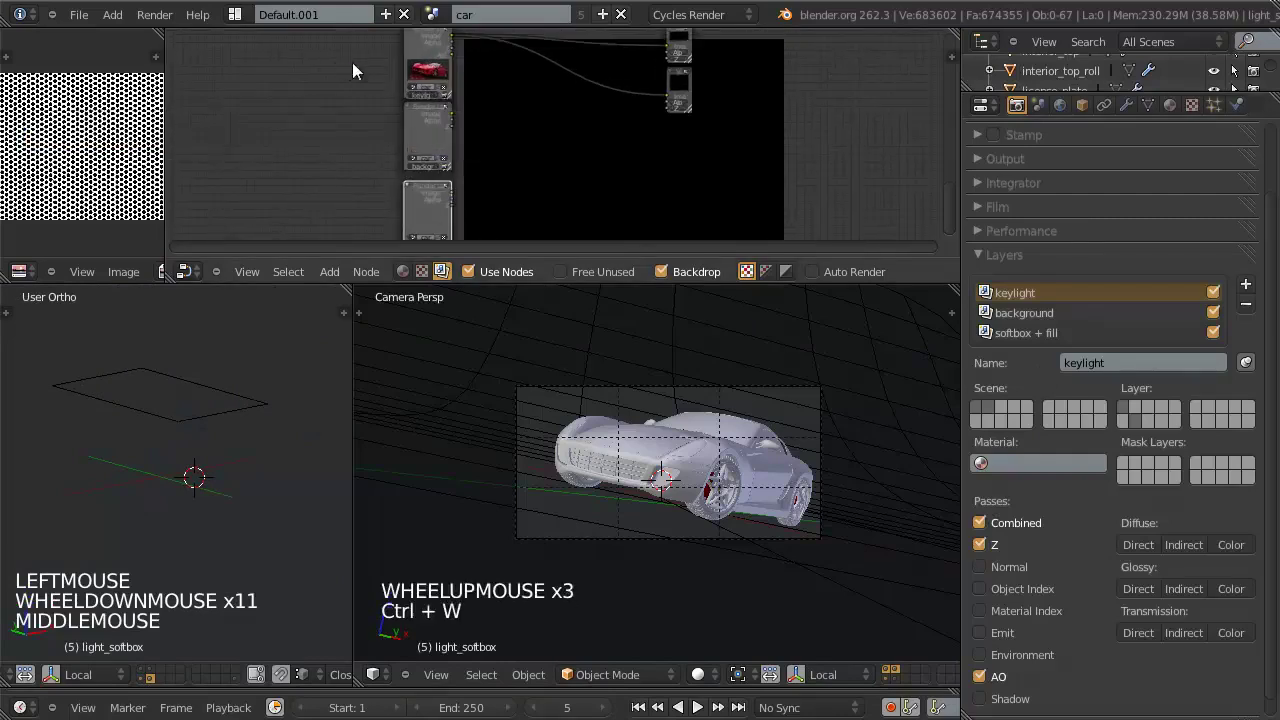
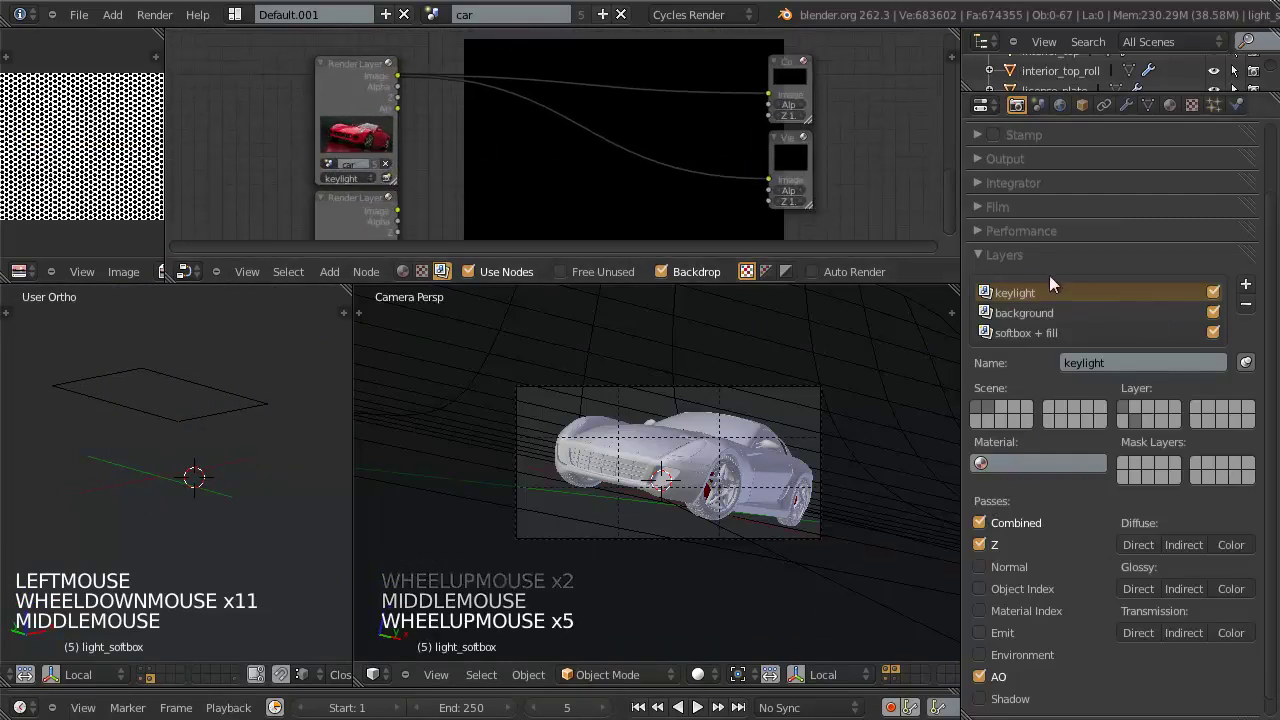
Step: Frame the compositor nodes and pin rendering to the single keylight layer
scroll("up", 3)
left_click(1022, 176)
left_click(987, 170)
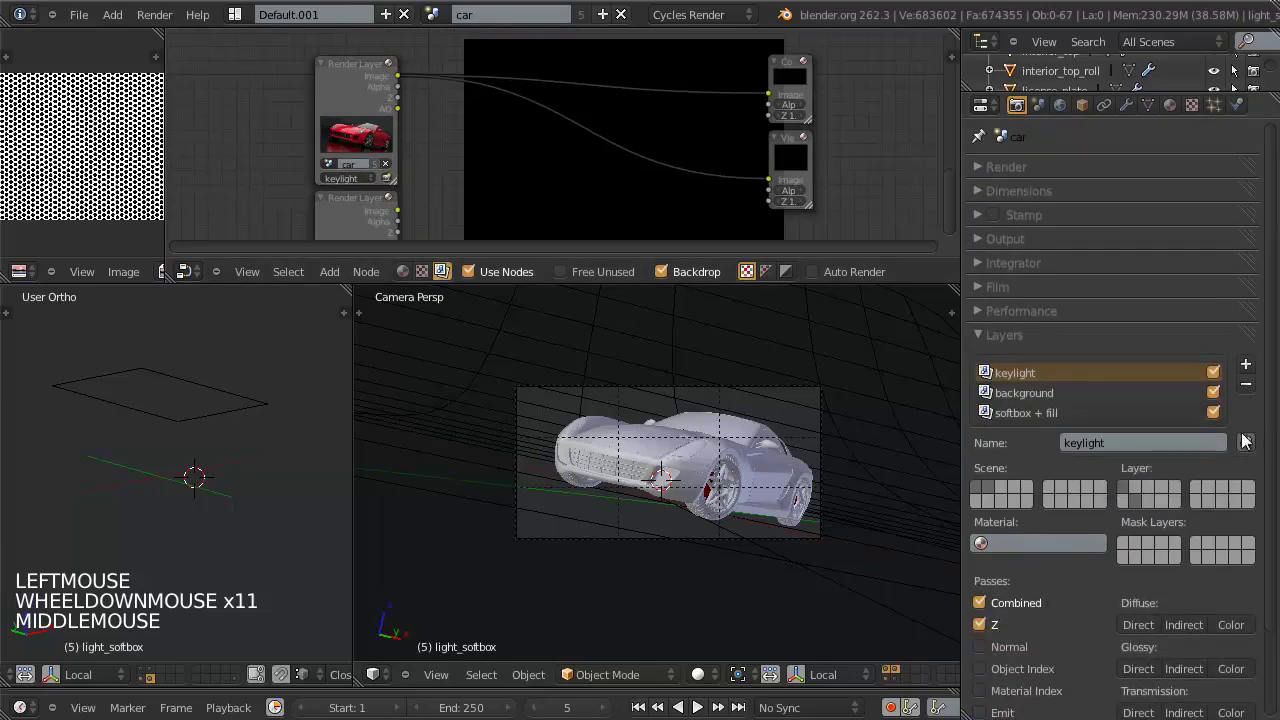
left_click(1245, 441)
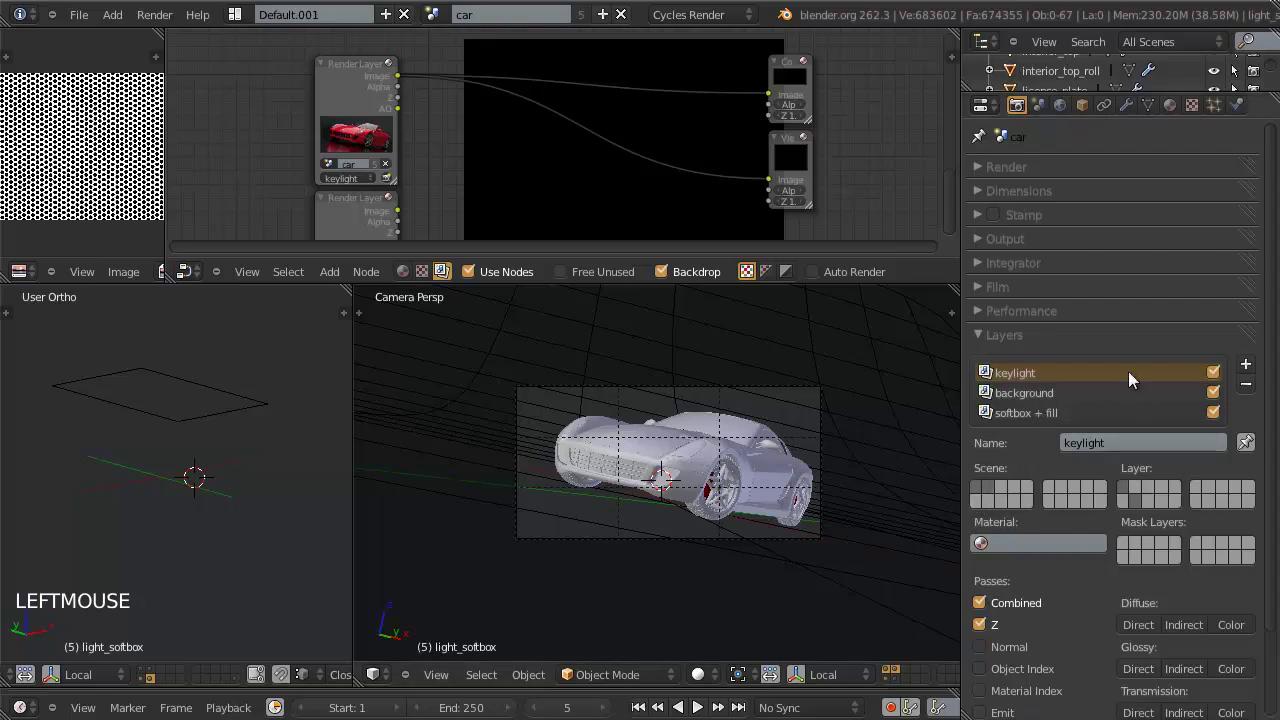
left_click(1246, 444)
left_click(971, 174)
left_click(1007, 171)
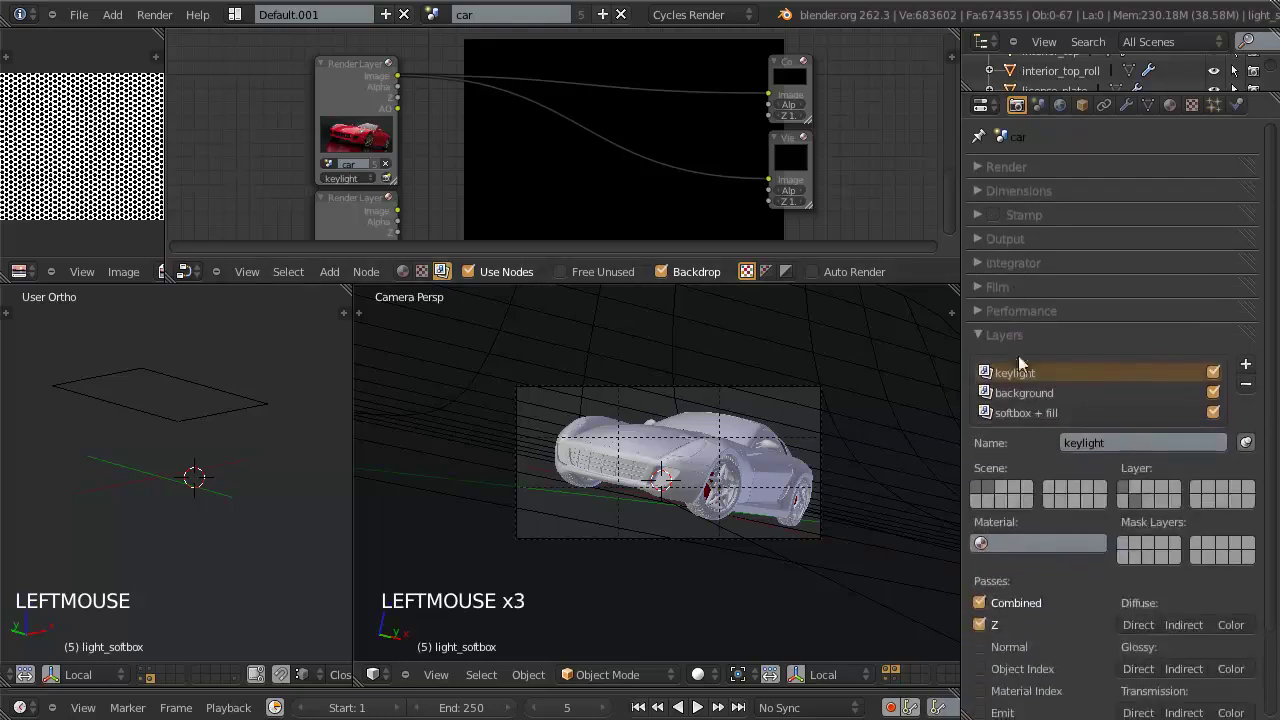
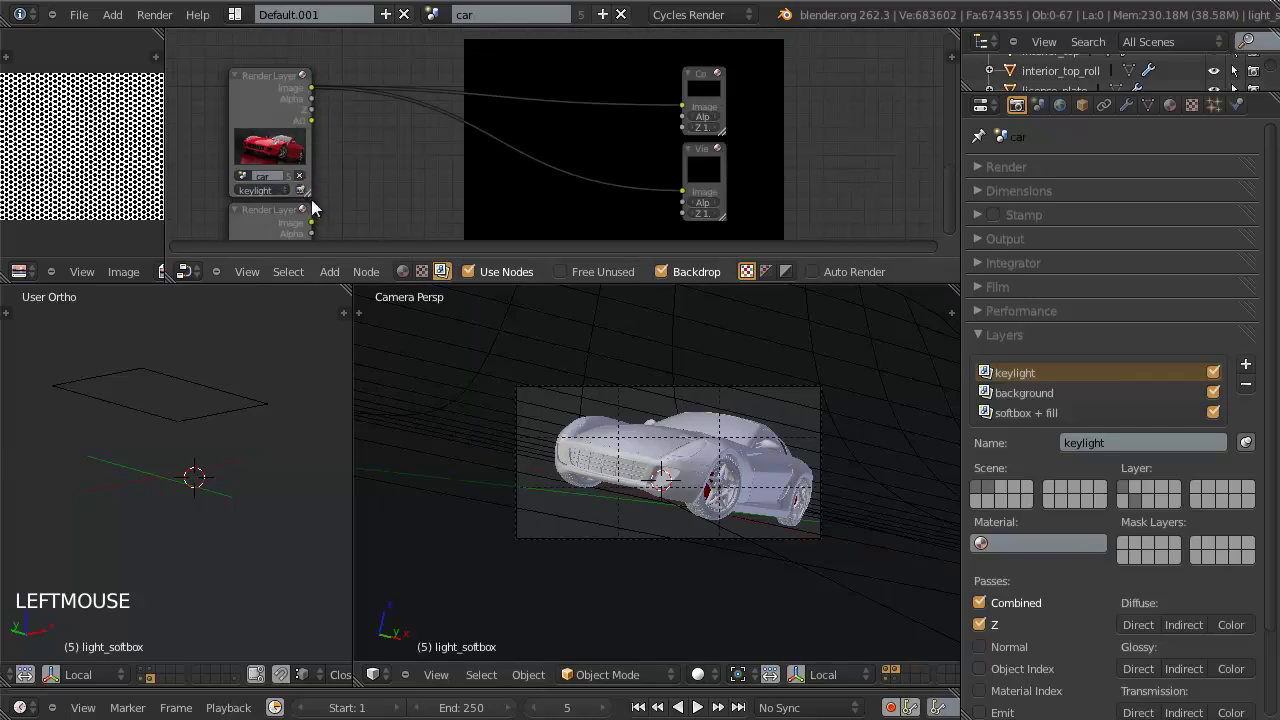
Step: Start a Cycles F12 render of just the keylight layer
key("ctrl+w")
left_click(308, 194)
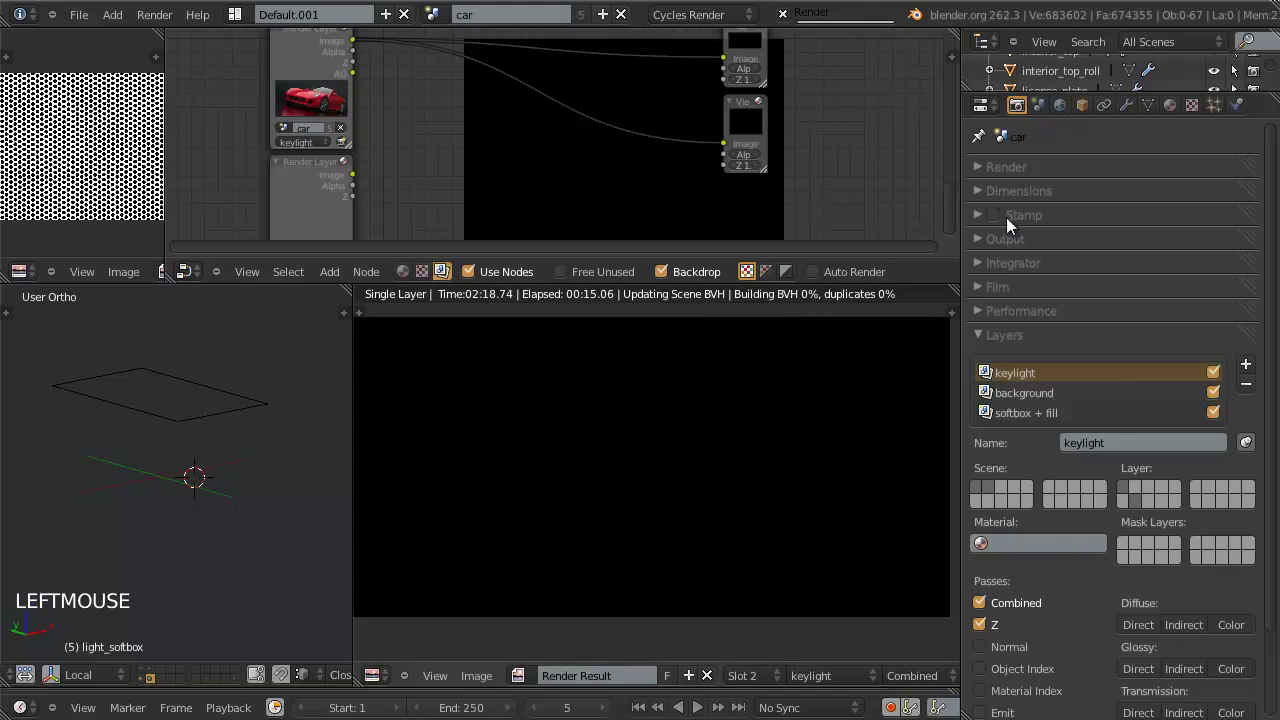
Step: Inspect the keylight and background layers' passes, make keylight active and add a plane
key("Escape")
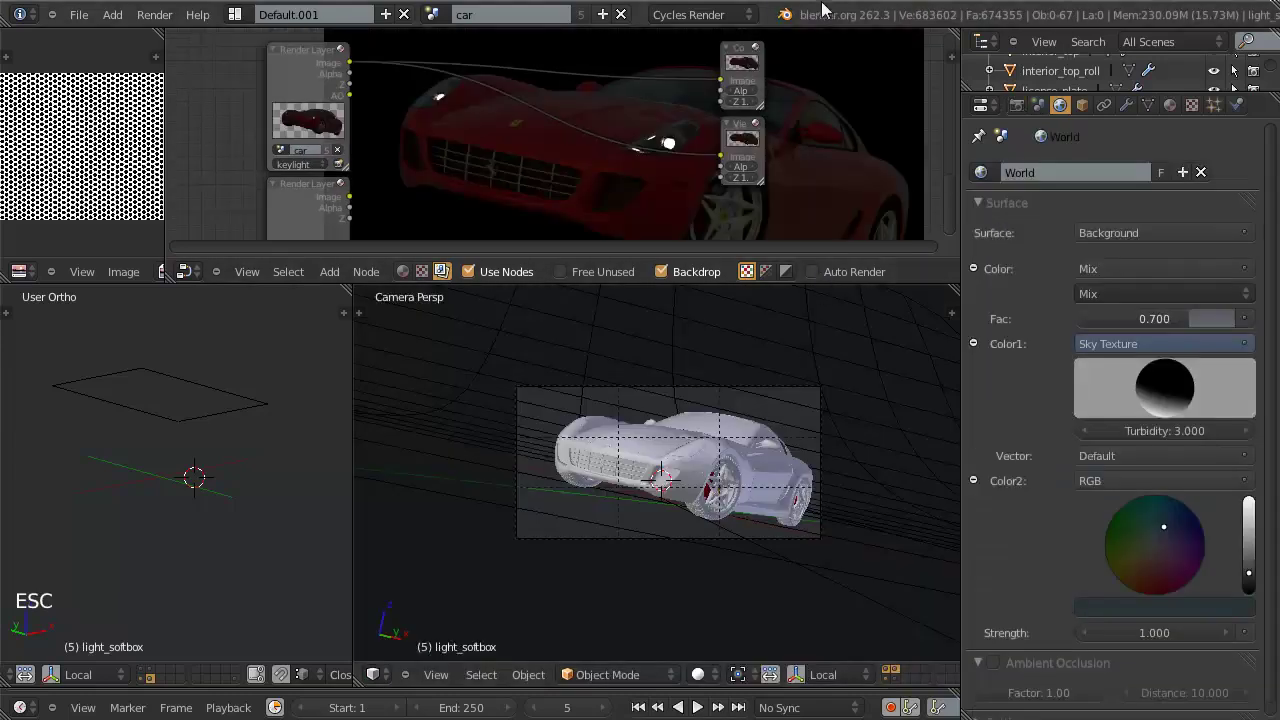
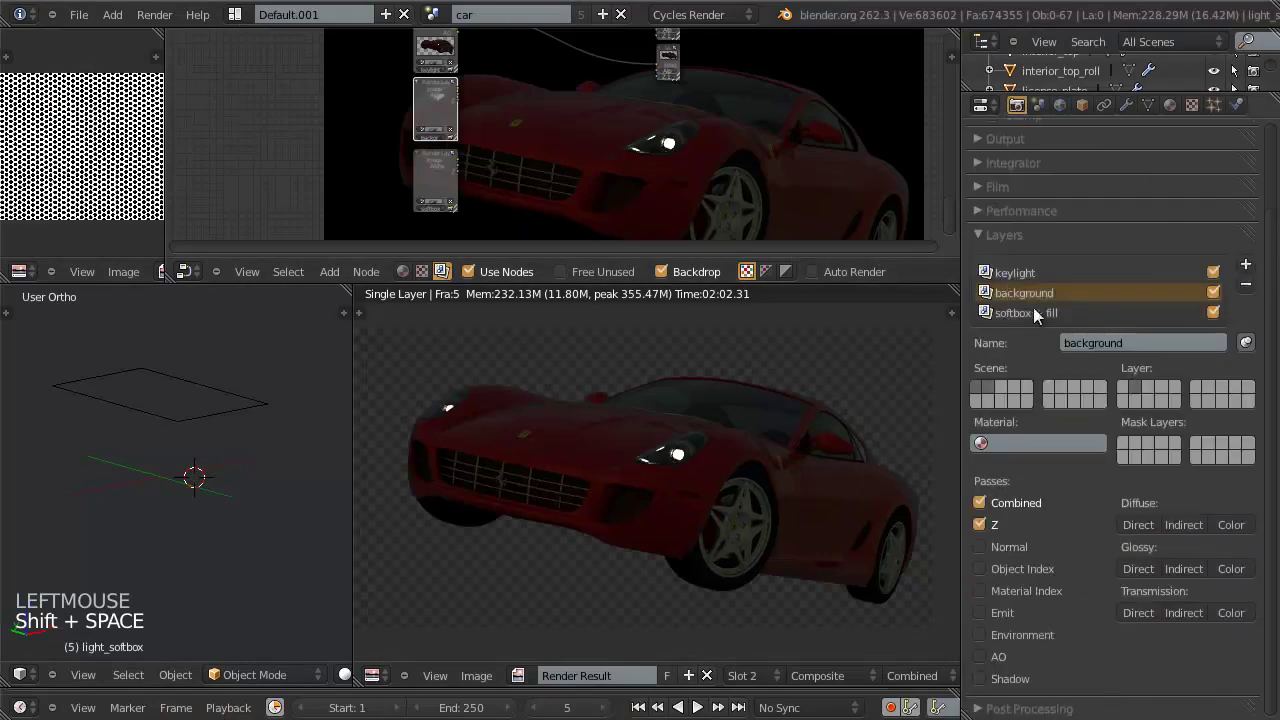
left_click(1036, 306)
scroll("down", 3)
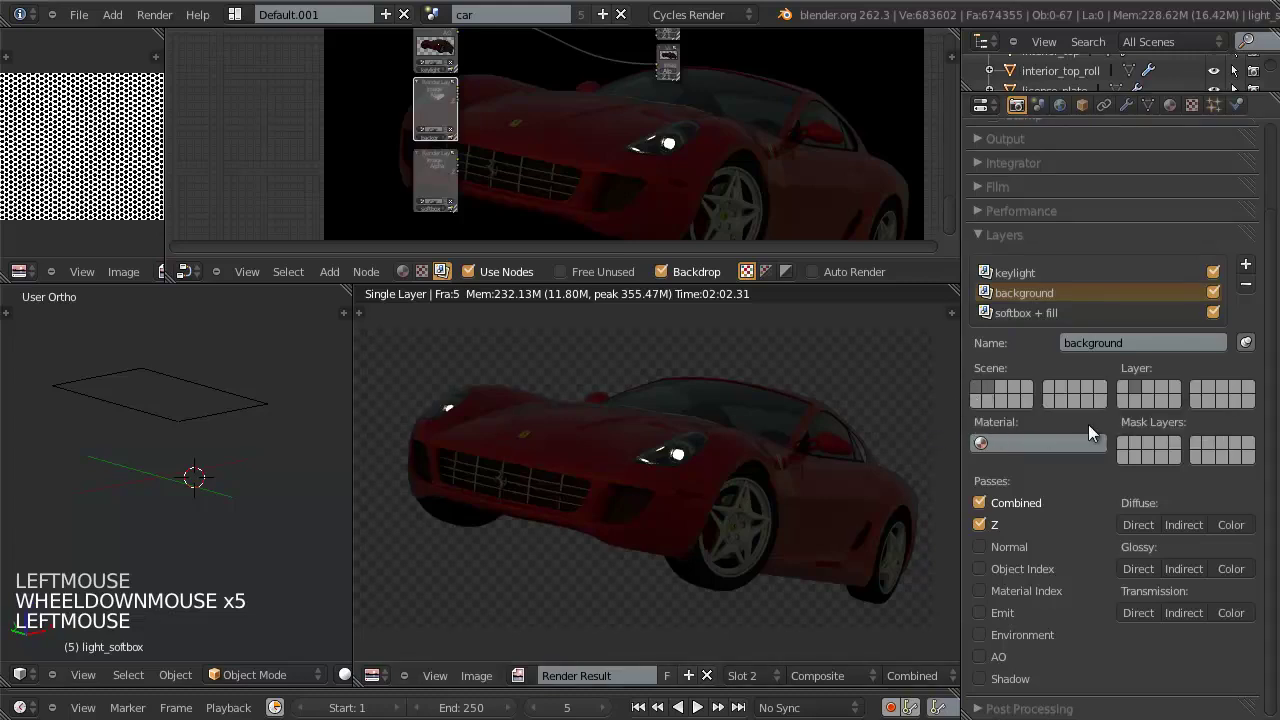
left_click(1026, 273)
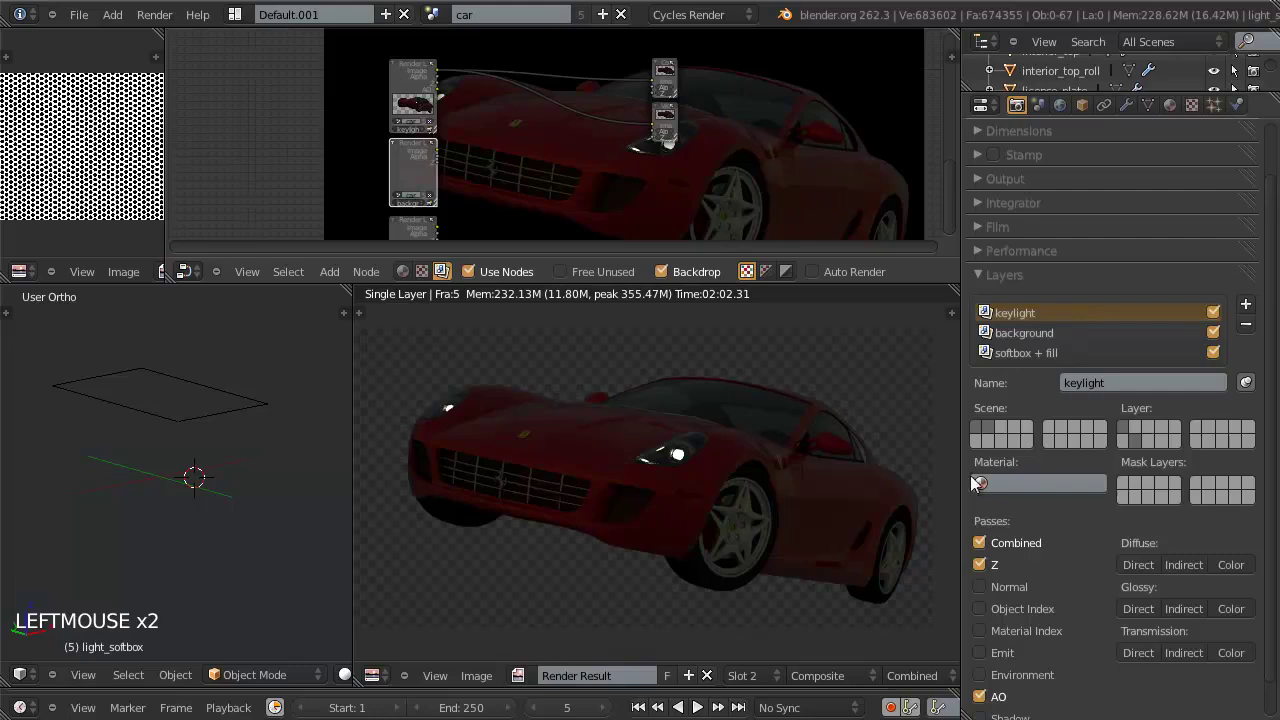
left_click(1000, 449)
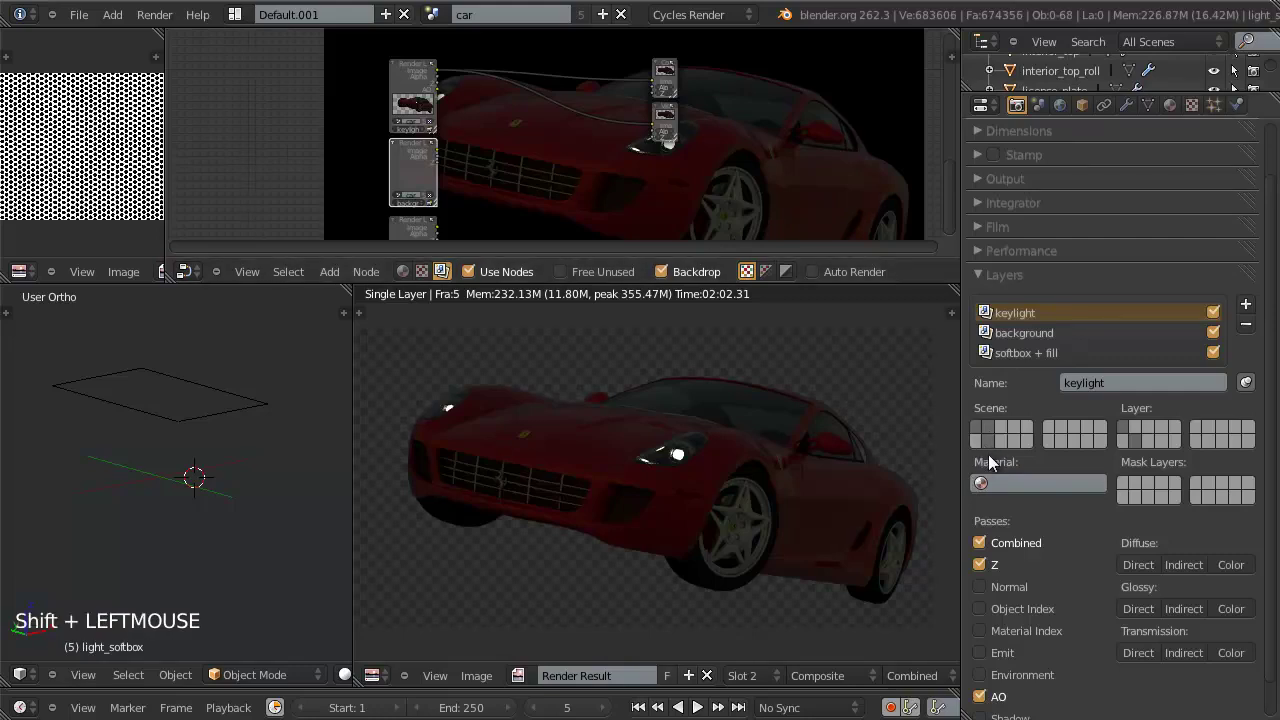
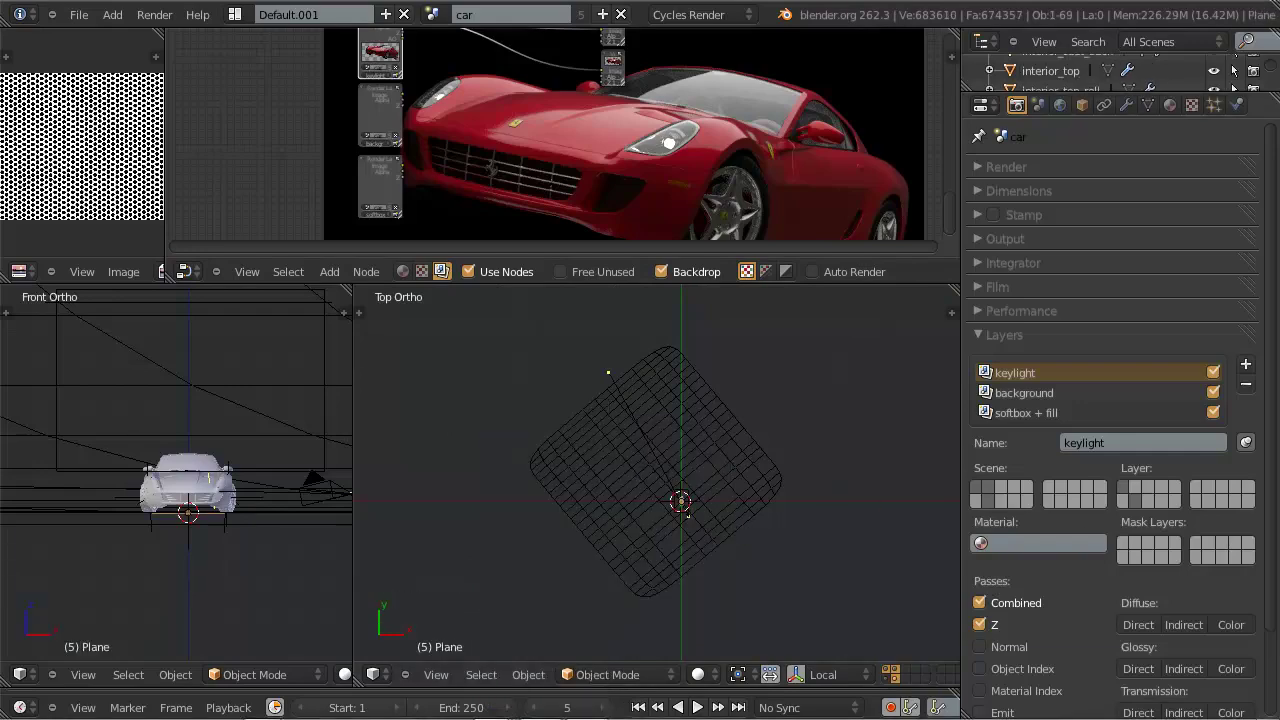
Step: Scale the plane over the car in Top view and rotate it to stand upright
left_click(961, 25)
scroll("up", 3)
middle_click(717, 492)
key("z")
scroll("up", 3)
key("s")
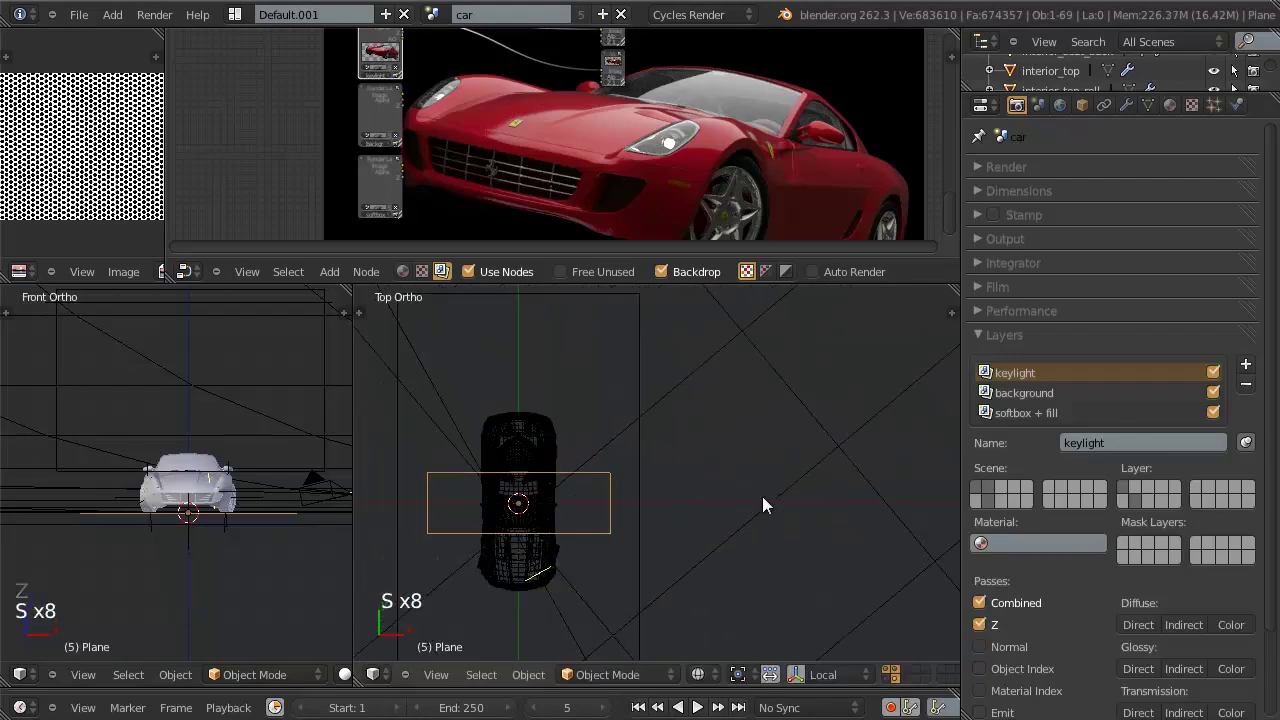
key("s")
key("s")
left_click(922, 522)
scroll("down", 3)
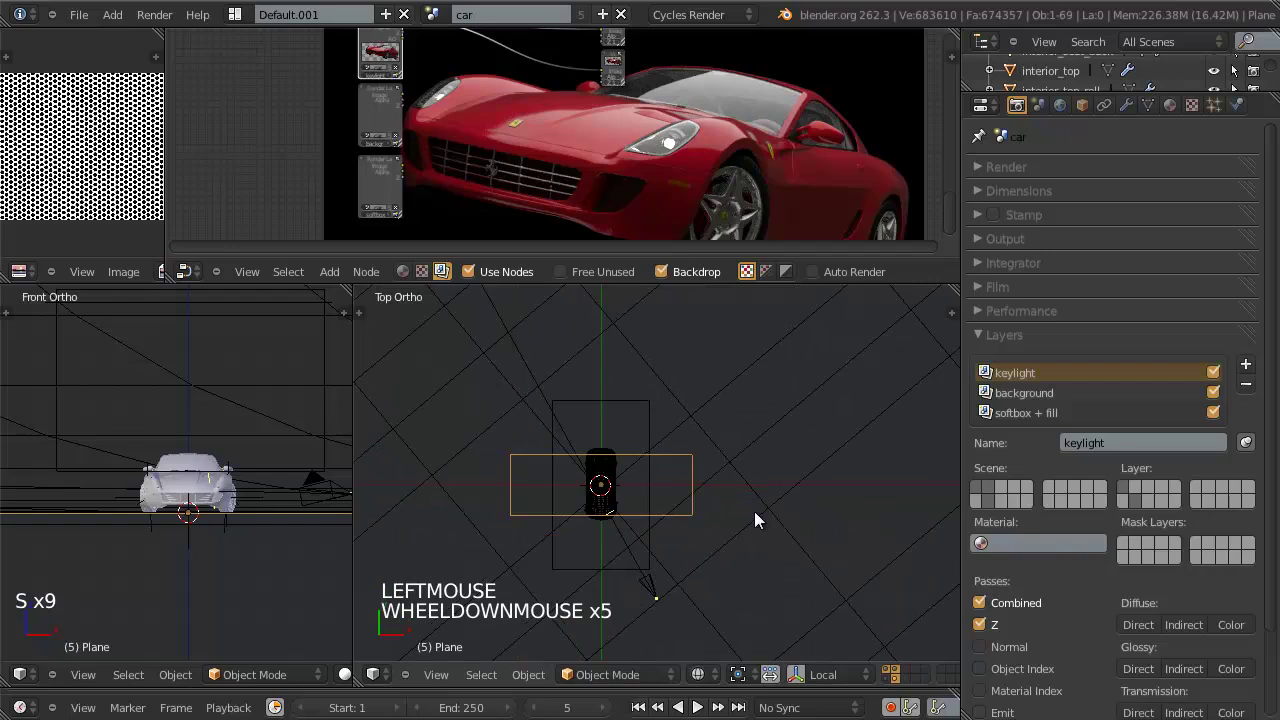
key("r")
left_click(757, 519)
scroll("down", 3)
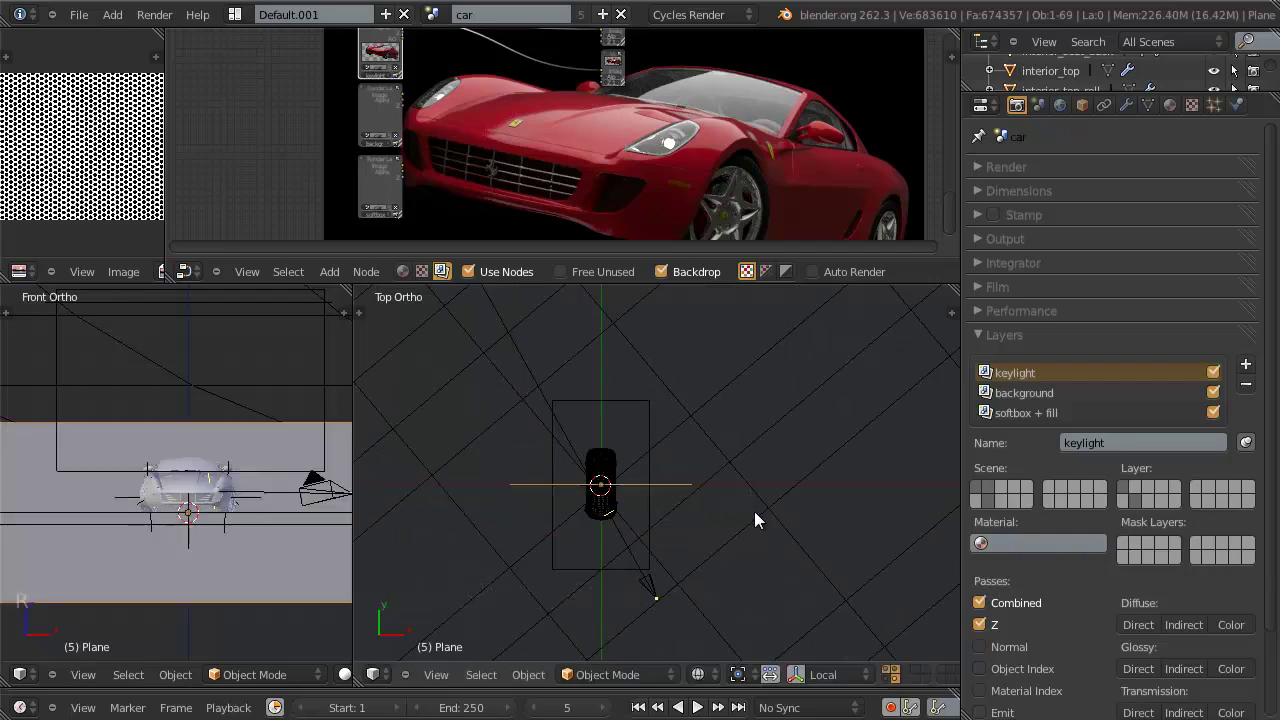
Step: Nudge and rotate the plane into place before the car in Front/Top views and check it through the camera
key("KP_1")
key("KP_1")
key("KP_7")
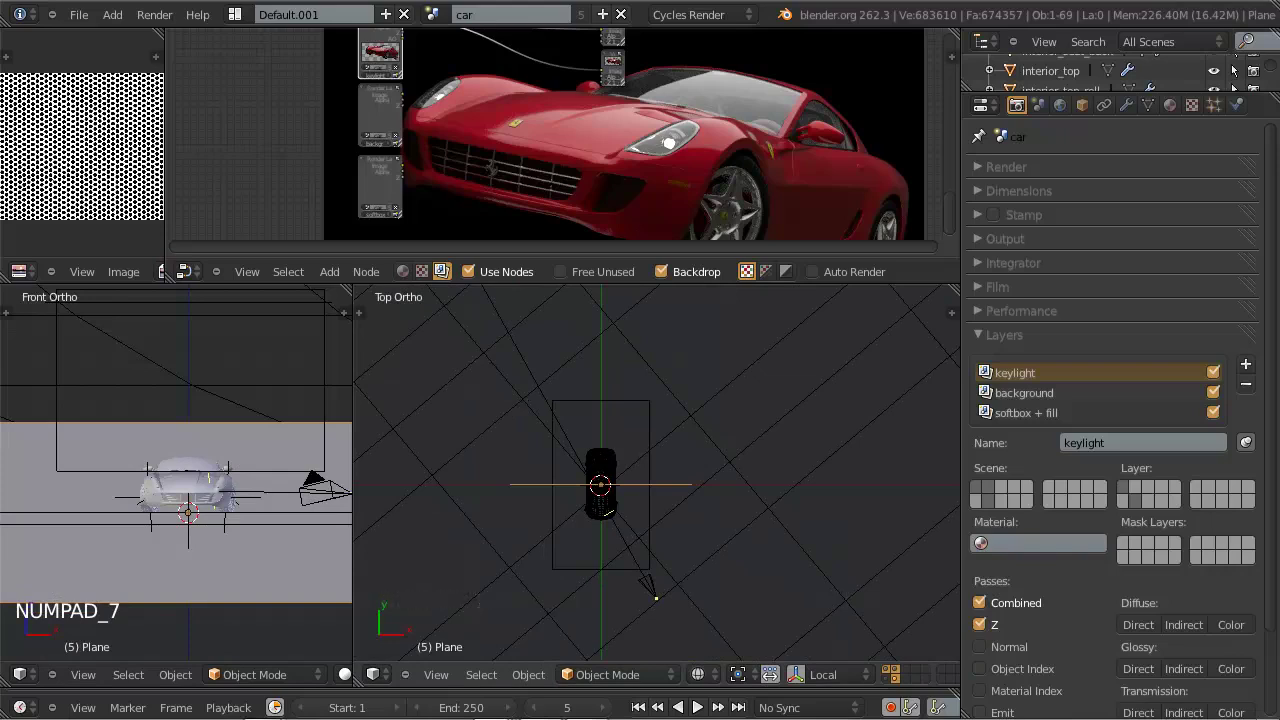
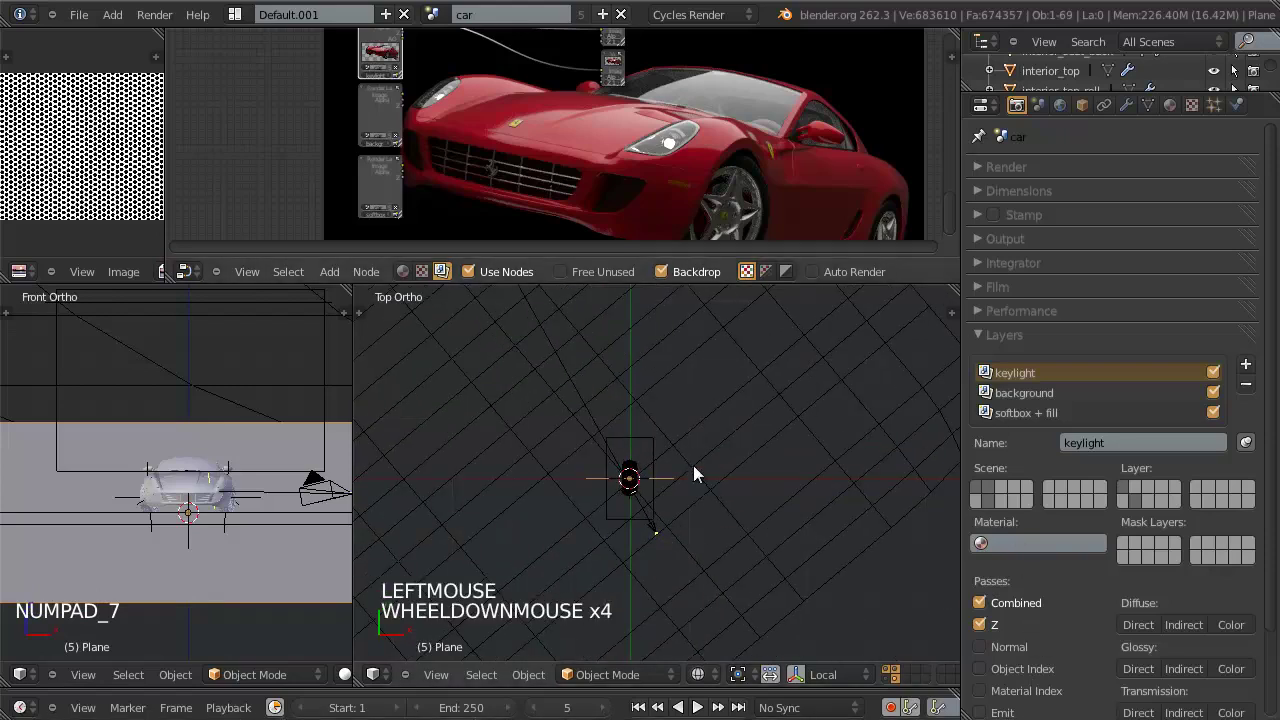
key("g")
left_click(675, 400)
key("r")
left_click(769, 409)
key("g")
left_click(754, 410)
key("r")
left_click(764, 408)
key("g")
left_click(769, 405)
key("KP_0")
key("KP_0")
scroll("up", 3)
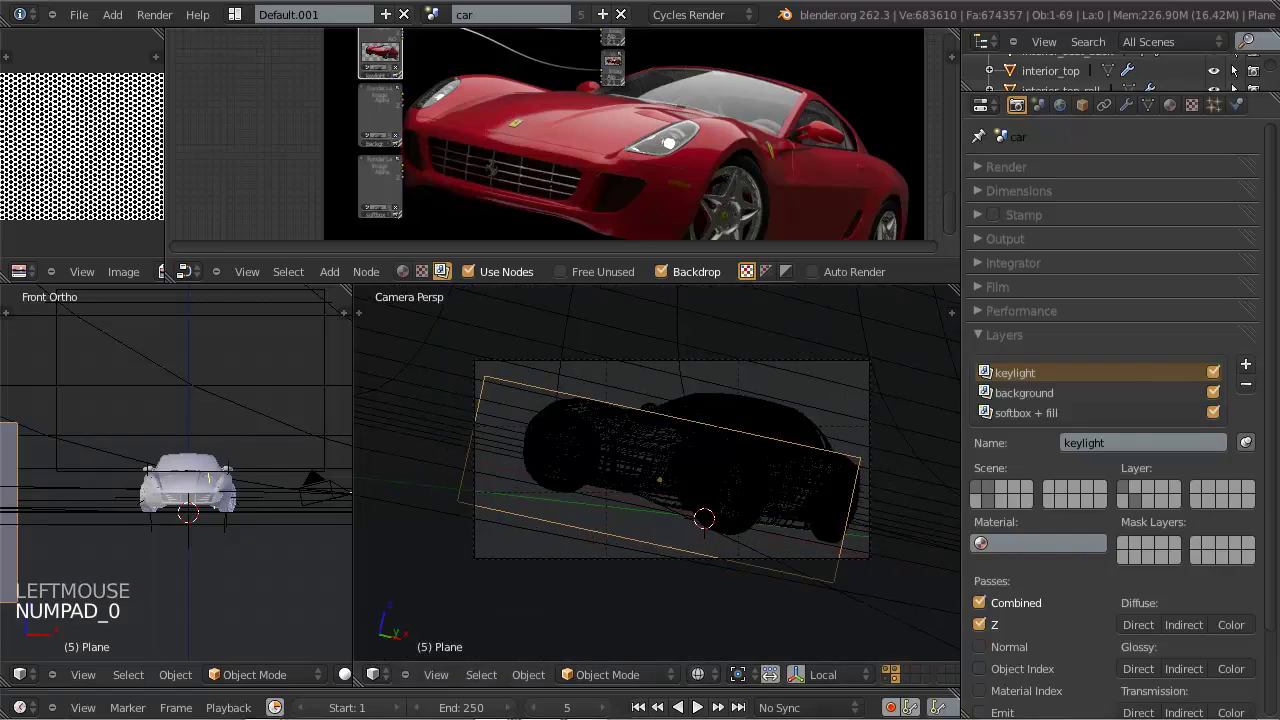
Step: Enlarge the light plane and shift it within the camera's view
left_click(1132, 15)
scroll("down", 3)
key("s")
key("s")
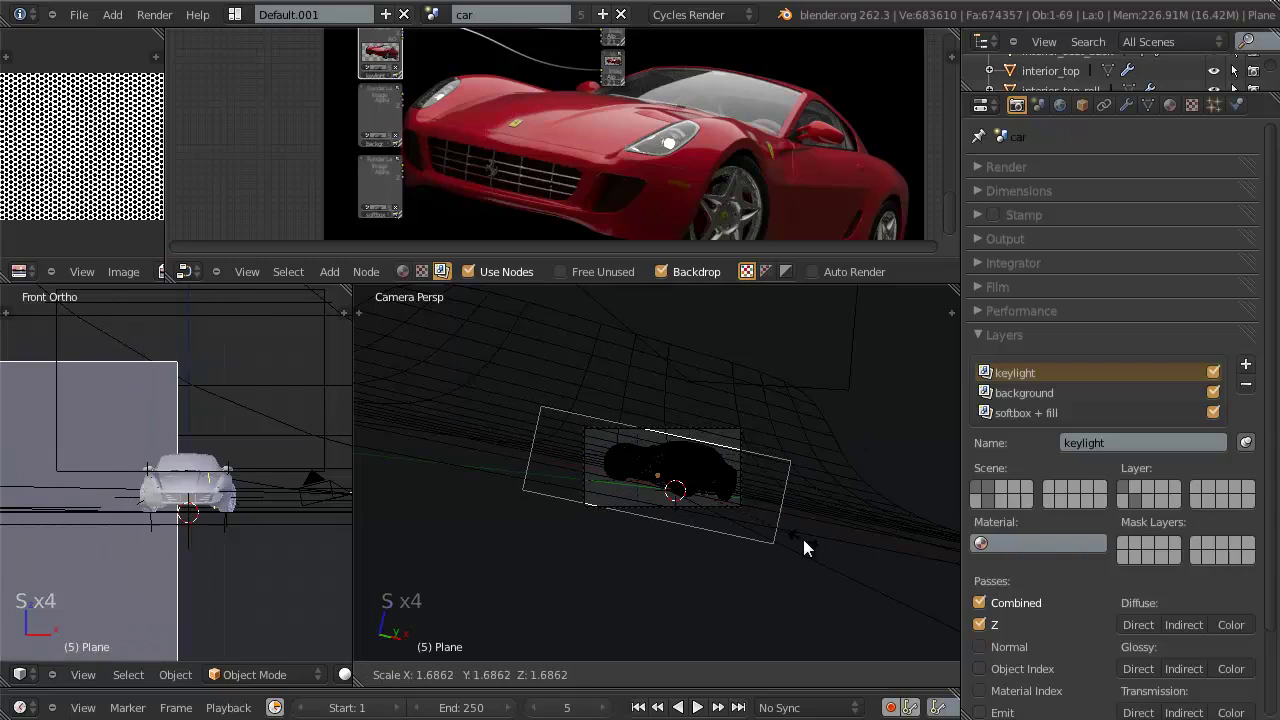
double_click(806, 550)
key("g")
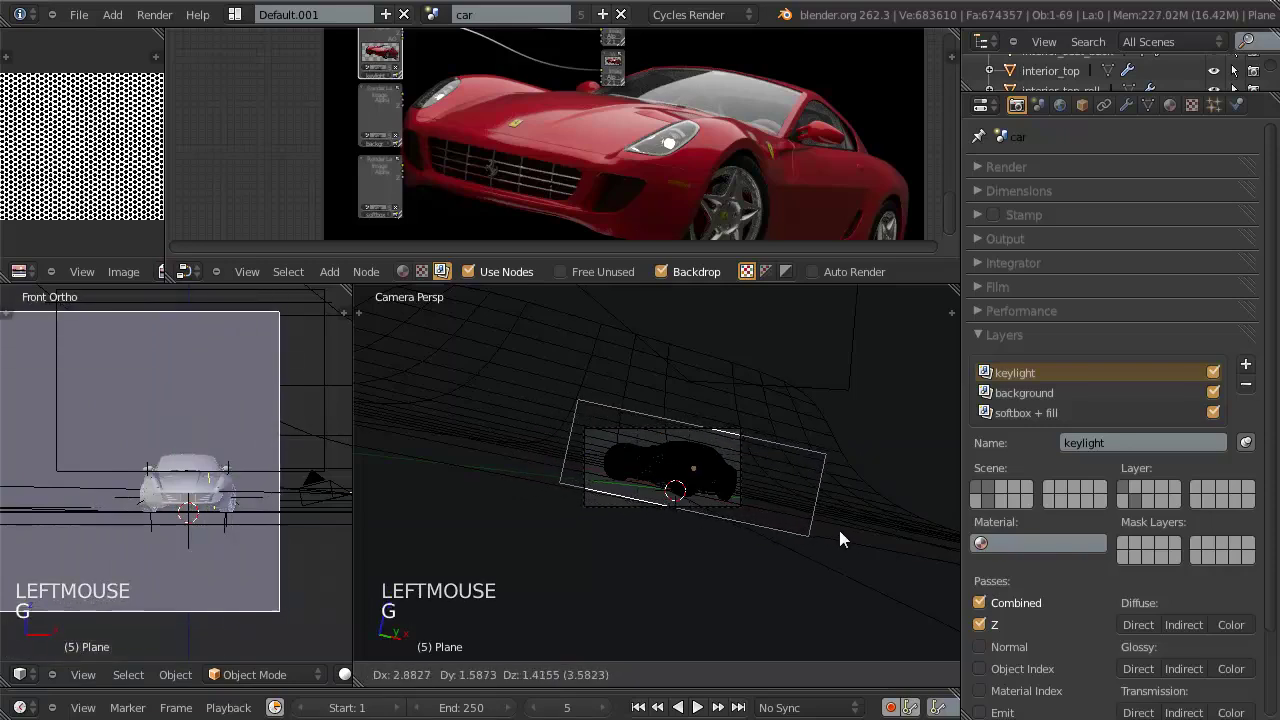
left_click(740, 531)
scroll("up", 3)
key("z")
scroll("up", 3)
middle_click(764, 459)
middle_click(742, 484)
Step: Give the plane a new Diffuse material and start renaming it
left_click(1174, 109)
left_click(1111, 248)
left_click(1061, 249)
double_click(1029, 244)
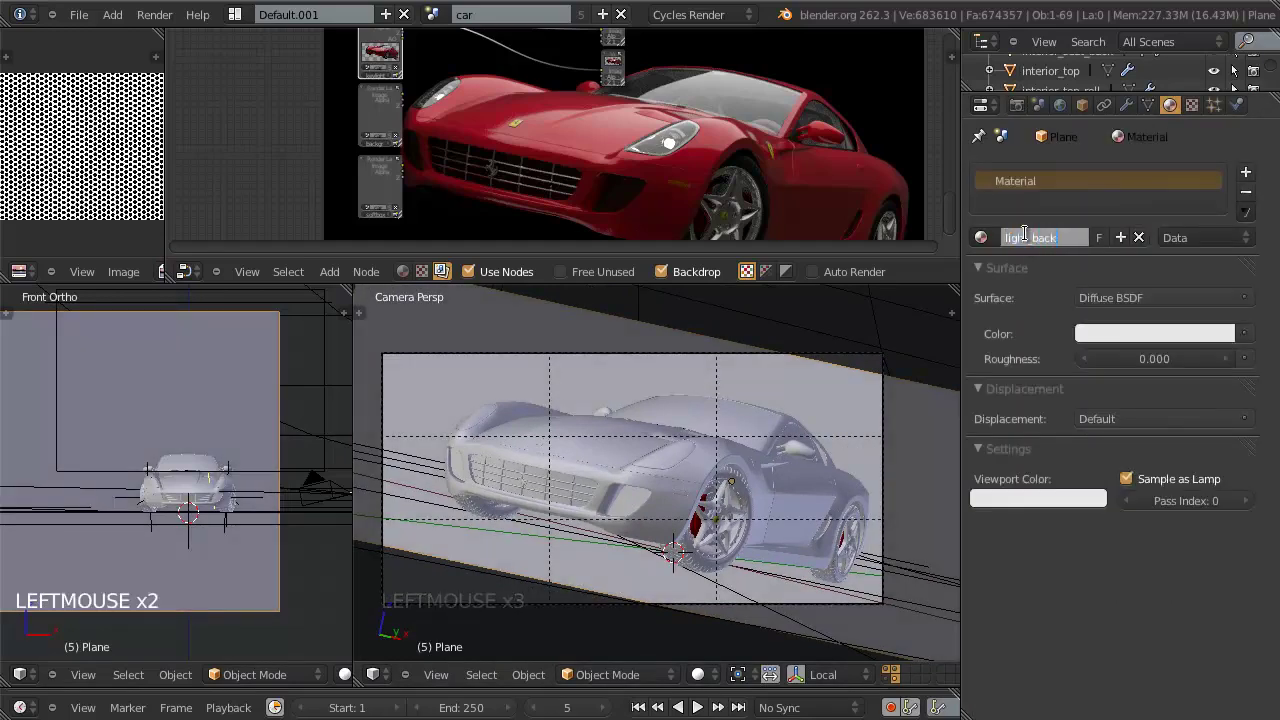
Step: Tint light_back pale blue, hide the plane from camera and glossy rays, and preview a Cycles camera render
left_click(1193, 346)
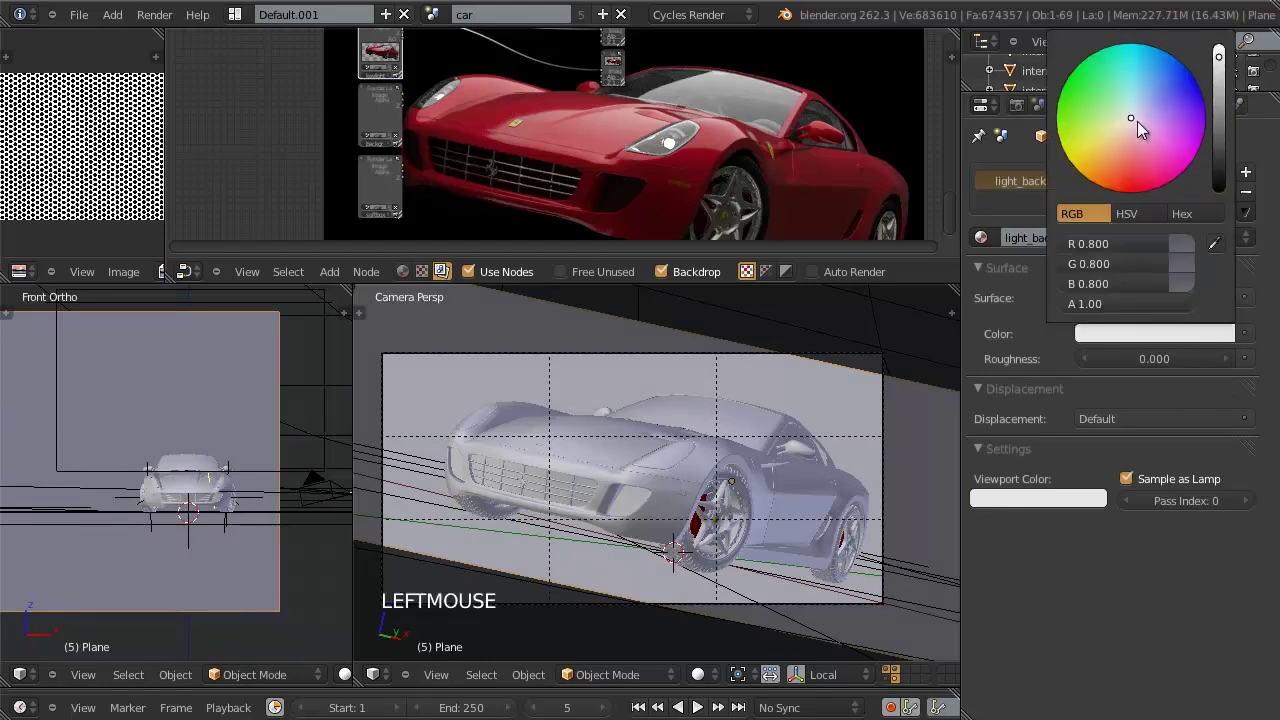
left_click(1145, 111)
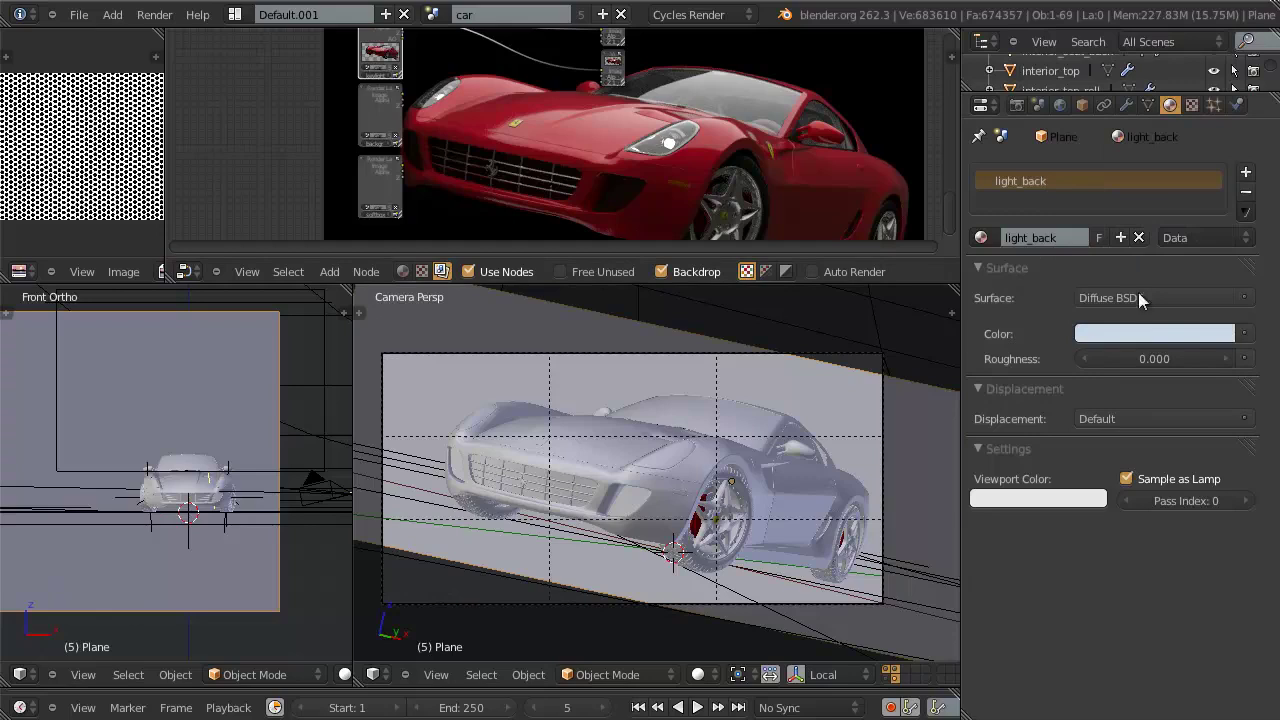
left_click(1124, 295)
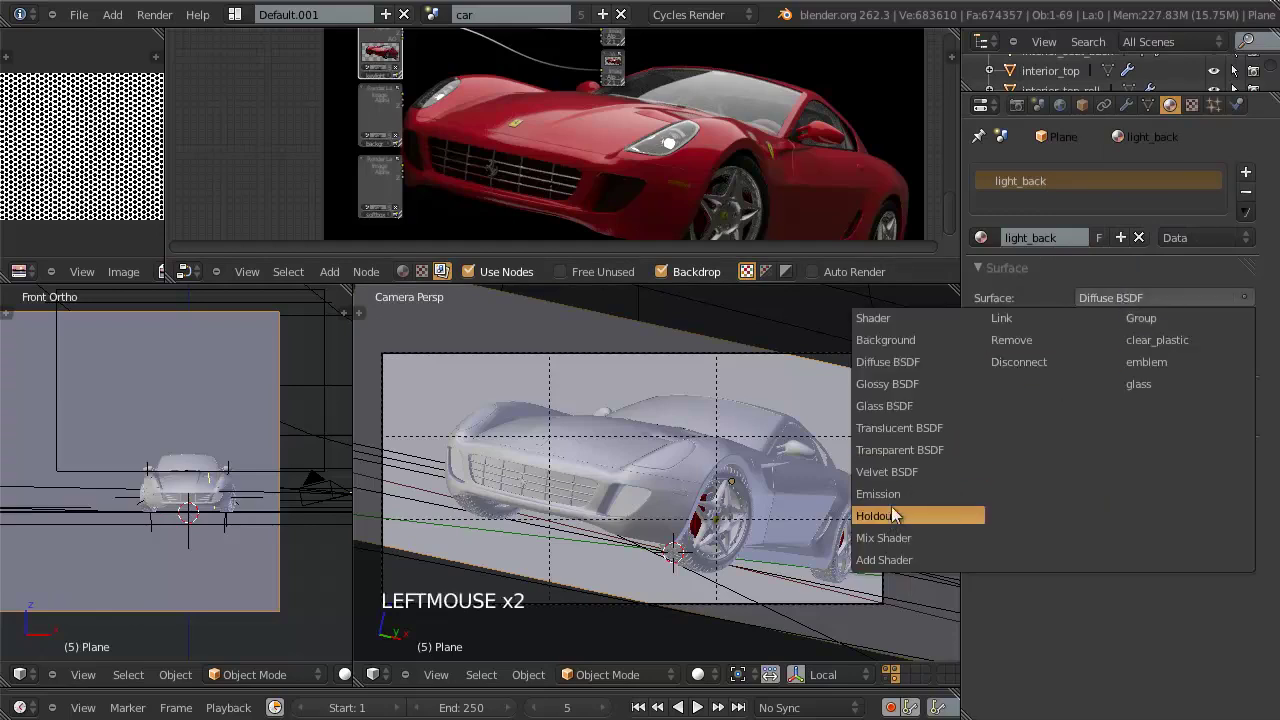
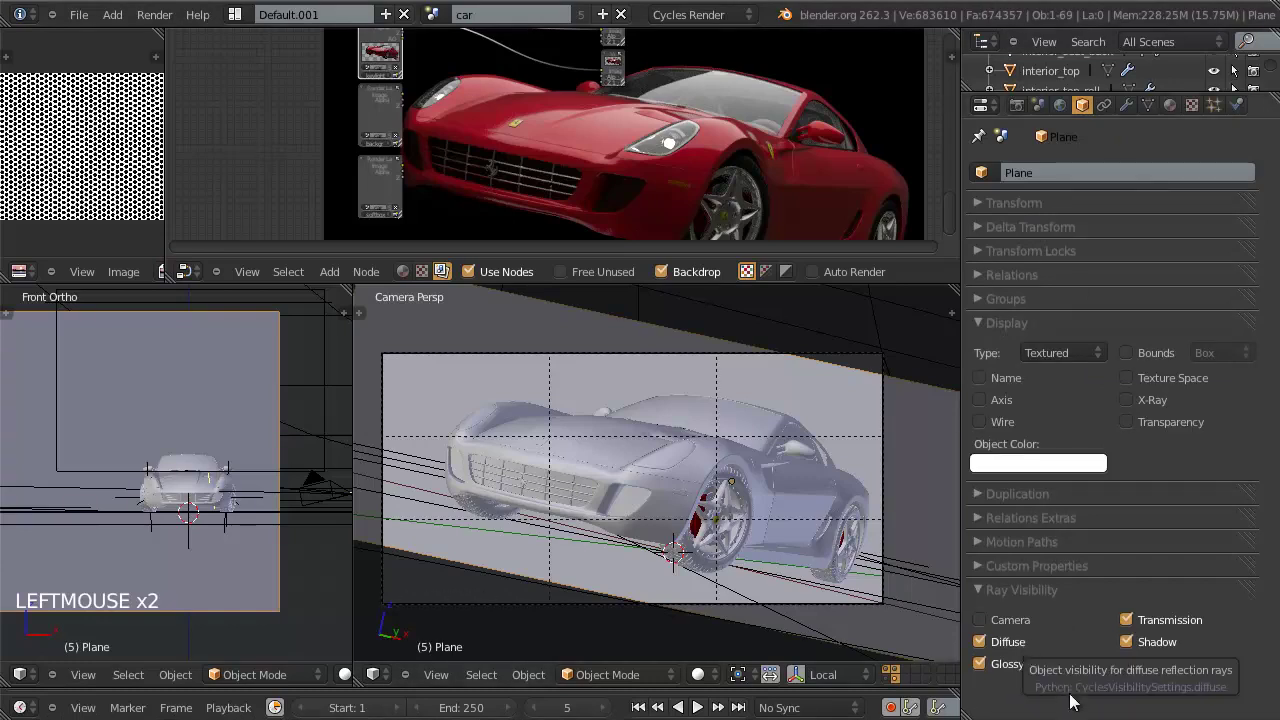
double_click(993, 662)
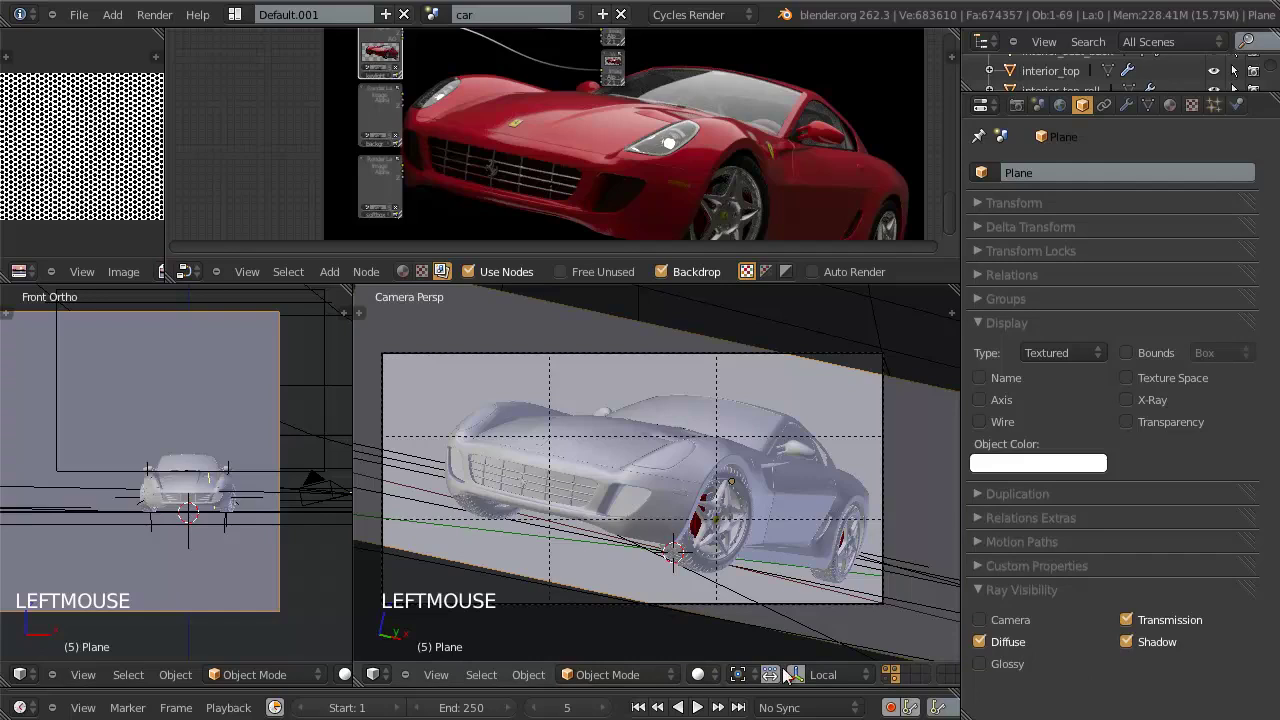
key("ctrl+w")
Step: Reframe the top ortho view around the emissive plane
left_click(712, 686)
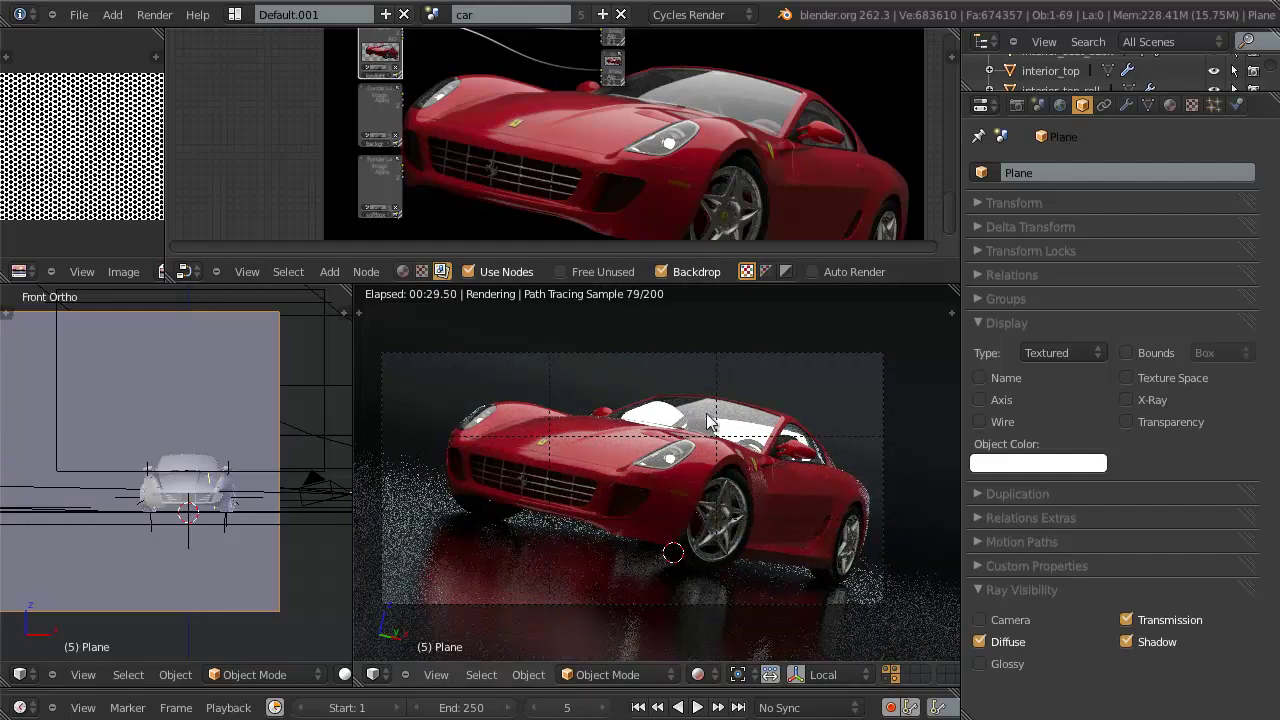
key("KP_7")
key("KP_7")
scroll("down", 3)
middle_click(204, 436)
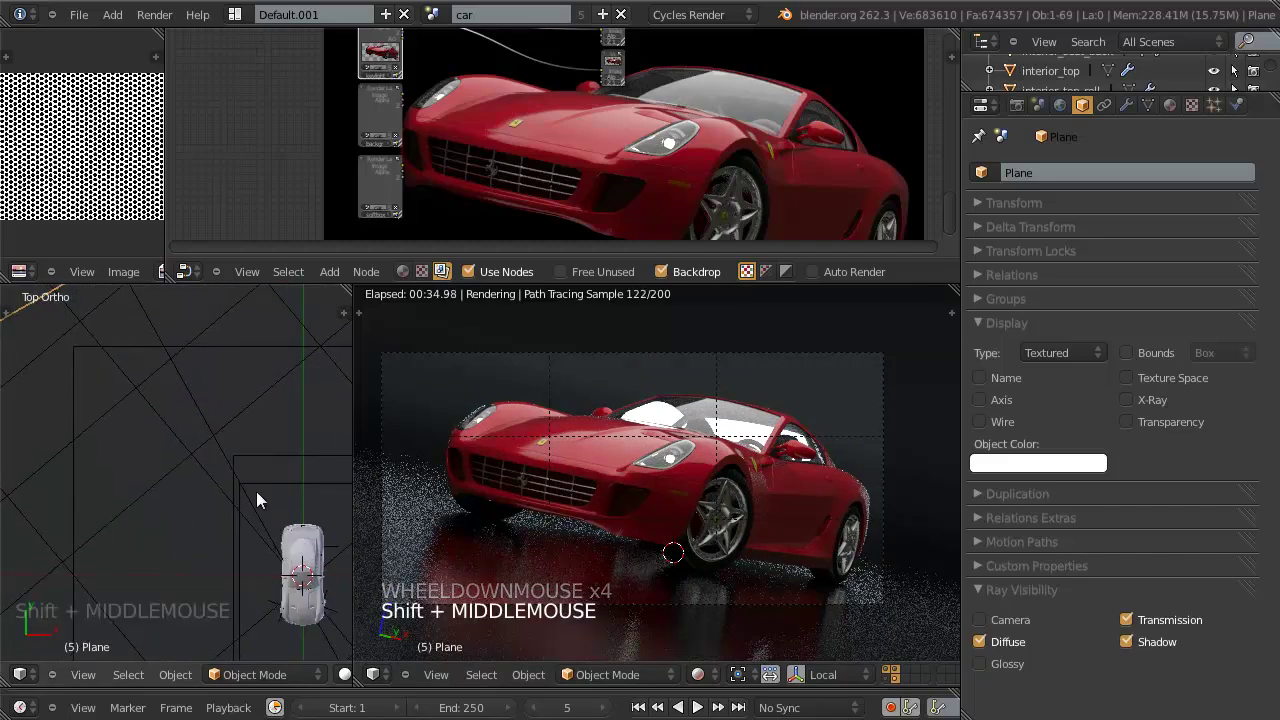
scroll("down", 3)
middle_click(269, 539)
middle_click(138, 438)
scroll("down", 3)
middle_click(187, 471)
middle_click(217, 500)
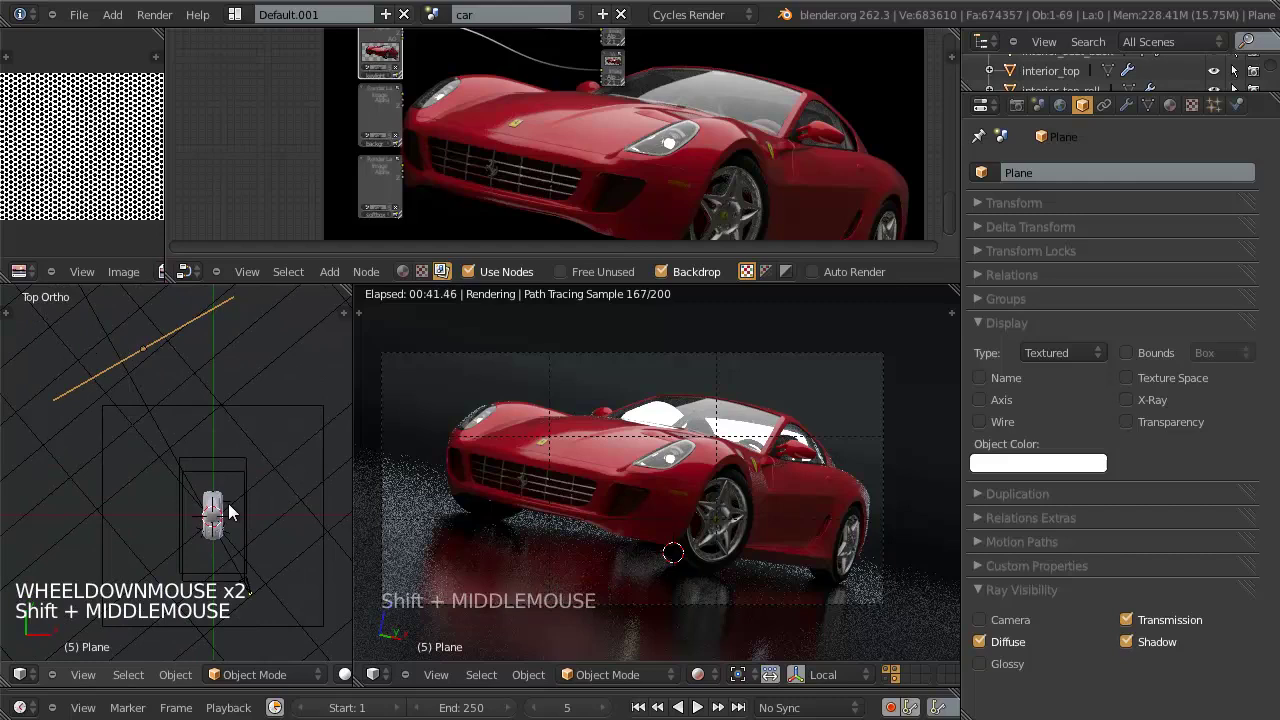
Step: Move, scale and rotate the light plane to sit beside the car while Cycles re-renders
key("g")
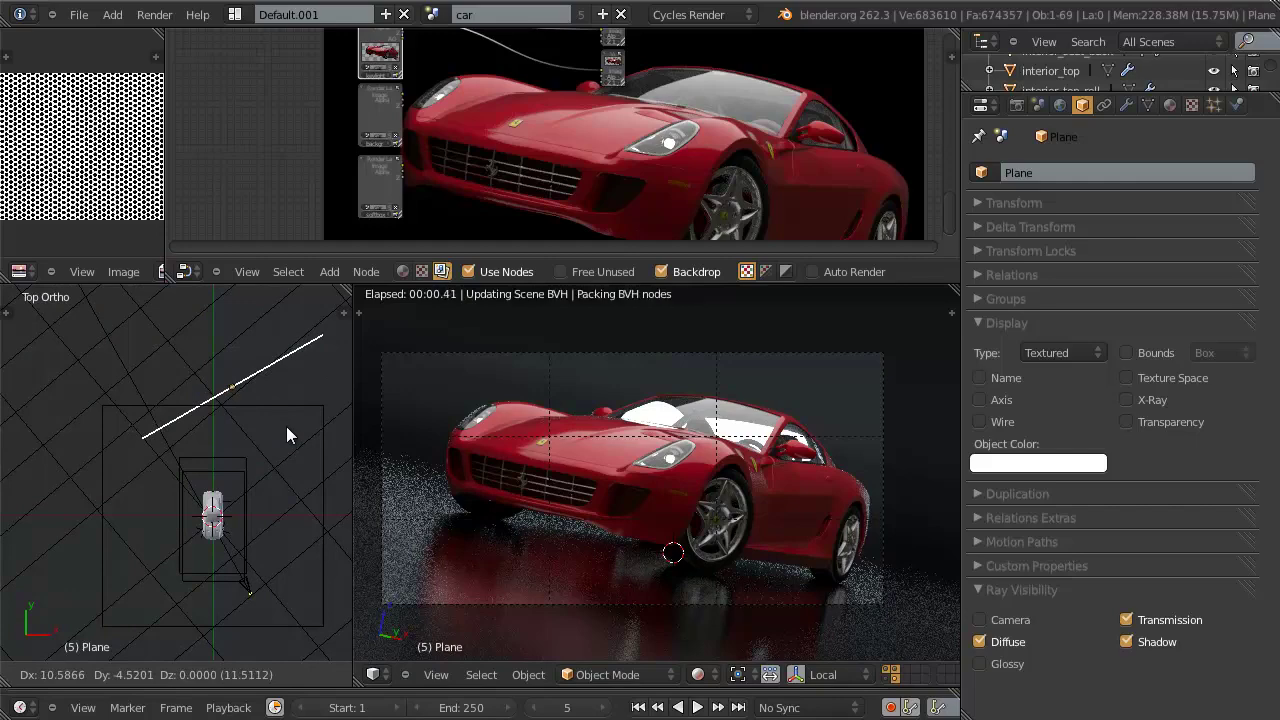
left_click(289, 453)
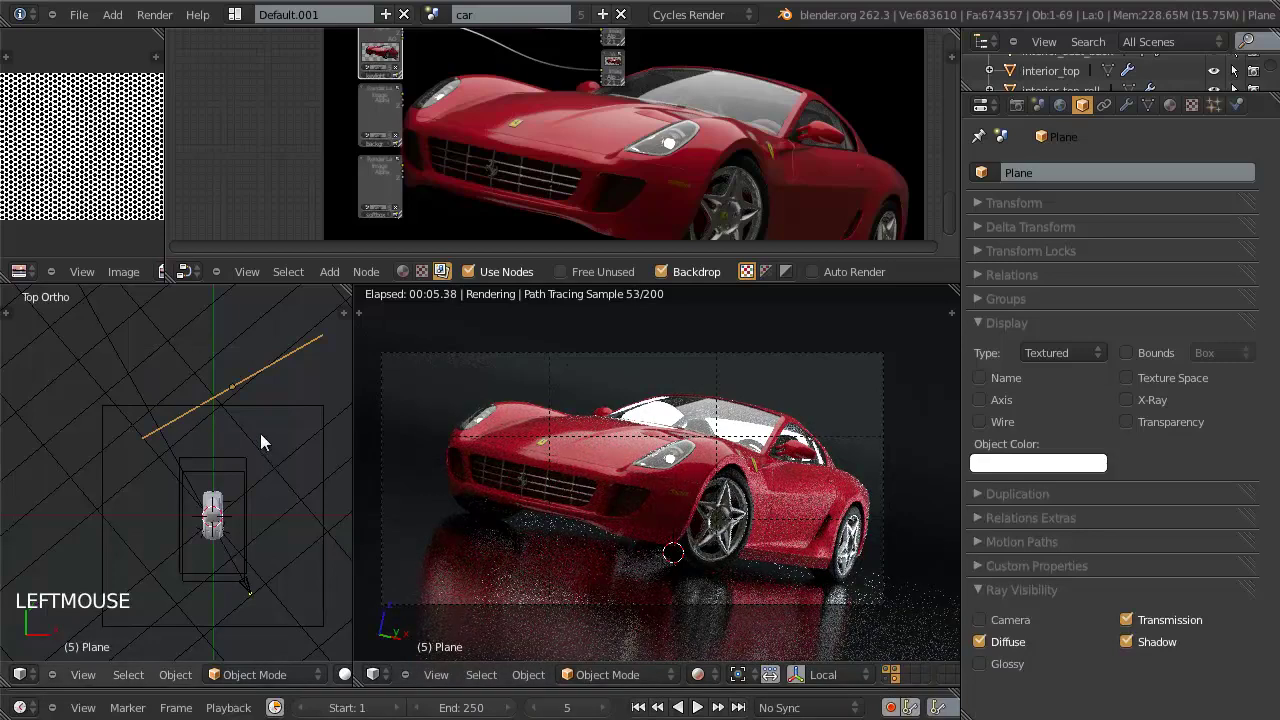
key("g")
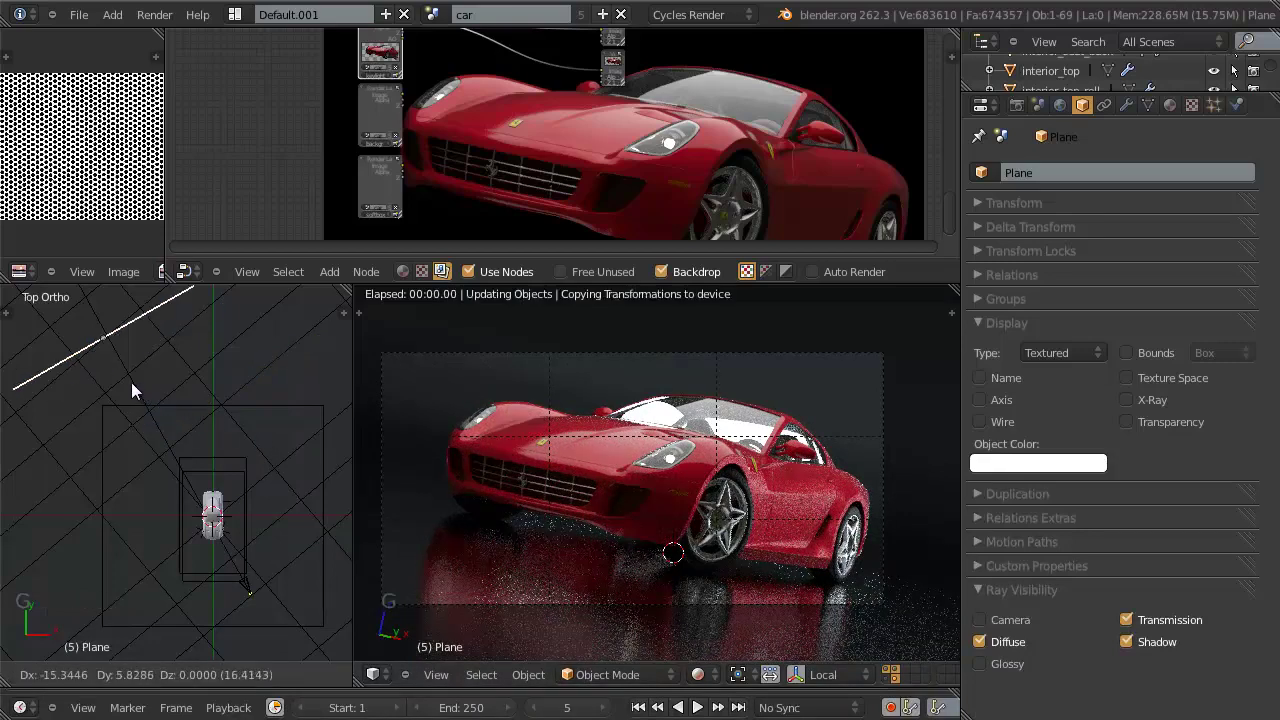
left_click(139, 369)
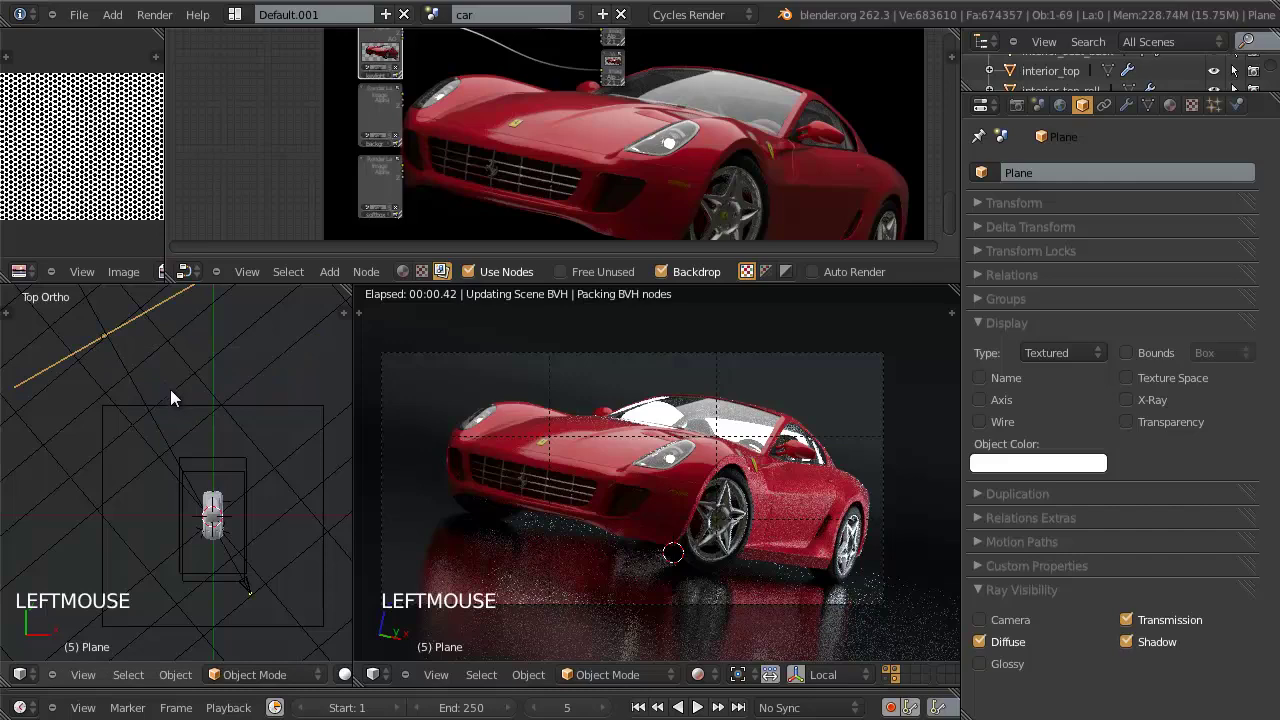
key("s")
left_click(224, 433)
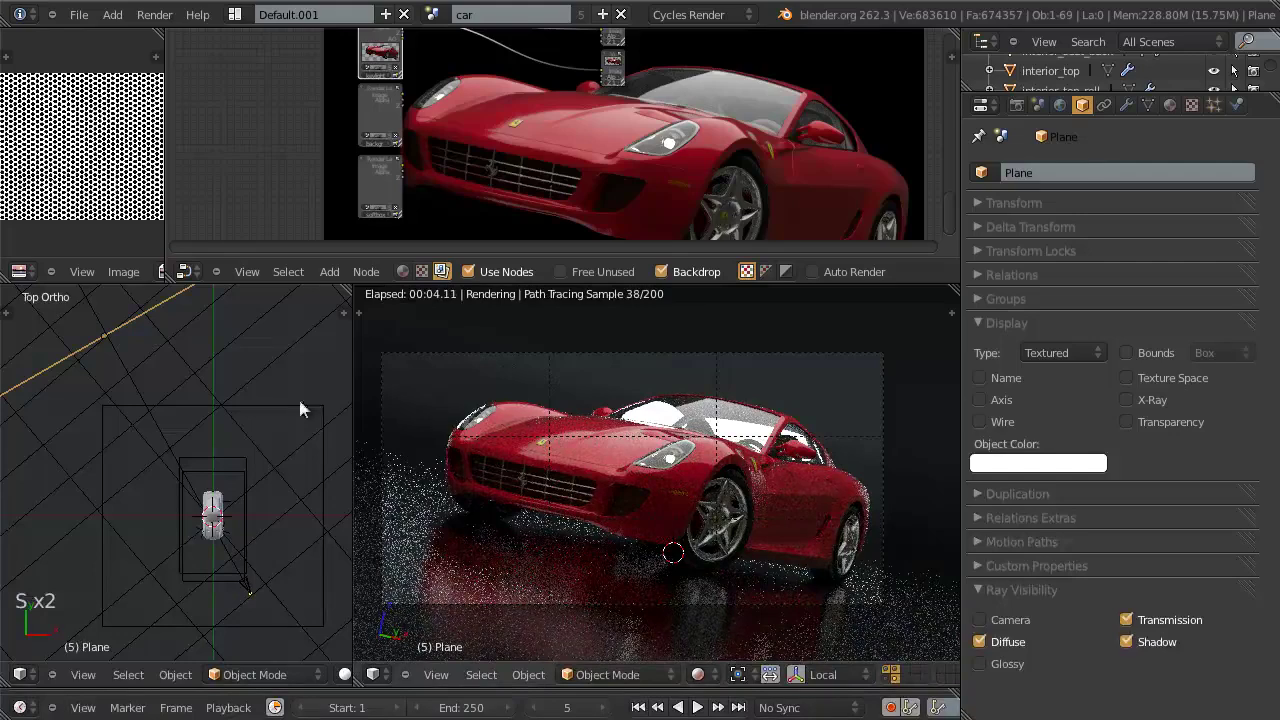
key("r")
left_click(371, 400)
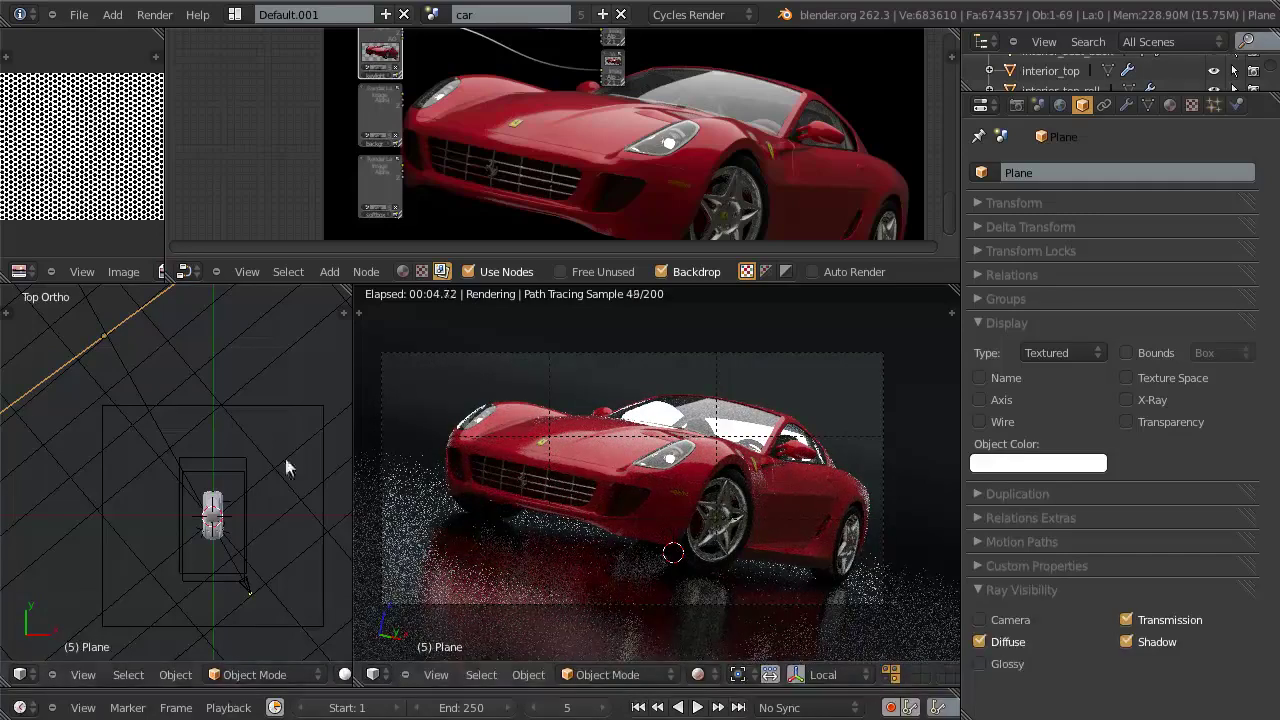
scroll("down", 3)
Step: Move the front light plane to an empty scene layer via the M popup and view that layer
key("m")
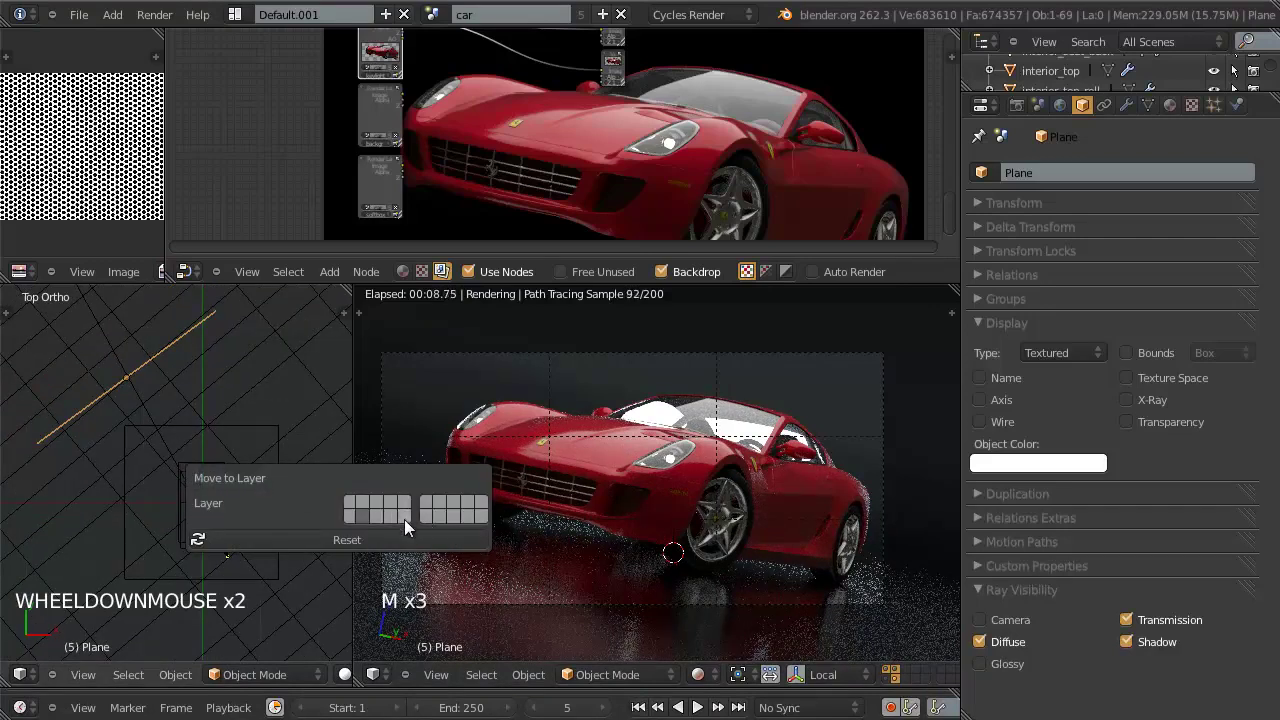
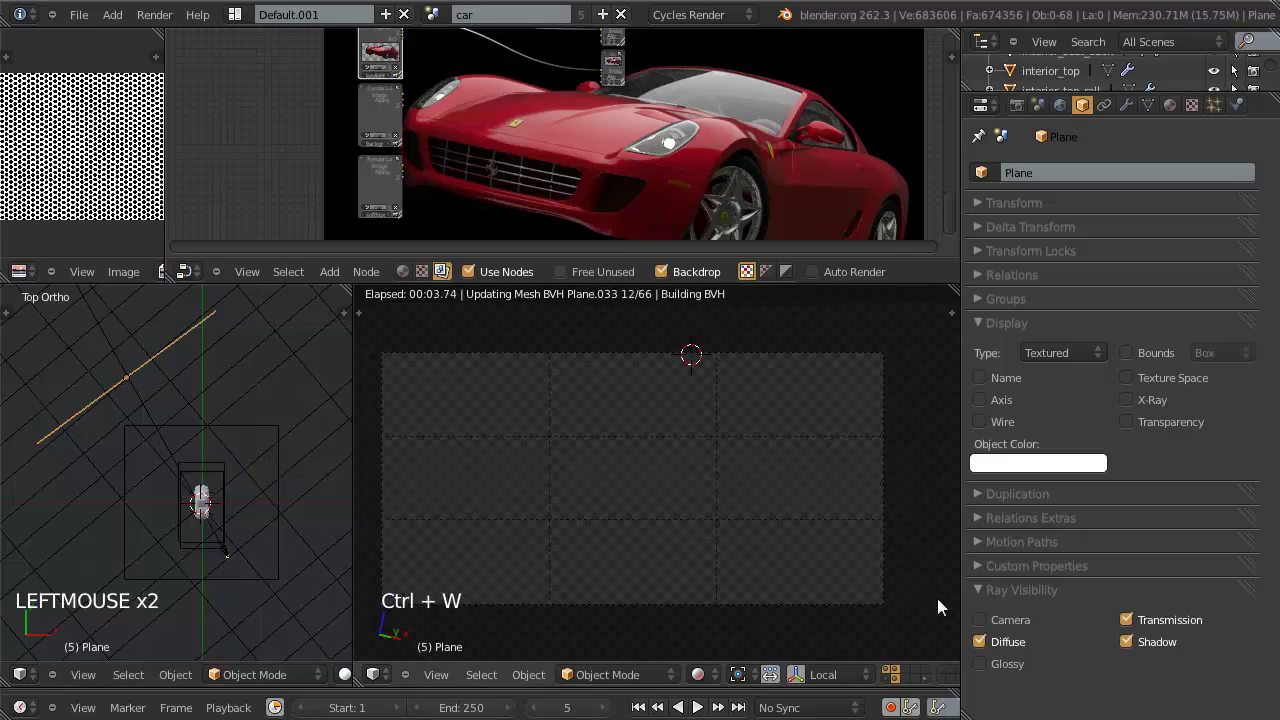
left_click(900, 694)
left_click(899, 689)
scroll("down", 3)
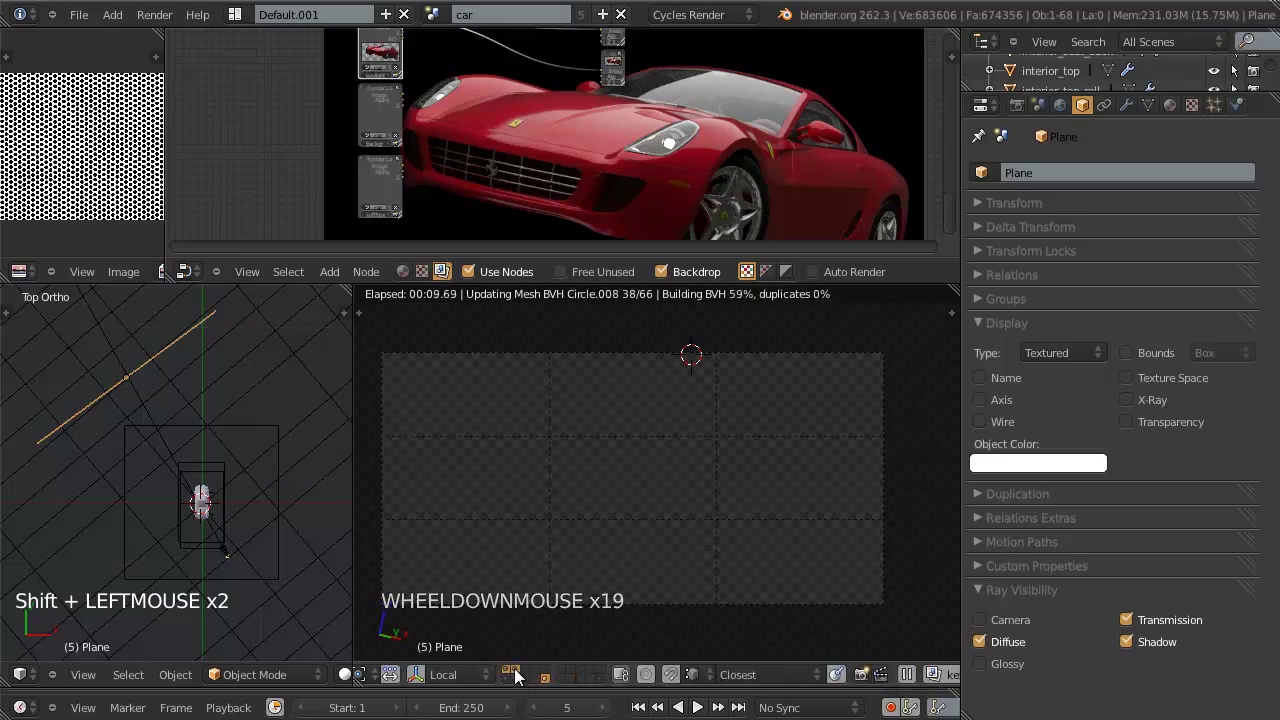
Step: Add a fourth render layer named backlight in the Render Layers panel
left_click(518, 679)
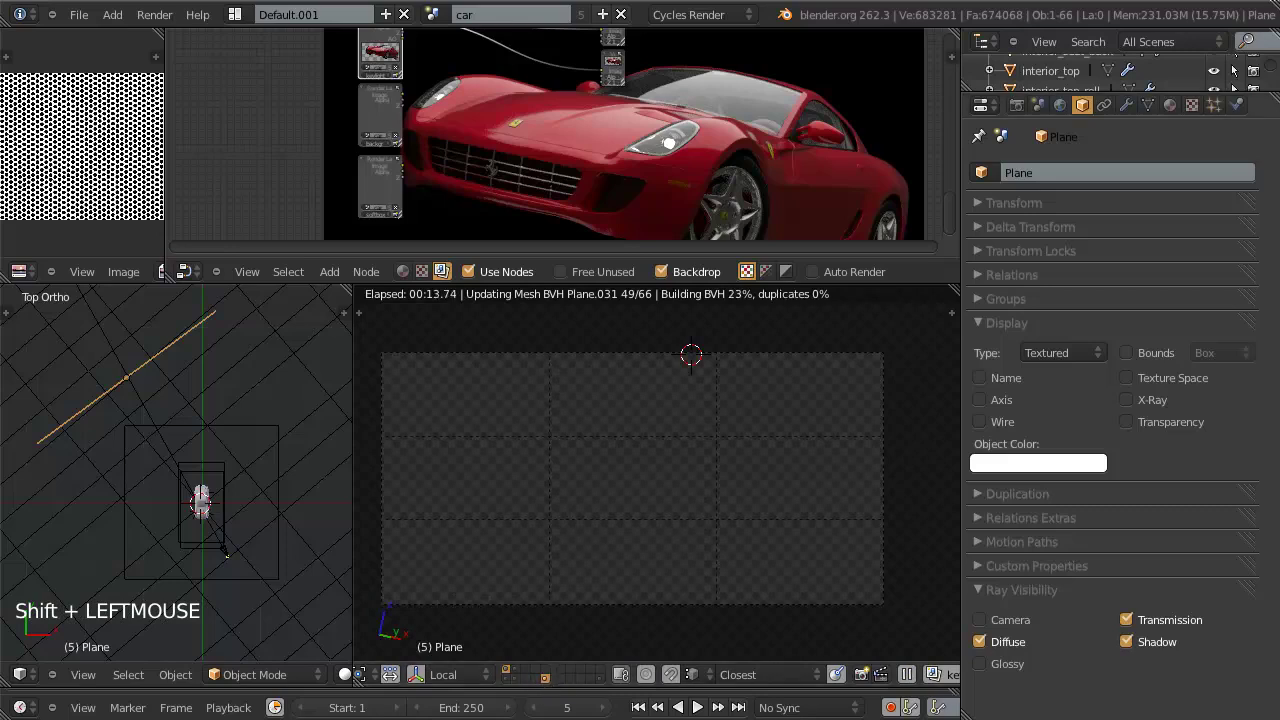
left_click(1026, 118)
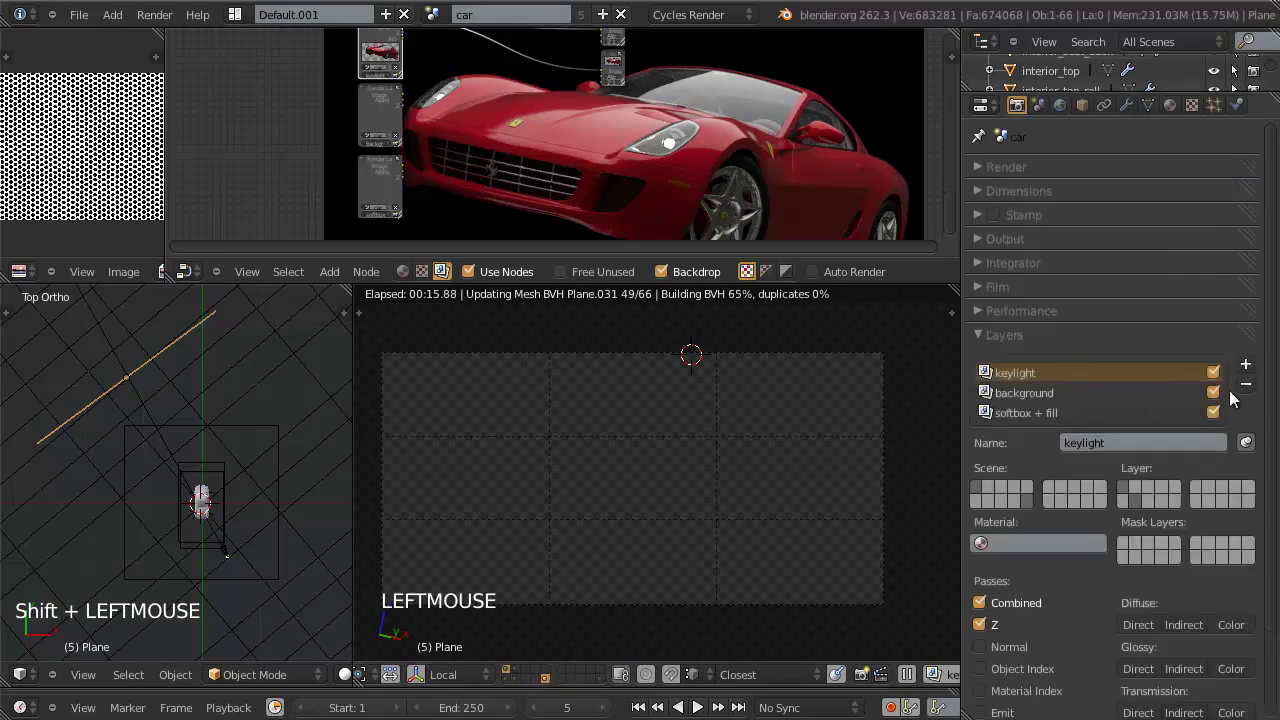
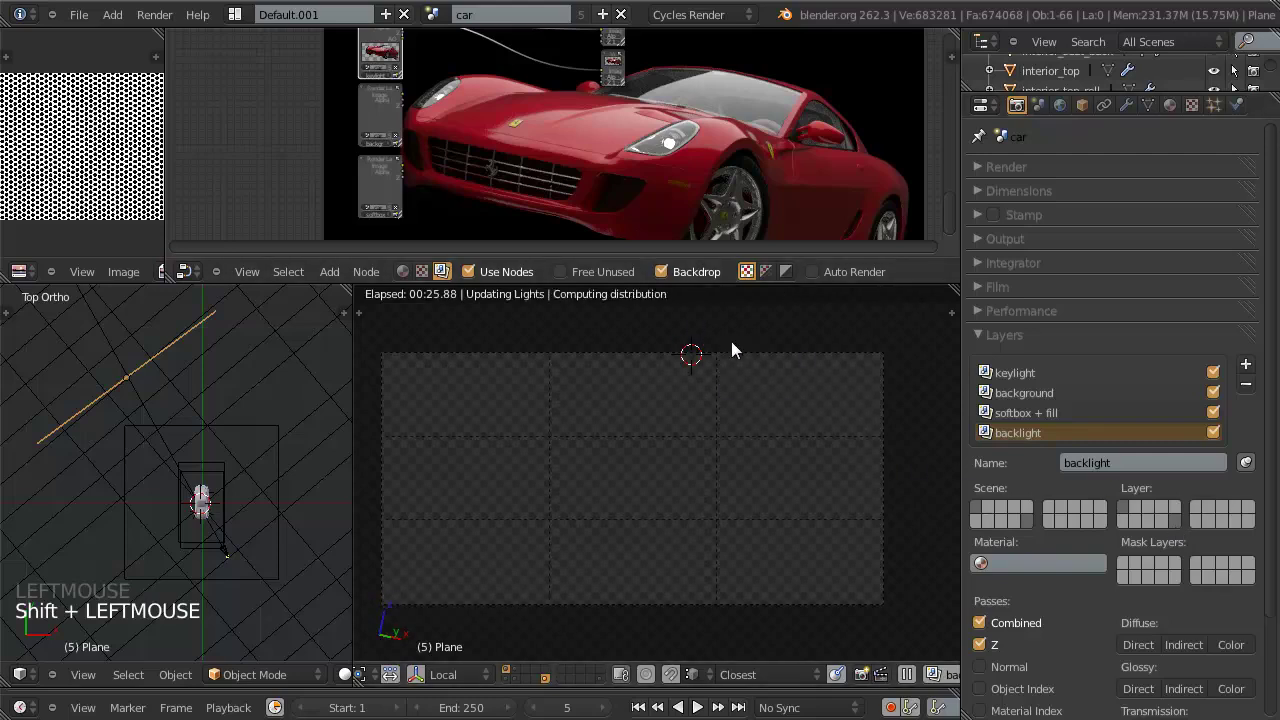
key("KP_1")
Step: Select the car's window glass in Front view to reach its material
key("KP_1")
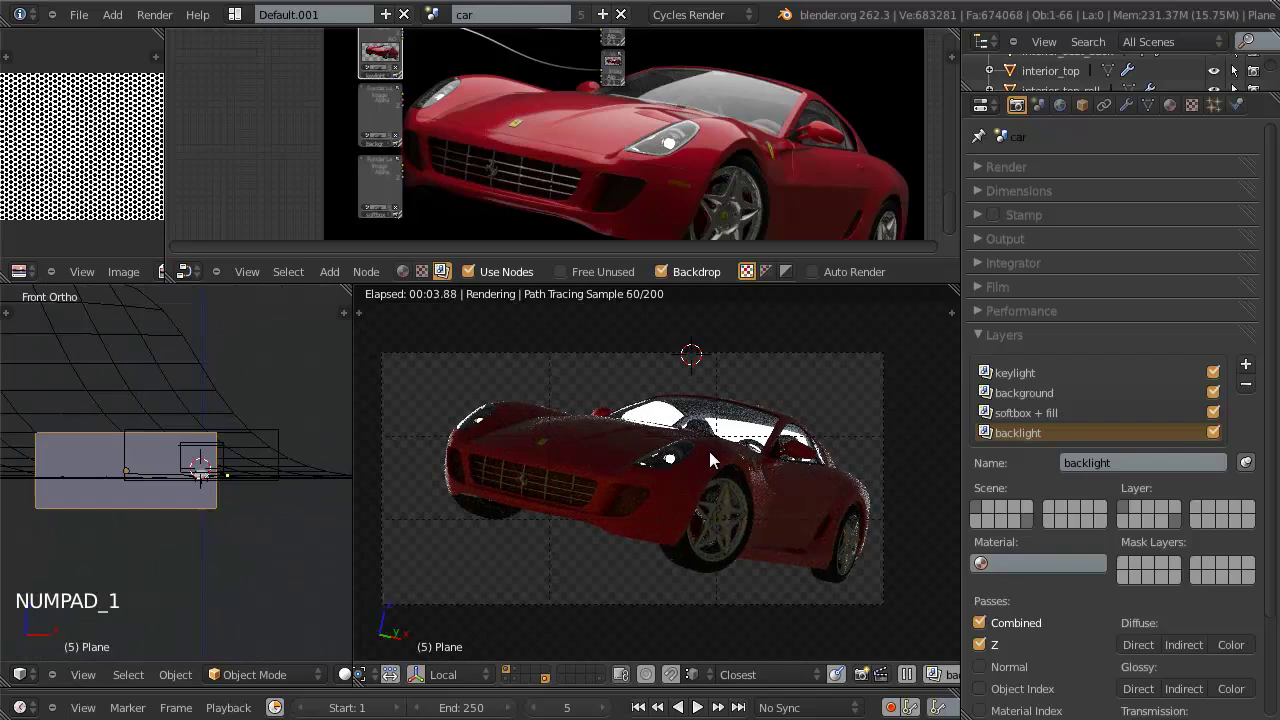
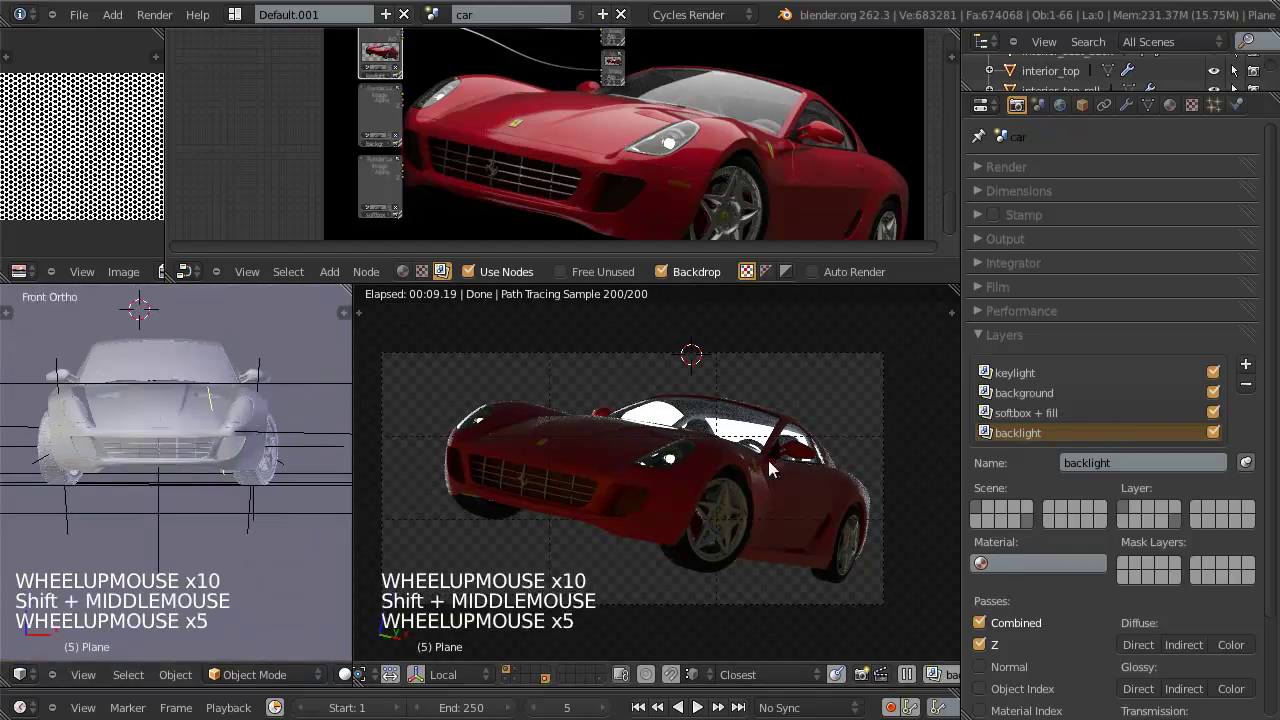
scroll("up", 3)
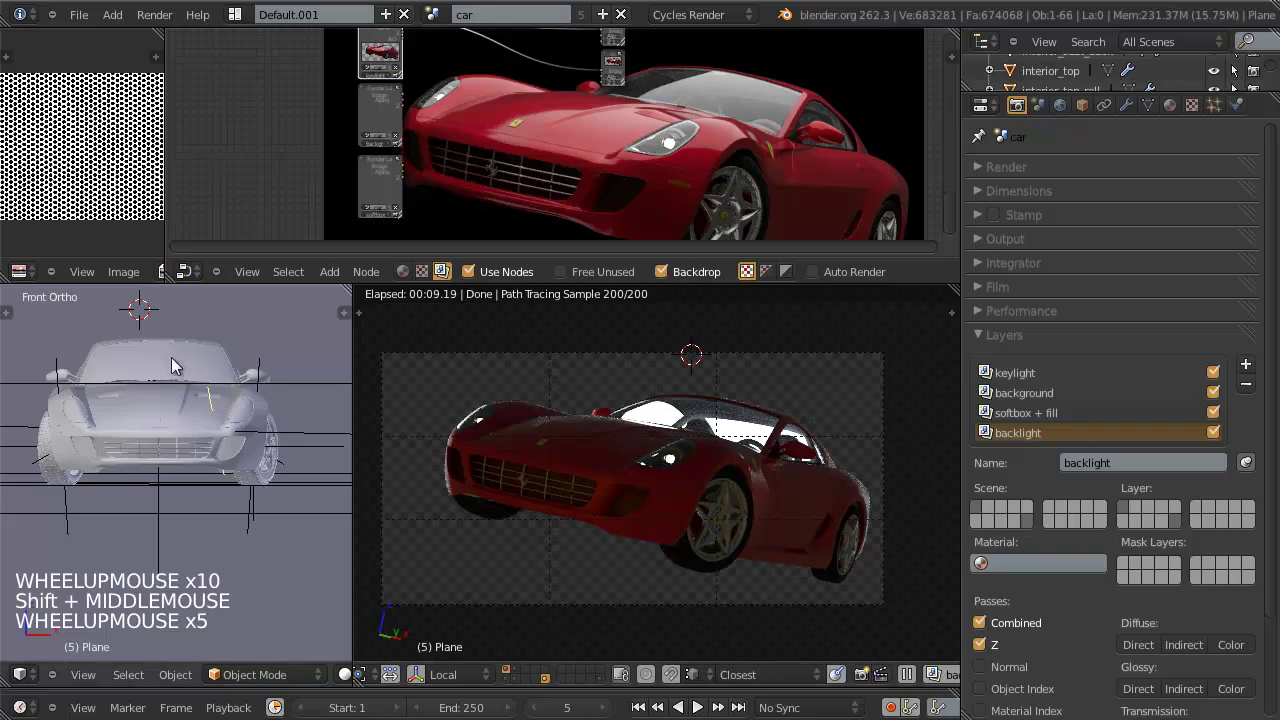
right_click(157, 380)
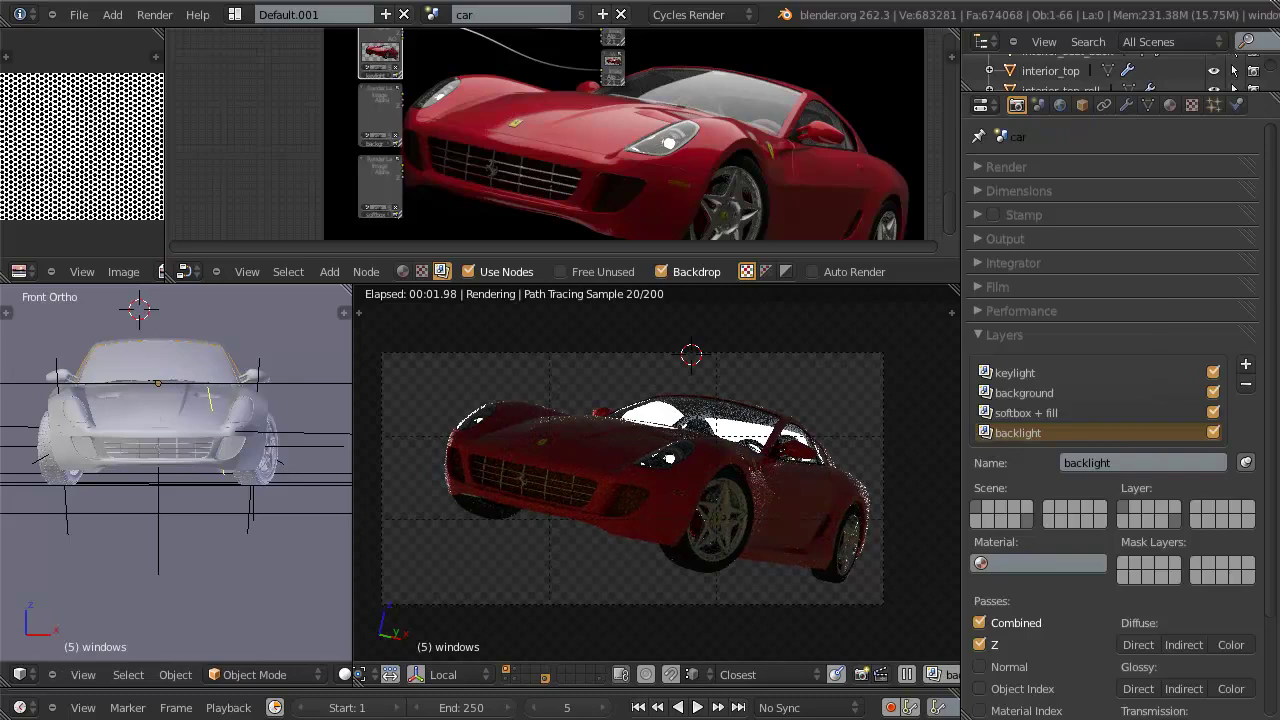
Step: Replace the windows' glass material with a fresh material named diffuse_black
left_click(1165, 108)
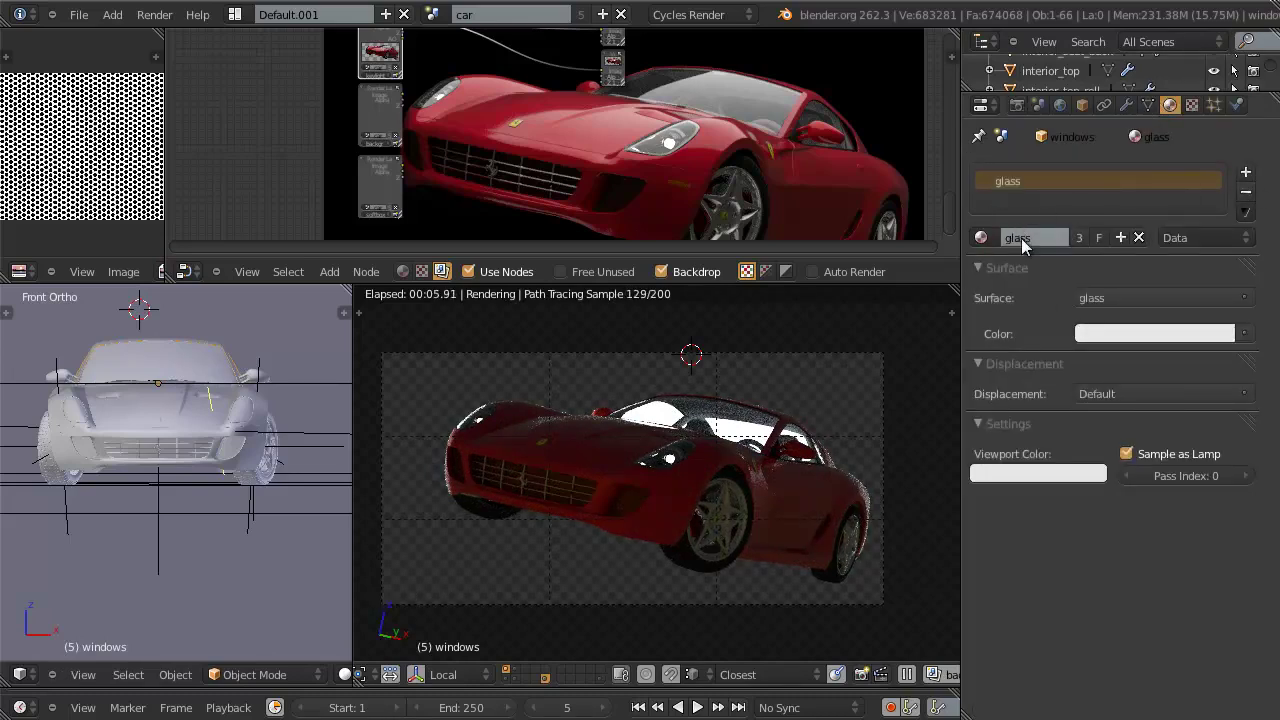
left_click(1145, 240)
double_click(1123, 241)
left_click(1103, 245)
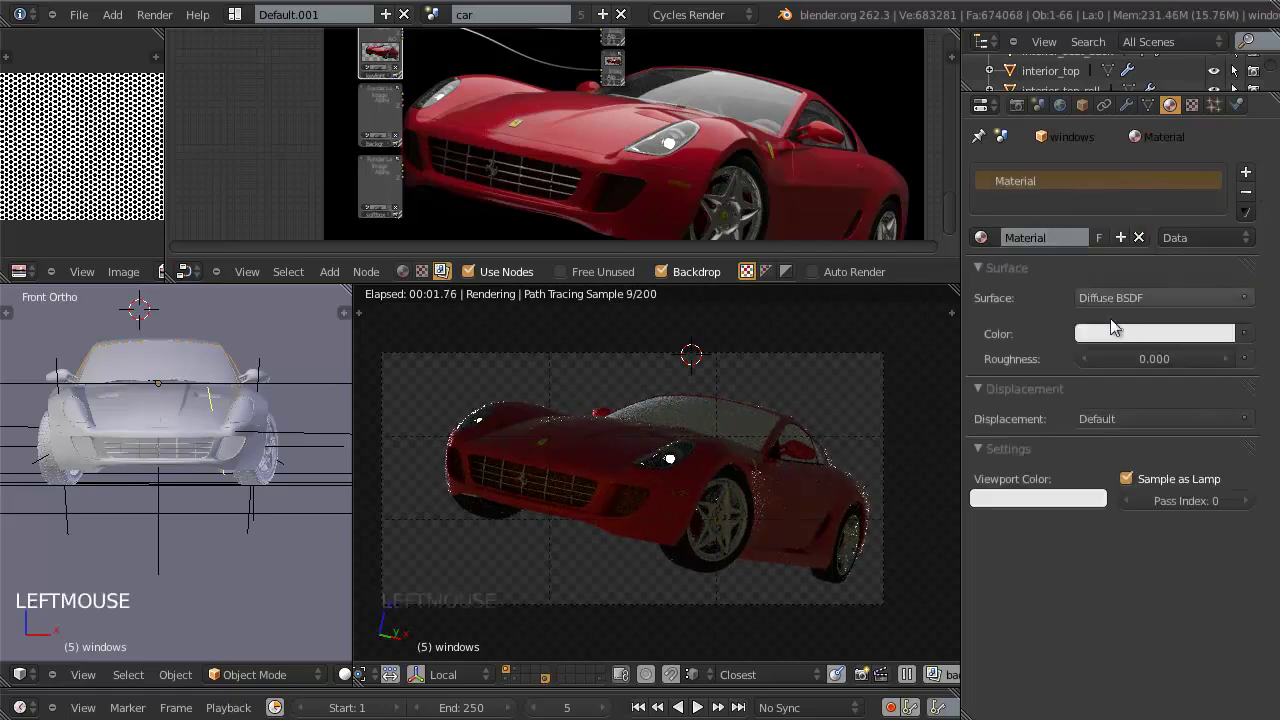
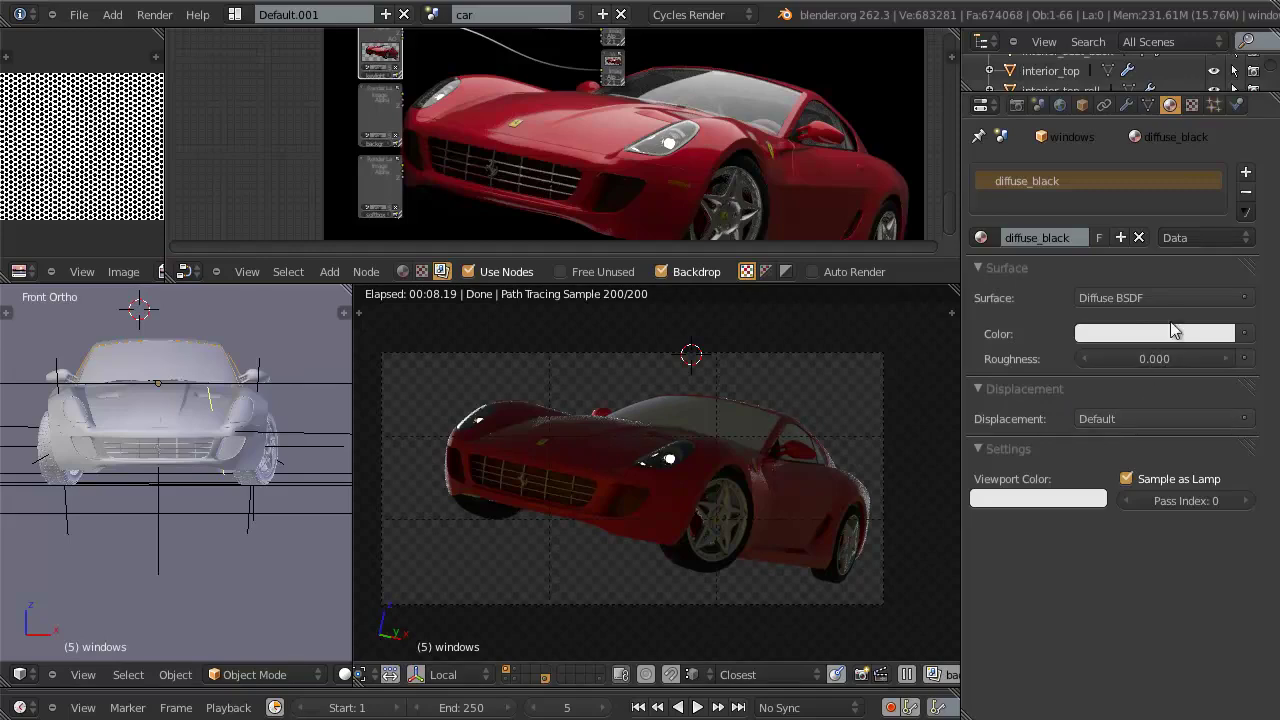
Step: Make diffuse_black's colour black and give it a fake user so it is kept when unused
left_click(1174, 338)
left_click(1227, 133)
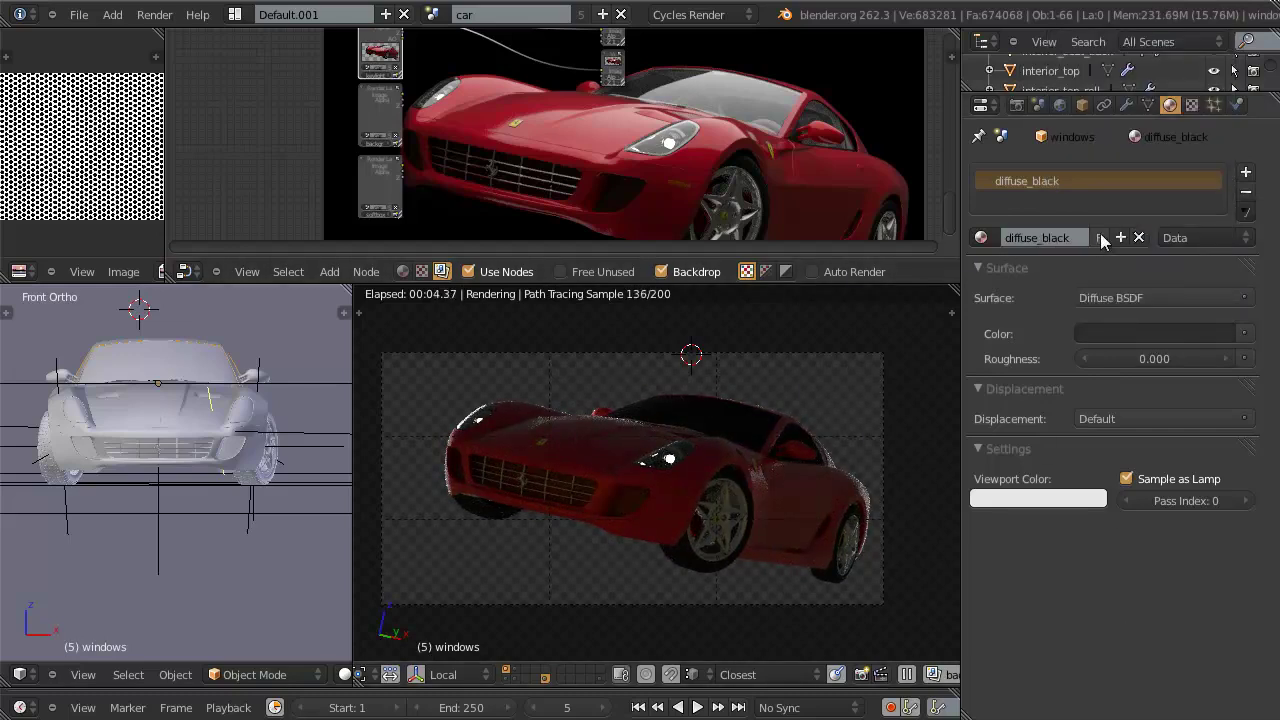
left_click(1107, 243)
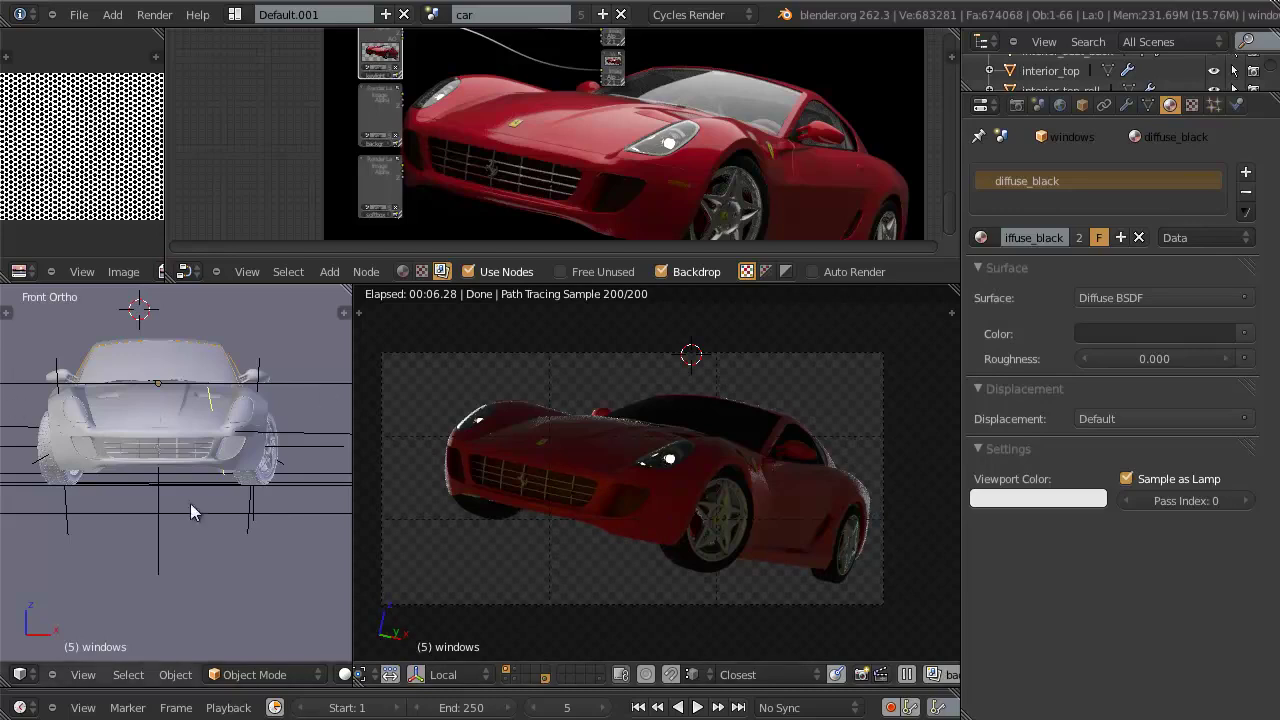
Step: In wireframe, cycle the selection through overlapping parts until panel_front is active
scroll("up", 3)
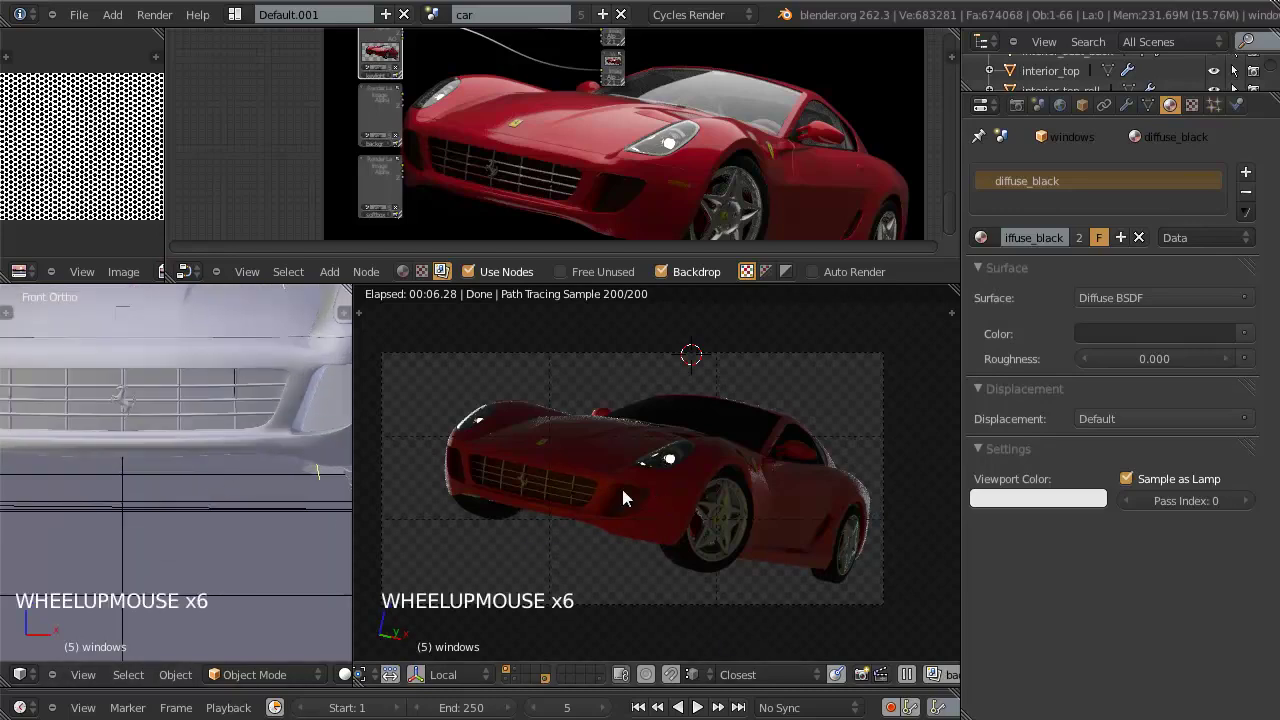
key("z")
right_click(296, 375)
right_click(296, 375)
right_click(296, 375)
right_click(296, 375)
right_click(296, 375)
right_click(296, 375)
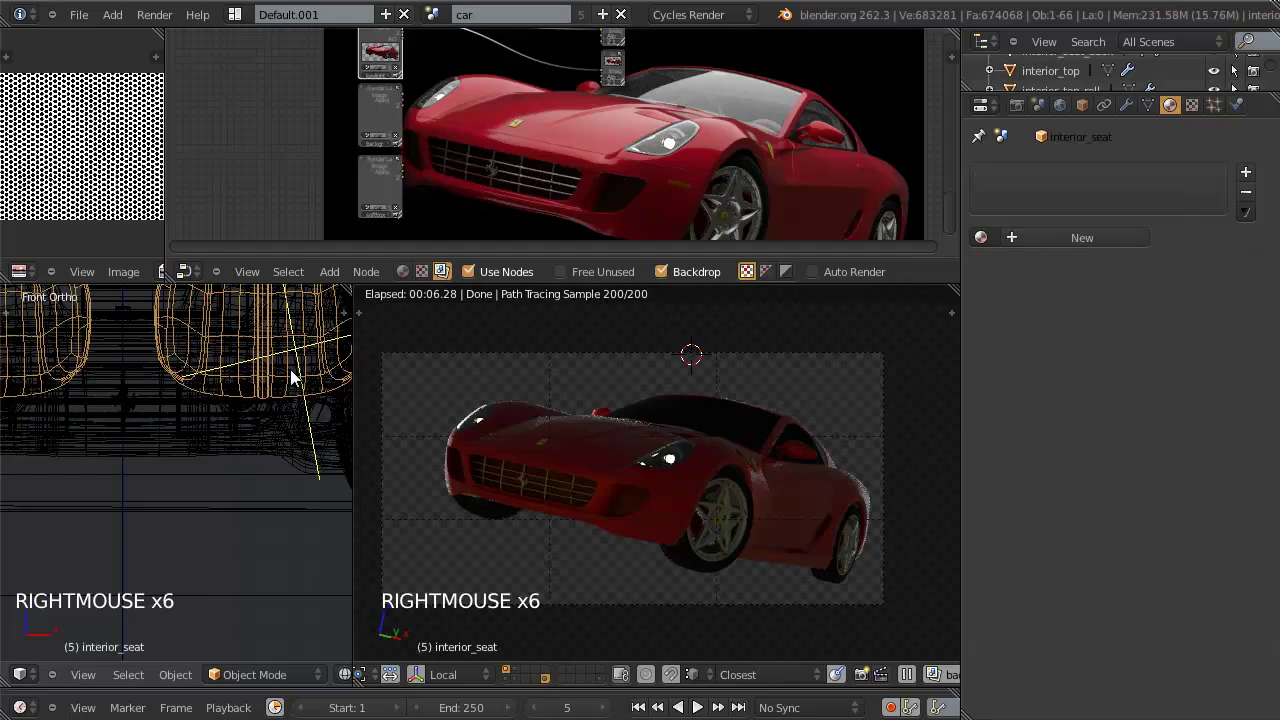
right_click(296, 375)
Step: Isolate panel_front in local view from the side and enter Edit Mode on it
middle_click(273, 411)
key("KP_3")
scroll("down", 3)
middle_click(153, 435)
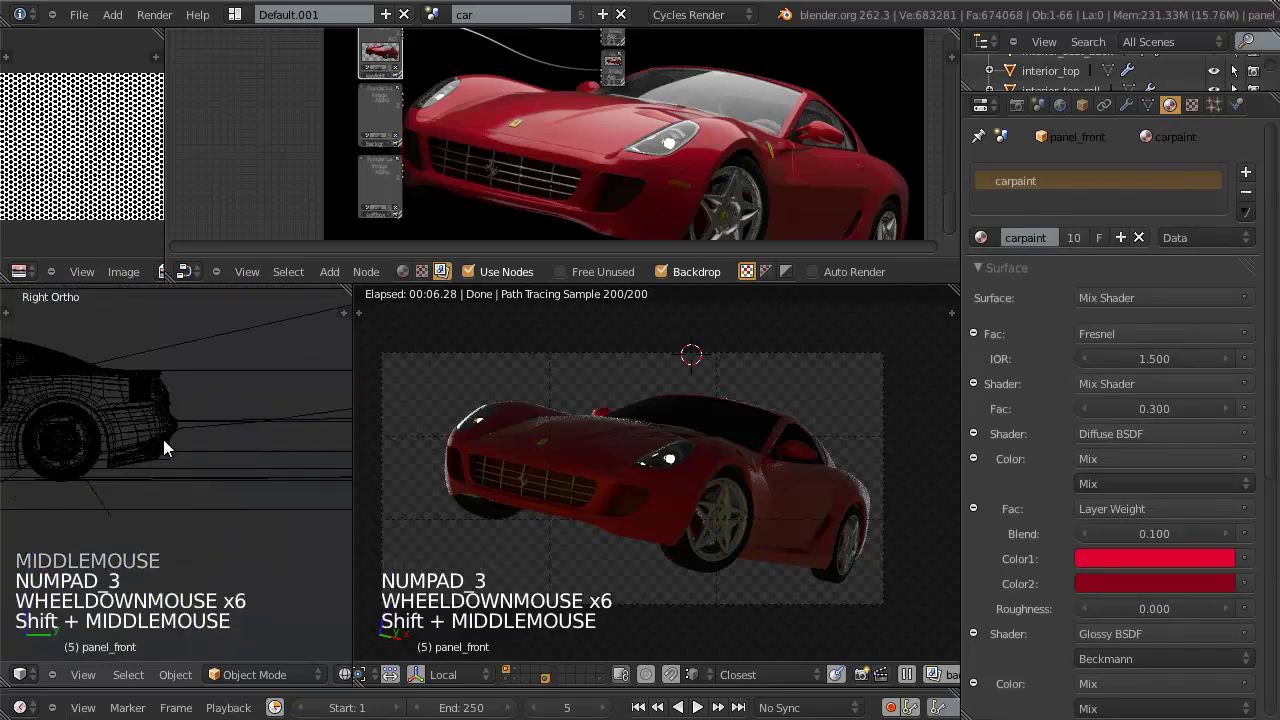
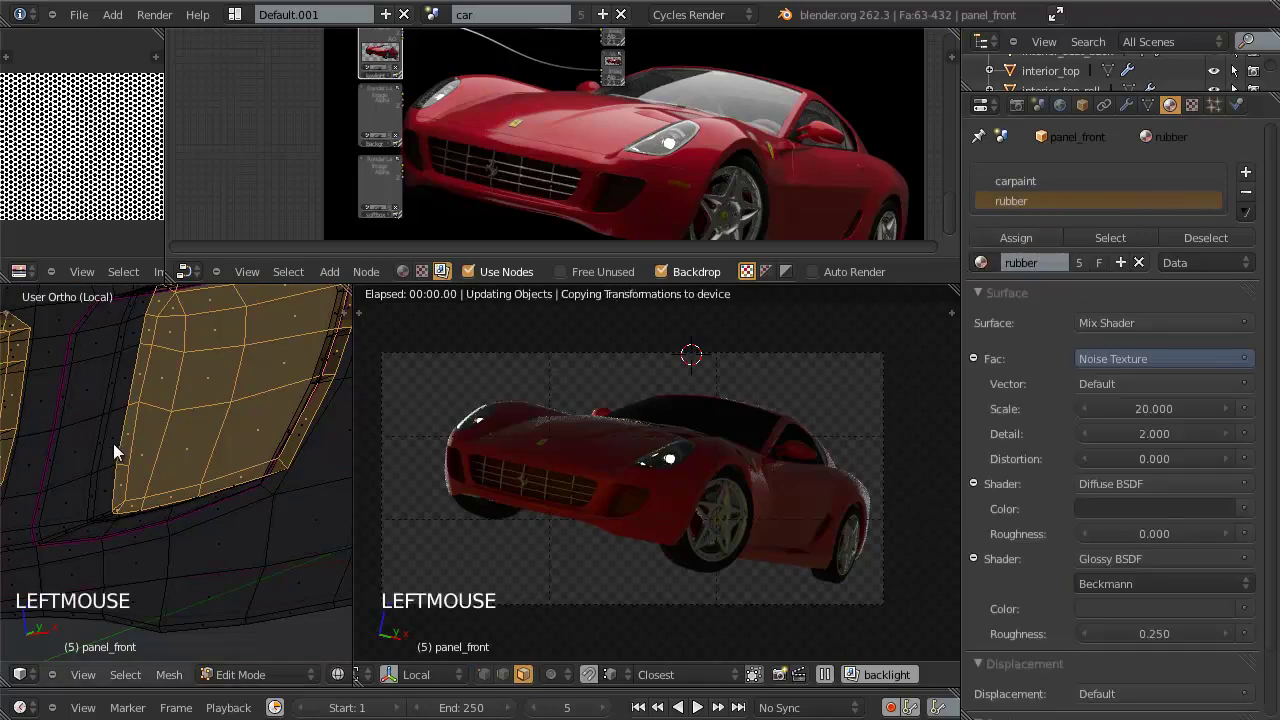
Step: Leave Edit Mode and inspect panel_front's carpaint and rubber materials from several sides
key("Tab")
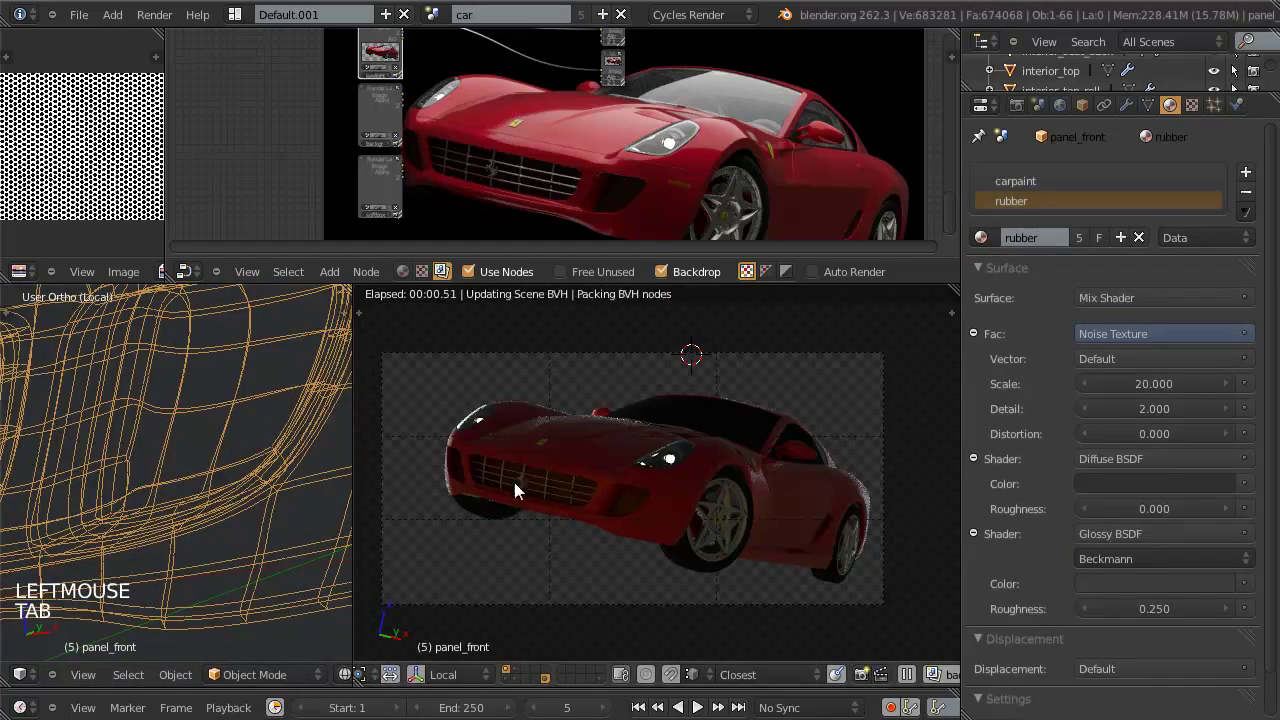
scroll("down", 3)
key("z")
middle_click(189, 508)
middle_click(201, 506)
key("KP_1")
middle_click(188, 519)
middle_click(229, 531)
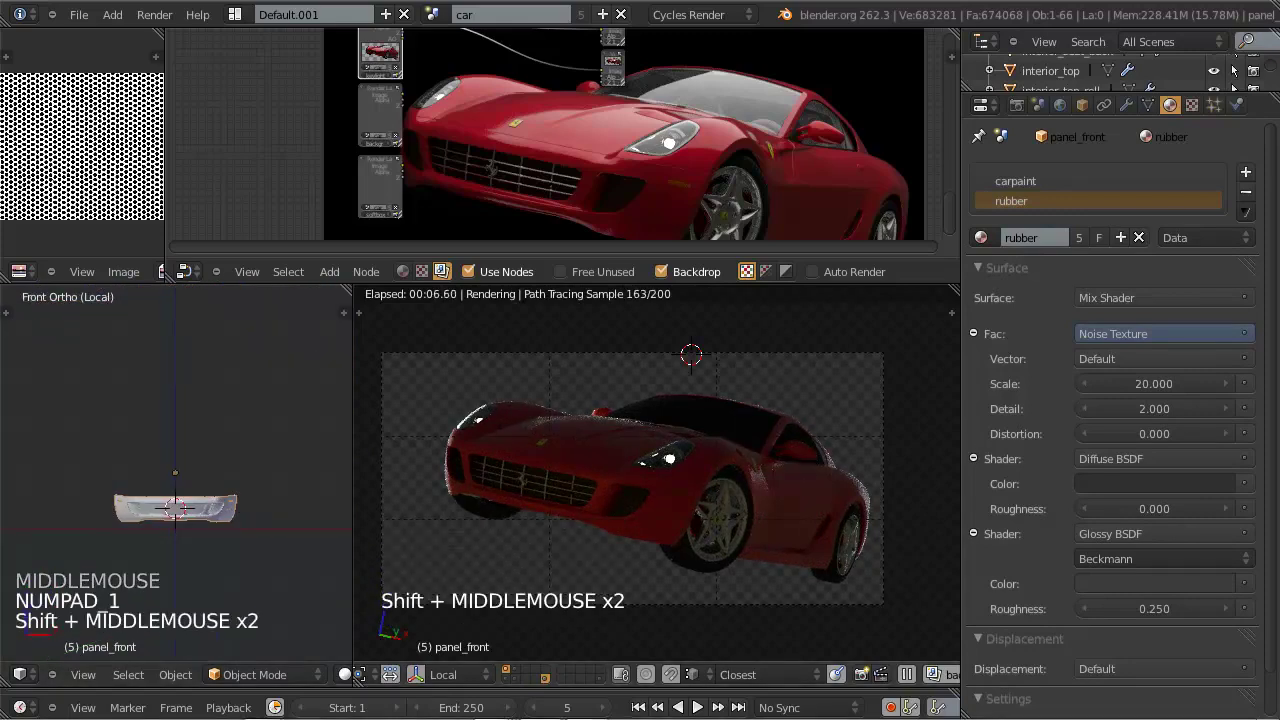
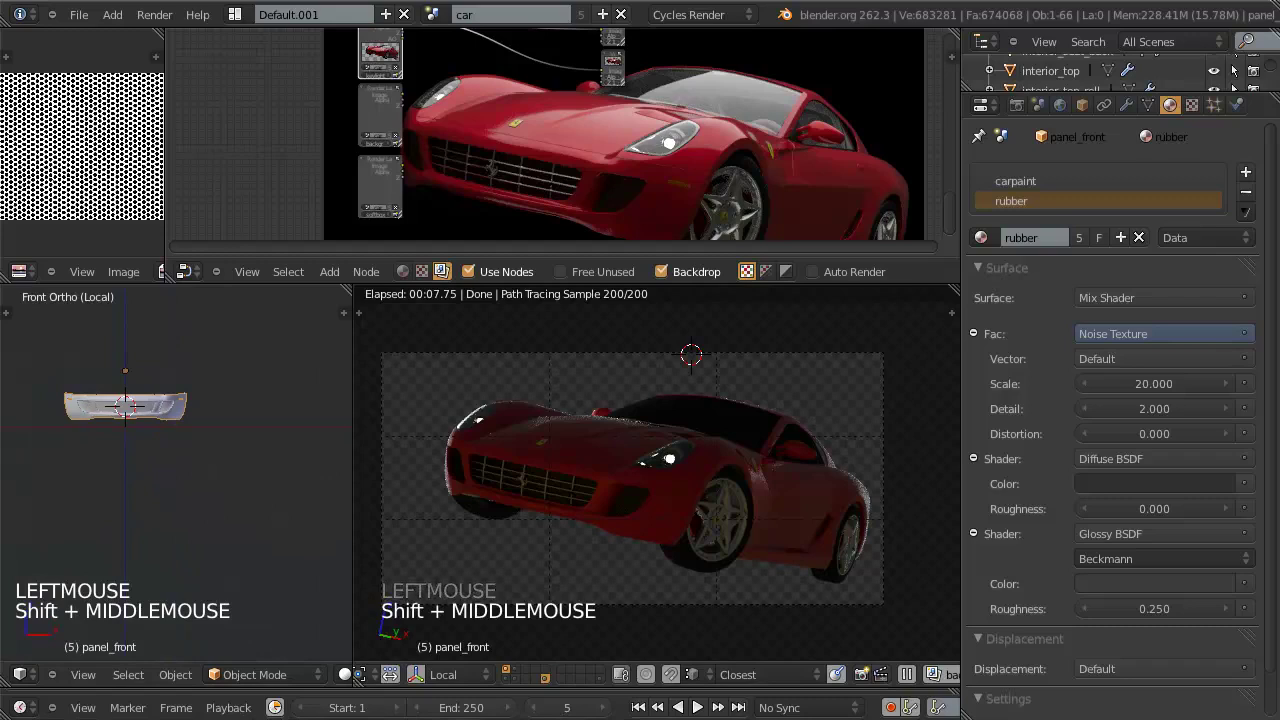
scroll("down", 3)
scroll("up", 3)
scroll("down", 3)
scroll("up", 3)
scroll("down", 3)
scroll("up", 3)
scroll("down", 3)
Step: Exit local view back to the whole car seen from Top view, ready to add a mesh
key("KP_Divide")
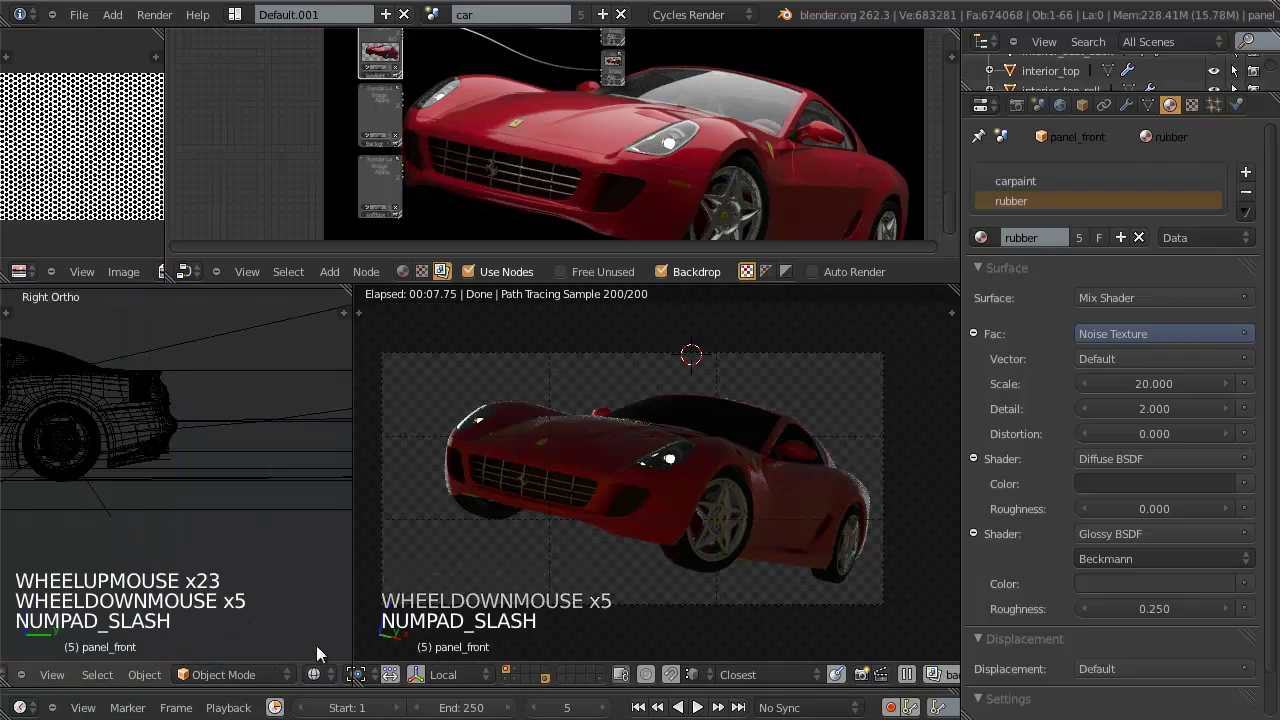
key("KP_Divide")
scroll("down", 3)
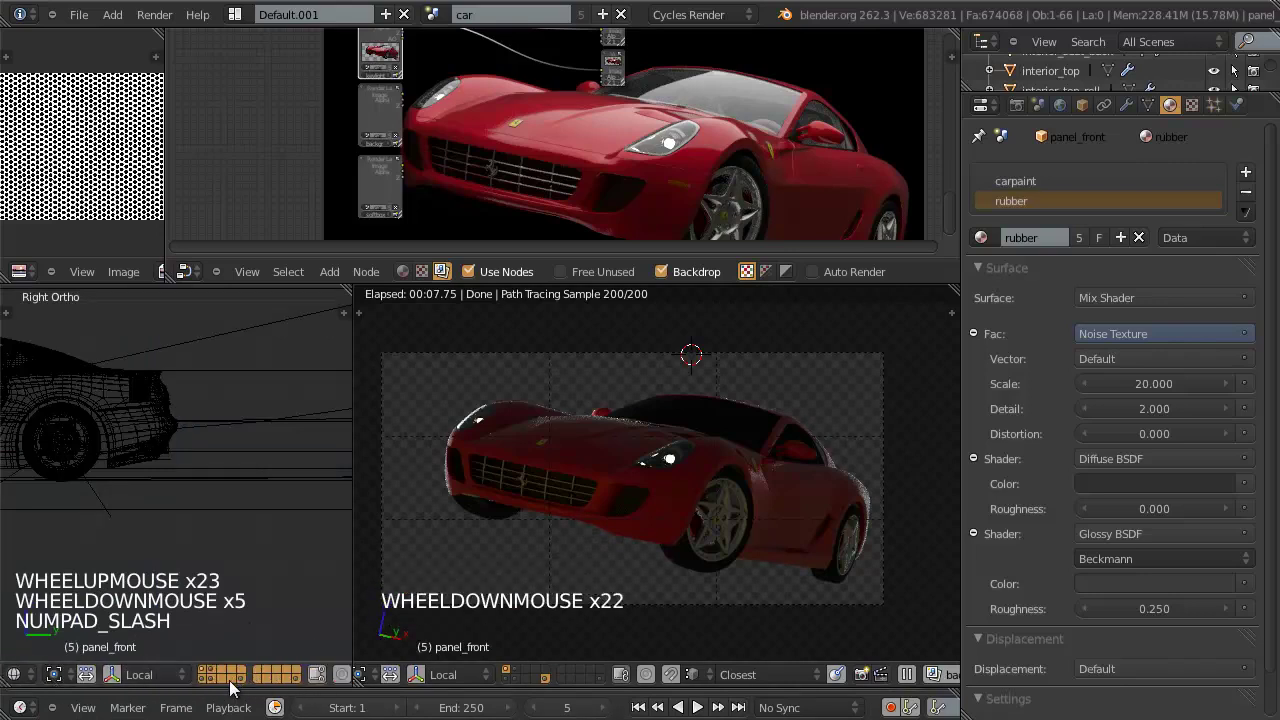
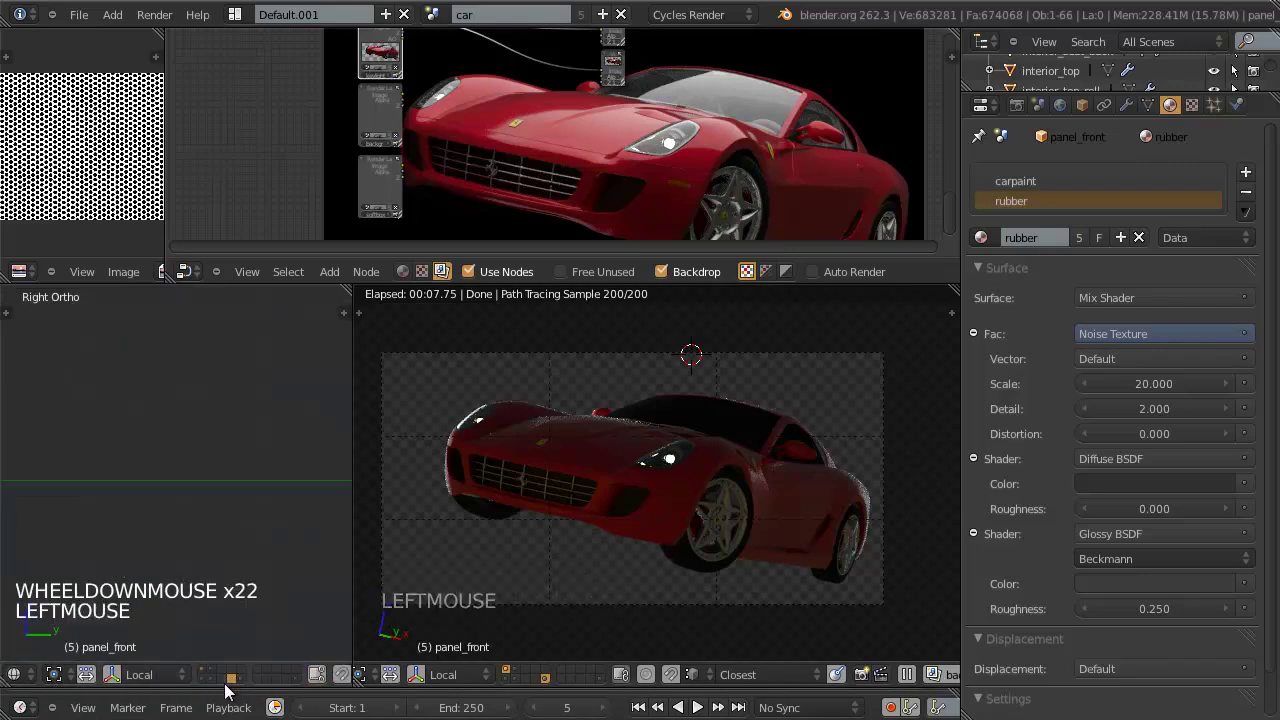
left_click(223, 686)
scroll("down", 3)
middle_click(232, 517)
key("KP_7")
key("KP_7")
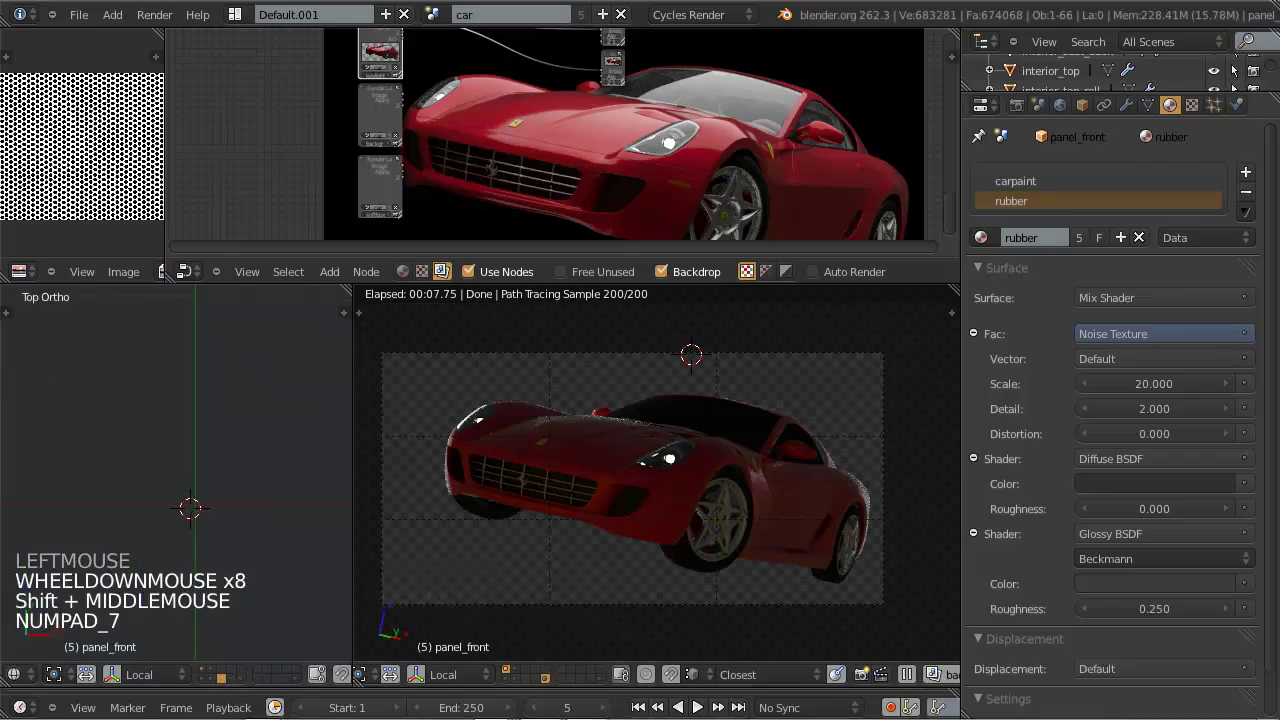
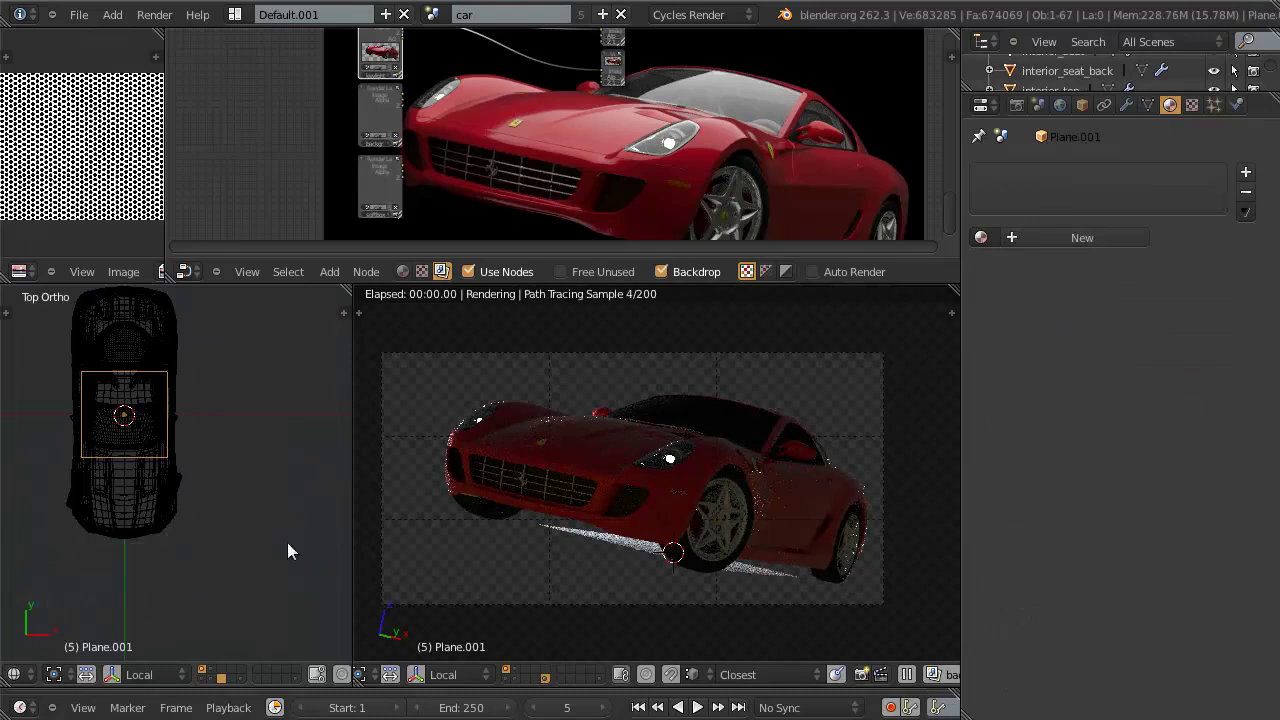
Step: Add a plane and scale and tilt it upright from the side view
key("s")
left_click(212, 486)
key("s")
left_click(175, 449)
key("KP_3")
key("KP_3")
left_click(211, 469)
Step: Move the plane in front of the car and give it a new material named light_front
key("g")
key("r")
left_click(146, 504)
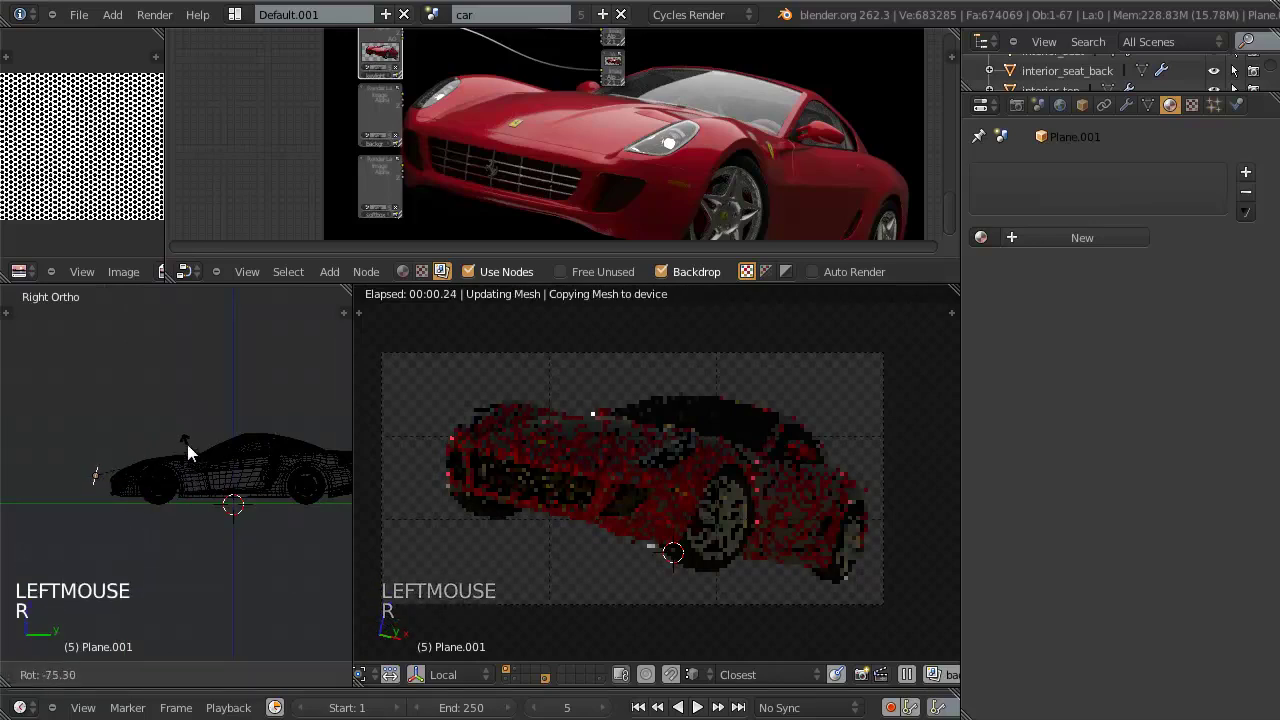
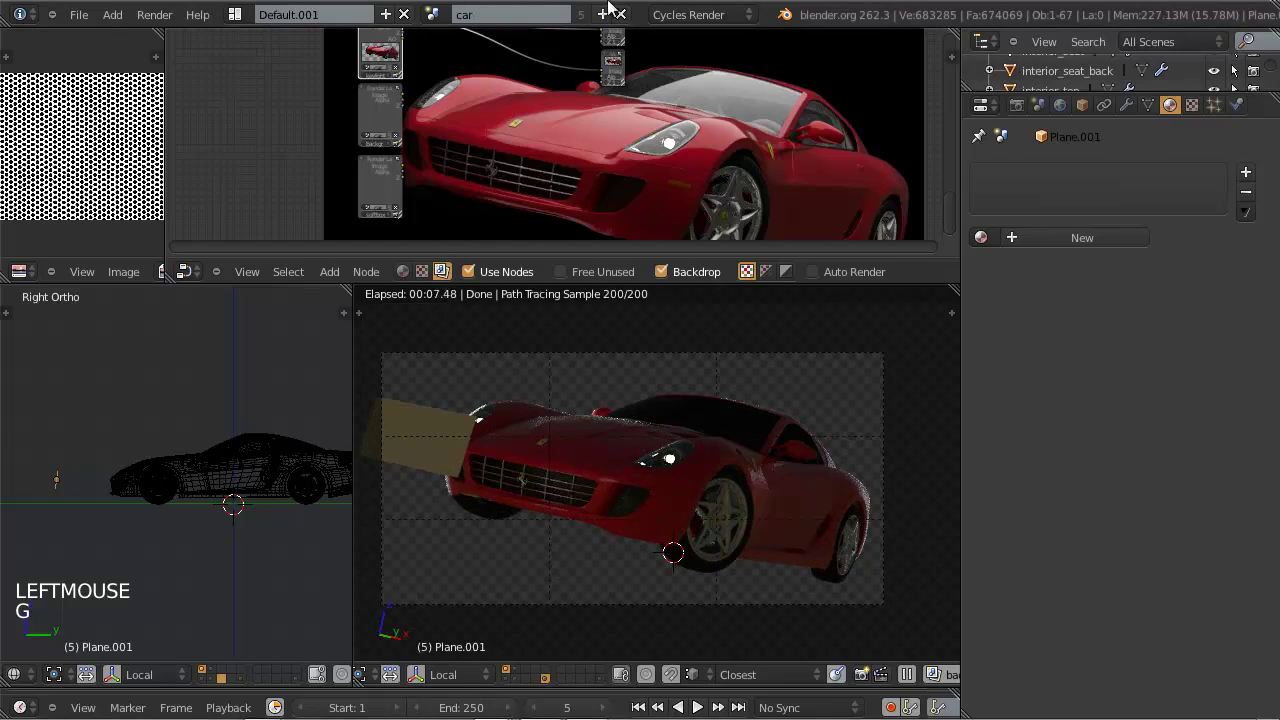
left_click(964, 9)
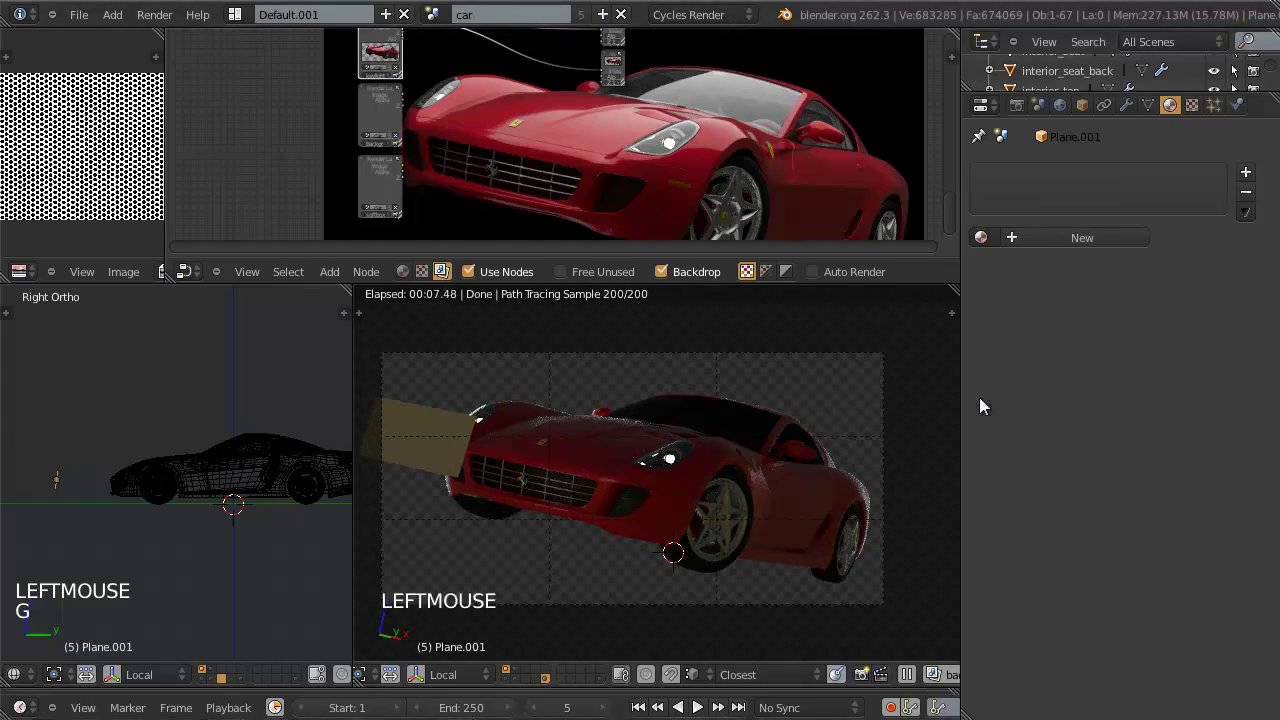
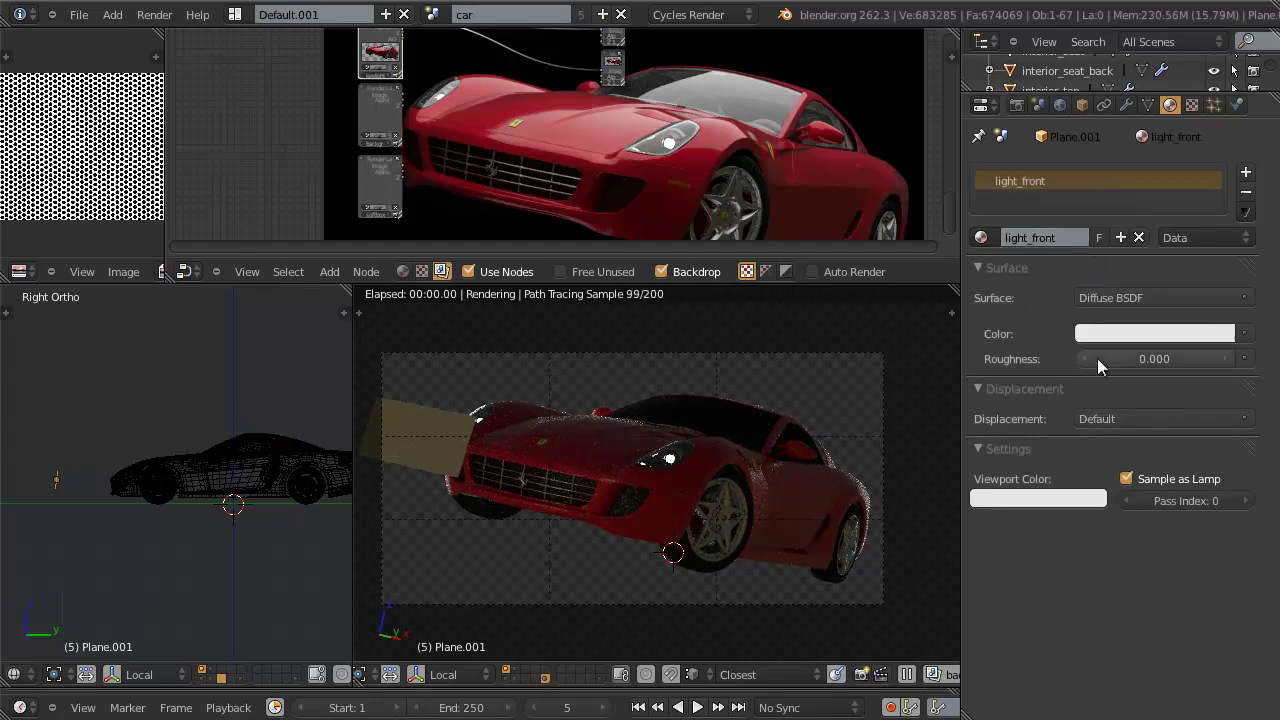
Step: Set light_front's surface to Emission at strength 3 with a pale blue colour
left_click(1131, 311)
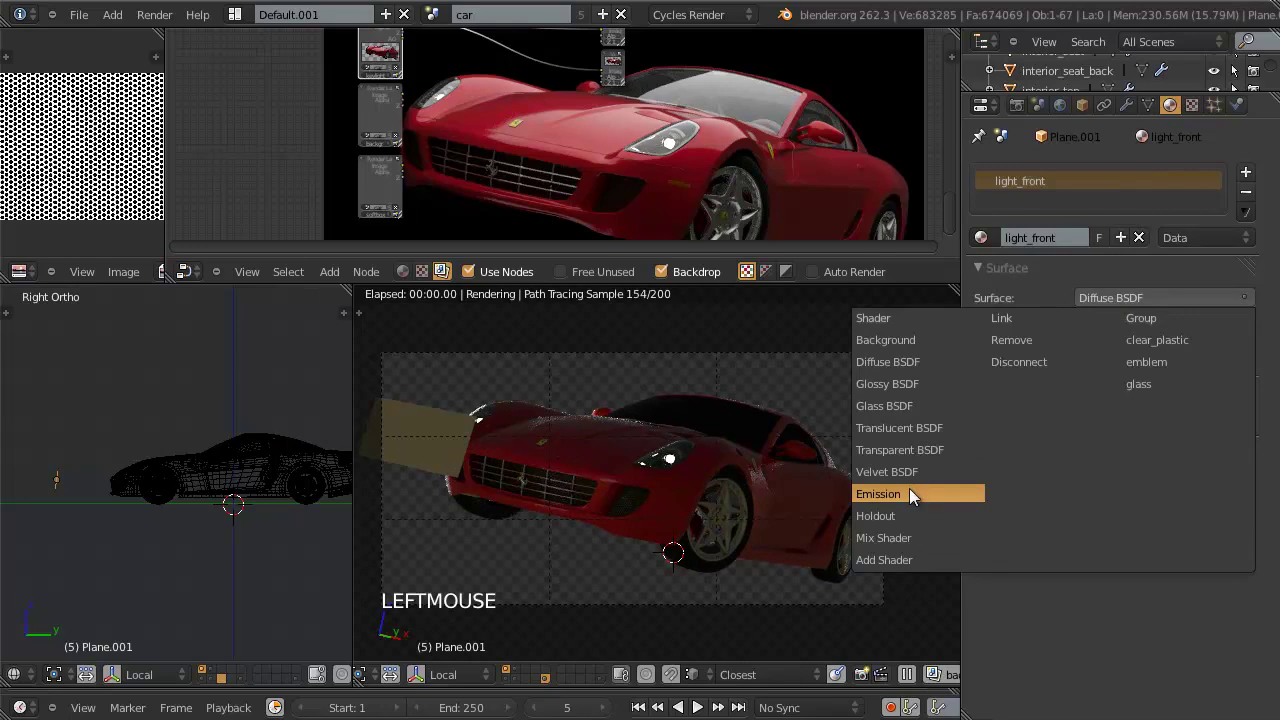
left_click(1211, 458)
left_click(1200, 371)
left_click(1201, 370)
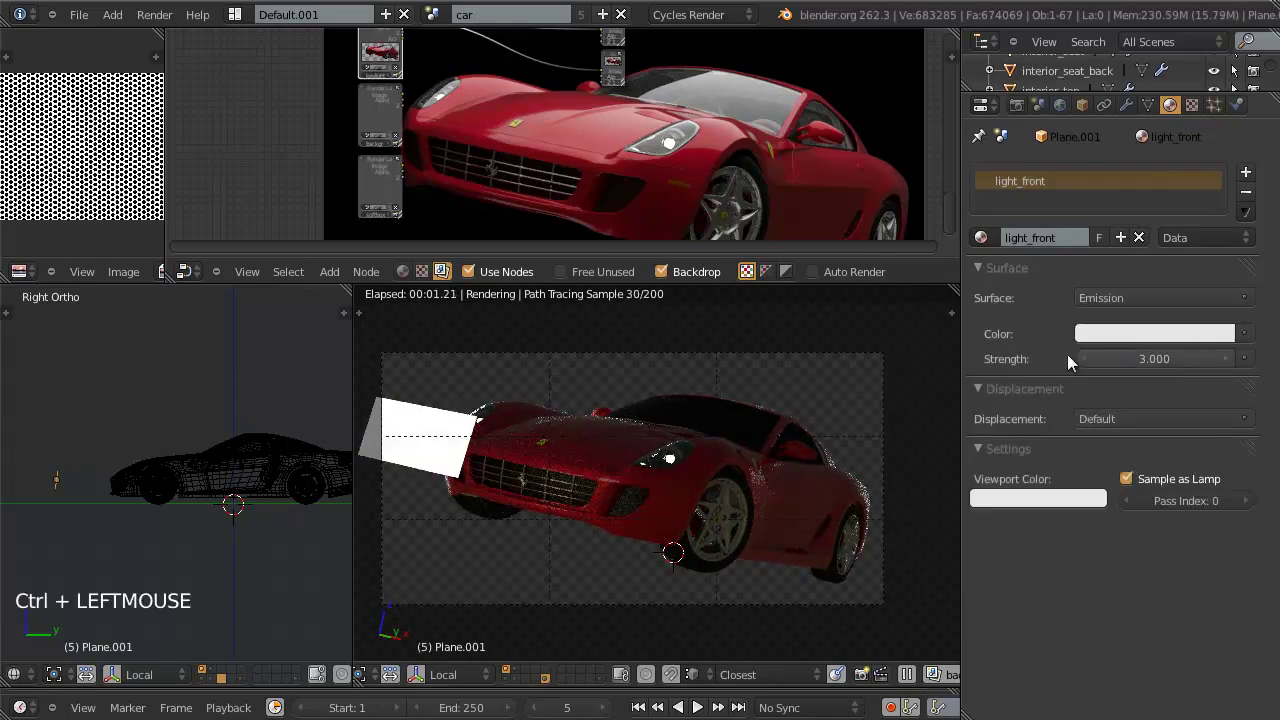
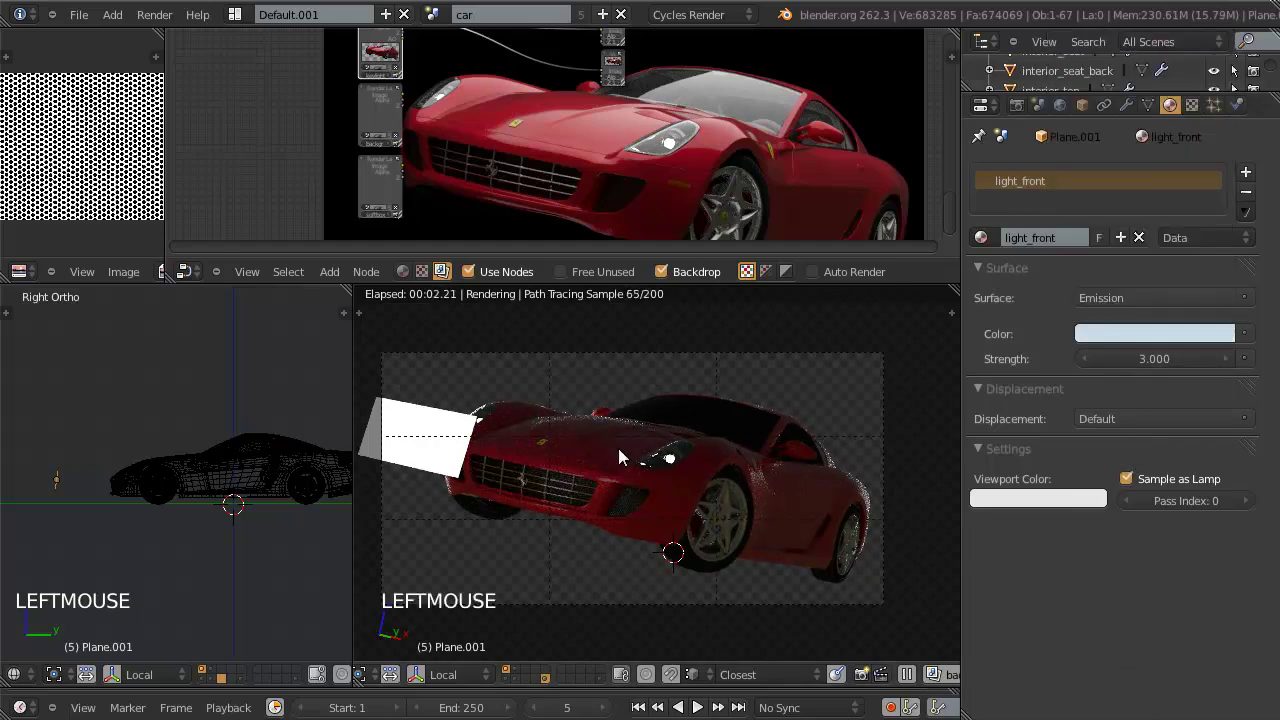
middle_click(601, 498)
scroll("up", 3)
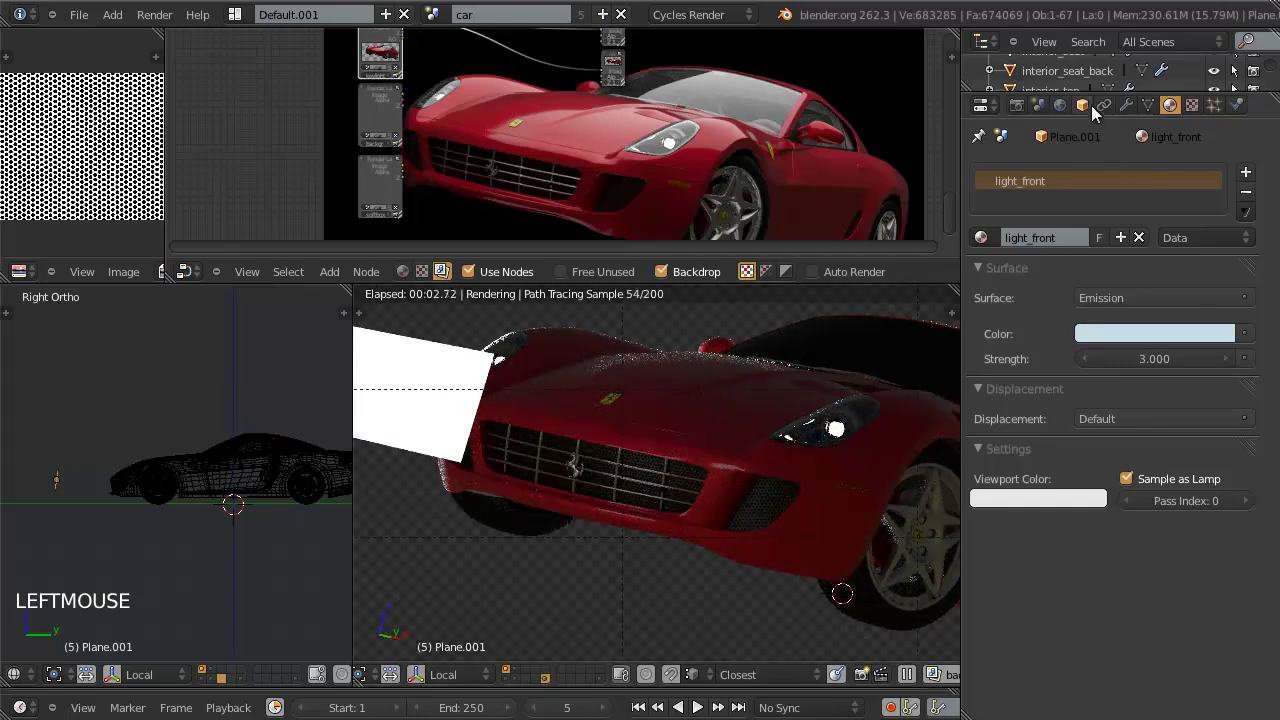
Step: Untick Camera ray visibility on Plane.001 and reposition it seen from above
left_click(1091, 111)
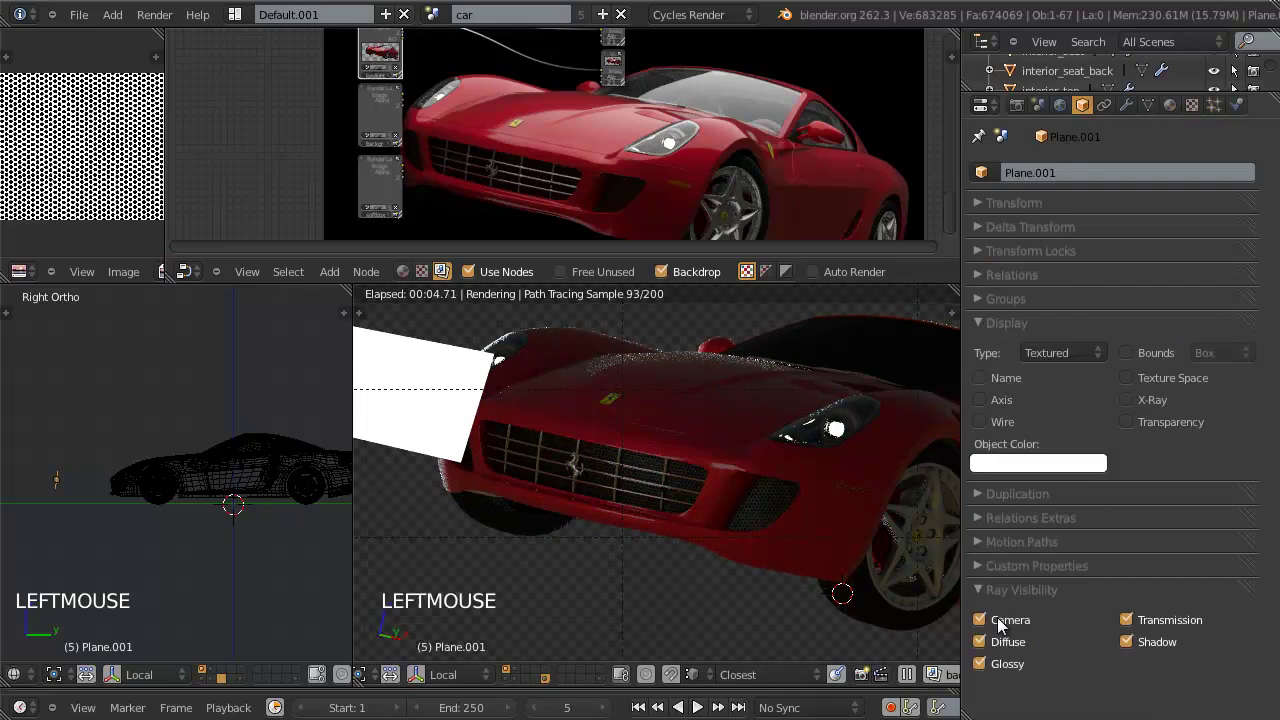
left_click(620, 475)
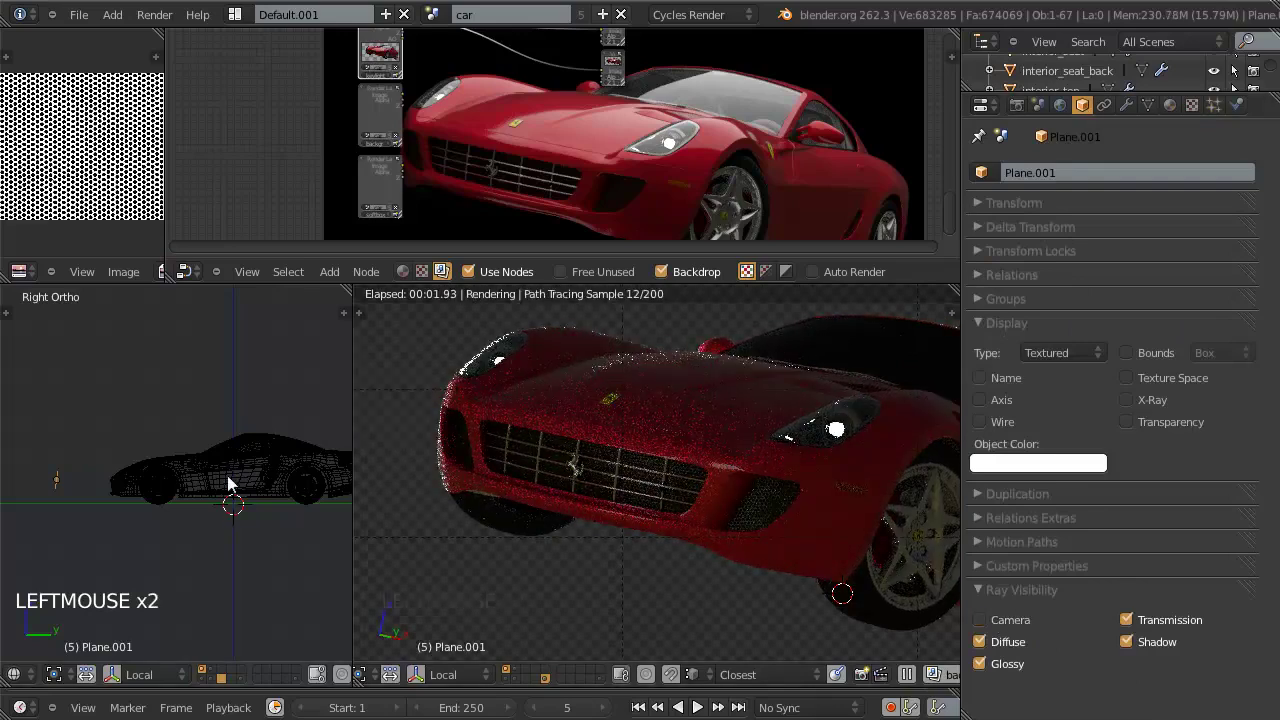
scroll("up", 3)
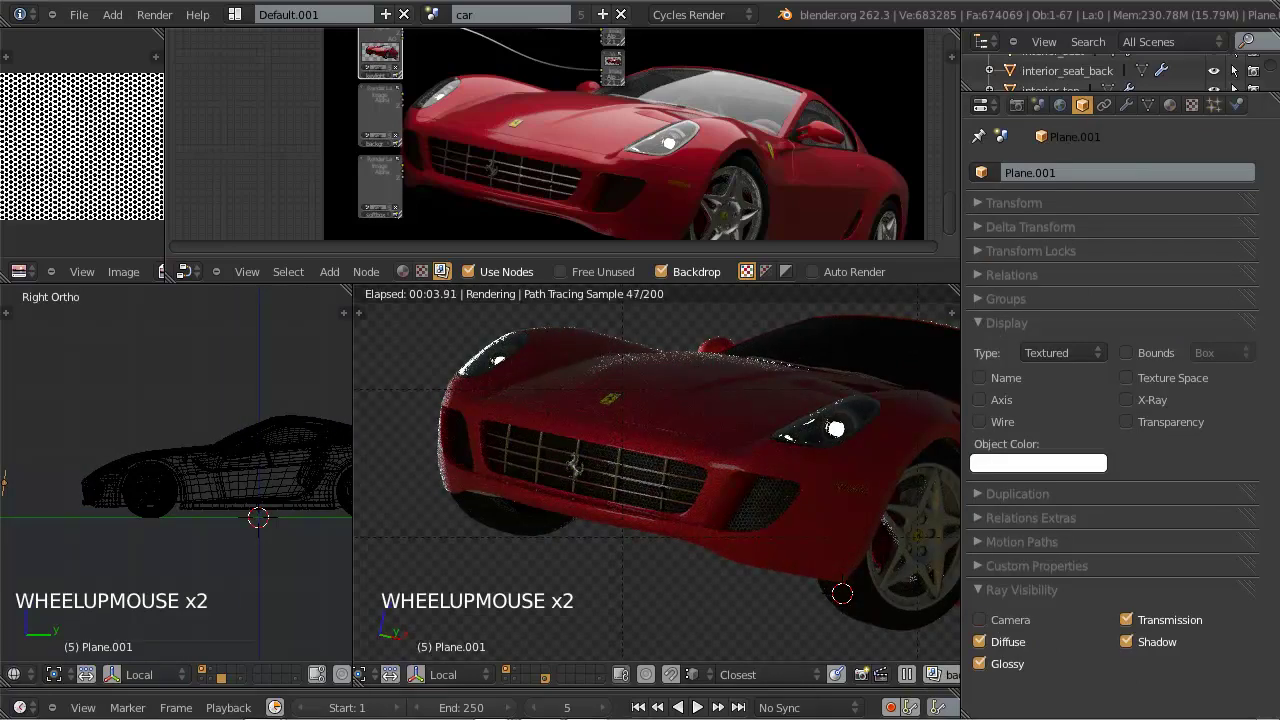
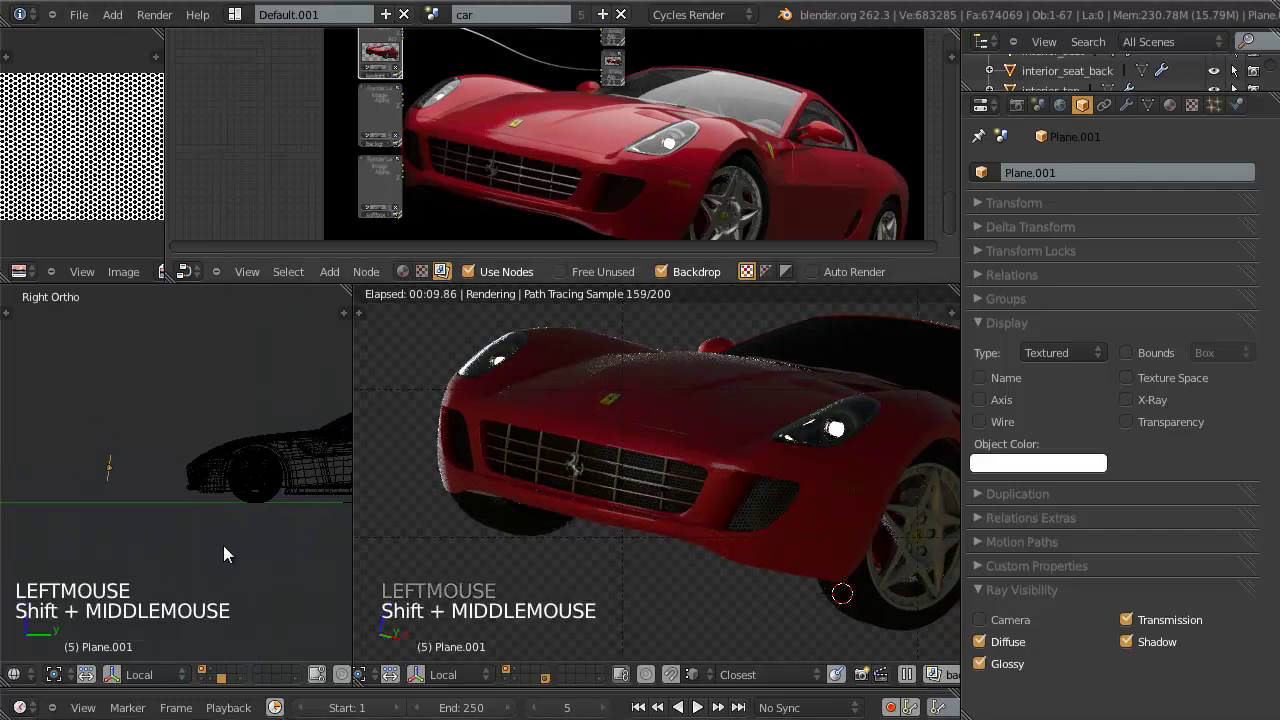
key("g")
left_click(224, 552)
key("s")
left_click(216, 541)
key("KP_7")
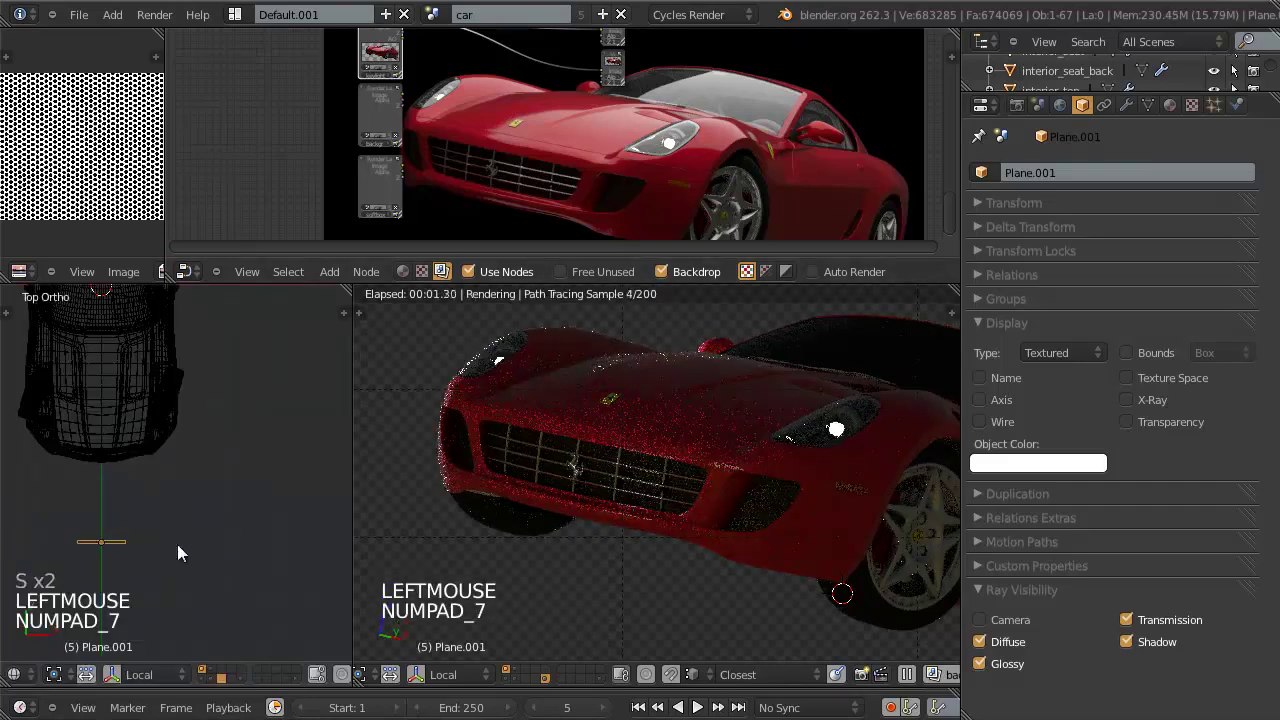
middle_click(224, 566)
Step: Duplicate the plane as Plane.002, rotate it into place and hide it from camera rays
key("alt+d")
left_click(314, 609)
key("r")
key("r")
left_click(312, 581)
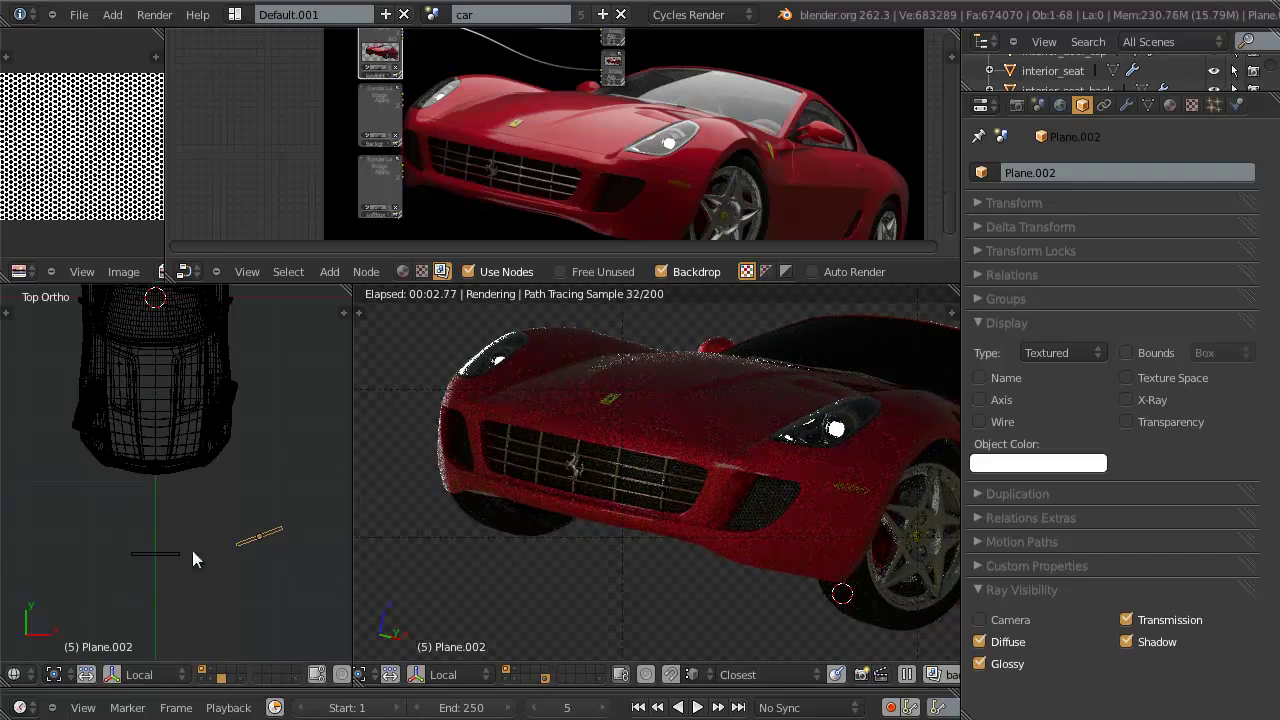
Step: Duplicate again as Plane.003, position it around the car front and hide it from camera rays
key("alt+d")
left_click(169, 536)
key("r")
key("g")
left_click(163, 643)
left_click(167, 633)
key("r")
left_click(172, 622)
key("g")
left_click(398, 589)
key("r")
key("g")
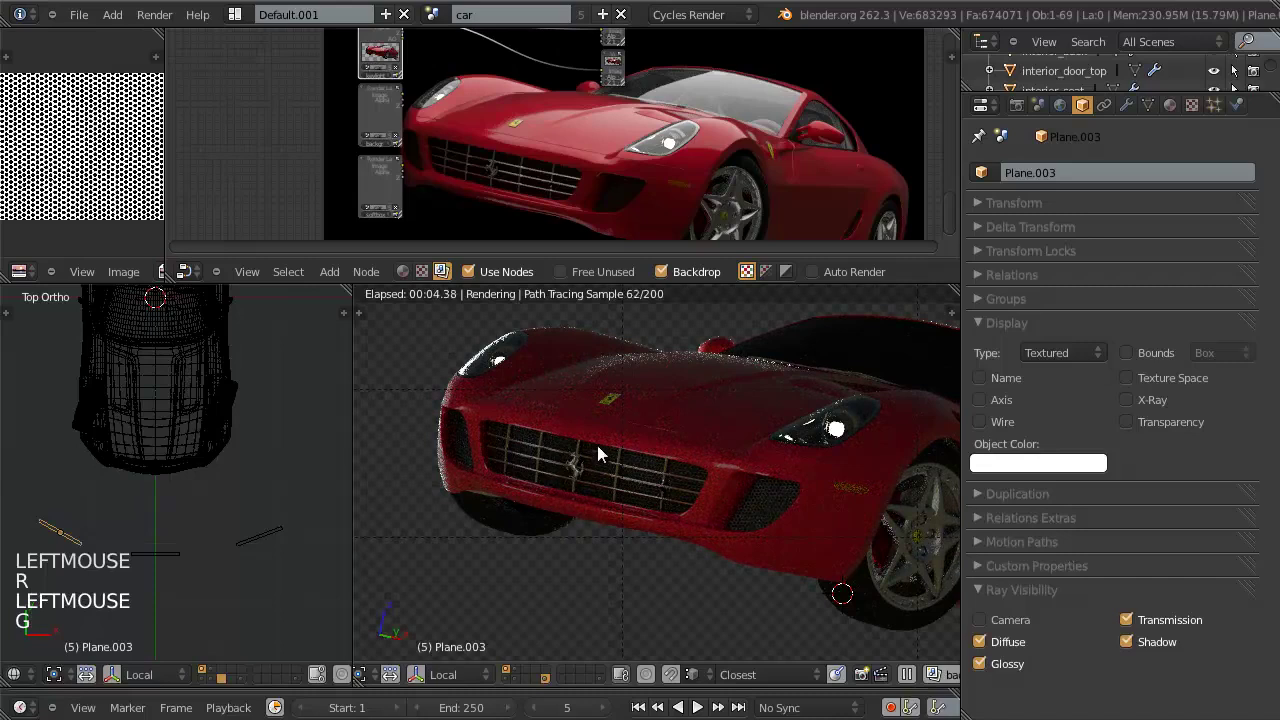
right_click(228, 555)
right_click(274, 535)
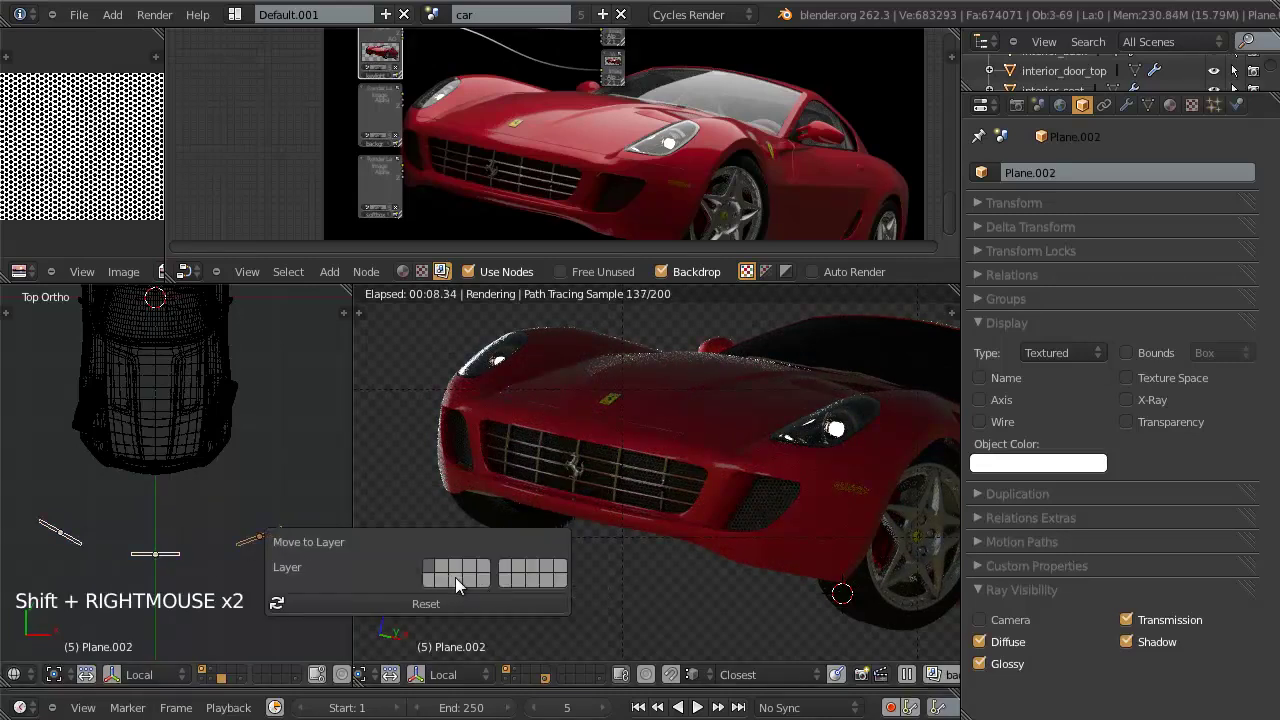
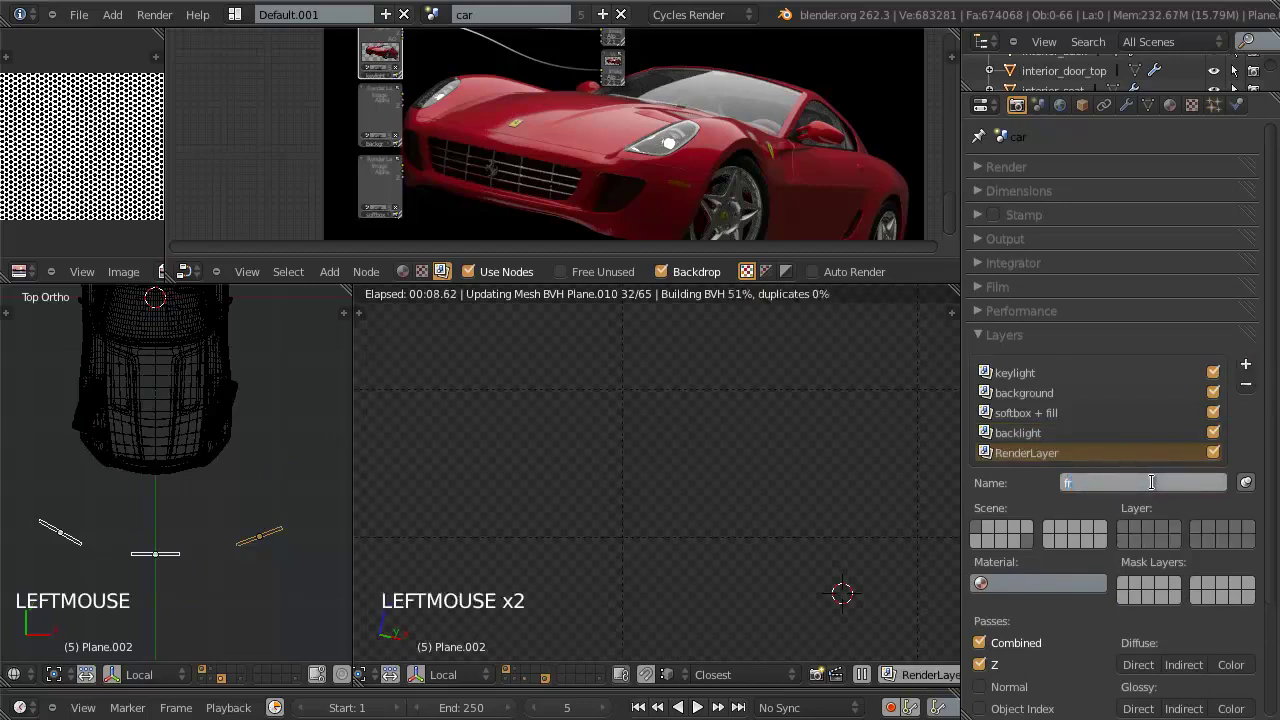
Step: Name the new render layer front lights and pick the scene layers it renders
left_click(1157, 493)
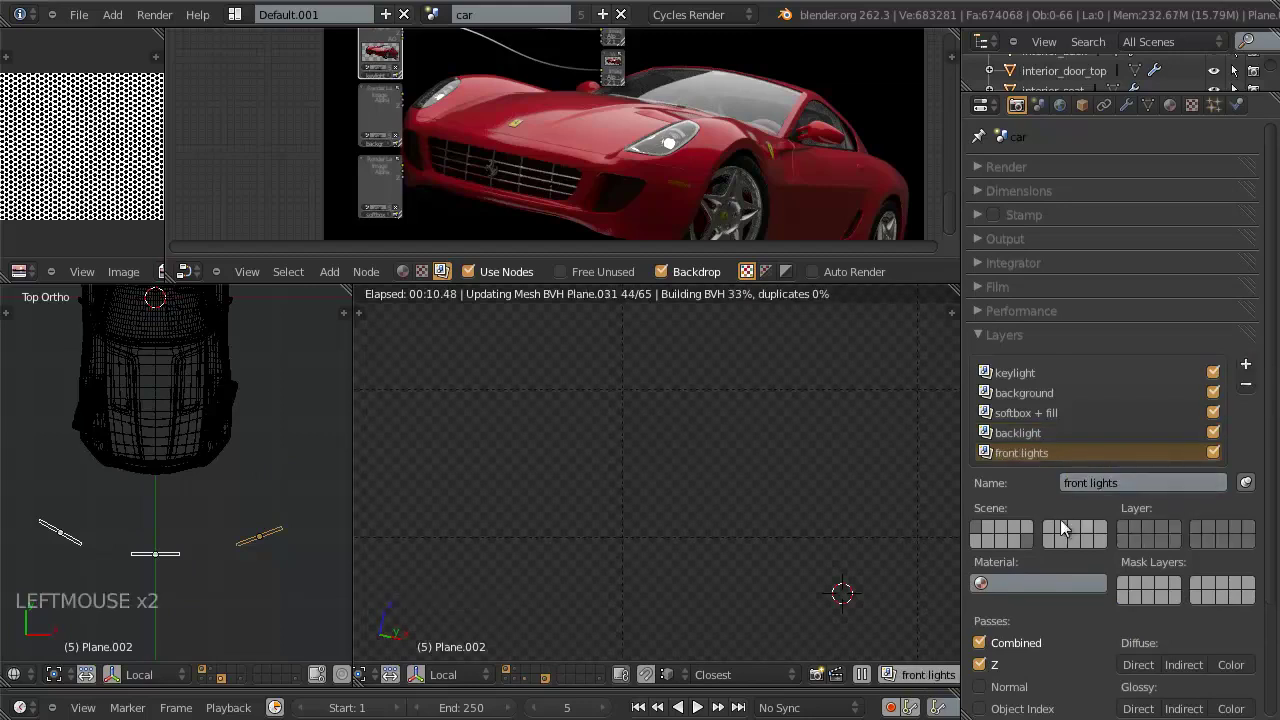
left_click(1125, 540)
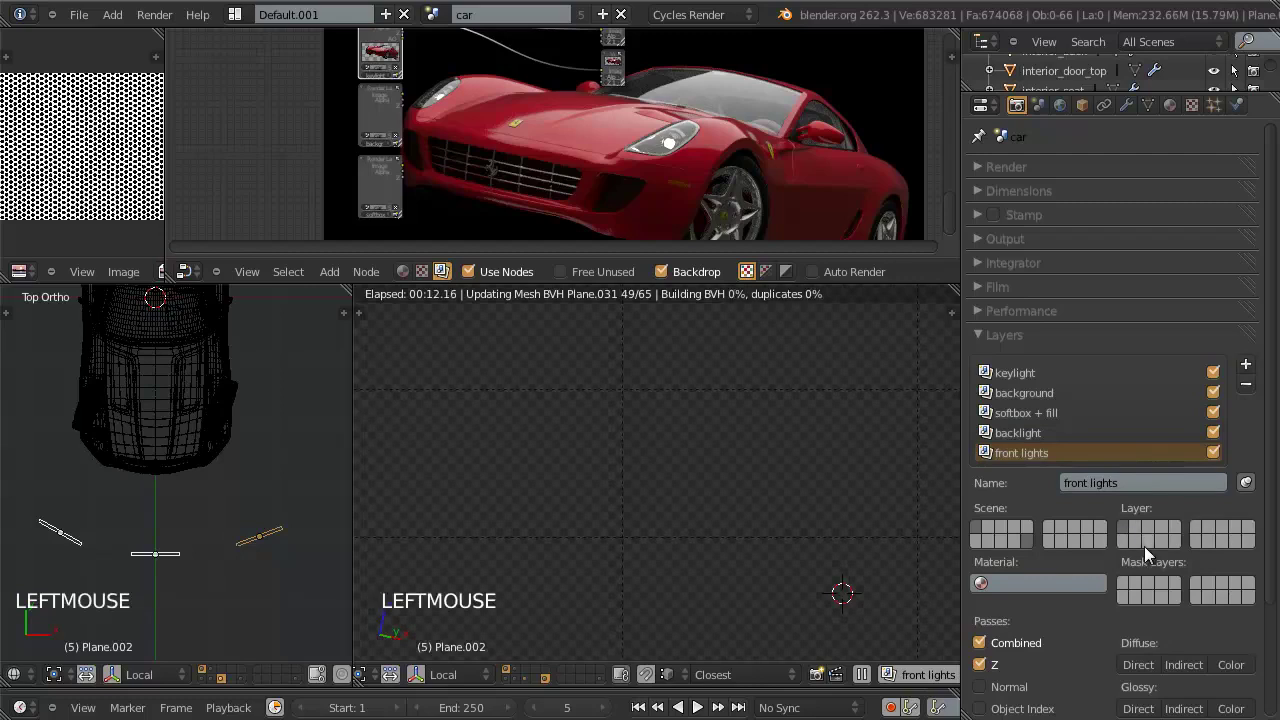
left_click(1152, 554)
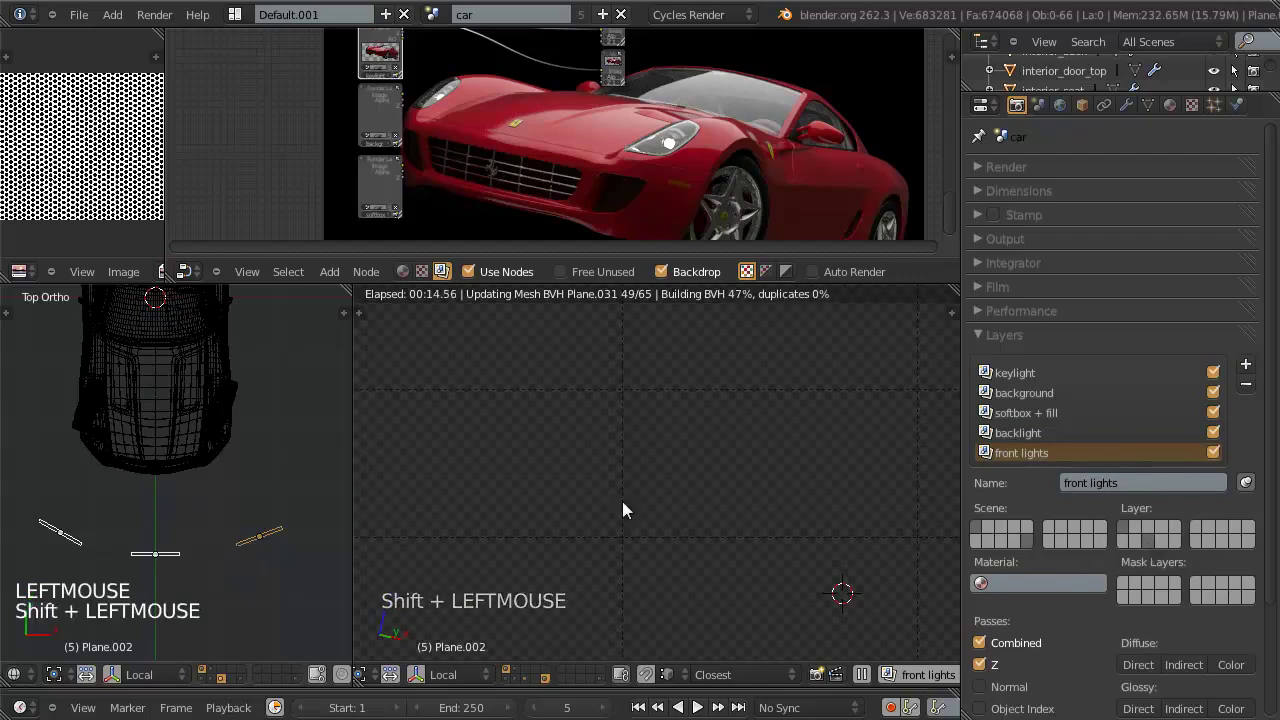
left_click(1022, 434)
left_click(1029, 452)
left_click(1031, 432)
left_click(1031, 444)
Step: Save the file with Ctrl+W and collapse the render layer settings
key("a")
key("ctrl+w")
middle_click(254, 507)
key("ctrl+w")
middle_click(253, 539)
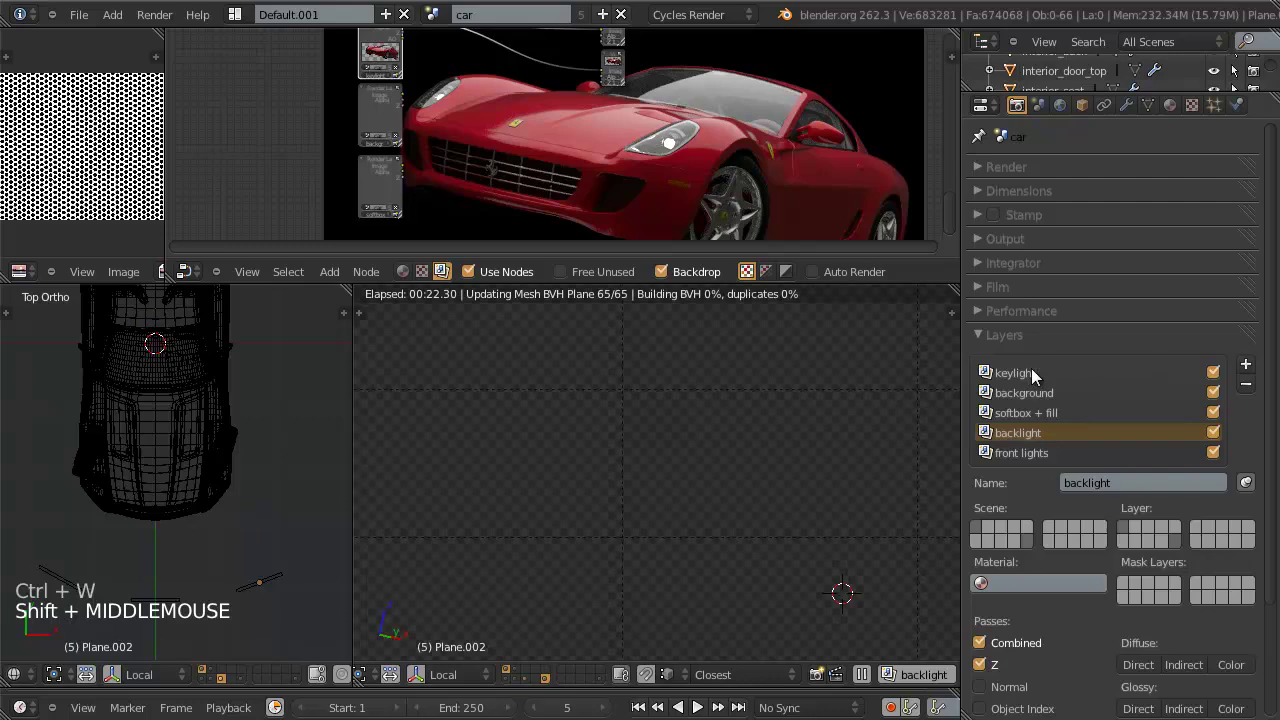
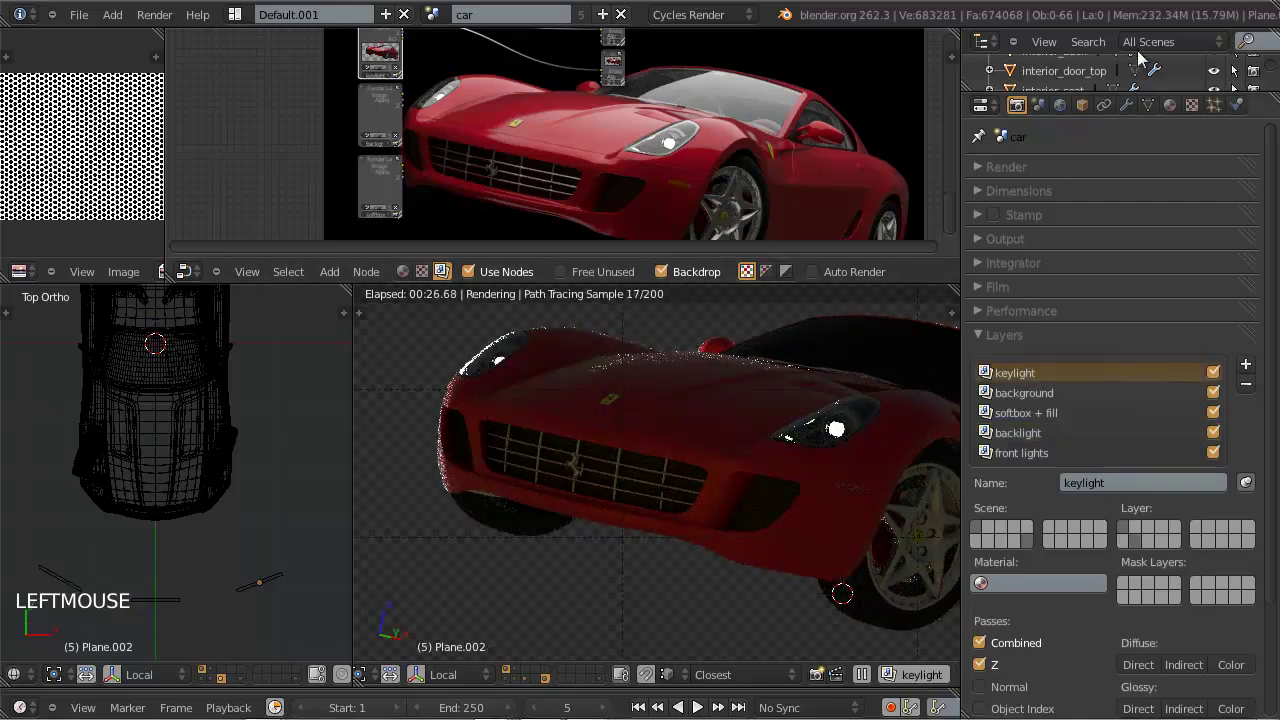
left_click(1138, 13)
double_click(1169, 348)
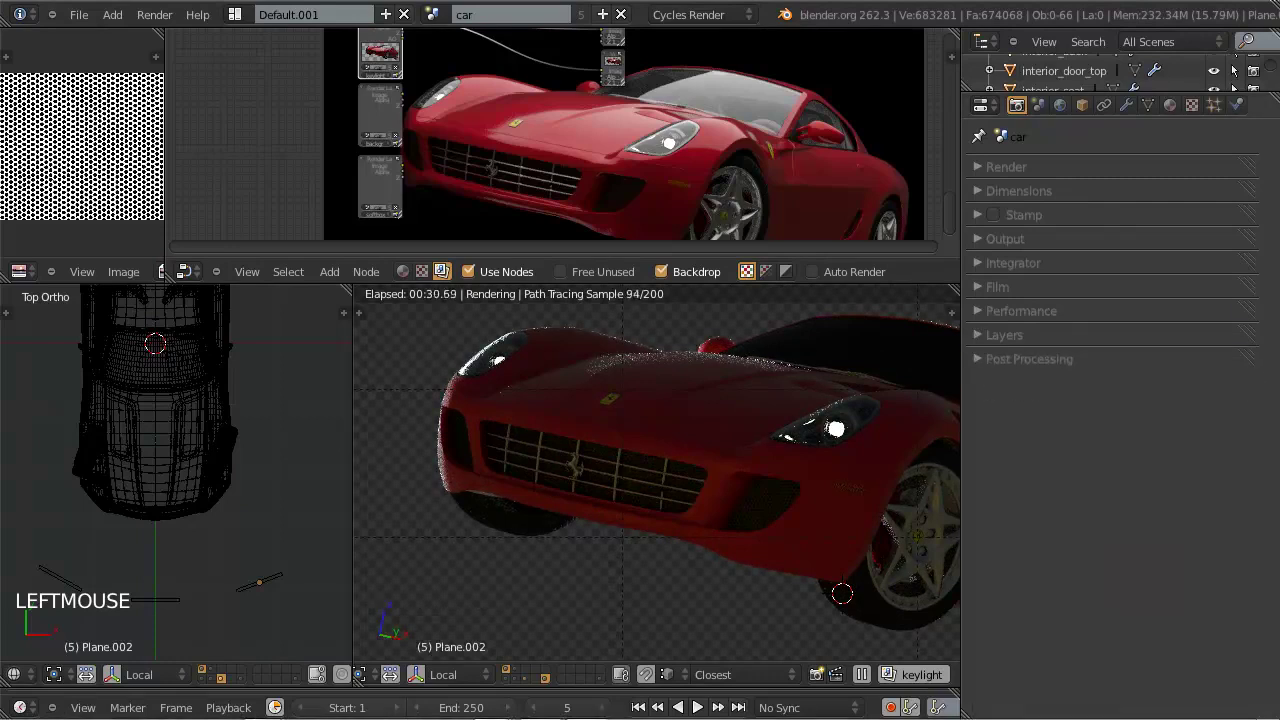
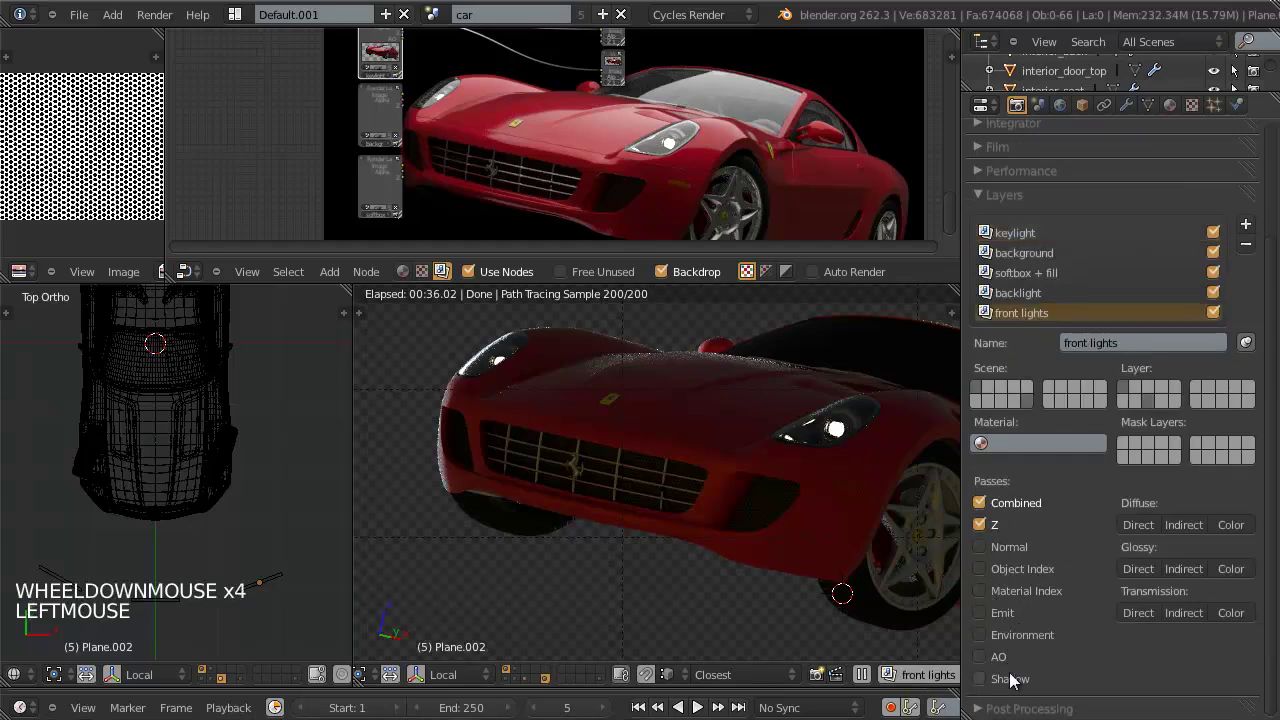
Step: Enable AO on keylight and background and Normal on keylight, then save
left_click(1022, 228)
left_click(1025, 236)
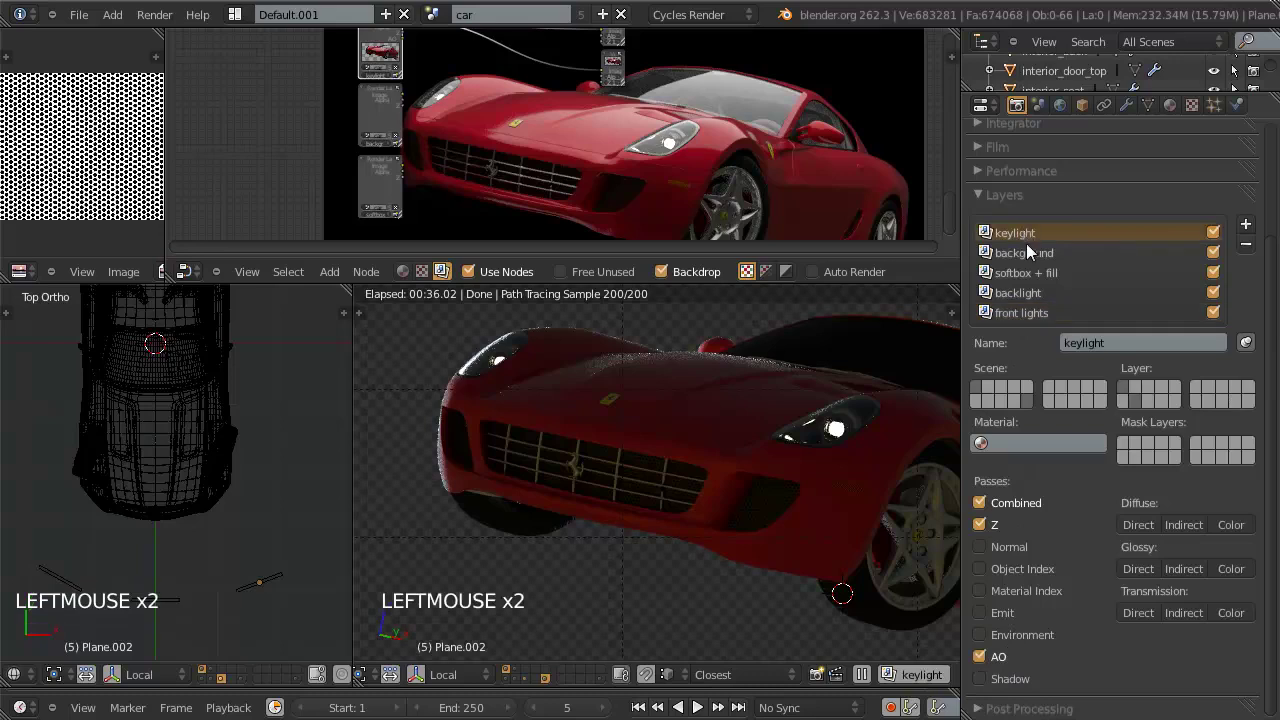
left_click(1032, 256)
left_click(1000, 663)
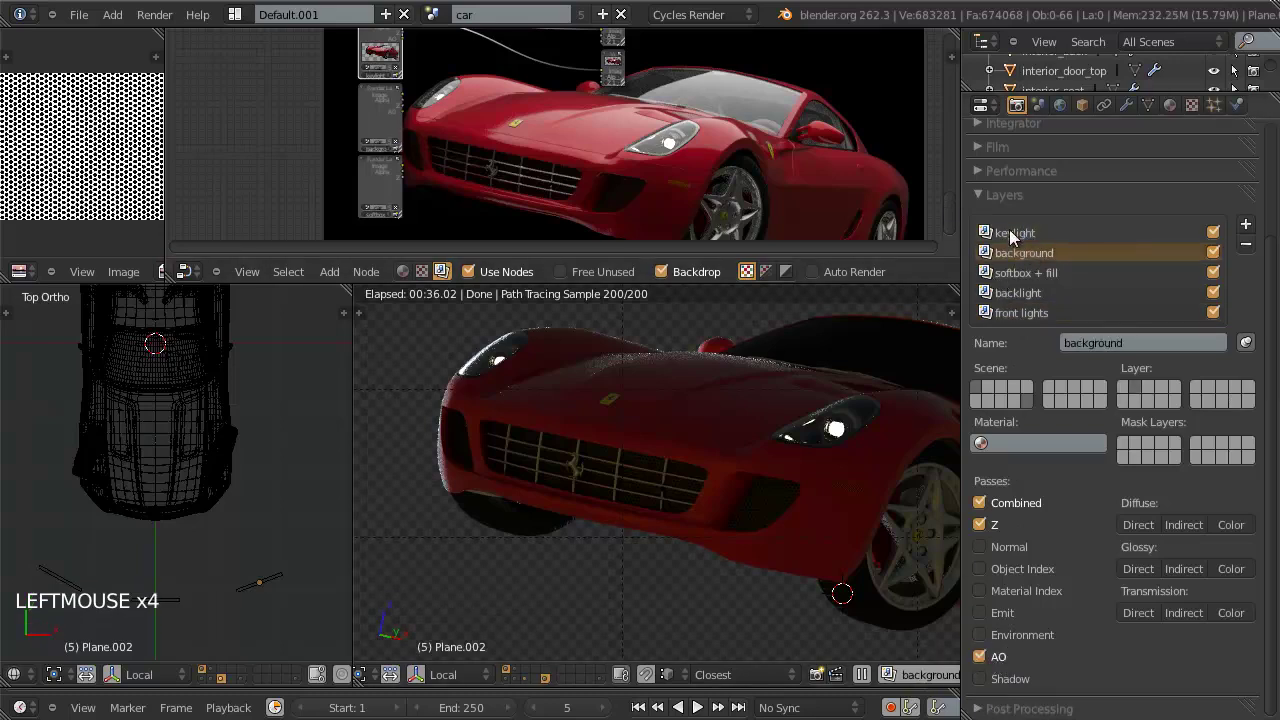
left_click(1013, 239)
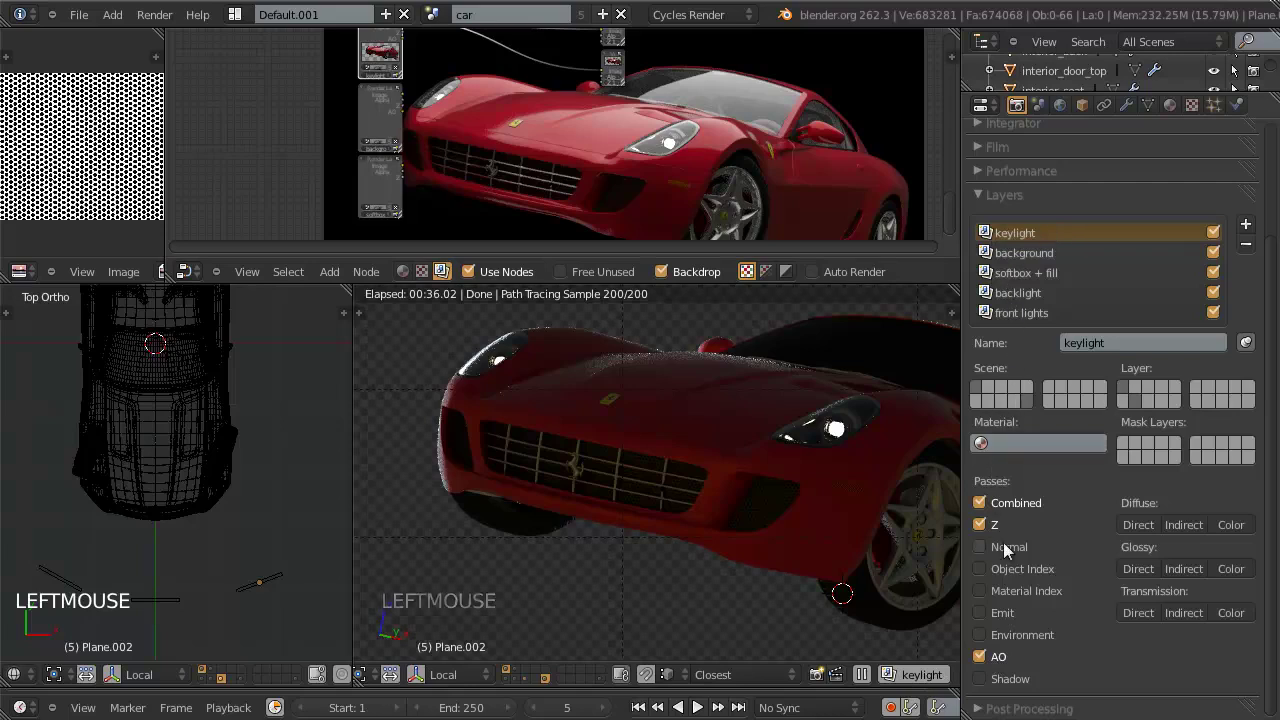
left_click(1008, 553)
key("ctrl+w")
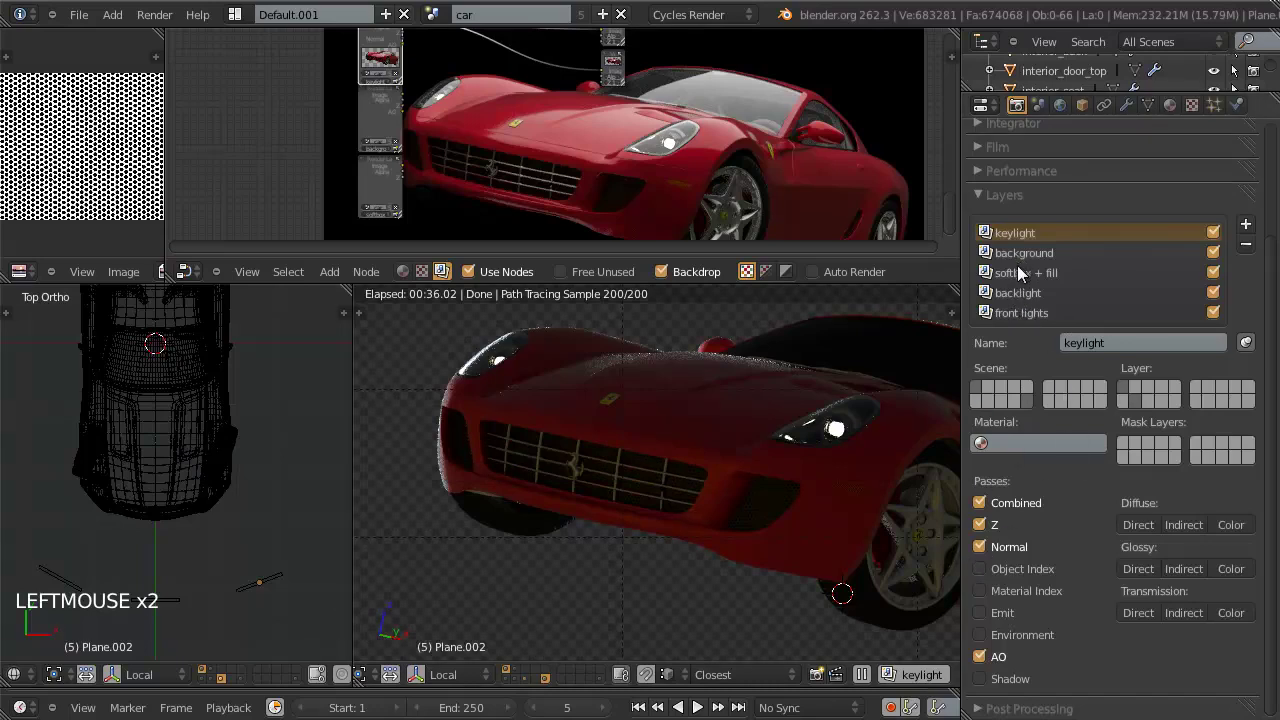
Step: Enable the Normal pass on softbox + fill and check the camera view
double_click(1025, 275)
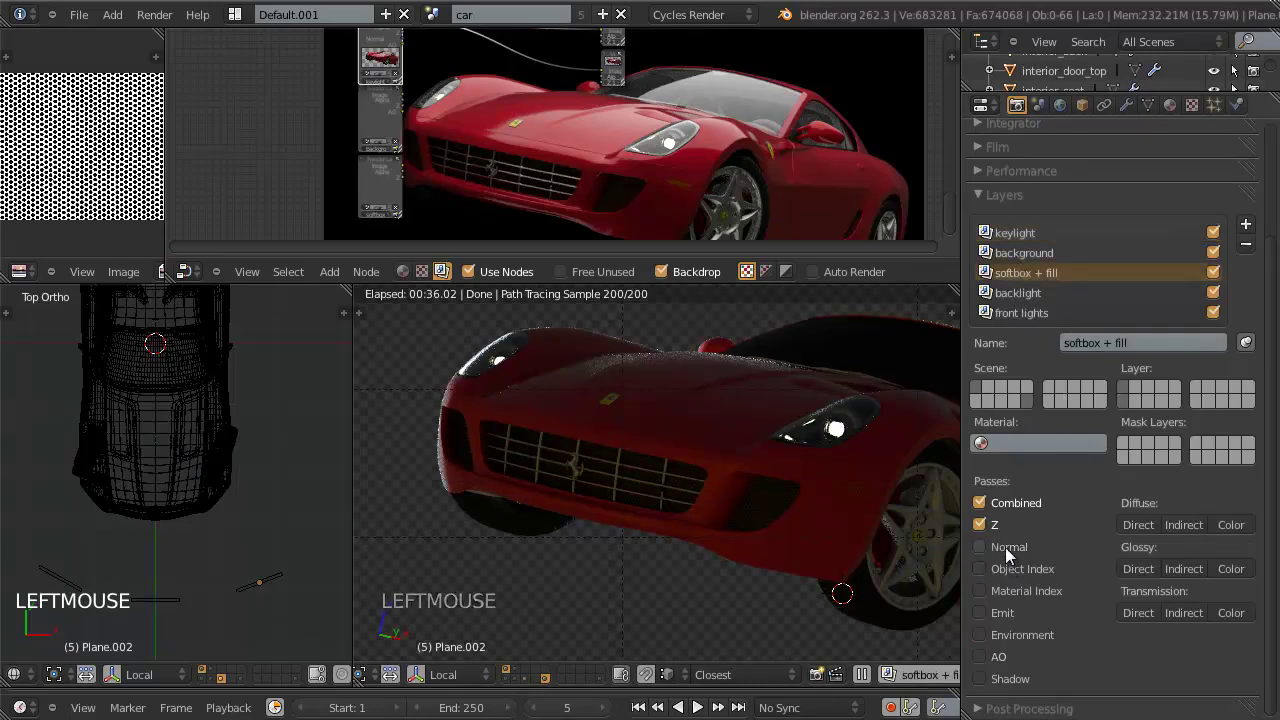
left_click(1011, 552)
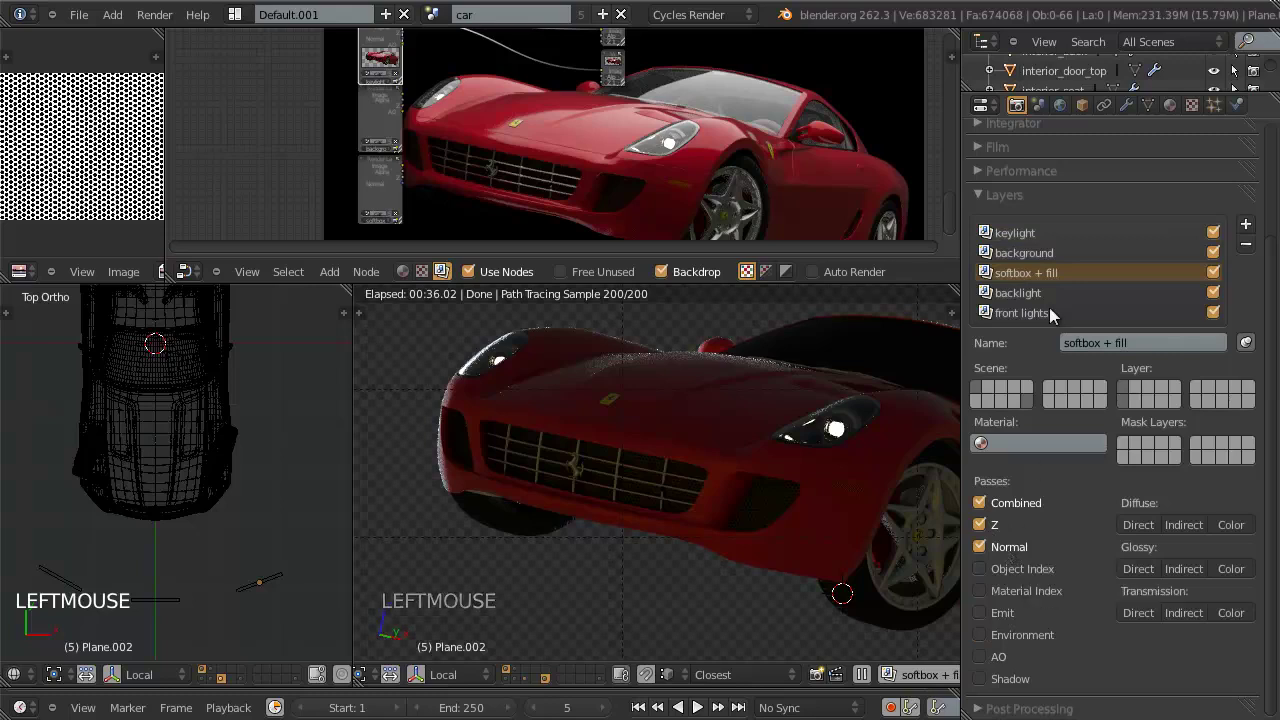
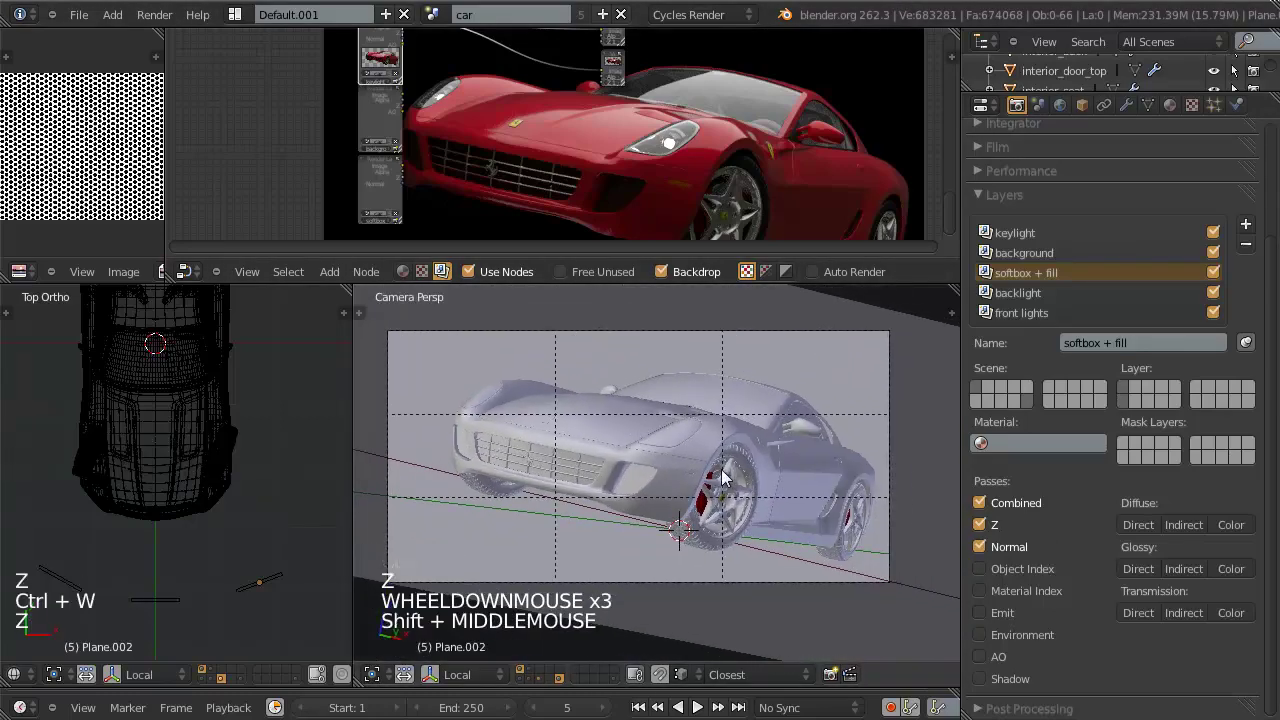
key("shift+space")
scroll("down", 3)
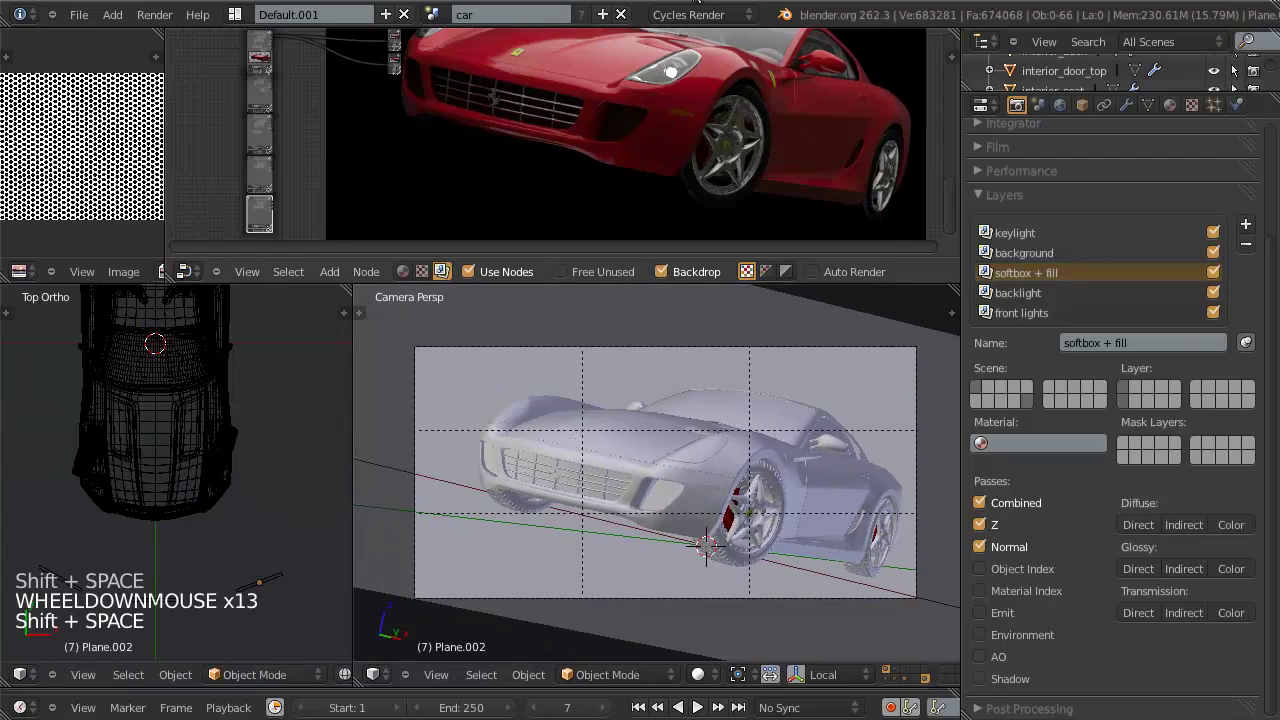
left_click(841, 17)
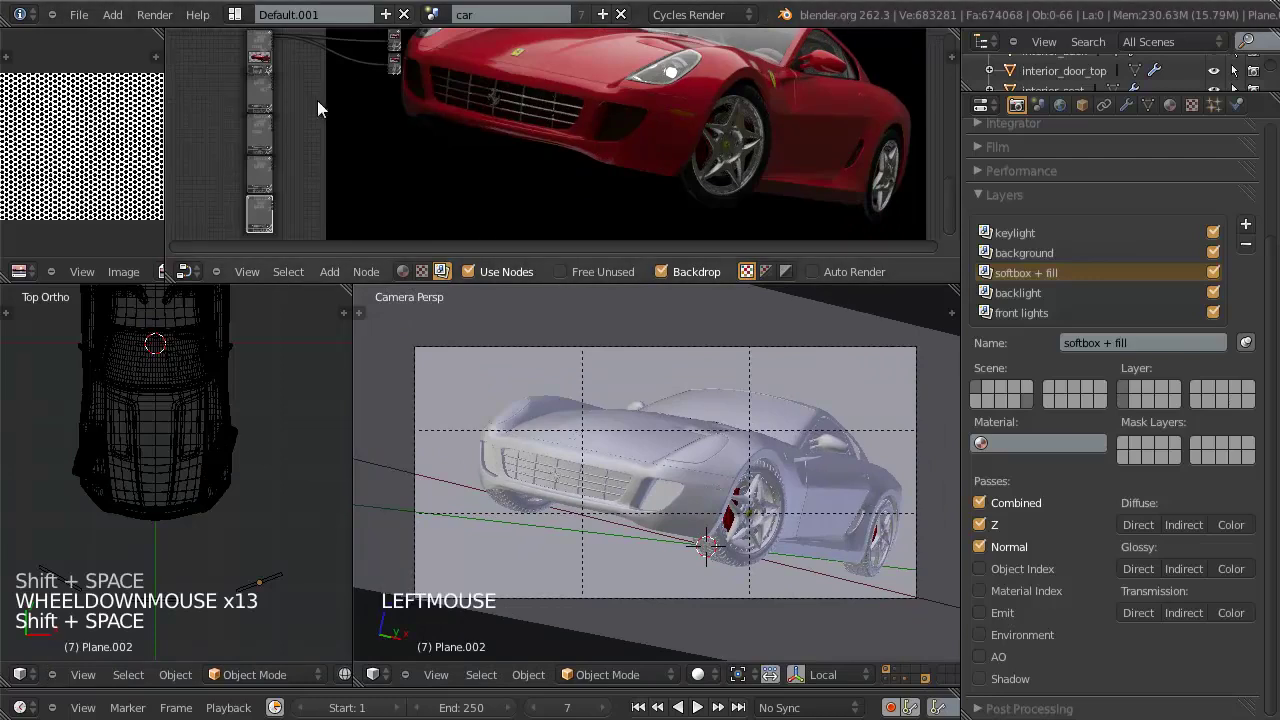